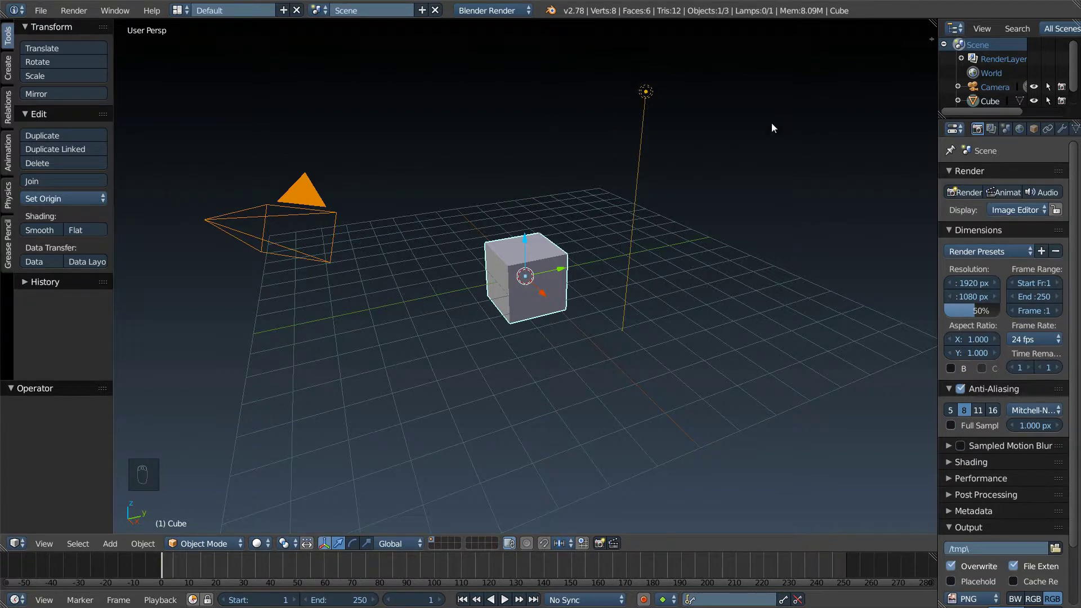
Step: Move the default cube straight up along Z to about 1.04 units above the grid
left_click_drag(660, 244, 529, 241)
left_click_drag(530, 241, 541, 186)
left_click_drag(594, 207, 529, 199)
left_click_drag(528, 196, 529, 199)
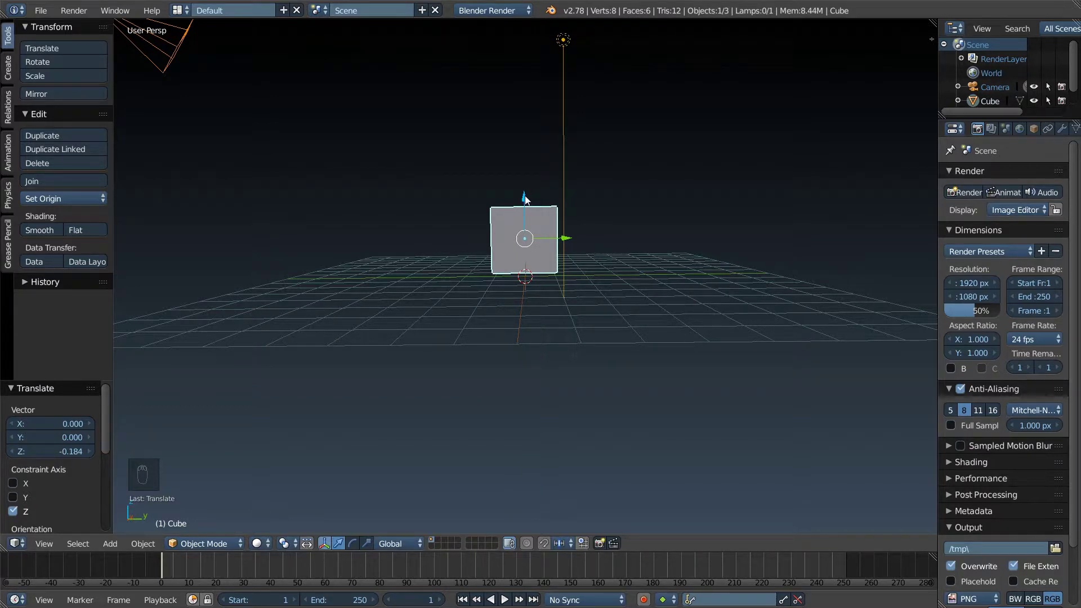
left_click_drag(590, 227, 527, 199)
left_click_drag(526, 199, 634, 202)
left_click_drag(635, 202, 634, 202)
key("w")
key("s")
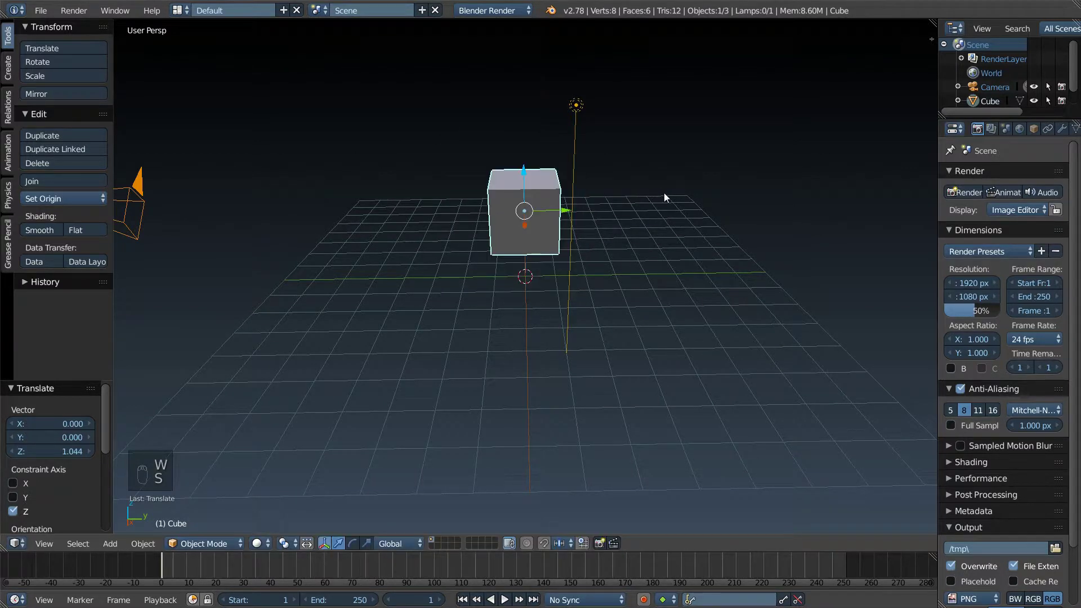
key("w")
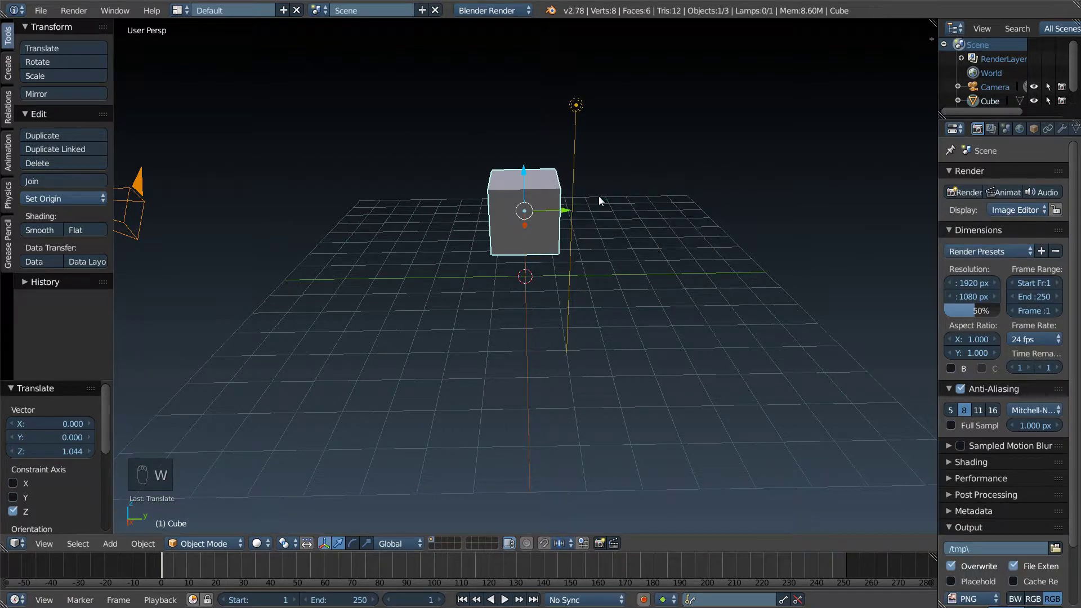
key("u")
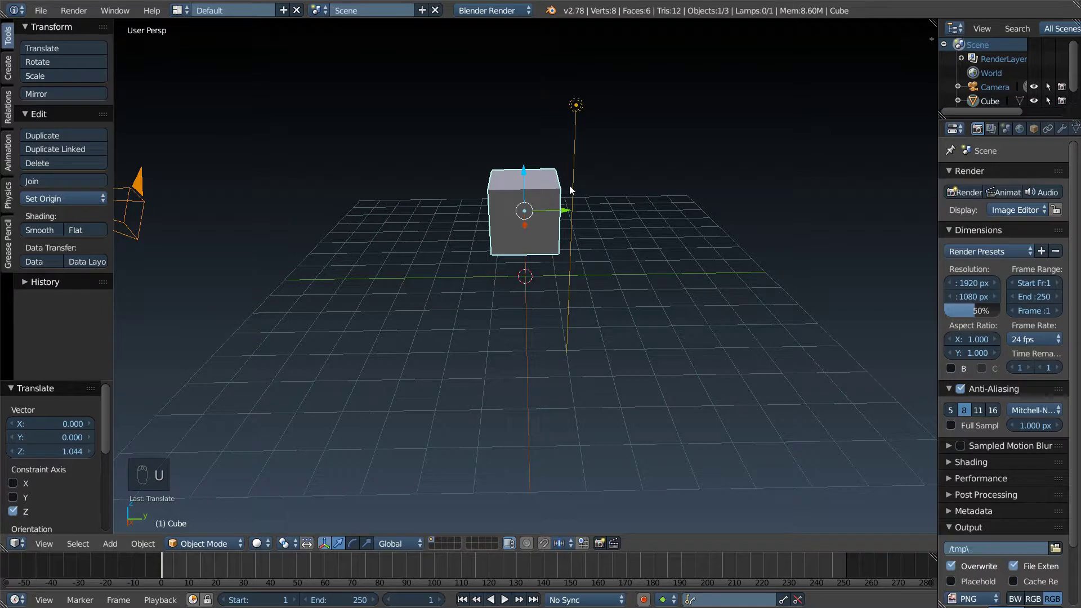
Step: Subdivide Smooth all of the cube's vertices into a 98-vertex rounded ball
key("Tab")
key("a")
key("a")
key("w")
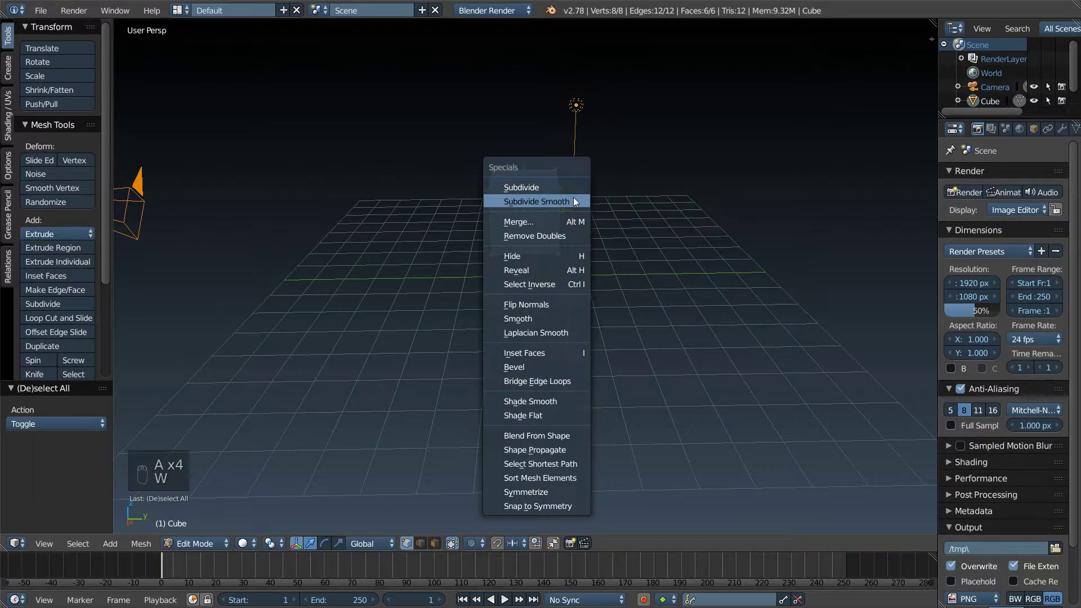
key("w")
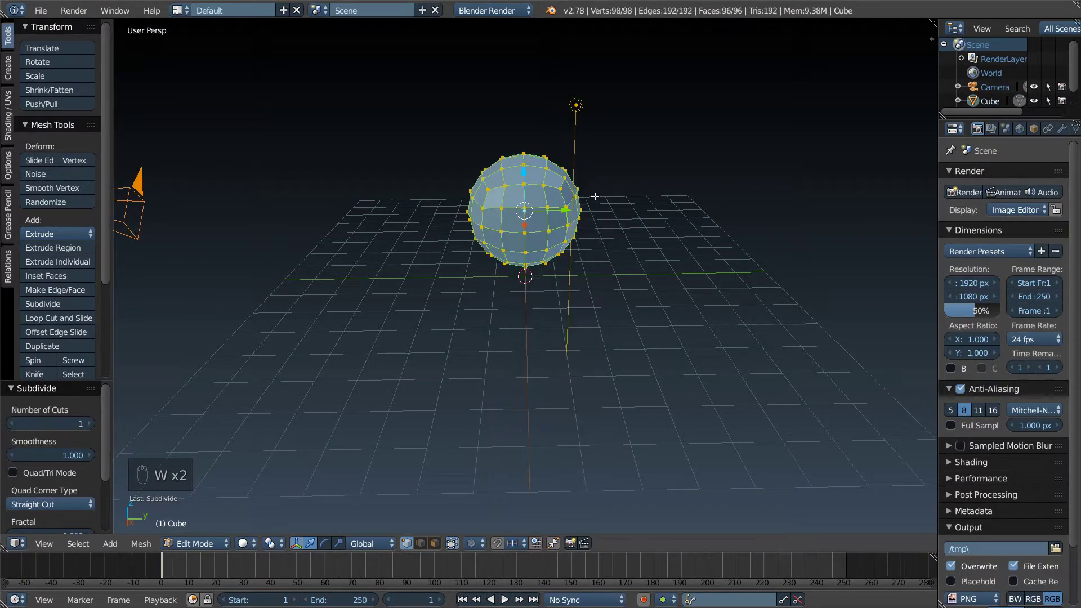
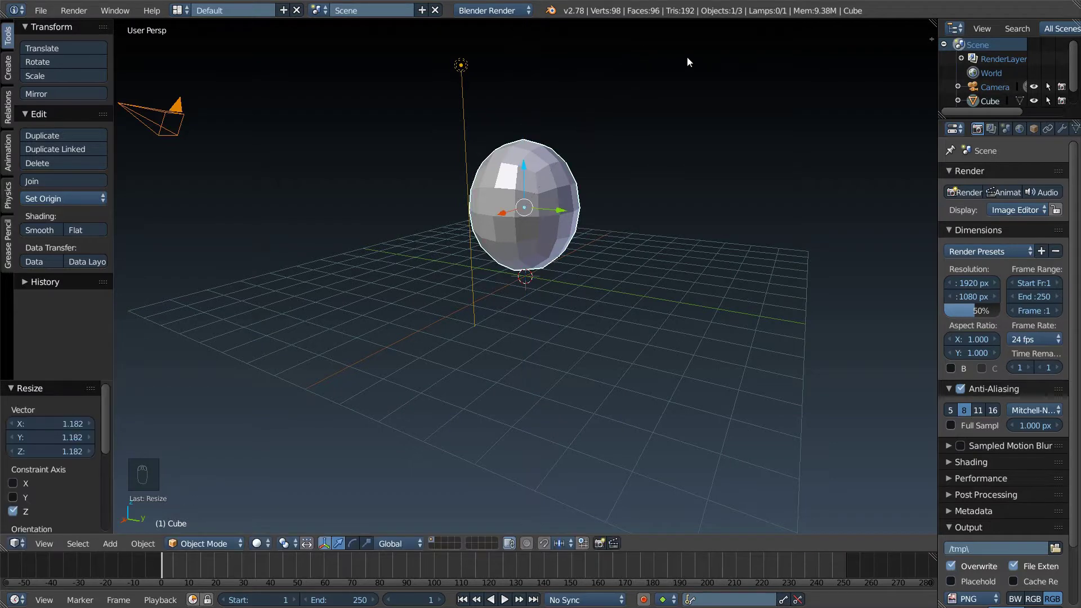
left_click_drag(678, 74, 611, 75)
left_click_drag(522, 173, 661, 102)
left_click_drag(540, 72, 479, 219)
left_click_drag(532, 157, 660, 102)
left_click_drag(494, 65, 521, 187)
left_click_drag(541, 191, 589, 233)
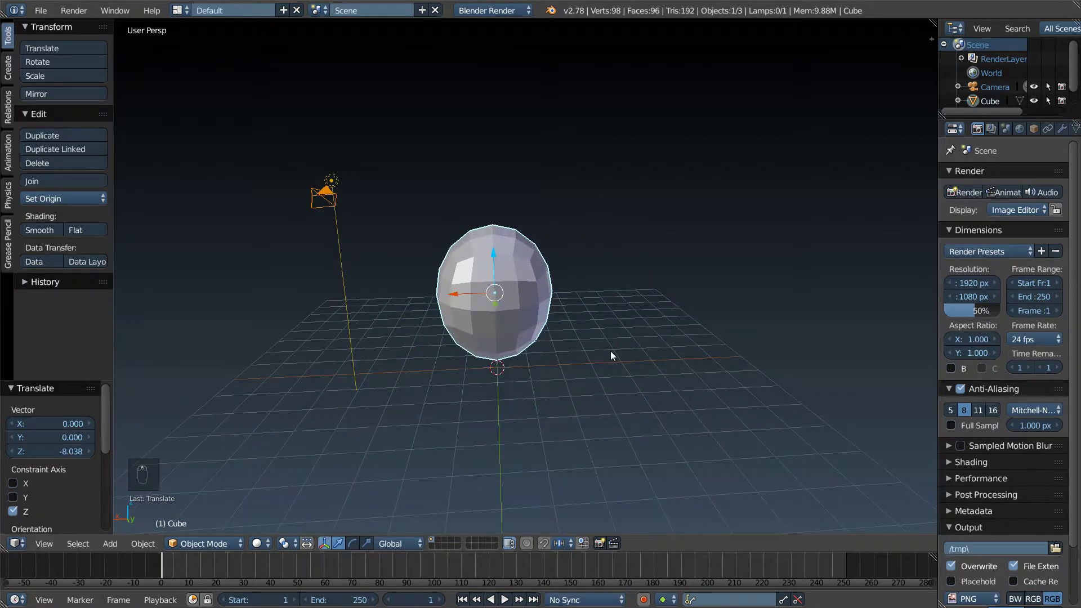
middle_click(614, 355)
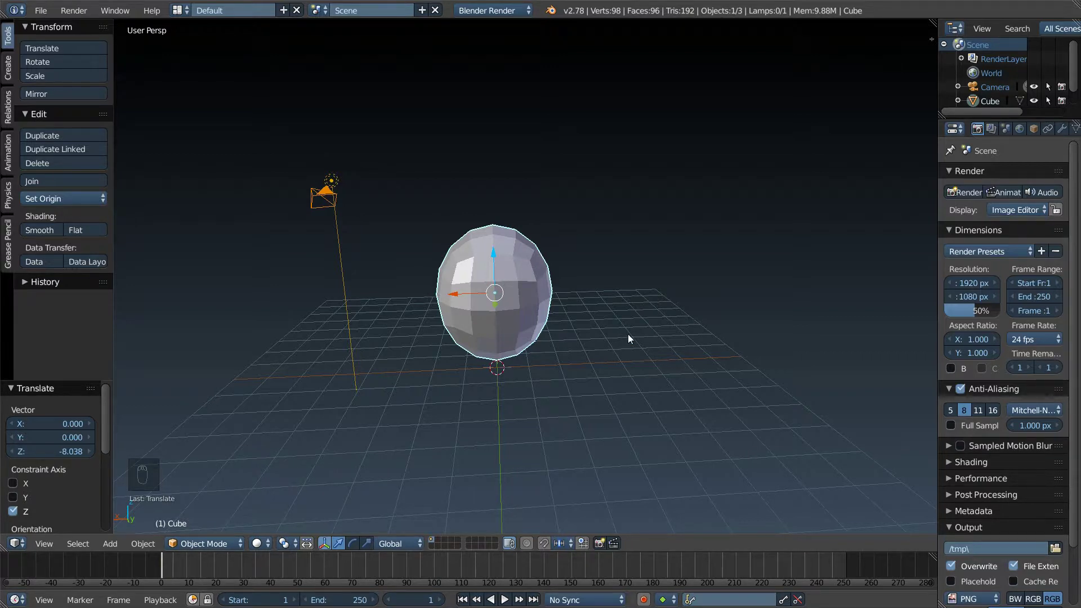
left_click_drag(624, 343, 626, 310)
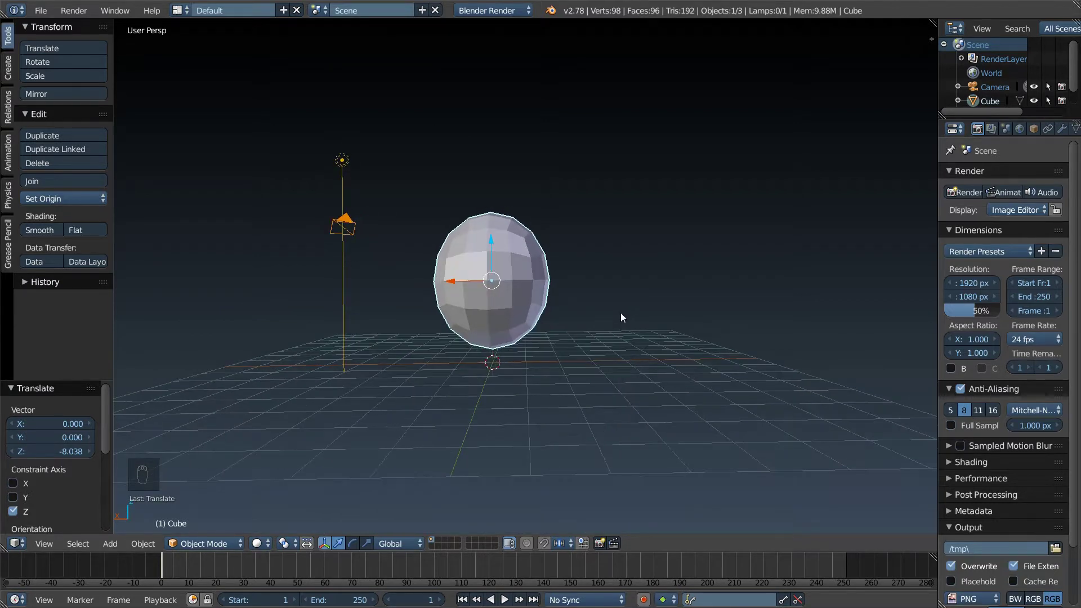
key("KP_5")
key("KP_1")
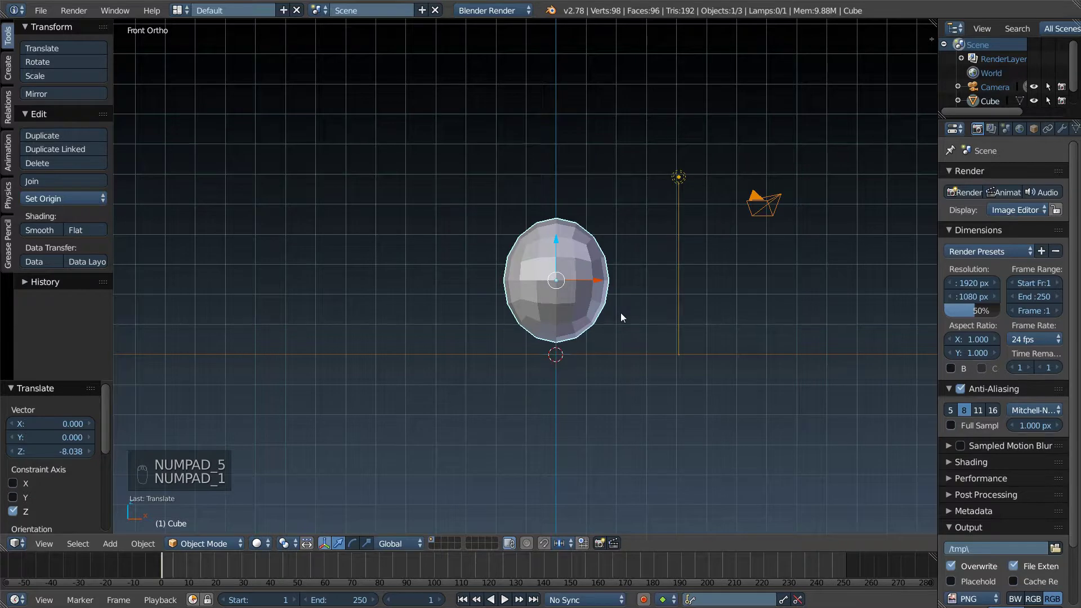
key("KP_3")
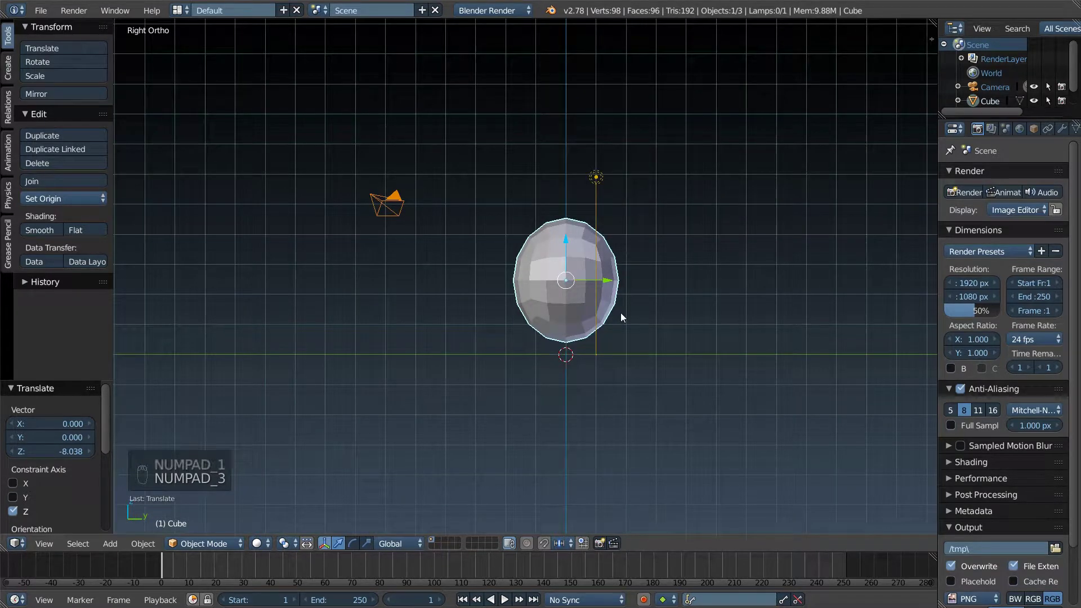
middle_click(654, 301)
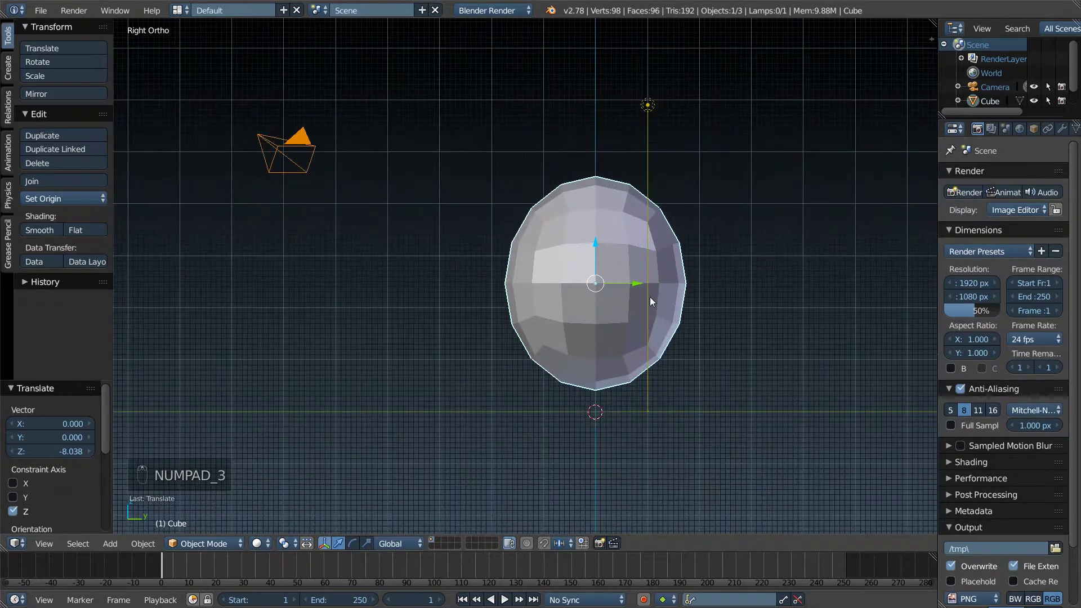
left_click_drag(551, 304, 558, 307)
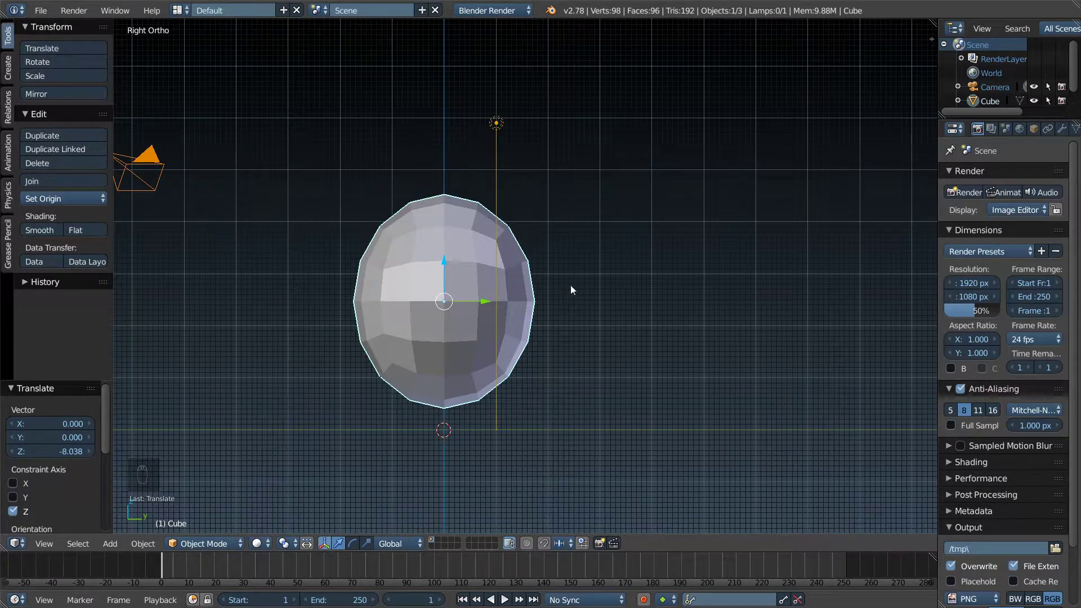
Step: Bring up the Add menu (Shift+A) to add a Mesh > Cube beside the head
key("shift+a")
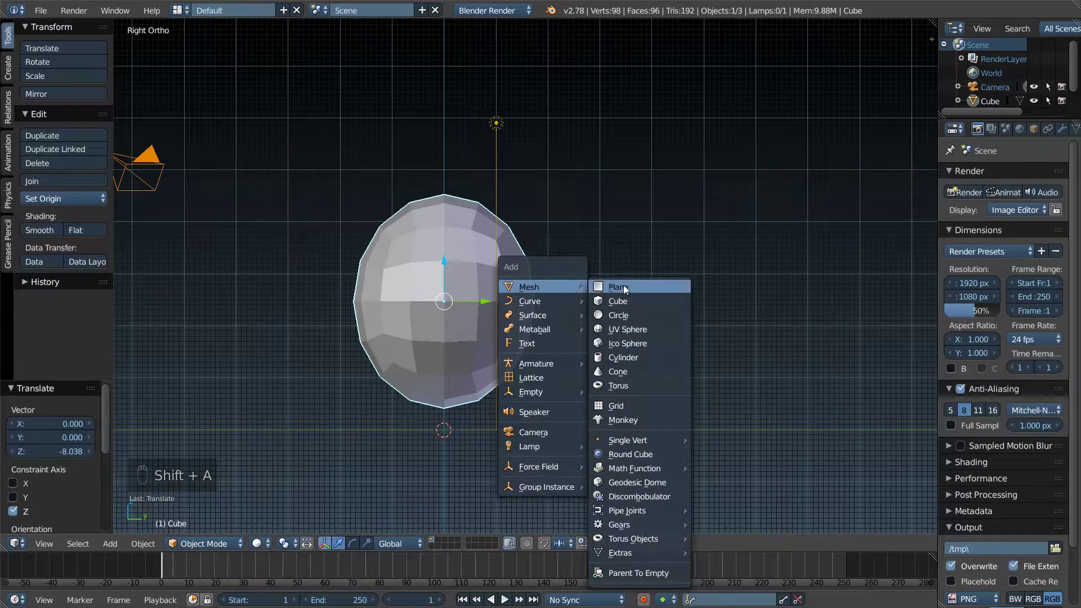
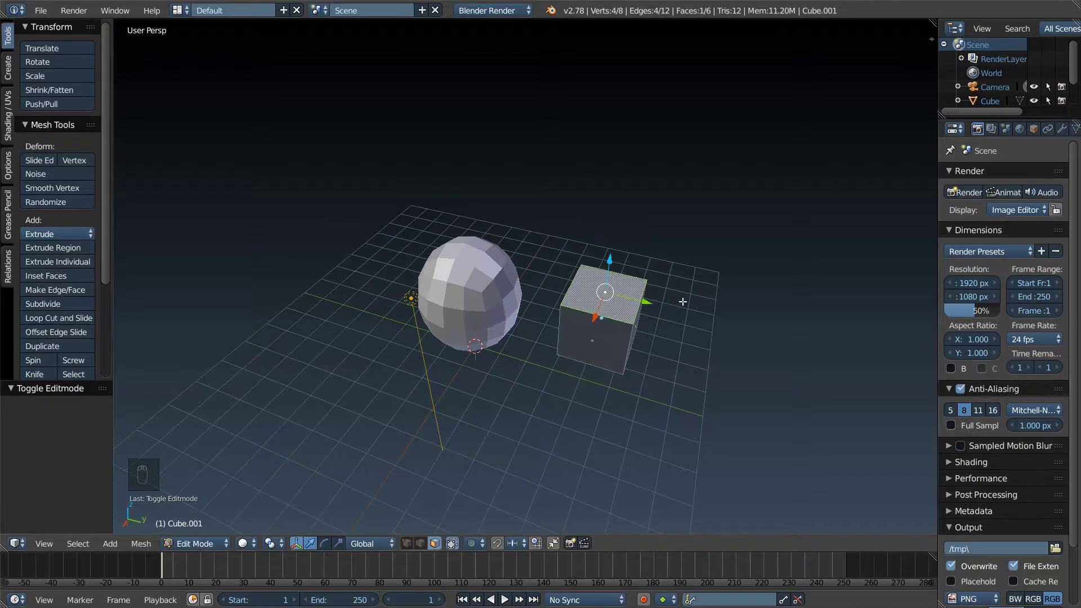
Step: Leave Edit Mode and nudge the new cube slightly upward beside the head
key("Tab")
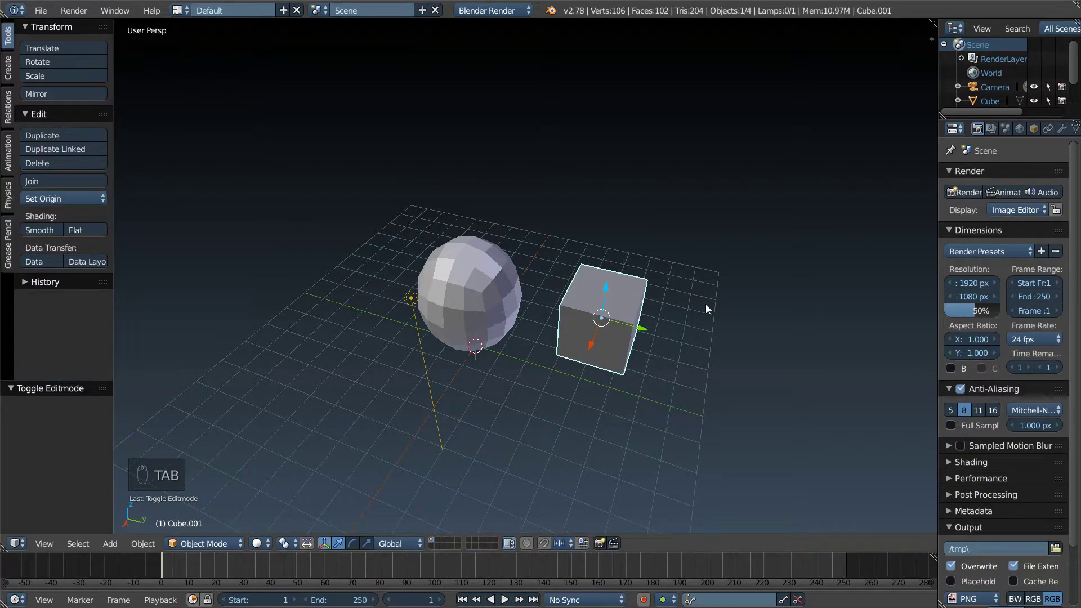
left_click_drag(609, 286, 685, 293)
key("w")
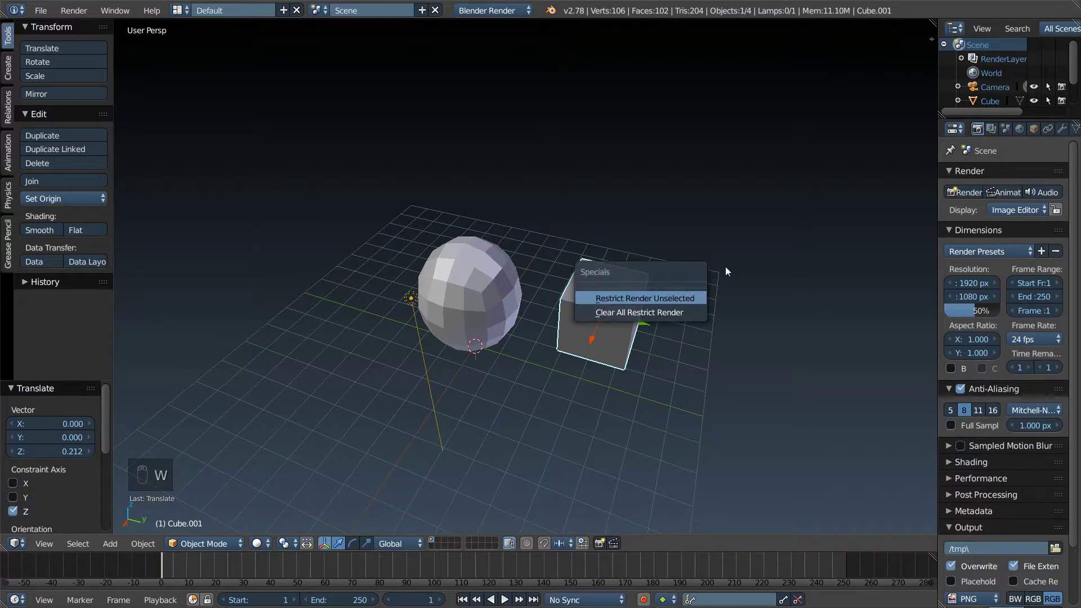
key("u")
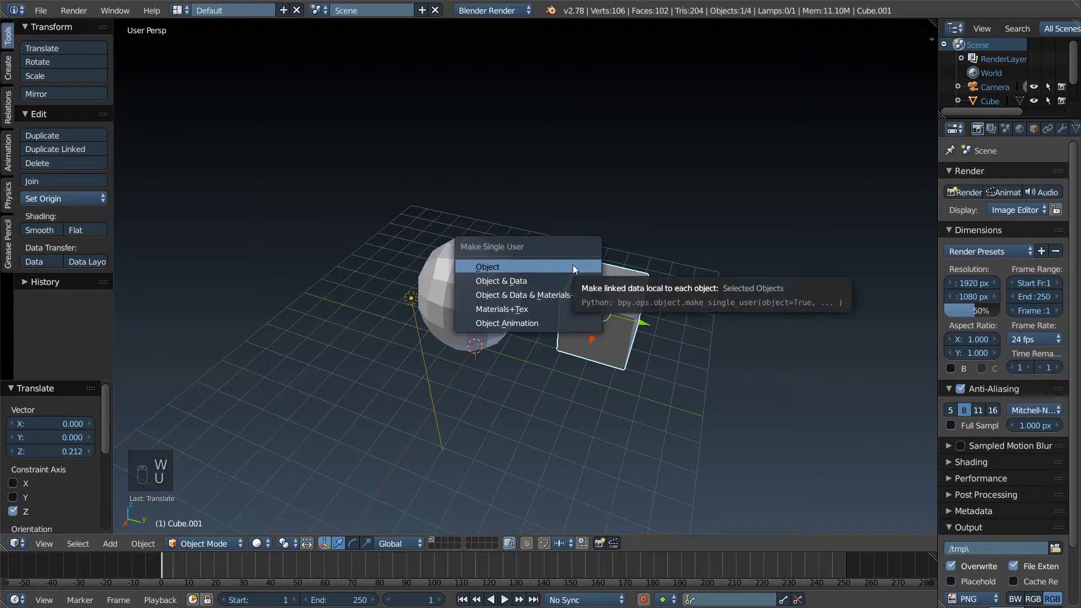
key("Tab")
Step: Subdivide Smooth all vertices of the second cube into a 26-vertex faceted blob
key("a")
key("a")
key("u")
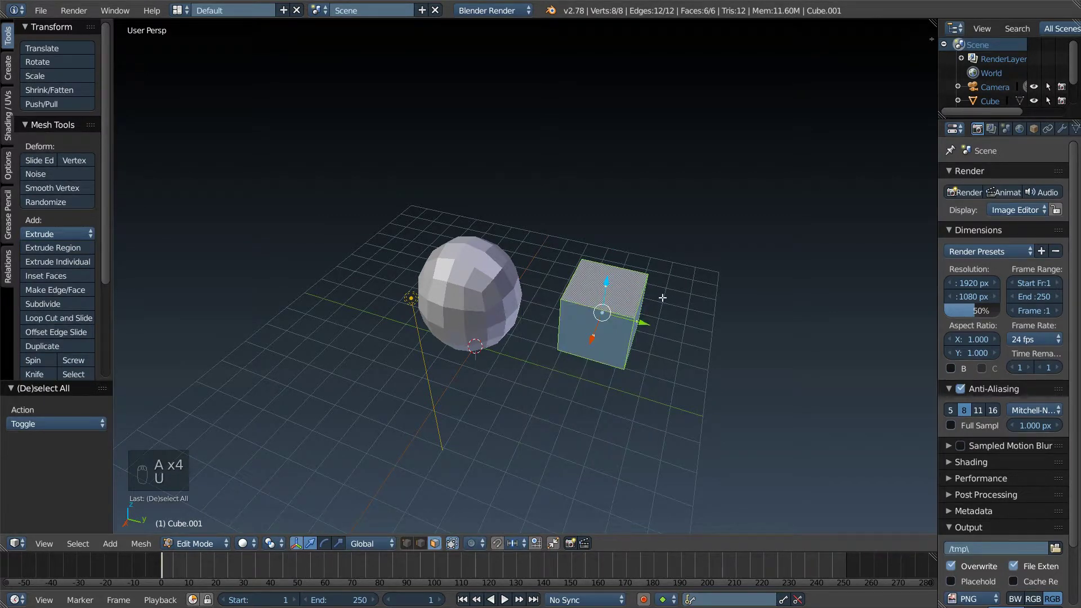
key("w")
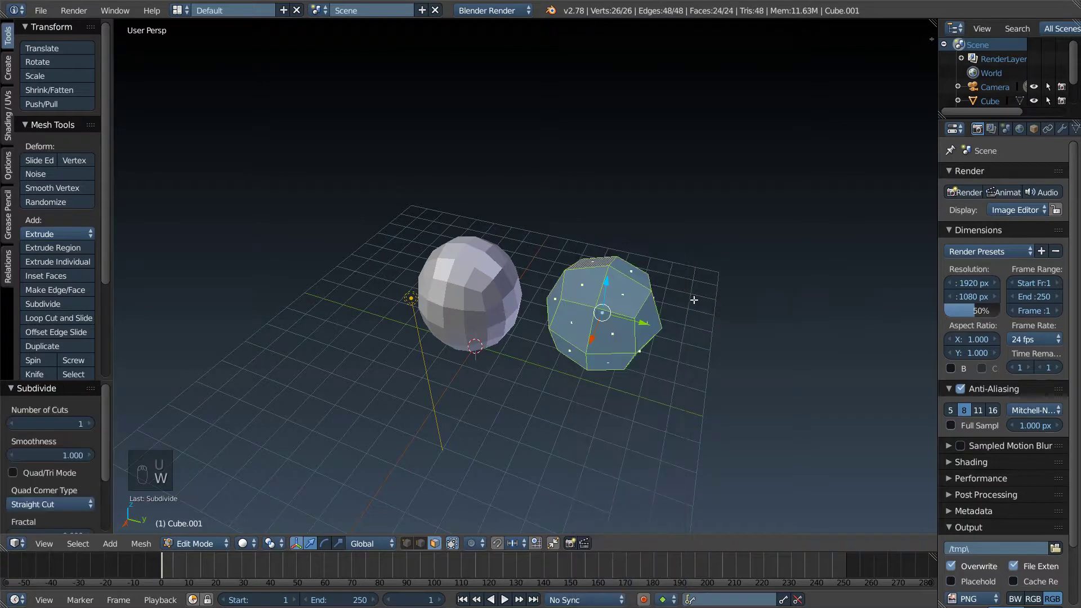
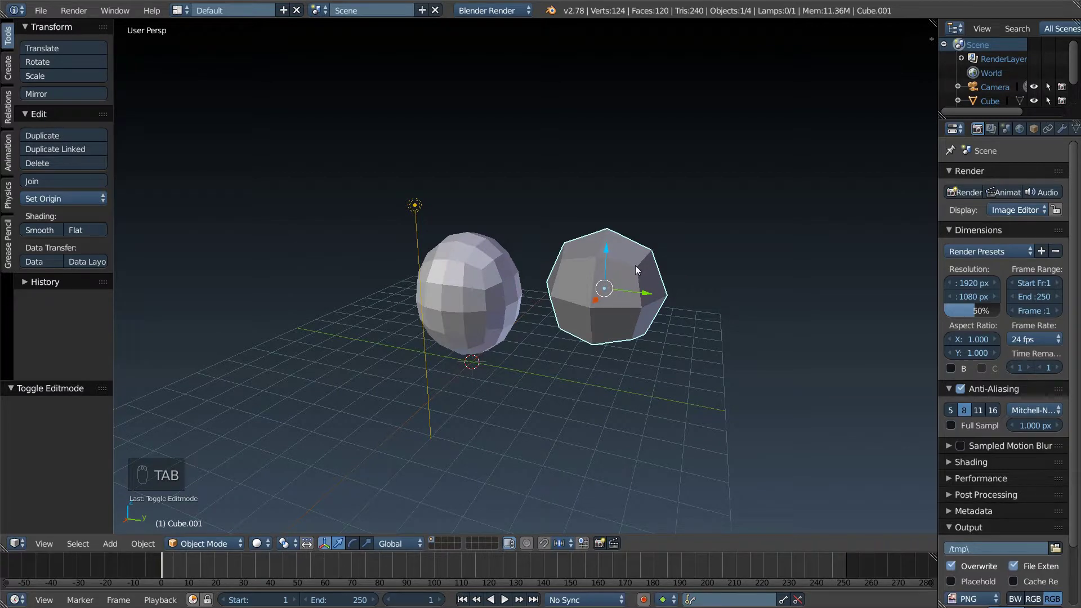
key("w")
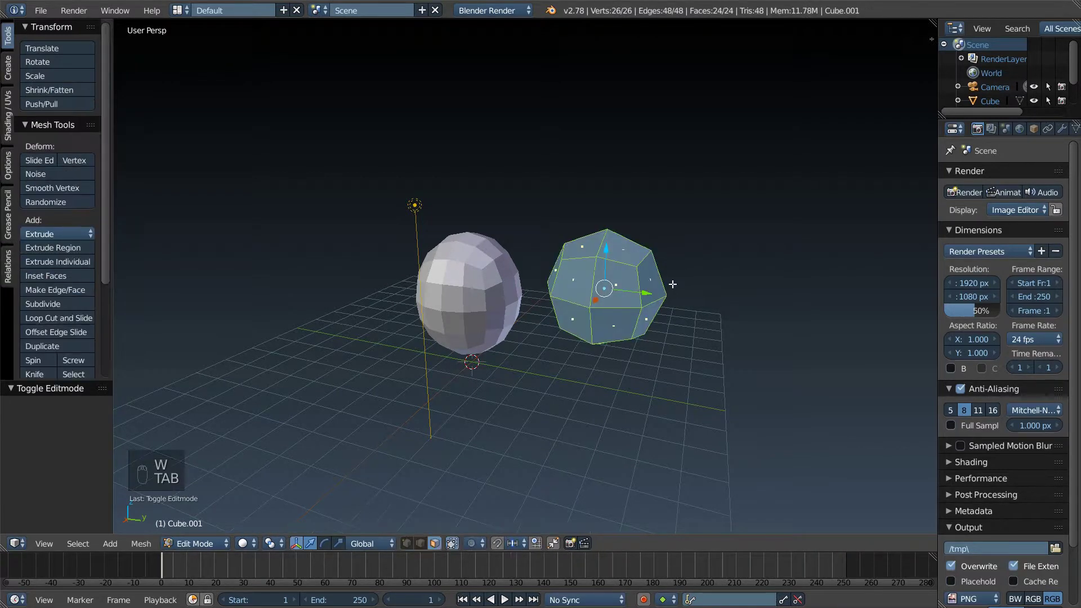
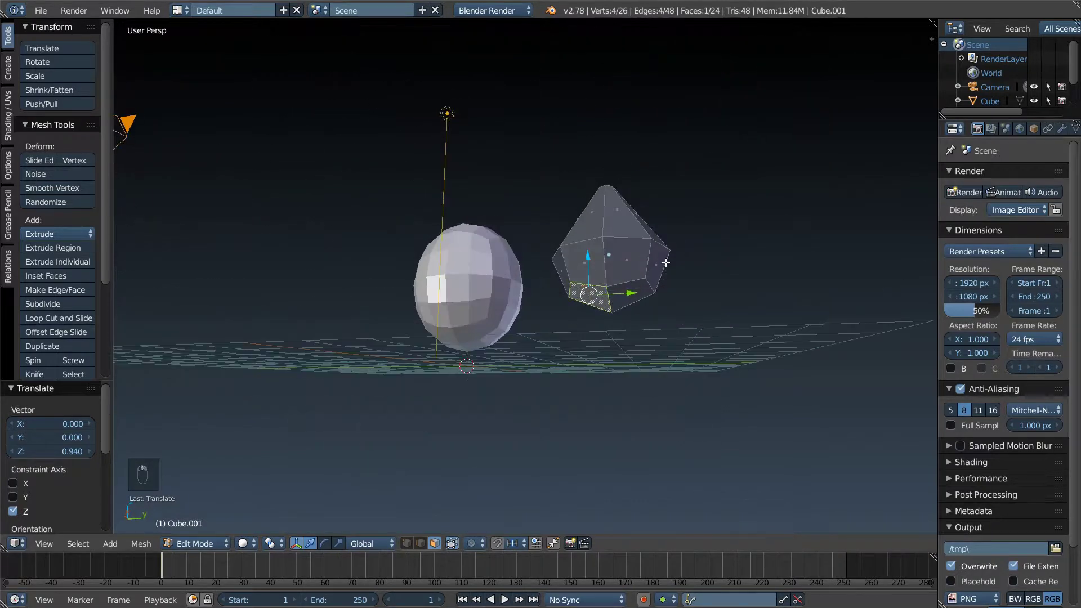
Step: Raise the blob's top vertex into a point and check it from front and side views
key("KP_5")
key("KP_1")
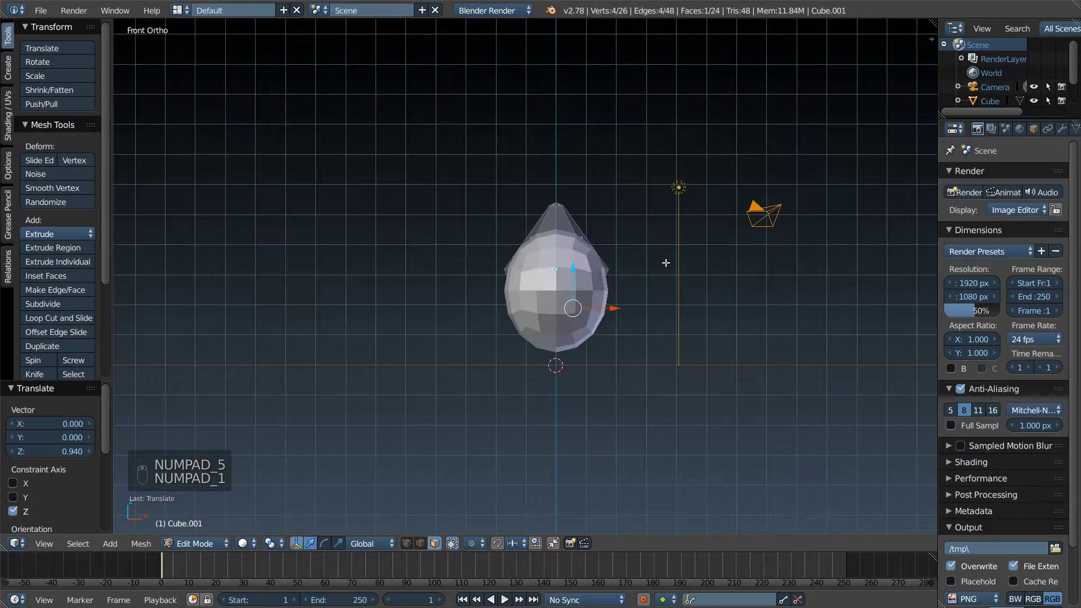
key("KP_3")
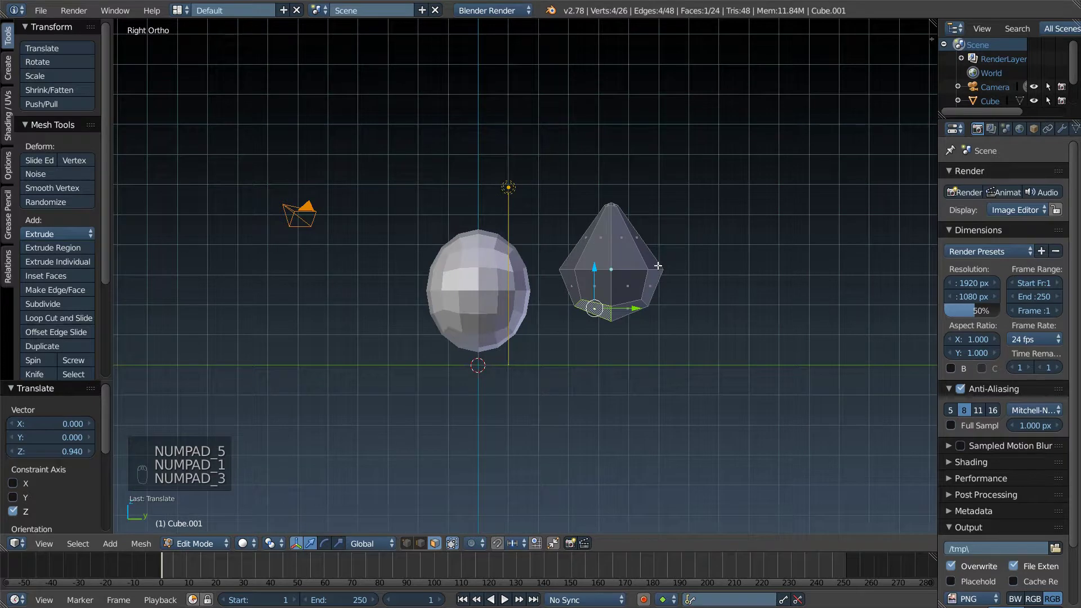
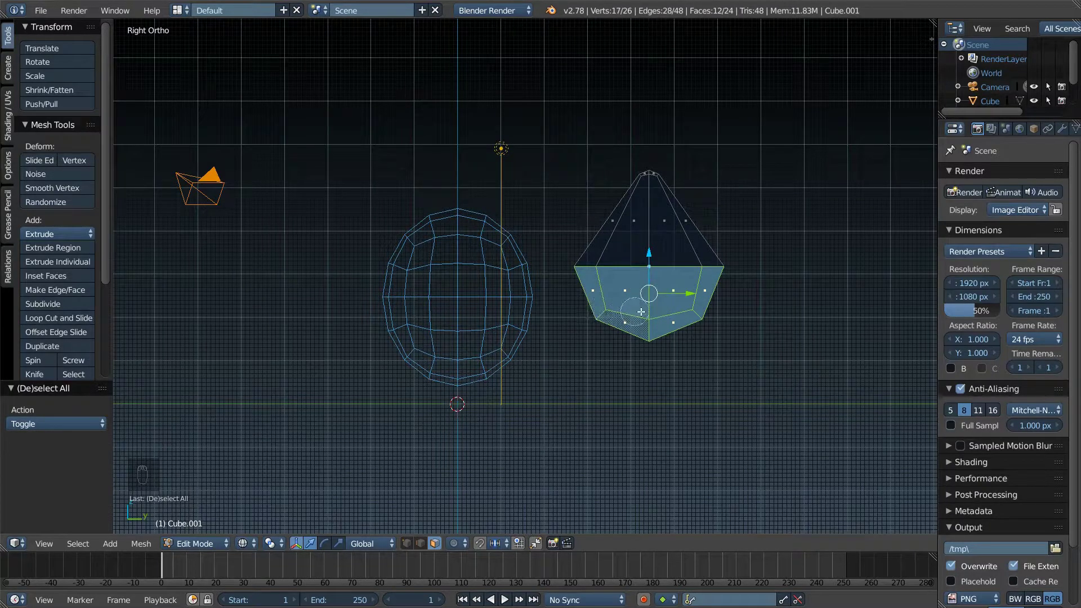
Step: Delete the blob's lower faces, leaving an open 17-vertex cone, and return to perspective
key("x")
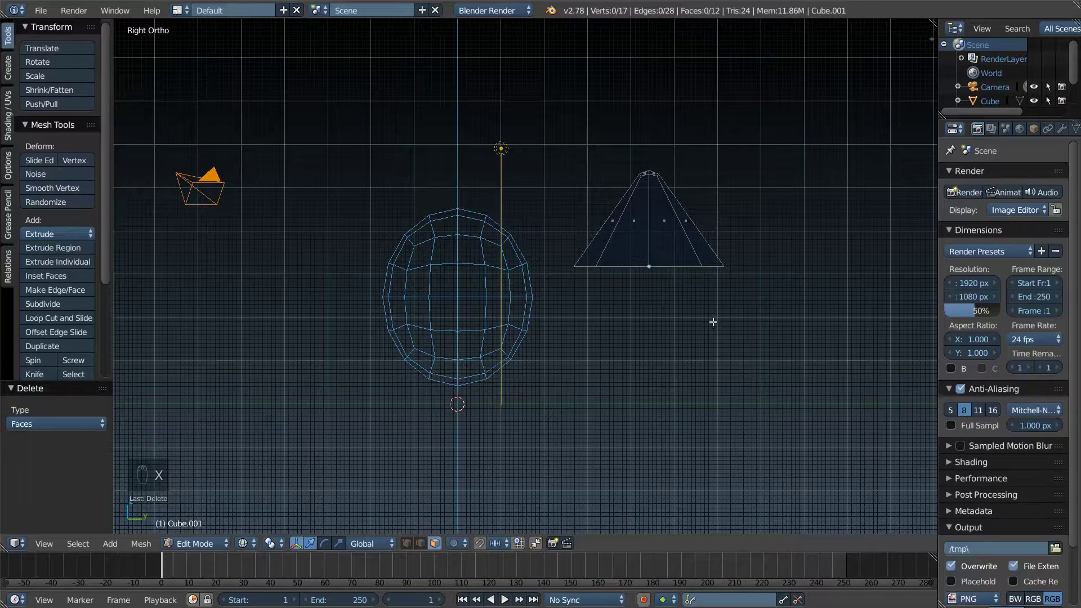
key("z")
key("KP_5")
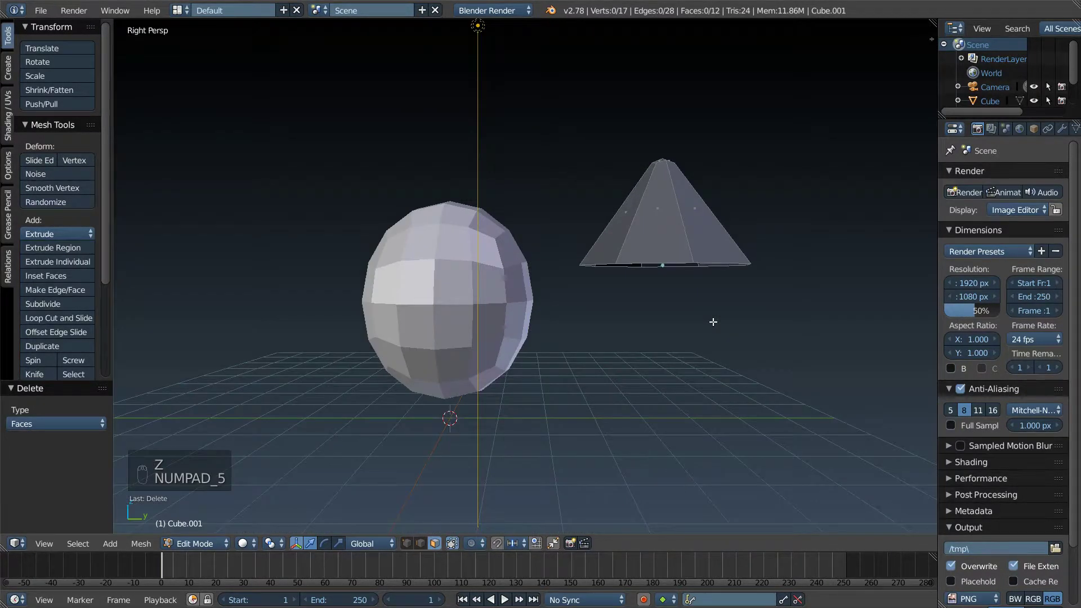
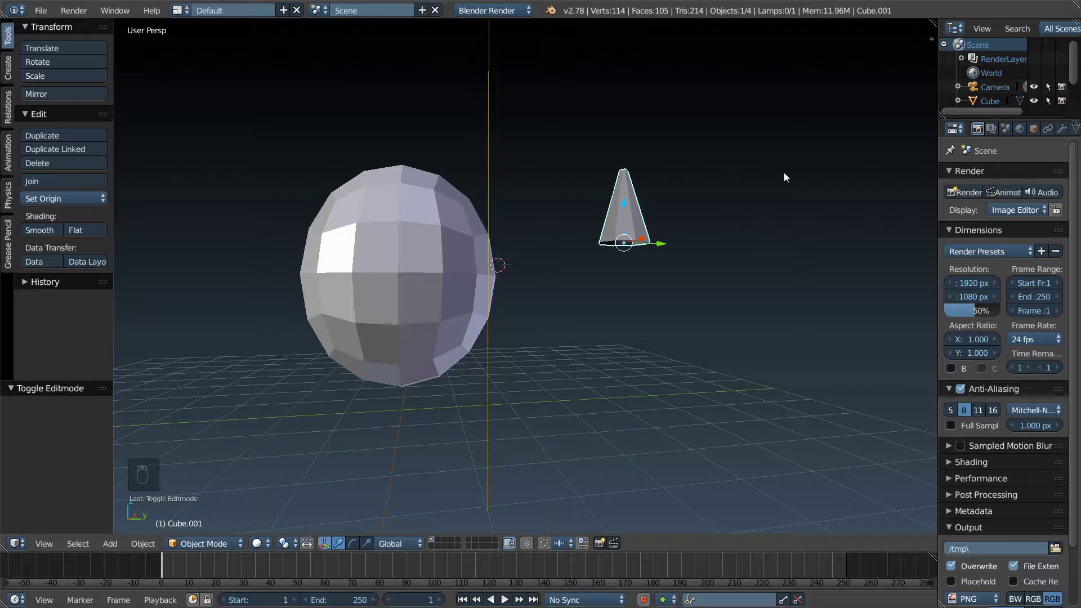
Step: Raise the cone above the sphere and frame both in a right orthographic view
left_click_drag(748, 215, 622, 285)
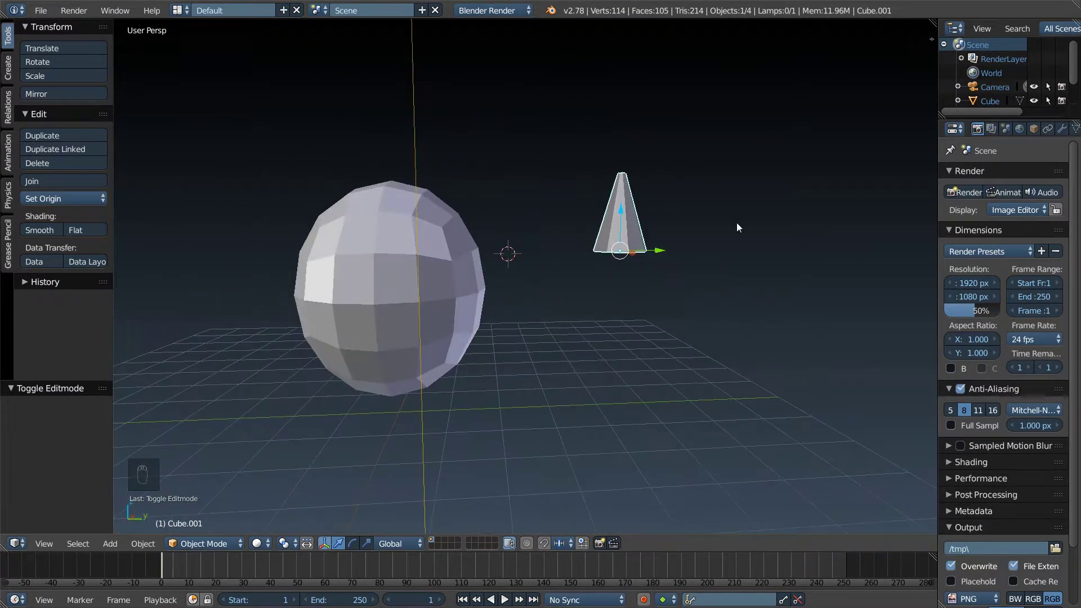
left_click_drag(640, 255, 592, 205)
key("KP_5")
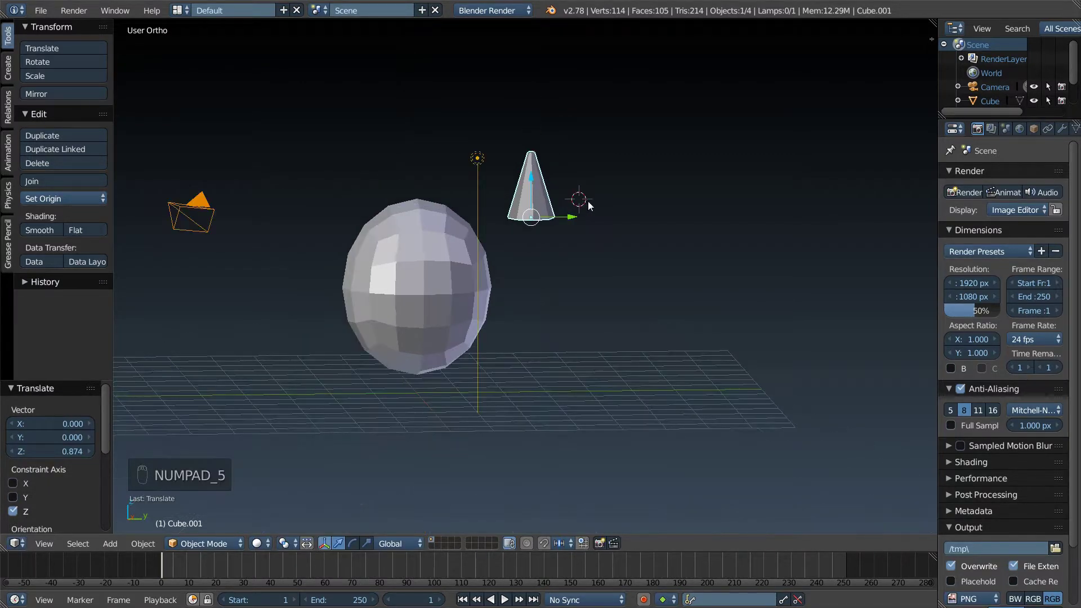
key("KP_1")
middle_click(592, 206)
key("KP_3")
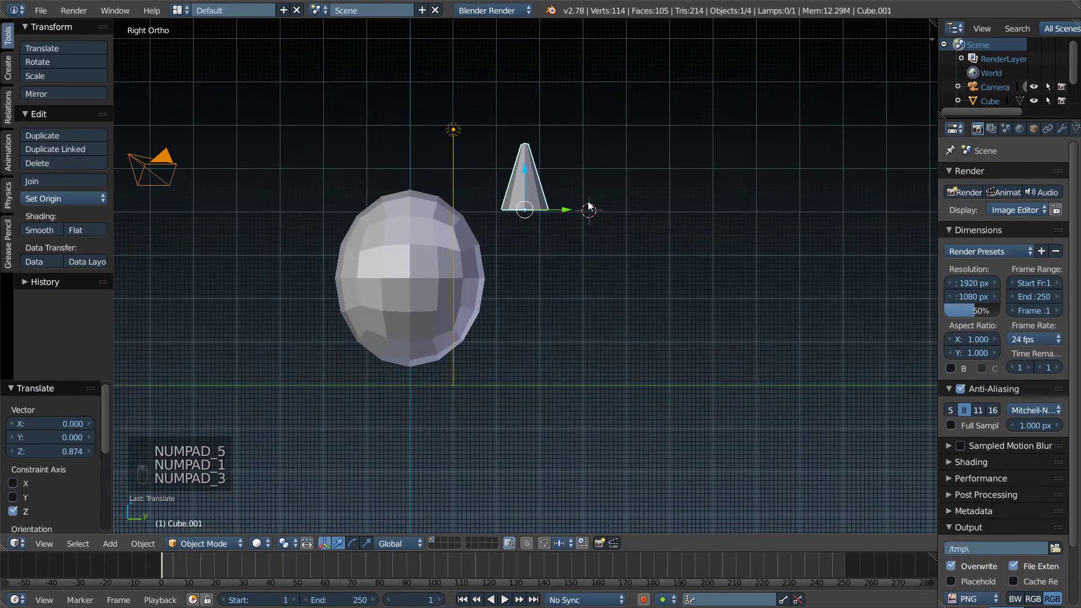
Step: Zoom in on the cone and duplicate it for a second matching horn
left_click_drag(592, 205, 693, 259)
key("r")
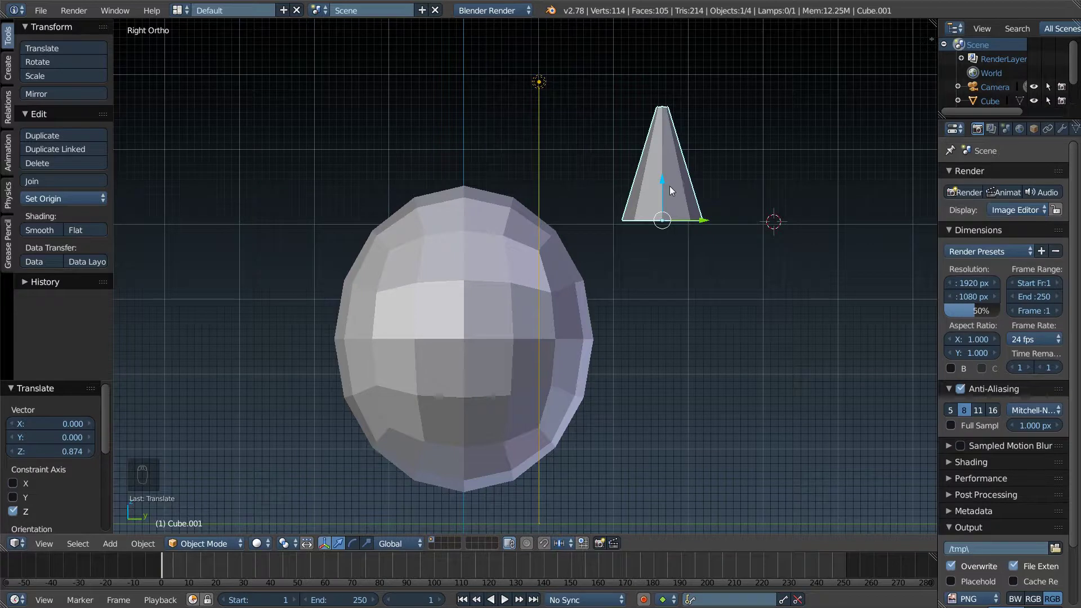
left_click_drag(670, 192, 671, 192)
Step: Slide the copy aside, then tilt the right cone about 34 degrees onto the head's upper side
key("shift+d")
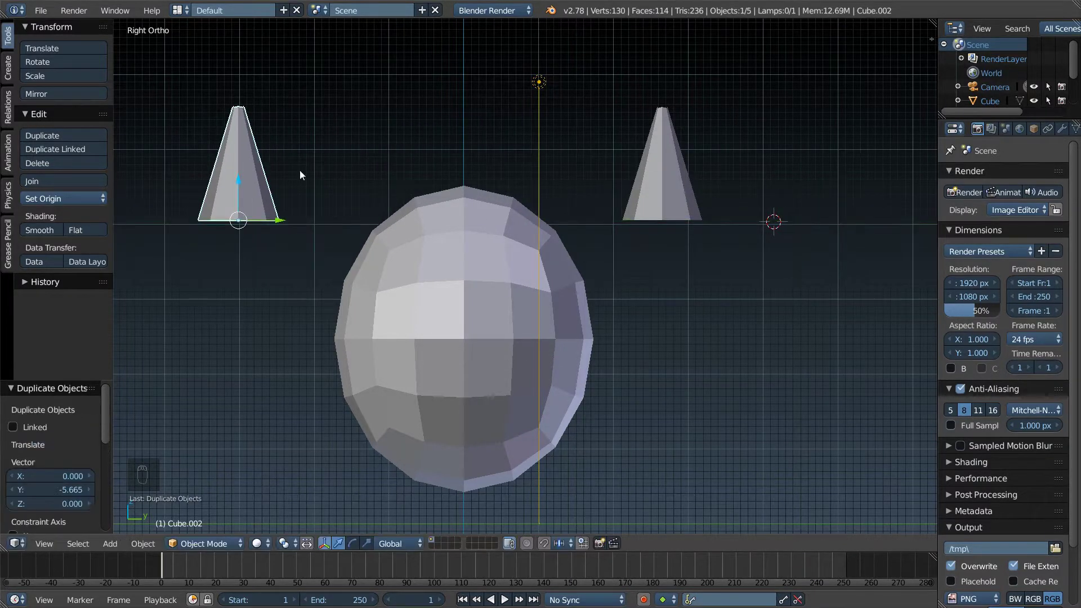
left_click_drag(667, 188, 729, 220)
key("r")
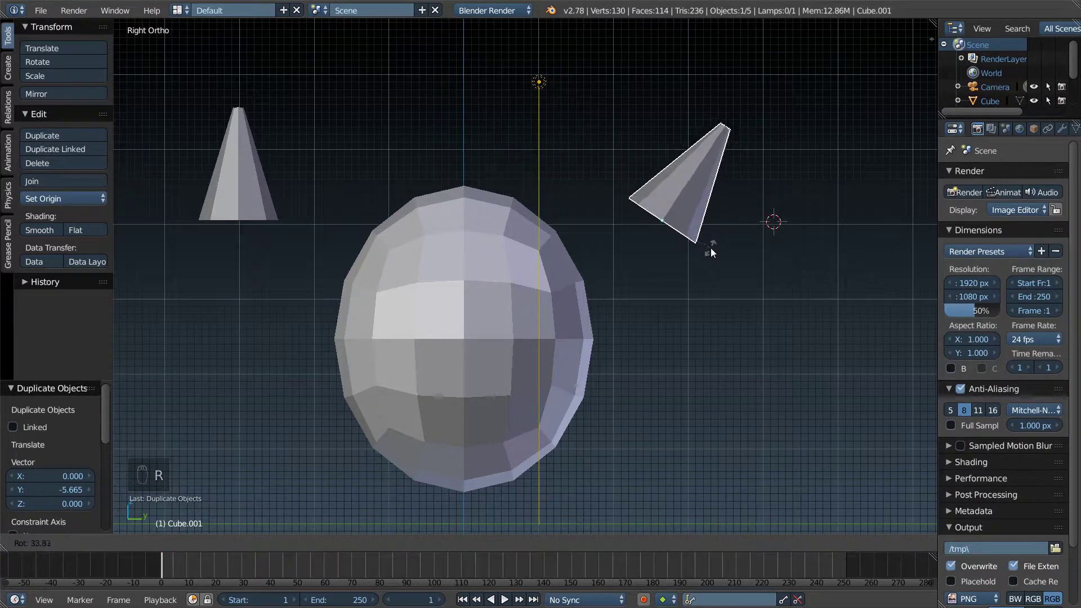
left_click_drag(694, 224, 558, 228)
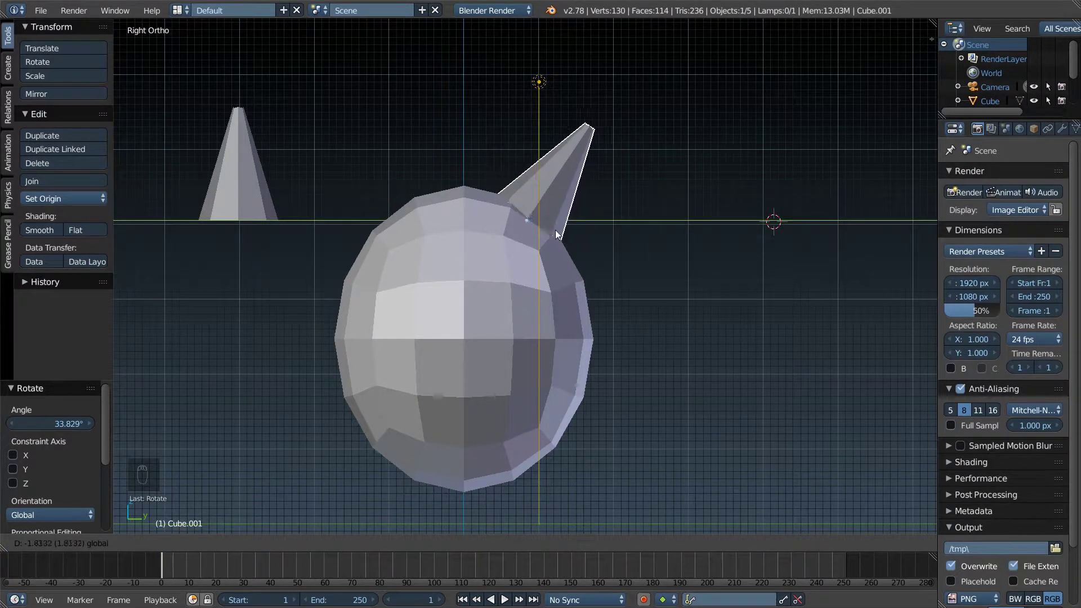
left_click_drag(529, 189, 456, 197)
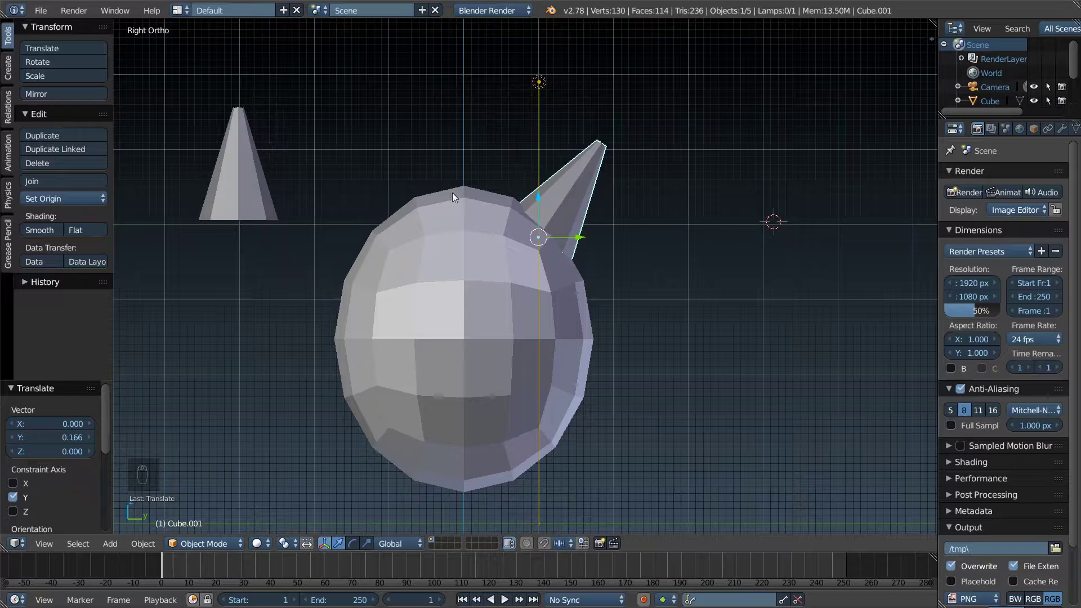
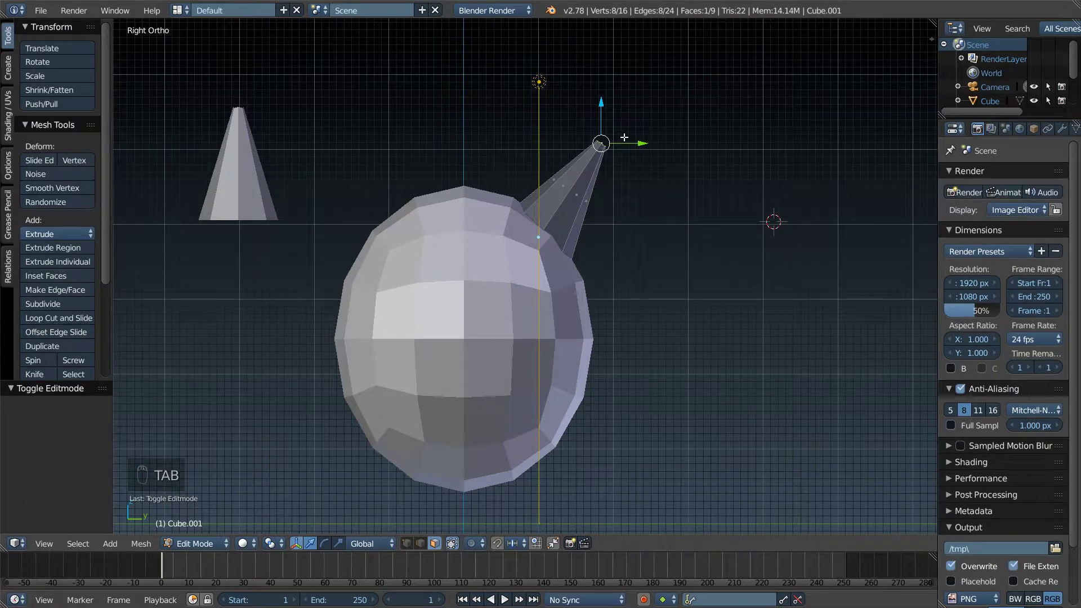
Step: Pull the horn's tip vertex outward from the side view so the horn is longer and sharper
key("e")
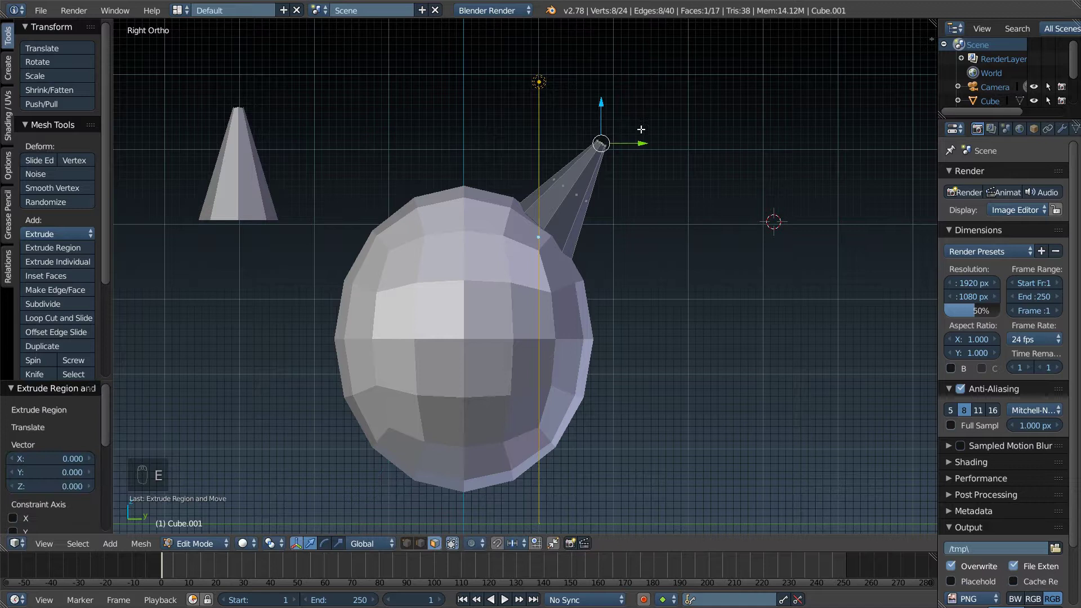
key("g")
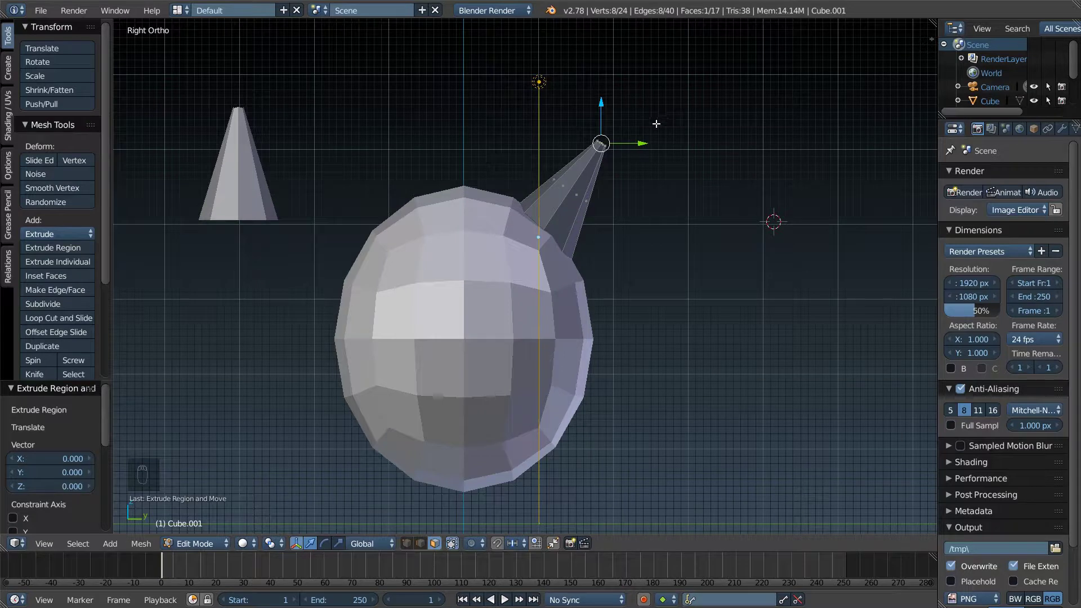
key("g")
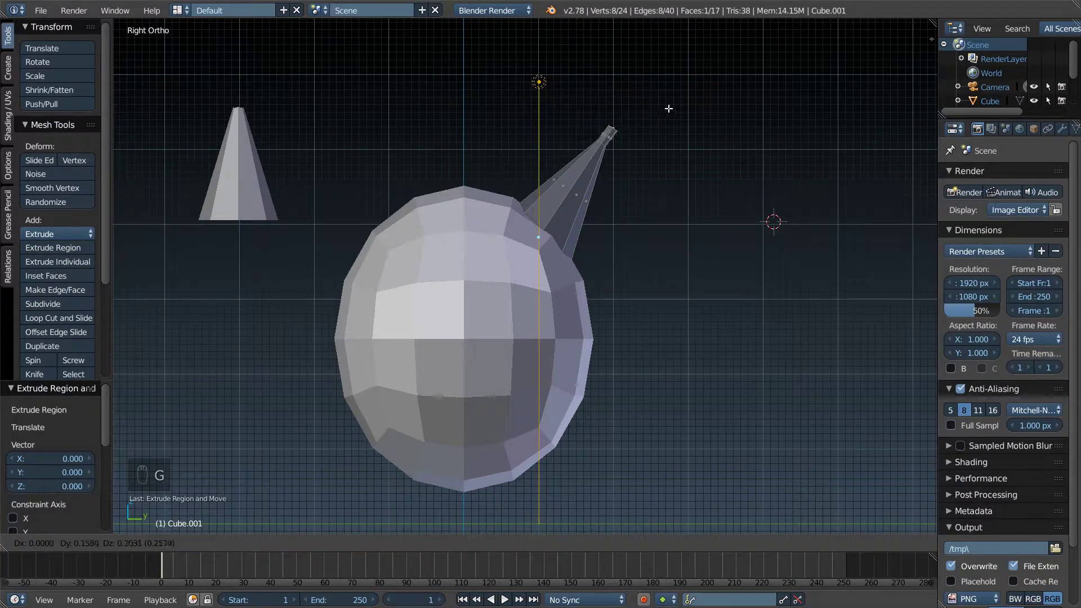
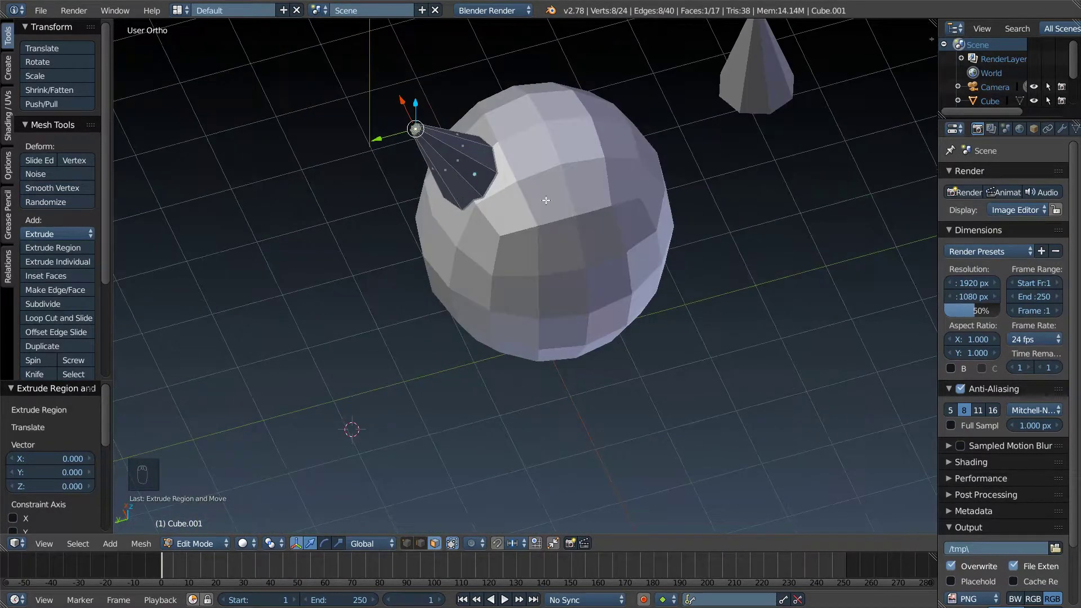
key("g")
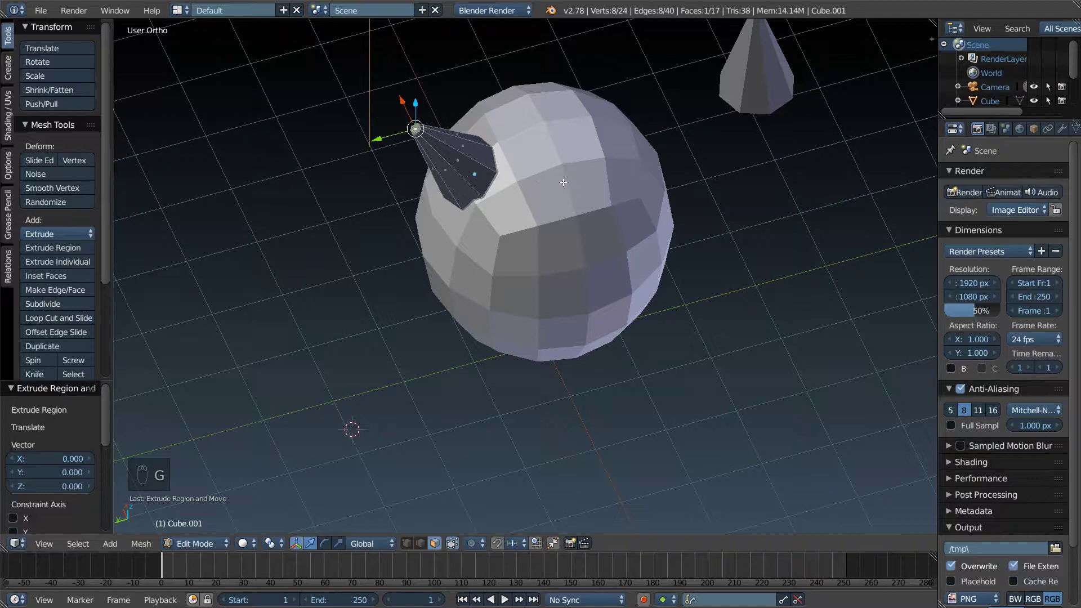
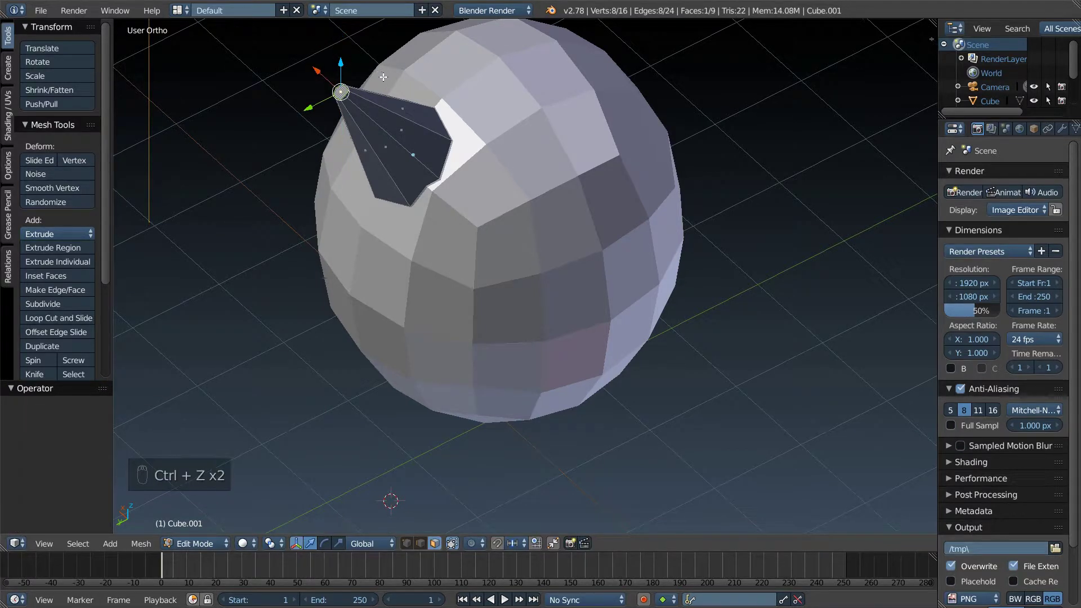
key("g")
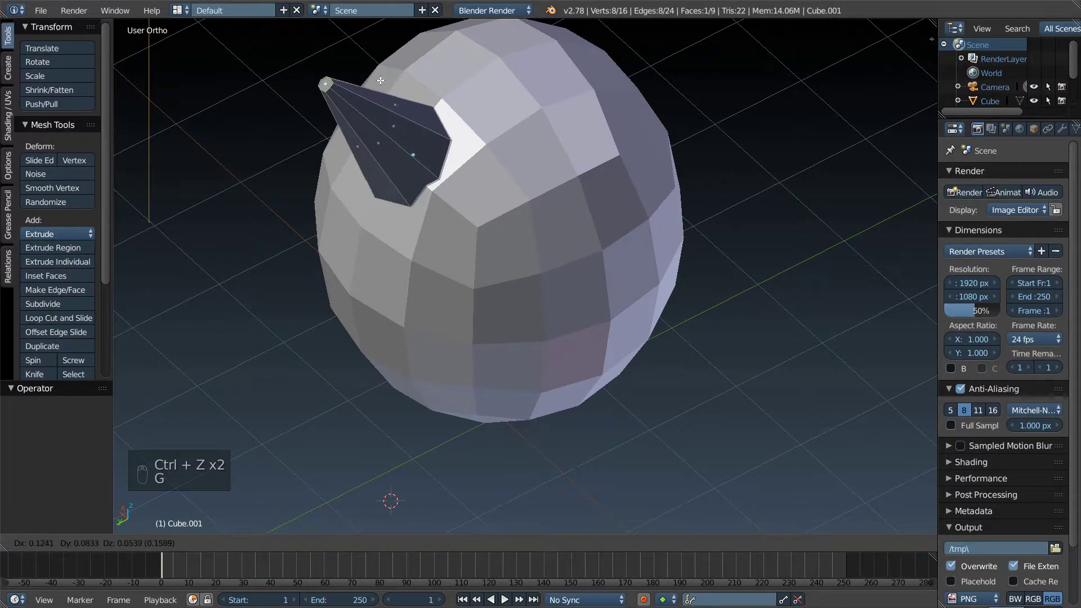
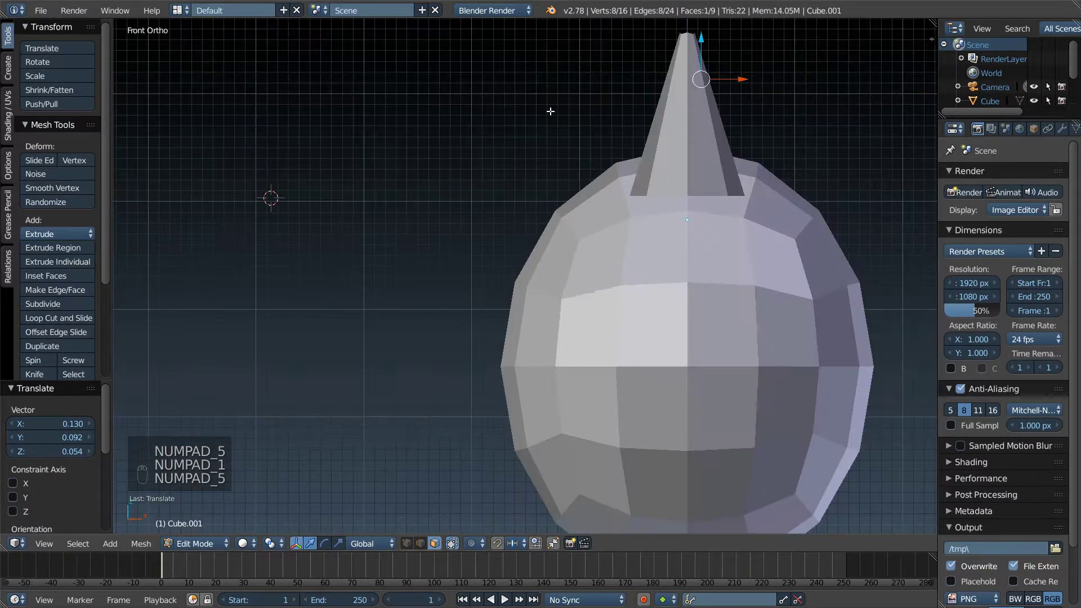
key("KP_3")
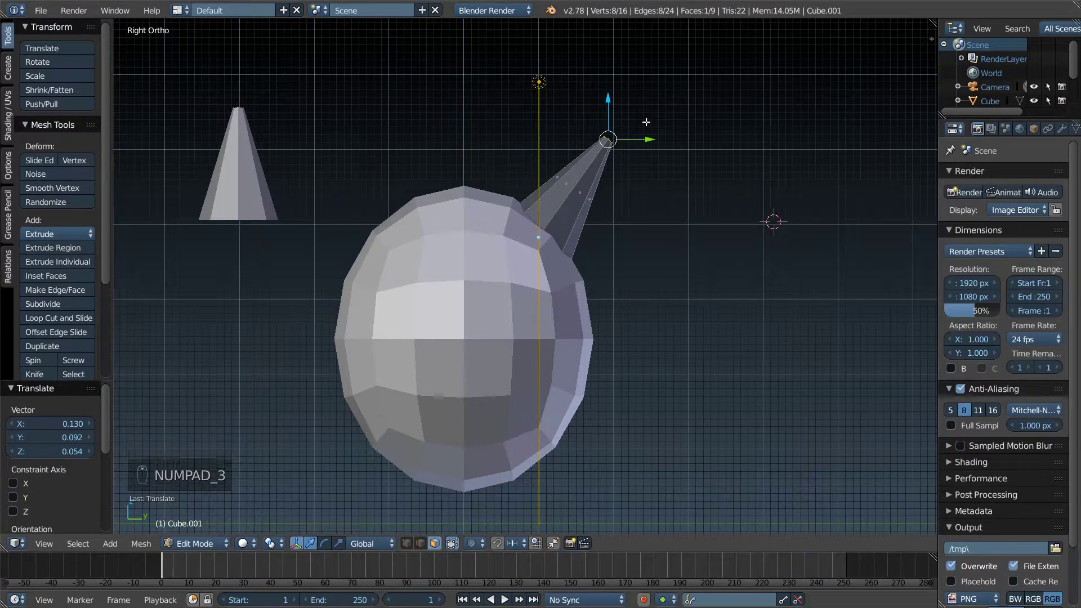
key("g")
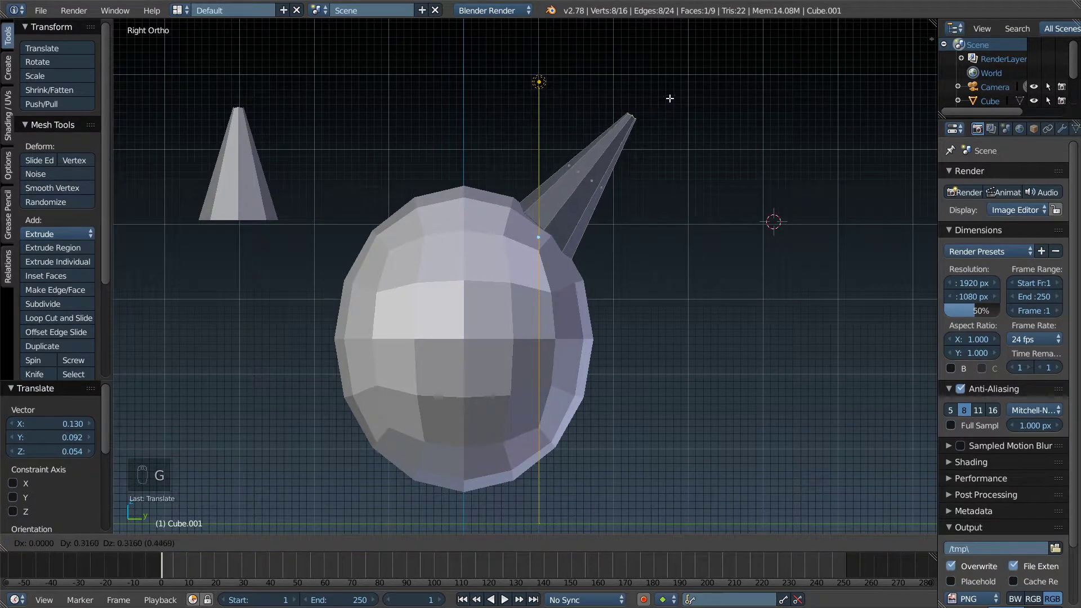
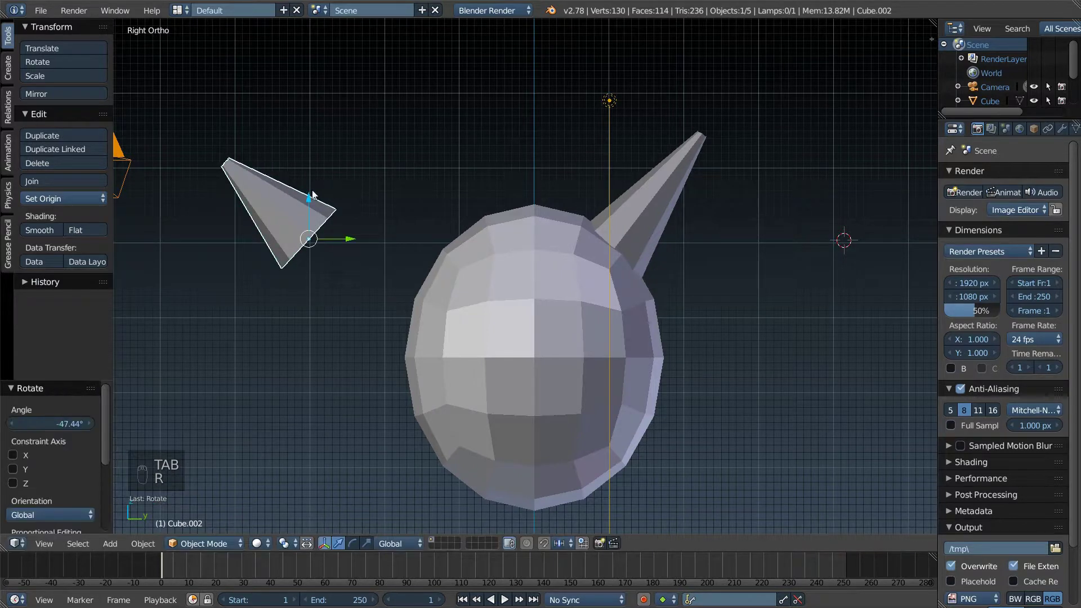
Step: Place the spare cone on the head's upper left and pull its tip out to match the first horn
key("g")
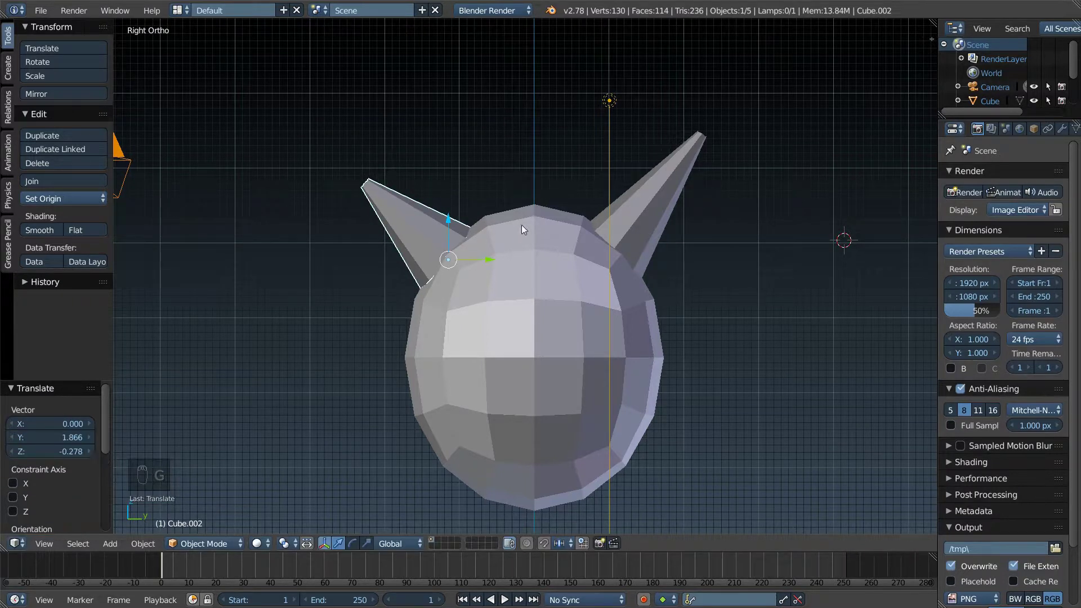
left_click_drag(550, 218, 543, 197)
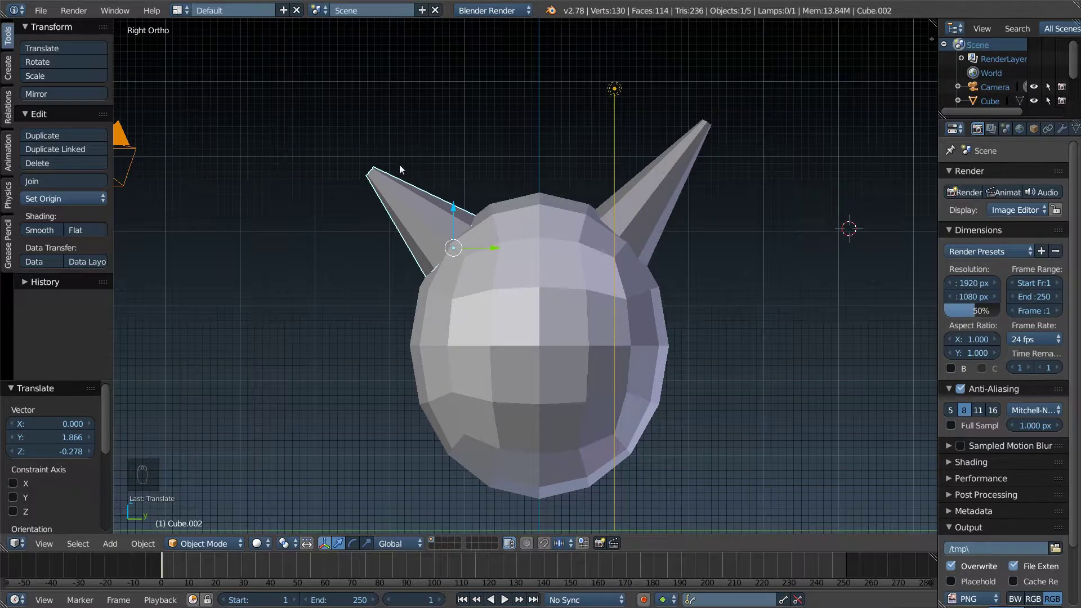
key("Tab")
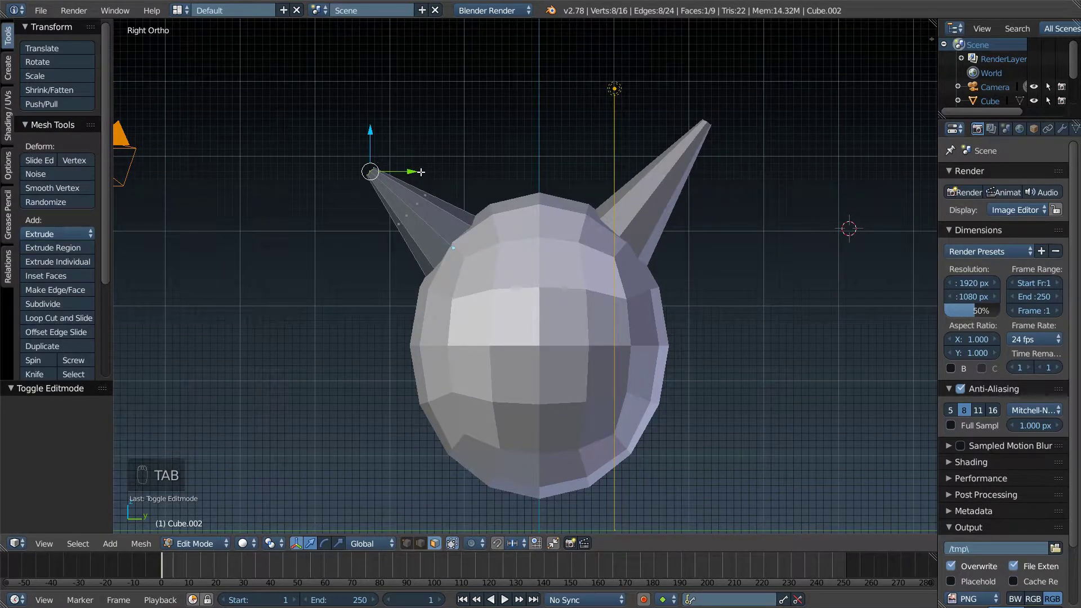
key("g")
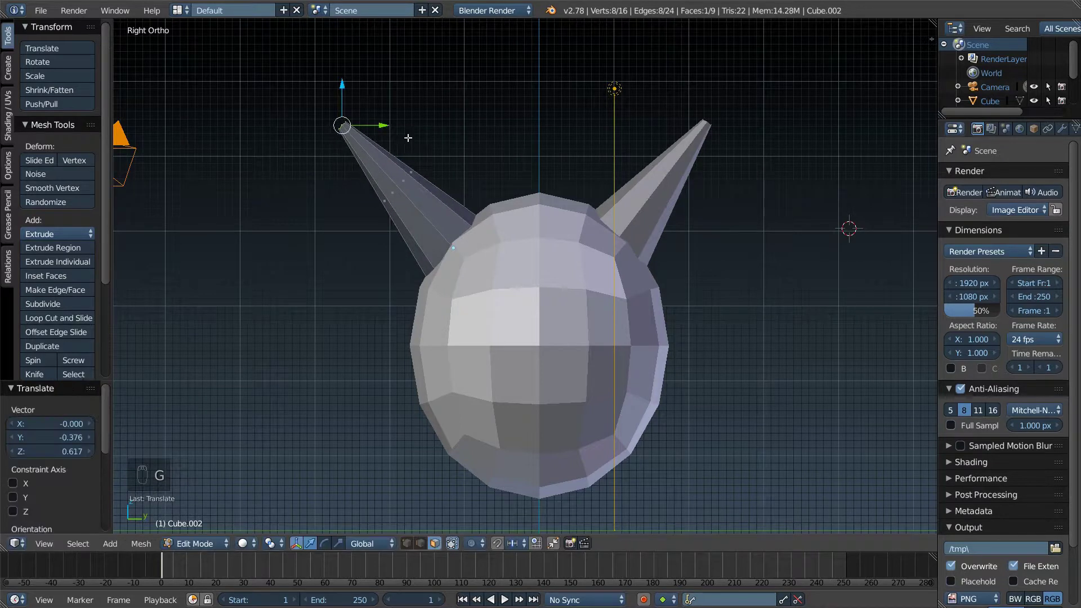
key("Tab")
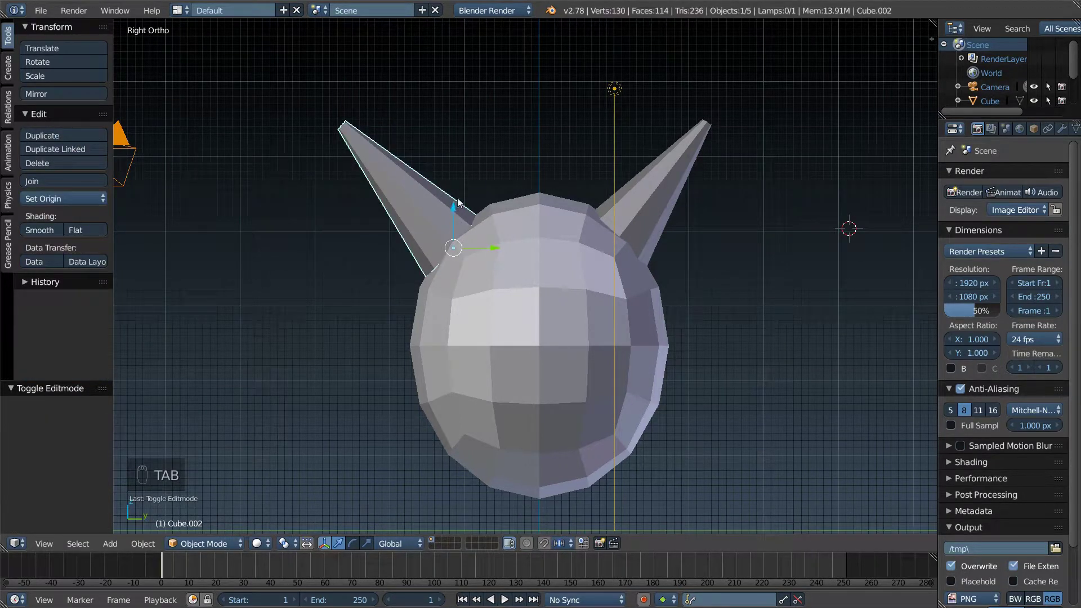
Step: Lower the left horn onto the head and select the egg-shaped head
key("g")
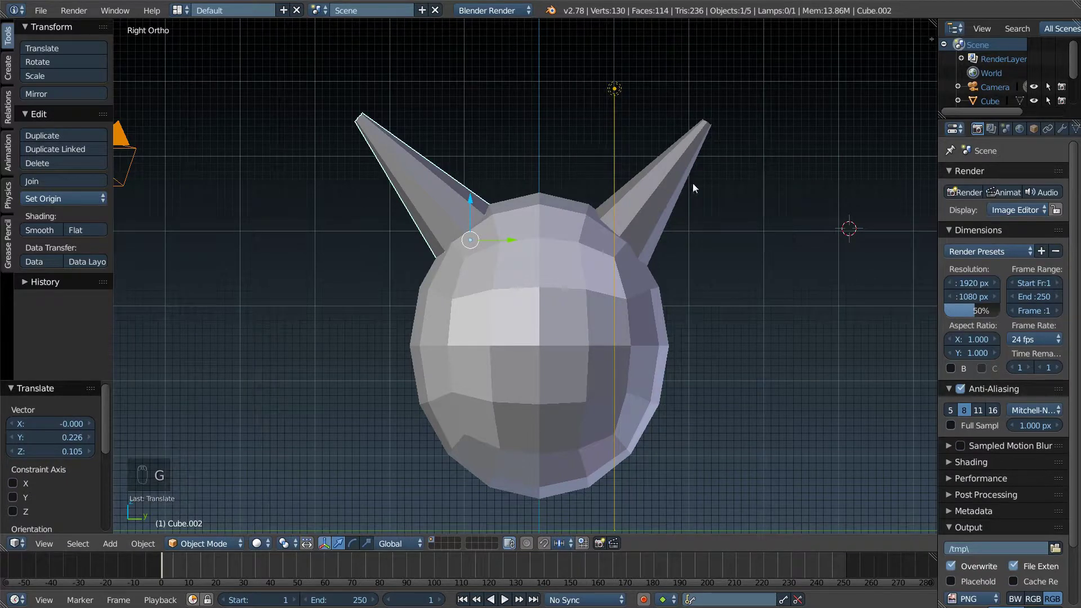
key("Tab")
key("Tab")
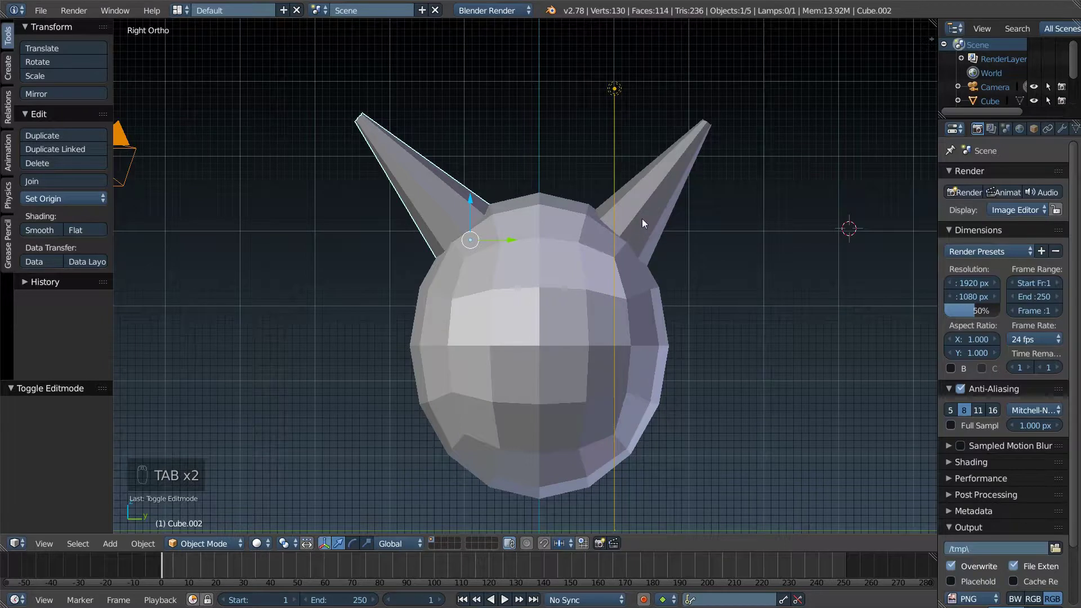
left_click_drag(622, 300, 623, 300)
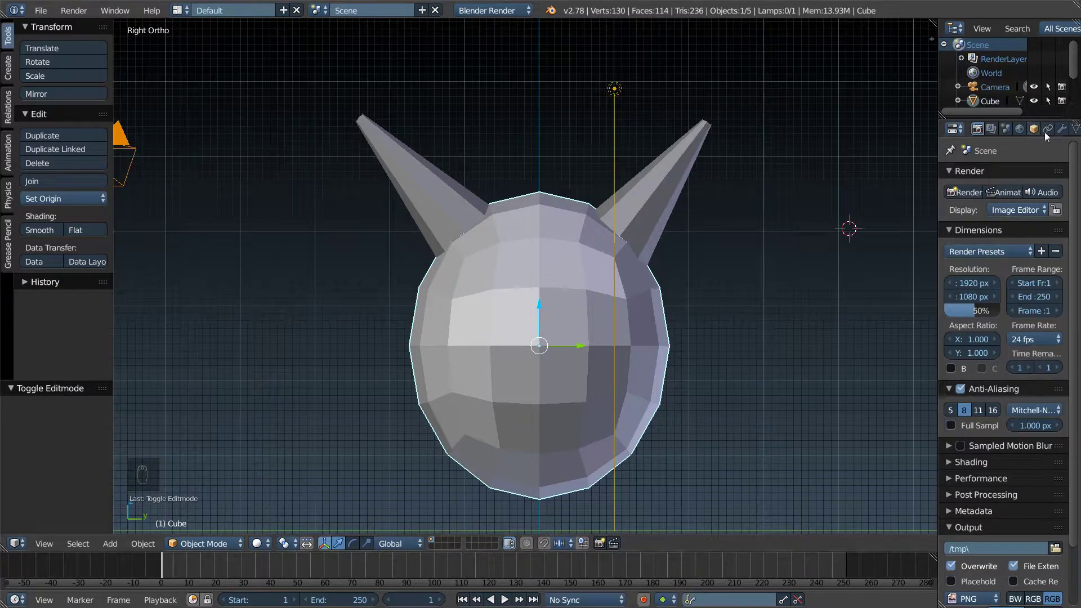
Step: Add a Boolean modifier to the head using the overlapping horn and apply it
left_click_drag(1064, 131, 994, 131)
left_click_drag(994, 130, 1006, 323)
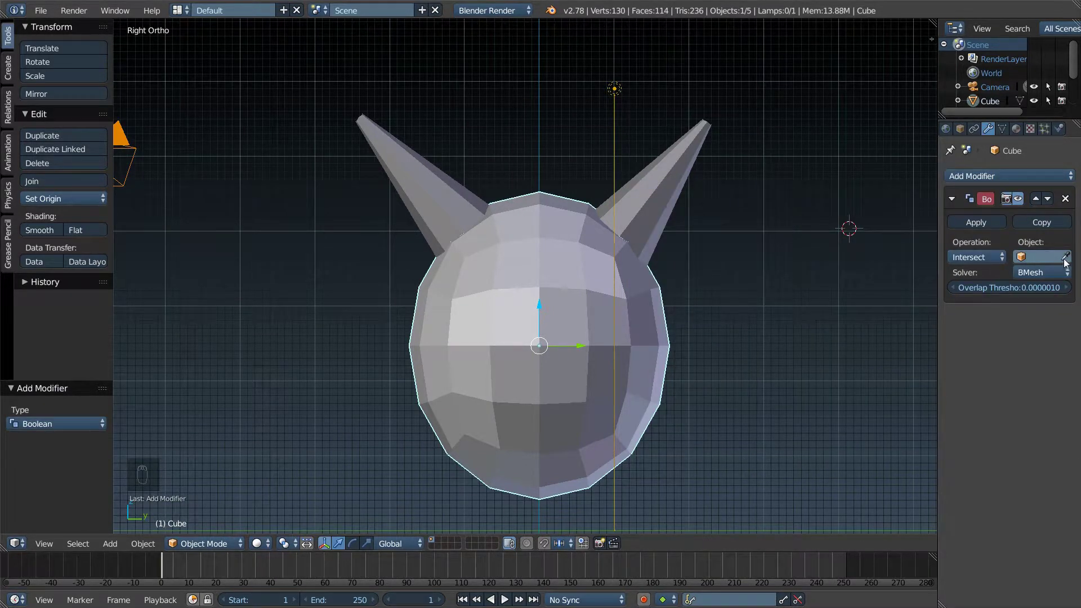
left_click_drag(1068, 261, 668, 193)
left_click_drag(994, 258, 994, 223)
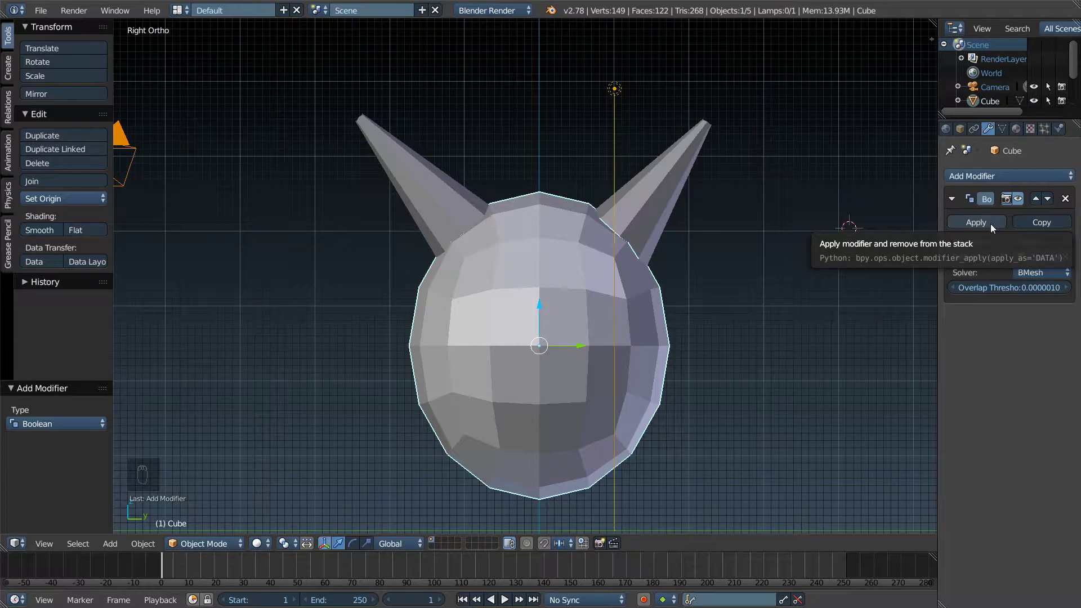
left_click_drag(994, 228, 675, 203)
Step: Lift the right horn straight up to reveal the hole cut into the head
right_click(657, 192)
left_click_drag(673, 215, 623, 217)
left_click_drag(617, 203, 749, 194)
Step: Undo the horn move so it sits back on the head, checking the hole from the side
left_click(675, 211)
left_click_drag(657, 221, 621, 233)
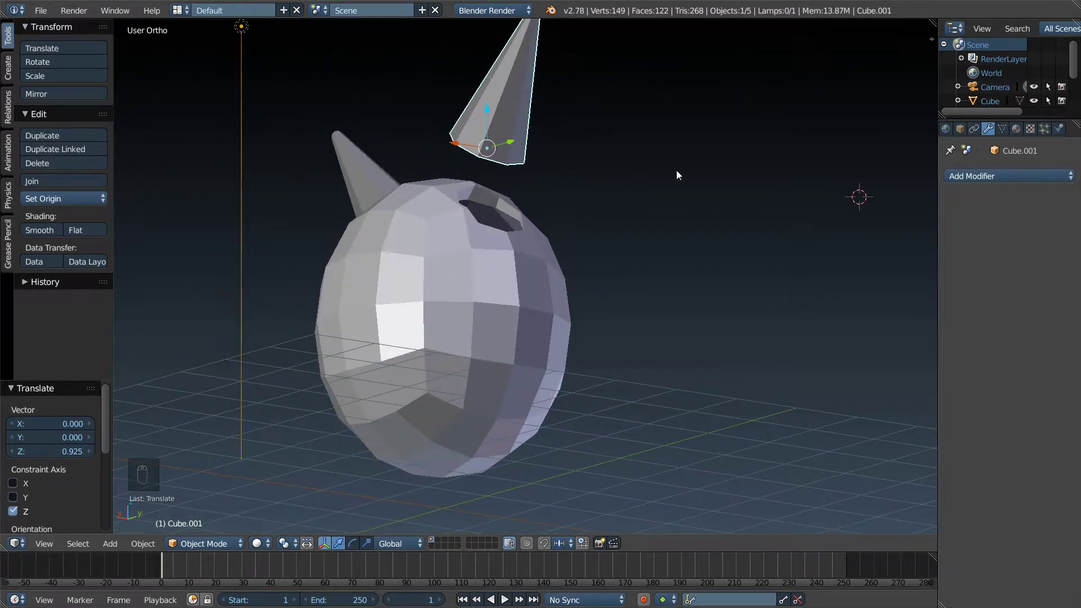
key("ctrl+z")
left_click_drag(604, 181, 681, 208)
key("KP_5")
key("KP_1")
key("KP_3")
key("KP_5")
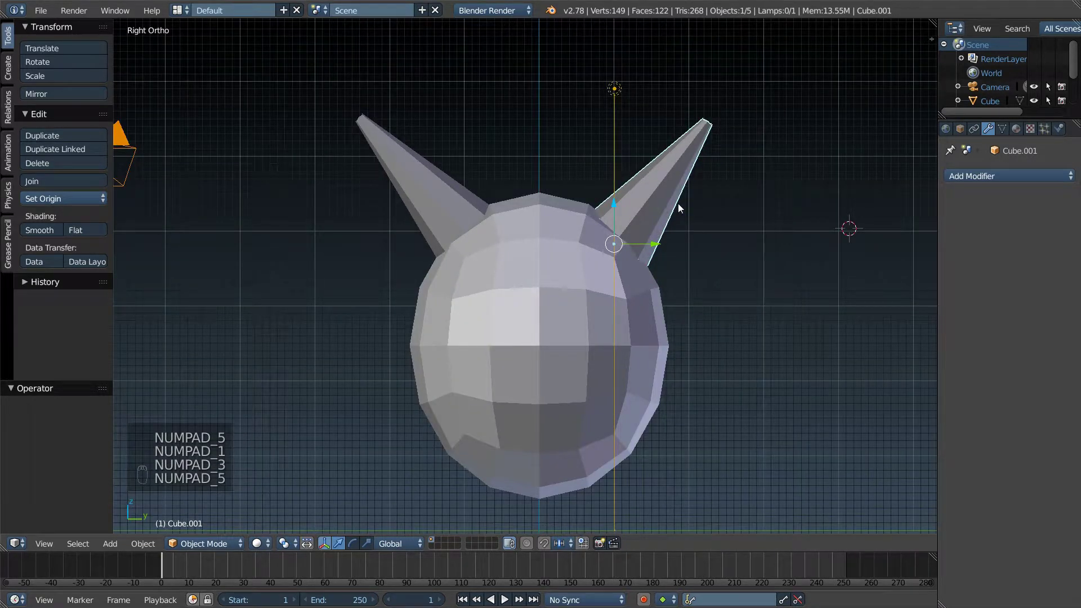
Step: Add a Boolean Difference modifier on the head using the horn as cutter and apply it
left_click_drag(560, 272, 871, 215)
left_click_drag(1023, 178, 812, 242)
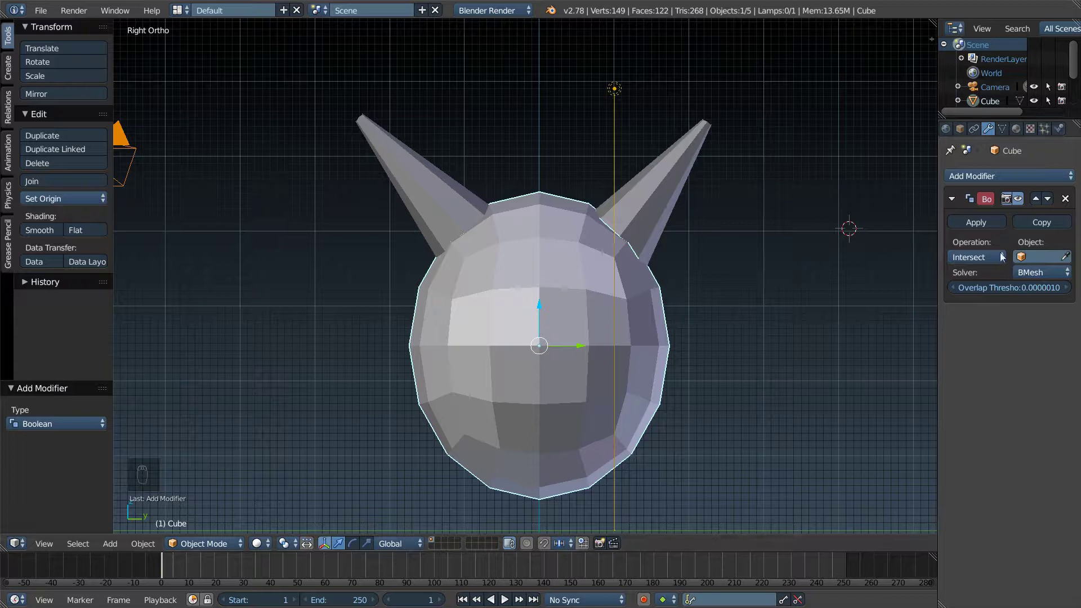
left_click_drag(992, 260, 493, 286)
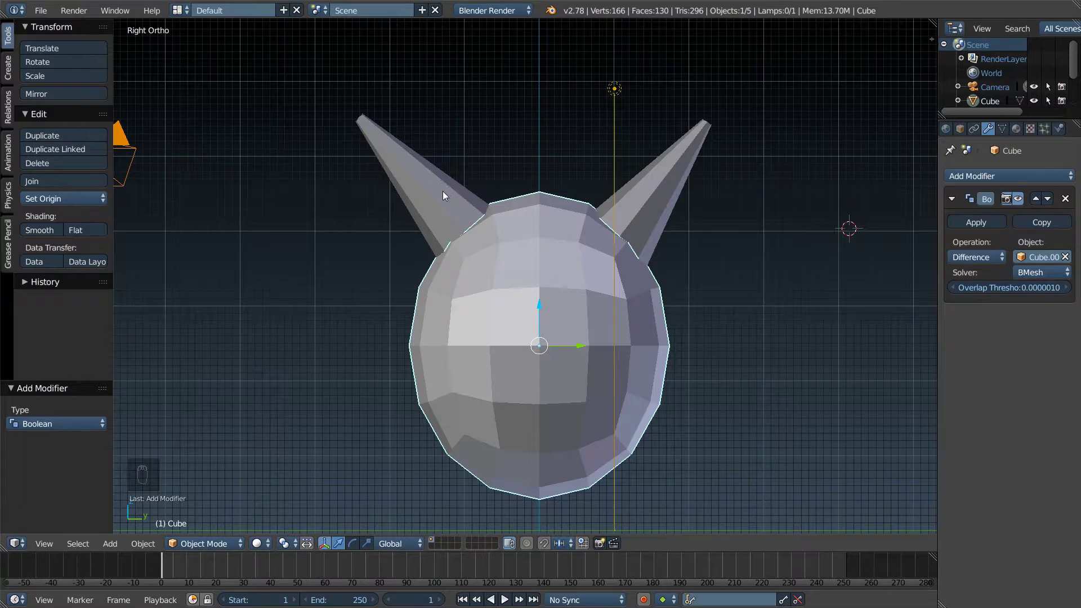
left_click_drag(963, 231, 426, 201)
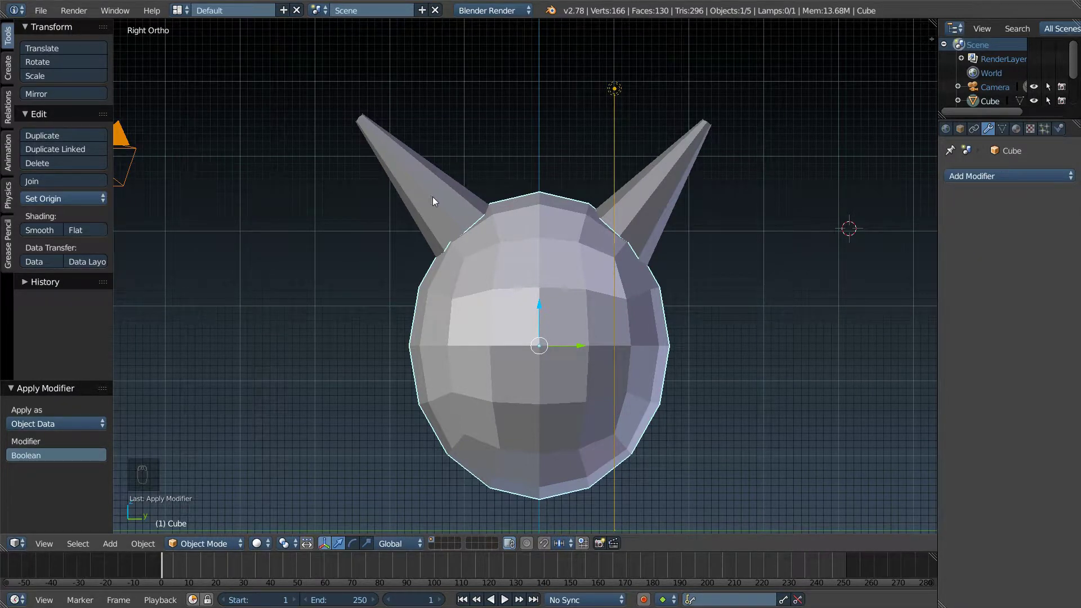
key("KP_1")
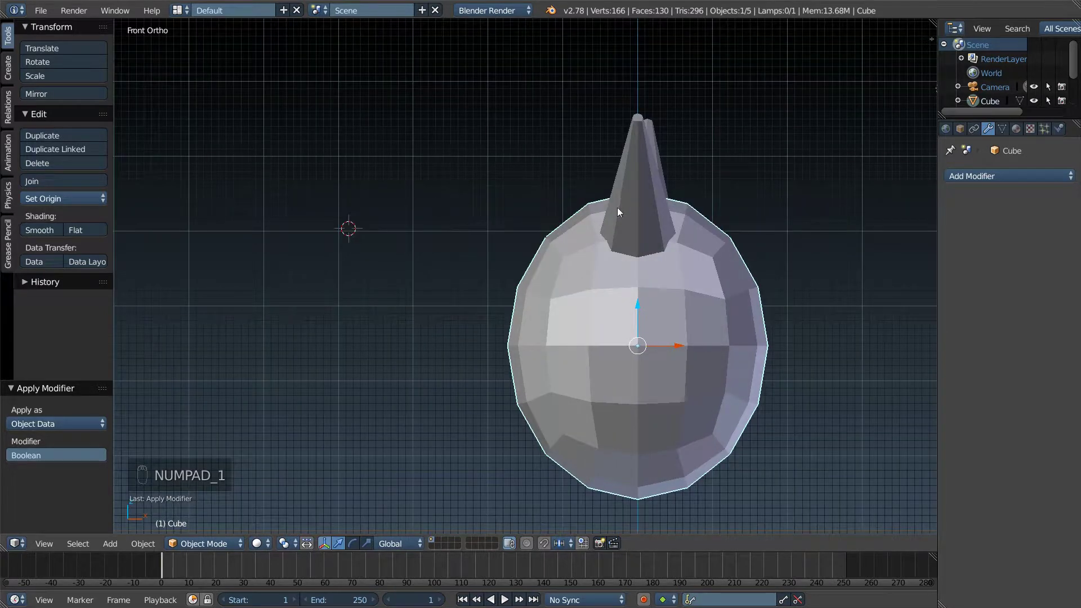
Step: Join the head and both horns into a single object with Ctrl+J
left_click_drag(634, 216, 782, 154)
left_click_drag(637, 205, 781, 153)
left_click_drag(740, 188, 739, 189)
key("ctrl+z")
key("KP_5")
key("KP_1")
key("KP_3")
key("KP_5")
middle_click(757, 150)
left_click_drag(624, 218, 824, 270)
key("ctrl+j")
left_click_drag(626, 220, 691, 282)
key("g")
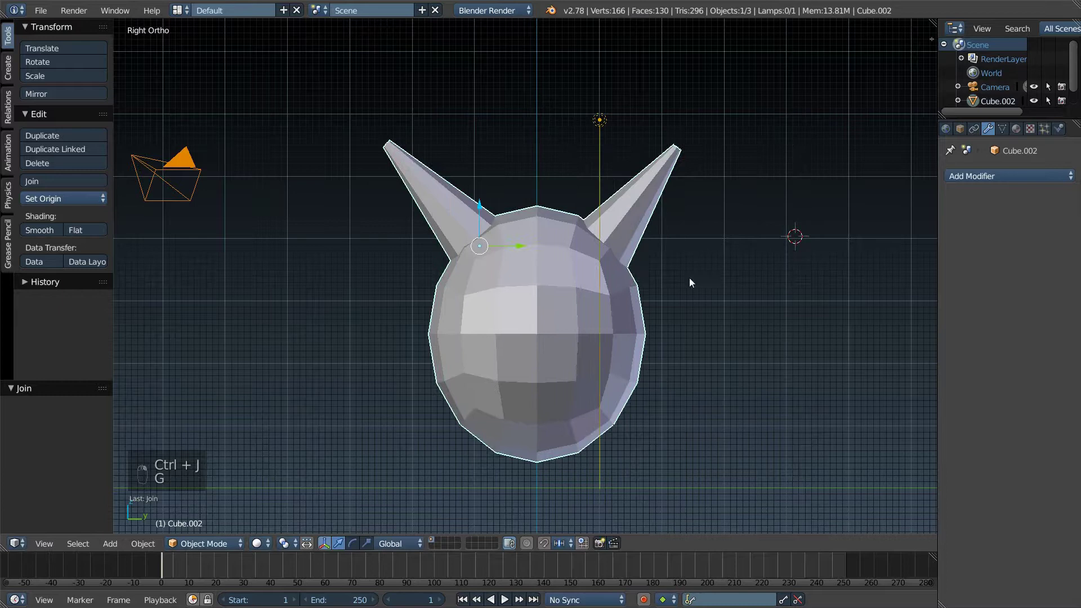
Step: Create a new material on the joined object and pick a magenta diffuse colour
right_click(169, 184)
left_click_drag(168, 184, 648, 431)
key("g")
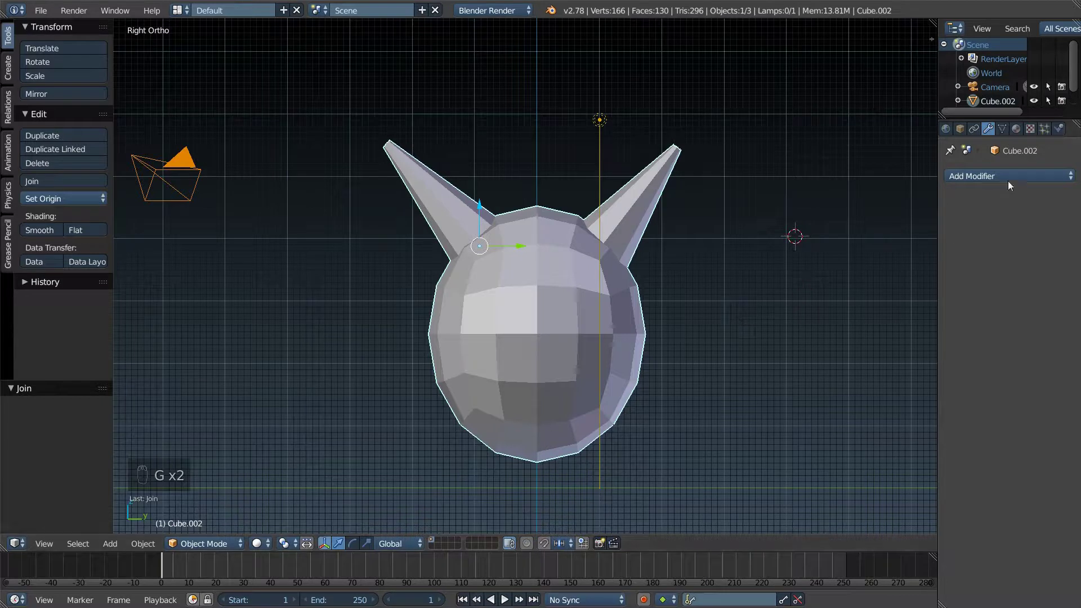
Step: Lower the diffuse colour brightness to a deep purple
left_click_drag(1020, 134, 936, 262)
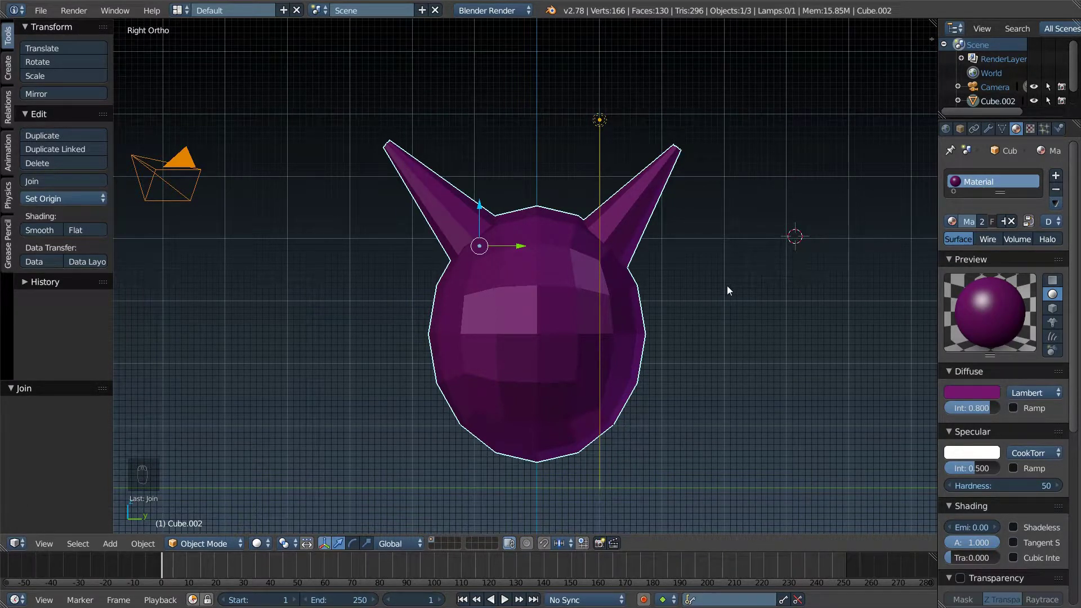
Step: In Edit Mode scale the top vertices and horns about 1.09 along Y, then return to Object Mode
key("Tab")
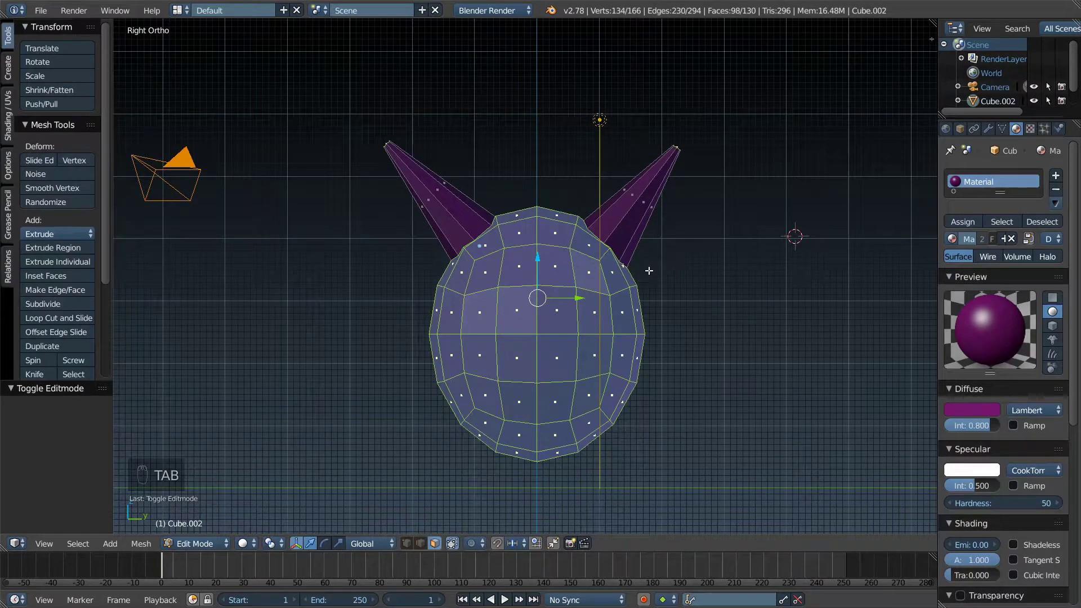
key("a")
key("z")
key("c")
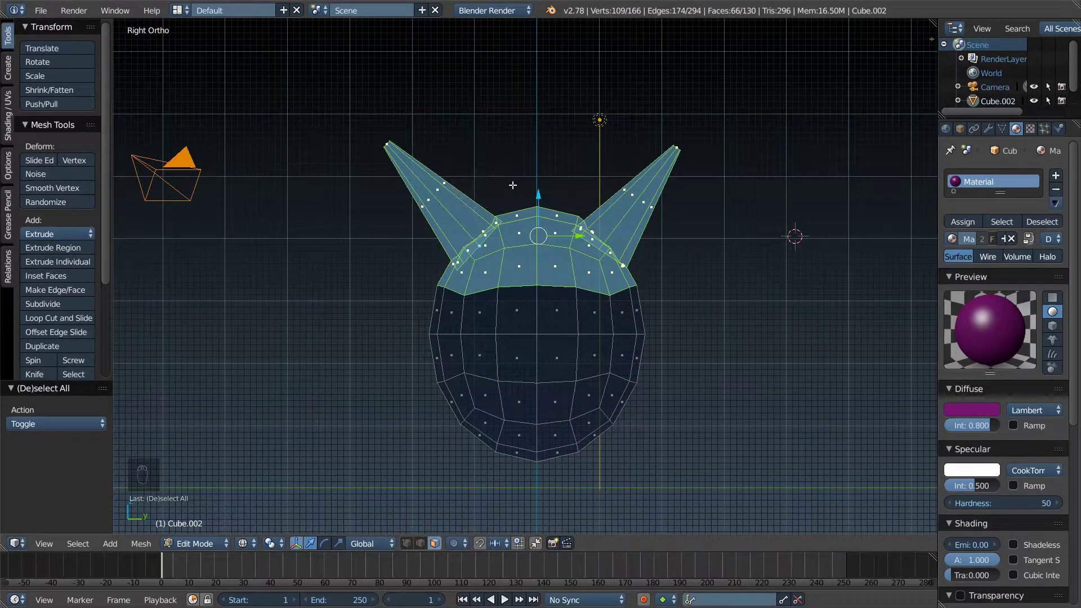
key("s")
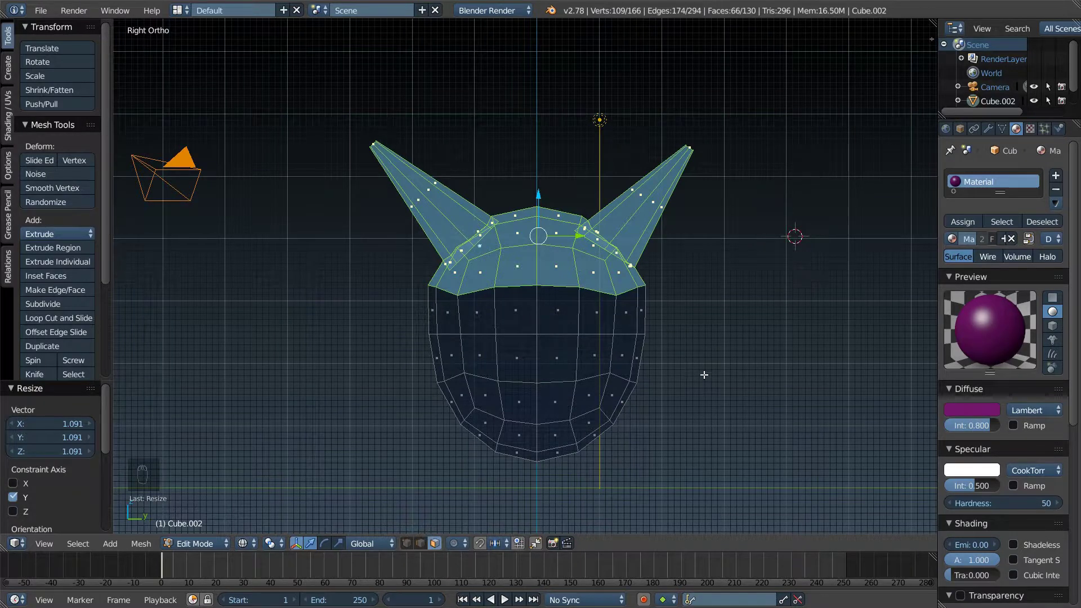
key("Tab")
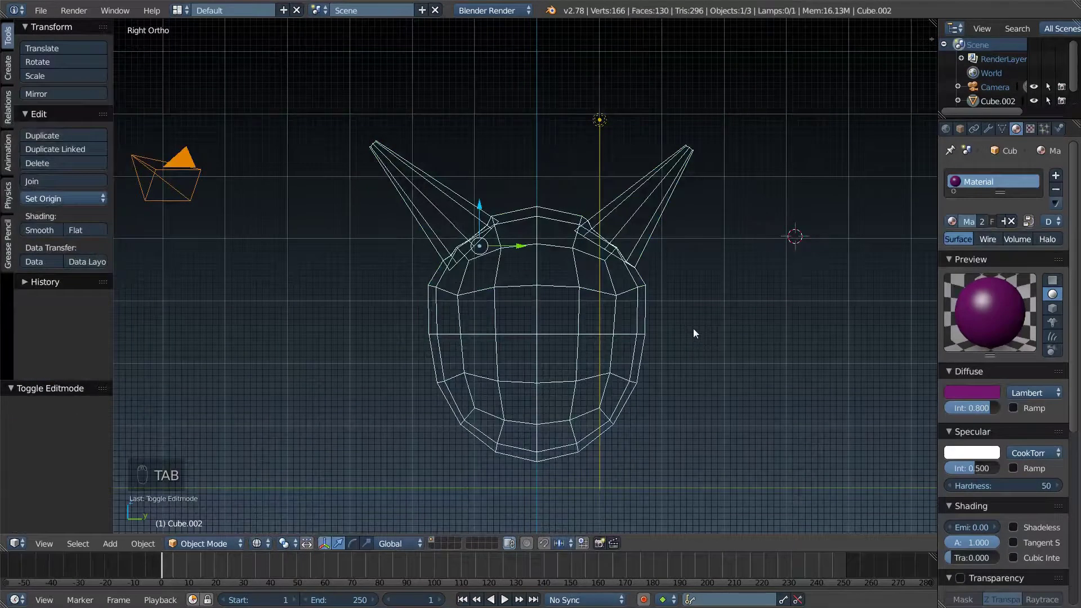
Step: In Edit Mode deselect everything and box-select the lower half of the head
key("Tab")
key("a")
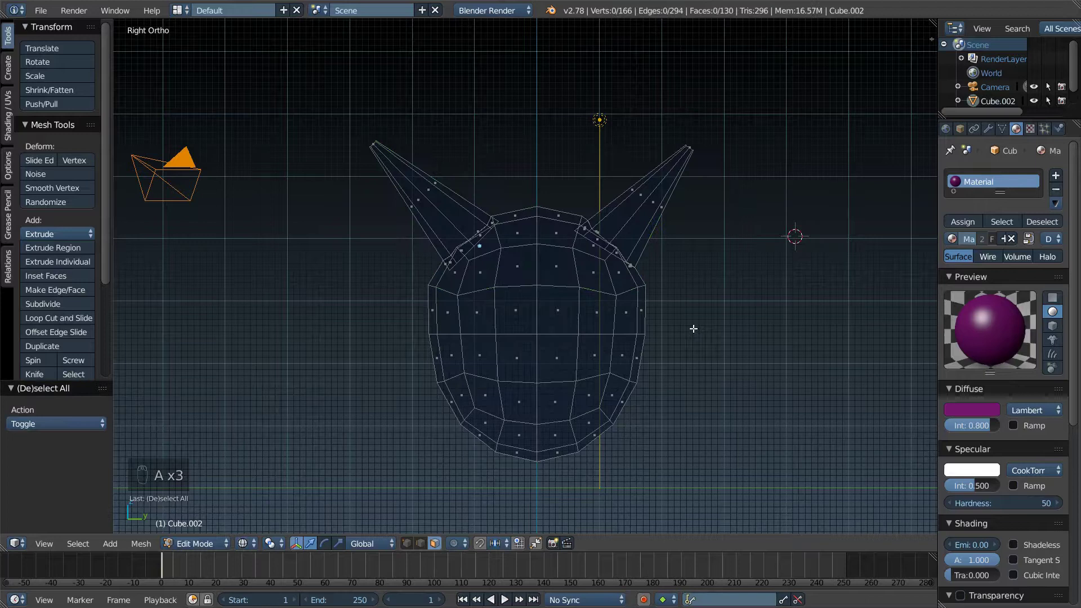
key("z")
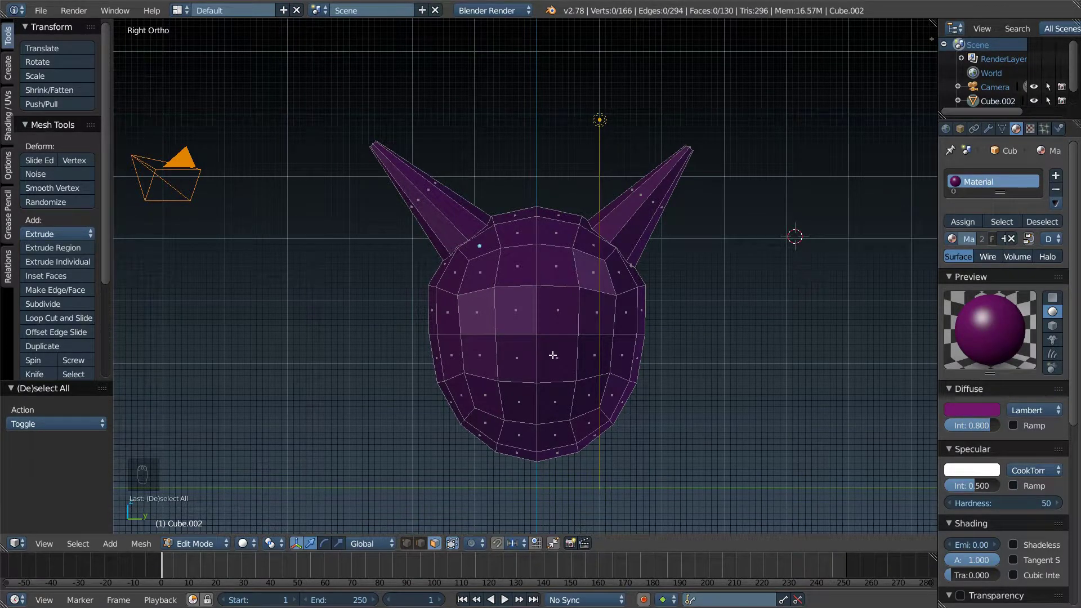
key("z")
key("a")
key("a")
key("c")
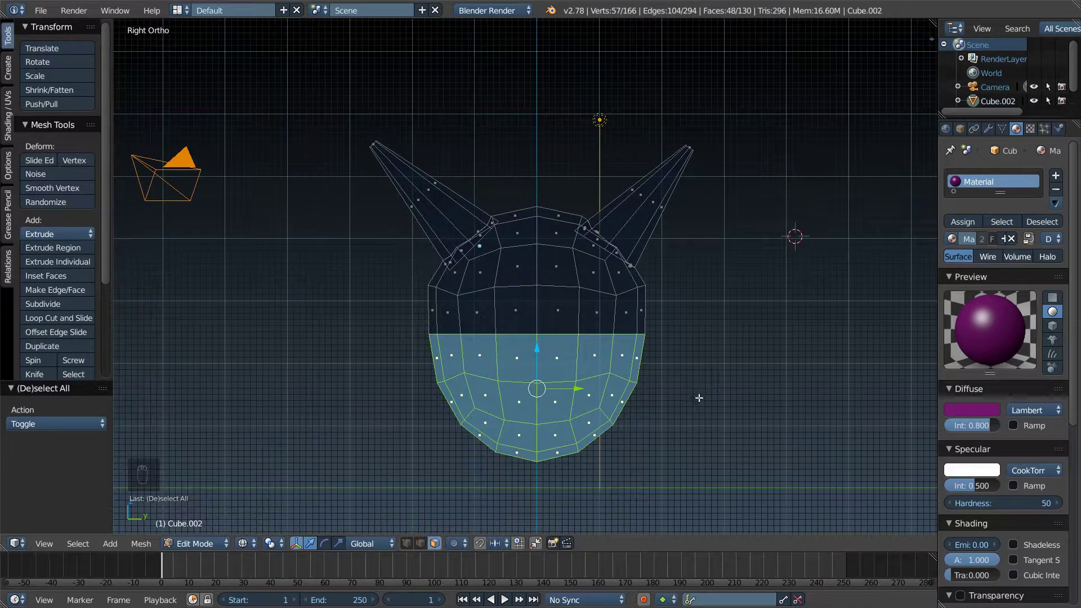
Step: Extrude the lower half and shrink it to about 0.97, leaving a ridge, back in Object Mode
key("s")
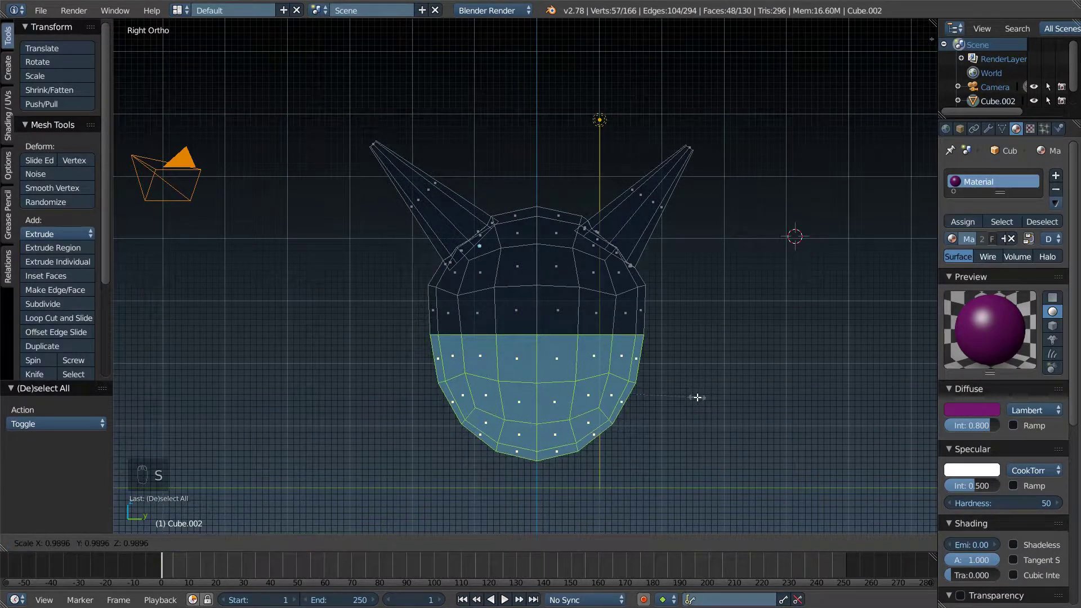
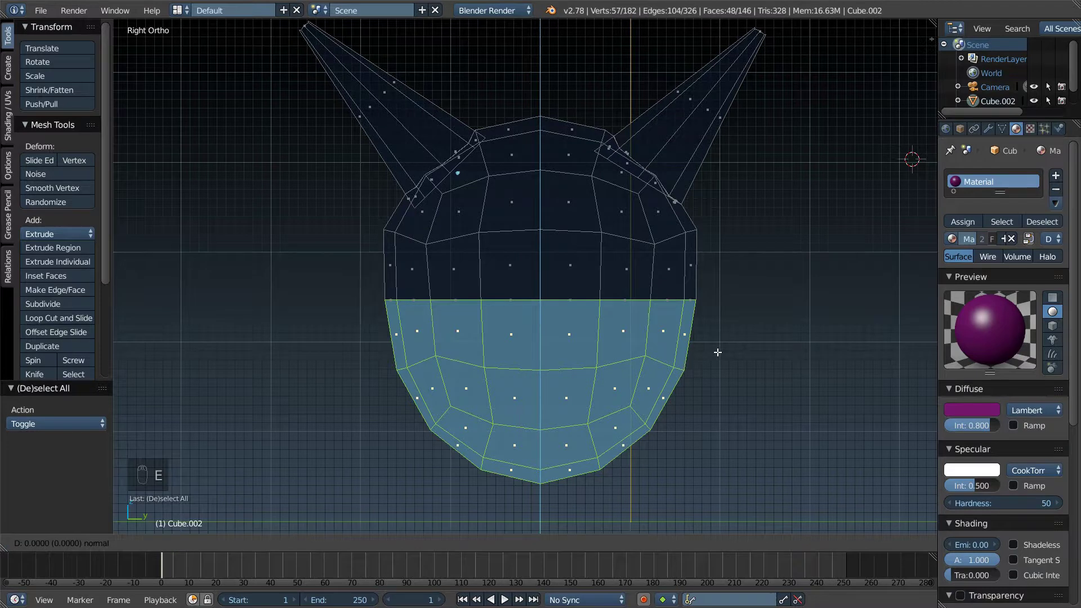
key("s")
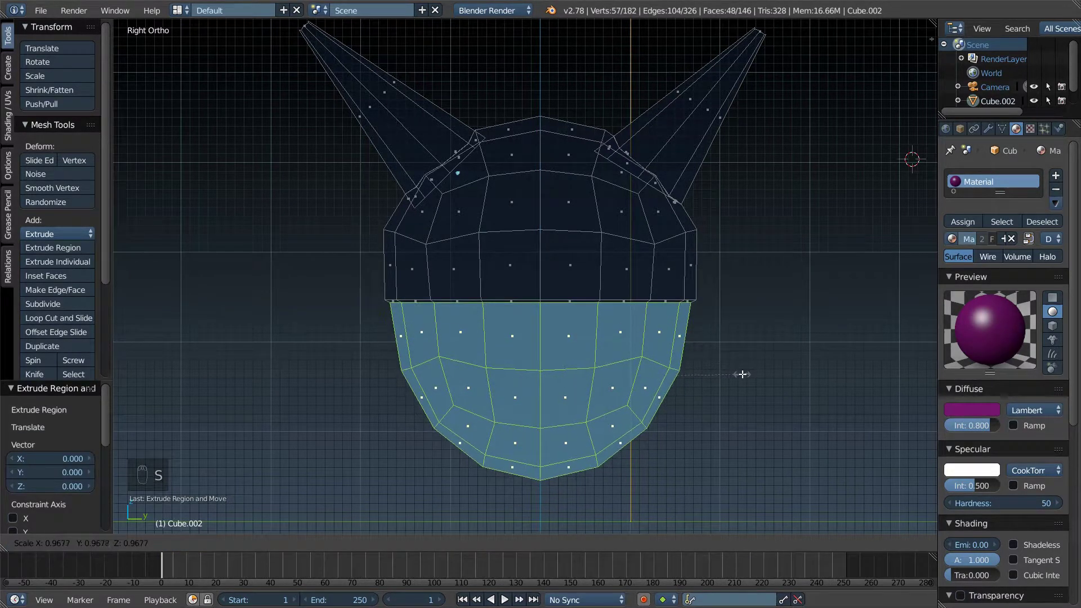
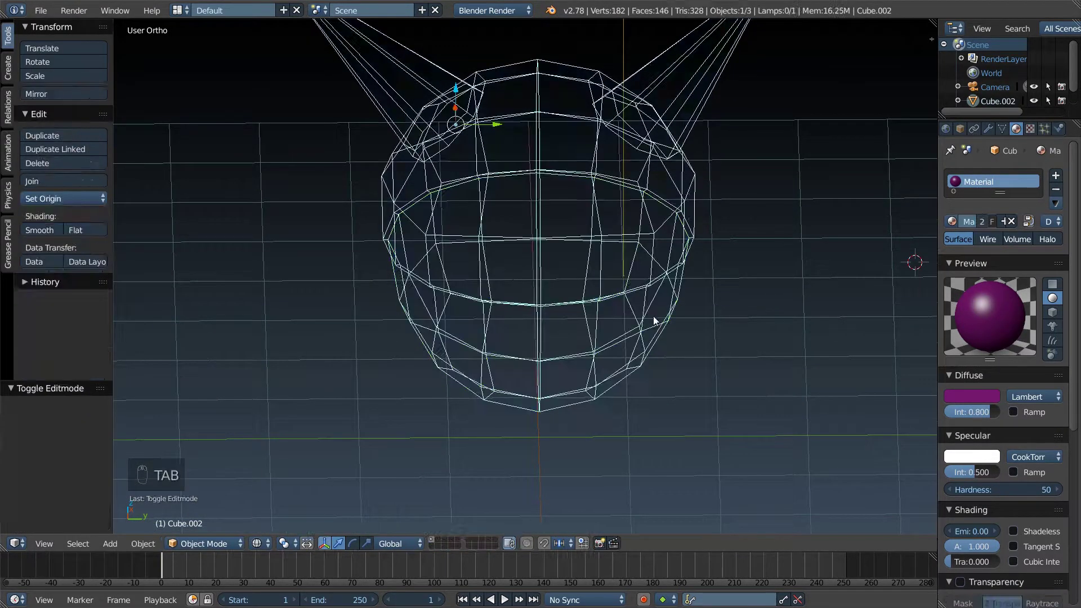
key("z")
left_click_drag(664, 314, 608, 321)
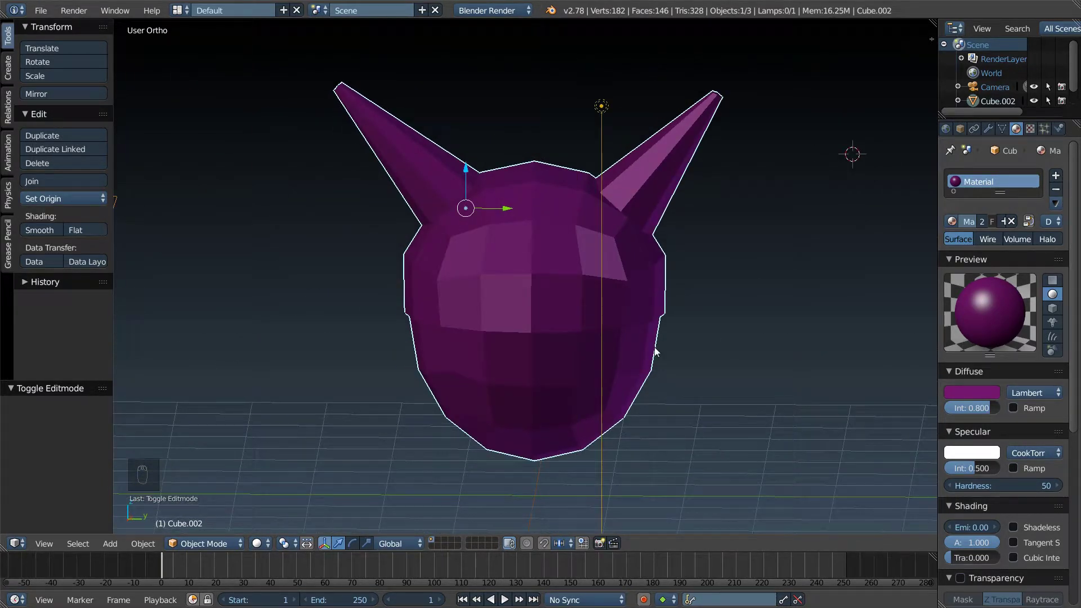
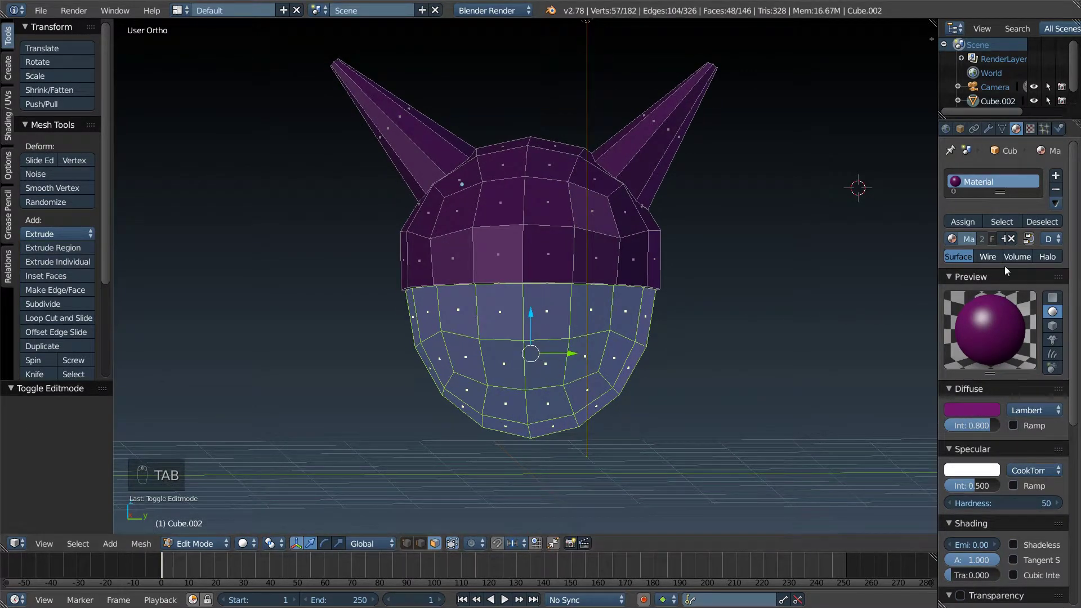
Step: Add a second, empty material slot for the selected lower head faces
left_click_drag(998, 374, 1021, 359)
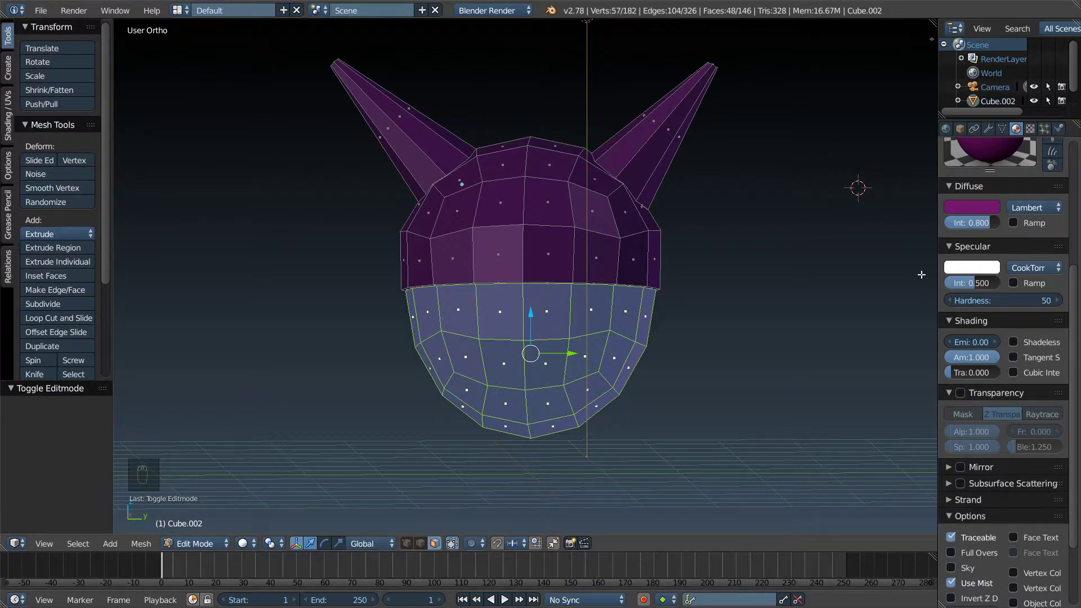
left_click_drag(1013, 239, 1057, 178)
left_click_drag(1057, 178, 993, 199)
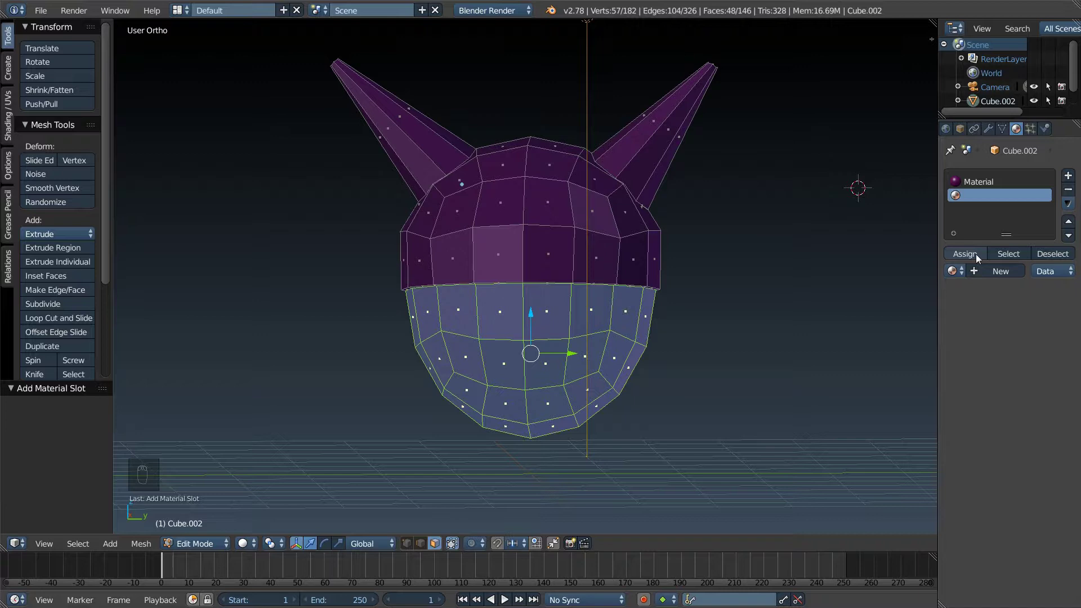
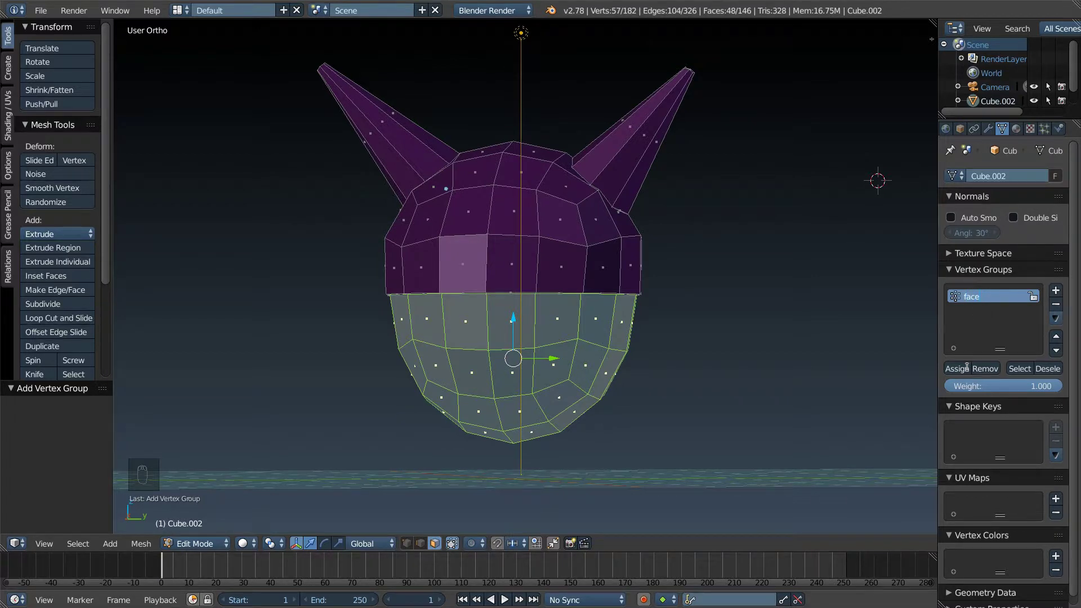
Step: Create a vertex group named face from the selected lower head section
left_click_drag(959, 376, 959, 365)
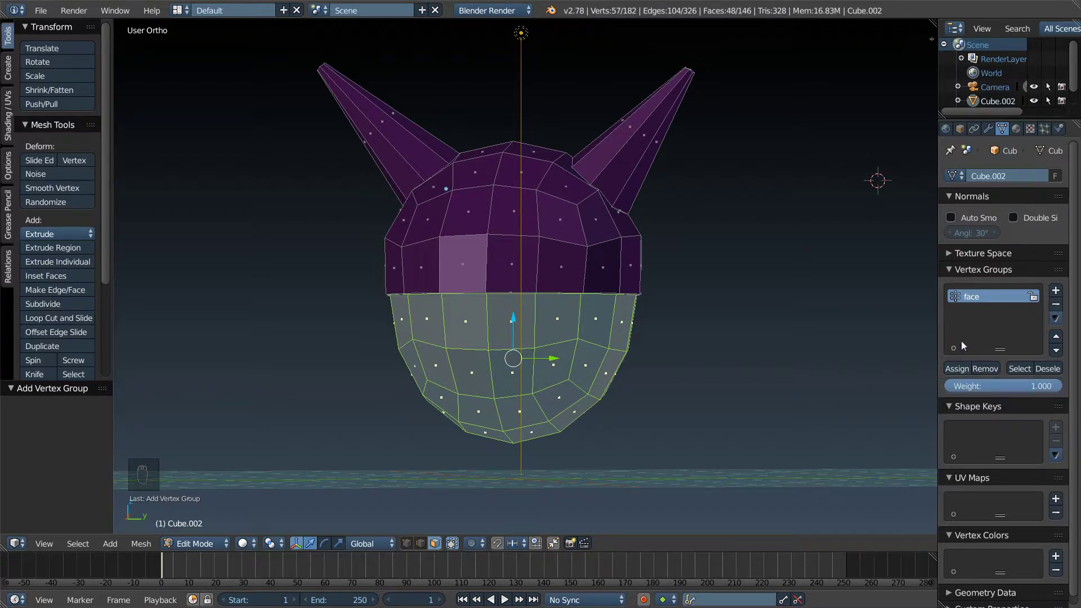
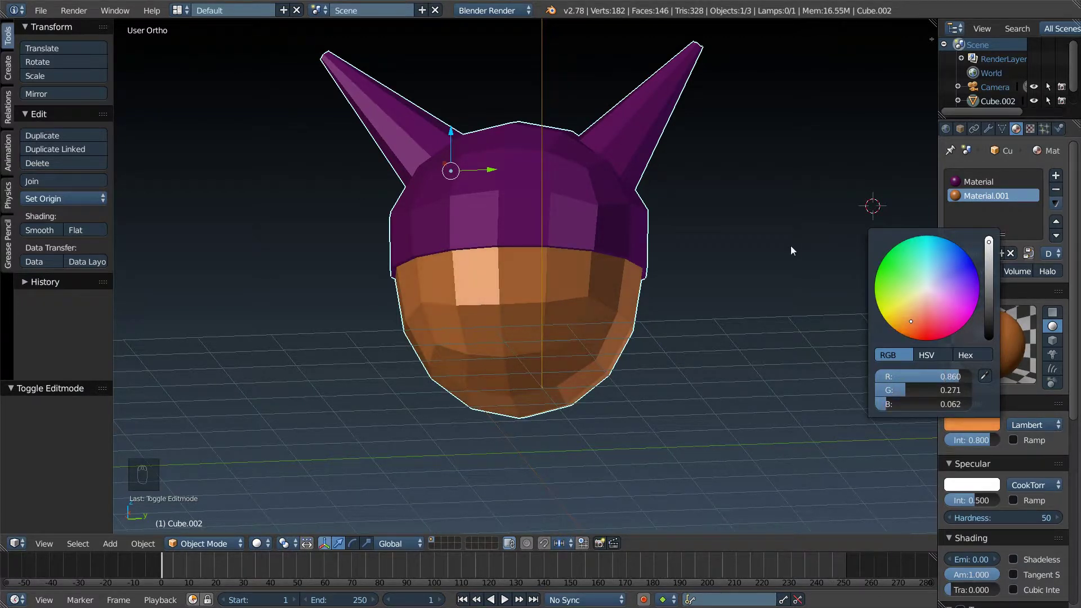
Step: Assign the orange-brown Material.001 to the lower faces and rename the materials purple and skin
left_click_drag(735, 255, 589, 271)
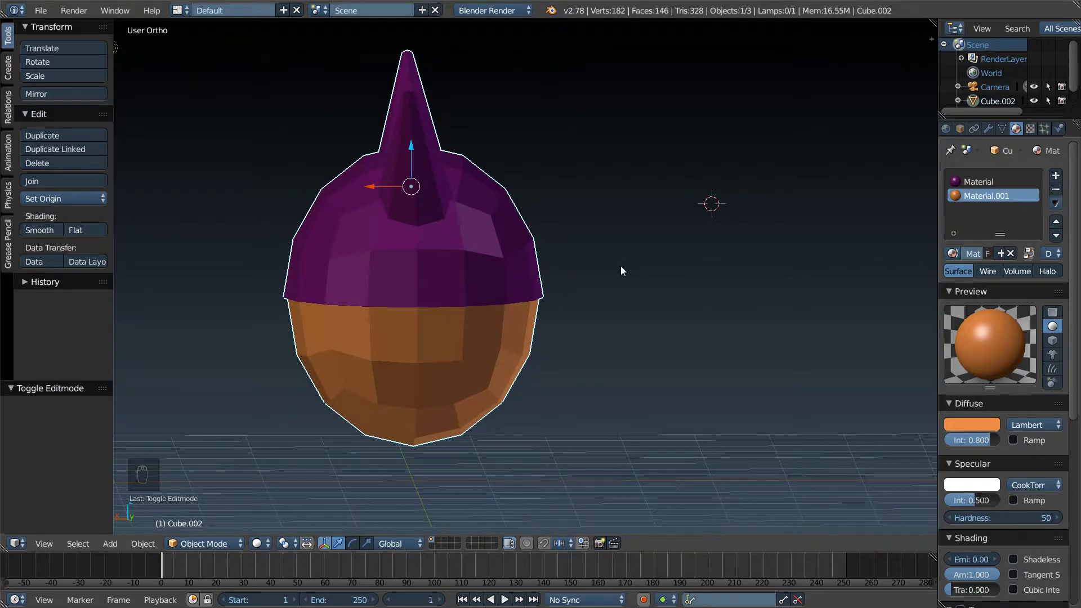
key("Tab")
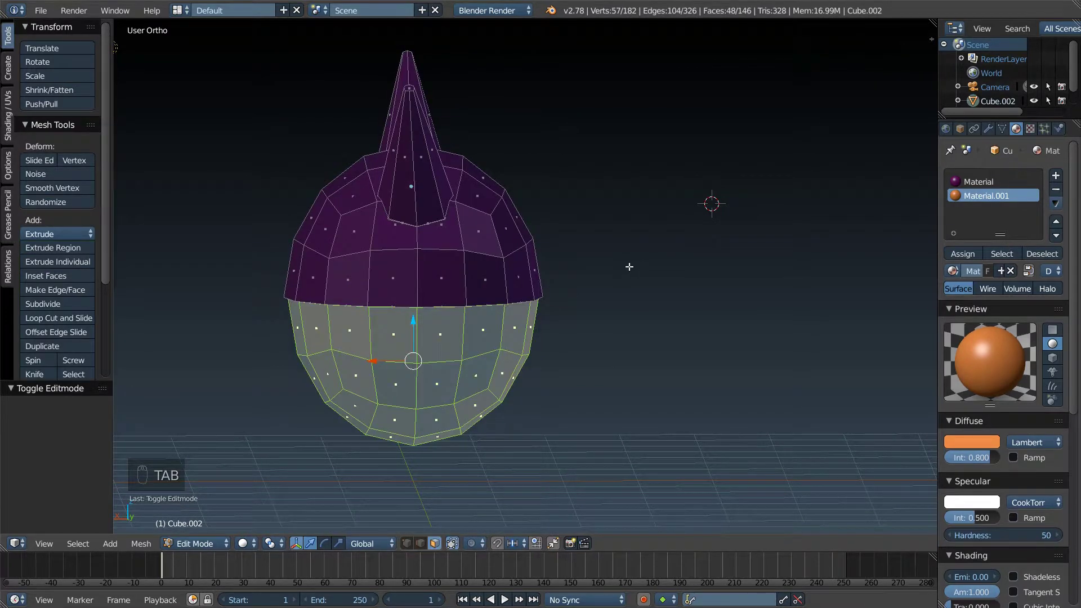
key("s")
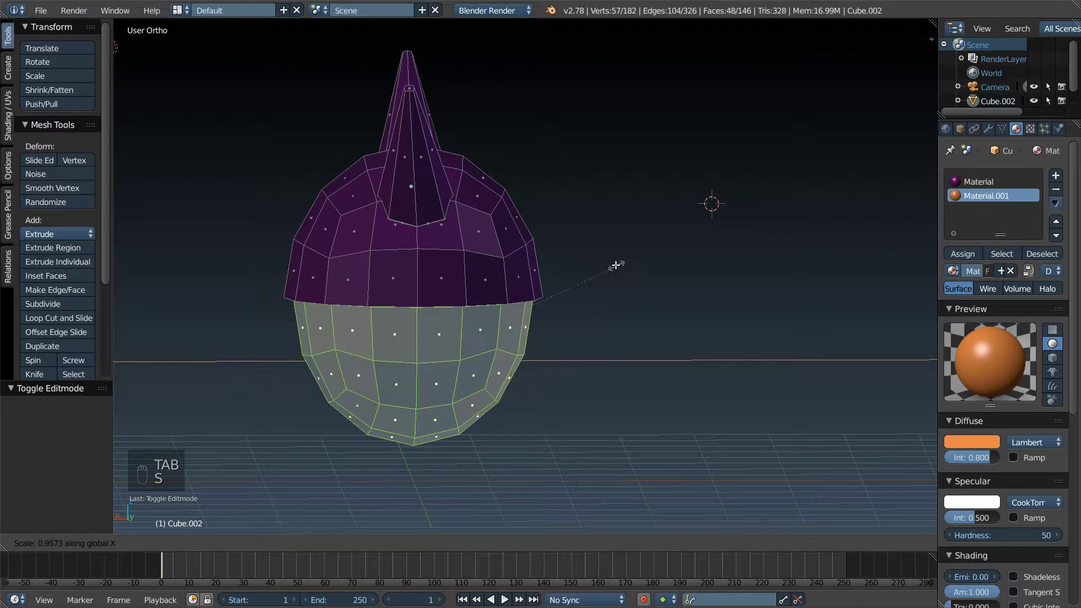
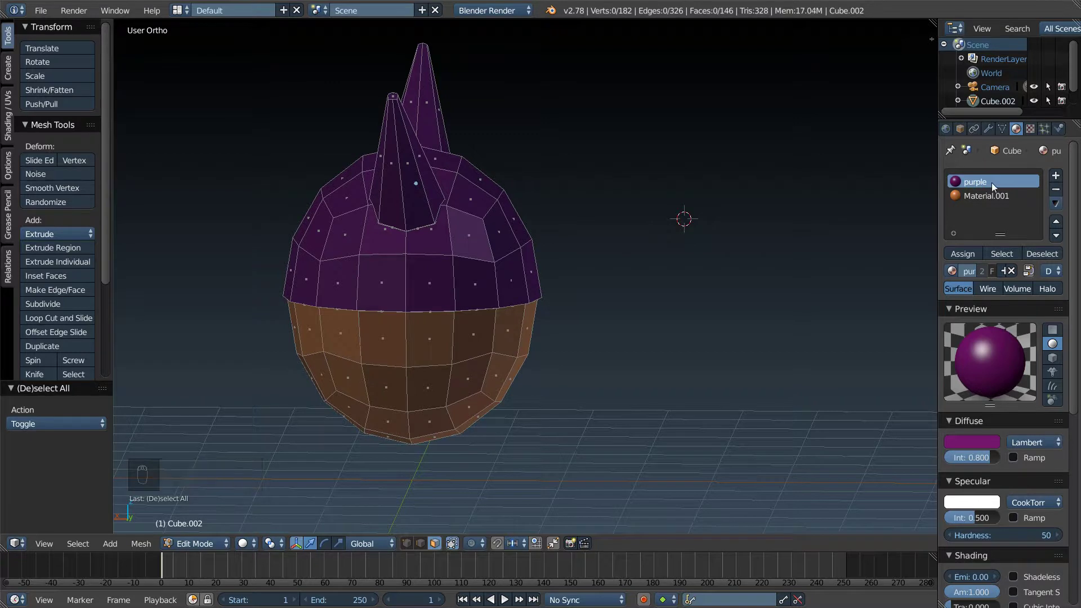
left_click_drag(990, 198, 984, 199)
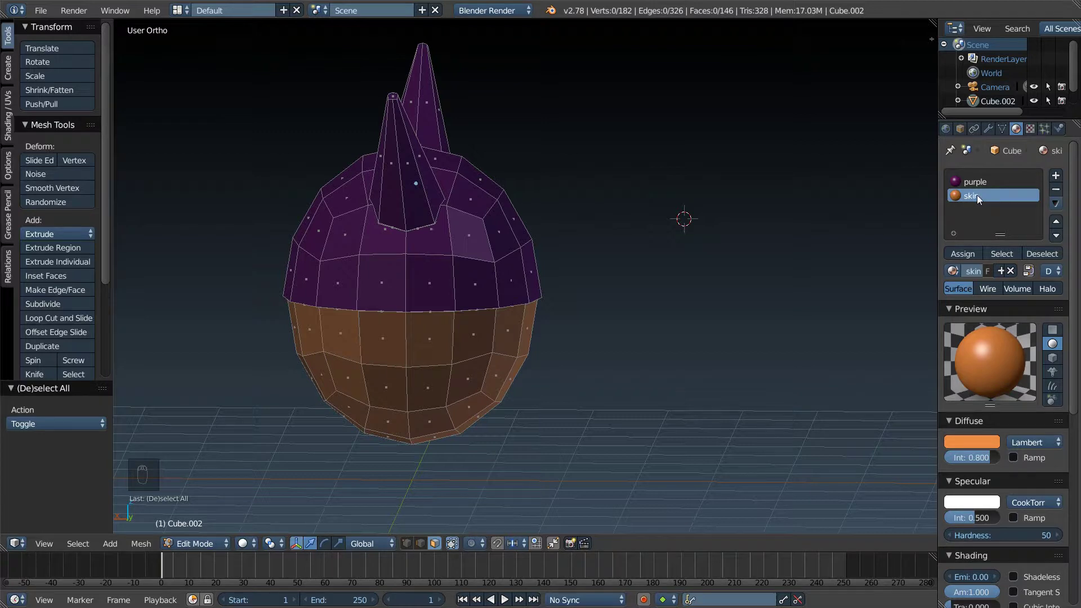
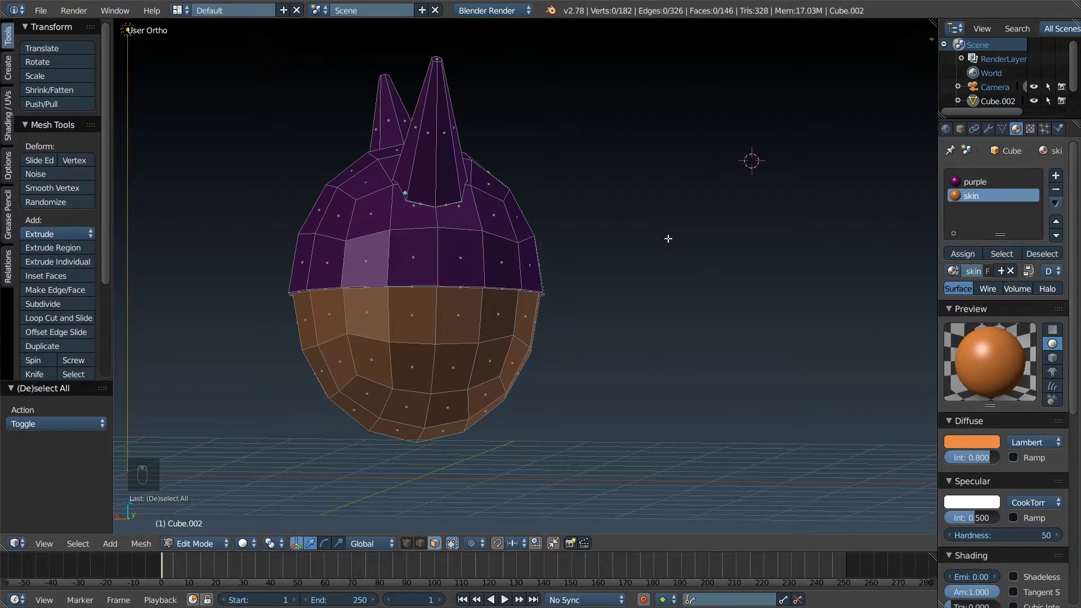
Step: From the front view, narrow the whole head to 0.945 along X in Object Mode
key("KP_5")
key("KP_1")
key("KP_3")
key("KP_5")
key("KP_1")
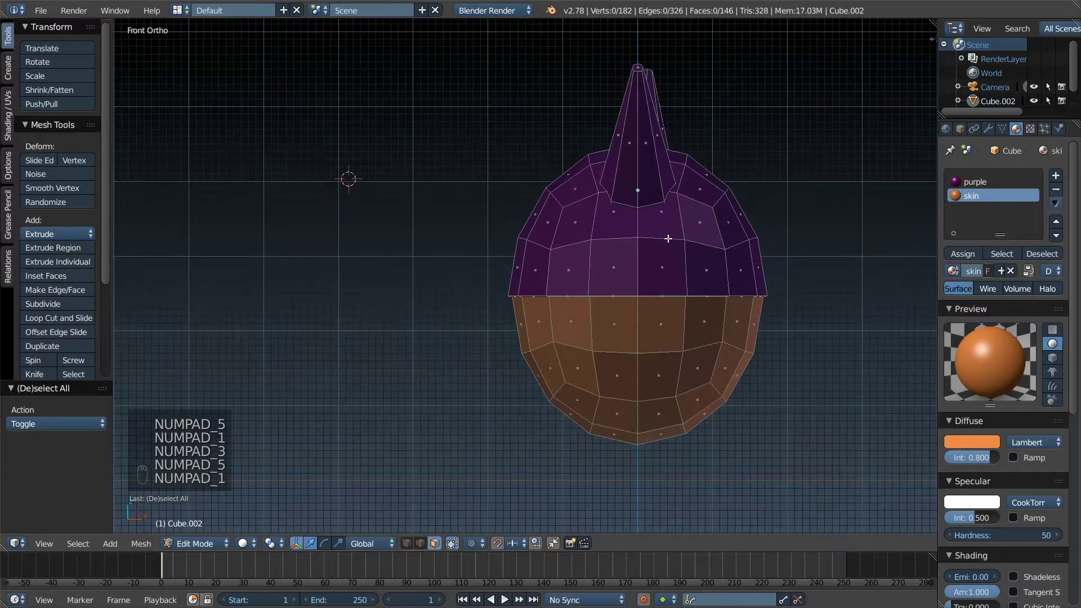
key("a")
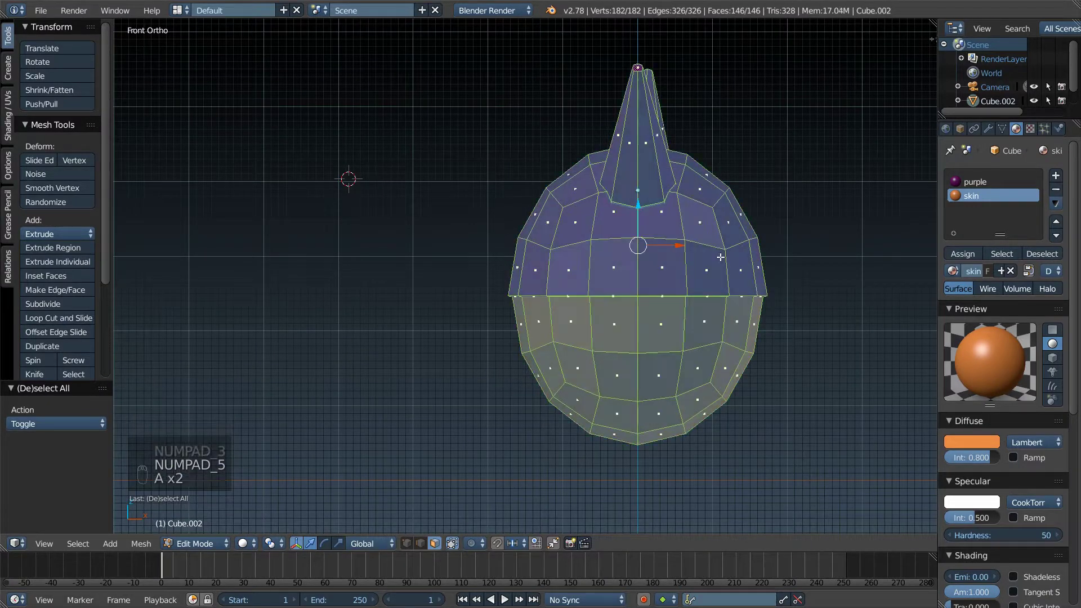
key("Tab")
key("s")
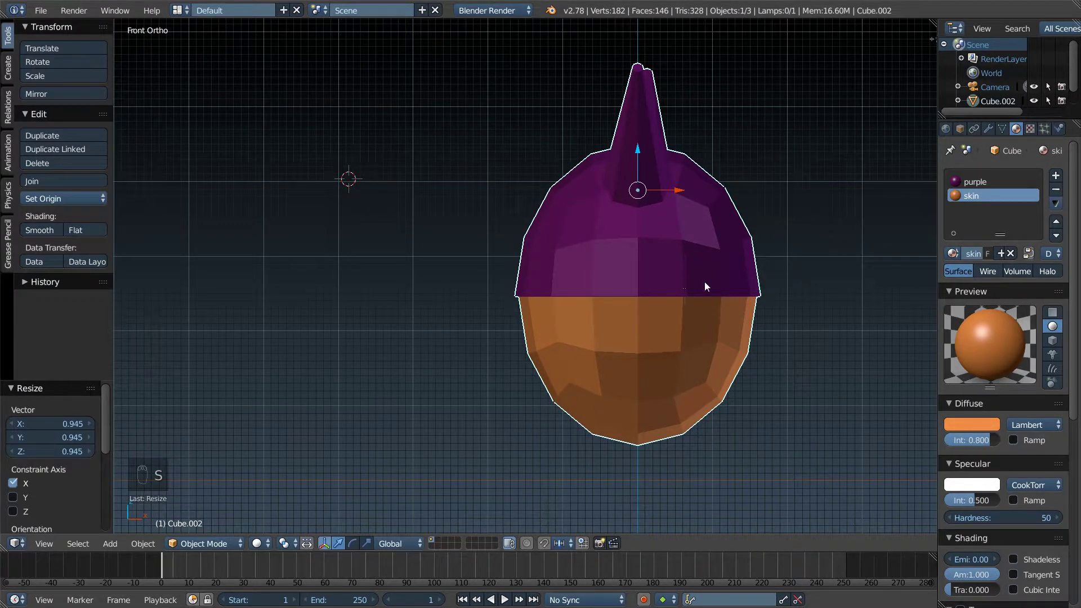
key("KP_5")
Step: Raise the head 0.341 units above the floor and bring up the Add menu with Shift+A
middle_click(723, 290)
left_click_drag(569, 267, 436, 340)
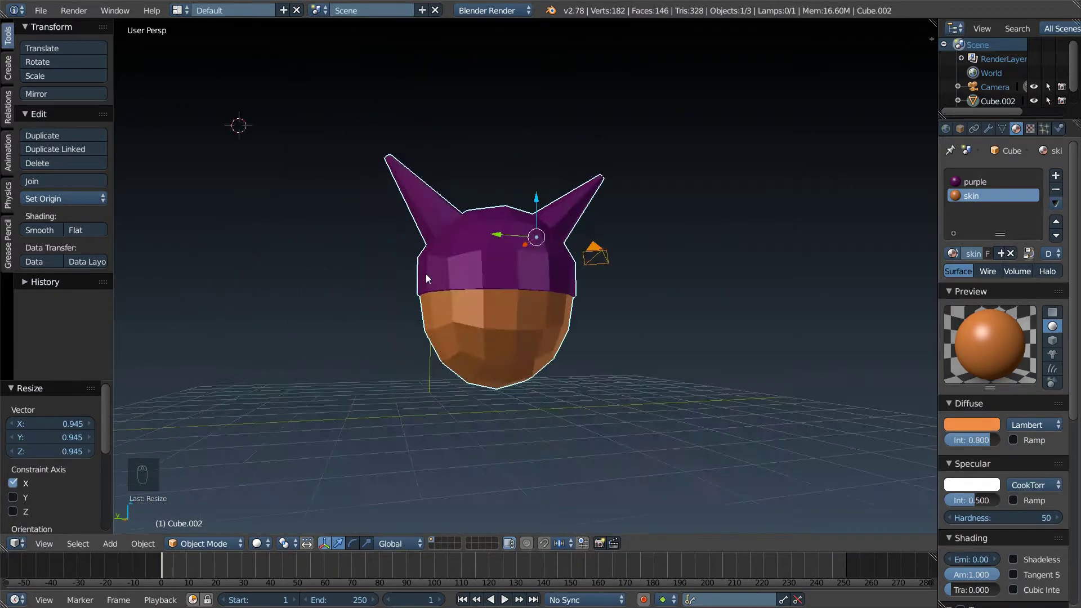
left_click_drag(637, 292, 644, 284)
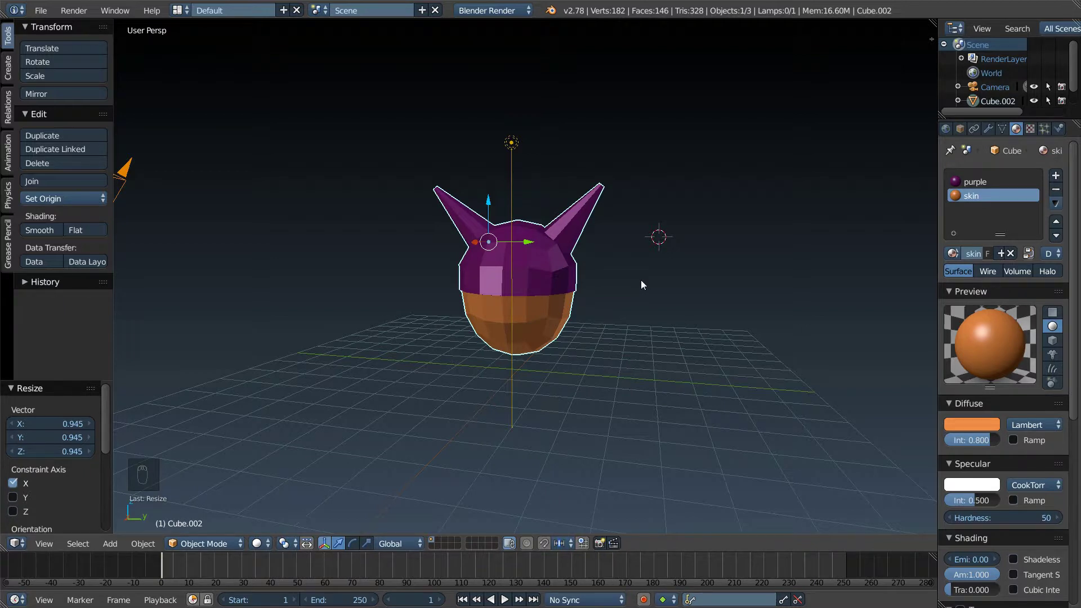
left_click_drag(630, 273, 559, 217)
left_click_drag(482, 204, 531, 245)
left_click_drag(562, 232, 583, 241)
key("KP_5")
key("KP_1")
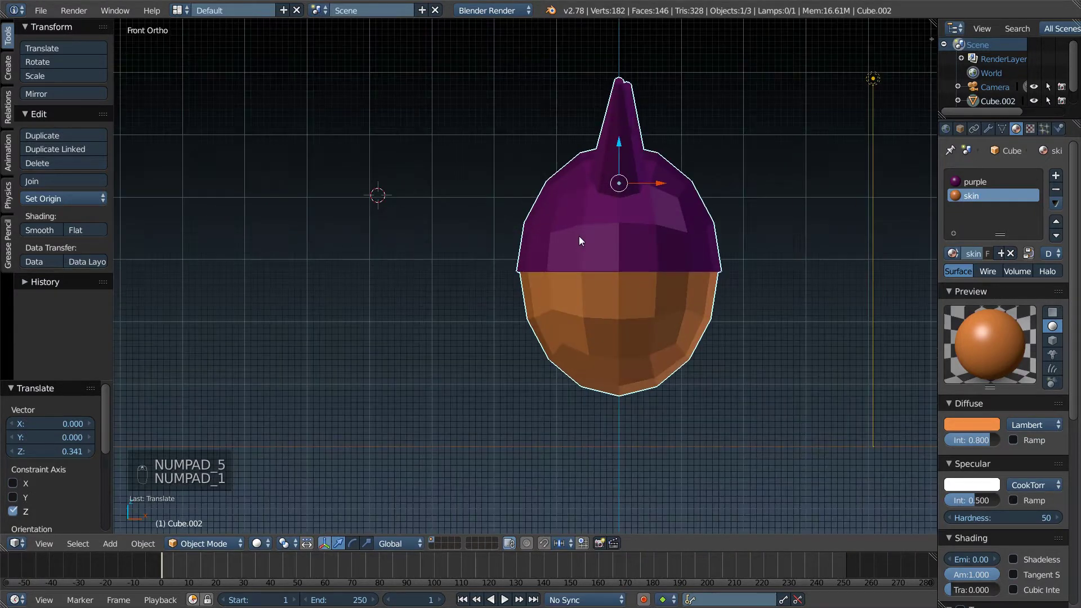
key("KP_3")
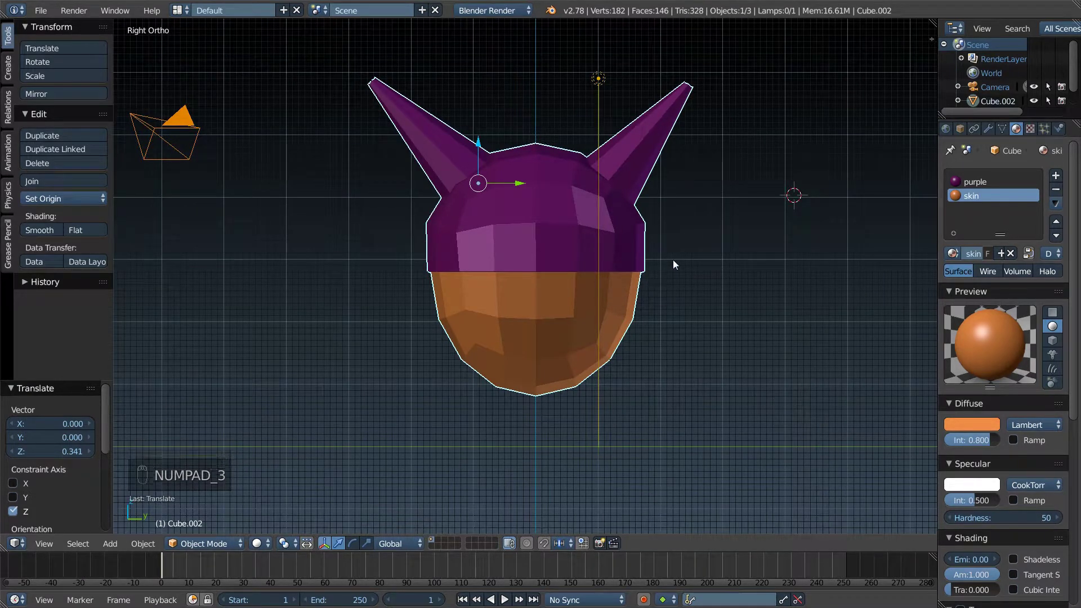
key("shift+a")
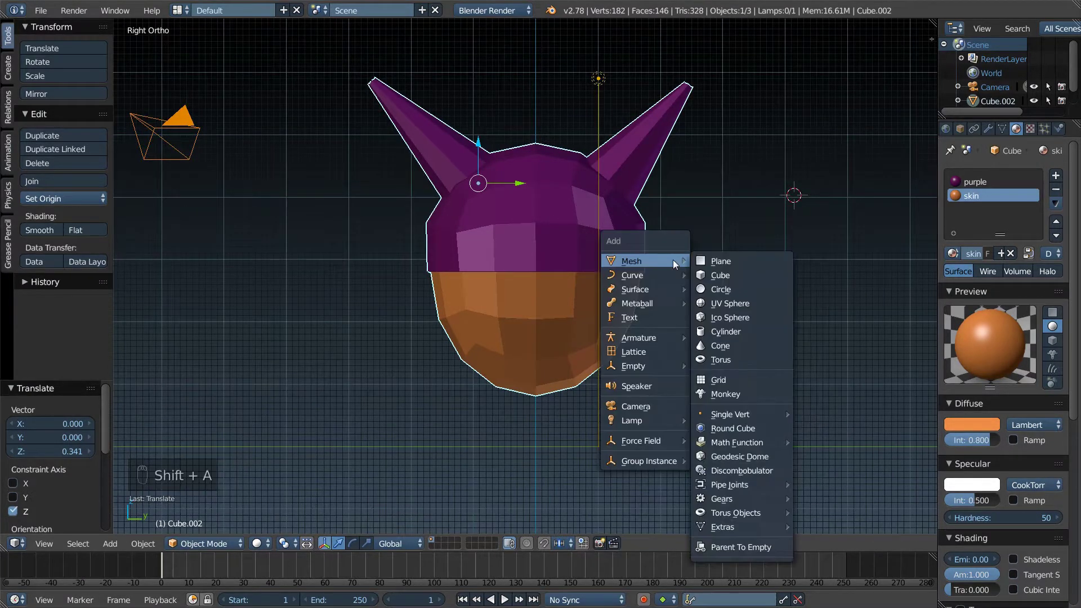
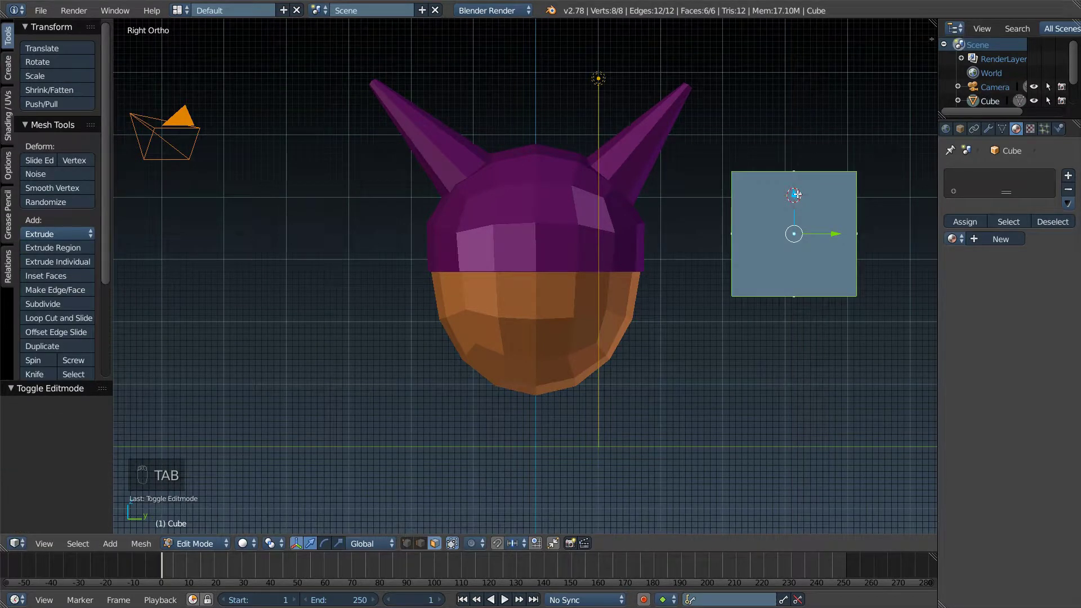
Step: Subdivide Smooth the new cube into a ball and scale it down to about 0.47
key("w")
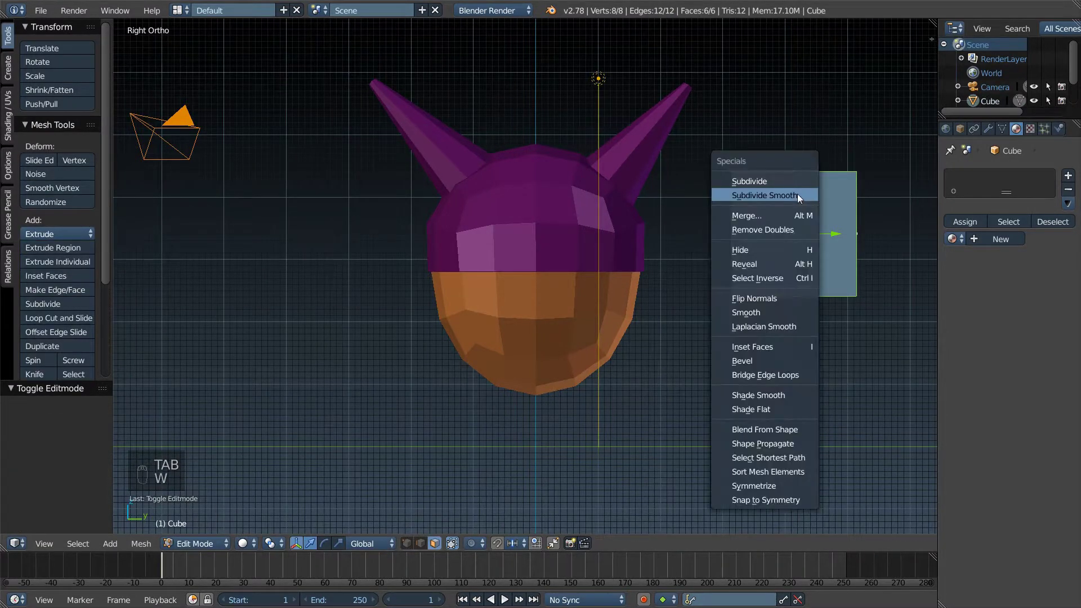
key("s")
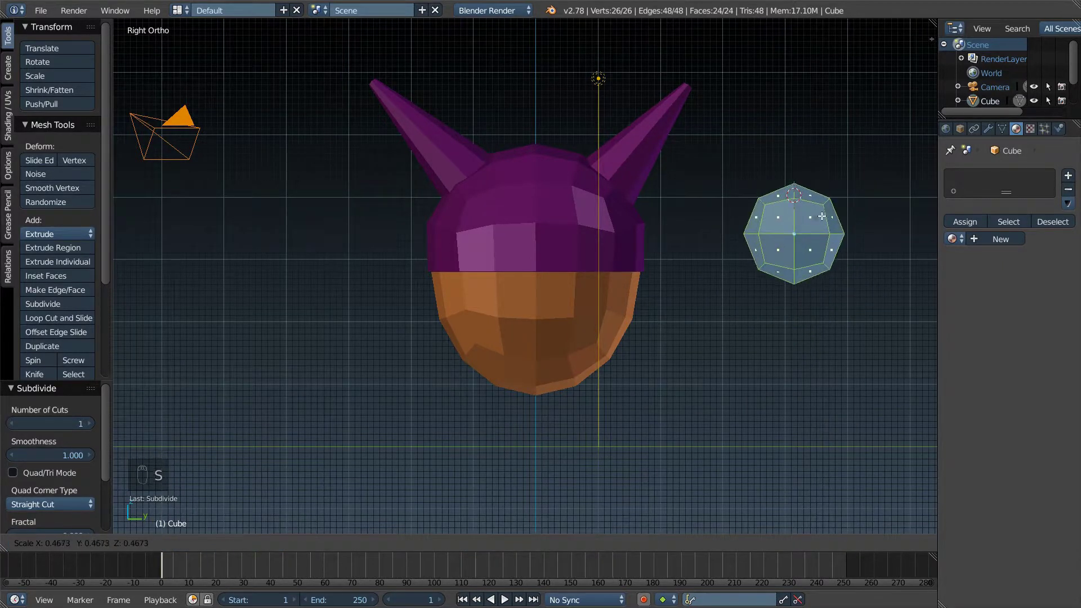
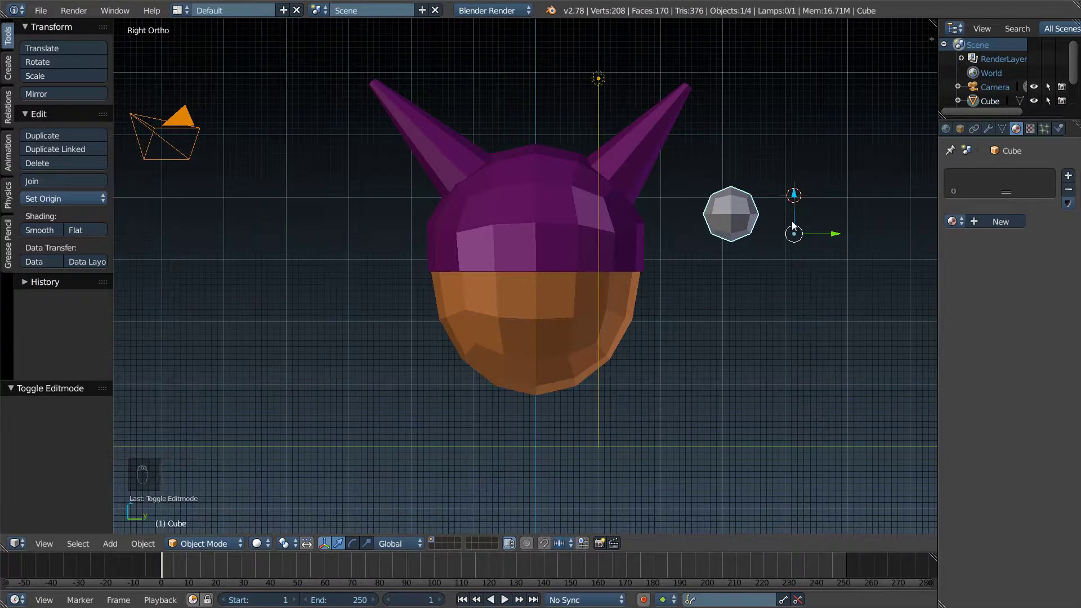
Step: Nudge the ball upward and set its origin to its geometry, checking from the front
left_click_drag(744, 210, 794, 199)
left_click_drag(797, 197, 794, 200)
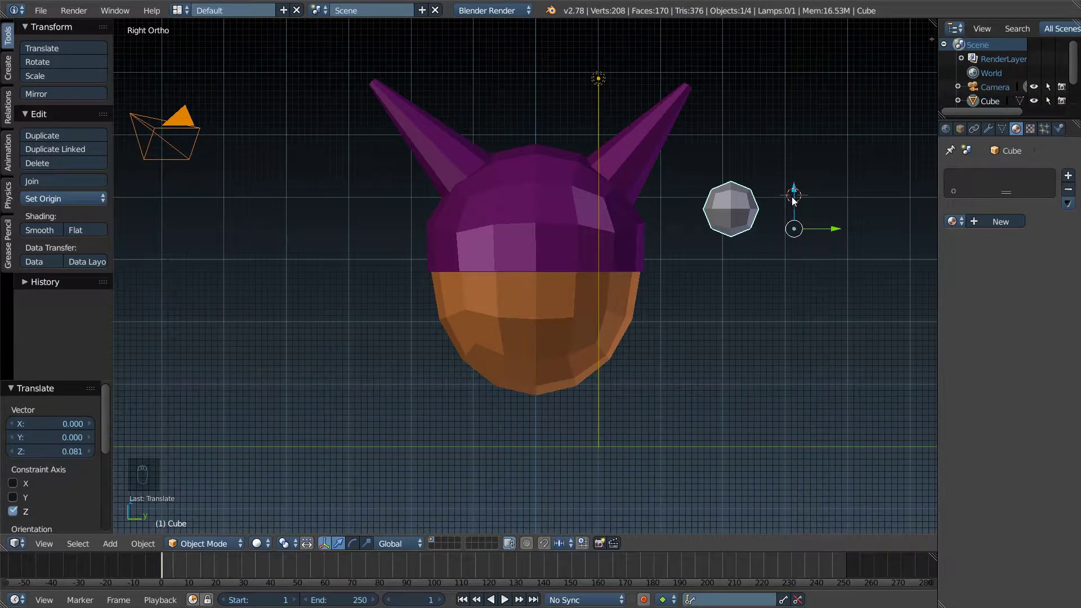
key("ctrl+shift+alt+c")
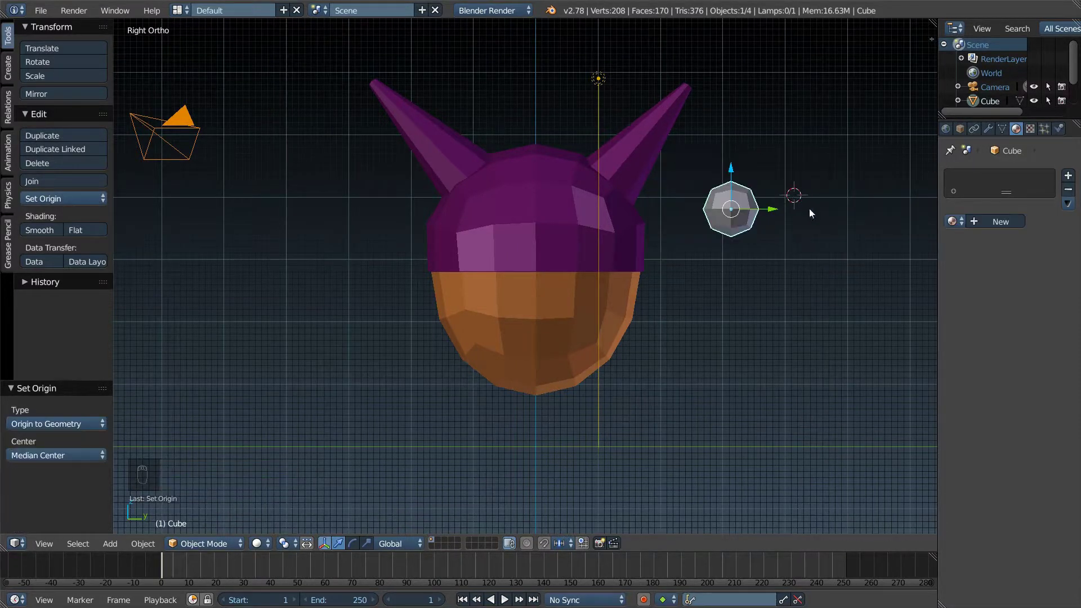
left_click_drag(732, 175, 562, 221)
key("KP_1")
left_click_drag(427, 211, 579, 233)
Step: Move the ball along X and Y onto the front of the purple head as an eye
key("KP_1")
key("KP_3")
key("KP_1")
key("KP_1")
key("KP_1")
key("KP_3")
key("KP_1")
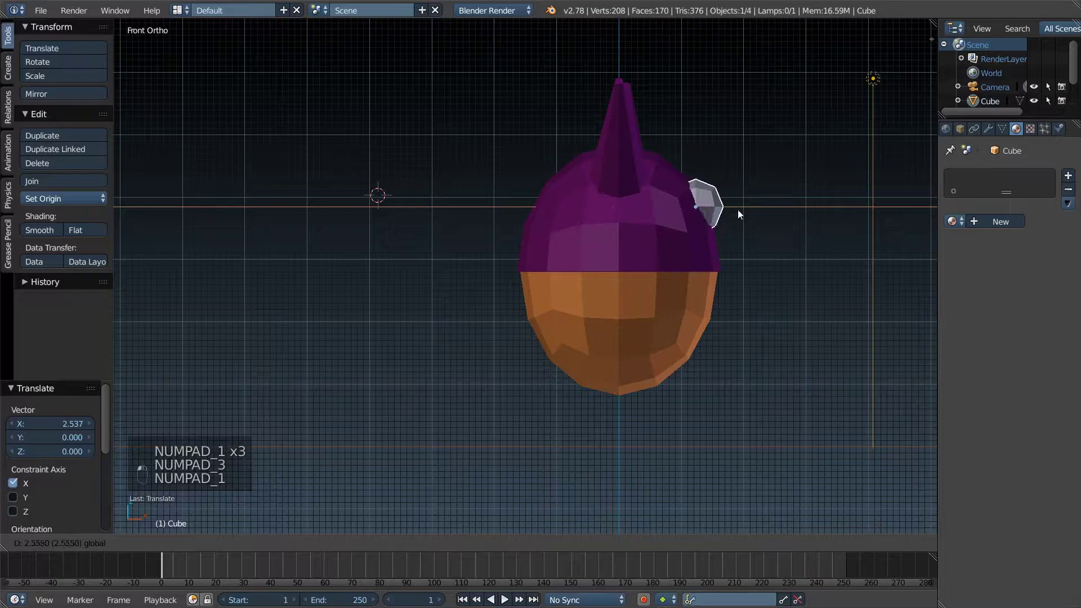
key("KP_3")
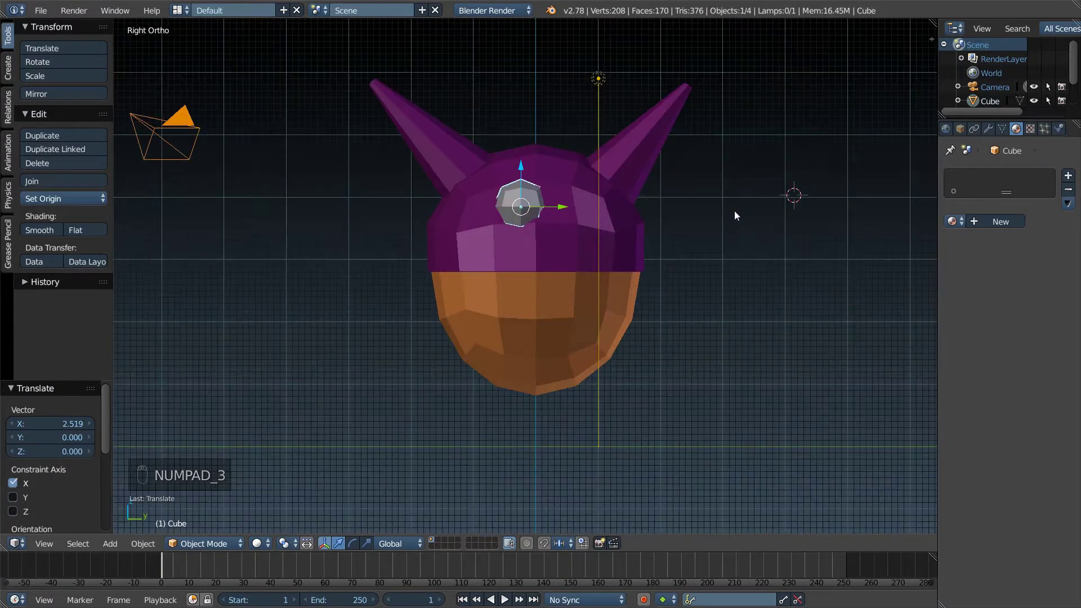
left_click_drag(520, 189, 538, 232)
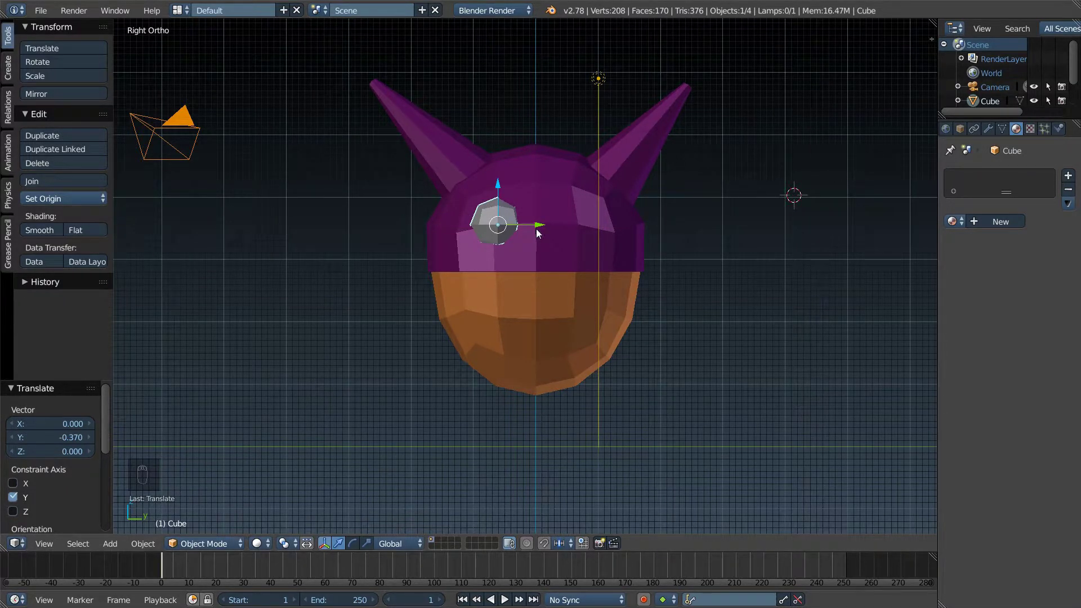
left_click_drag(498, 198, 590, 240)
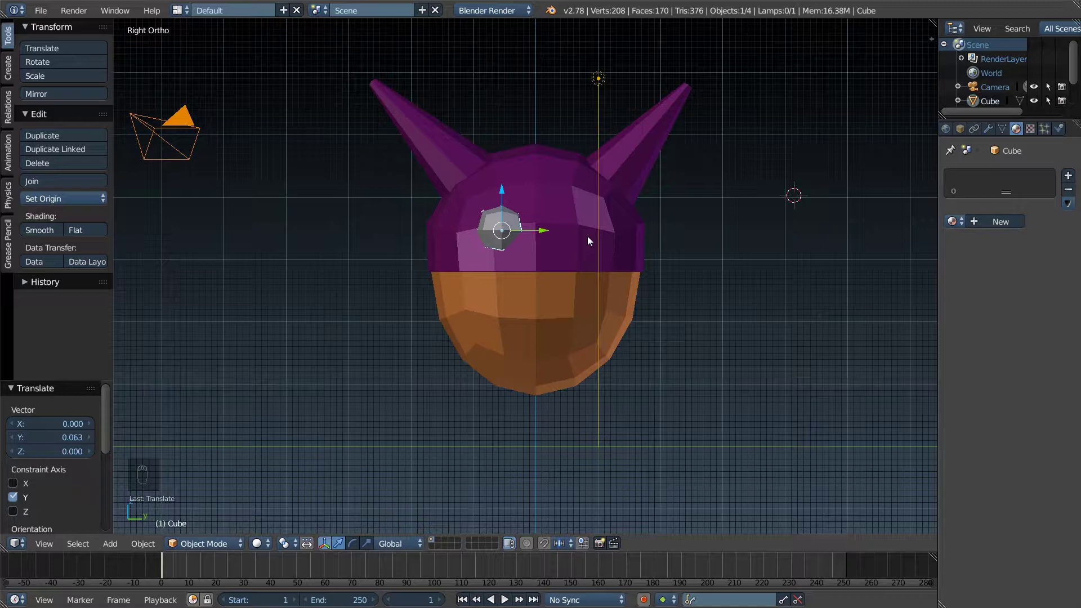
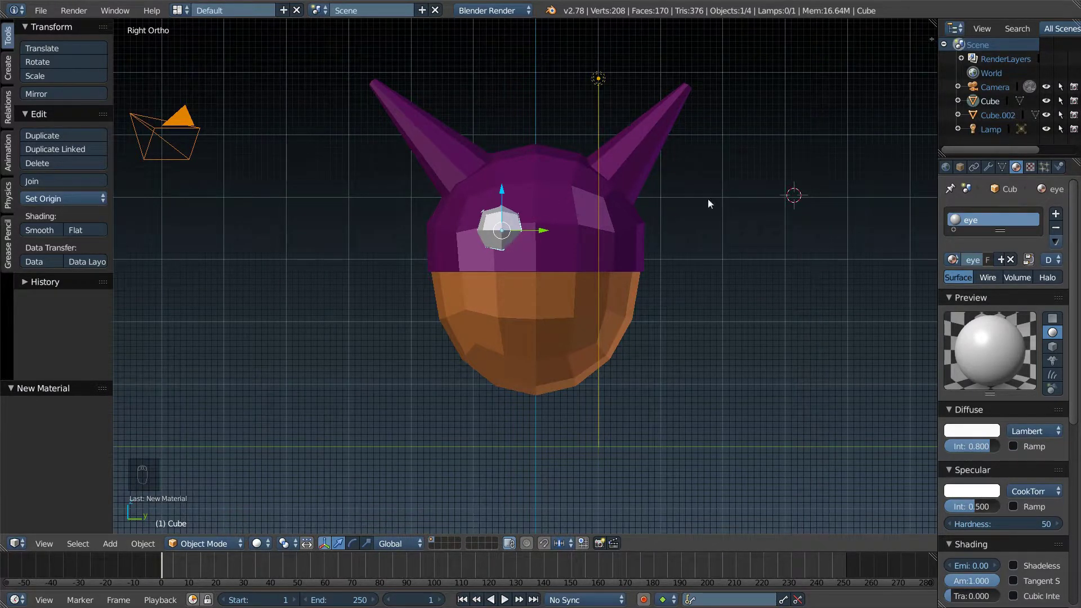
Step: Duplicate the eye, move the copy along Y and scale it down to about 0.095
key("shift+d")
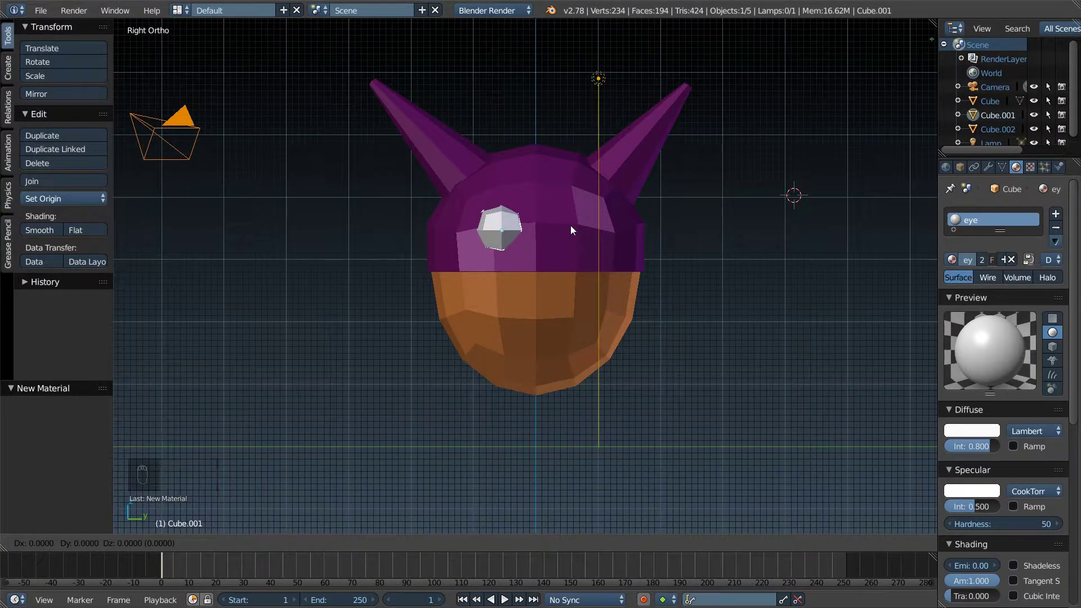
left_click_drag(546, 234, 498, 235)
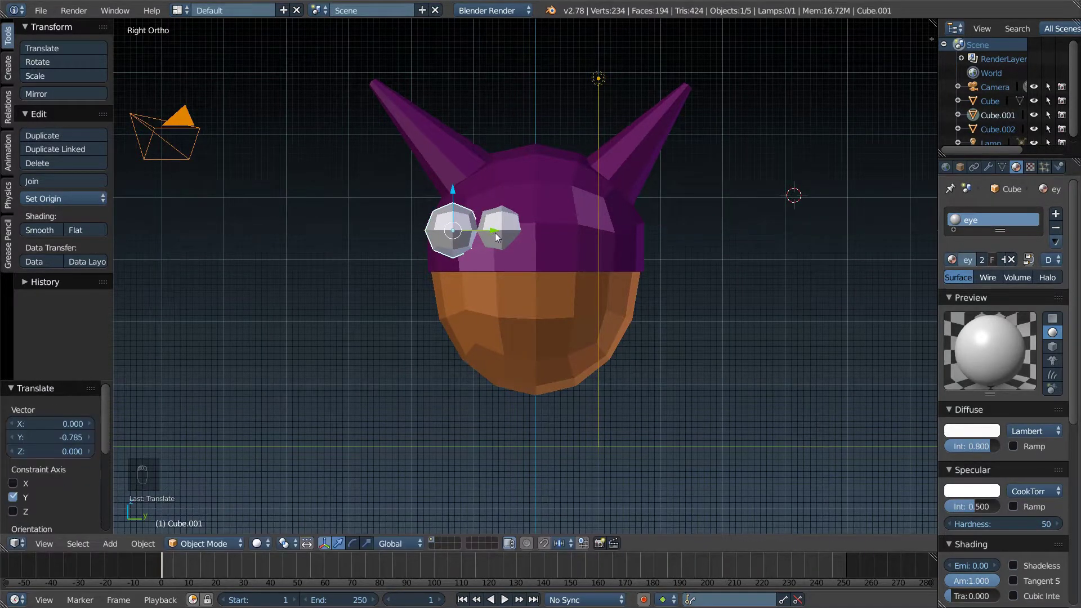
key("s")
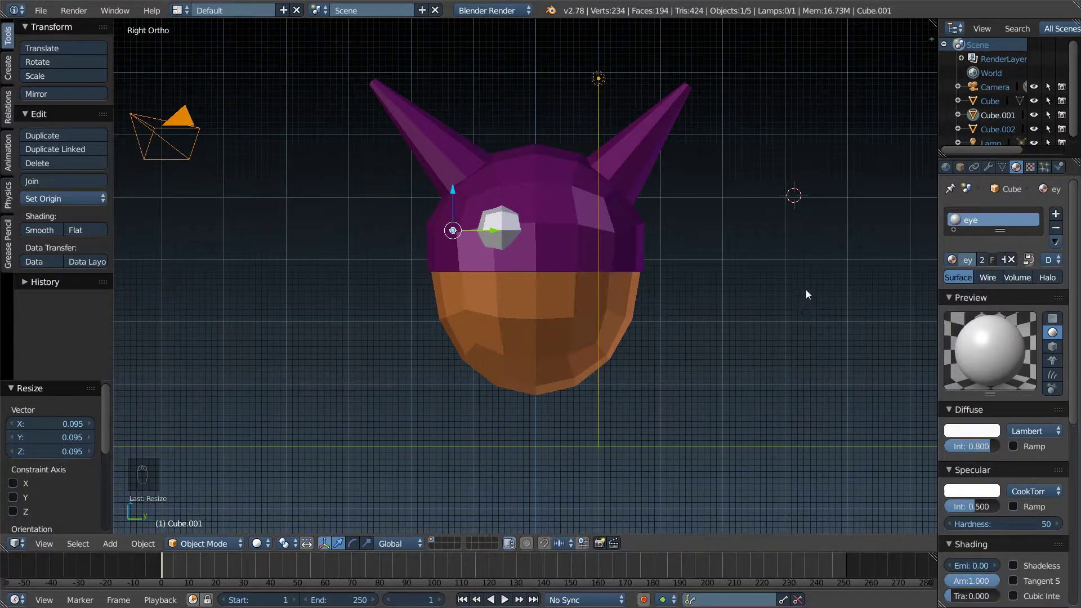
key("ctrl+z")
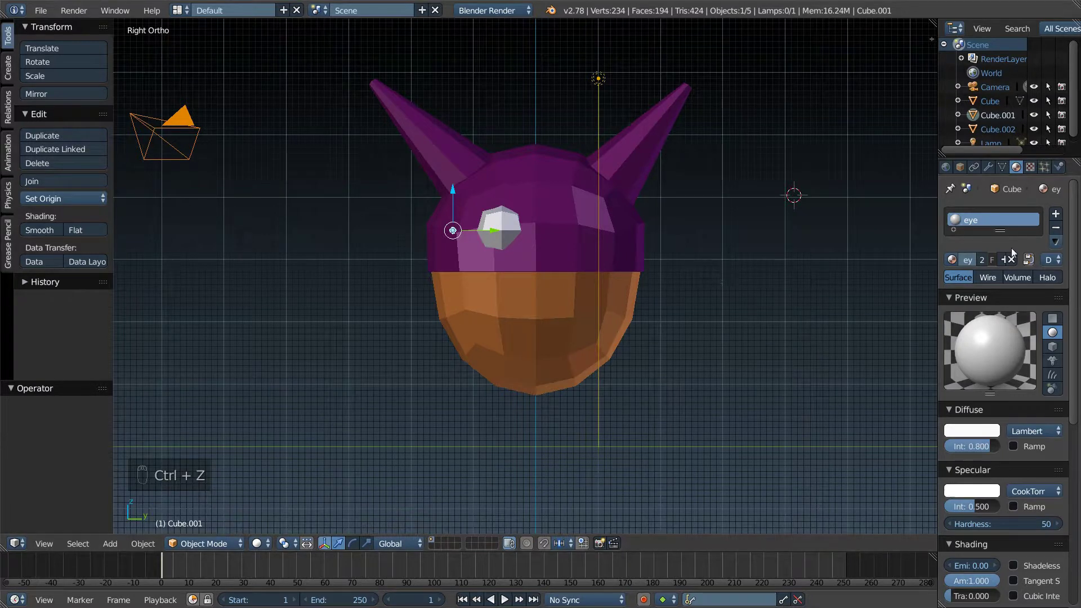
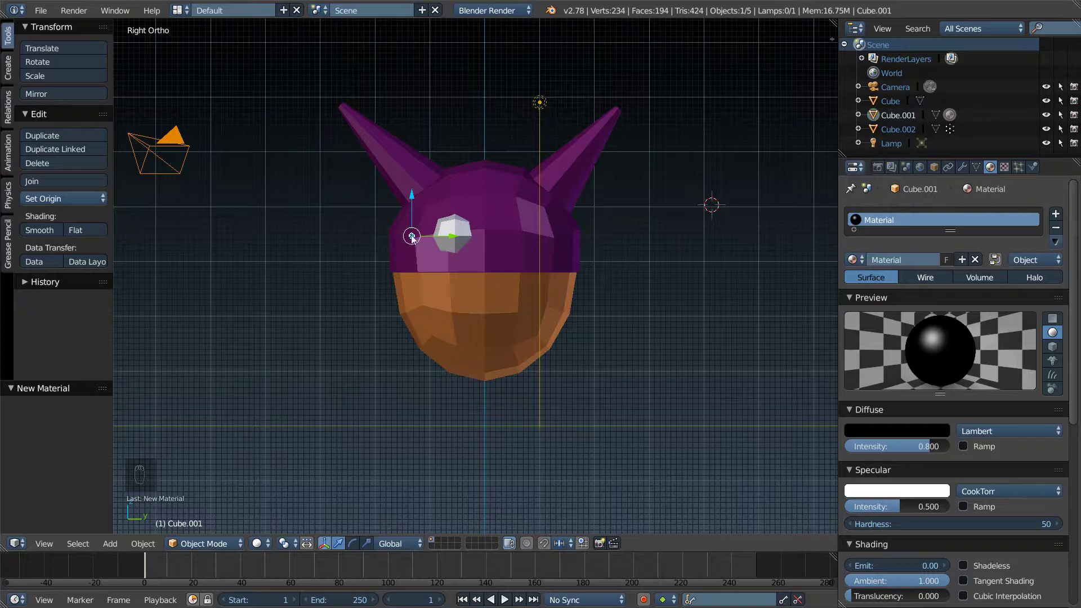
Step: Push the small black pupil to the front of the white eye and centre it sideways
left_click_drag(412, 239, 295, 135)
left_click_drag(295, 135, 539, 140)
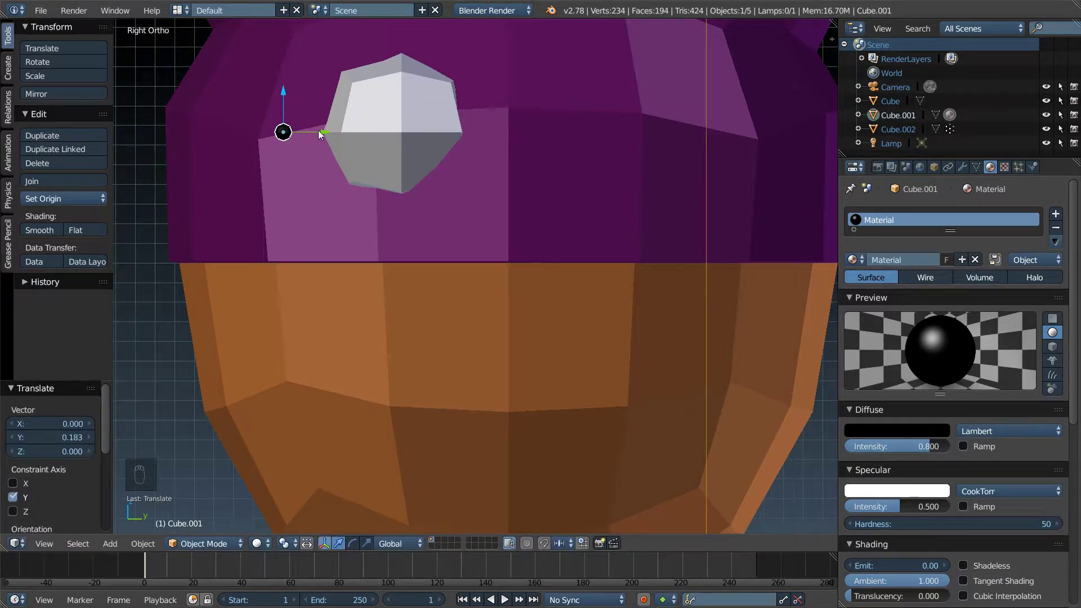
key("KP_3")
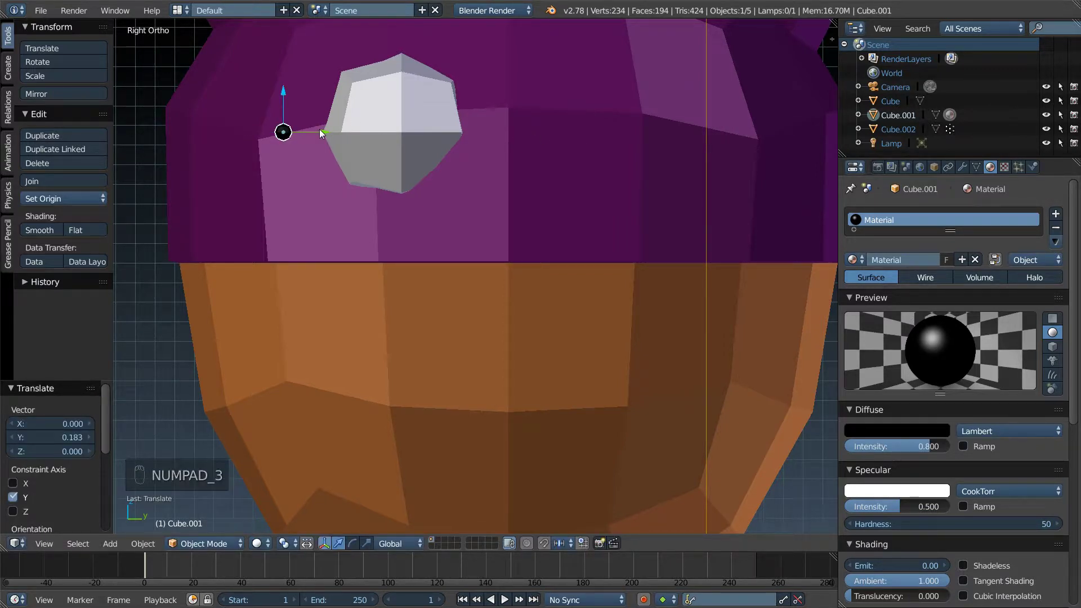
key("KP_1")
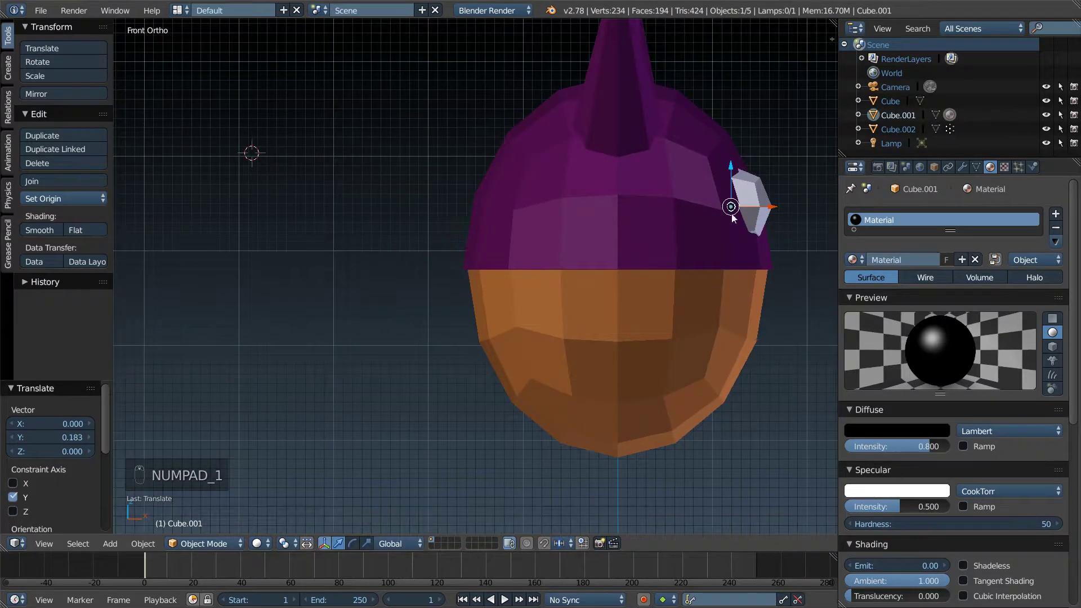
left_click_drag(779, 212, 820, 211)
key("KP_1")
key("KP_3")
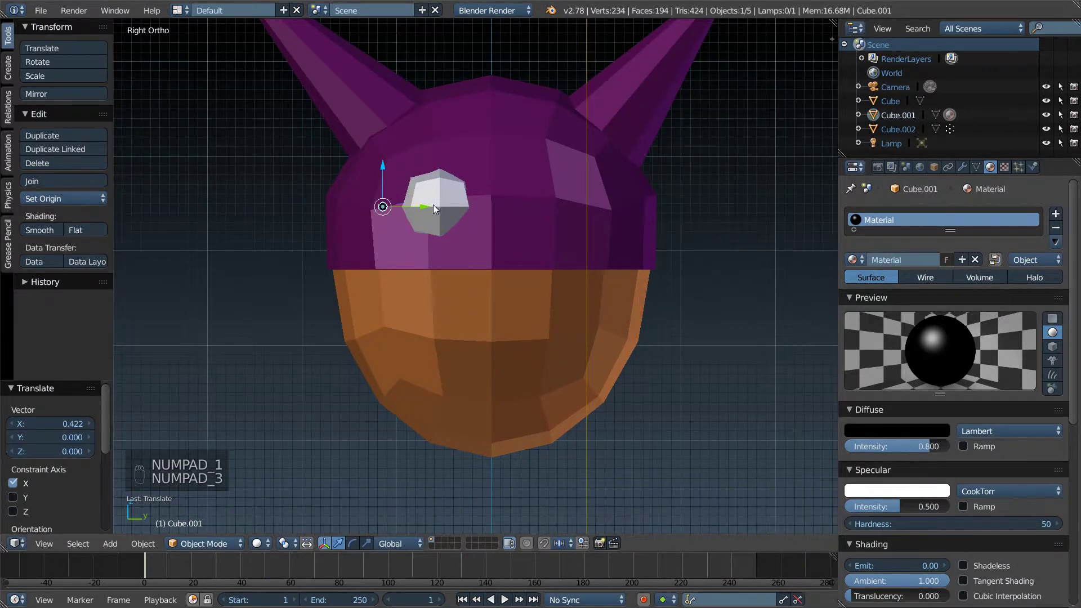
left_click_drag(424, 212, 480, 217)
left_click_drag(466, 211, 466, 212)
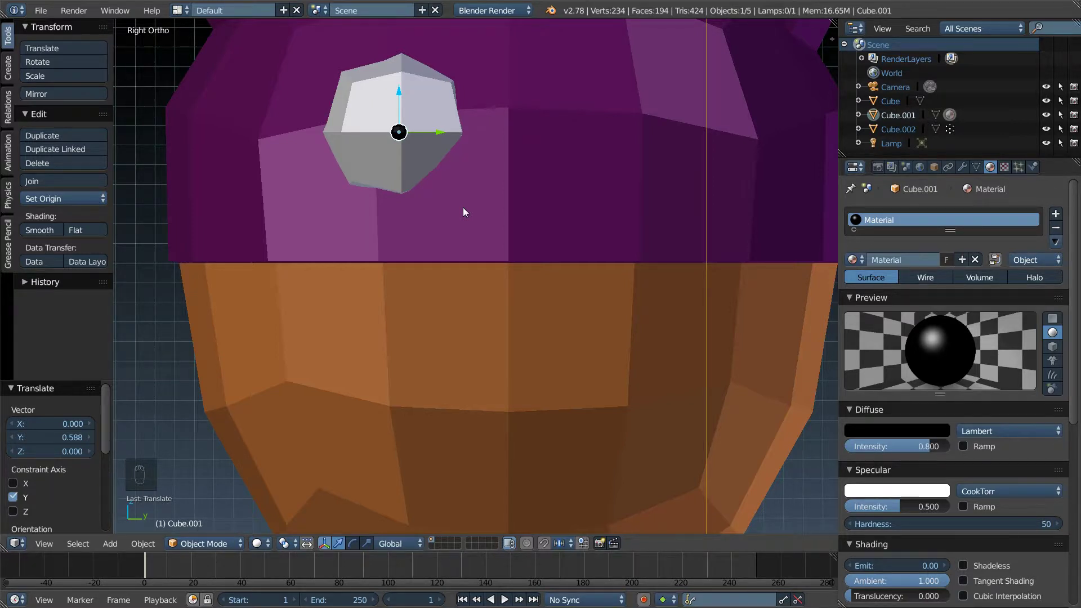
Step: Zoom close on the eye's front edge and refine the pupil's depth against it
left_click_drag(470, 139, 465, 280)
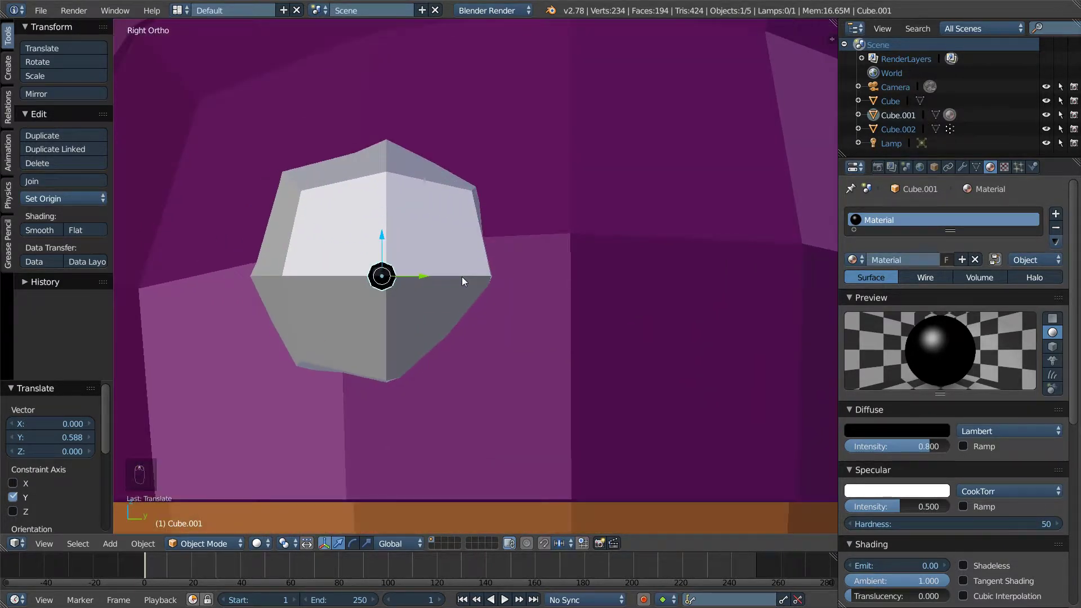
key("KP_1")
key("KP_3")
key("KP_1")
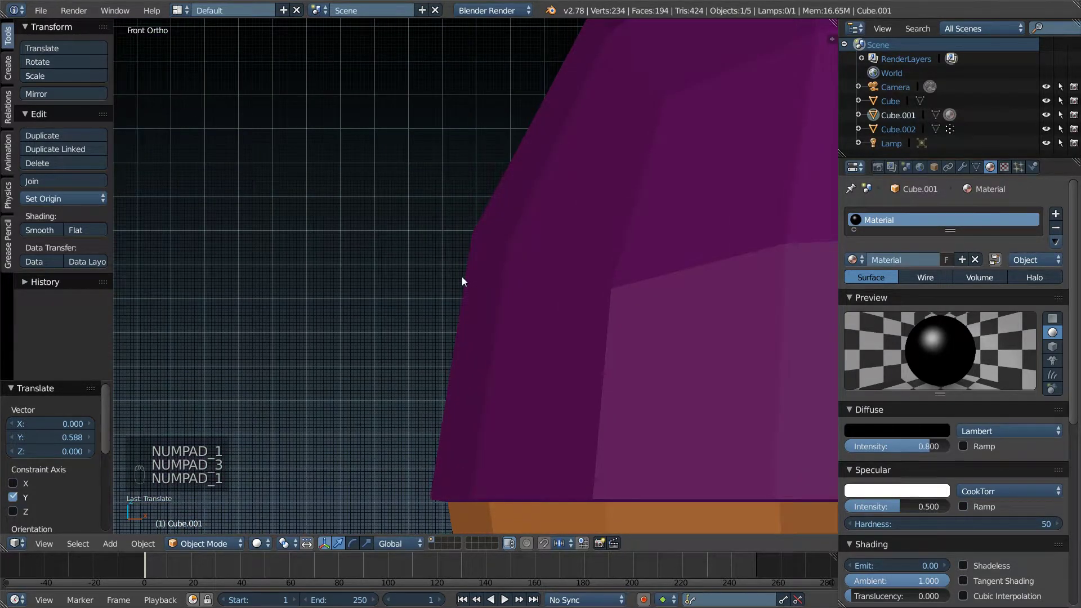
left_click_drag(474, 281, 225, 289)
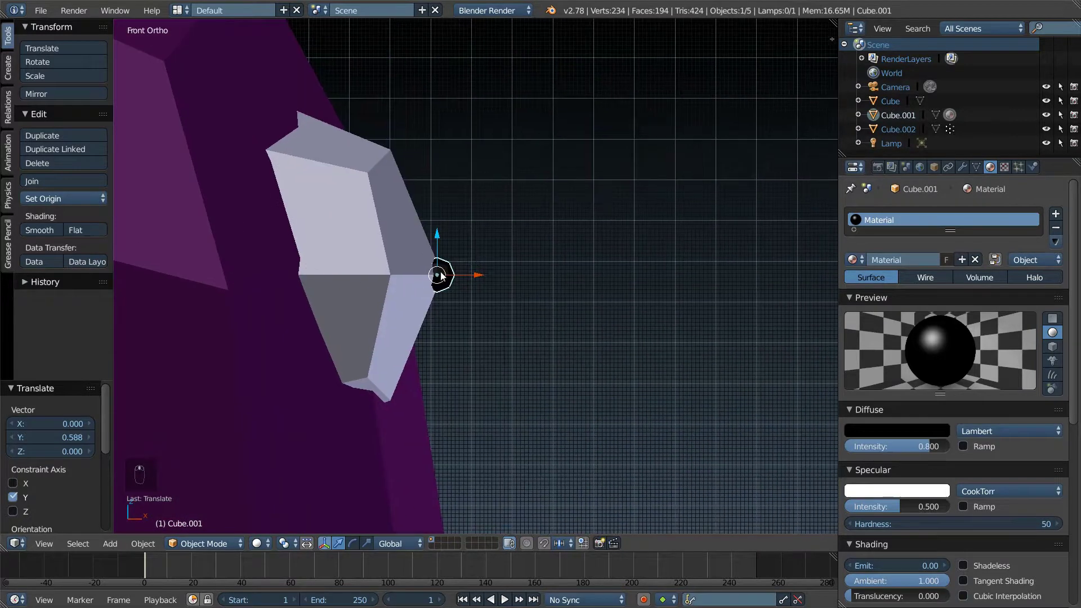
left_click_drag(424, 276, 453, 276)
key("KP_3")
middle_click(448, 262)
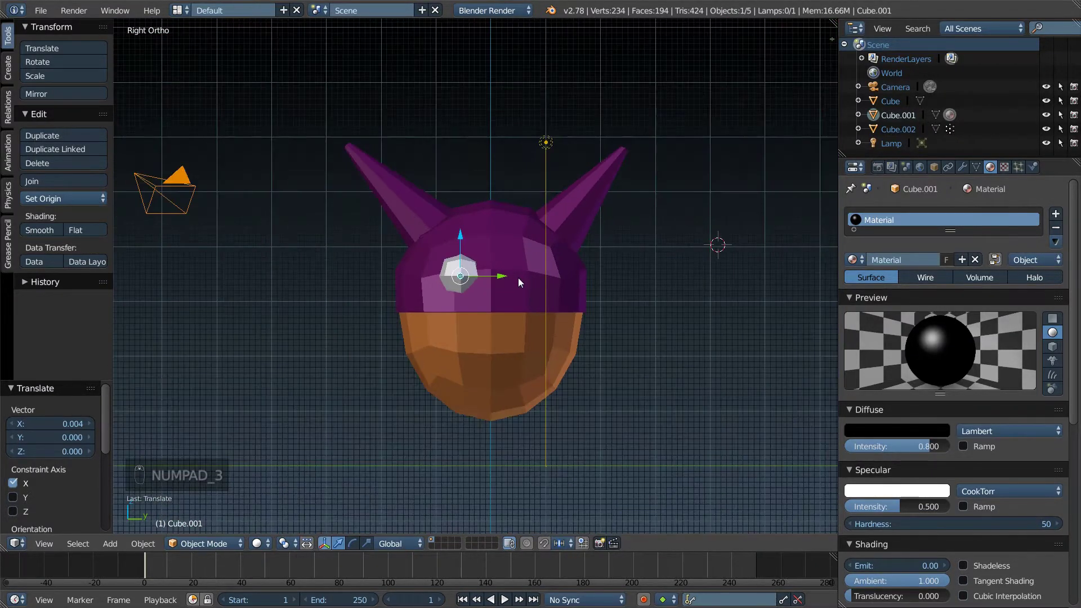
left_click_drag(488, 278, 487, 282)
Step: Nudge the pupil slightly upward and verify it from front and side views
key("s")
left_click_drag(481, 280, 478, 272)
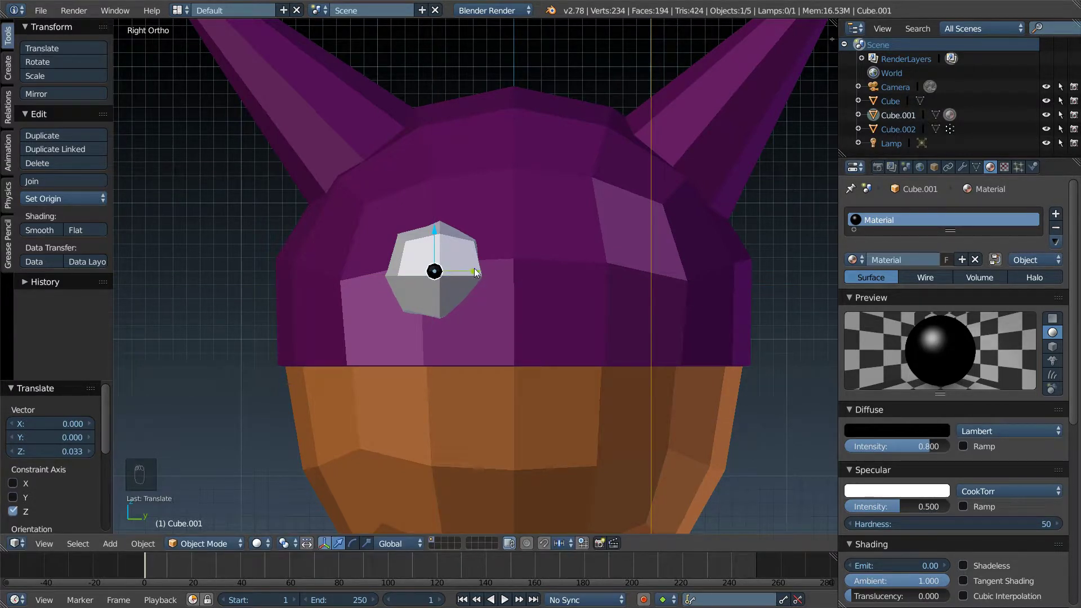
key("KP_1")
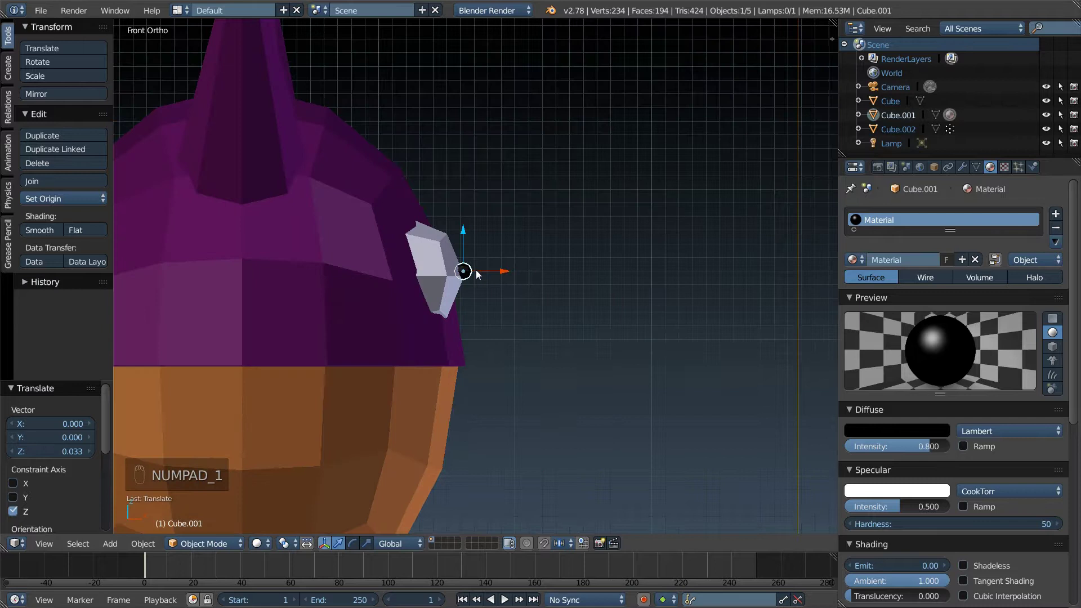
middle_click(462, 269)
key("z")
middle_click(468, 272)
key("z")
key("KP_3")
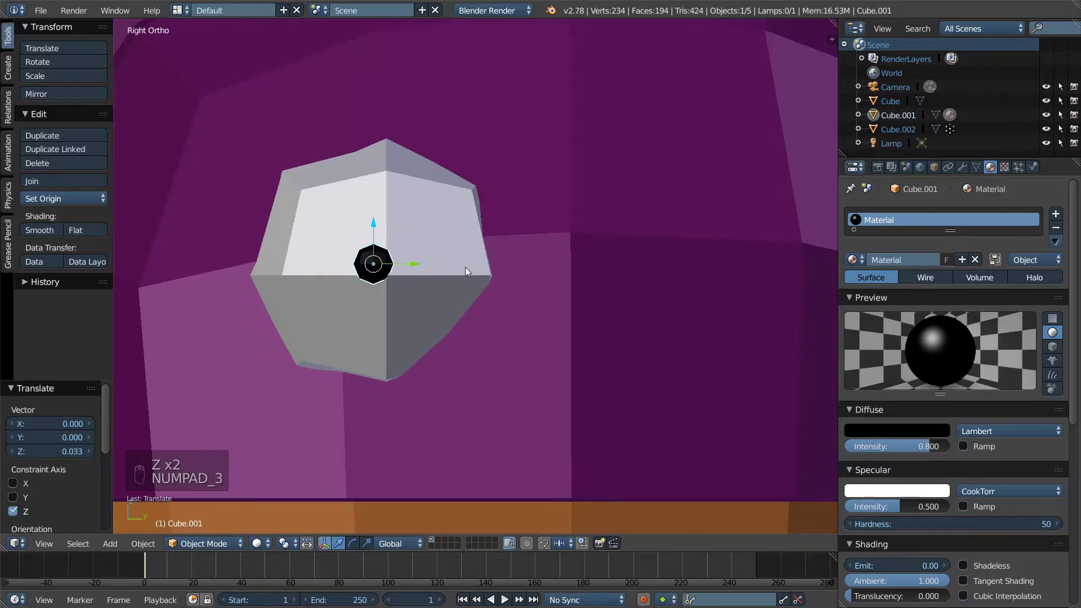
Step: Select the white eye and its pupil and join them into one object with Ctrl+J
right_click(456, 263)
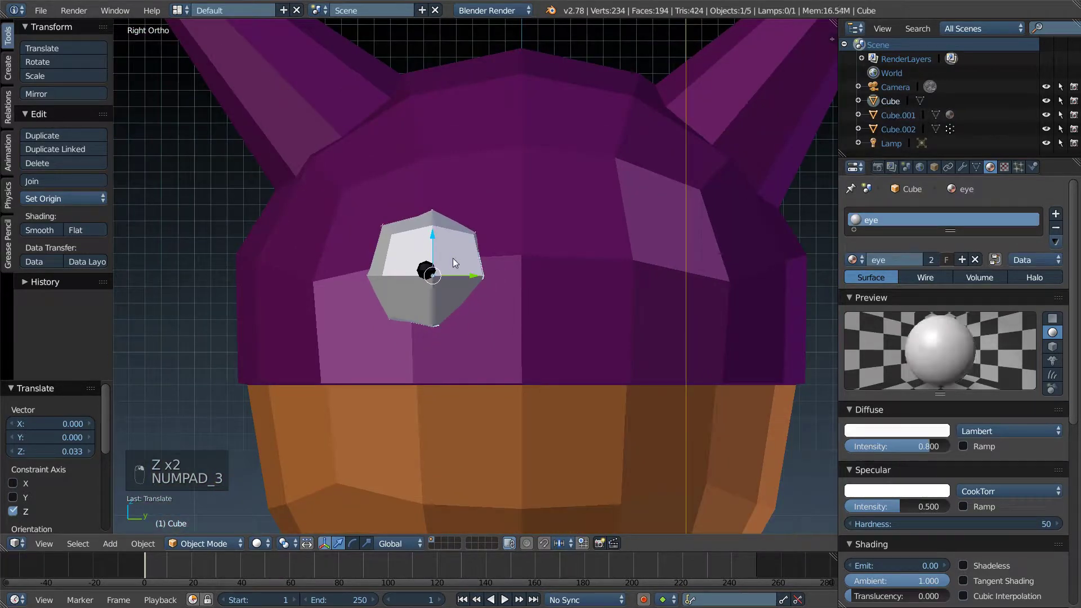
key("KP_3")
left_click_drag(375, 263, 434, 256)
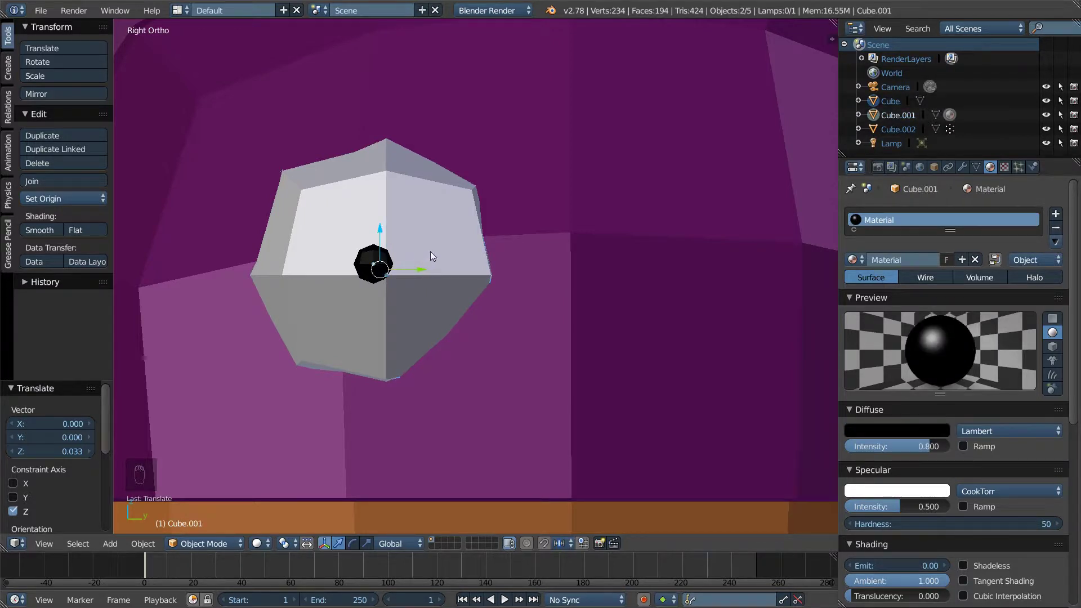
key("ctrl+j")
left_click_drag(453, 249, 420, 213)
key("g")
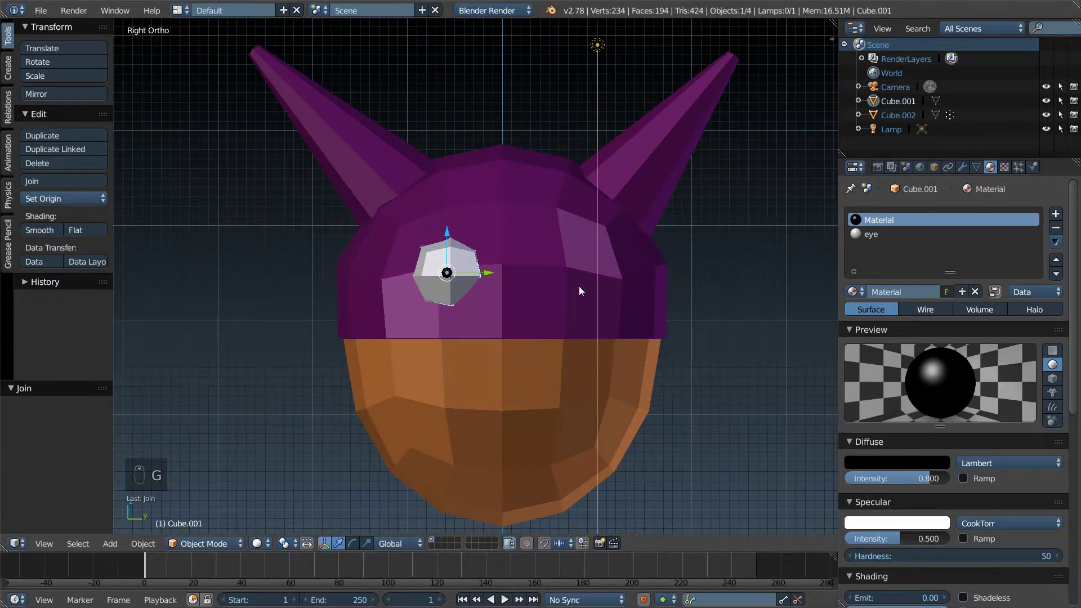
Step: Duplicate the combined eye, move it across the head along Y and squash it along Z
key("shift+d")
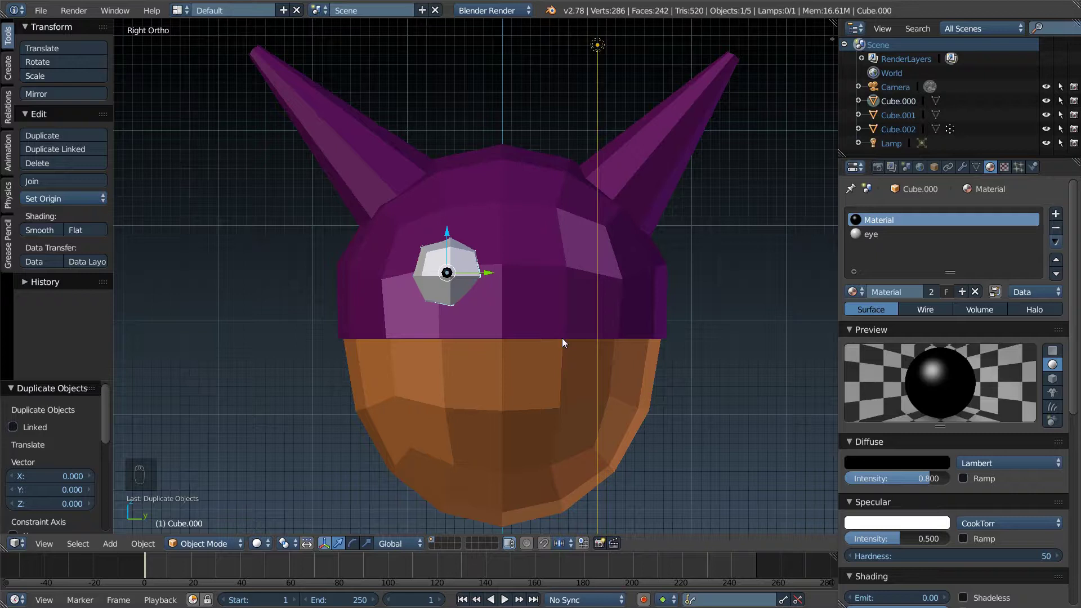
key("g")
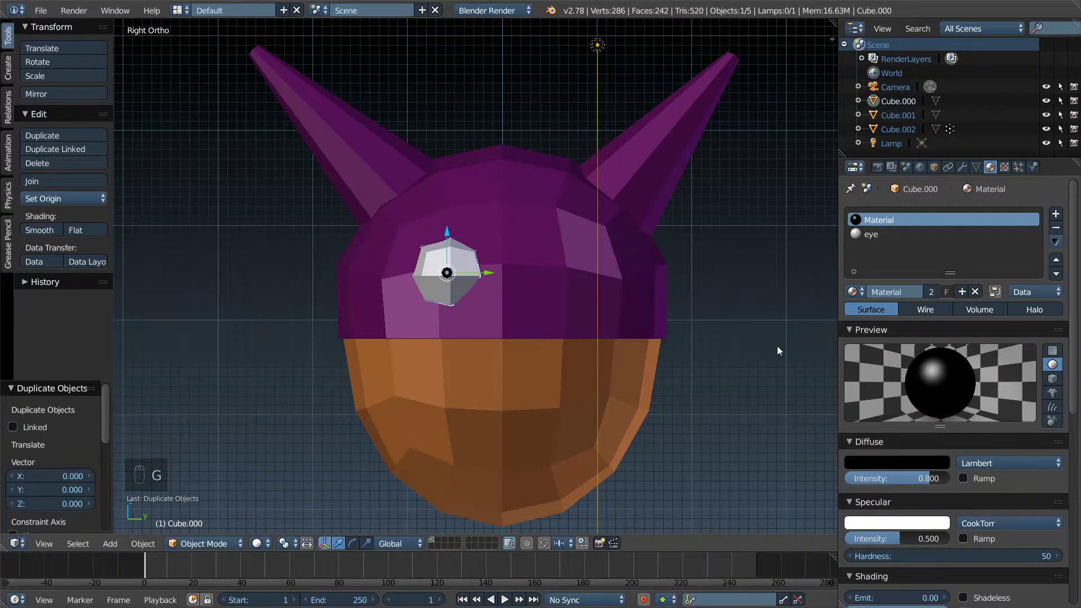
key("g")
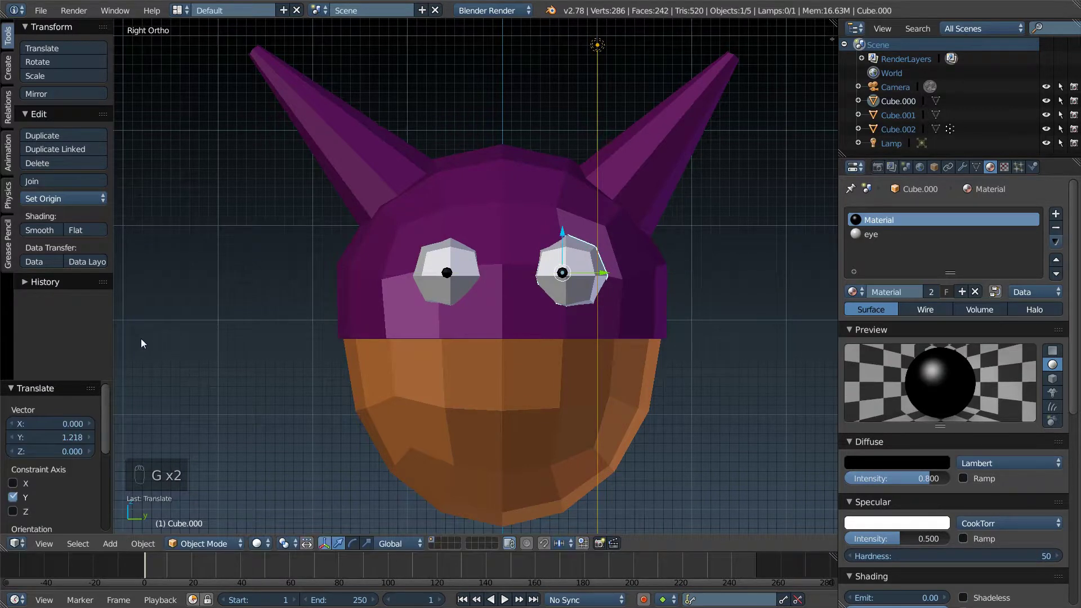
key("s")
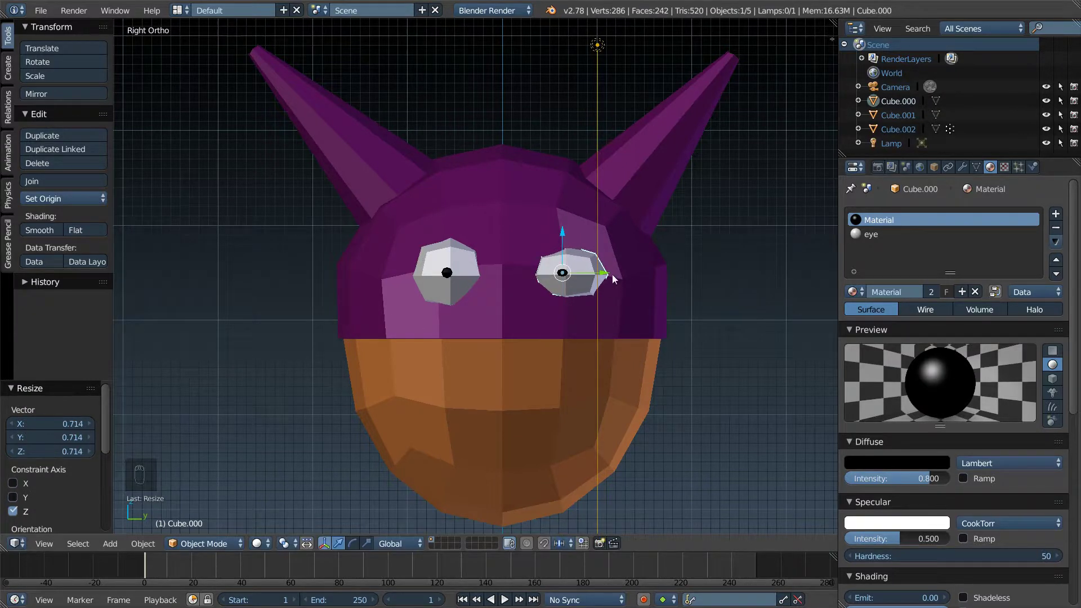
Step: Adjust the second eye's position, try a tilt with R and cancel it
left_click_drag(607, 277, 637, 288)
left_click_drag(666, 278, 665, 278)
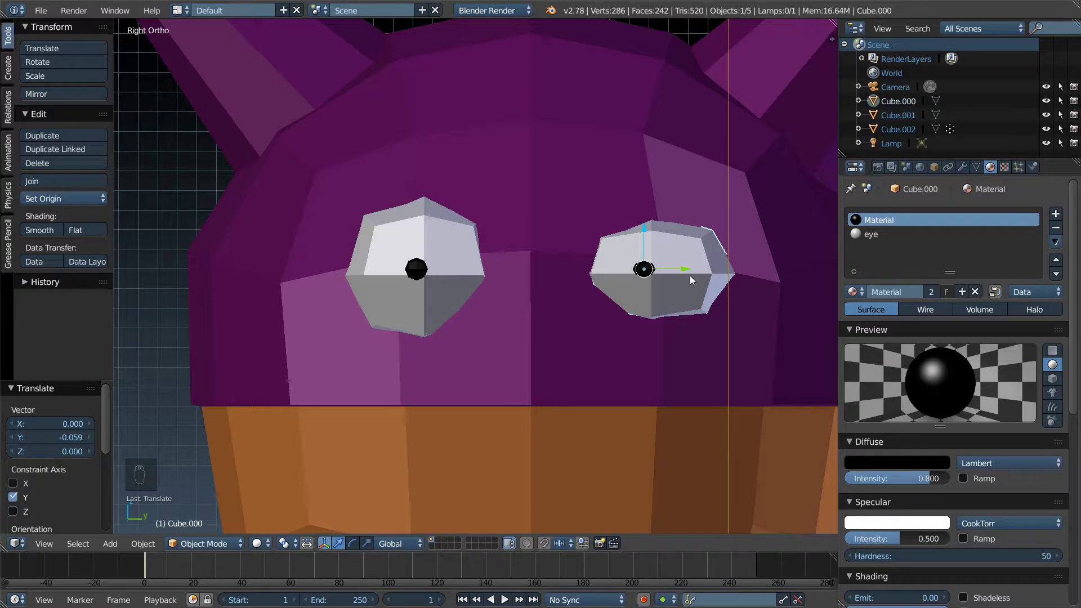
key("r")
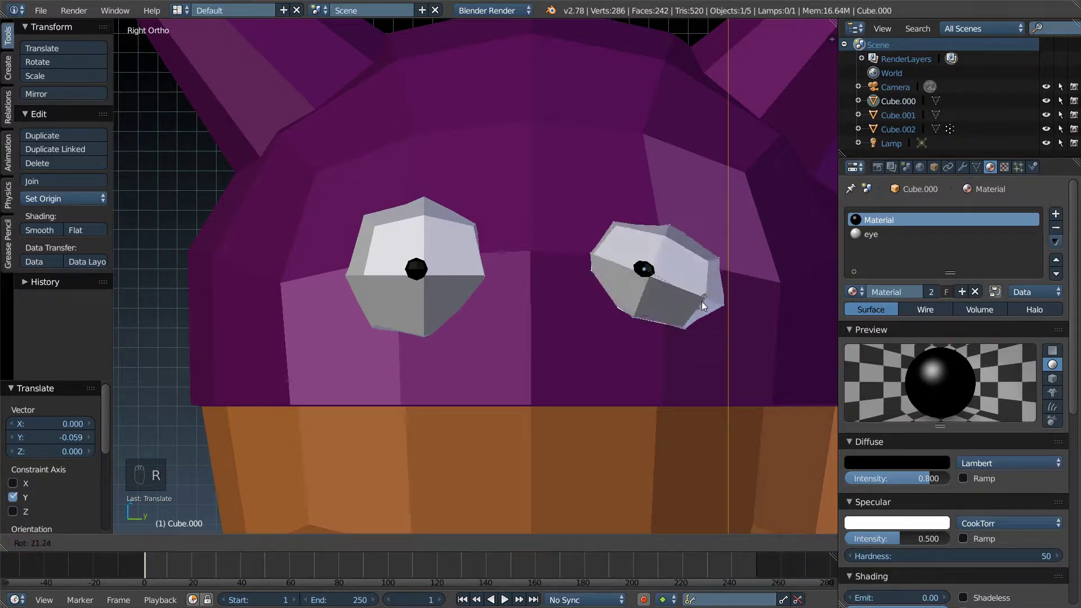
key("r")
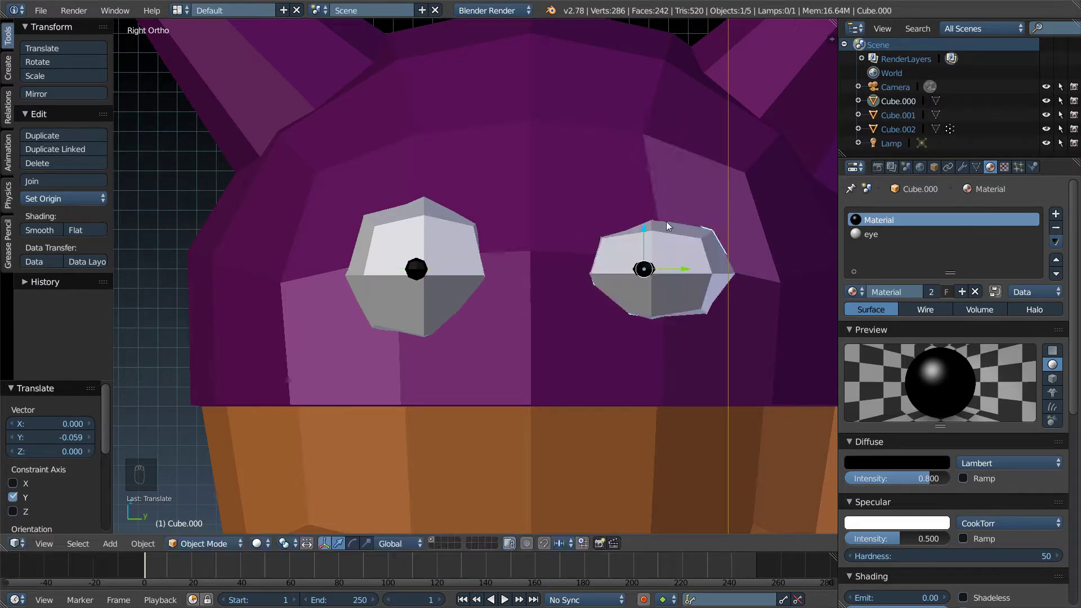
Step: Select the head and shift its skin colour to a lighter, peachier orange
left_click_drag(652, 314, 642, 292)
left_click_drag(642, 291, 953, 188)
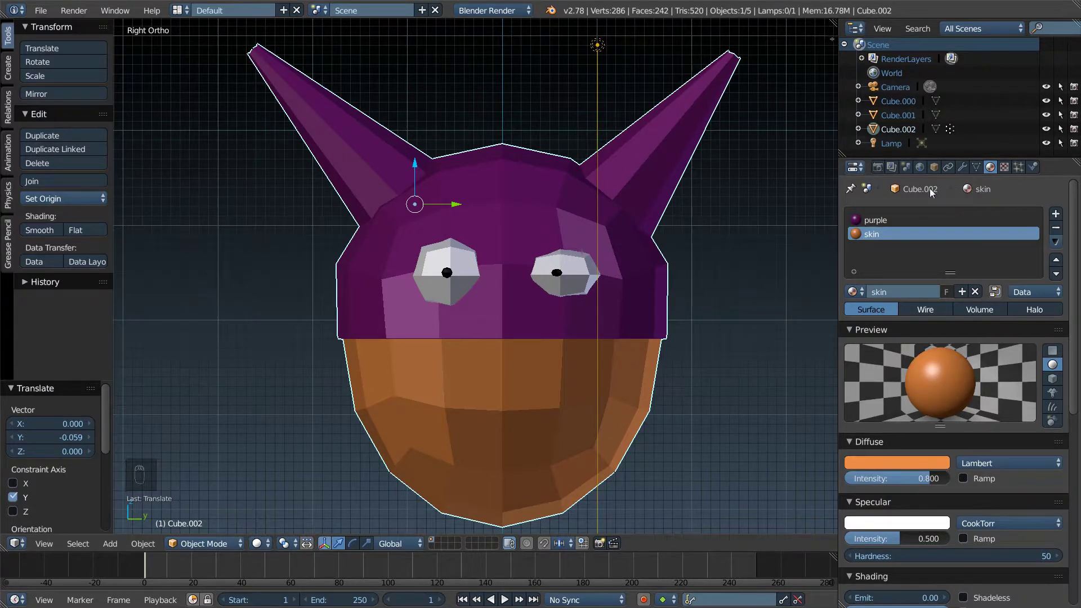
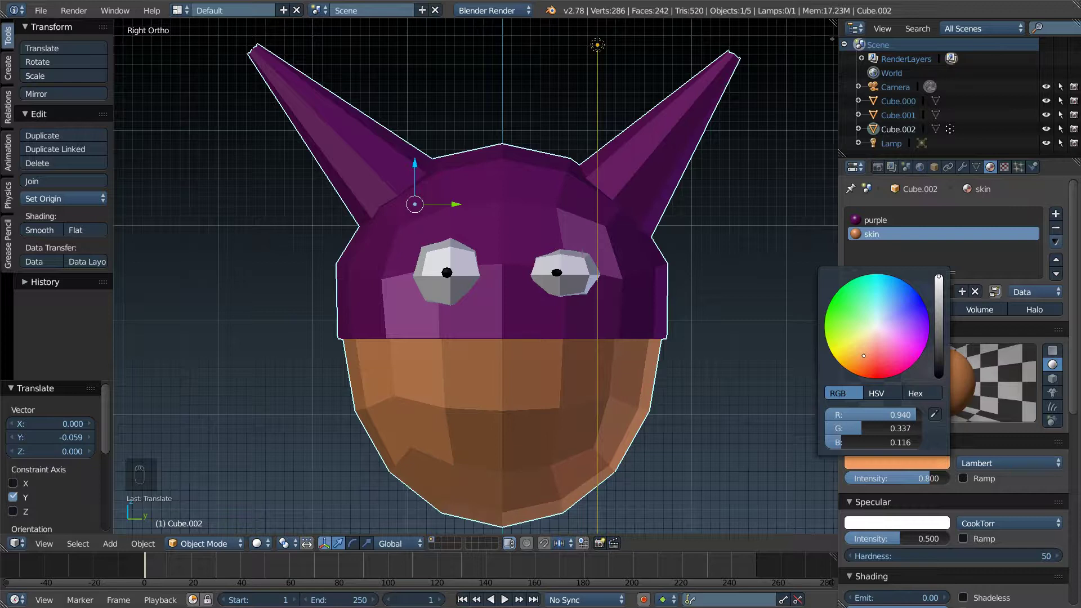
left_click_drag(702, 309, 713, 318)
Step: Return to a close side view of the head ready to add a modifier
key("KP_5")
key("KP_1")
key("KP_3")
key("KP_5")
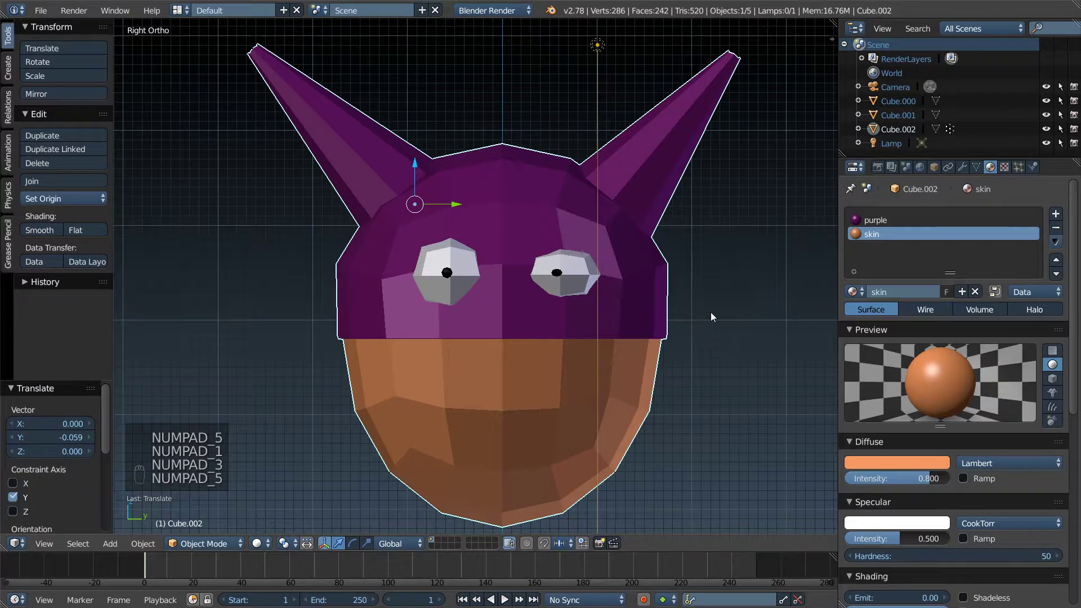
left_click_drag(713, 316, 506, 270)
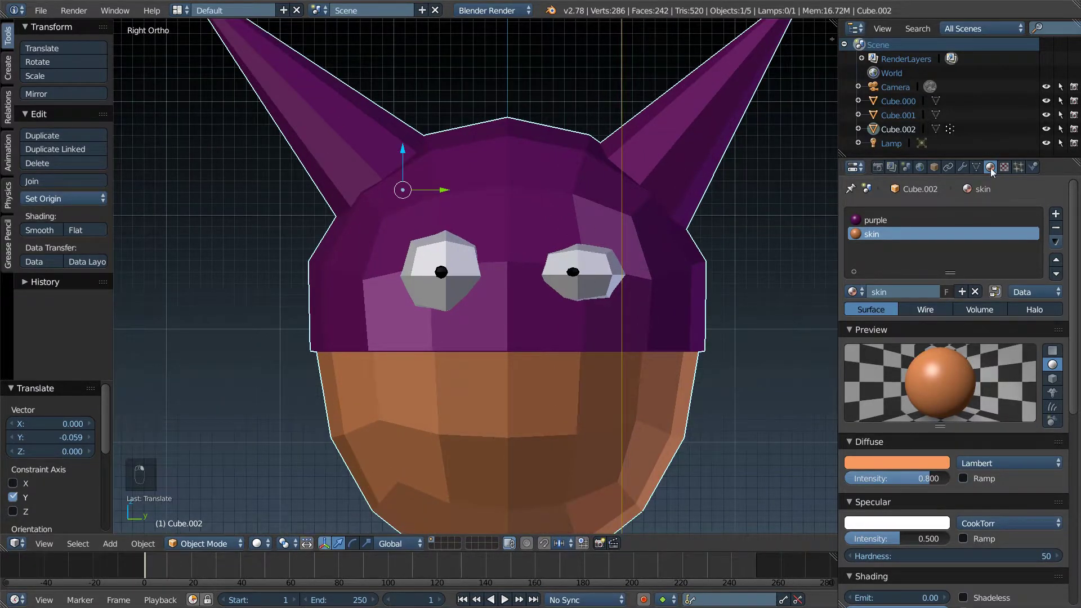
left_click_drag(967, 170, 800, 280)
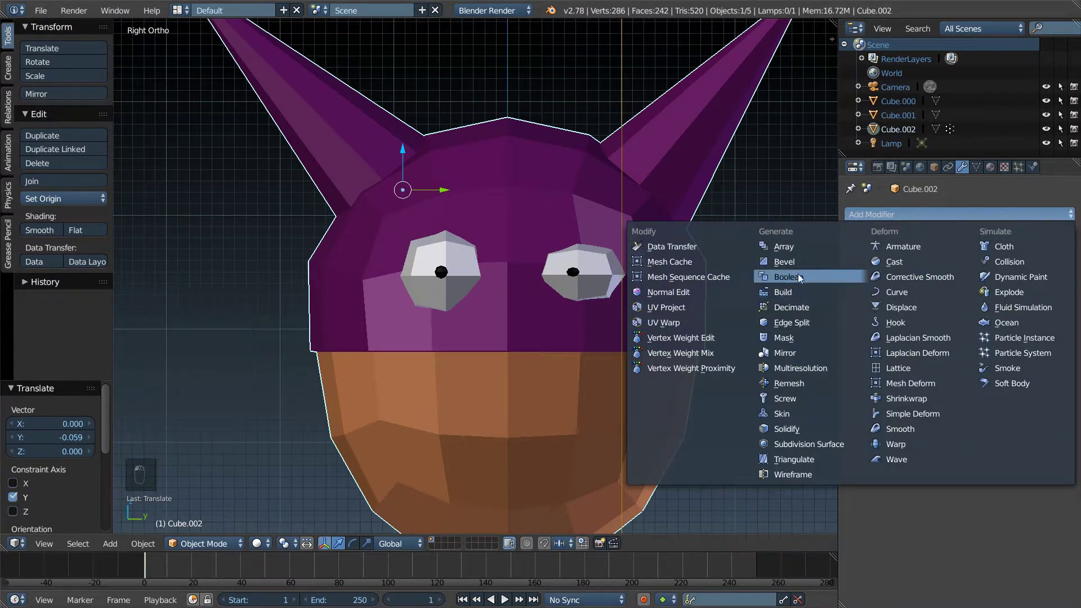
left_click_drag(923, 294, 890, 254)
left_click_drag(1070, 301, 455, 263)
left_click_drag(914, 270, 512, 203)
left_click_drag(443, 273, 580, 197)
middle_click(580, 197)
left_click_drag(513, 204, 636, 243)
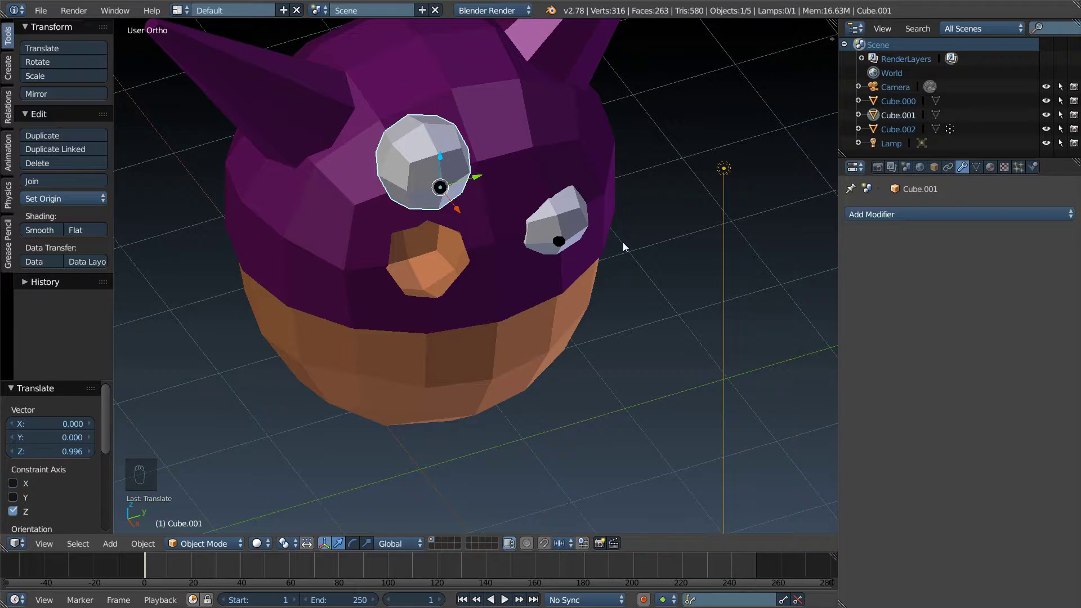
key("ctrl+z")
left_click_drag(589, 234, 449, 197)
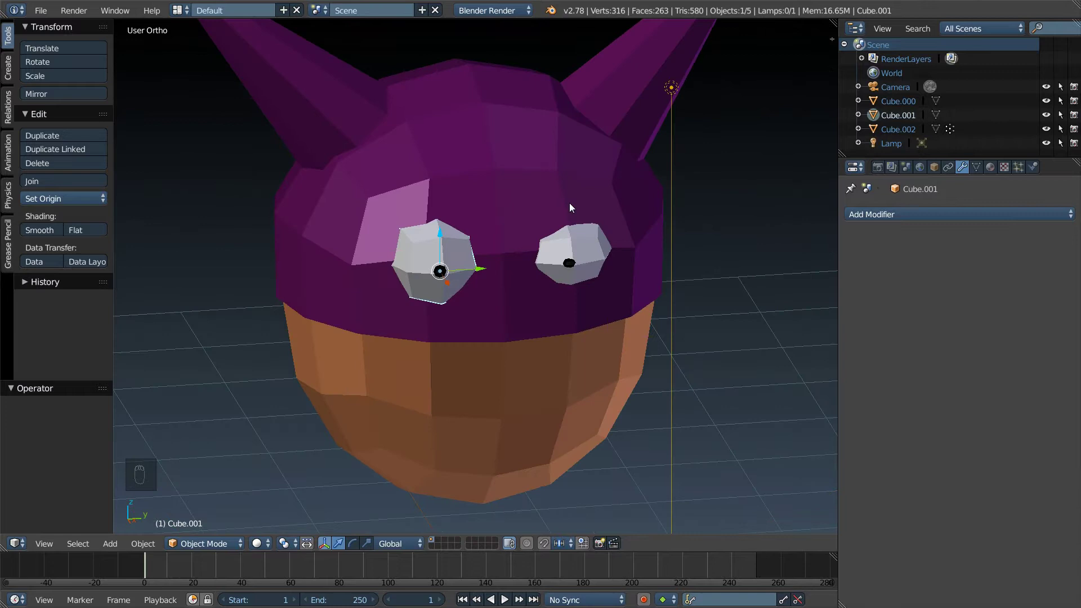
key("ctrl+z")
key("ctrl+z")
key("ctrl+z")
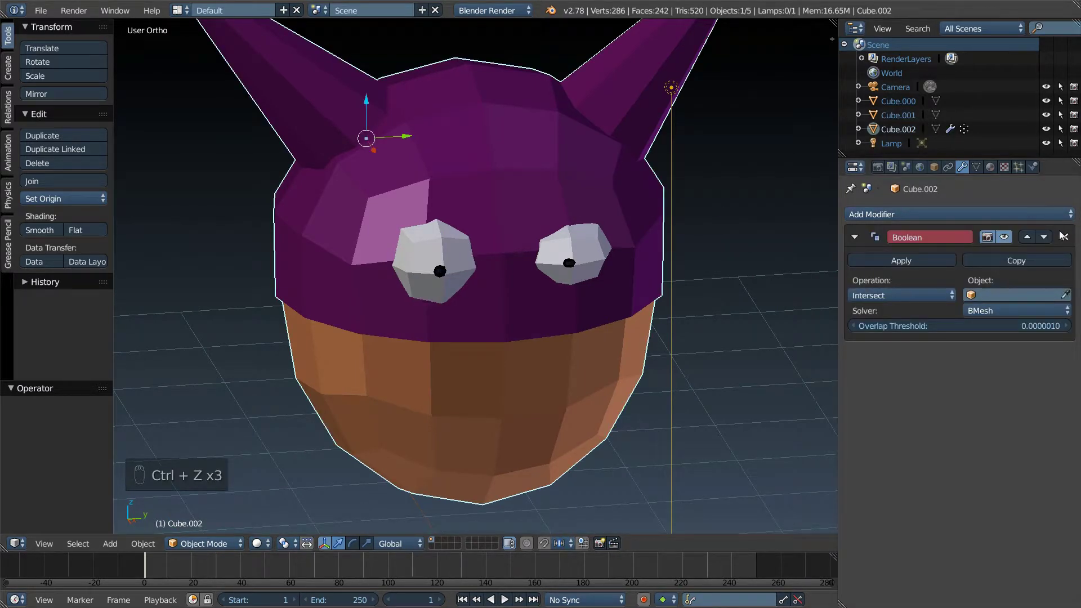
left_click_drag(1071, 241, 447, 255)
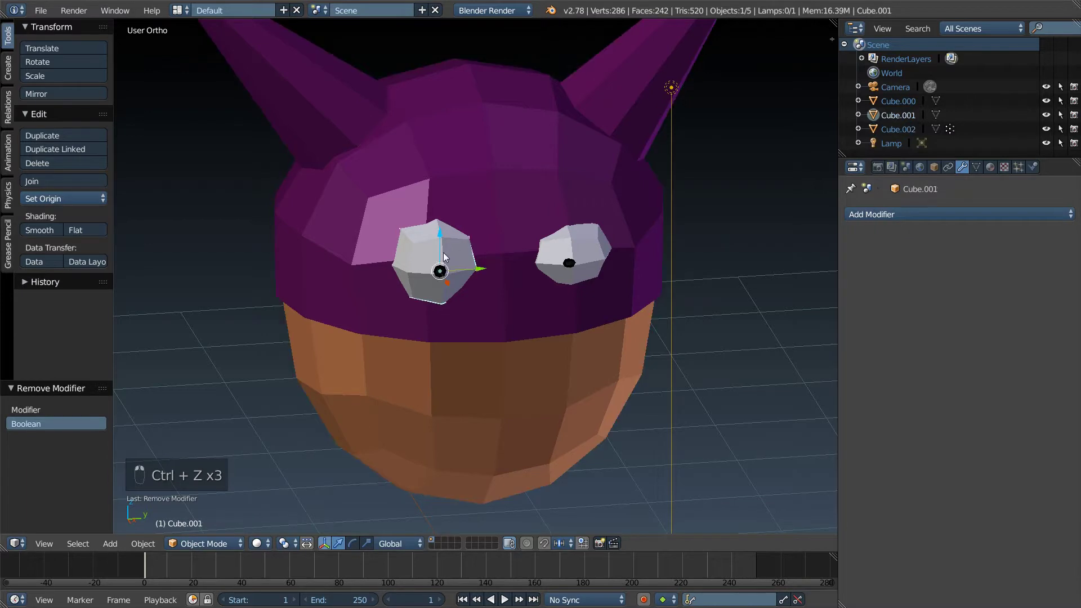
key("ctrl+z")
left_click_drag(533, 152, 507, 183)
left_click_drag(507, 183, 596, 229)
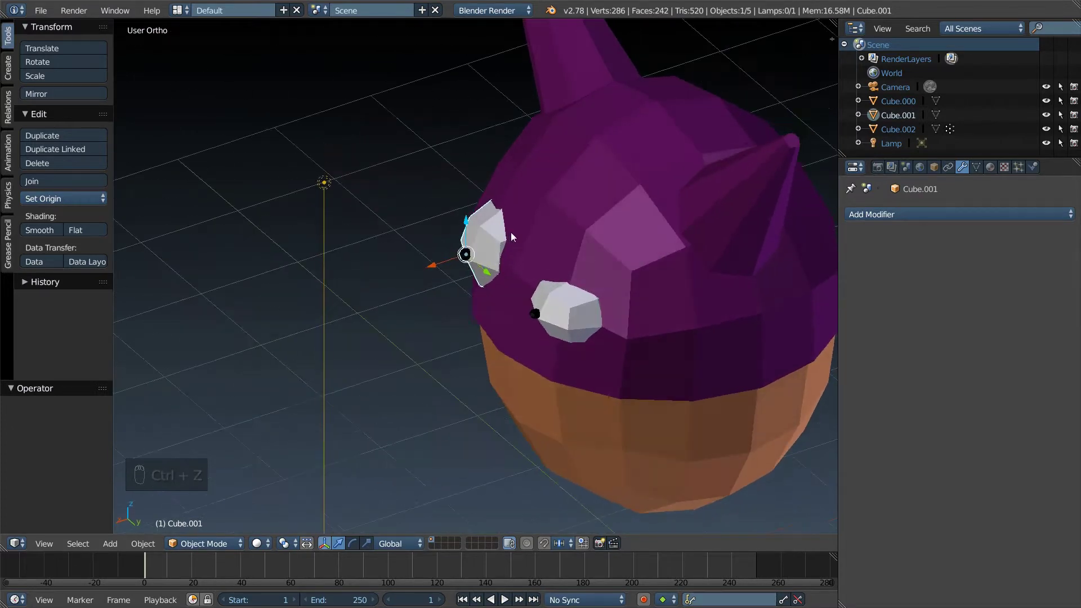
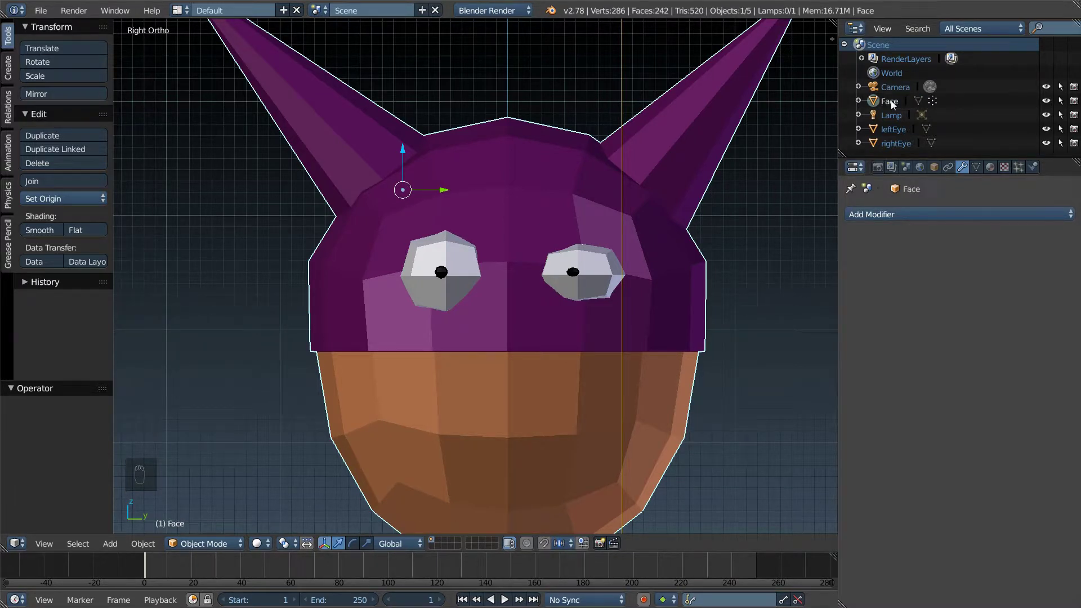
Step: Zoom out and pan to re-centre the renamed Face with its horns in the view
left_click_drag(566, 268, 578, 296)
left_click_drag(577, 296, 577, 295)
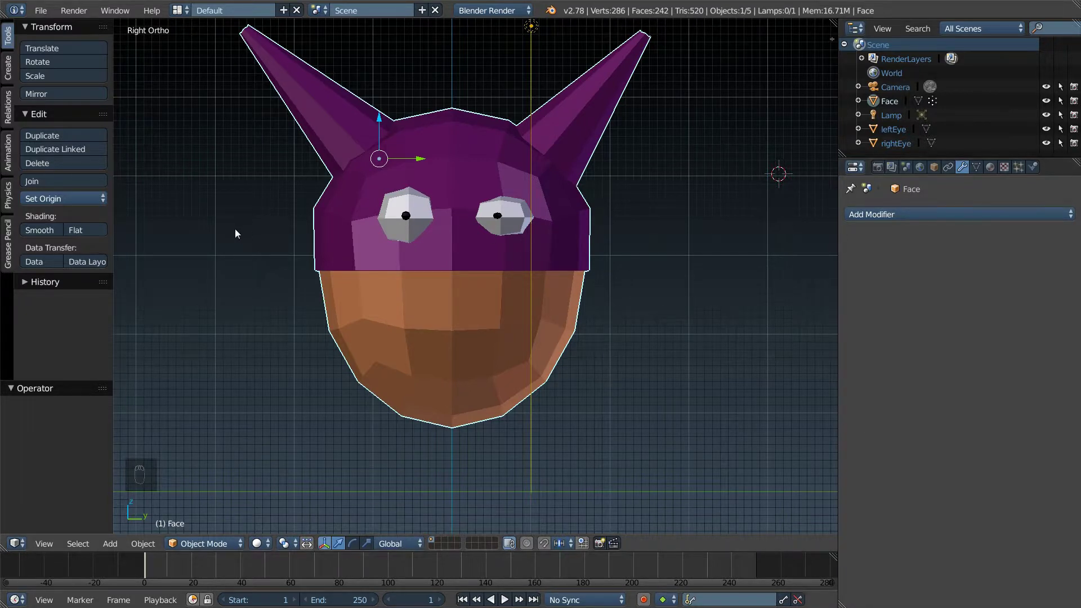
left_click_drag(238, 235, 591, 228)
left_click_drag(592, 227, 596, 264)
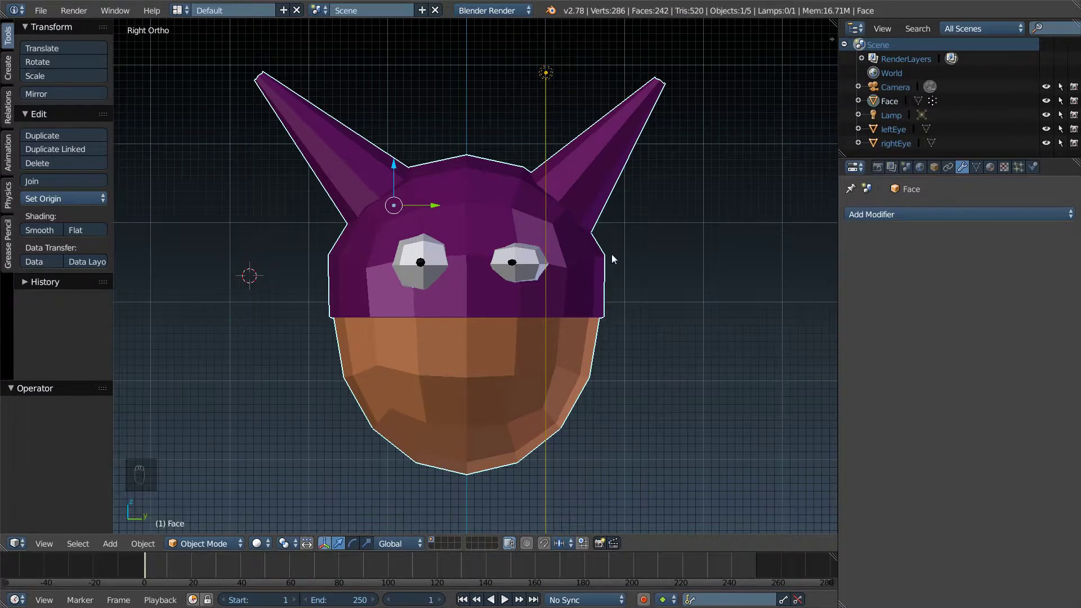
left_click_drag(618, 264, 640, 265)
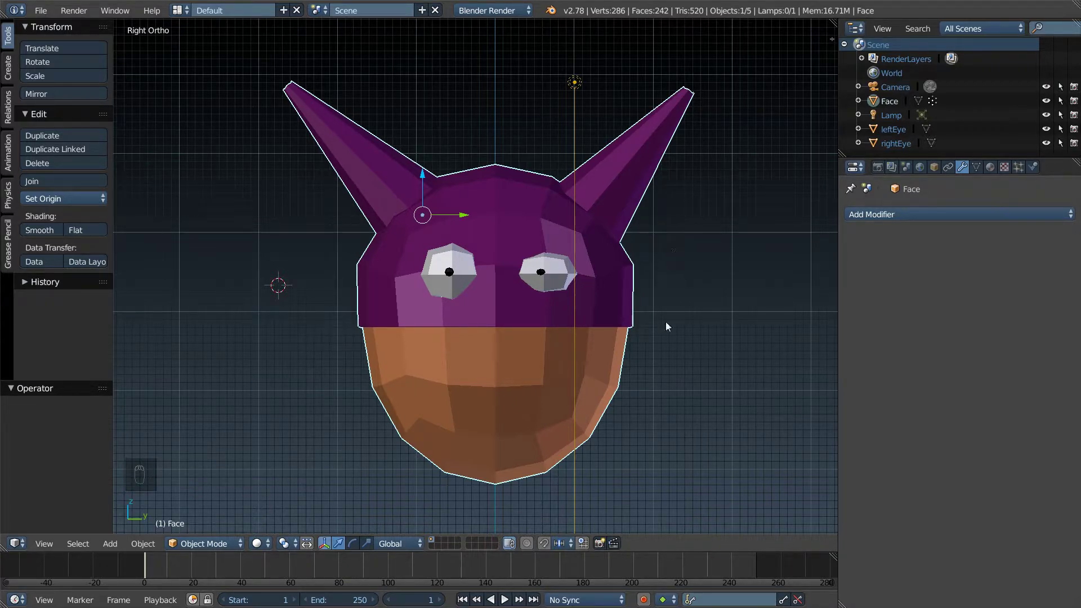
left_click_drag(661, 365, 640, 329)
Step: Add a cube beside the head and subdivide it with smoothness 1 into a rounded ball
key("shift+a")
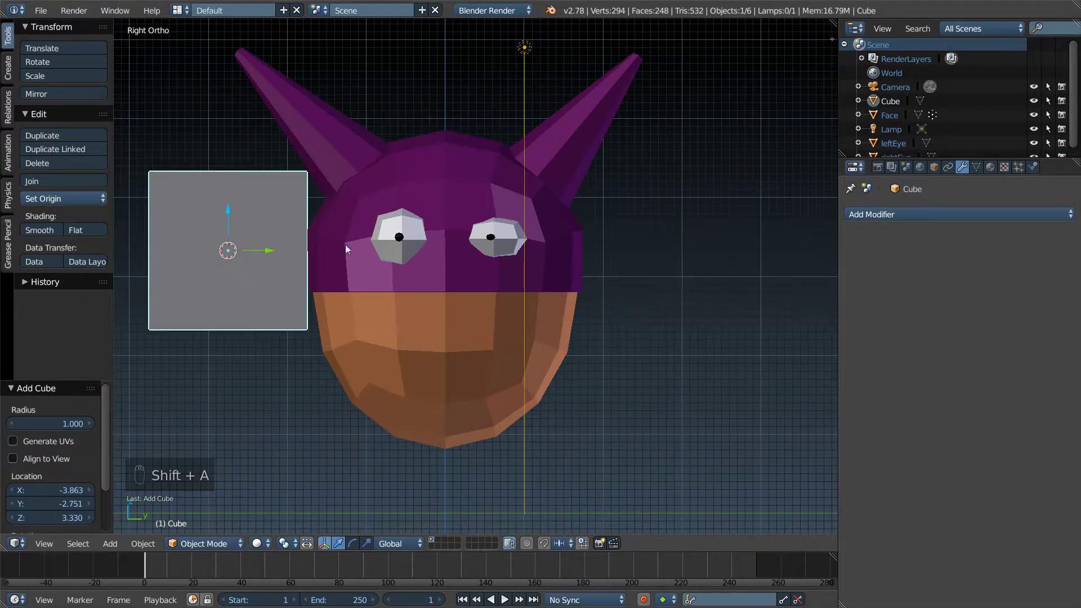
left_click_drag(283, 260, 769, 285)
middle_click(768, 285)
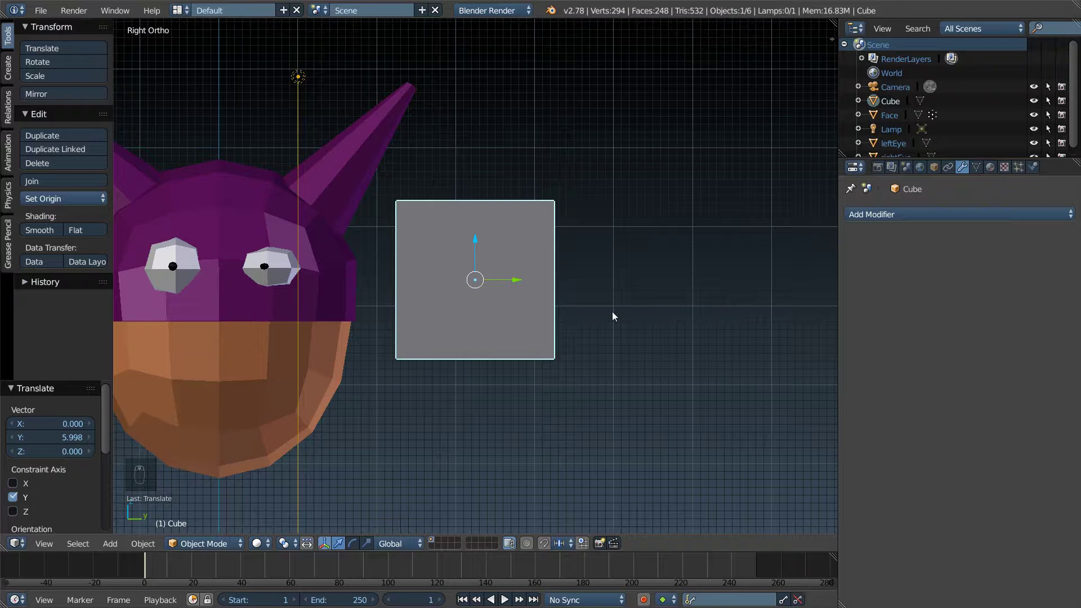
key("Tab")
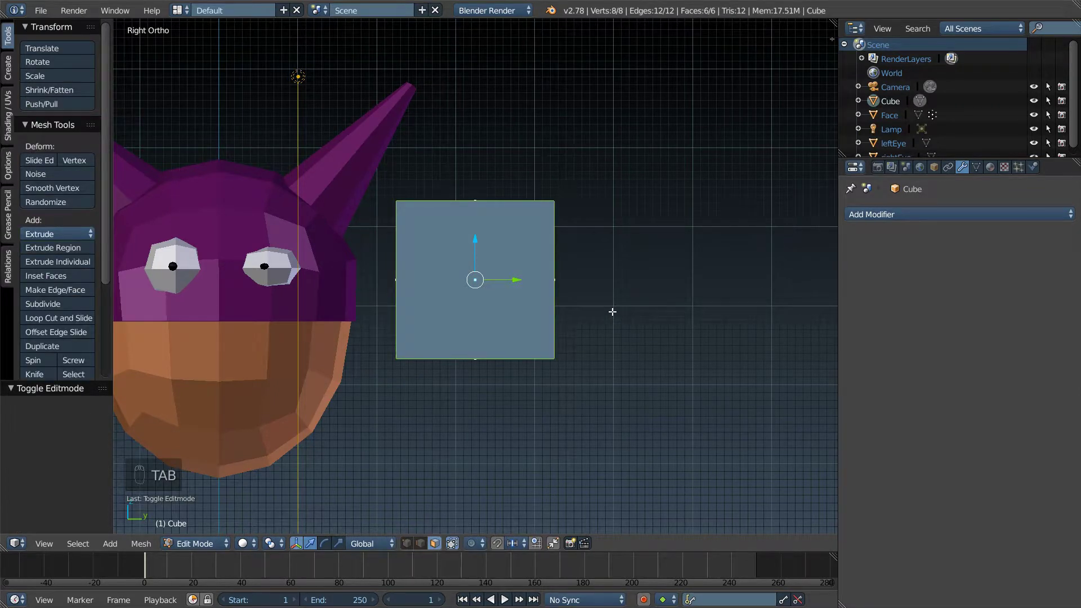
key("w")
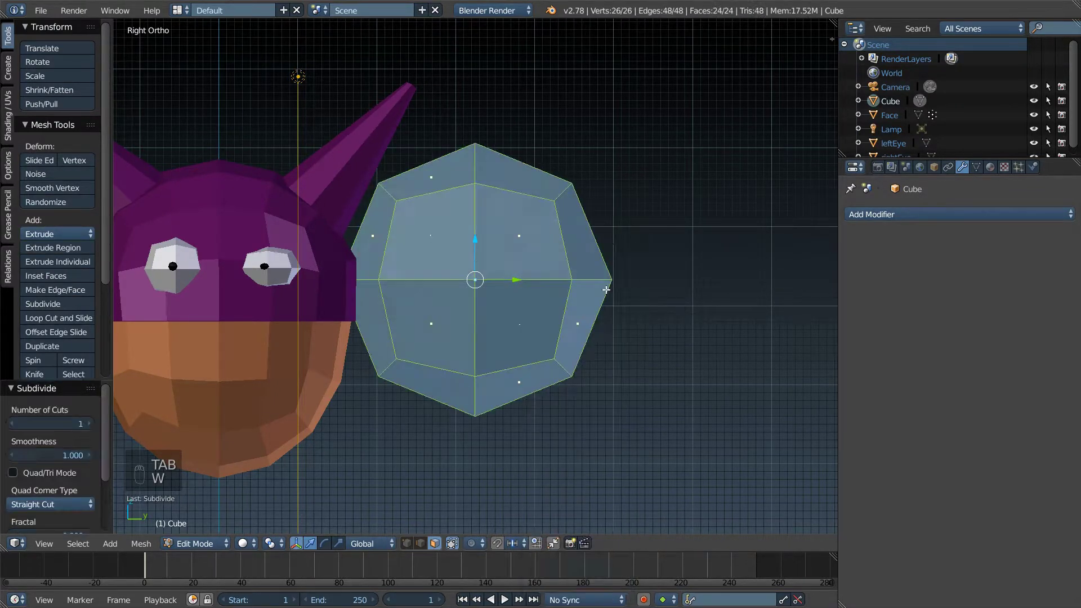
key("w")
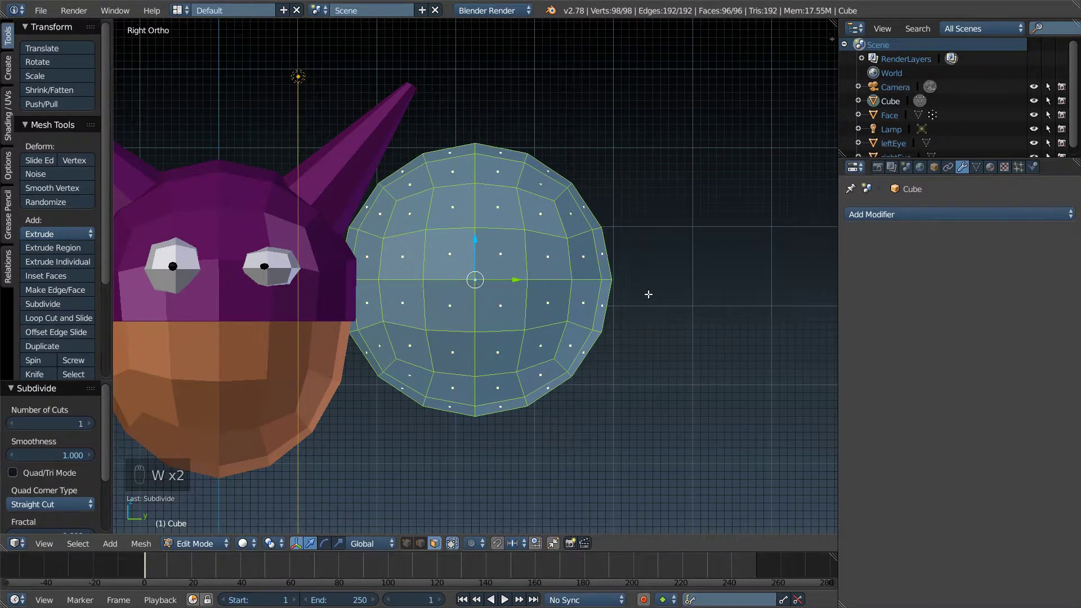
key("Tab")
key("Tab")
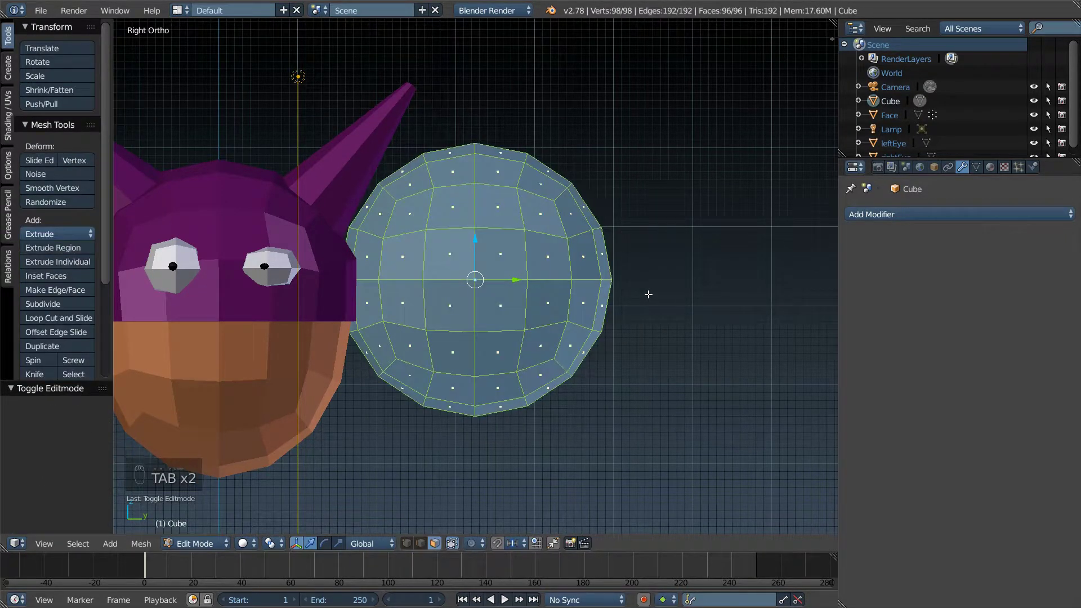
key("a")
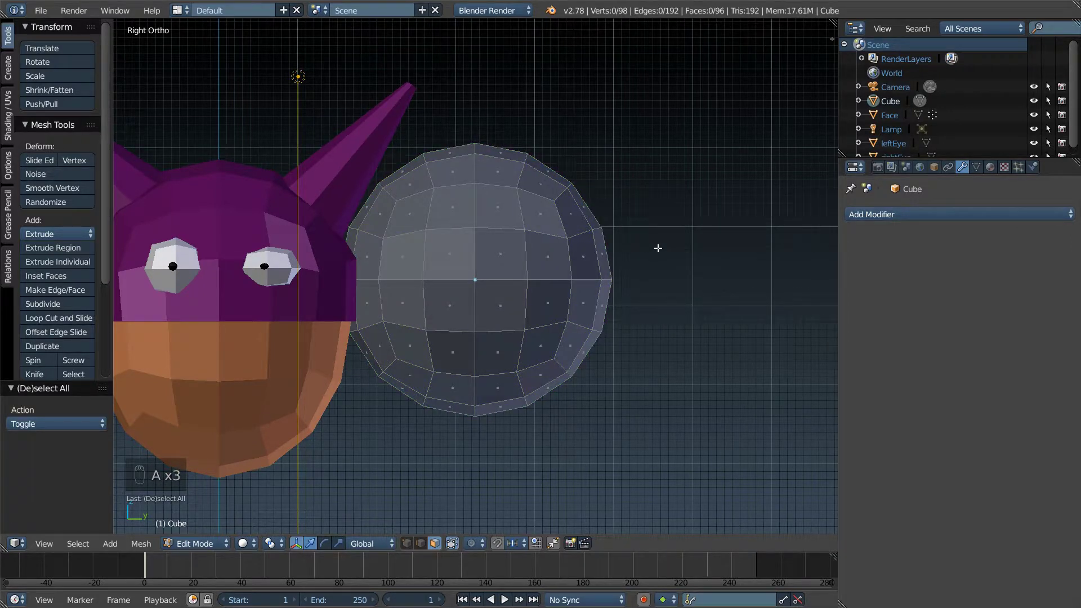
key("Tab")
Step: Stretch the ball to 2× along Y into an oval, move it aside and scale it to 0.5
key("s")
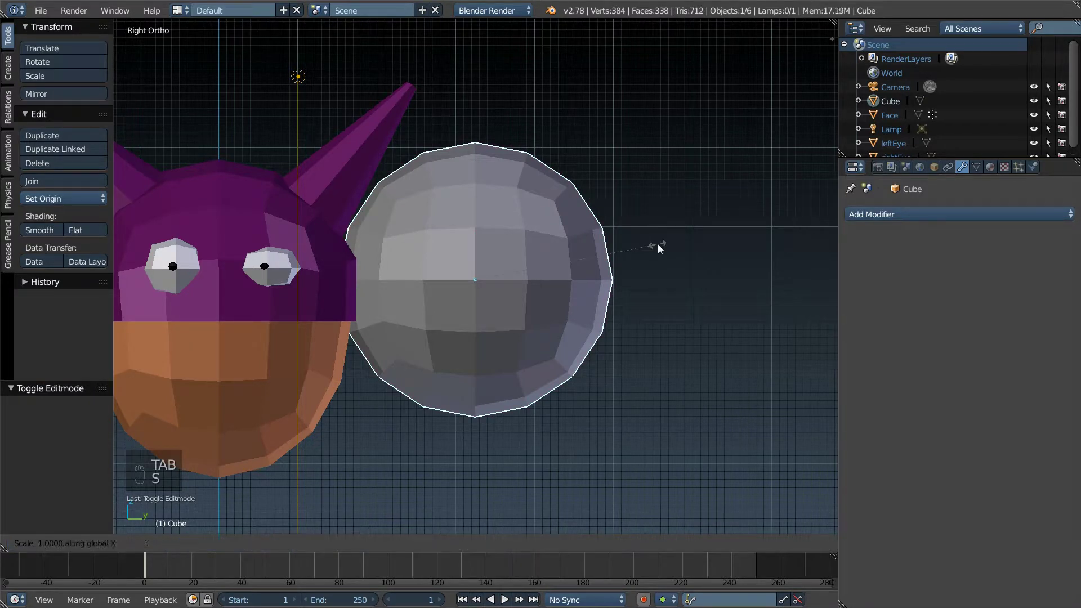
key("s")
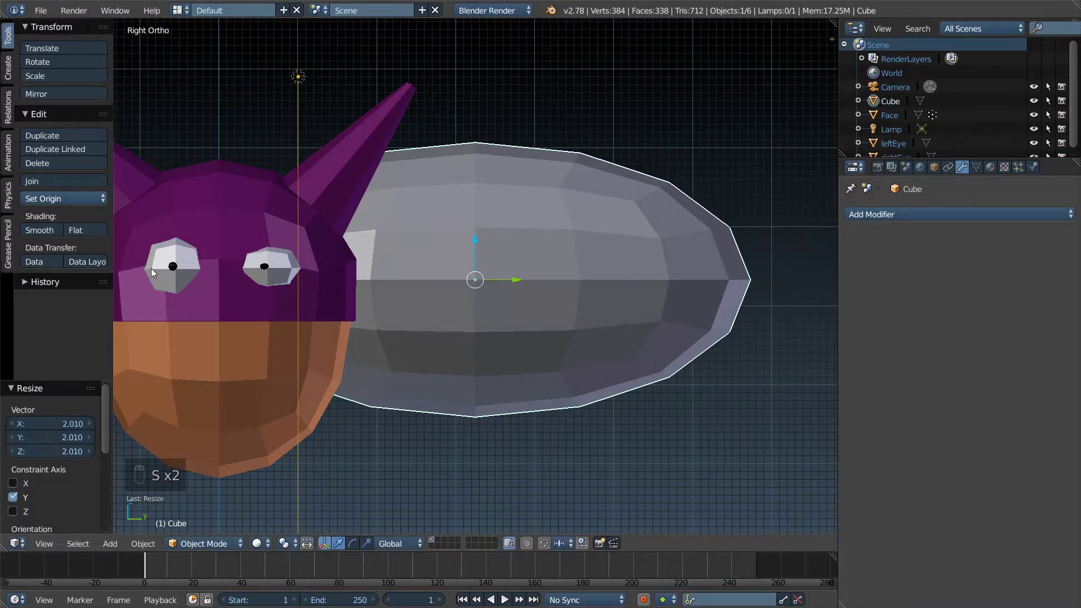
left_click_drag(519, 282, 648, 277)
key("s")
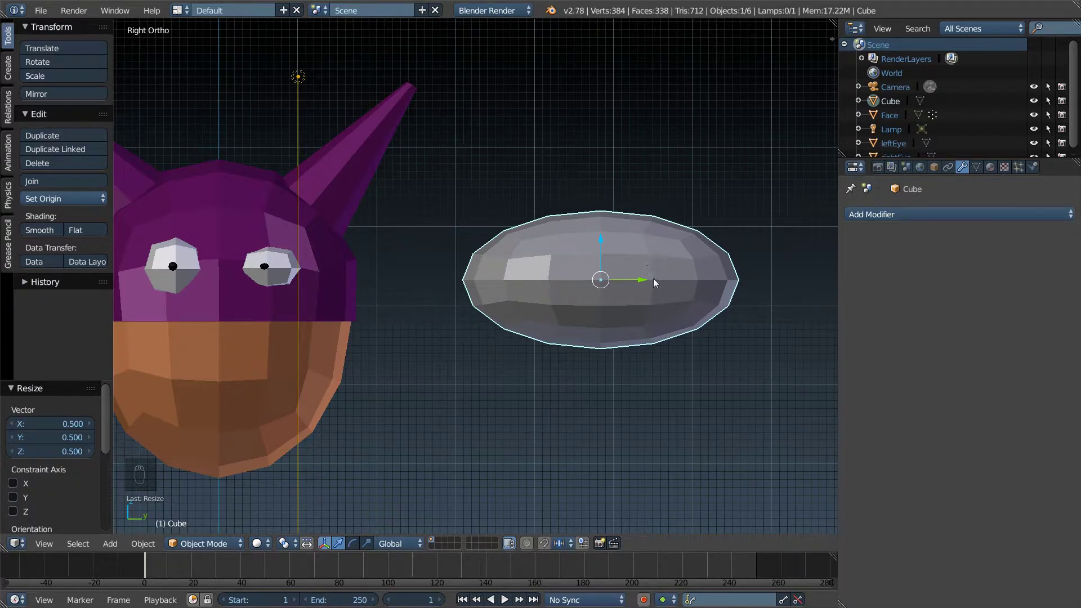
Step: In Edit Mode enlarge the oval's right half about 1.17× and nudge its tip into an egg shape
key("Tab")
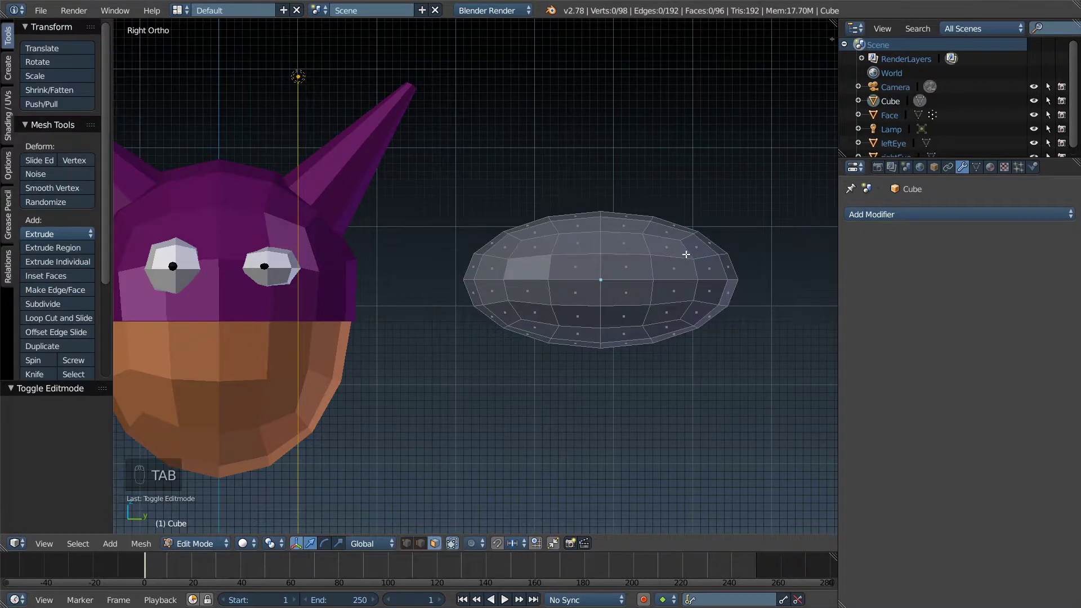
key("c")
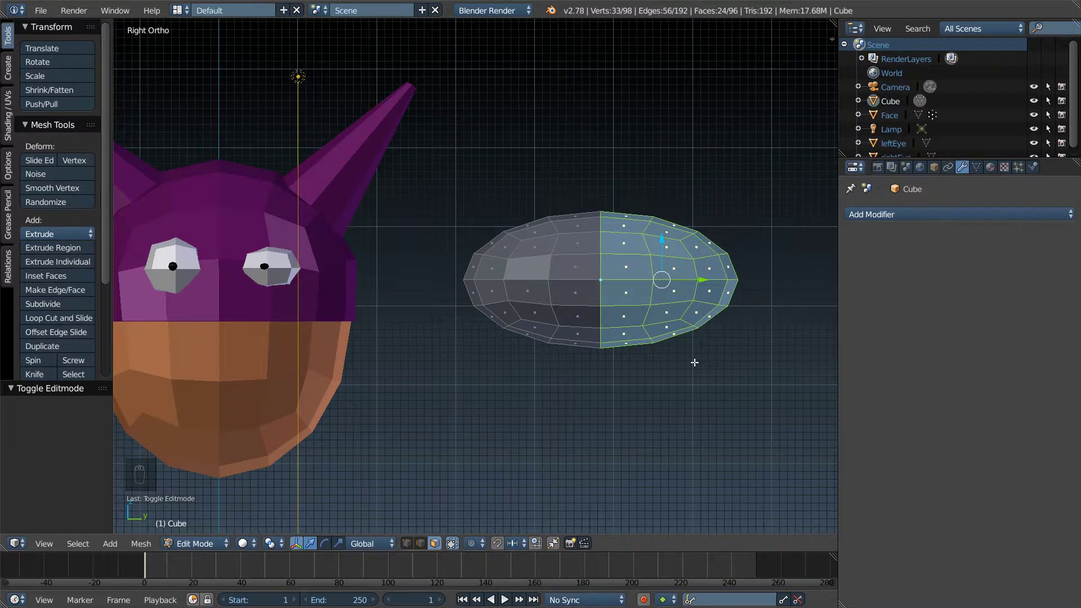
key("s")
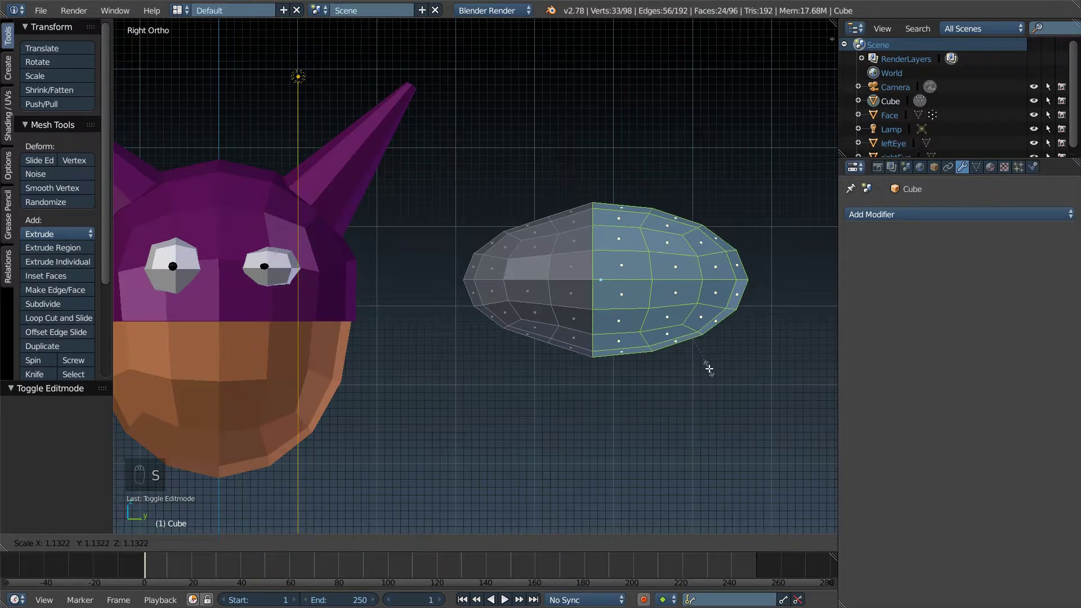
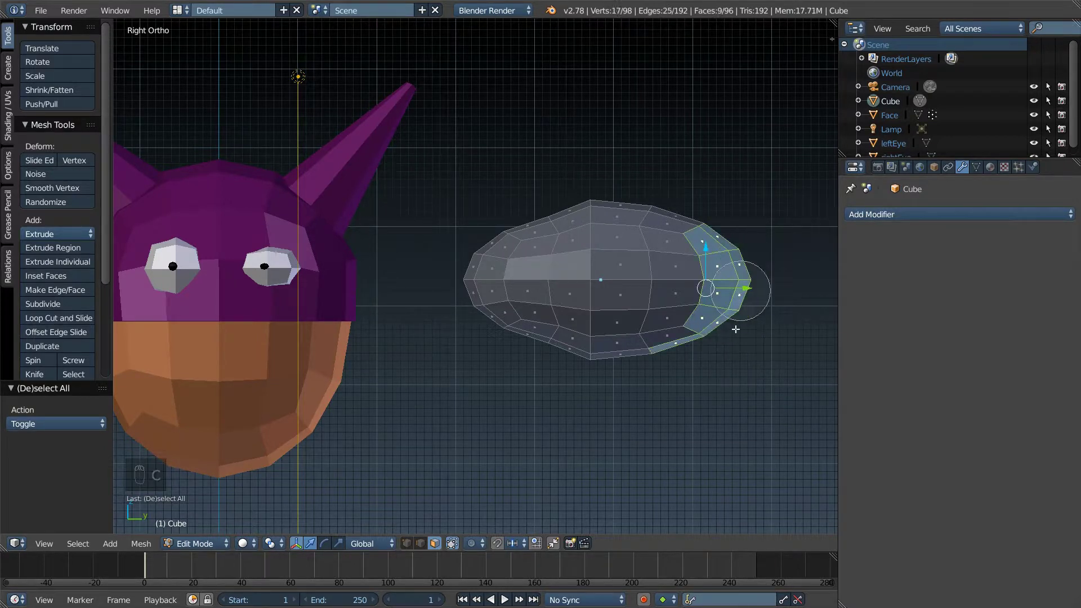
key("a")
key("c")
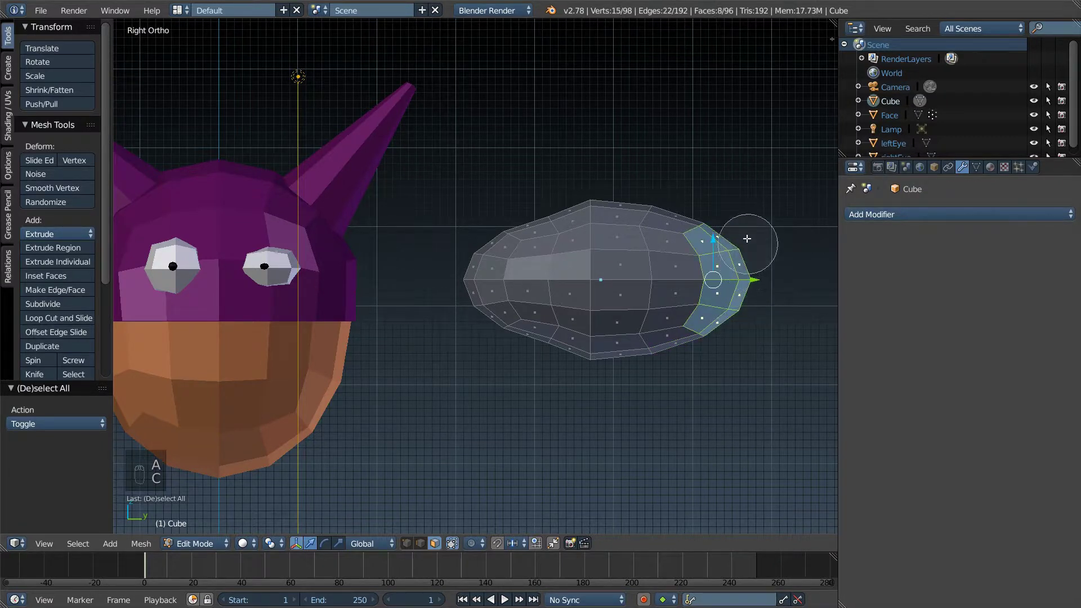
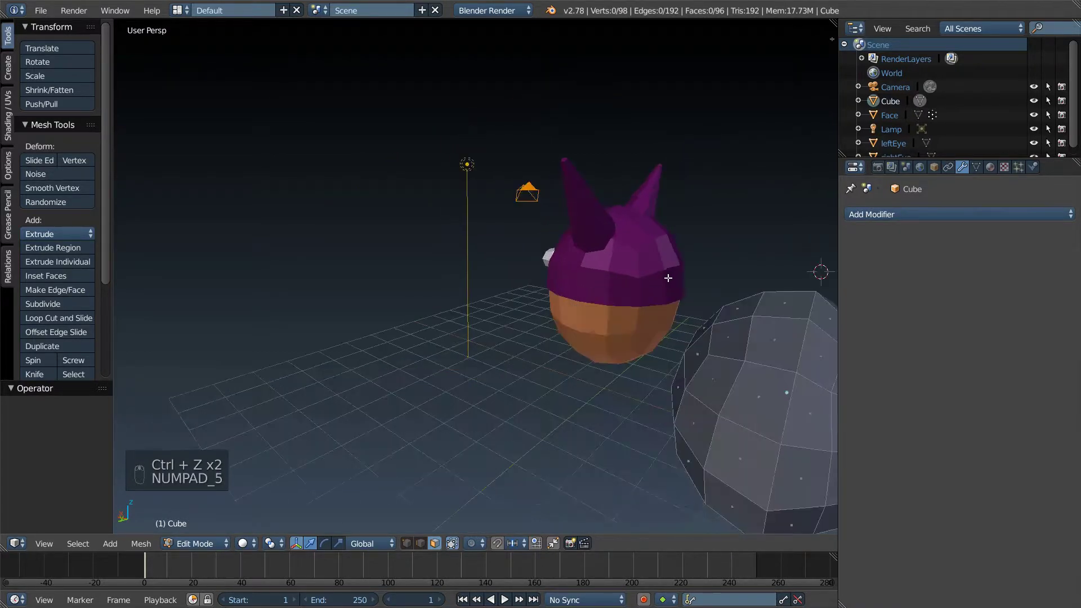
Step: From the side view select the right-tip faces, grow the selection and taper the tip narrower
key("KP_1")
key("KP_3")
key("KP_5")
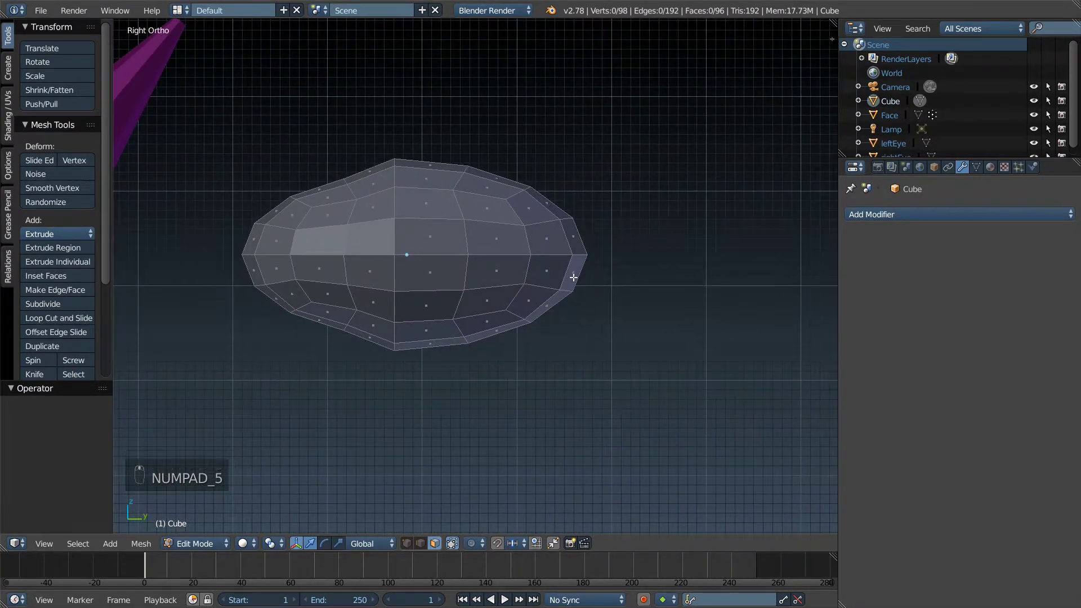
key("c")
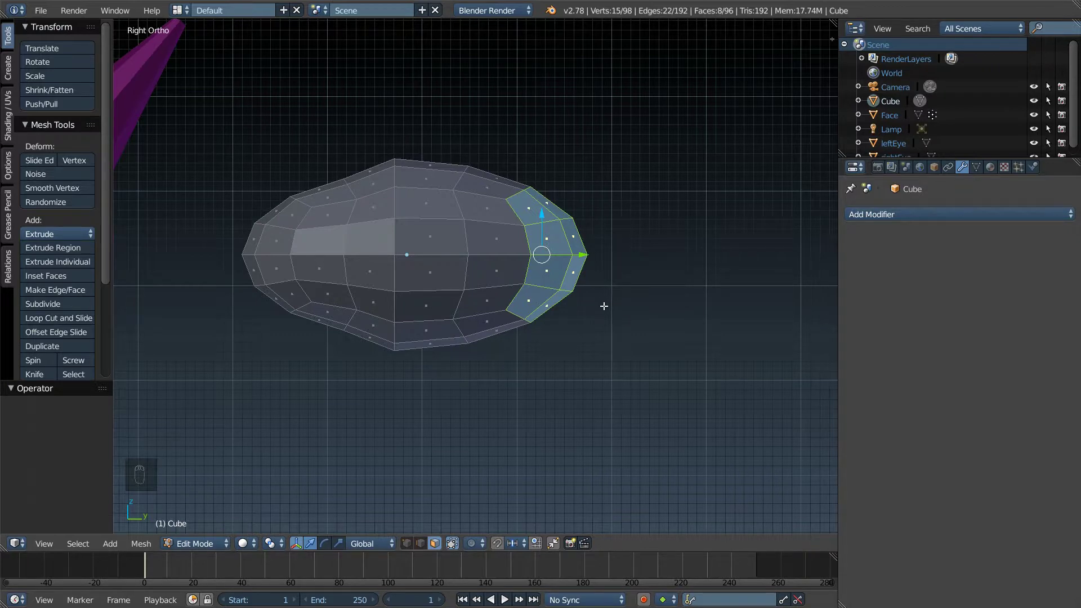
key("c")
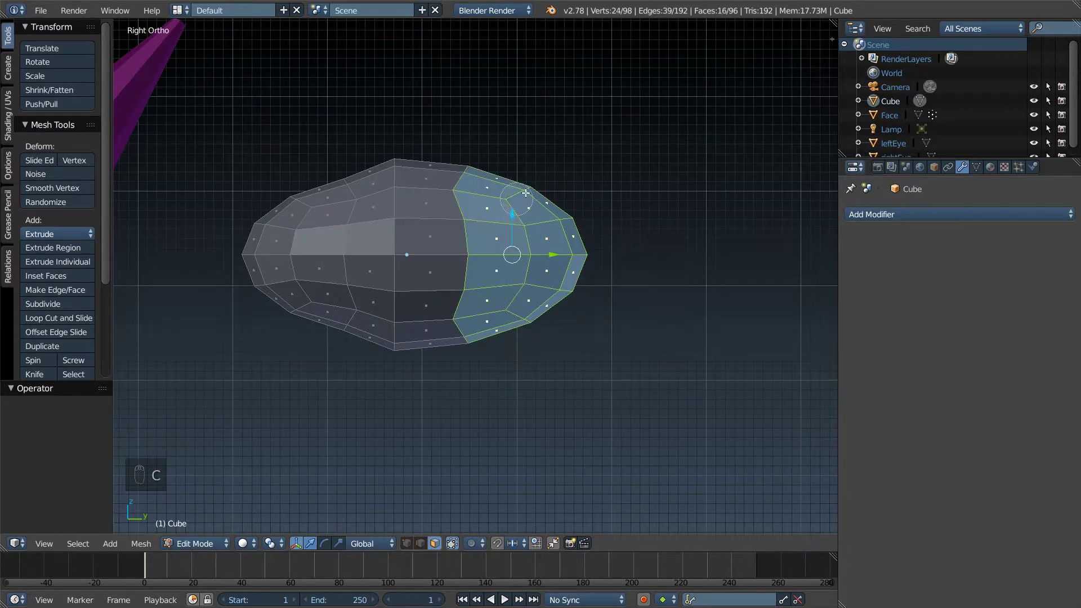
key("s")
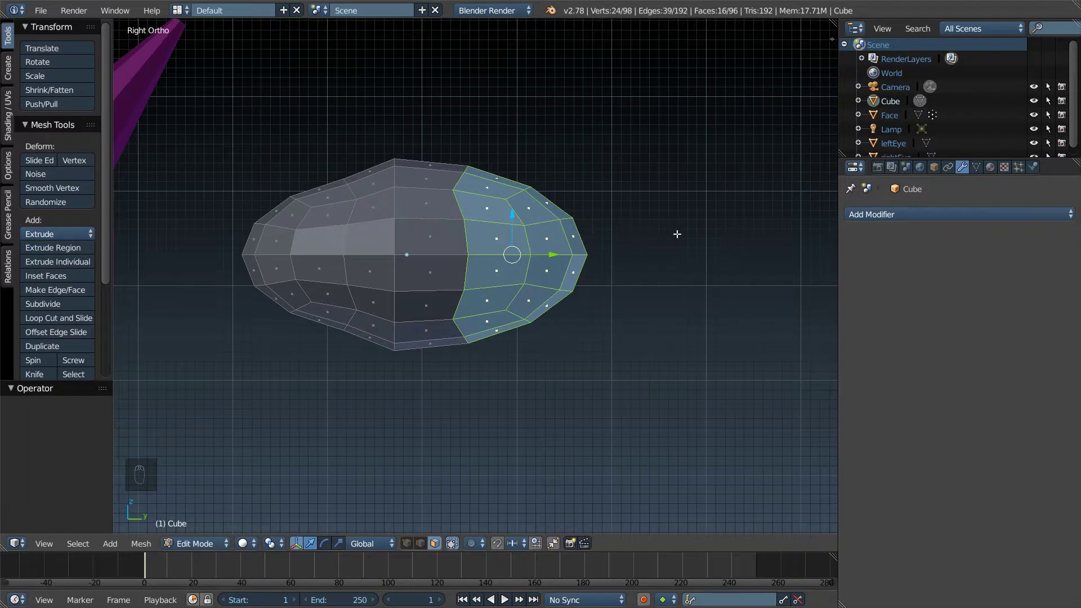
Step: Switch to see-through wireframe, reselect the tip vertices and zoom out to perspective
key("a")
key("z")
key("c")
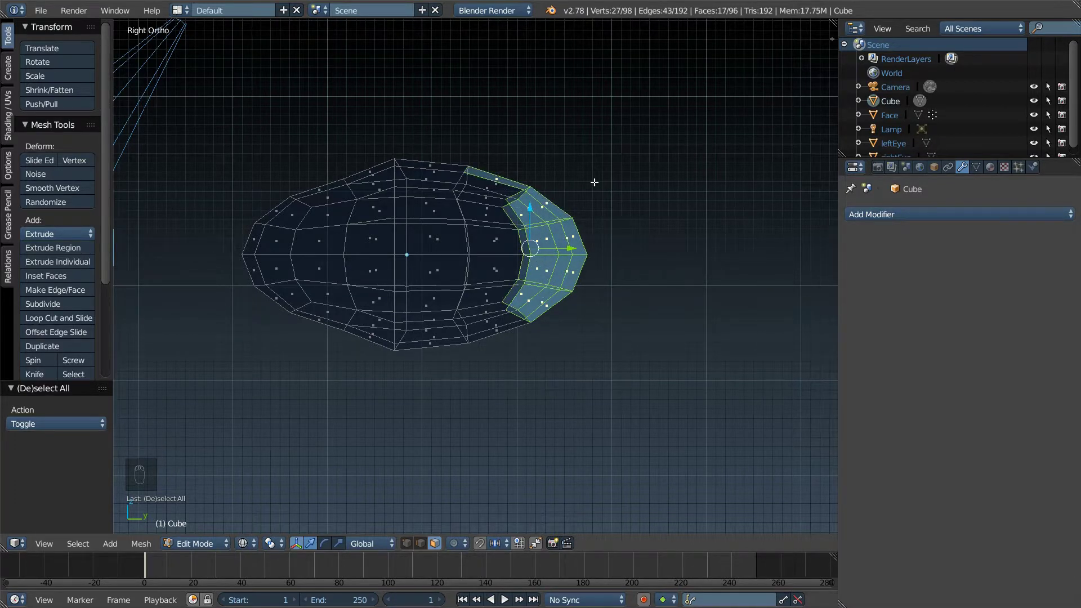
key("a")
key("a")
key("a")
key("KP_5")
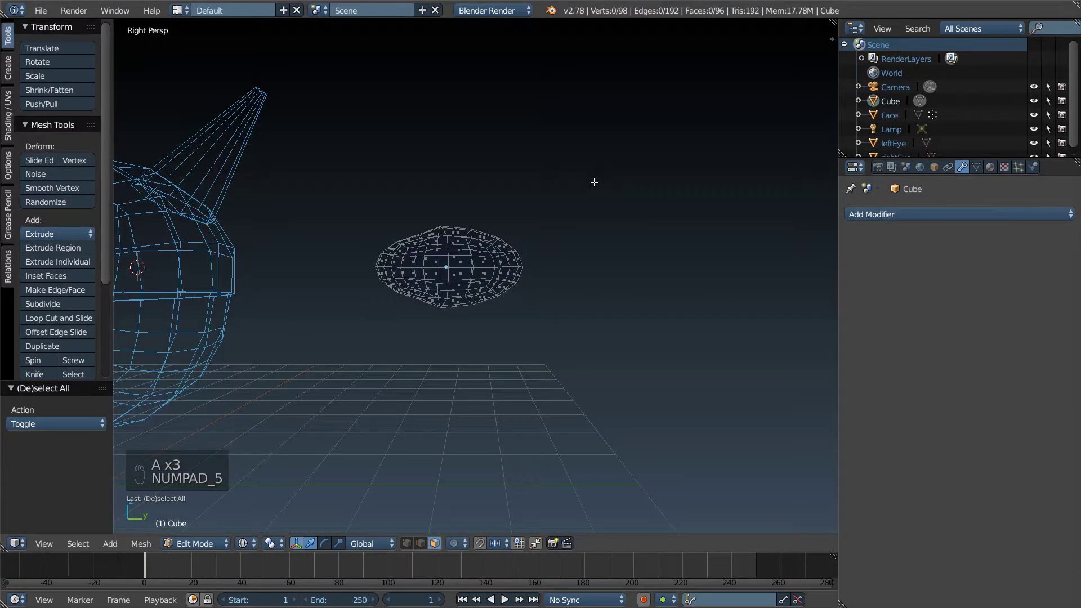
Step: Select the fuller right half of the oval in wireframe and squash it to about 0.92
key("KP_5")
key("KP_1")
key("KP_3")
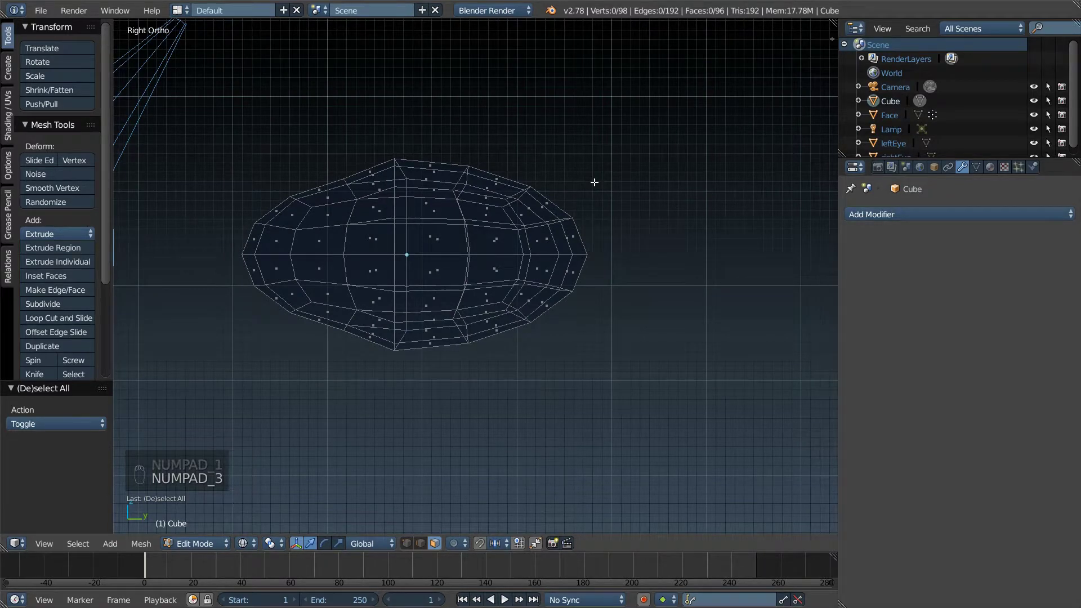
key("a")
key("a")
key("z")
key("z")
key("c")
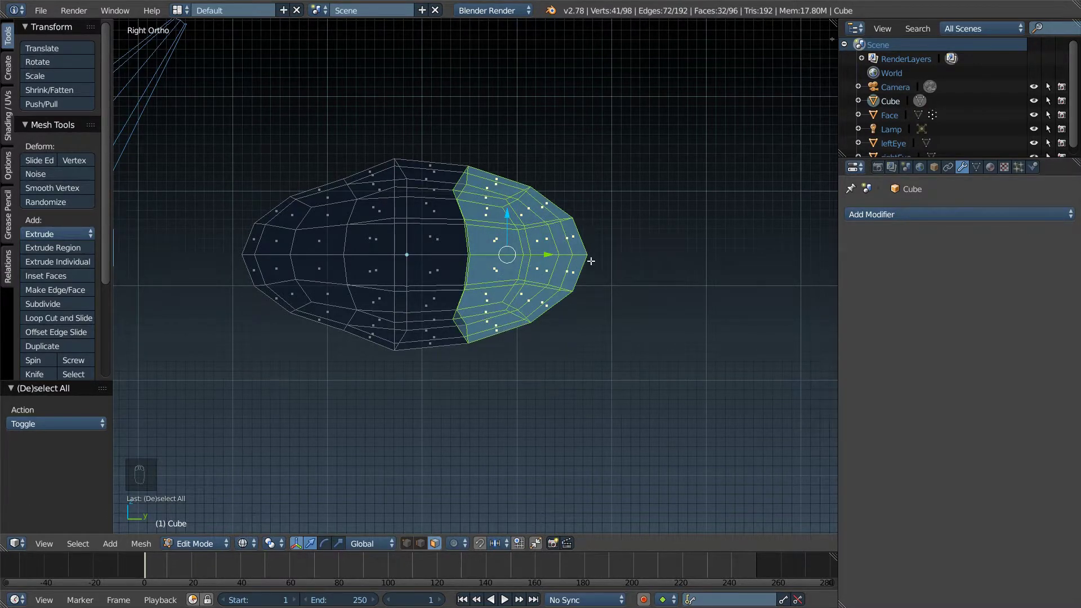
key("s")
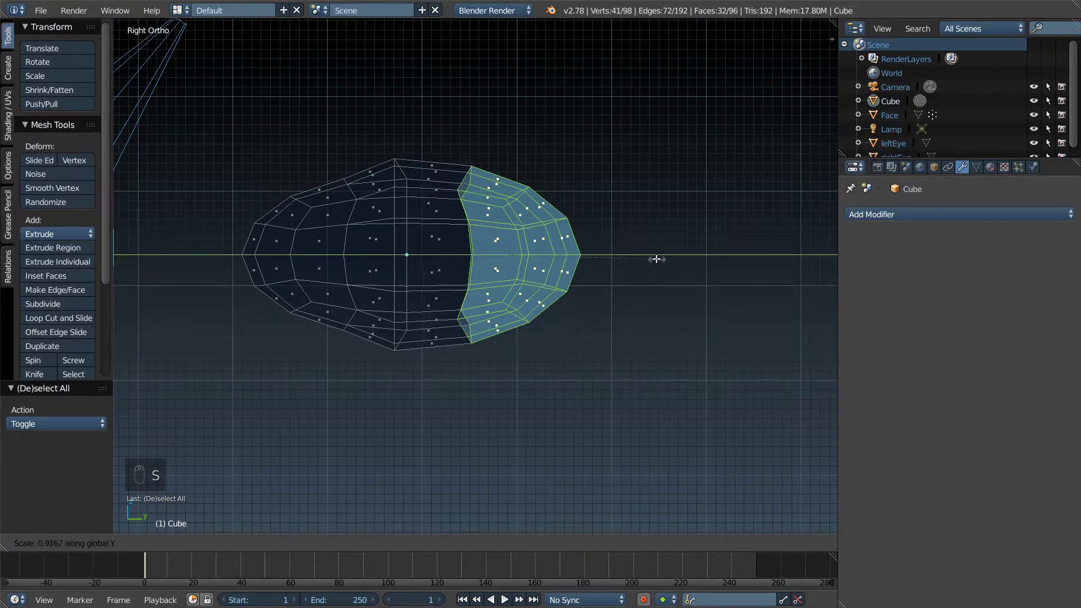
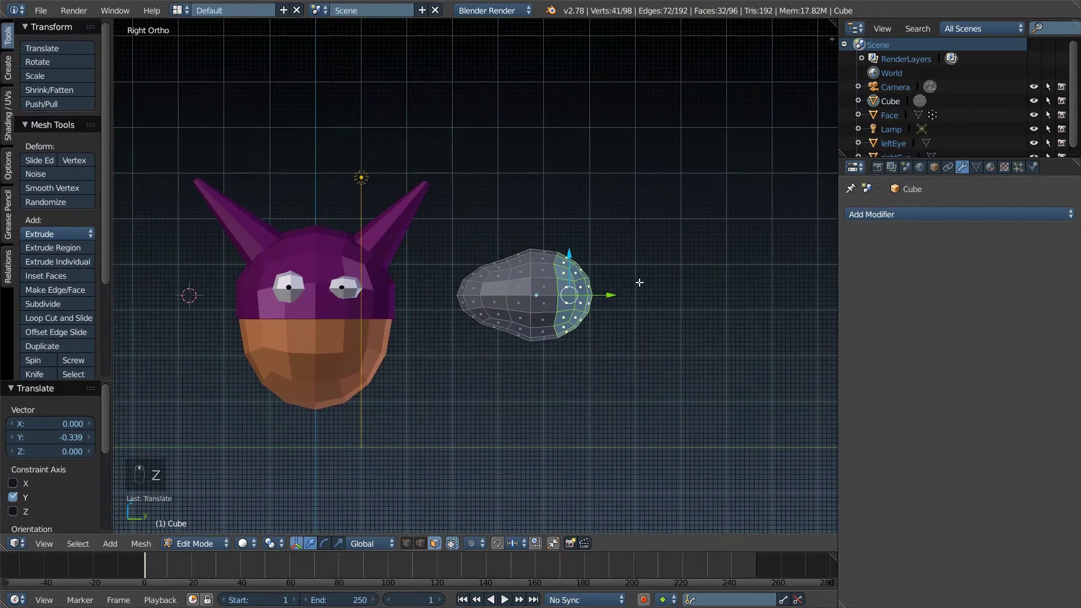
Step: Move the grey mouth piece sideways and along X into the lower face of the head
key("Tab")
key("s")
left_click_drag(544, 272, 435, 353)
key("KP_1")
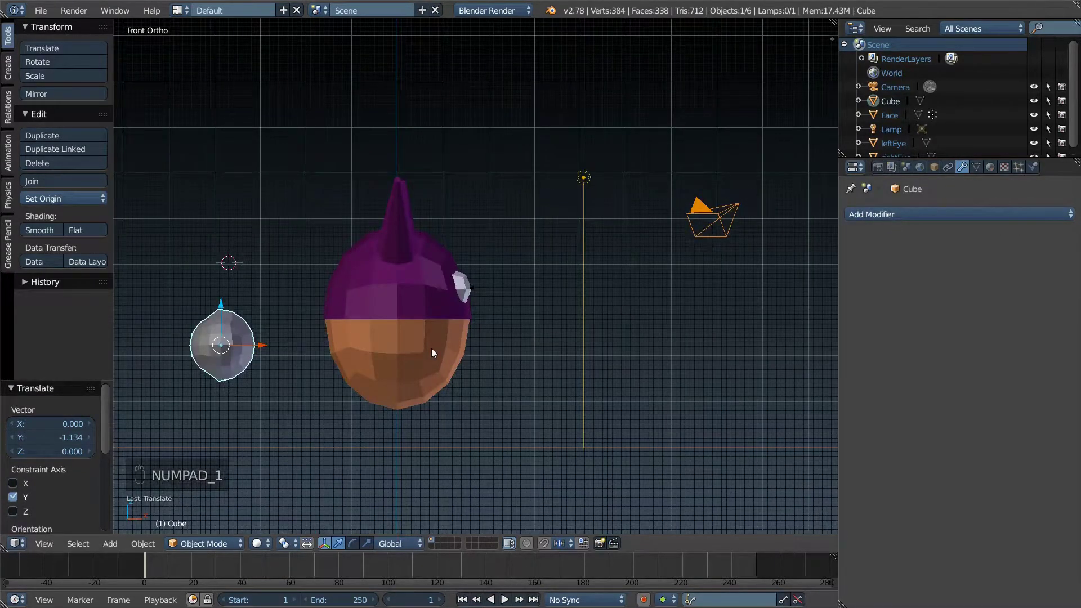
left_click_drag(265, 350, 507, 370)
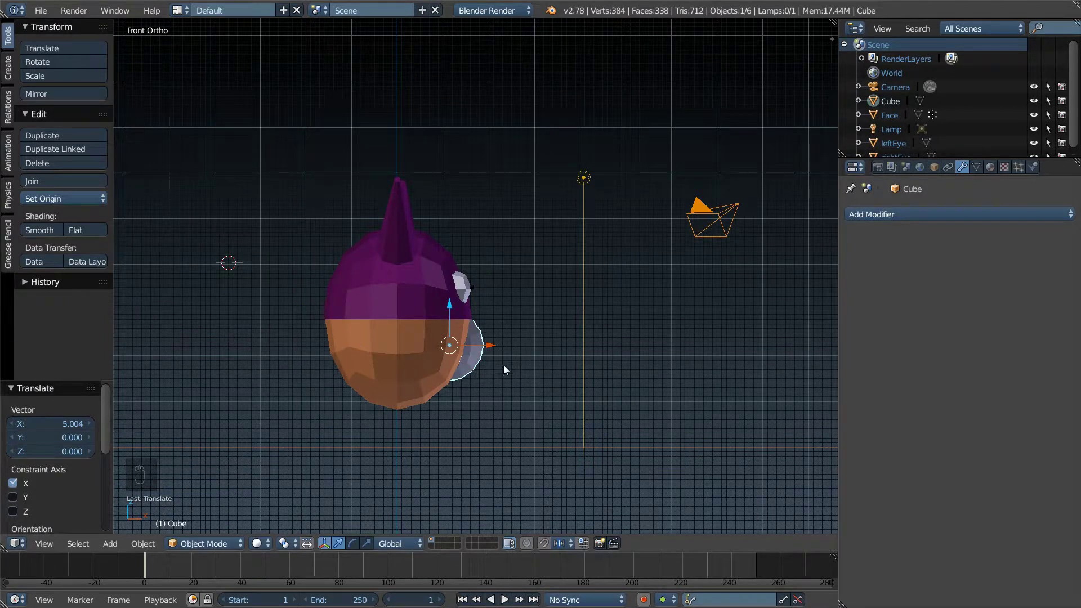
key("KP_3")
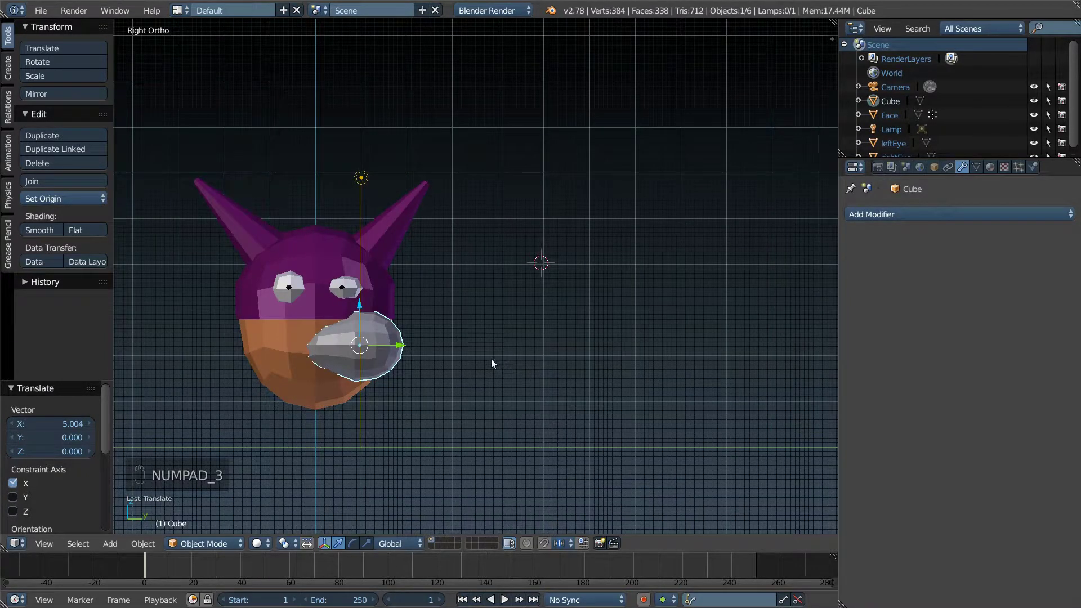
left_click_drag(494, 363, 478, 232)
left_click_drag(478, 233, 537, 287)
Step: Resize the mouth piece and shift it forward on the face, checking from front and side
key("s")
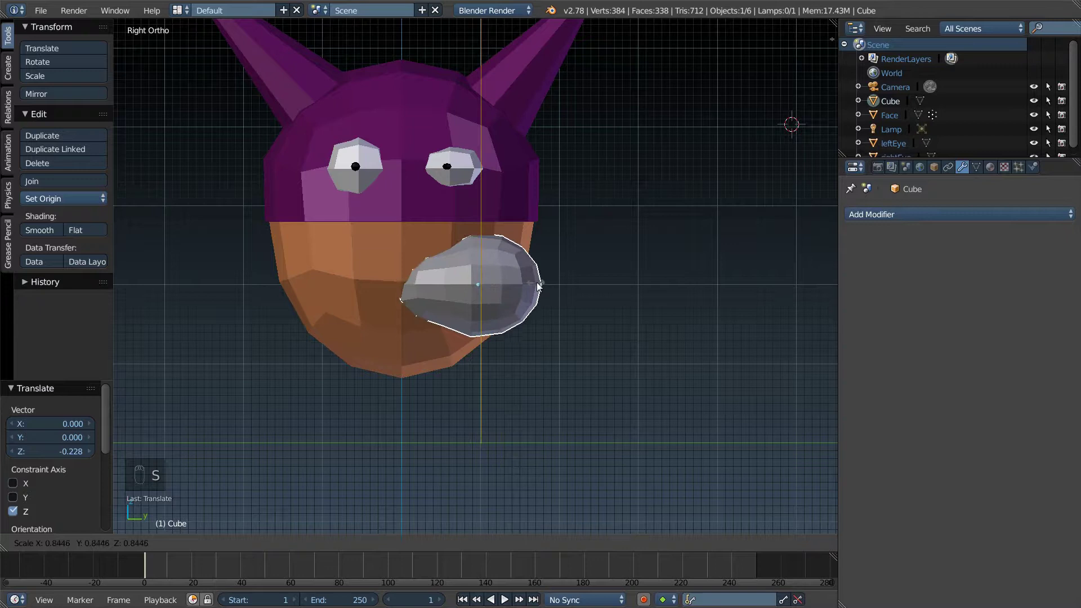
left_click_drag(522, 290, 504, 291)
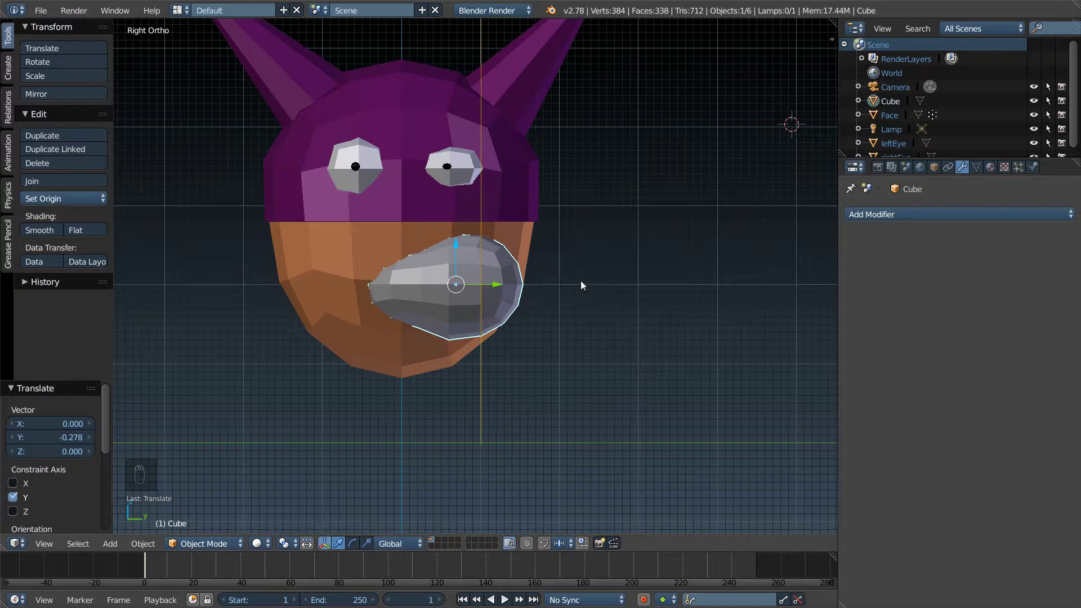
key("KP_3")
key("KP_1")
key("KP_3")
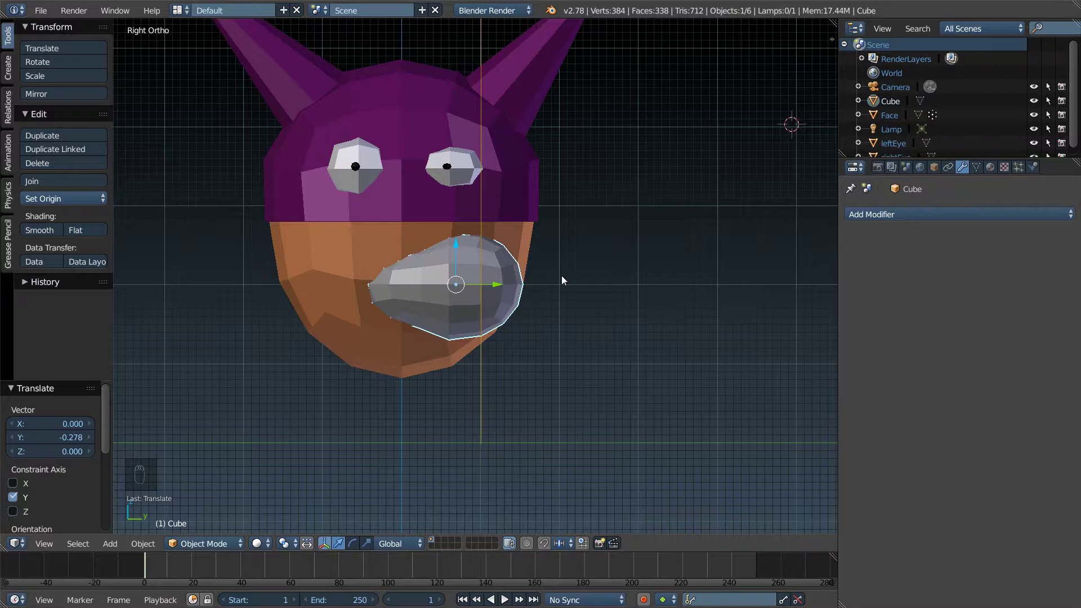
left_click_drag(562, 276, 567, 311)
Step: Tilt the mouth piece, raise it slightly and stretch it to about 1.11 into a lip shape
key("r")
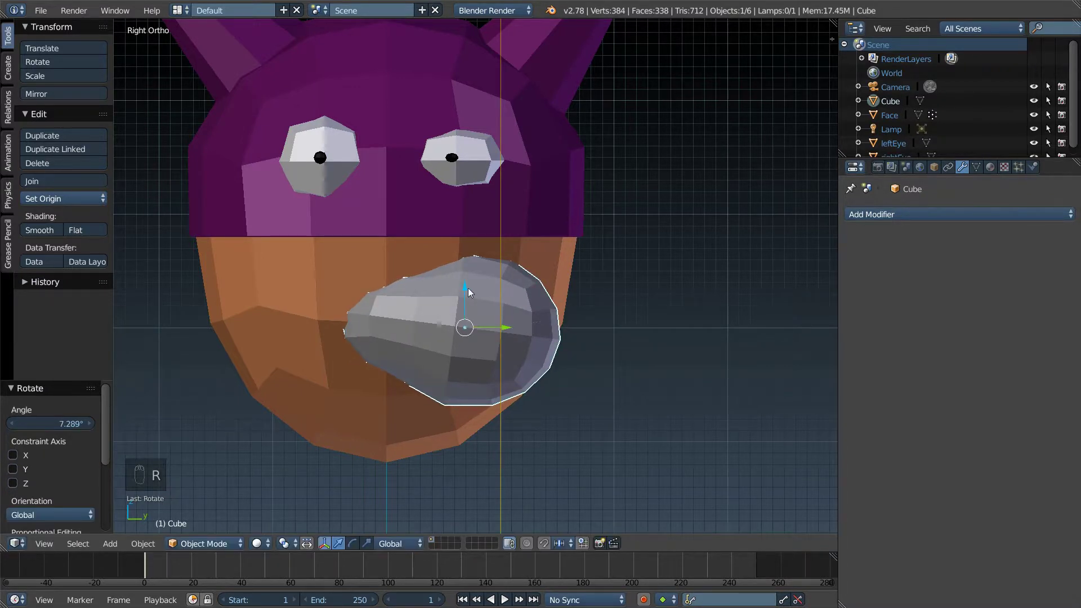
left_click_drag(465, 291, 472, 282)
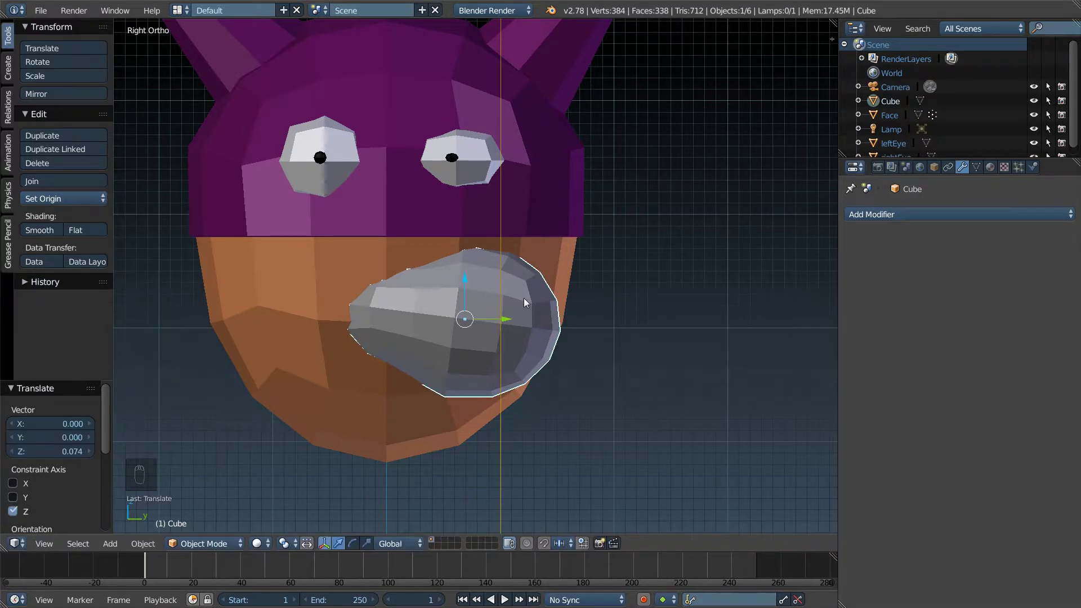
key("s")
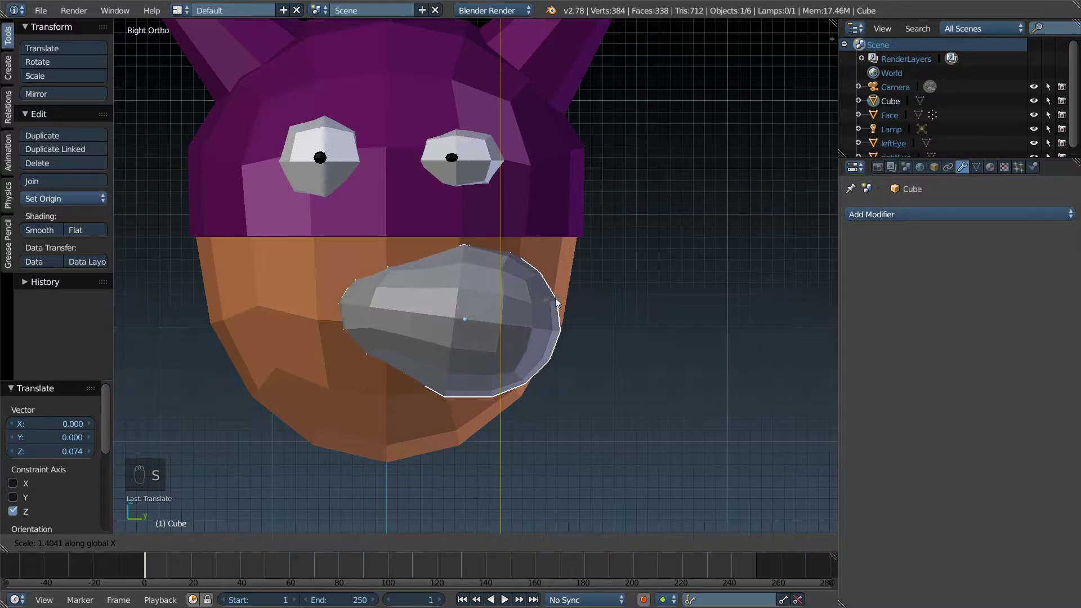
key("s")
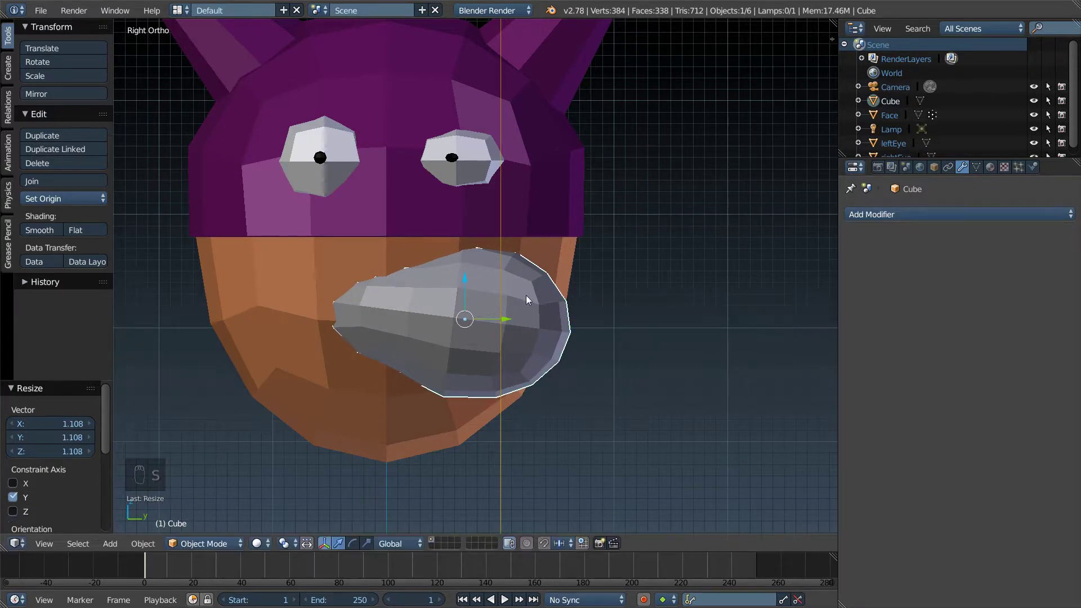
left_click_drag(470, 285, 470, 283)
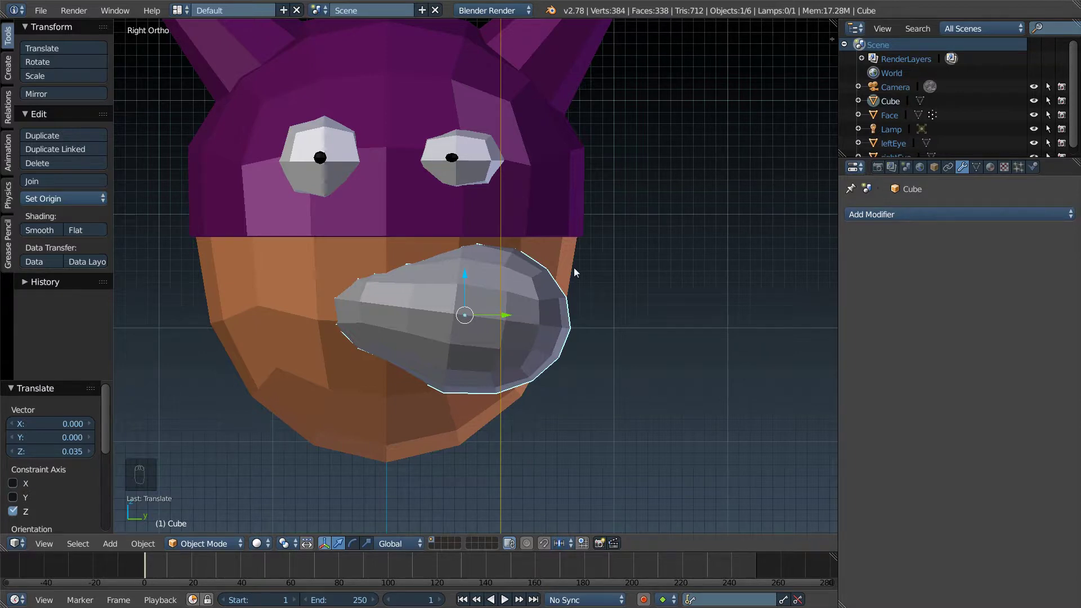
left_click_drag(568, 275, 445, 233)
Step: Select the head and check the mouth piece placement from front and side ortho views
left_click(445, 232)
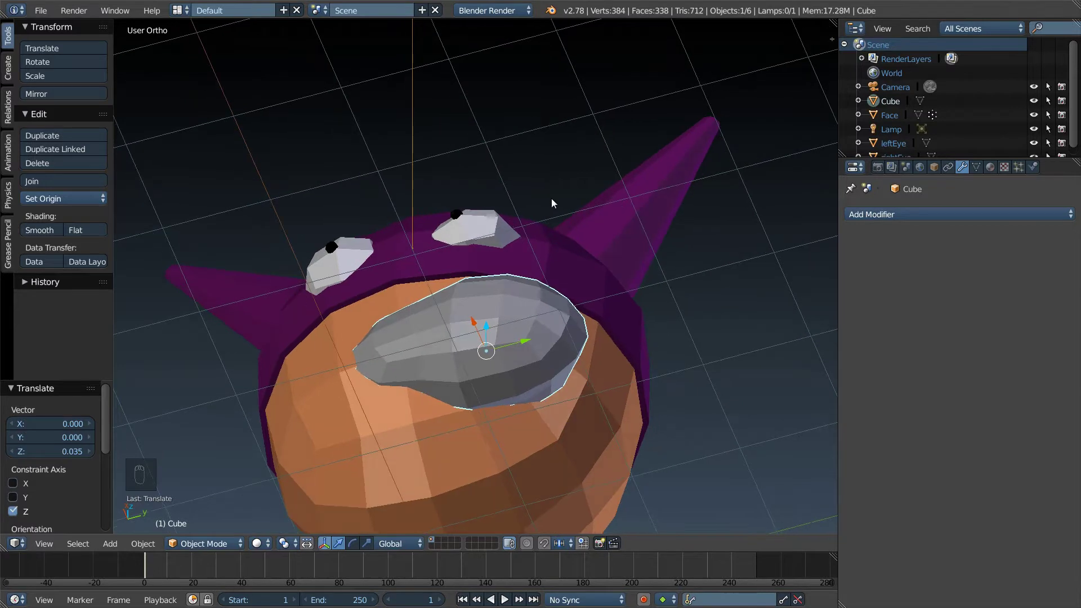
key("KP_5")
key("KP_1")
key("KP_3")
key("KP_5")
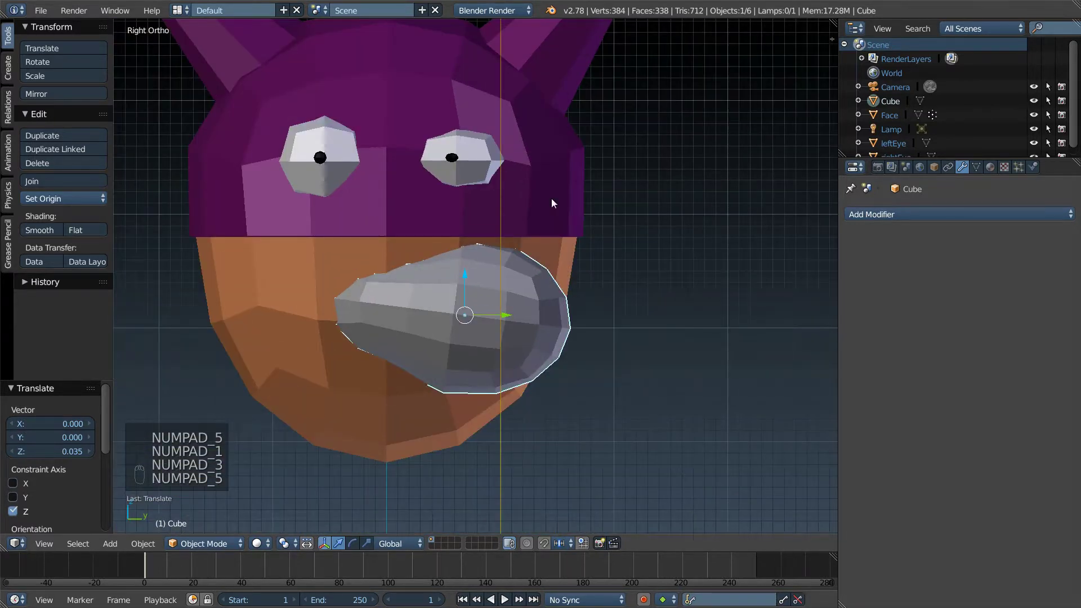
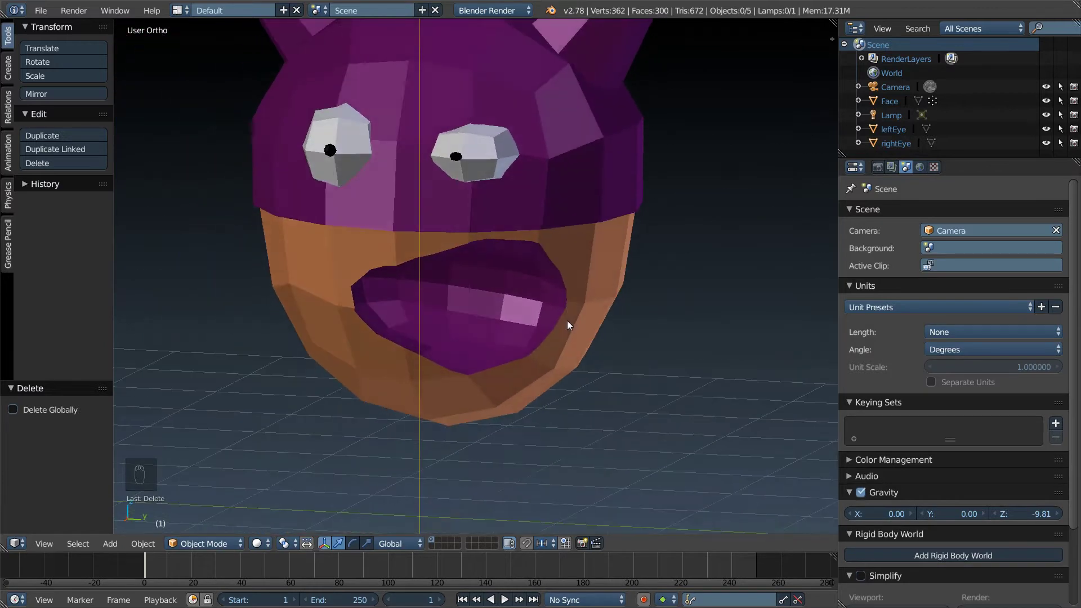
Step: Orbit inside the head and view the mouth opening as a wireframe
left_click_drag(485, 314, 548, 356)
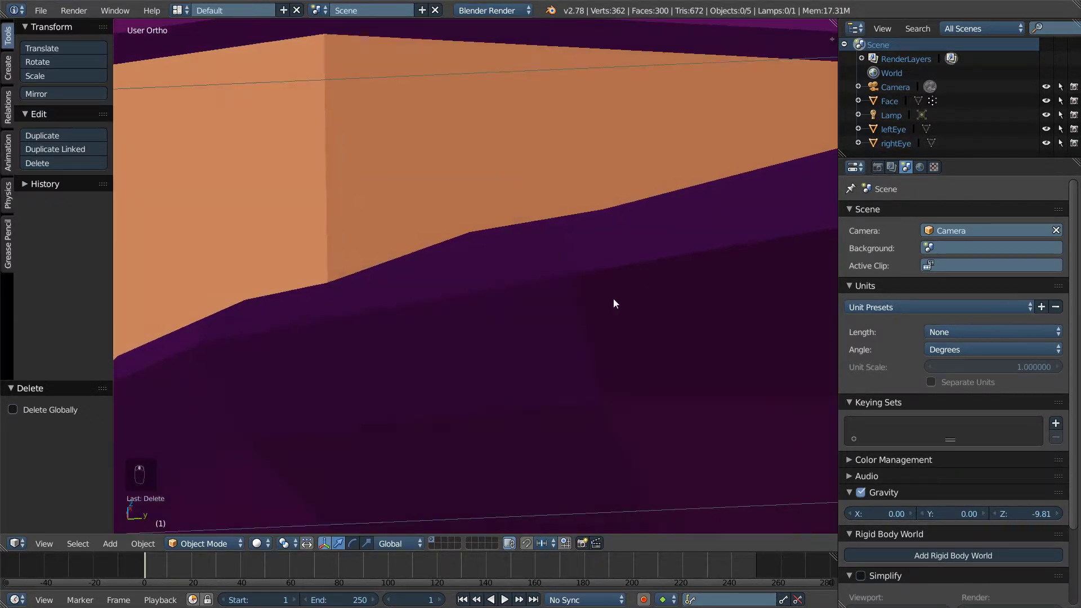
middle_click(614, 301)
middle_click(614, 302)
left_click_drag(647, 309, 583, 346)
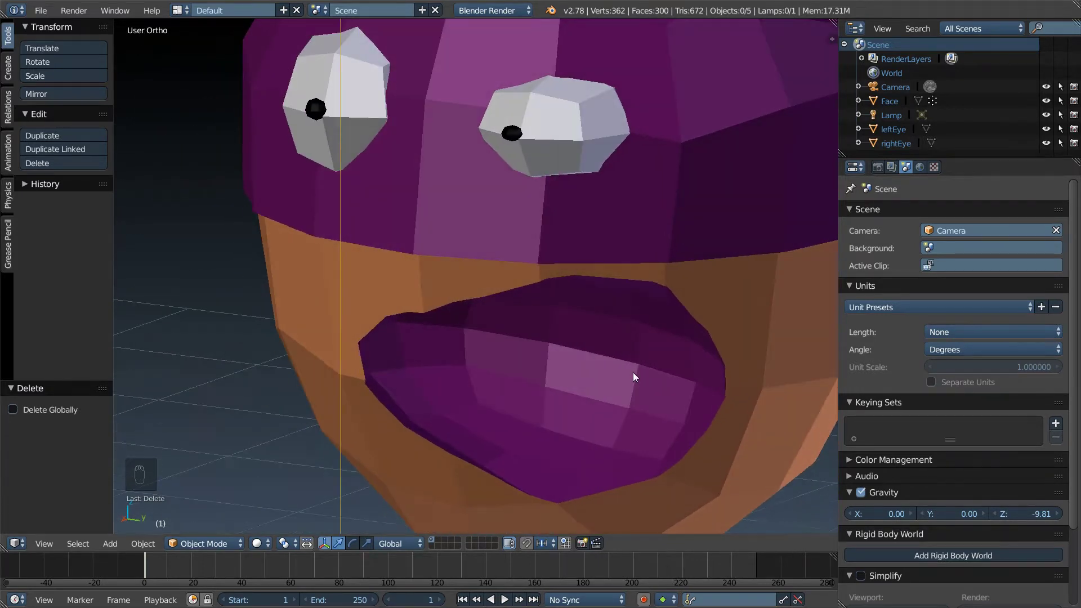
left_click_drag(639, 370, 565, 361)
key("z")
left_click_drag(562, 353, 711, 331)
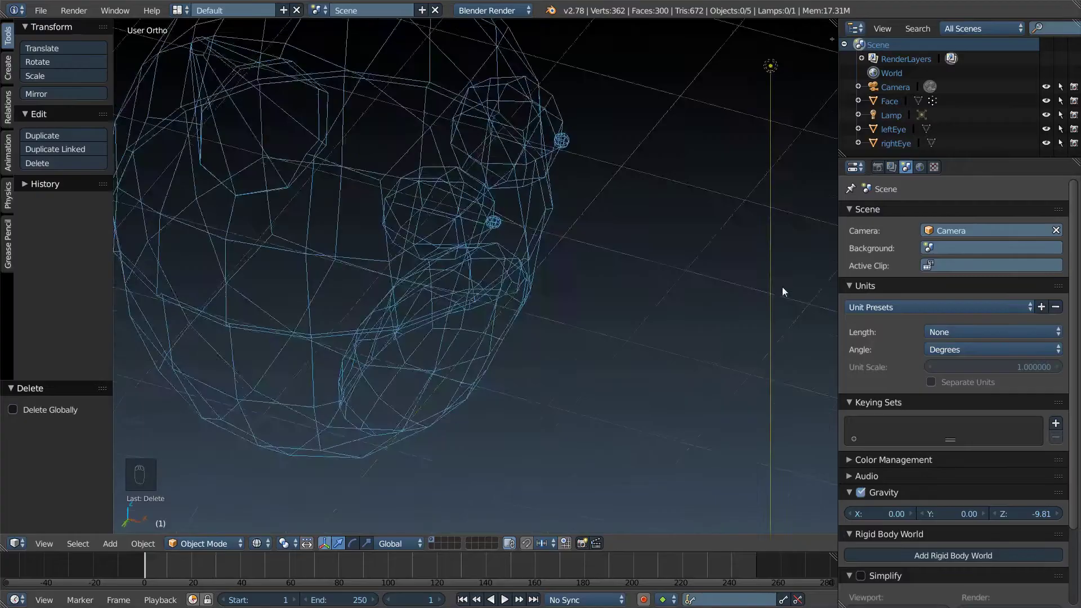
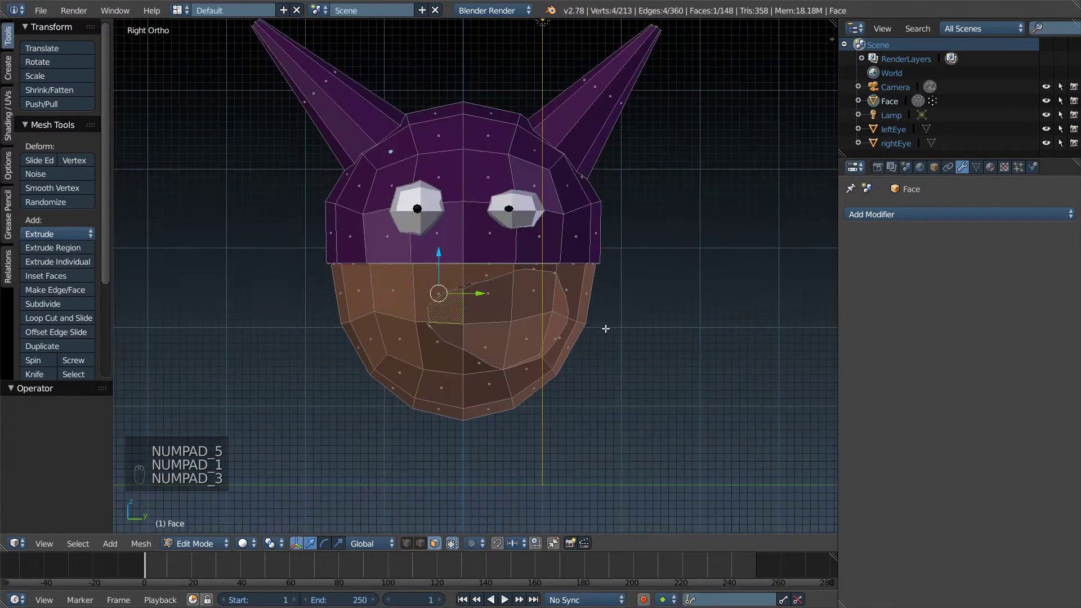
key("Tab")
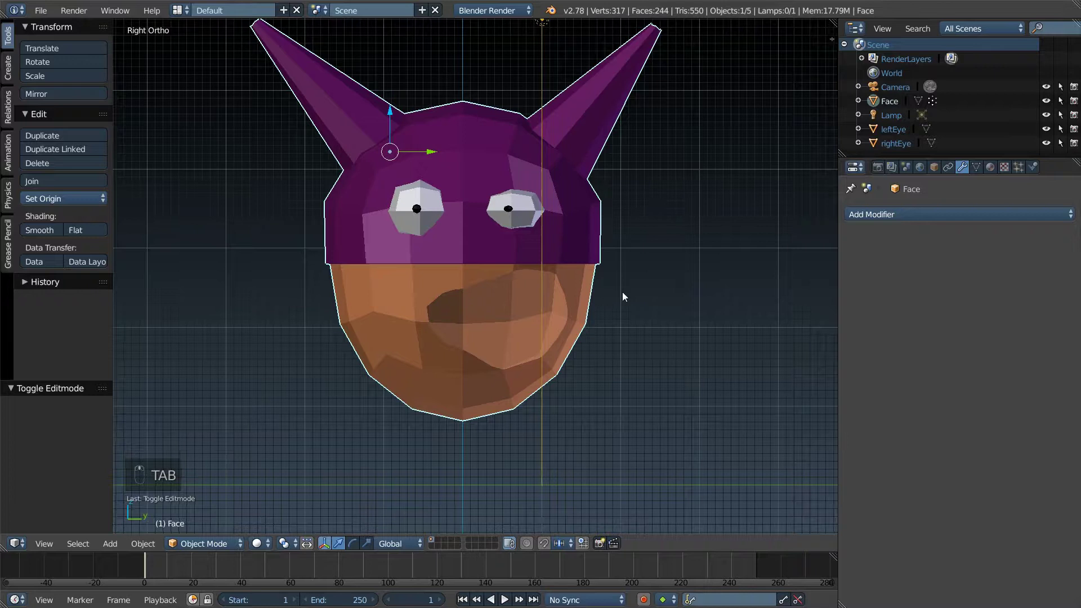
Step: Add a cube beside the head with Shift+A, then delete it again
left_click_drag(600, 344, 631, 322)
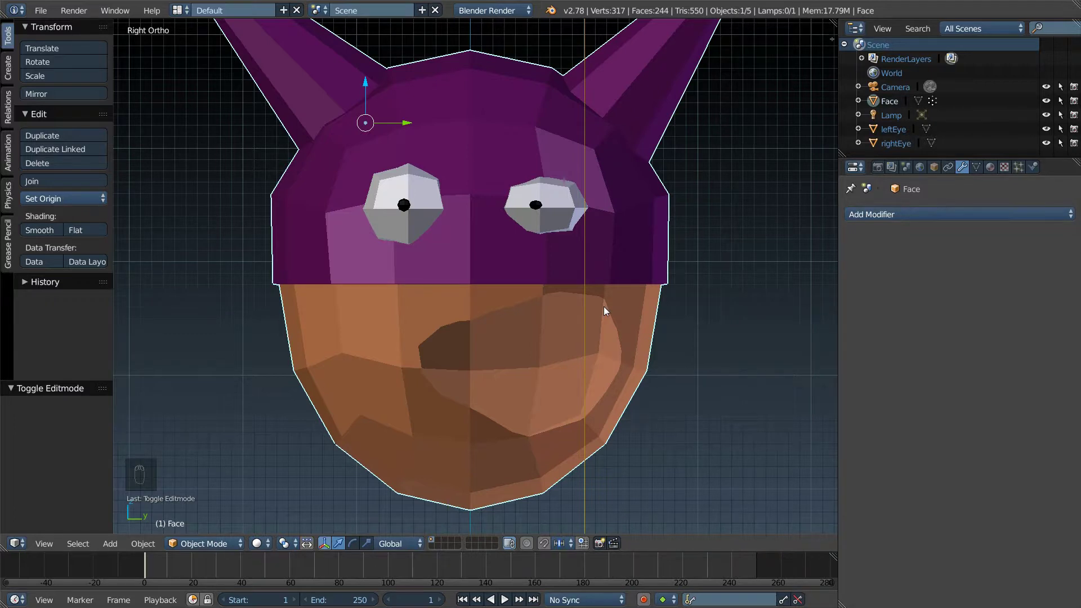
key("shift+a")
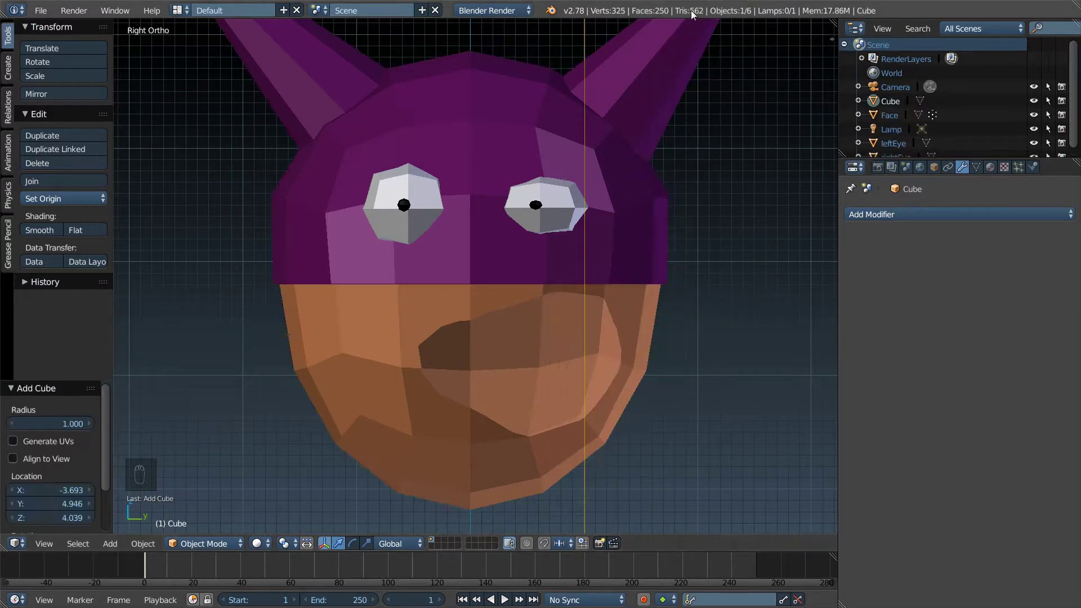
left_click_drag(644, 205, 646, 203)
key("x")
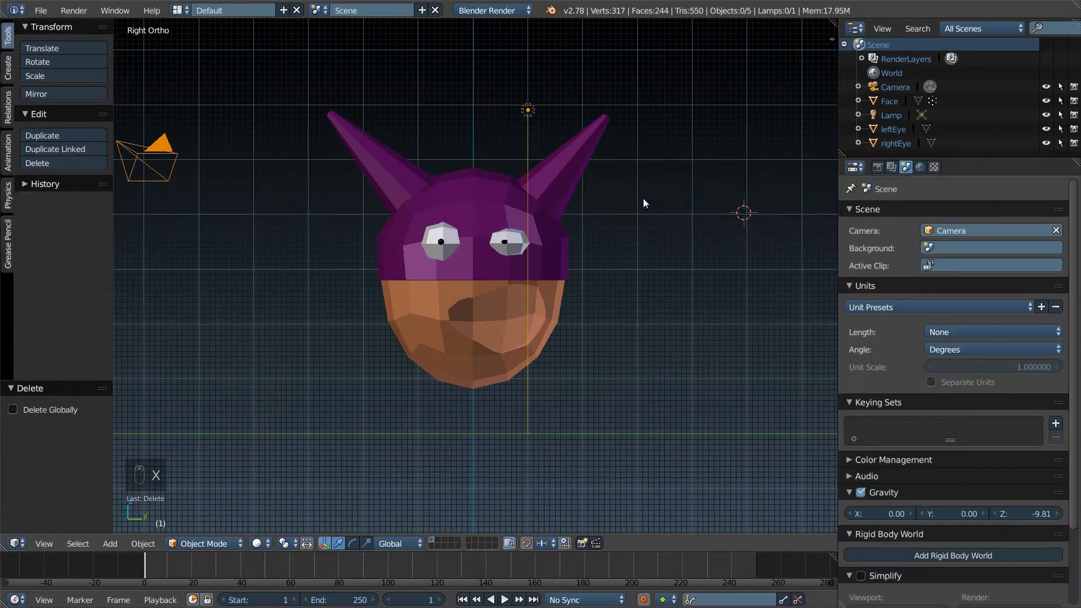
Step: Add a plane beside the head, rotate it 90 degrees upright, lower it and squash it vertically
key("shift+a")
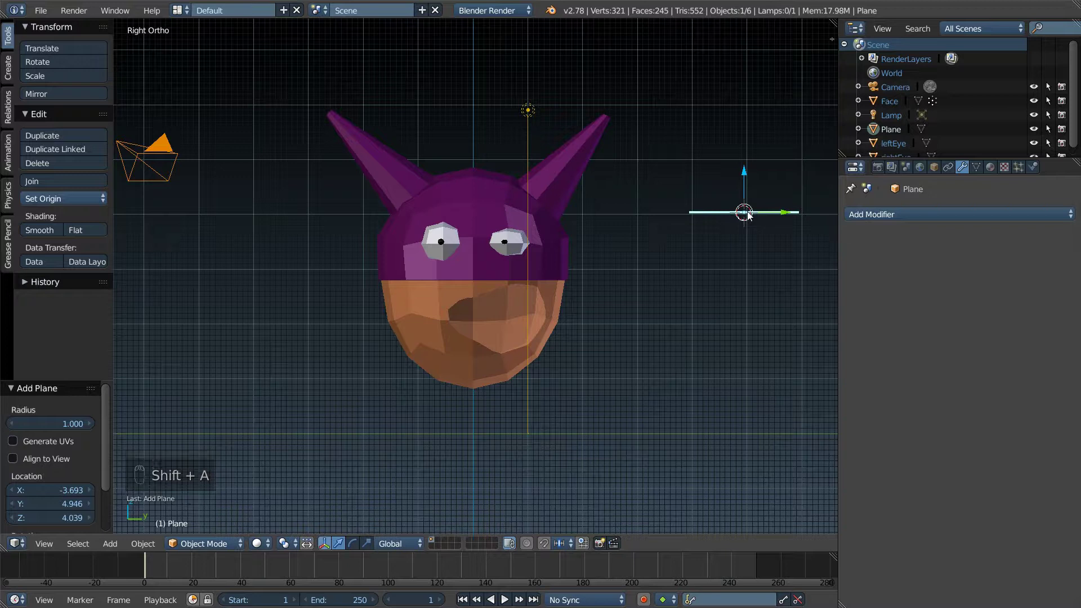
key("r")
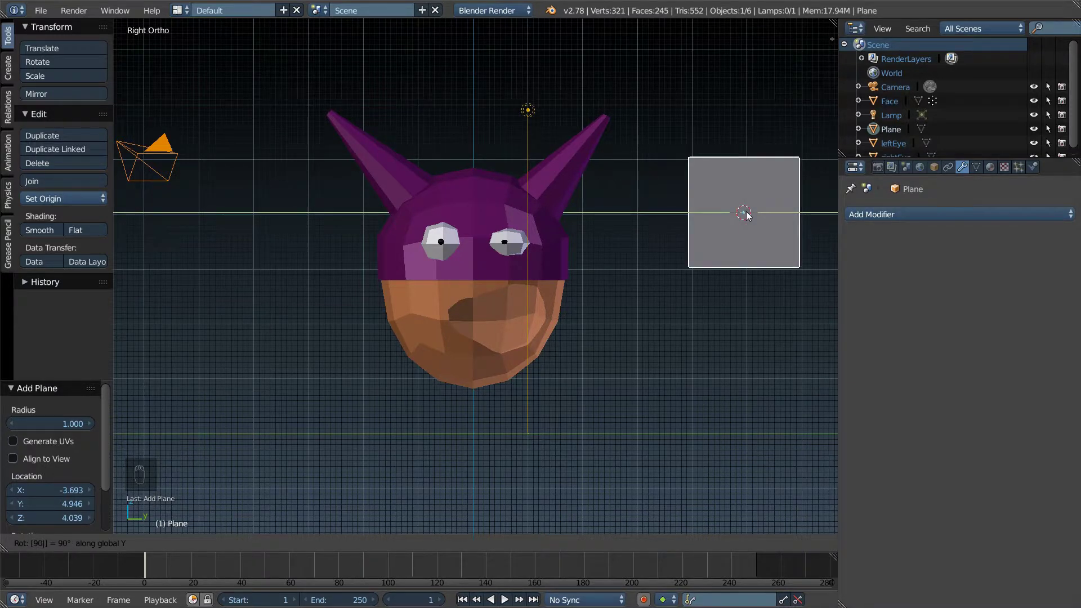
left_click_drag(743, 214, 633, 188)
left_click_drag(633, 188, 734, 293)
key("s")
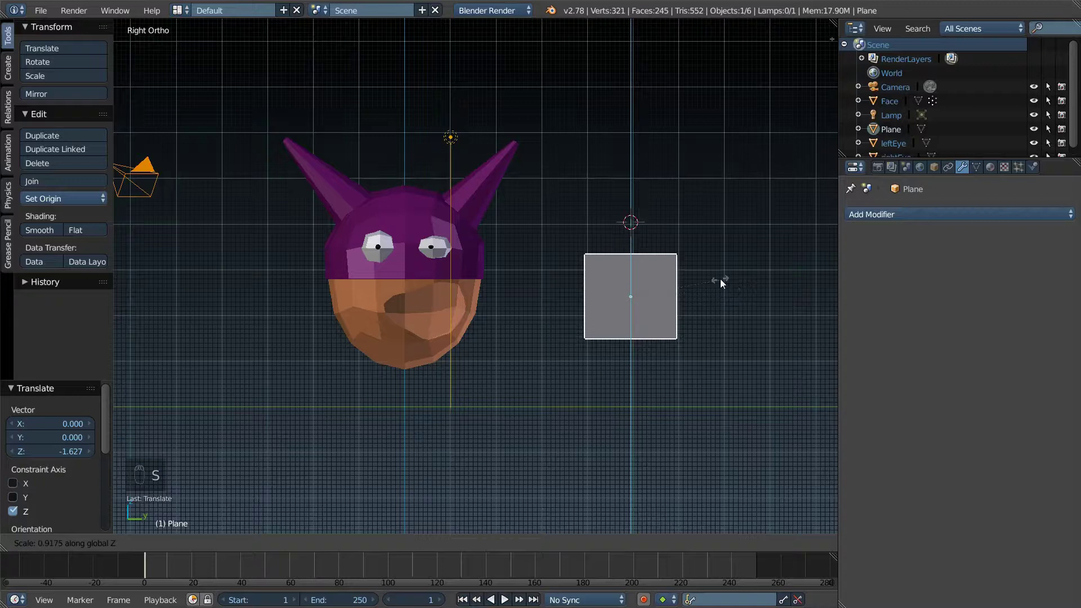
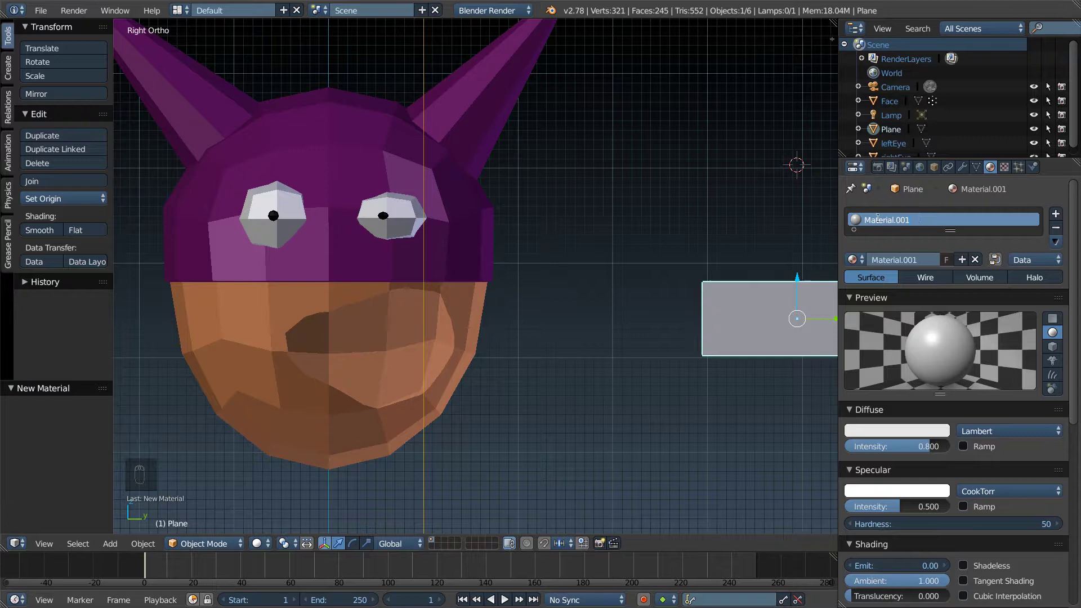
Step: Confirm the material name 'teeth' and slide the plane along Y toward the head
key("e")
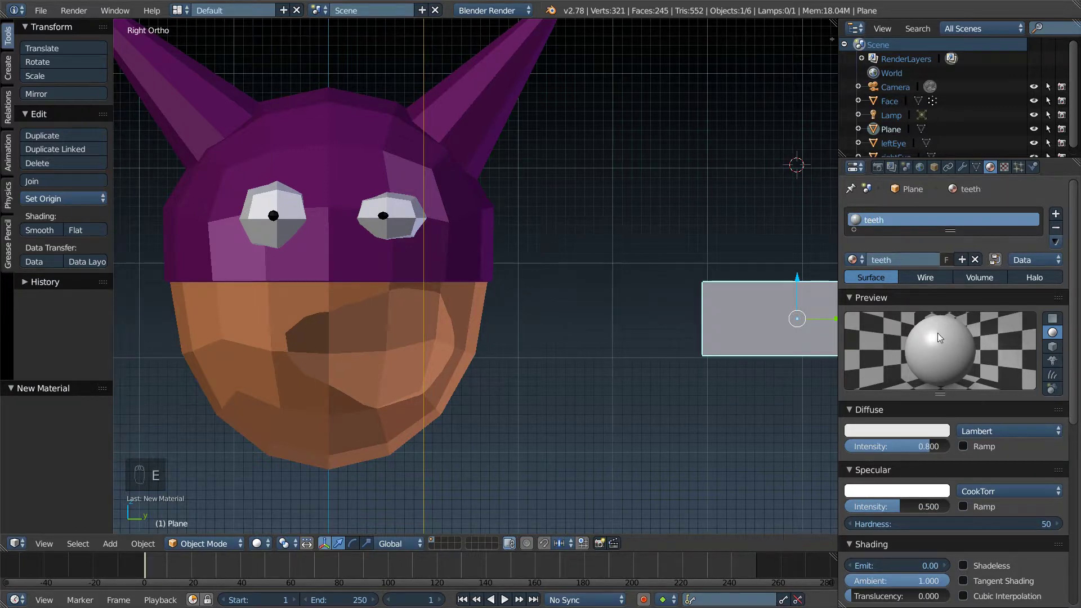
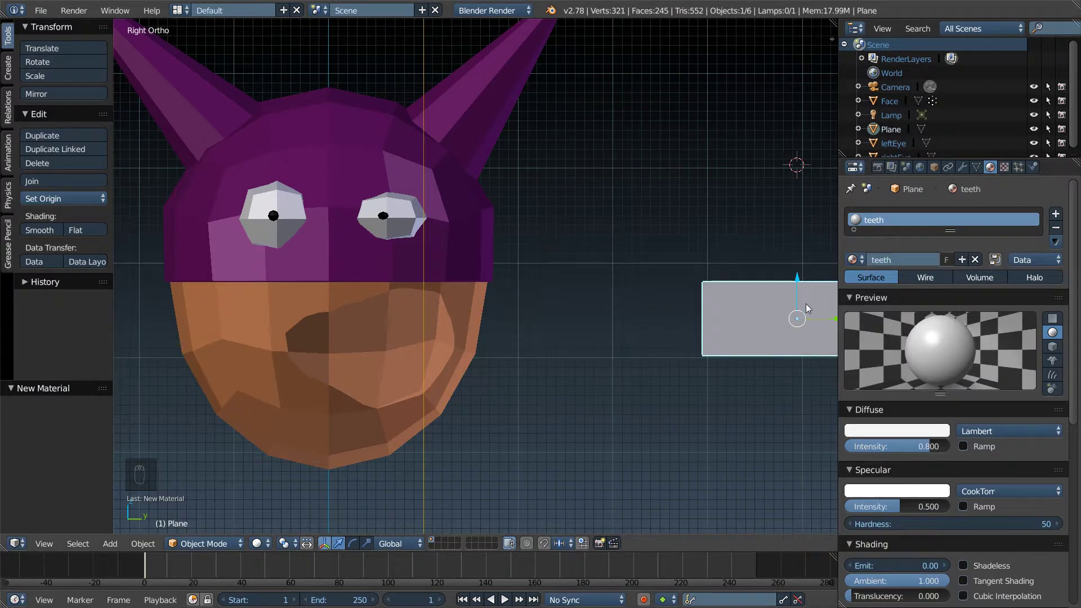
middle_click(809, 307)
left_click_drag(787, 303, 809, 305)
key("KP_5")
key("KP_1")
key("KP_3")
key("KP_5")
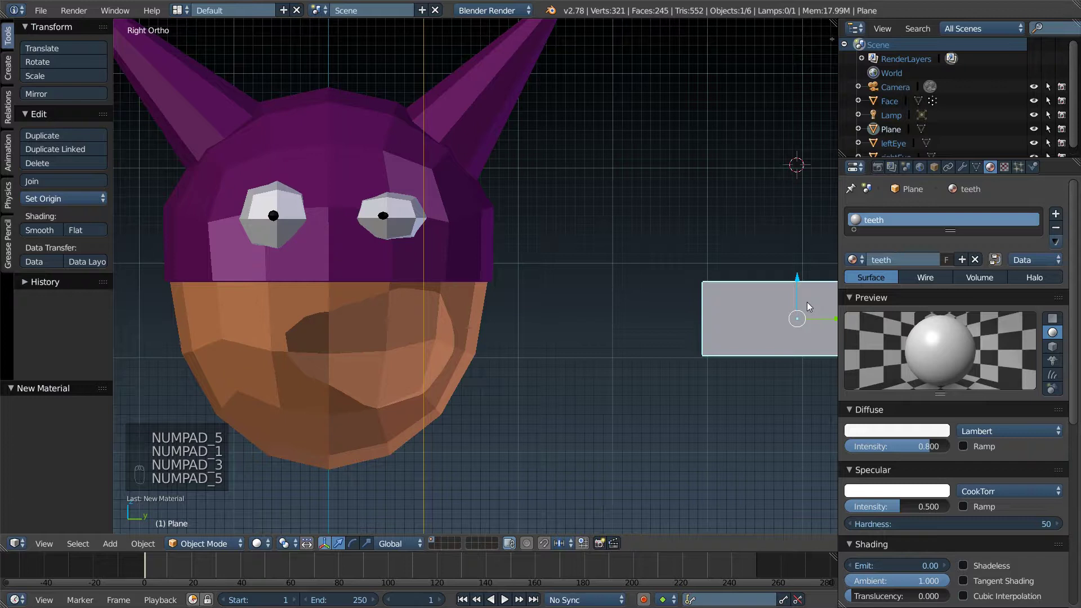
Step: Move the teeth plane over to the head's mouth, checking from front and side views
left_click_drag(784, 316, 636, 332)
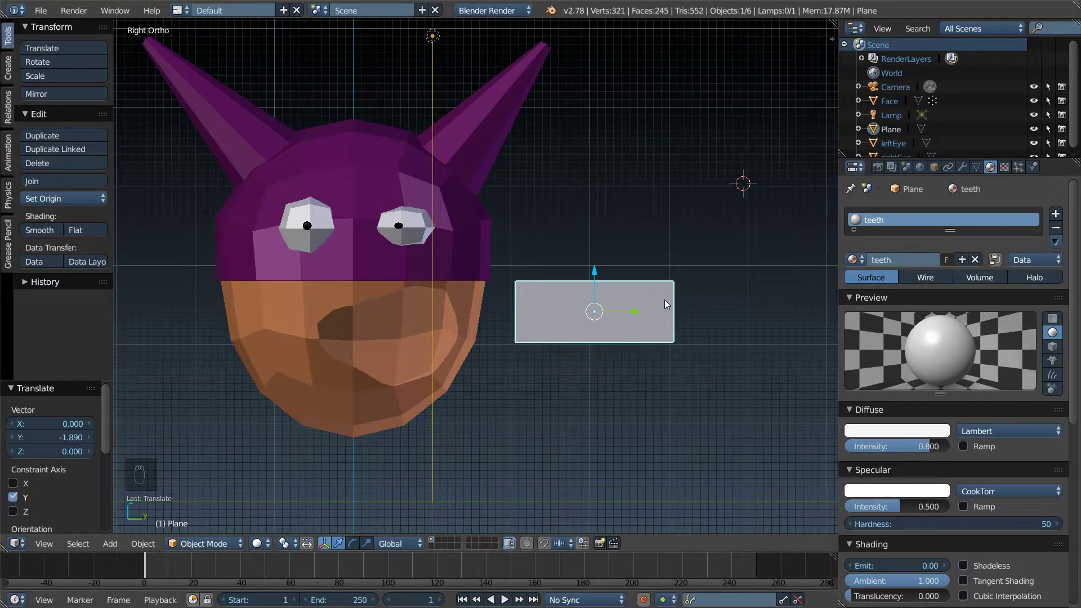
key("KP_1")
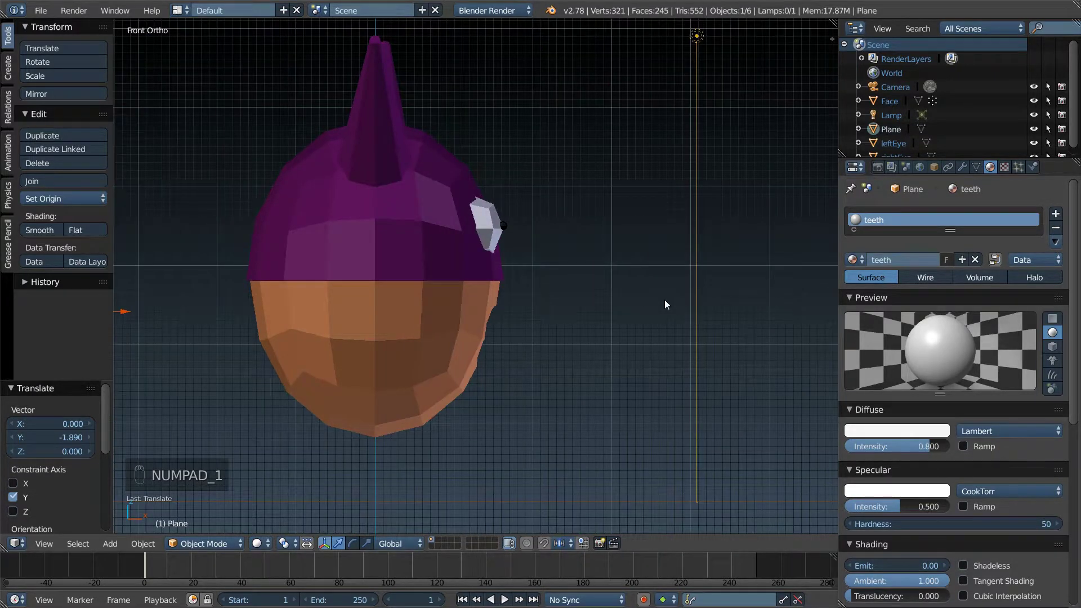
left_click_drag(124, 314, 519, 346)
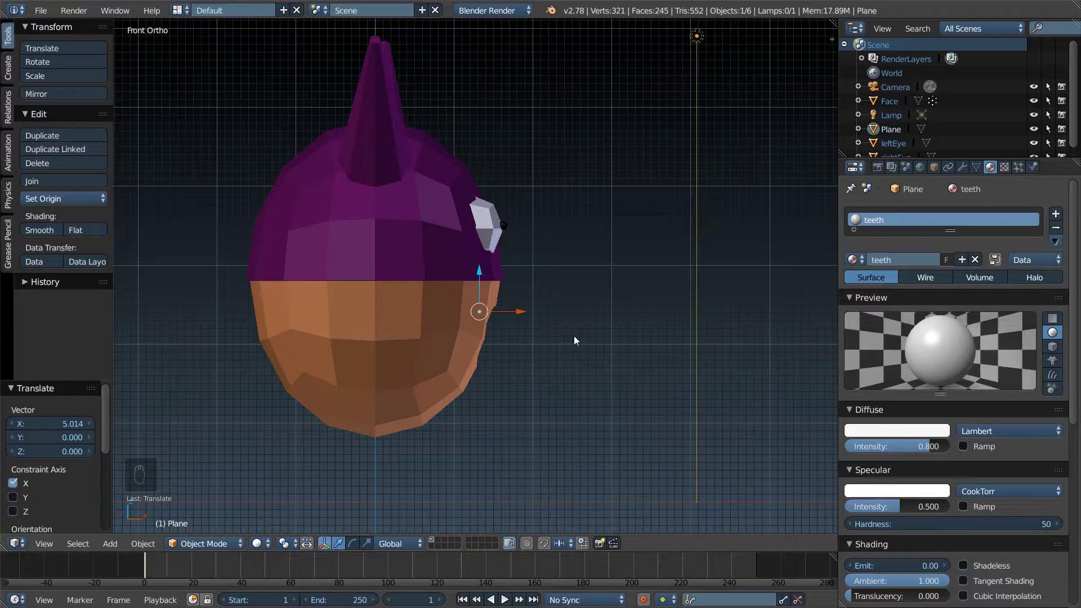
key("KP_1")
key("KP_3")
Step: Reshape the plane's outline along the mouth and raise it under the upper lip
left_click_drag(634, 317, 414, 309)
left_click_drag(422, 306, 610, 326)
key("g")
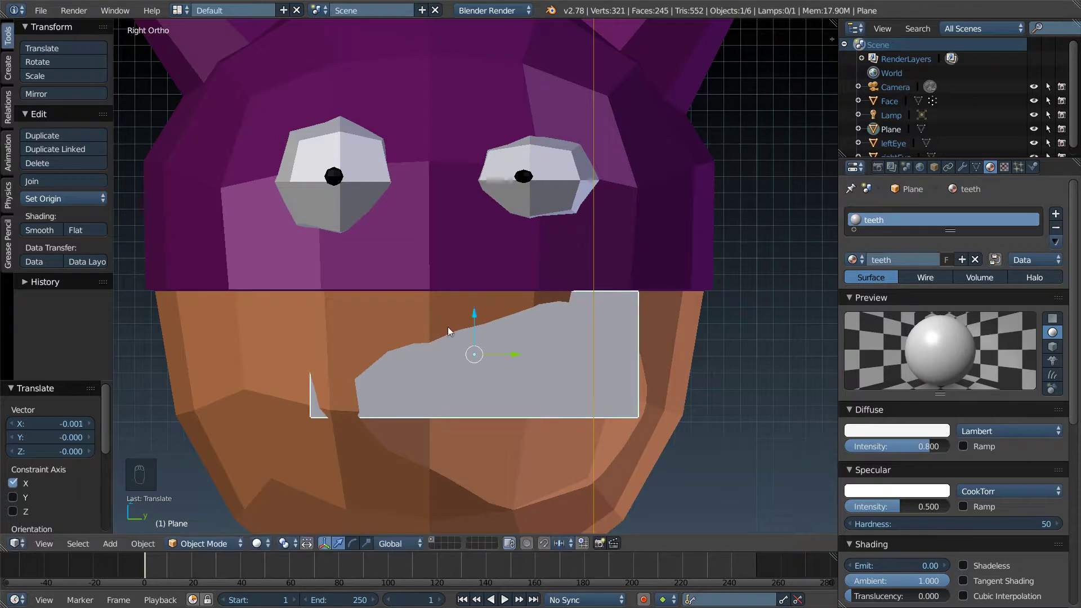
key("g")
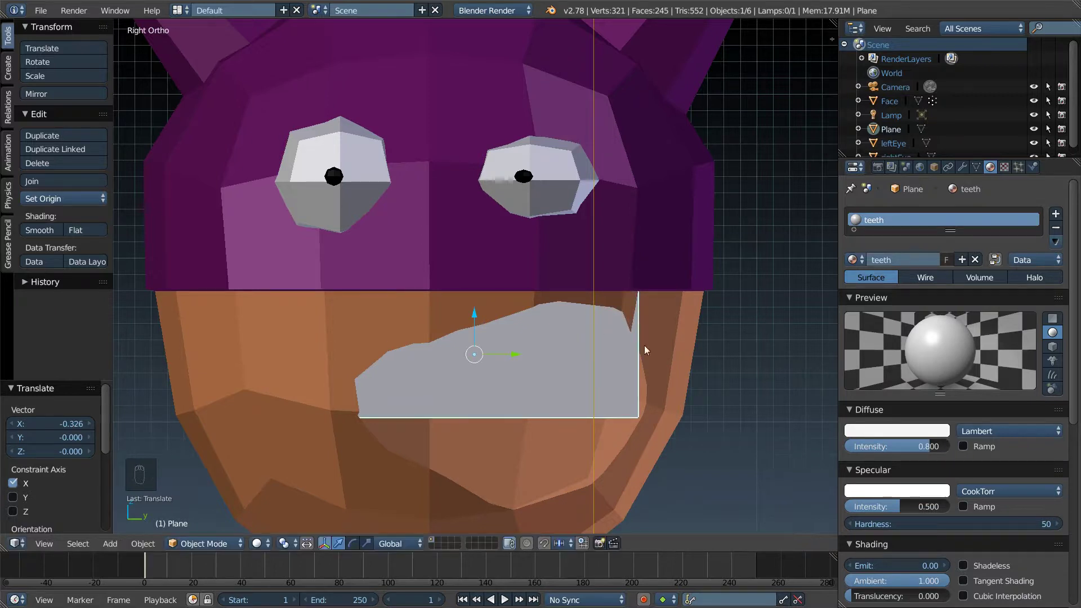
key("g")
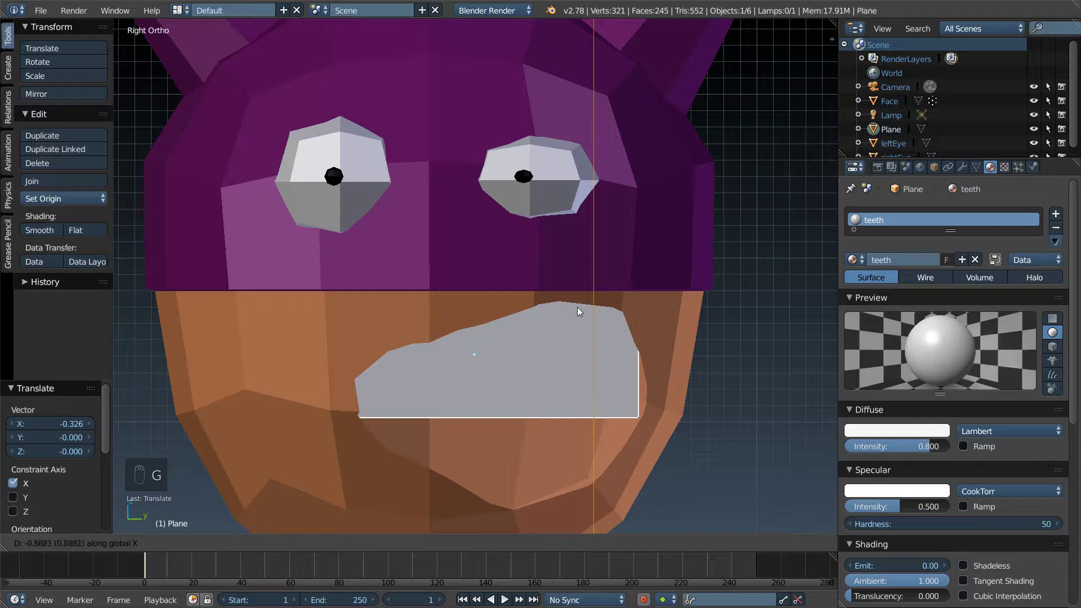
left_click_drag(518, 356, 528, 357)
left_click_drag(486, 317, 483, 284)
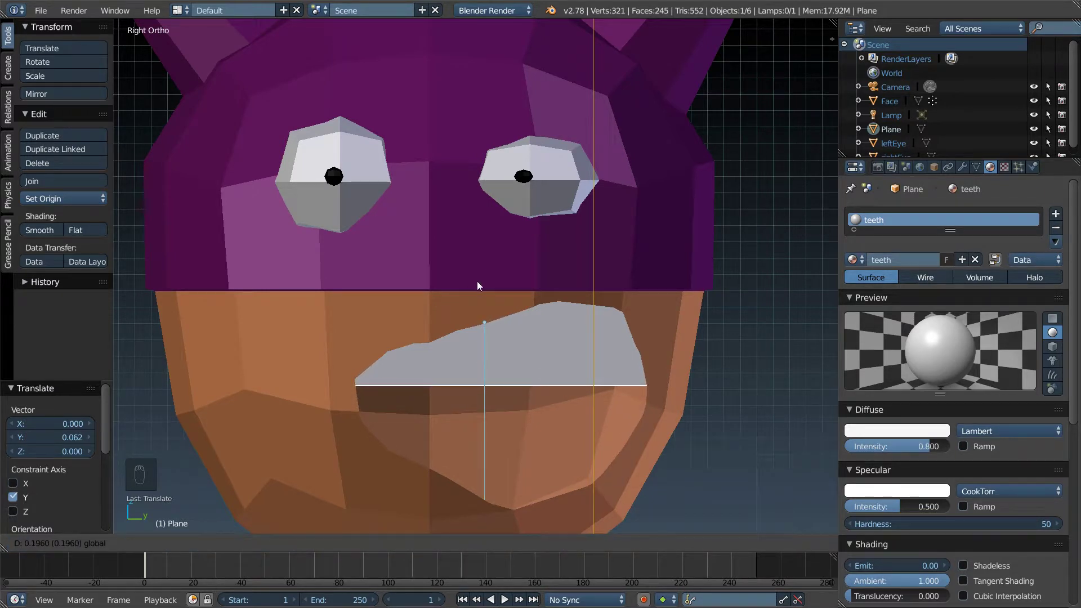
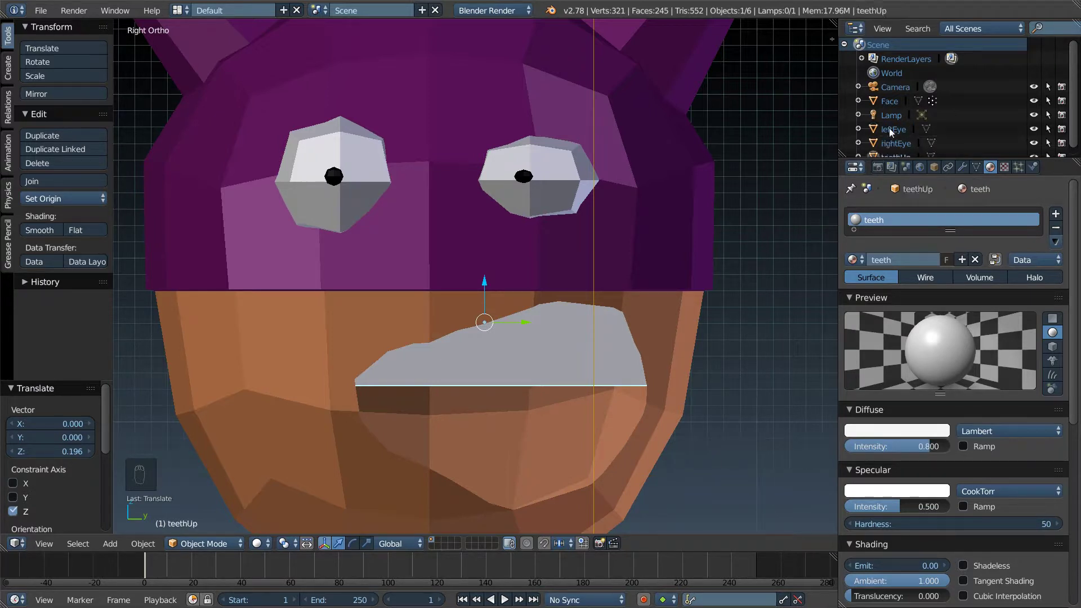
Step: Duplicate teethUp, move the copy down below it and shrink it to about 0.66 as lower teeth
left_click_drag(919, 135, 560, 308)
key("shift+d")
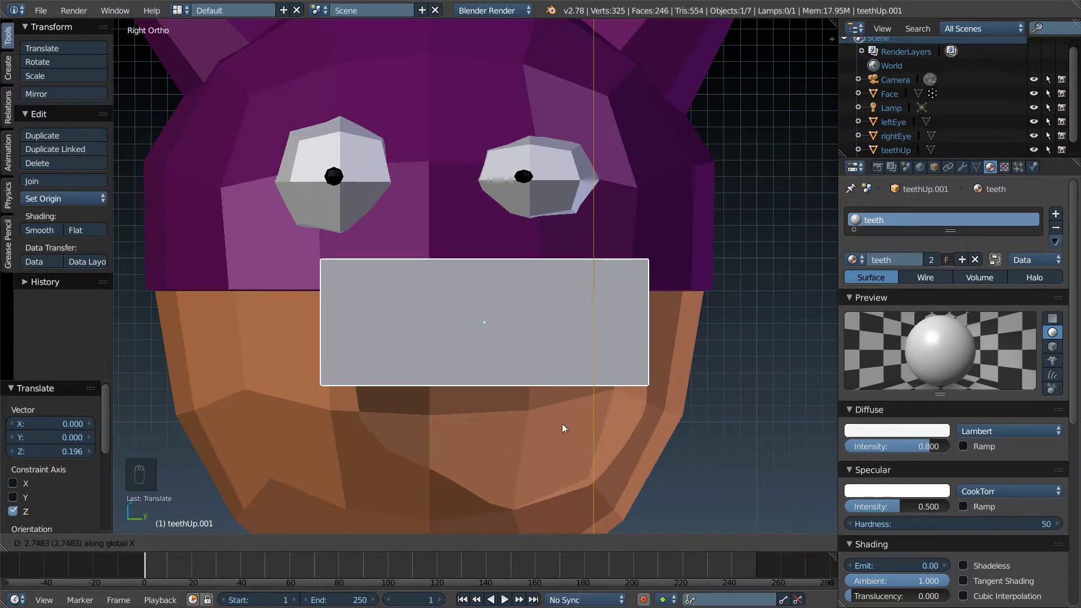
key("g")
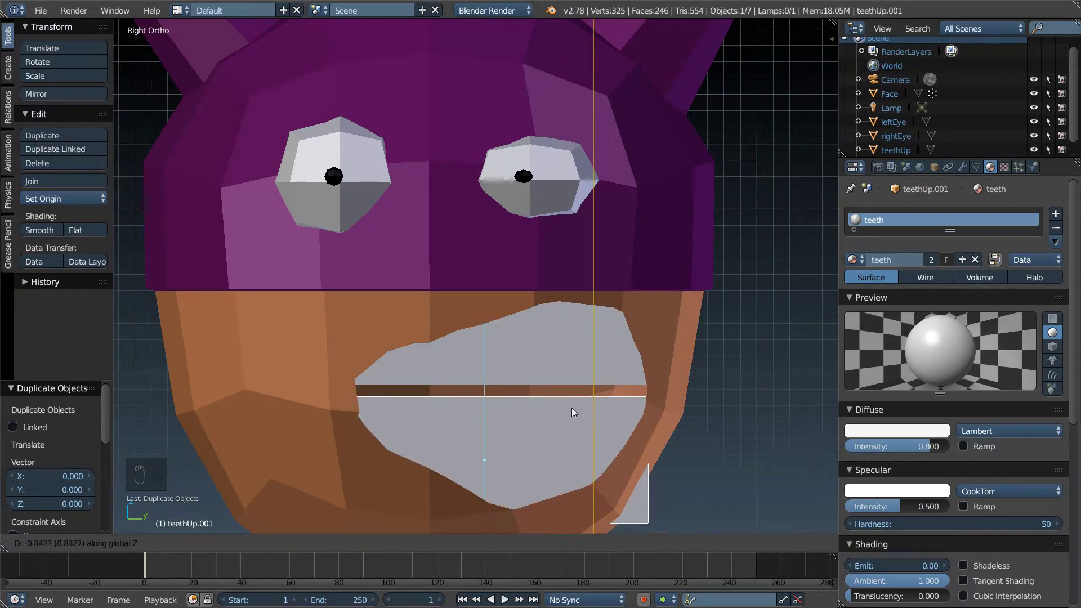
left_click_drag(675, 403, 708, 351)
key("s")
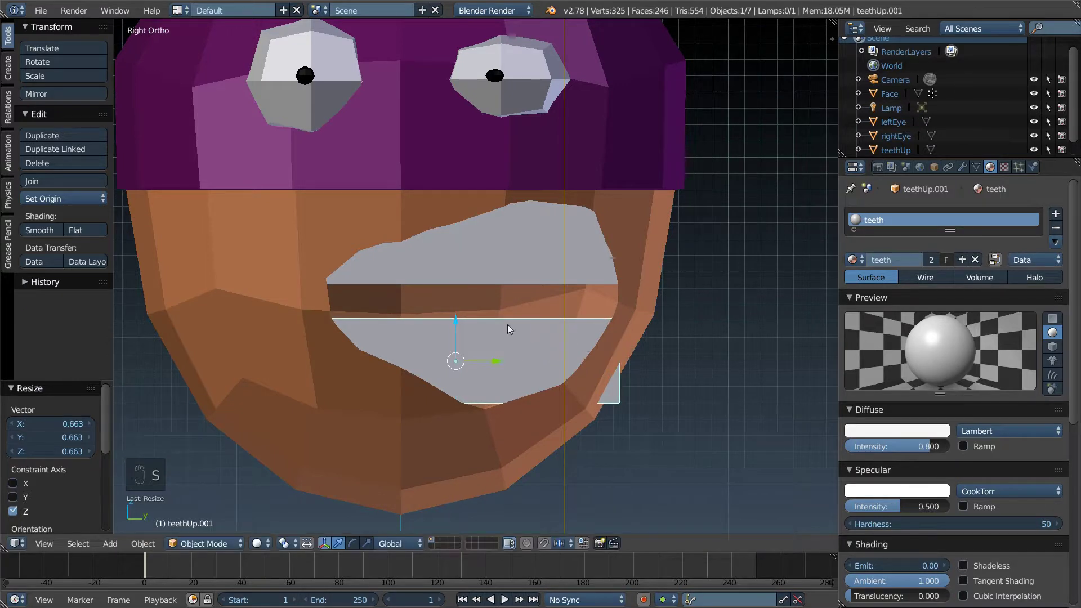
left_click_drag(454, 325, 517, 366)
left_click_drag(497, 370, 473, 370)
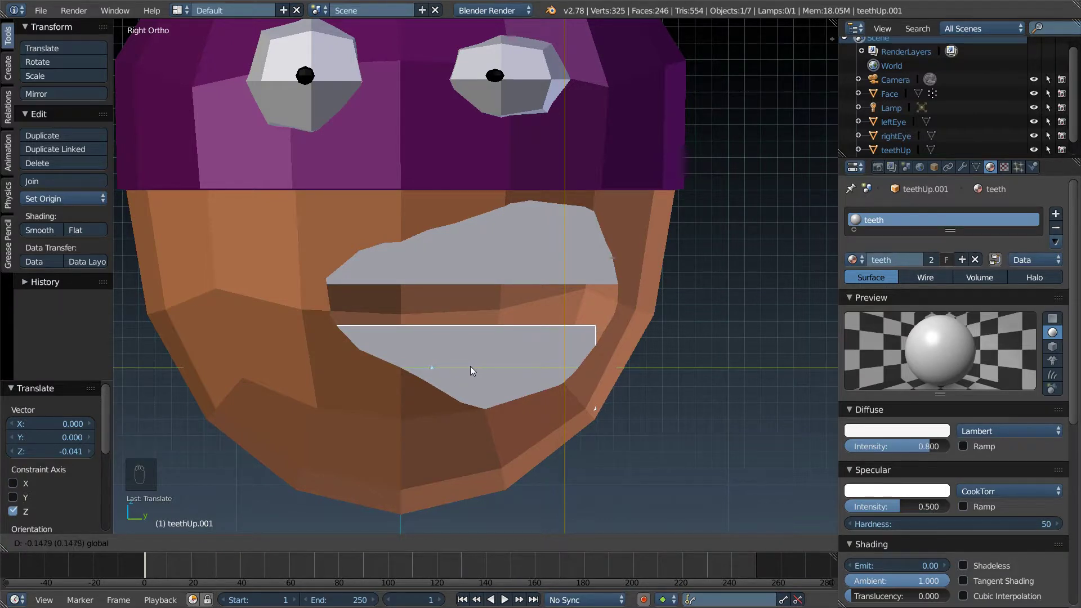
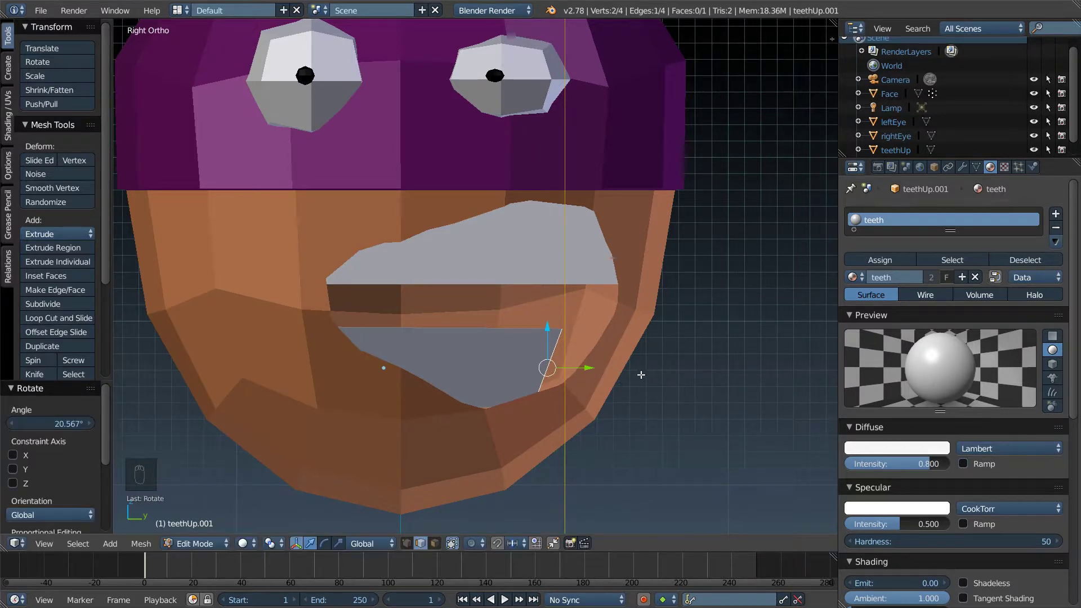
Step: Raise the upper teeth in the mouth and nudge the lower teeth closer beneath them
key("Tab")
left_click_drag(431, 372, 496, 371)
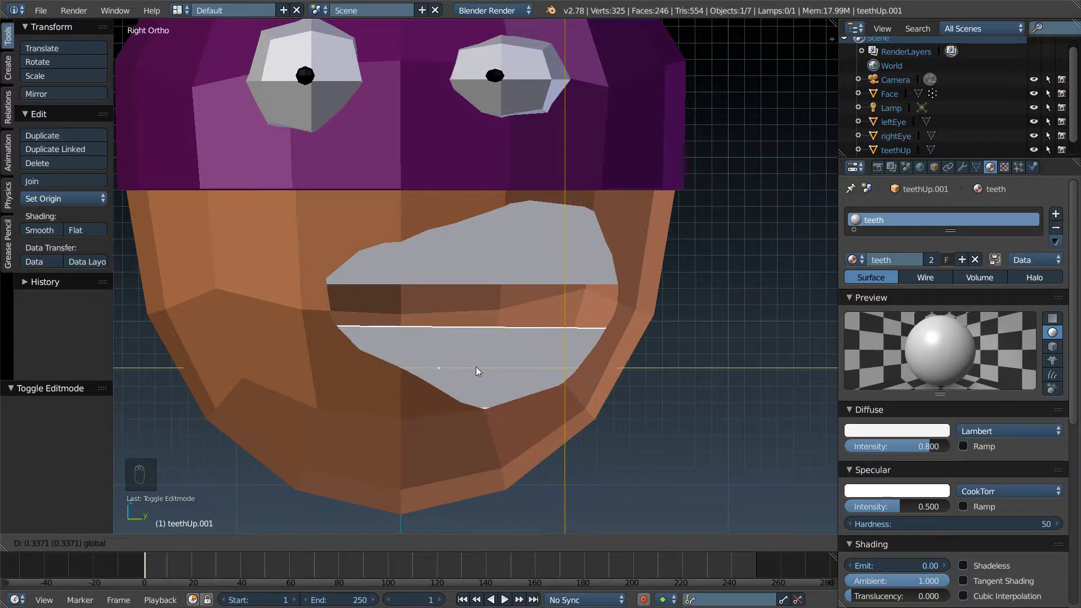
left_click_drag(500, 269, 461, 218)
left_click_drag(455, 185, 458, 236)
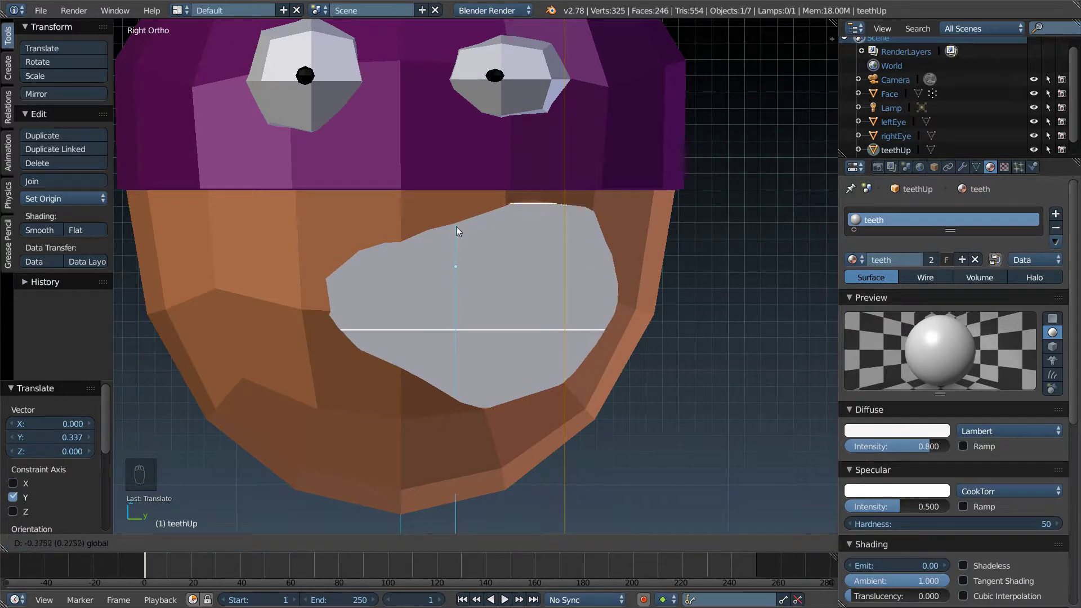
left_click_drag(489, 341, 439, 329)
left_click_drag(442, 327, 439, 329)
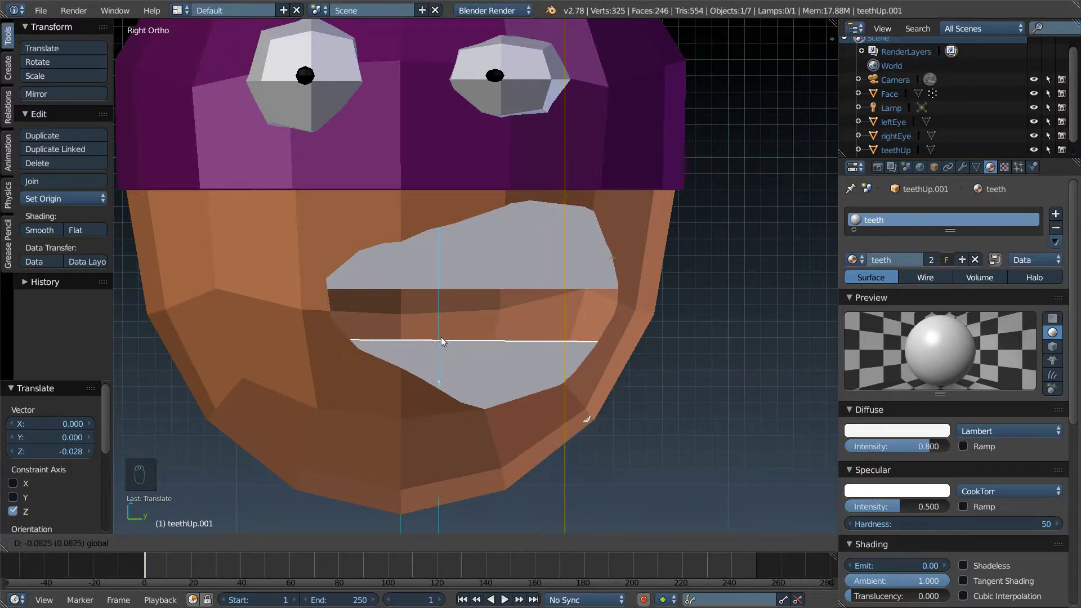
Step: Tilt the side edge of the lower teeth and move them up toward the gap
key("Tab")
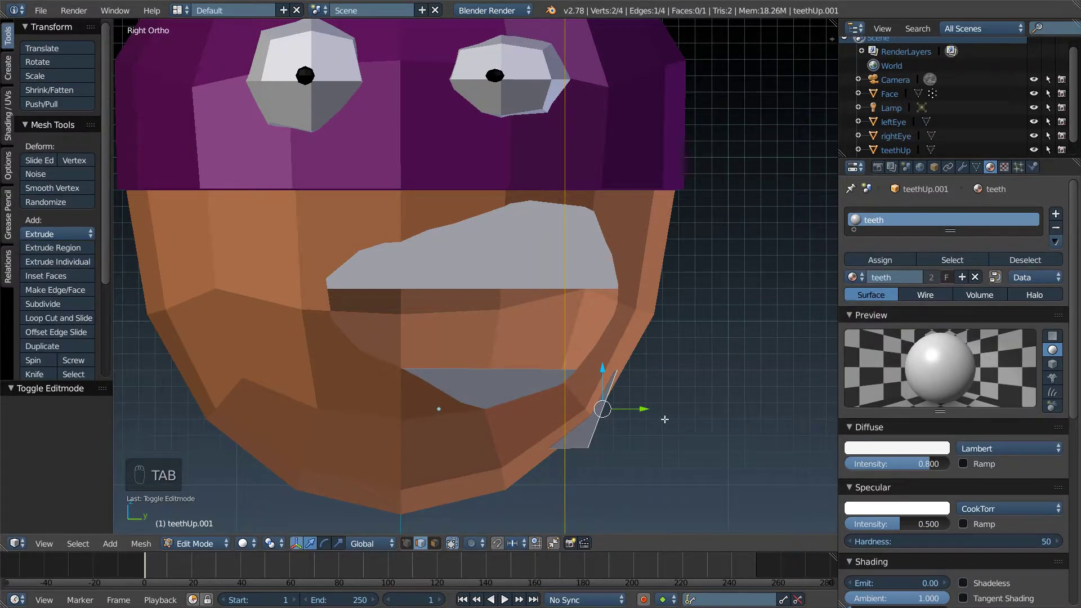
key("r")
key("Tab")
left_click_drag(437, 370, 444, 335)
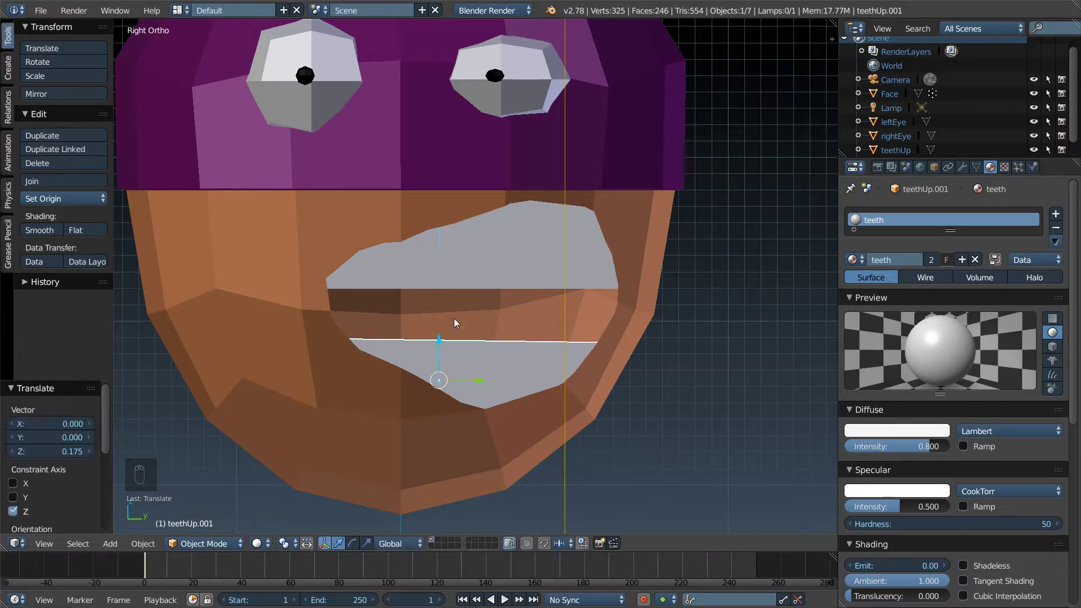
Step: Stretch the upper teeth vertically to about 1.13 so they fill the mouth
left_click_drag(475, 273, 495, 236)
left_click_drag(458, 193, 495, 236)
left_click_drag(496, 235, 496, 234)
key("s")
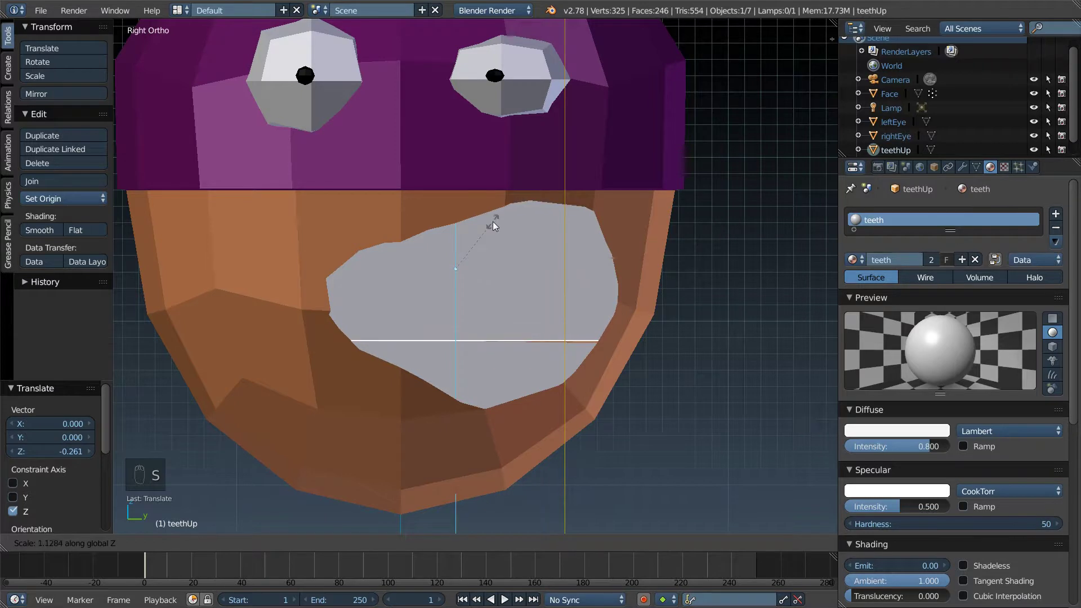
left_click_drag(458, 229, 457, 181)
left_click_drag(488, 188, 477, 324)
Step: Rename the lower teeth copy teethUp.001 to teethDown in the Outliner
left_click_drag(477, 324, 924, 160)
middle_click(924, 160)
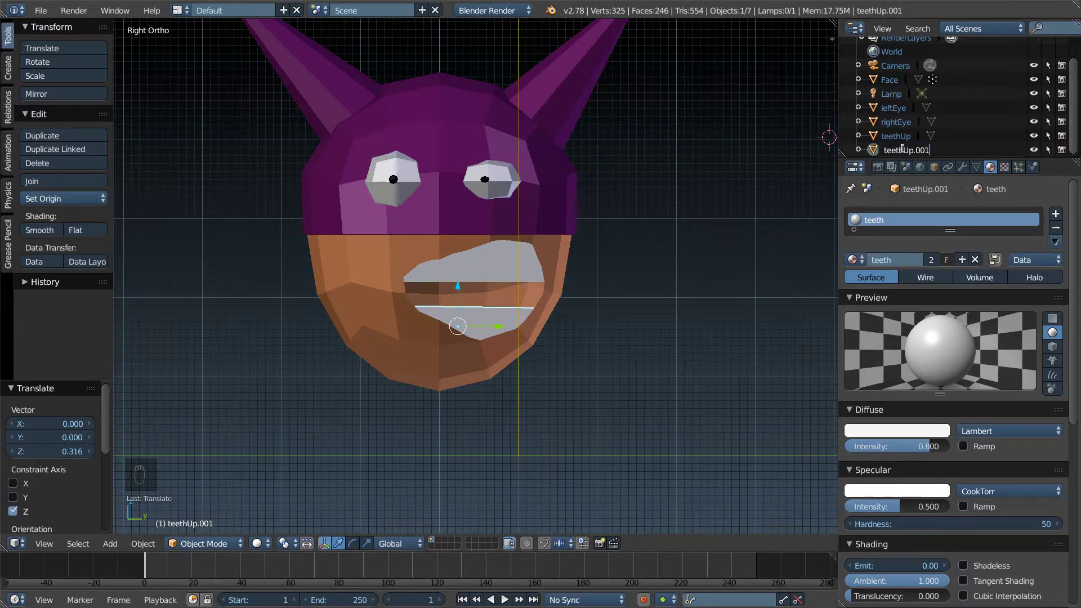
key("BackSpace")
key("BackSpace")
key("BackSpace")
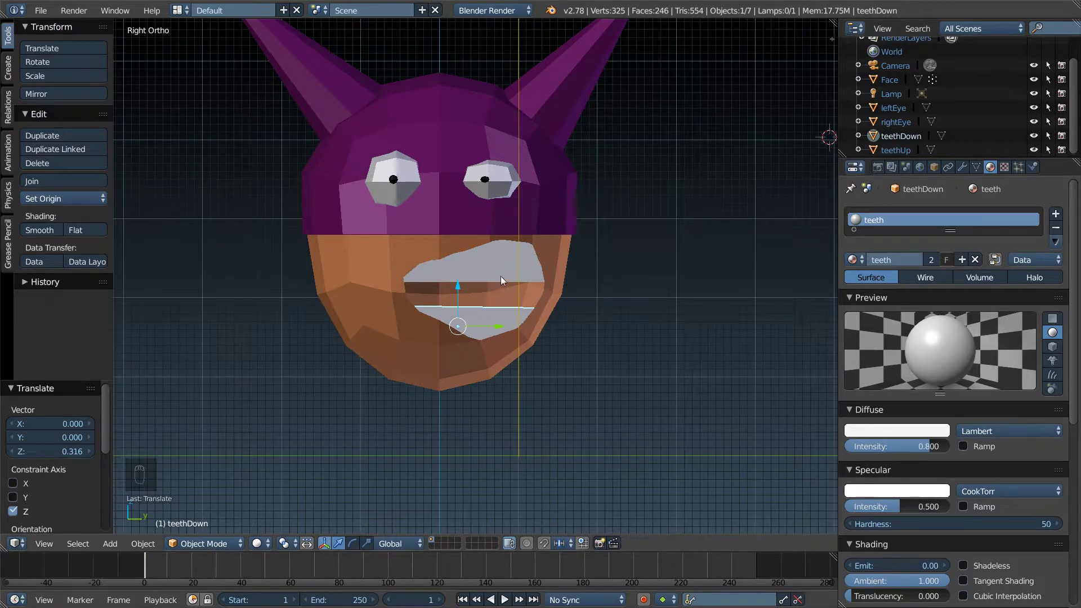
Step: Select the Face head object again in the Outliner
left_click_drag(494, 264, 880, 140)
left_click_drag(880, 137, 877, 91)
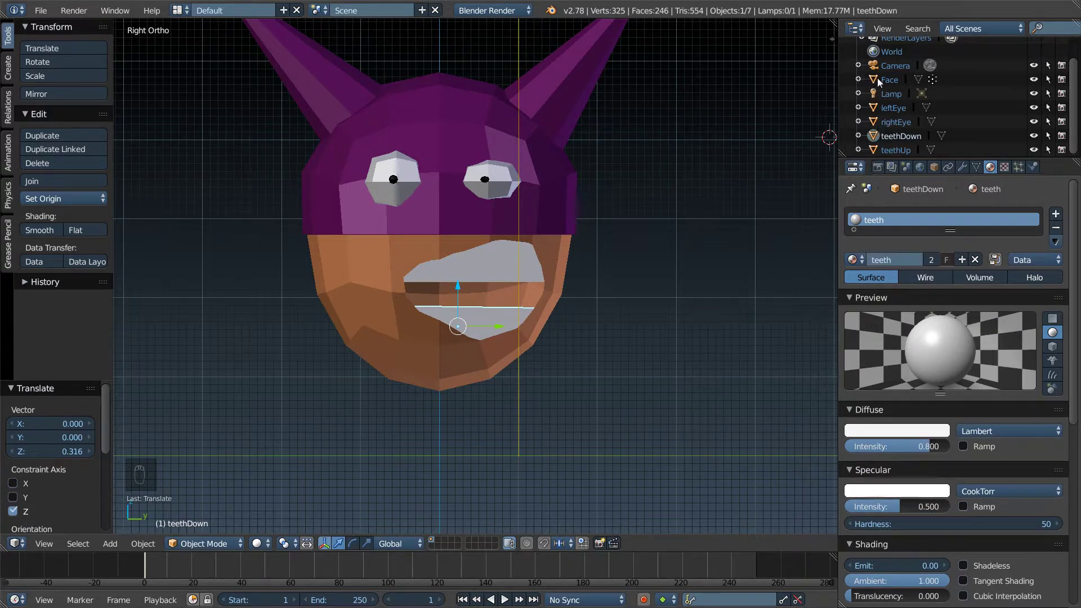
left_click_drag(861, 83, 883, 140)
Step: Make leftEye and rightEye children of Face by dropping them onto it in the Outliner
left_click_drag(883, 140, 875, 137)
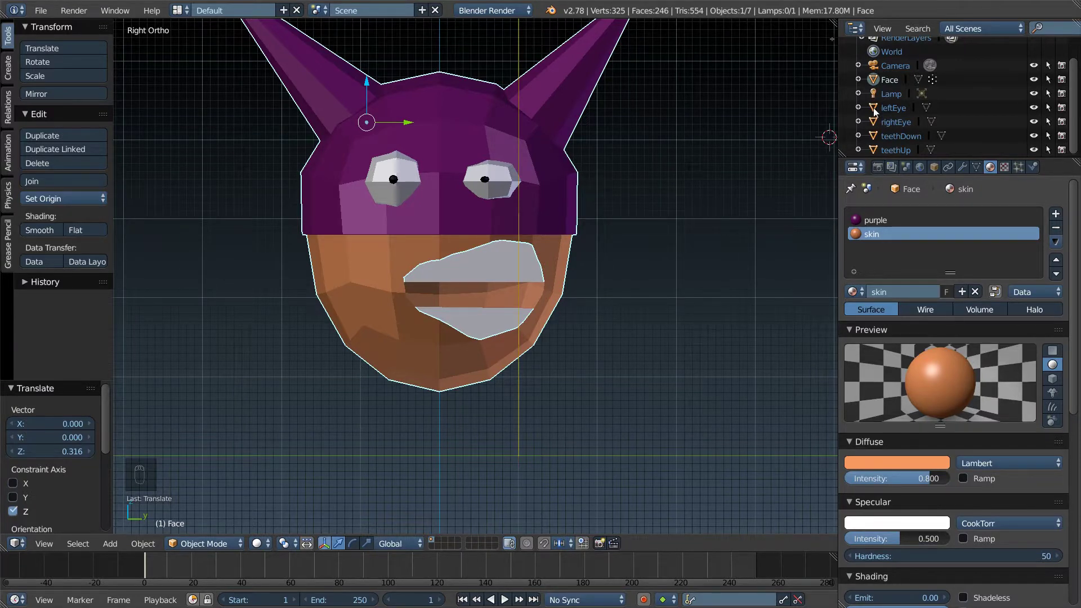
left_click_drag(875, 111, 874, 109)
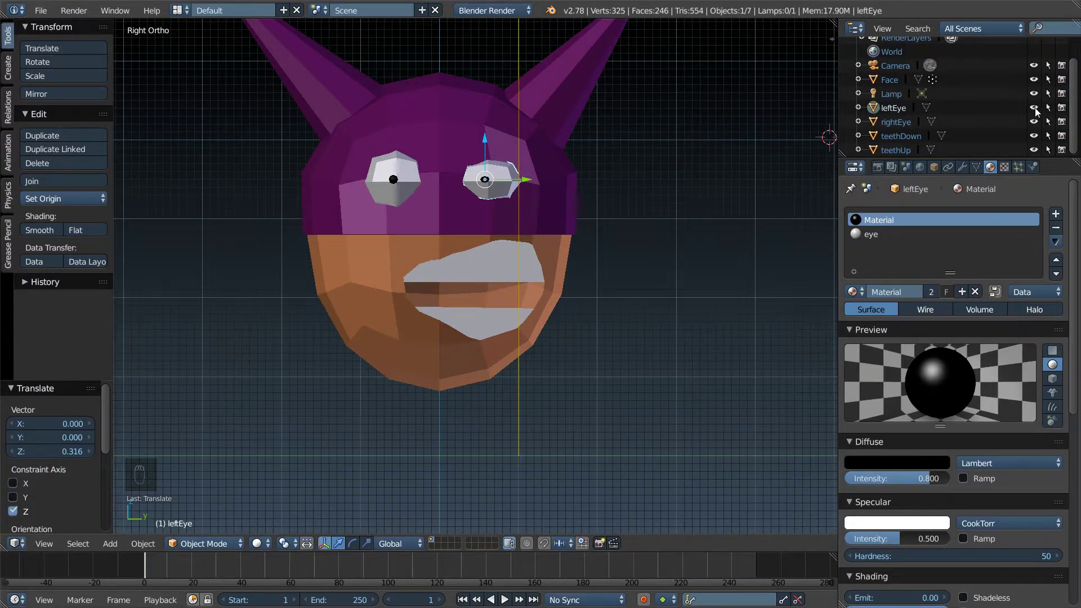
left_click_drag(1037, 111, 877, 81)
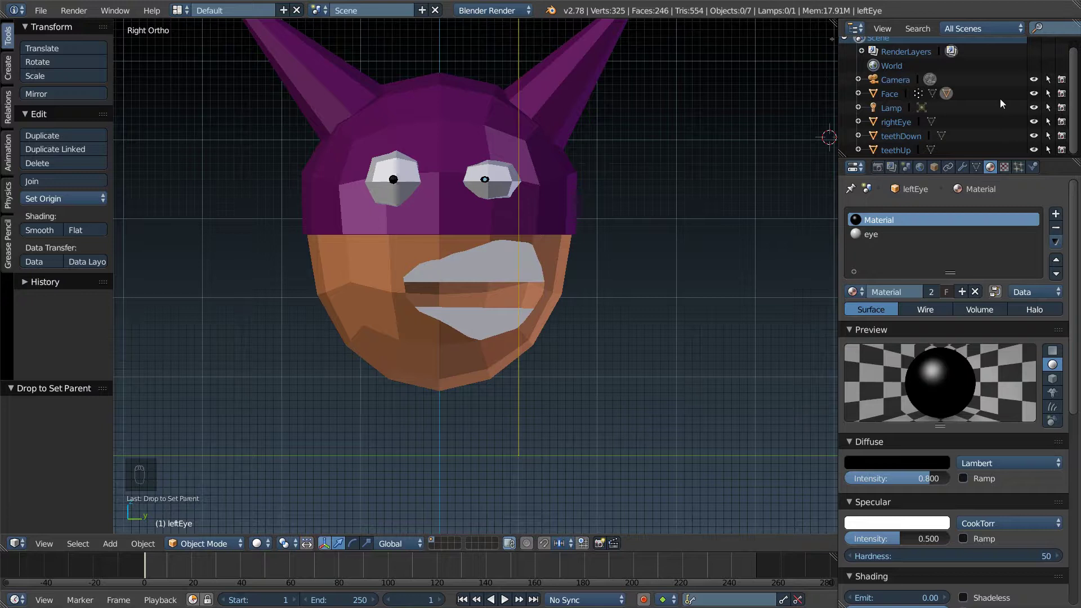
left_click_drag(1035, 98, 1035, 98)
left_click_drag(1035, 98, 891, 107)
middle_click(891, 107)
Step: Make teethDown a child of Face, undoing a mis-drop along the way
left_click_drag(875, 98, 876, 124)
left_click_drag(876, 125, 877, 94)
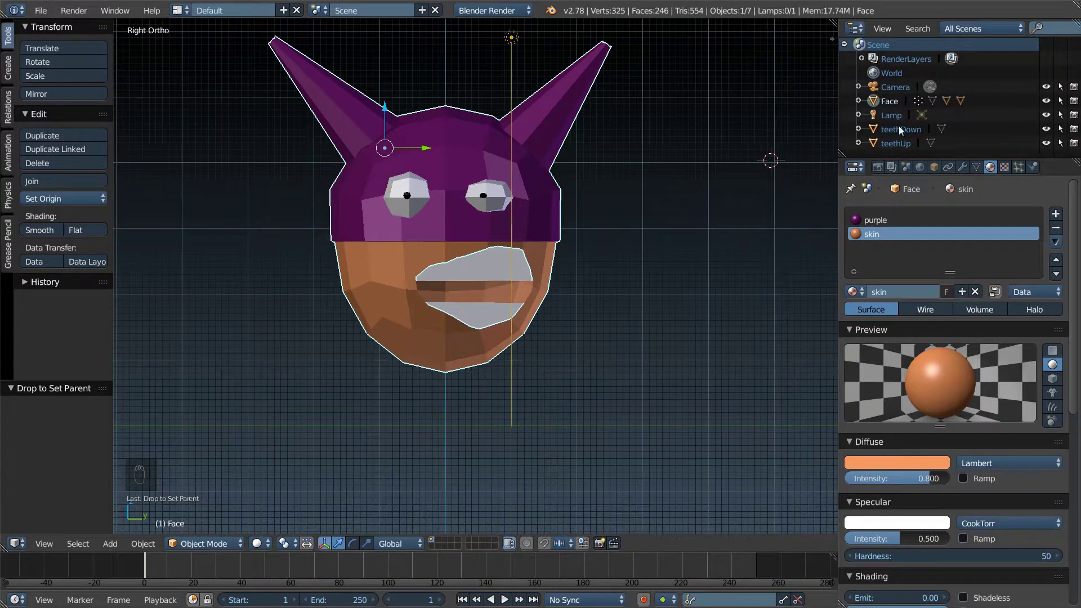
left_click_drag(467, 149, 392, 99)
left_click(386, 118)
left_click_drag(389, 104, 408, 122)
key("ctrl+z")
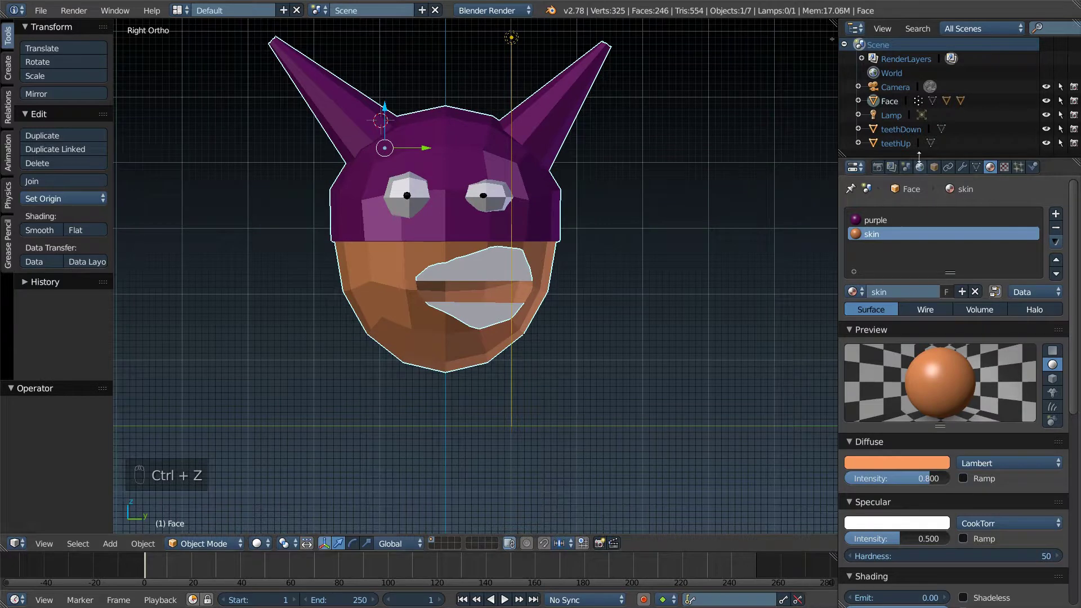
left_click_drag(892, 132, 880, 132)
left_click_drag(877, 131, 878, 105)
left_click_drag(878, 106, 877, 104)
left_click_drag(876, 104, 878, 149)
key("Escape")
left_click_drag(876, 147, 876, 105)
Step: Make teethUp a child of Face and nudge the upper teeth slightly lower with G
left_click_drag(877, 133, 460, 150)
left_click_drag(452, 151, 695, 222)
key("g")
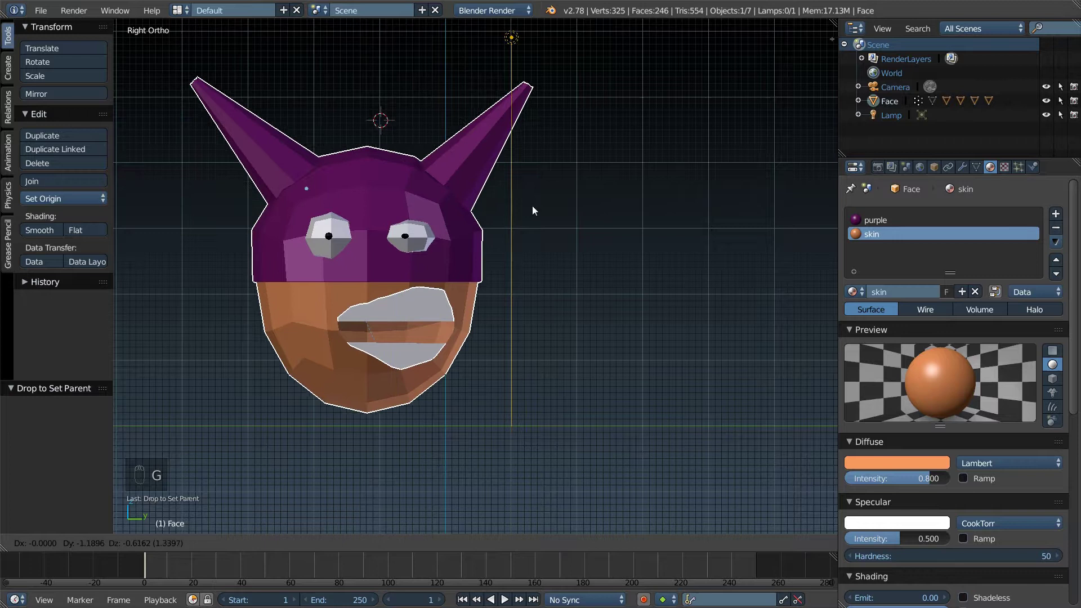
left_click_drag(491, 263, 473, 228)
left_click_drag(469, 226, 480, 224)
key("ctrl+z")
middle_click(645, 237)
middle_click(610, 253)
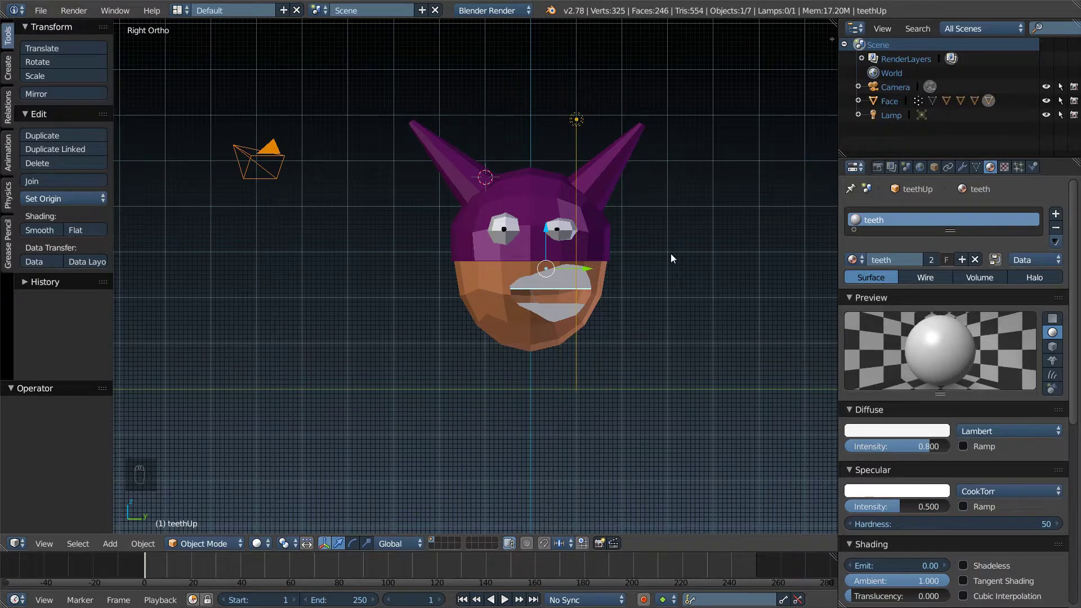
left_click_drag(569, 232, 641, 253)
key("r")
key("Escape")
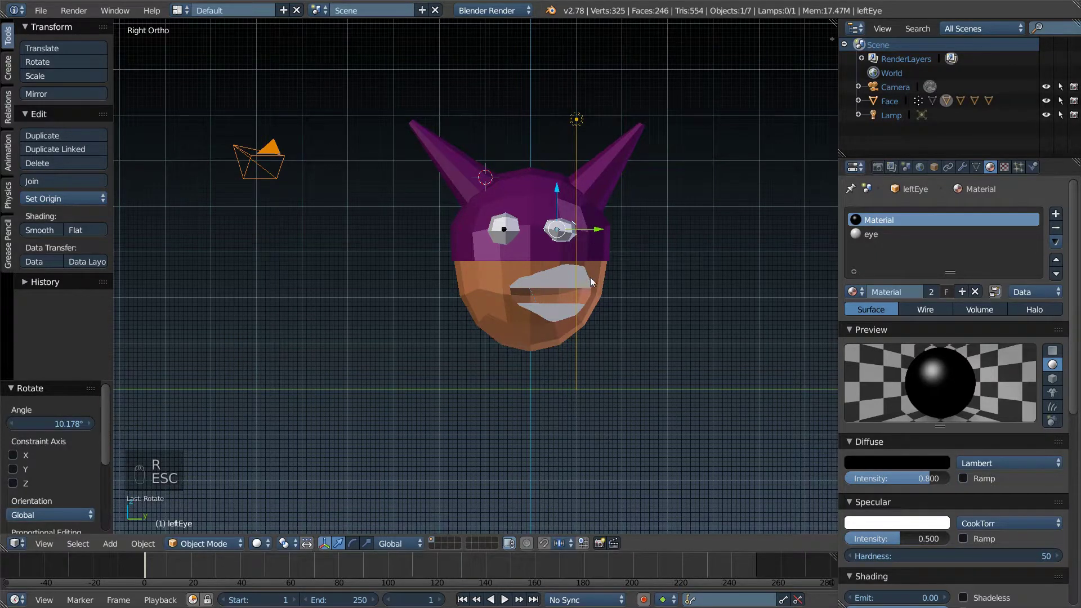
left_click_drag(687, 282, 701, 261)
left_click_drag(712, 270, 716, 272)
key("KP_5")
key("KP_1")
key("KP_3")
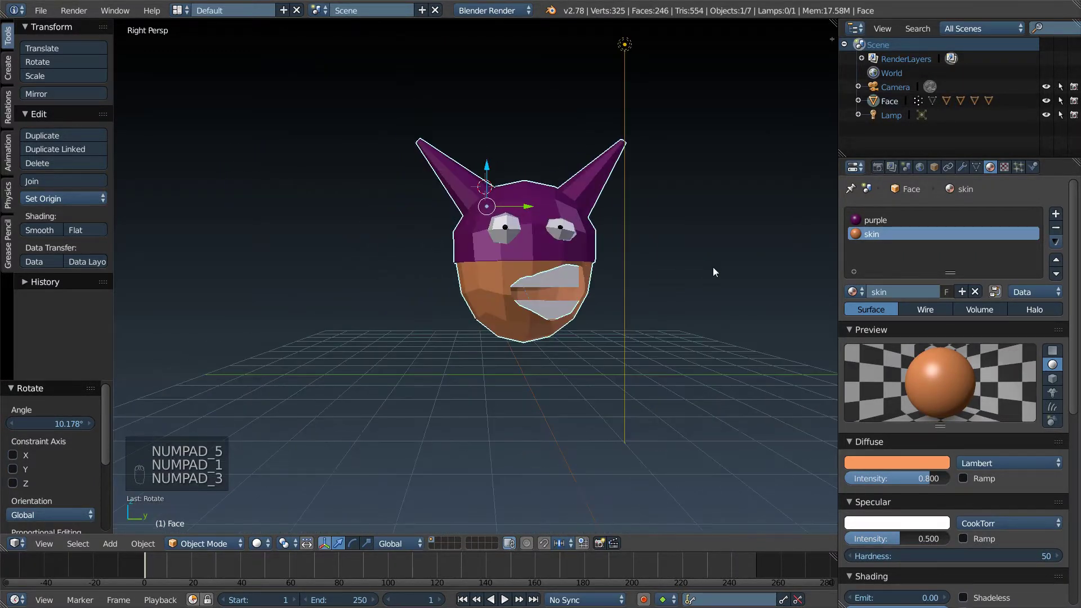
key("KP_1")
key("KP_5")
key("KP_1")
key("KP_3")
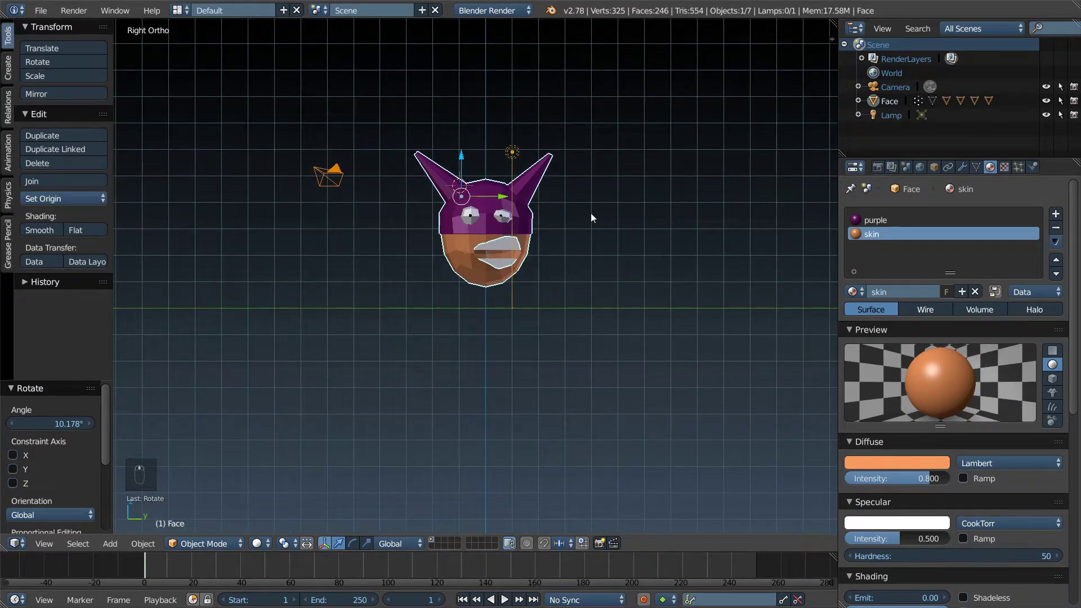
Step: Add a cube, subdivide it smoothly into a 98-vertex ball and stretch it along Z into an egg
key("shift+a")
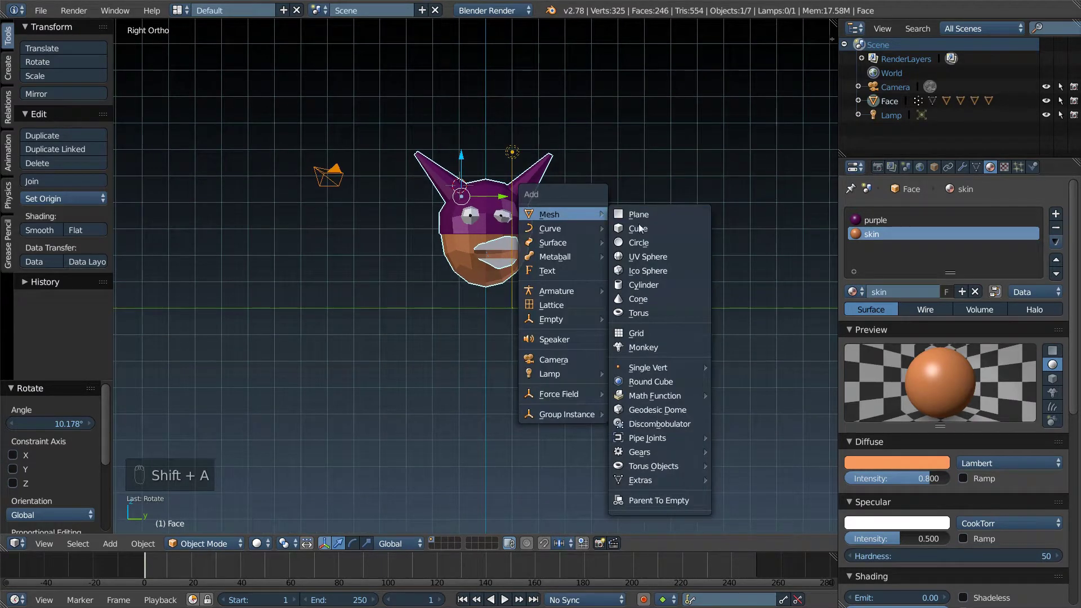
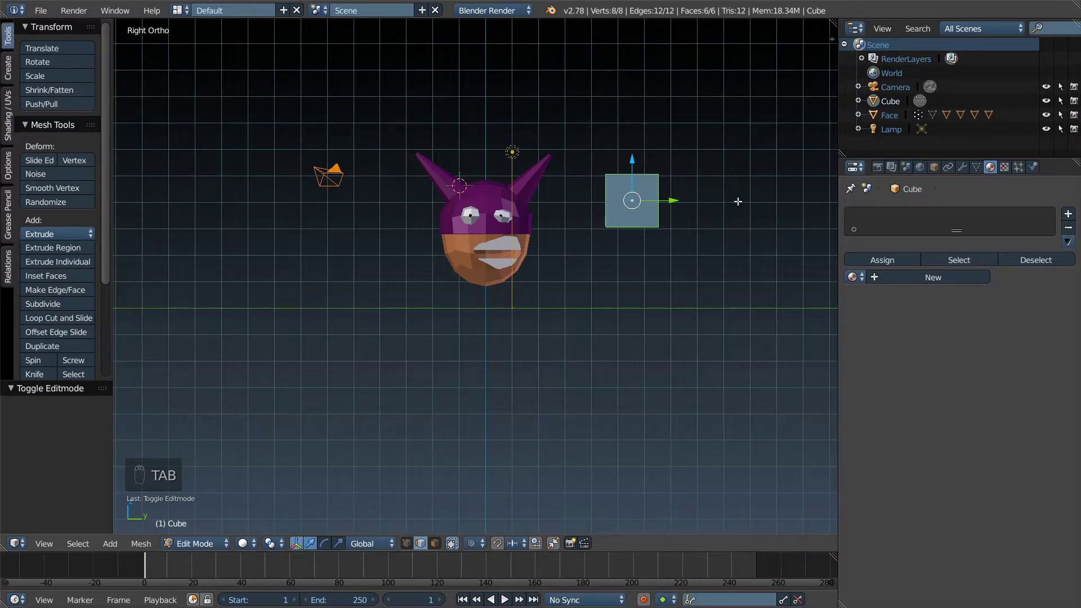
key("w")
key("w")
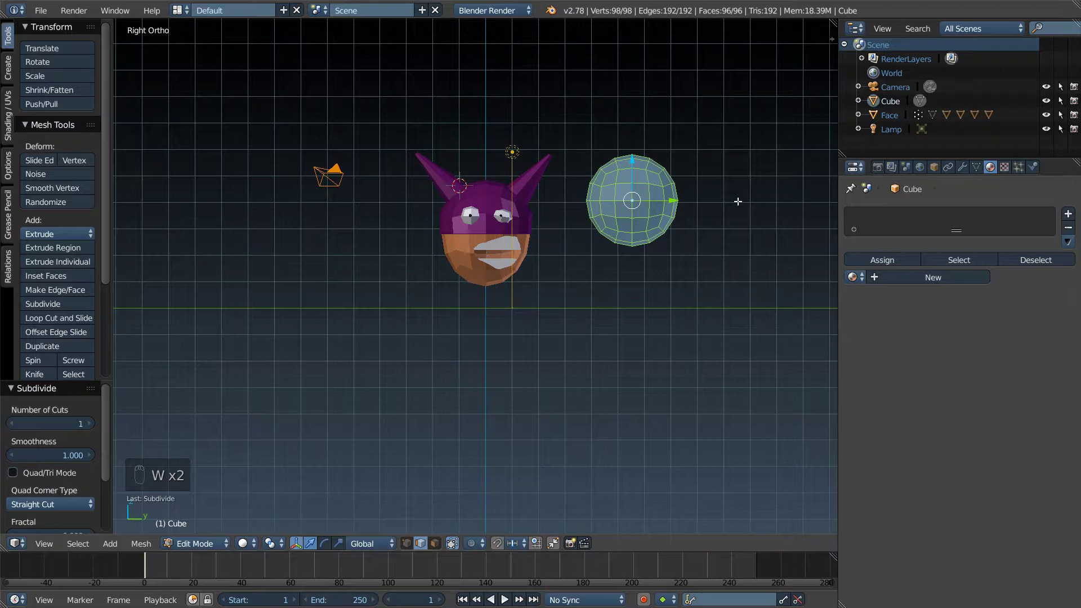
key("s")
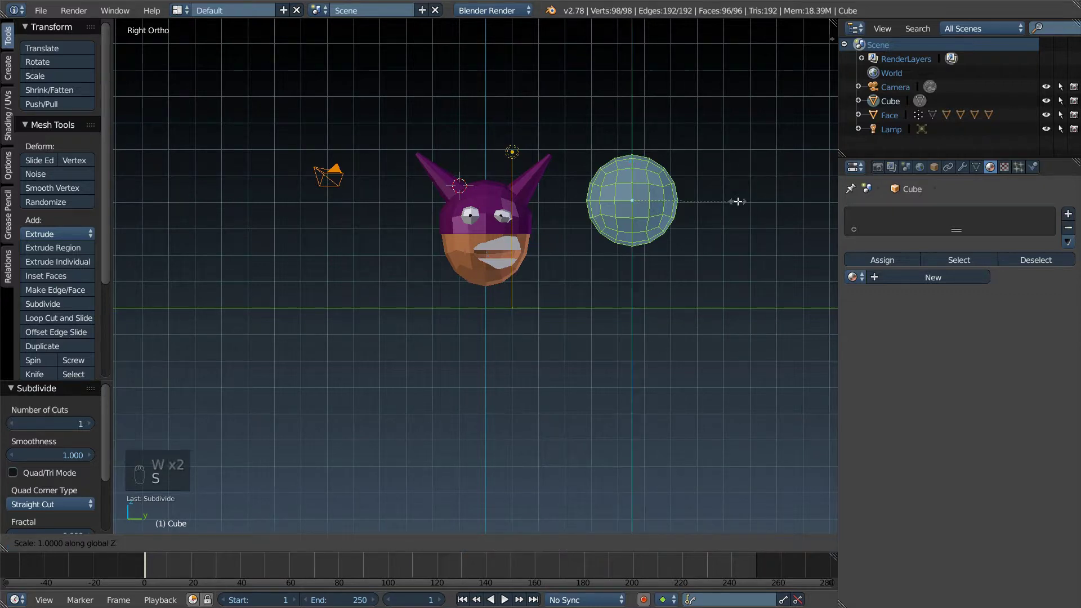
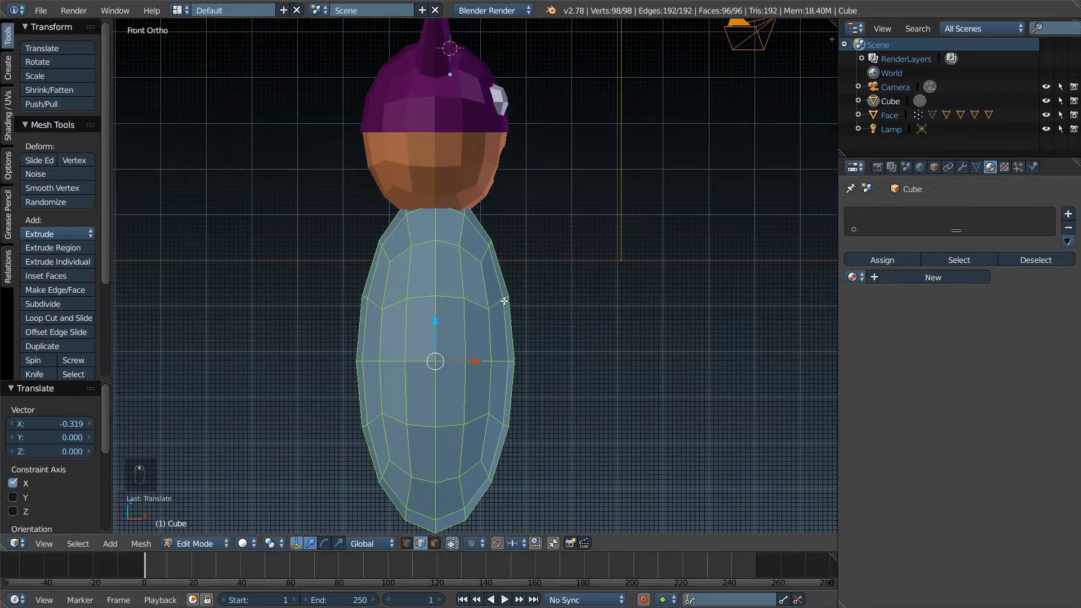
Step: In side view (numpad 3), move the egg body directly beneath the horned head
key("KP_3")
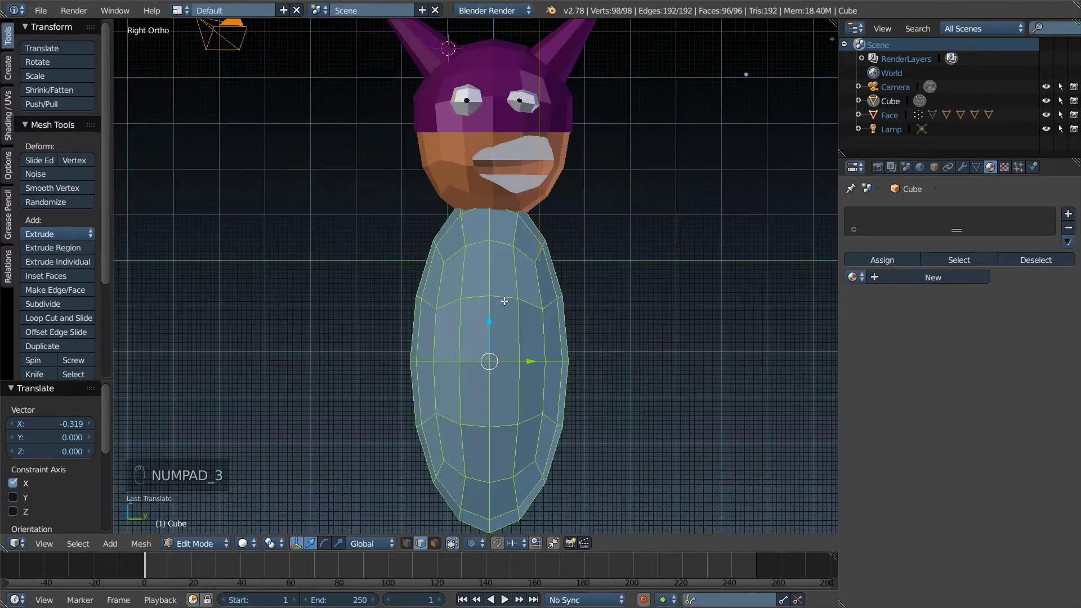
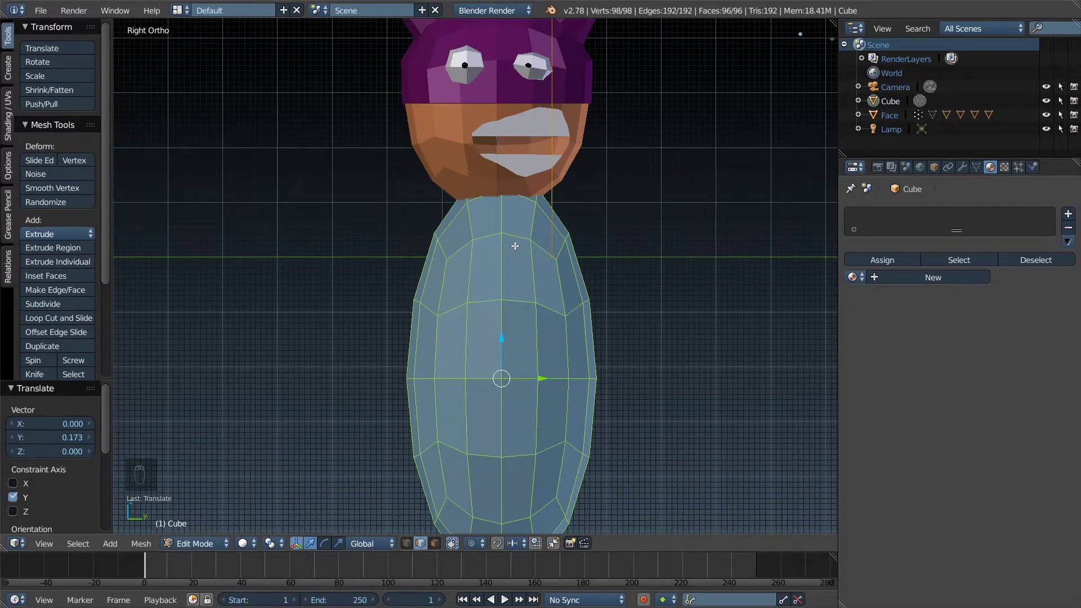
scroll("up", 3)
scroll("up", 3)
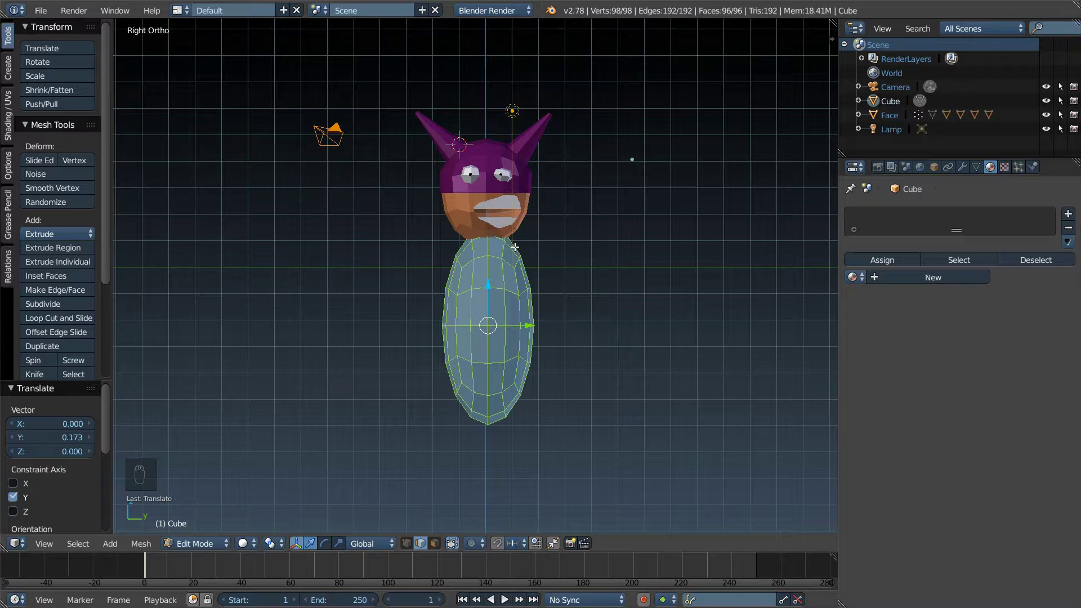
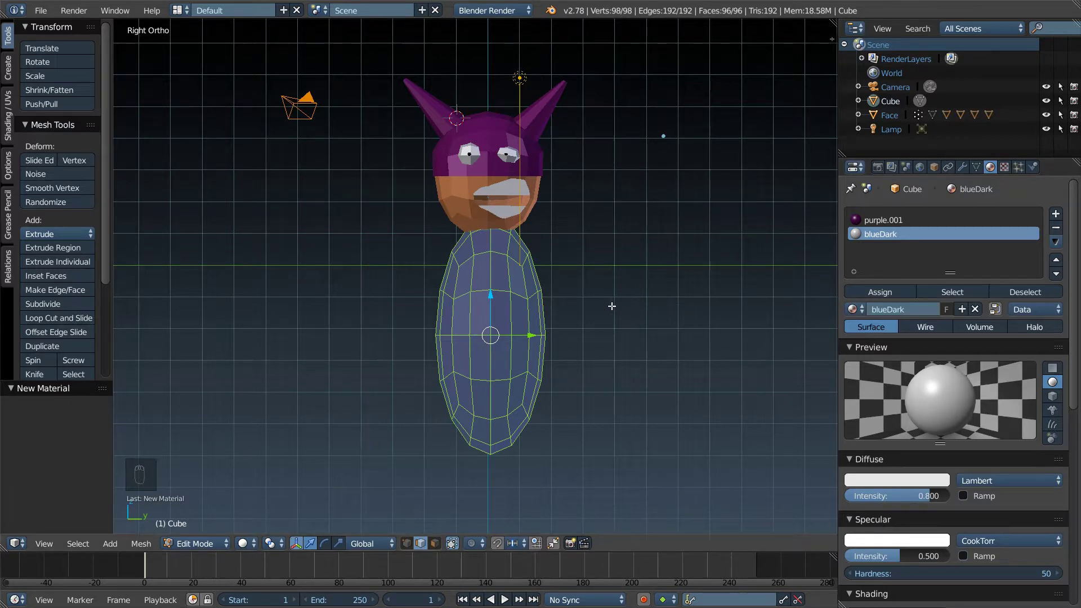
Step: Circle-select the upper body faces in wireframe, assign blueDark and set its diffuse colour to blue
key("a")
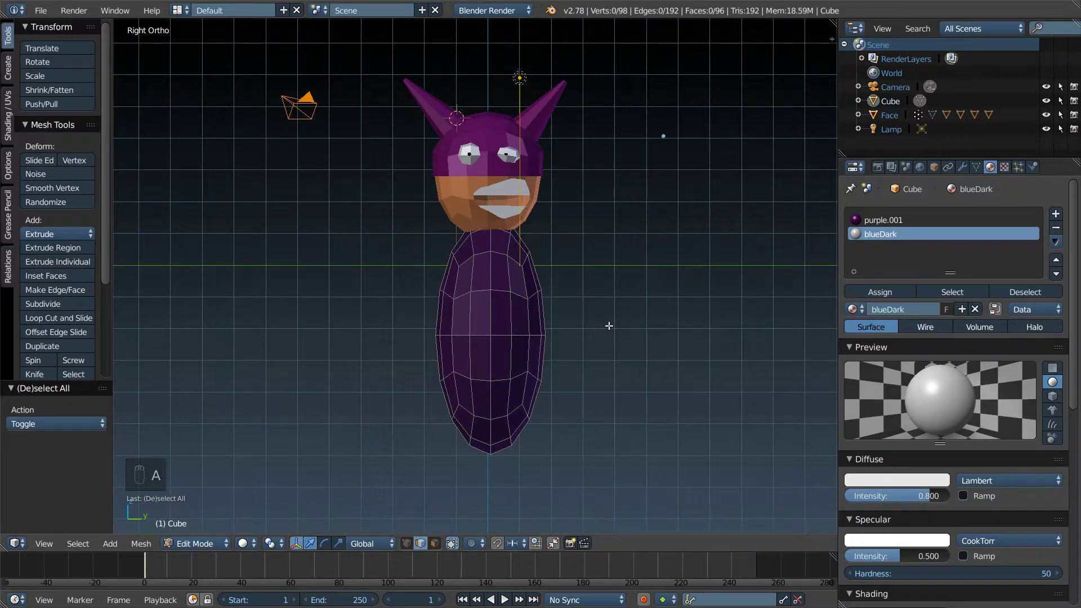
key("c")
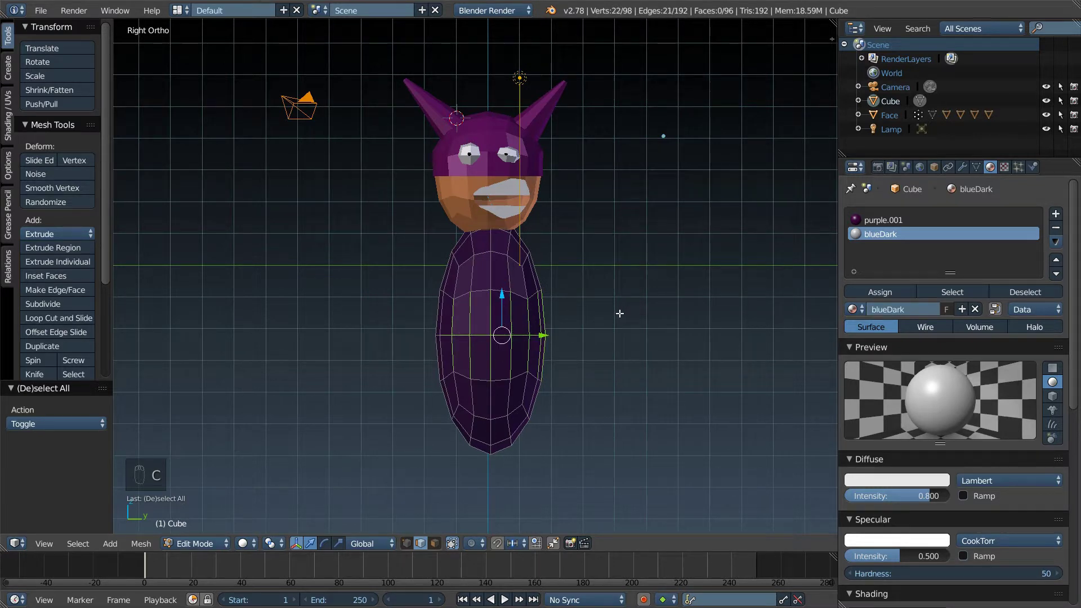
key("z")
key("a")
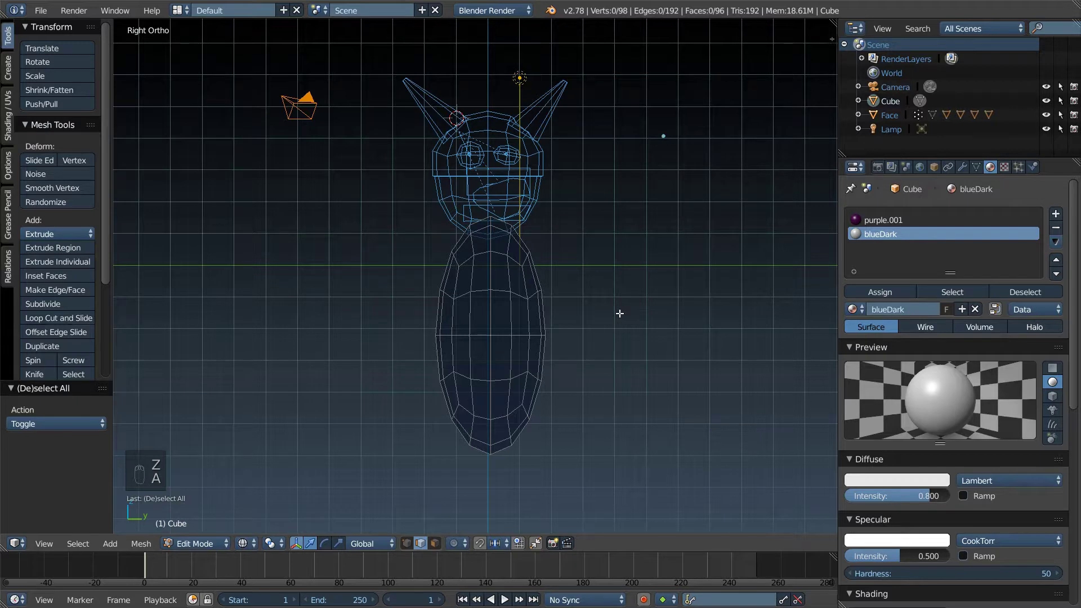
key("c")
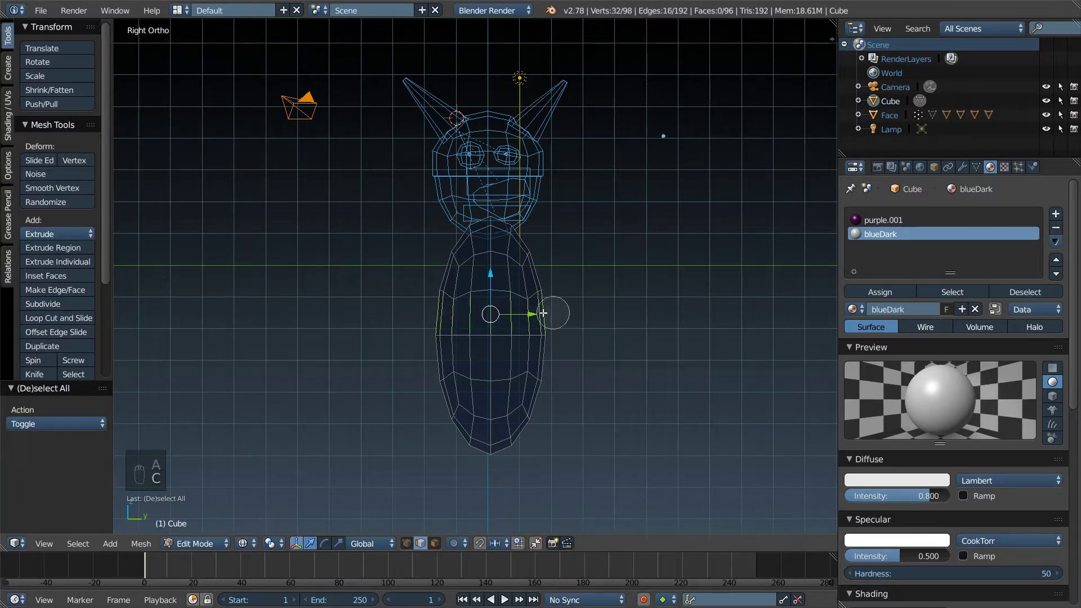
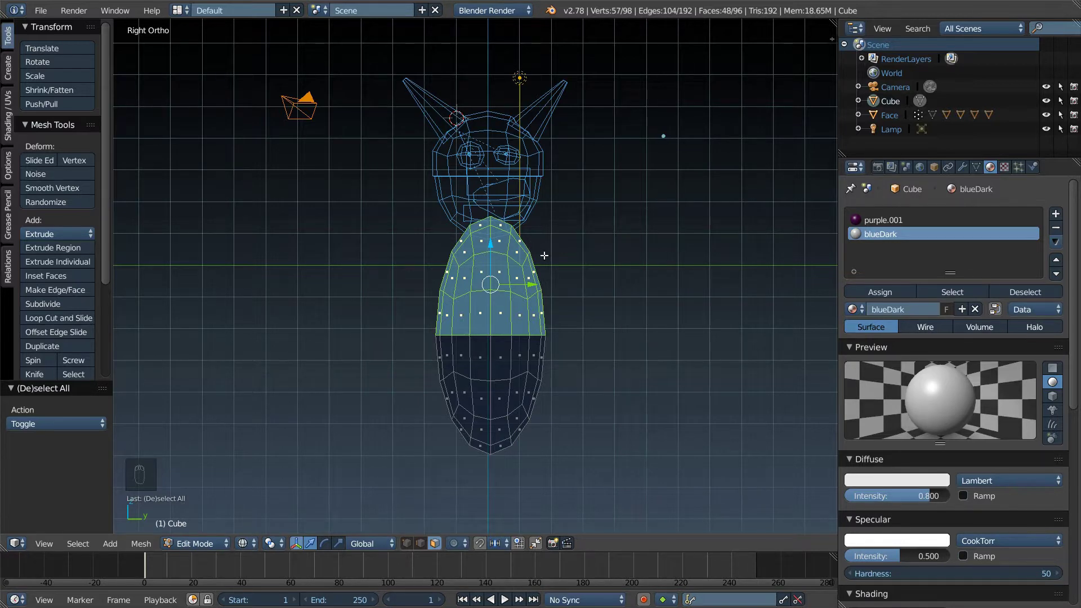
key("c")
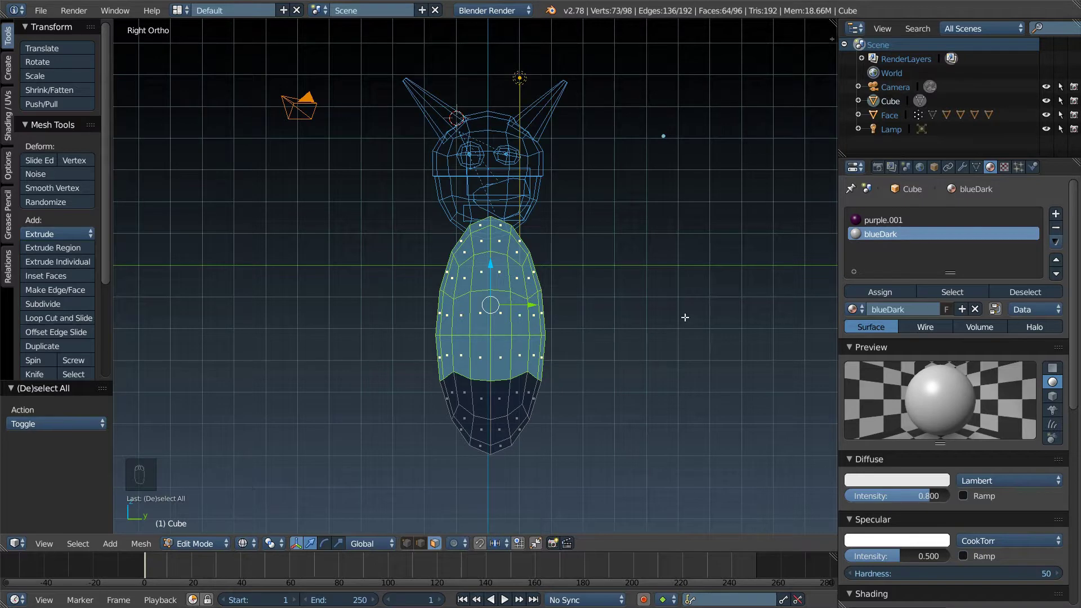
left_click_drag(887, 291, 901, 354)
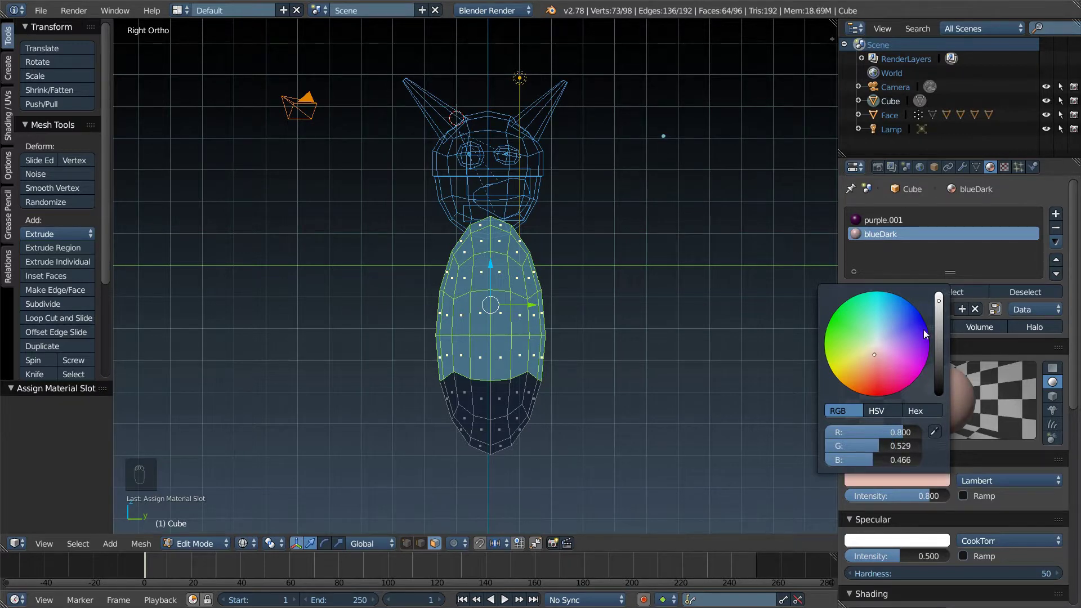
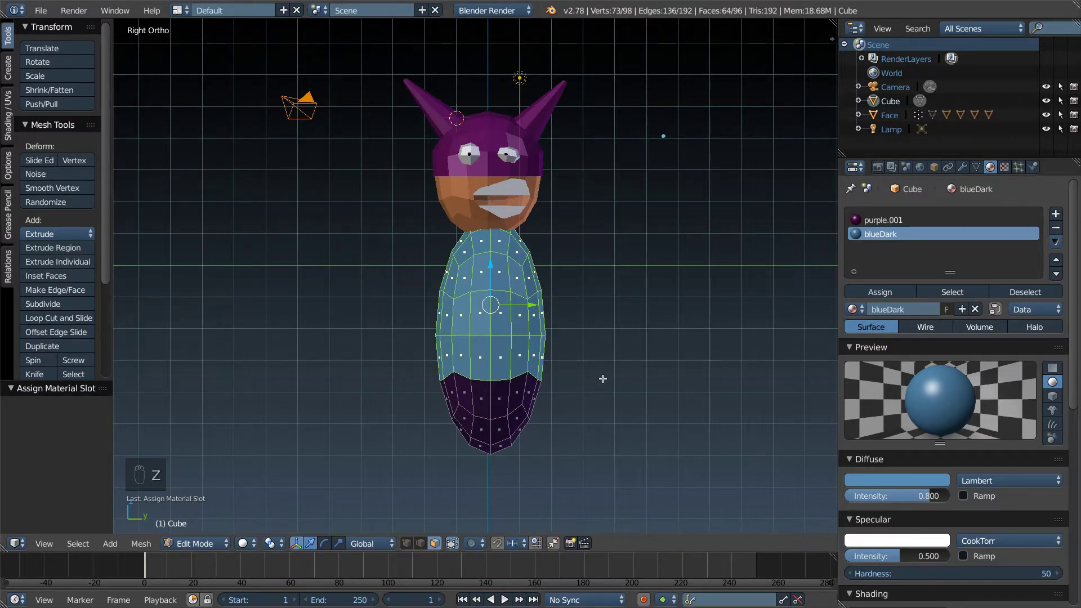
key("Tab")
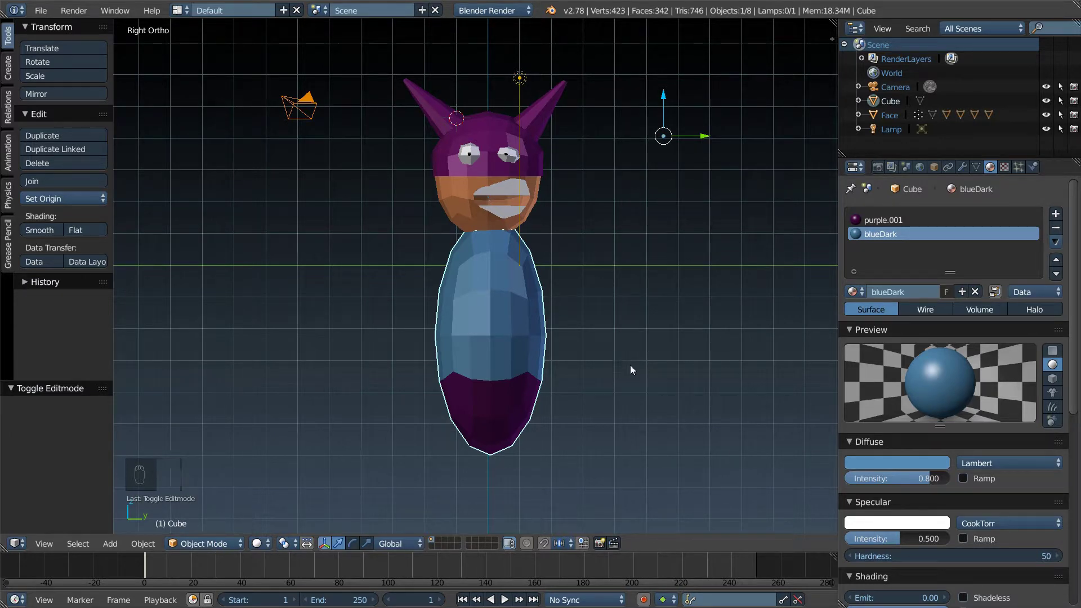
Step: Select the top shoulder band of body faces in wireframe and scale it up about 1.04
key("Tab")
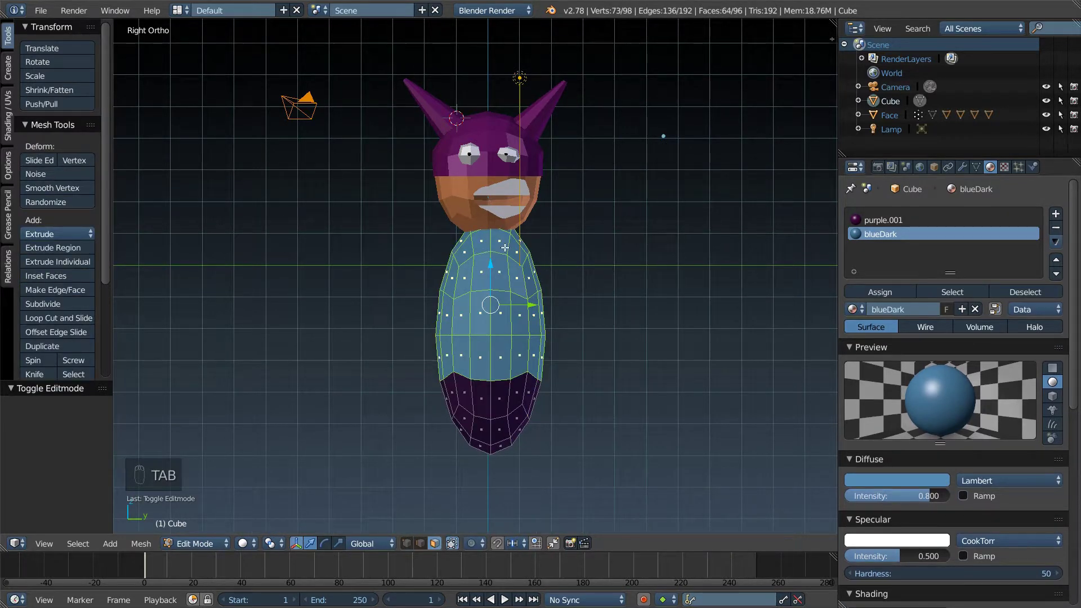
key("c")
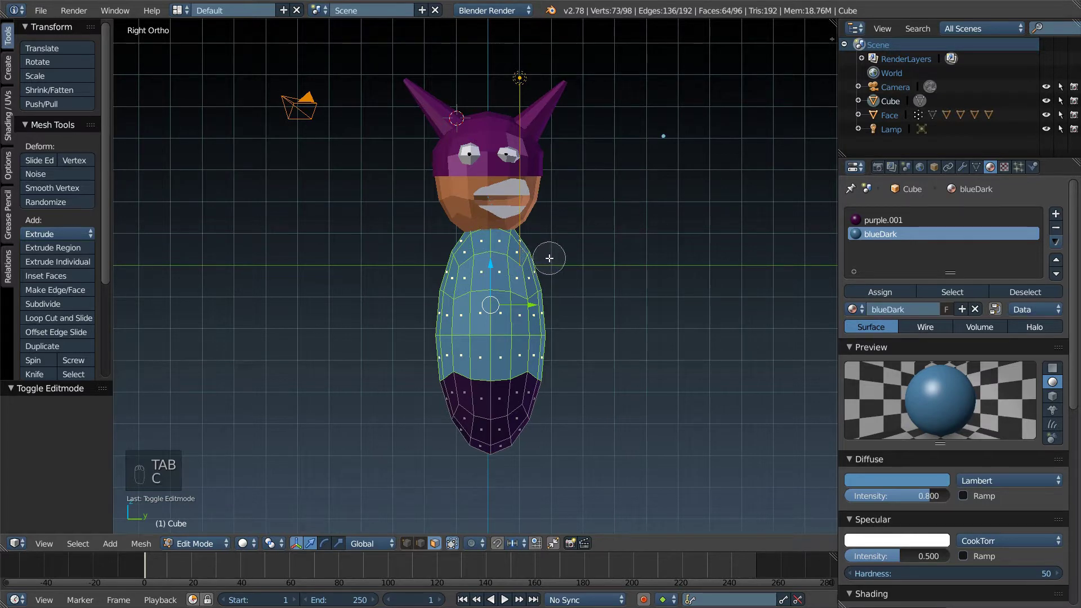
key("a")
key("c")
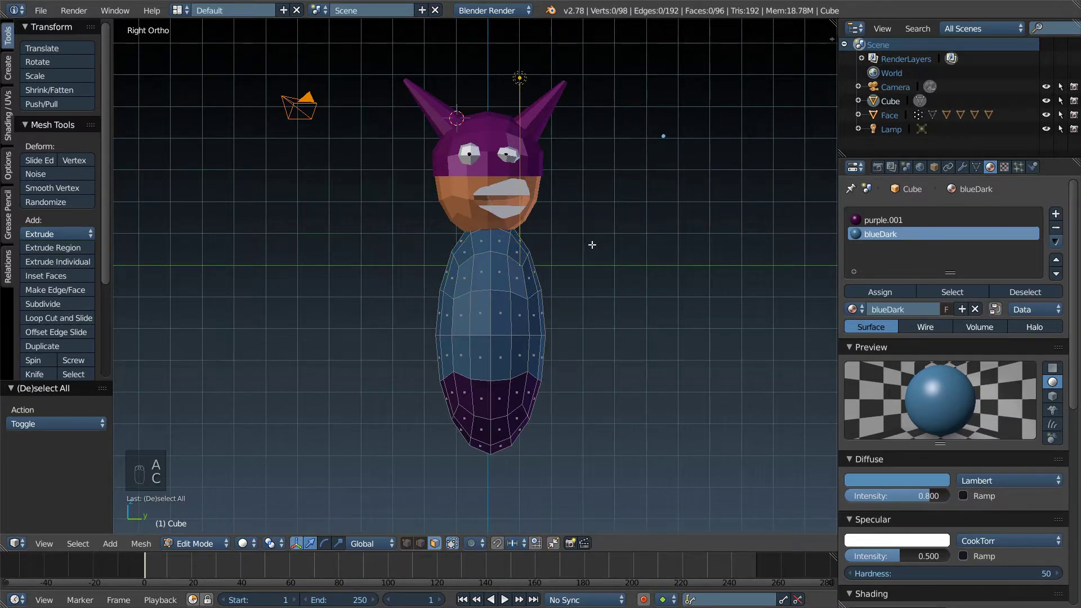
key("z")
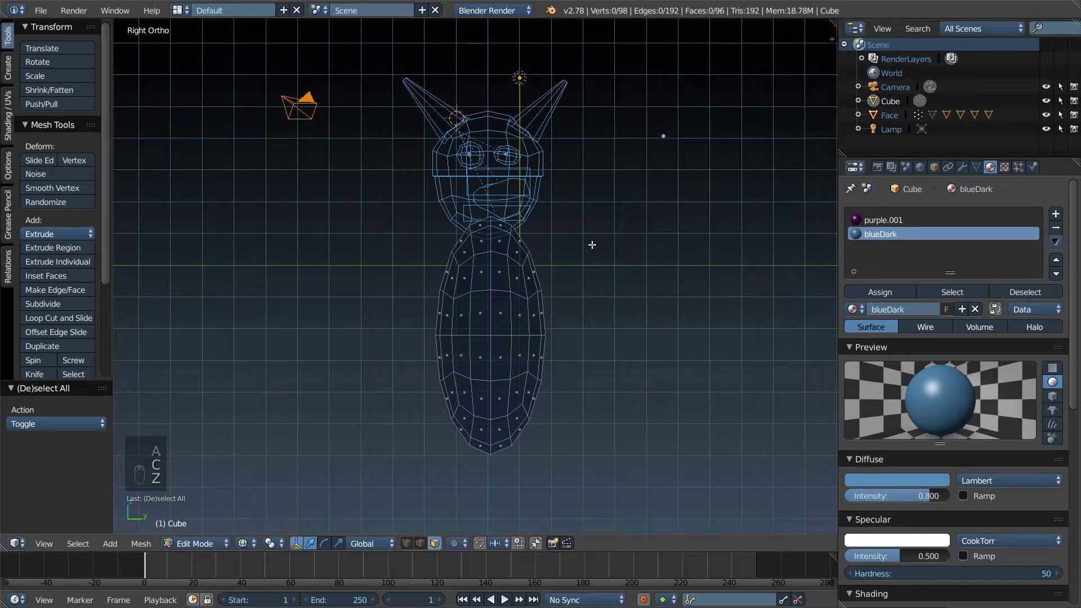
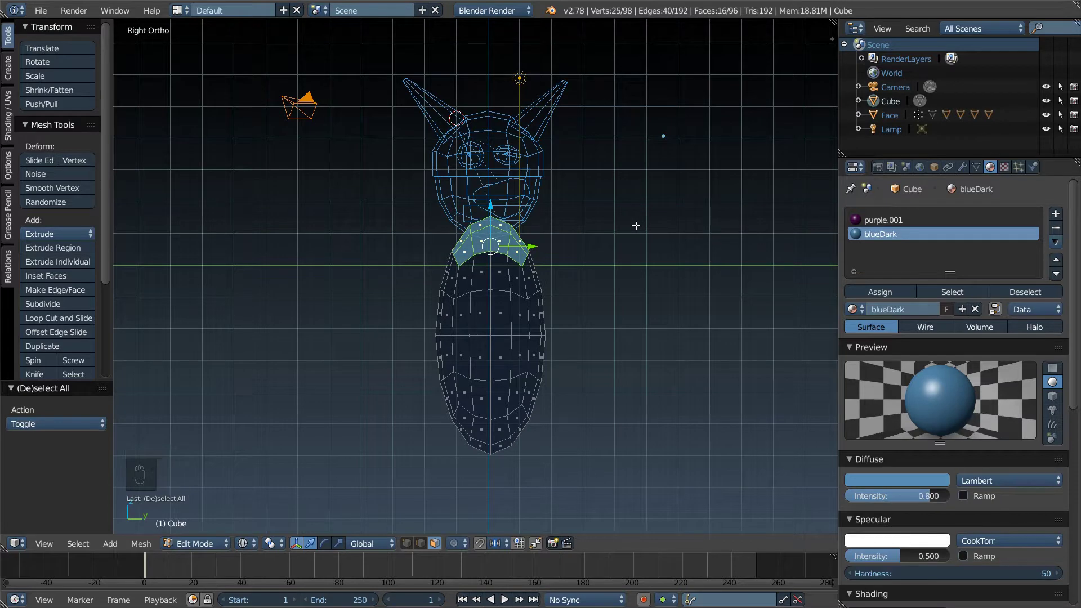
key("s")
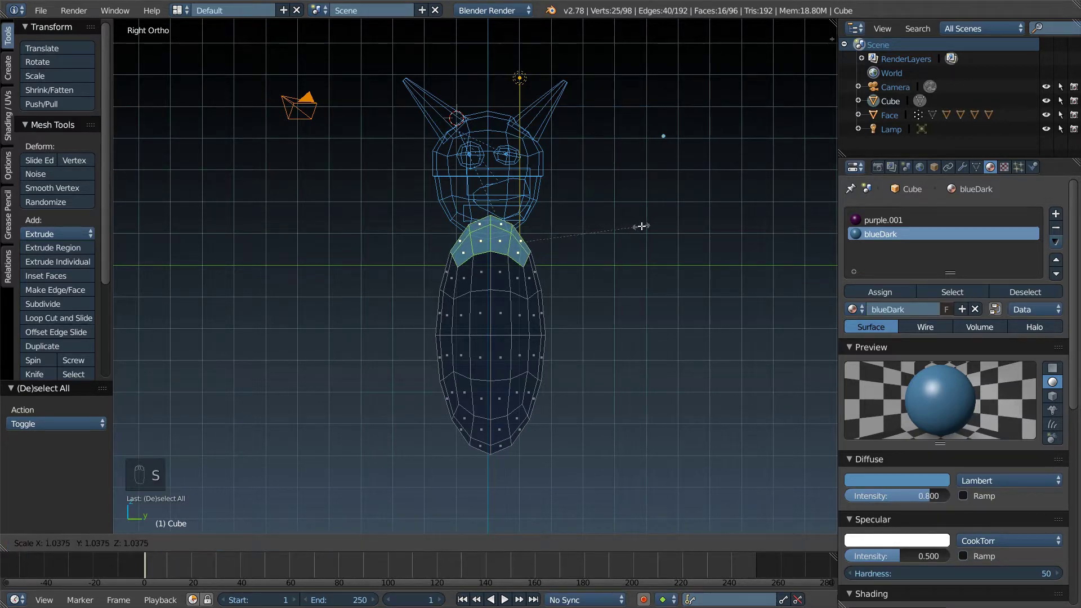
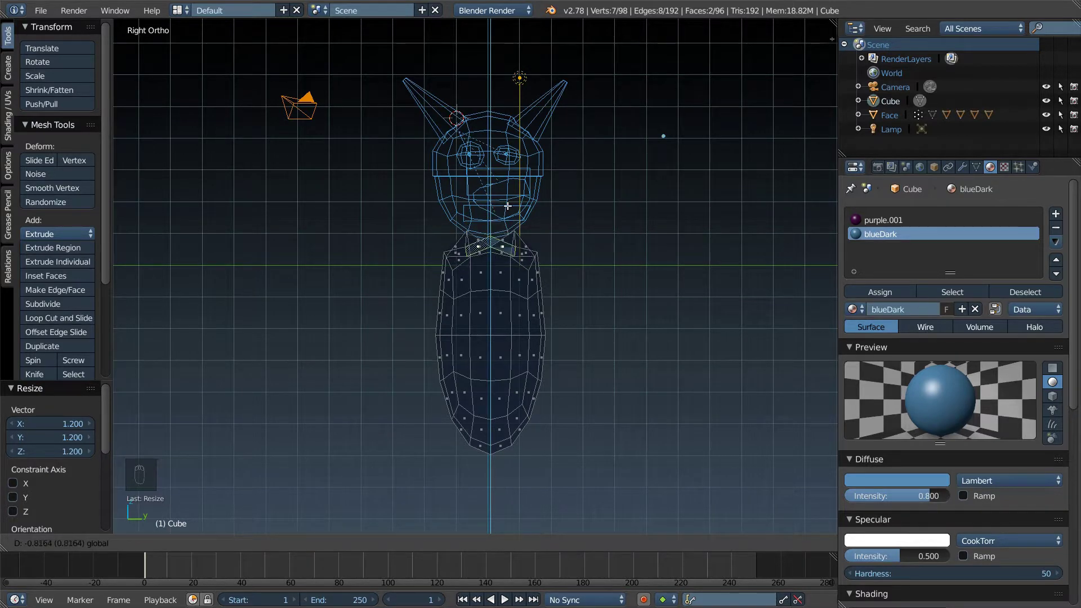
Step: Undo the top scaling, flatten the top ring along Z, then flatten the bottom band to about 0.08 in Z
key("ctrl+z")
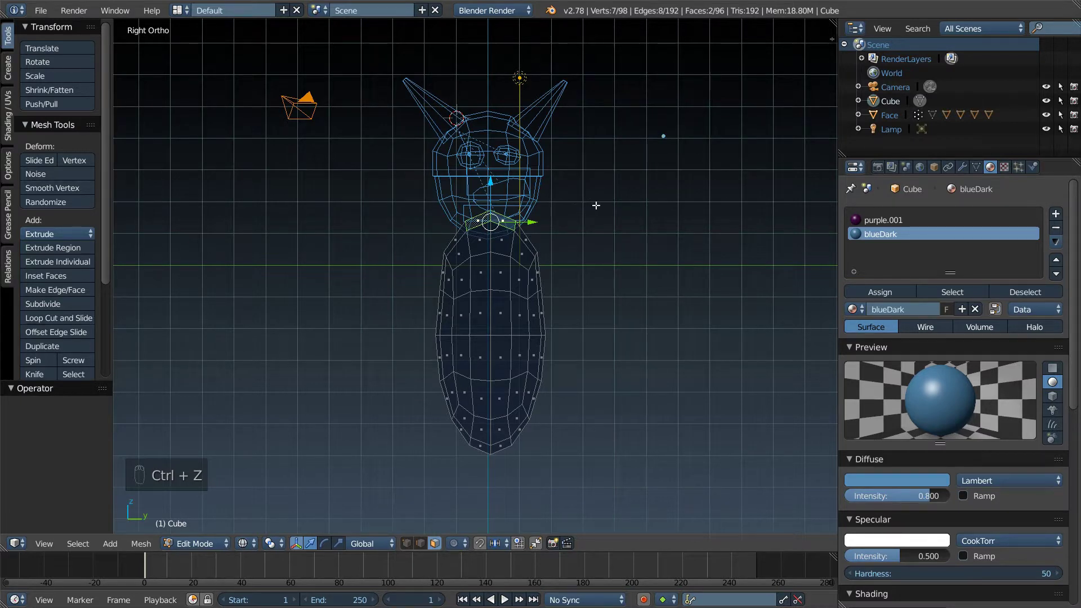
key("ctrl+z")
key("ctrl+z")
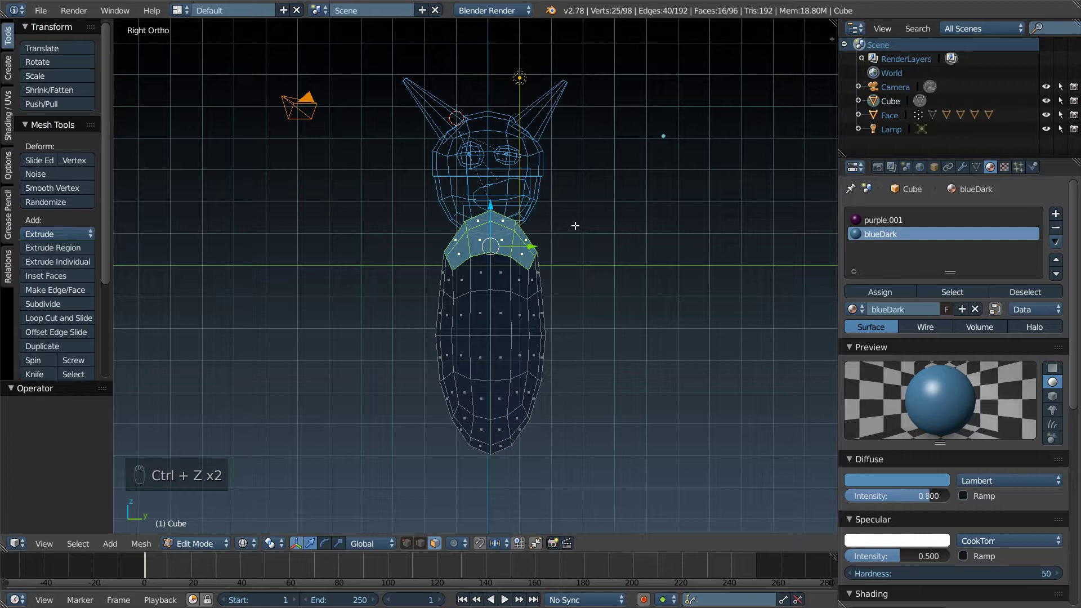
key("s")
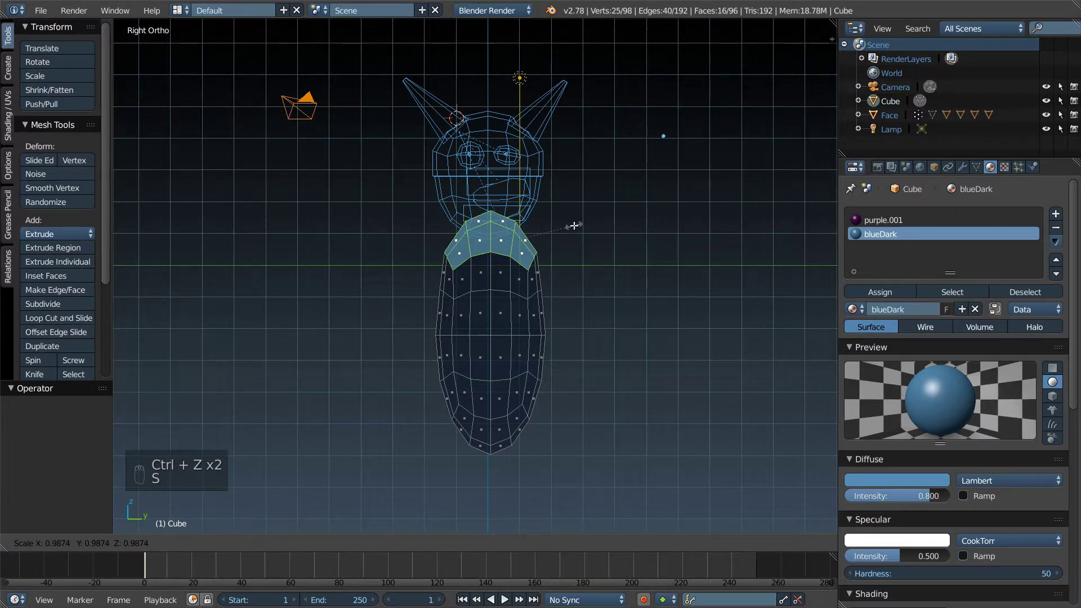
key("s")
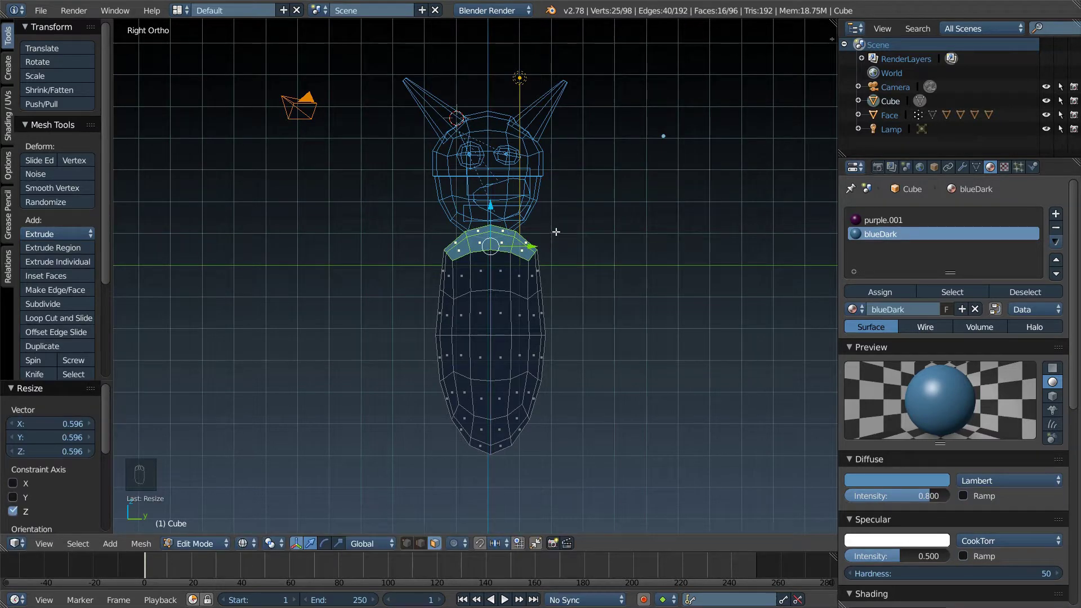
key("a")
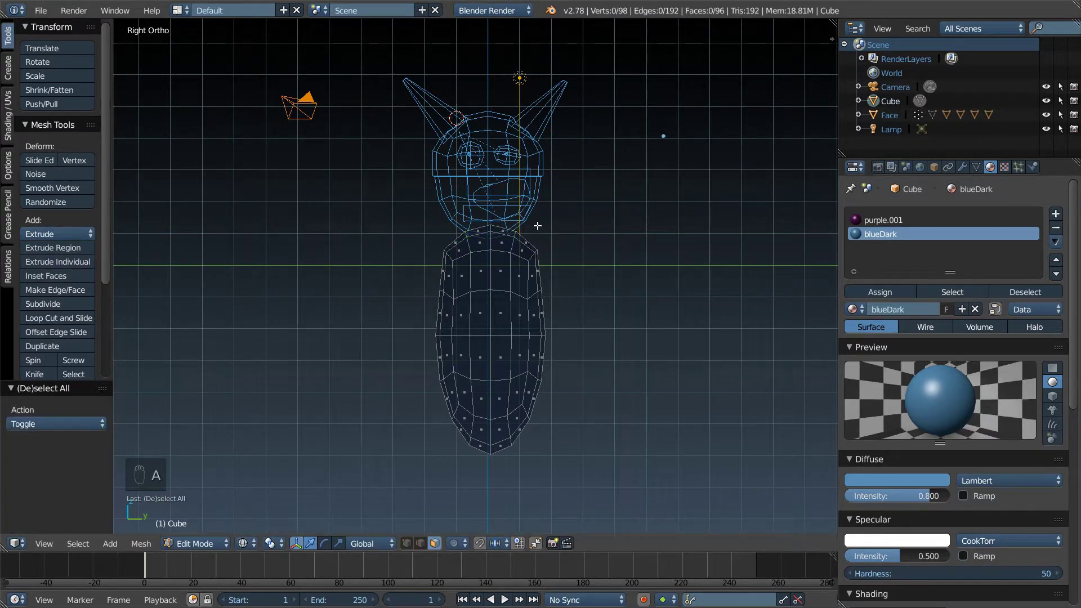
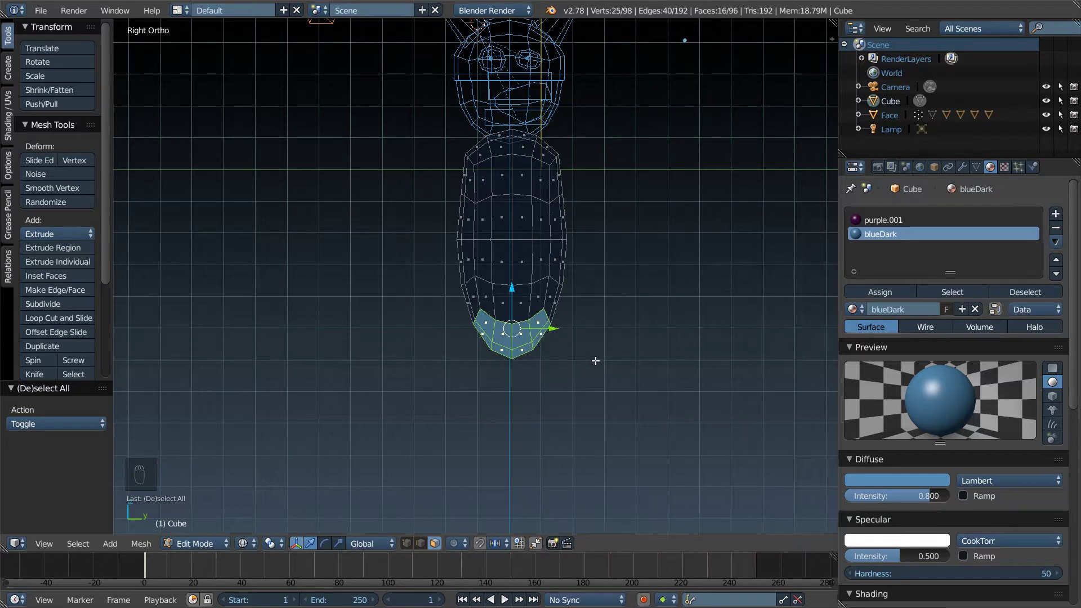
key("s")
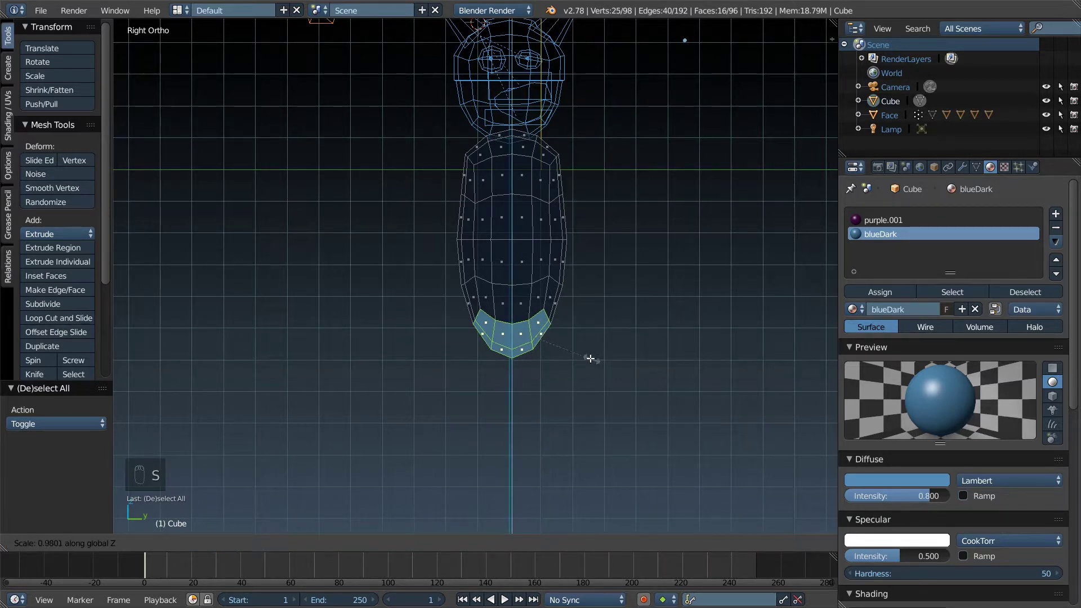
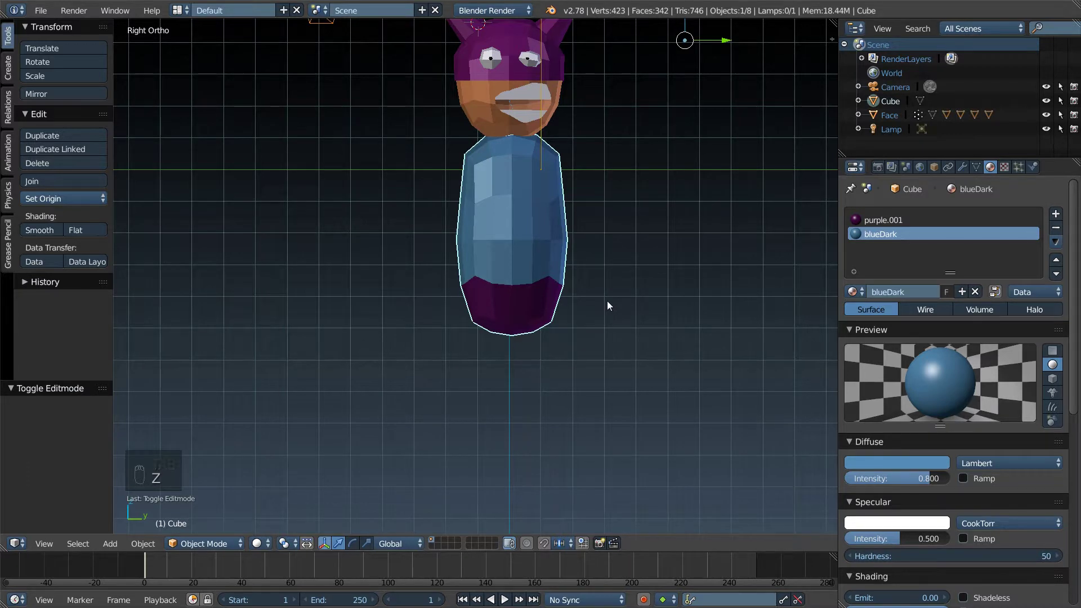
Step: Select the lower face ring, widen it, extrude a new belt band and shrink it to about 0.92
key("Tab")
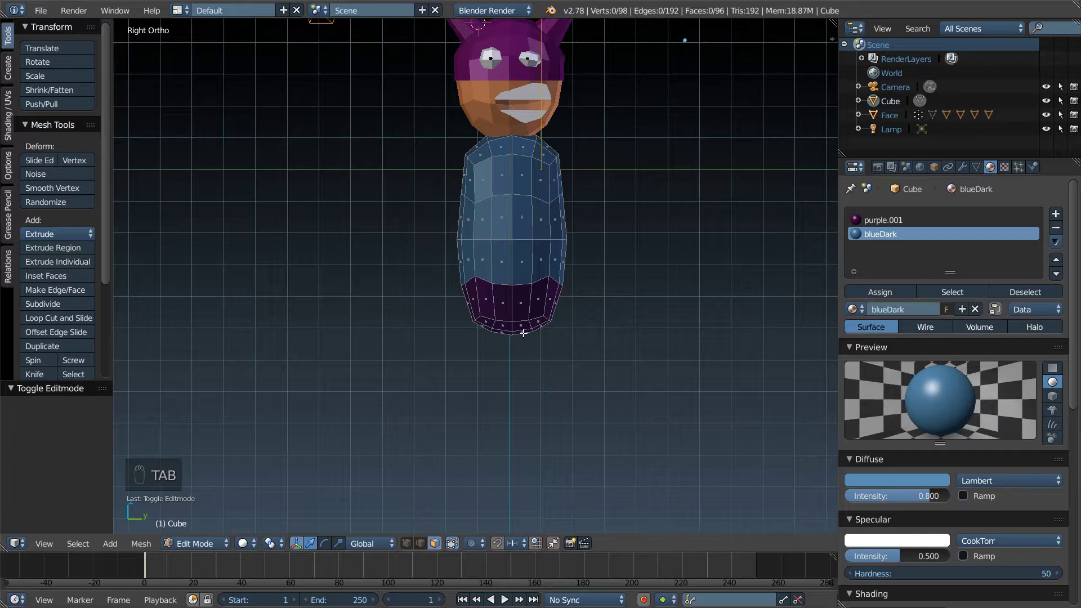
key("z")
key("c")
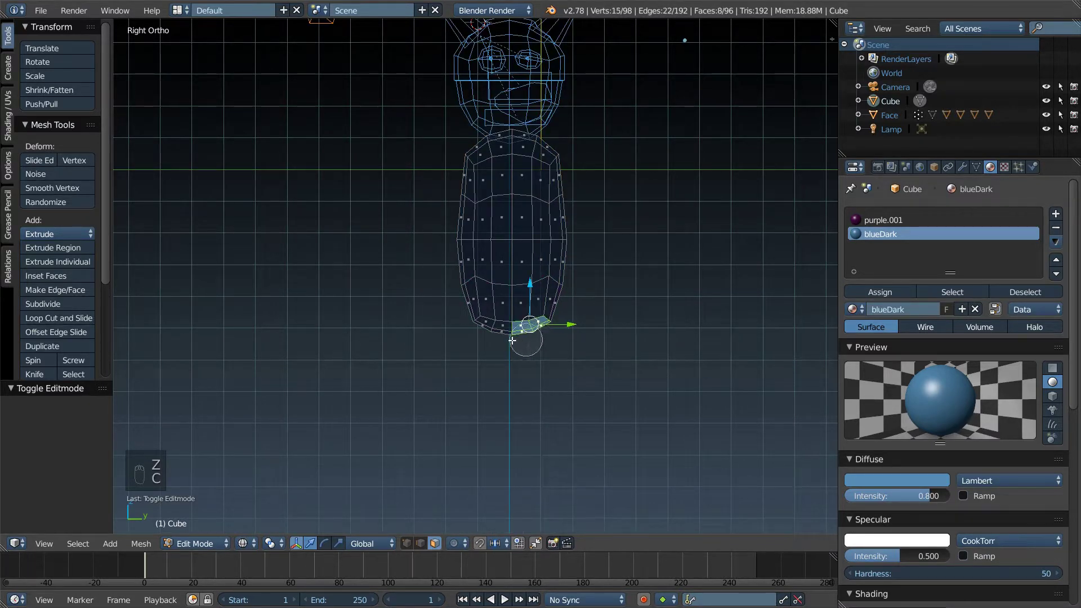
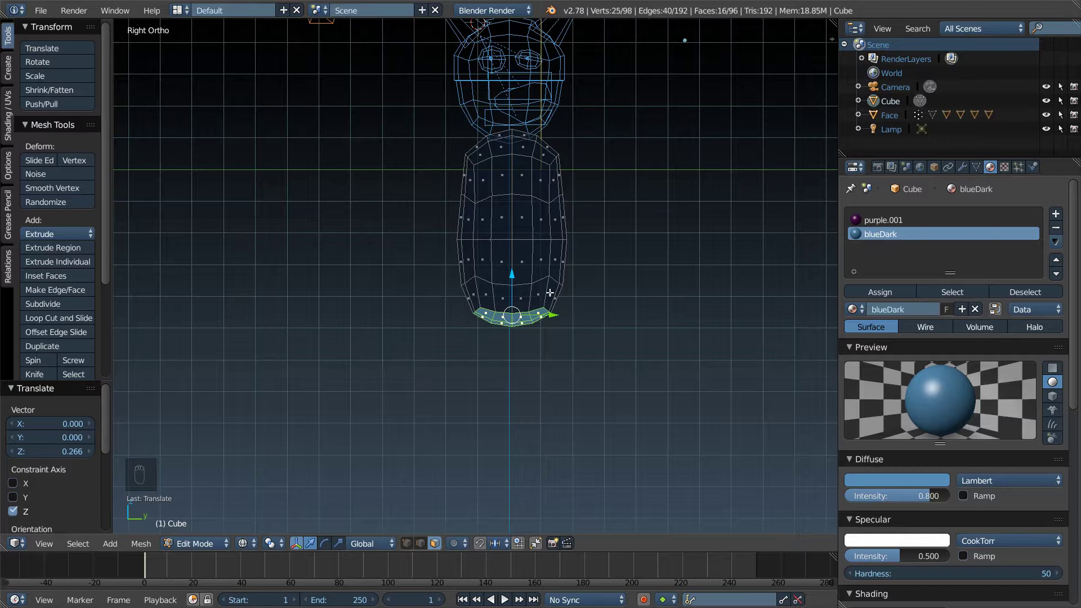
key("s")
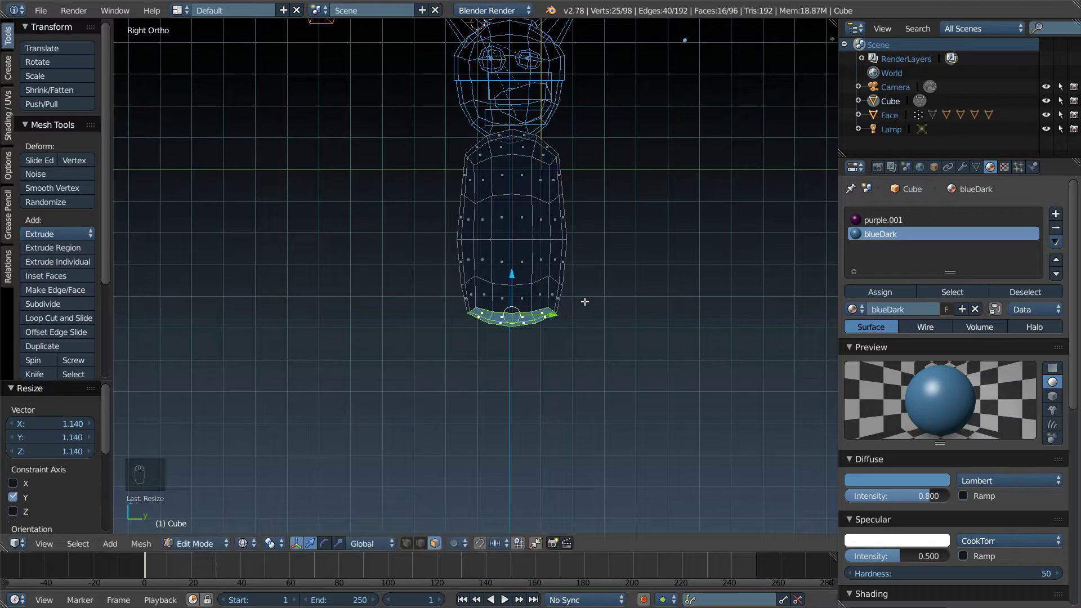
key("e")
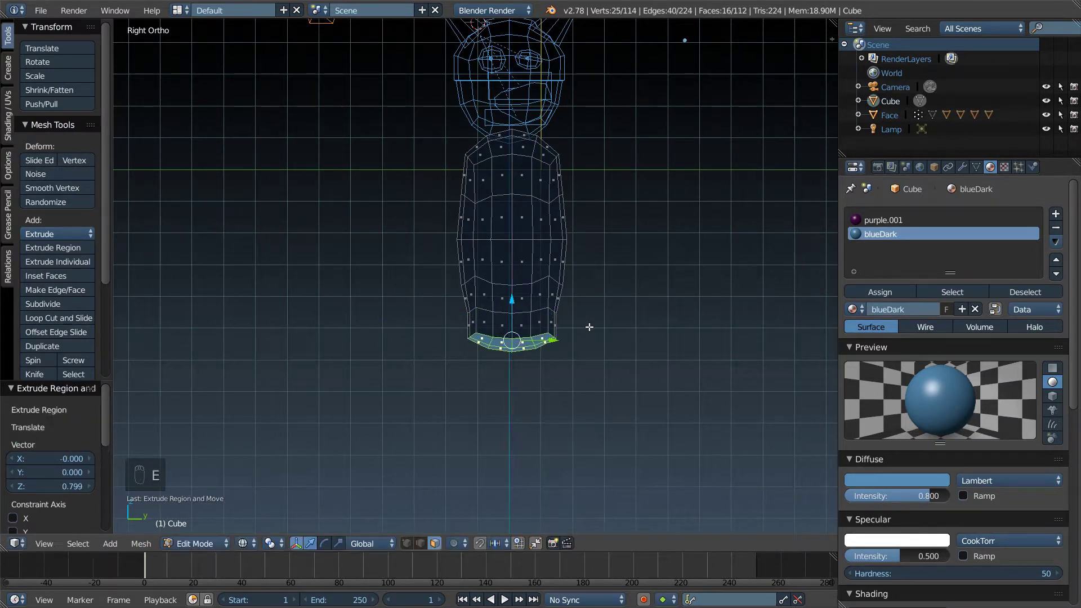
key("s")
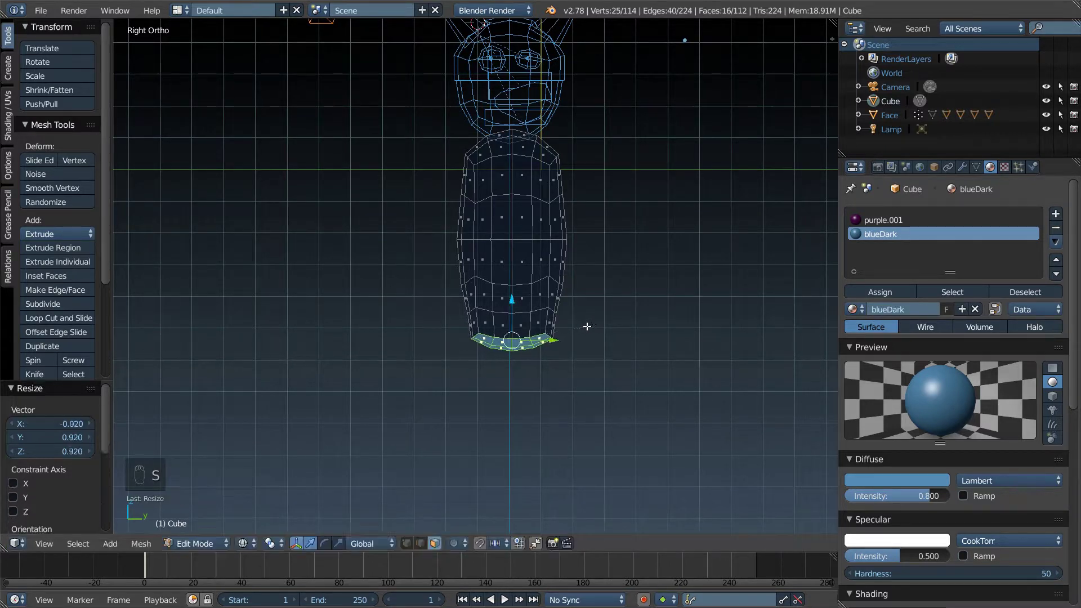
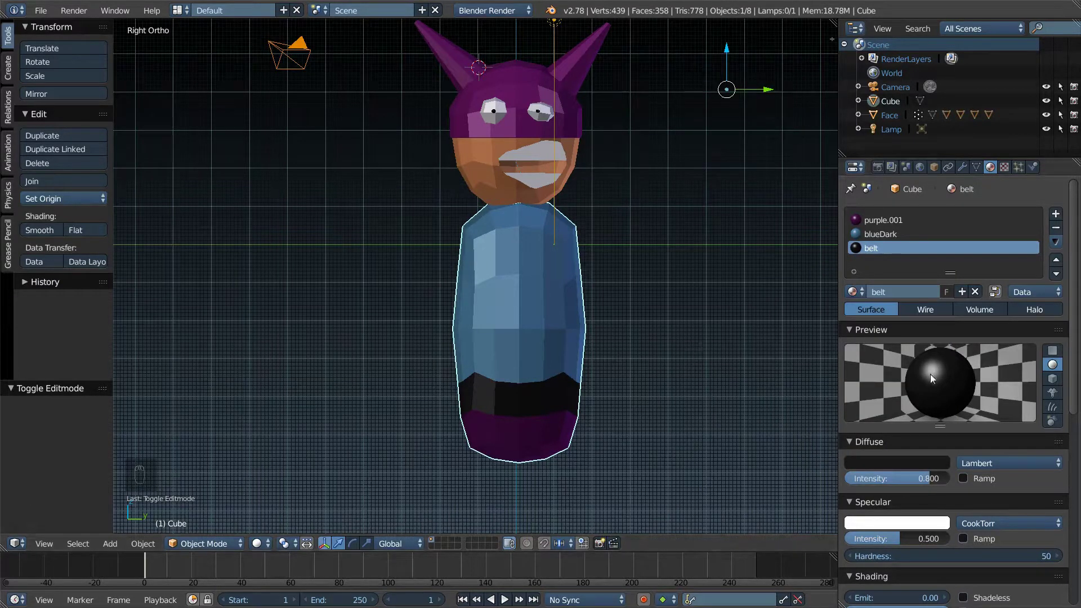
Step: Drag the belt material's diffuse colour value down to near black
left_click_drag(899, 465, 886, 337)
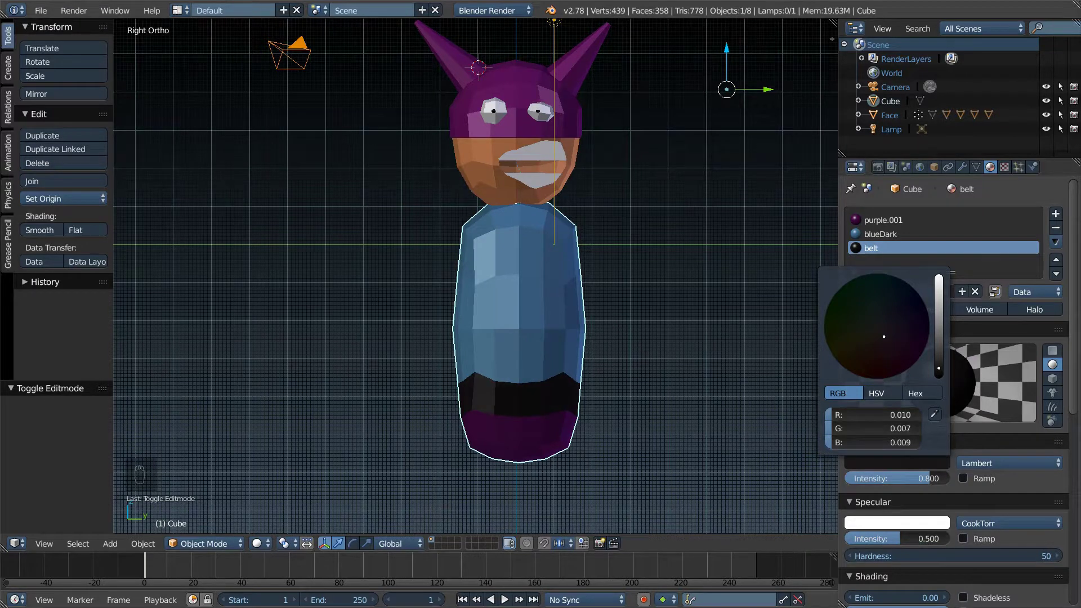
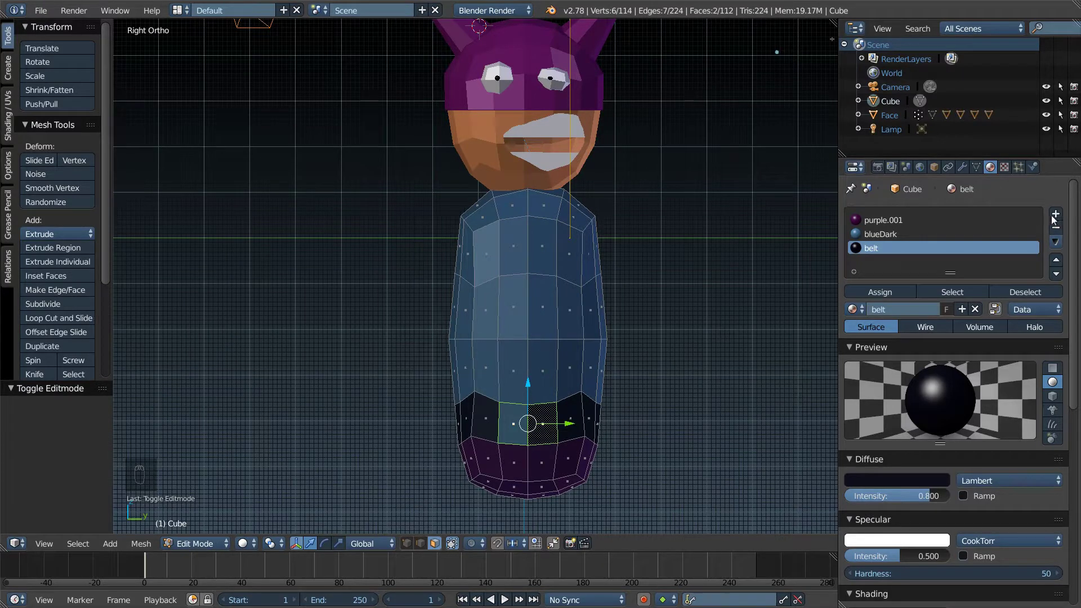
Step: Add a yellow material slot for the front belt face and move vertices with G to shape the buckle
left_click_drag(1058, 217, 885, 263)
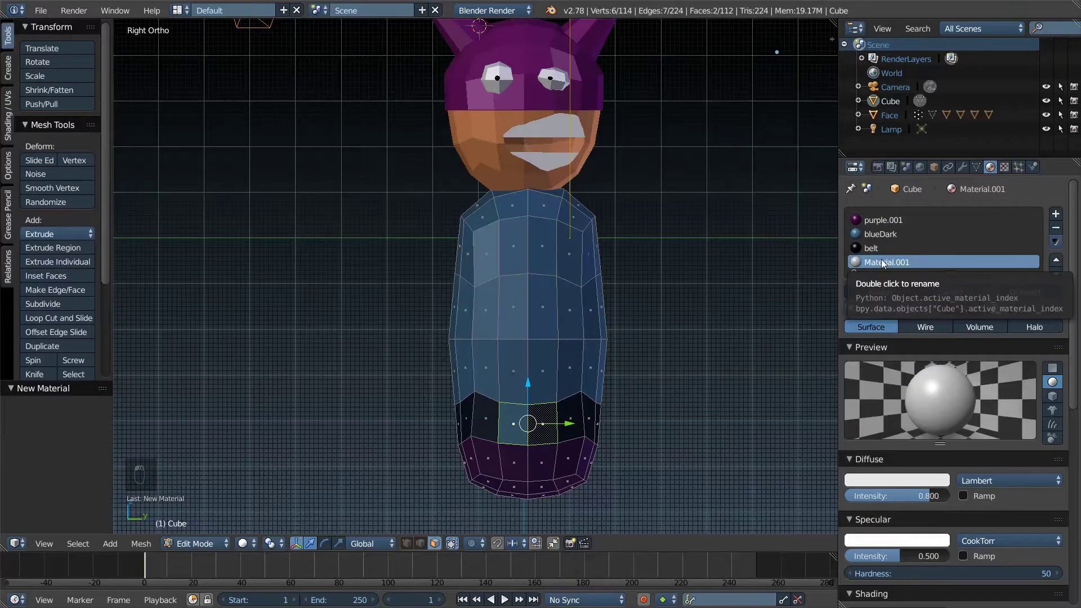
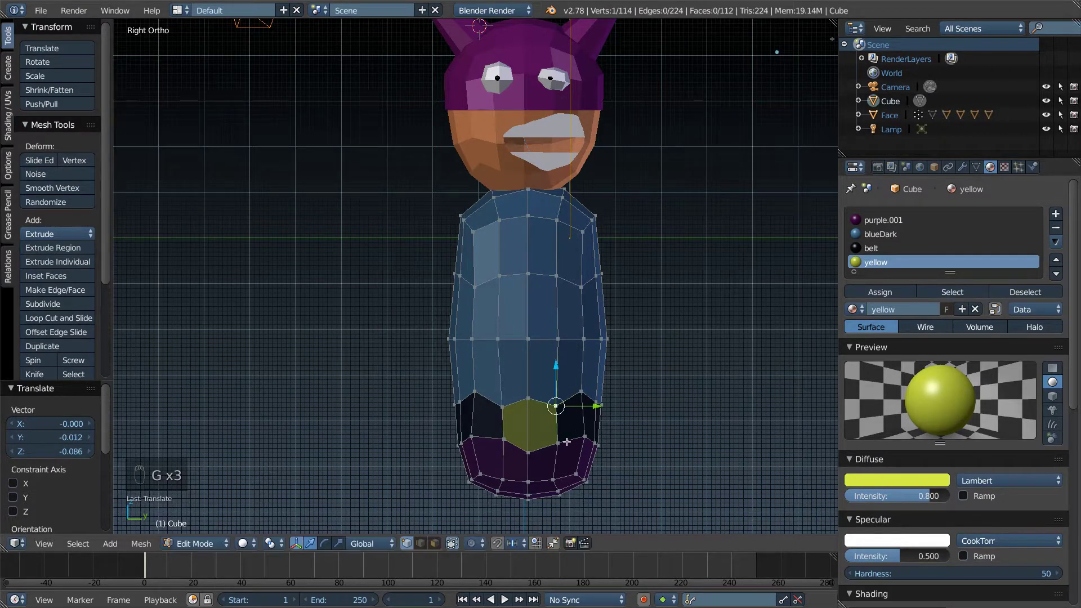
key("g")
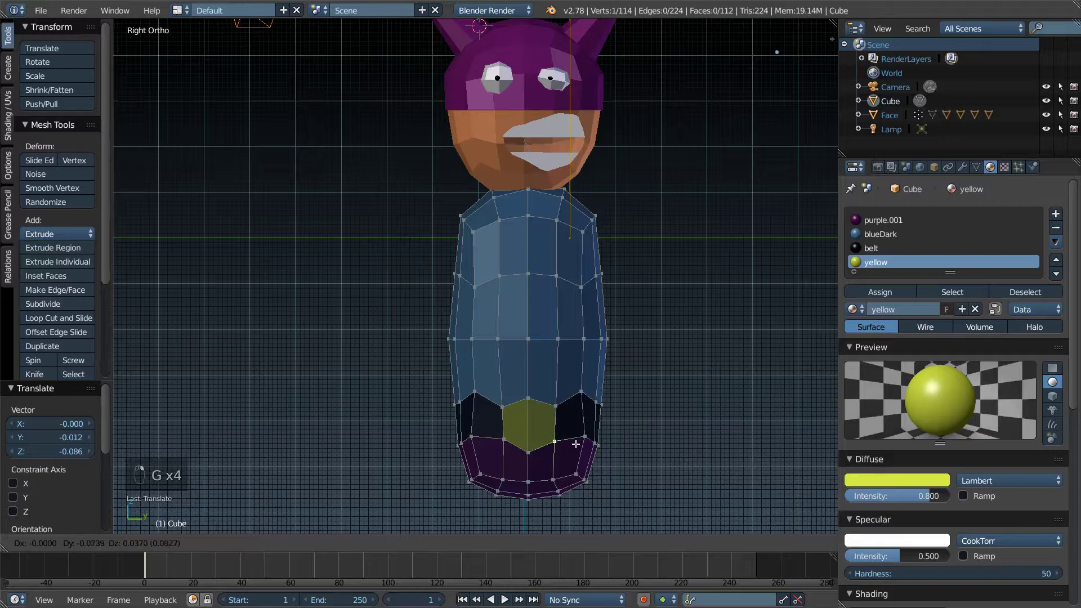
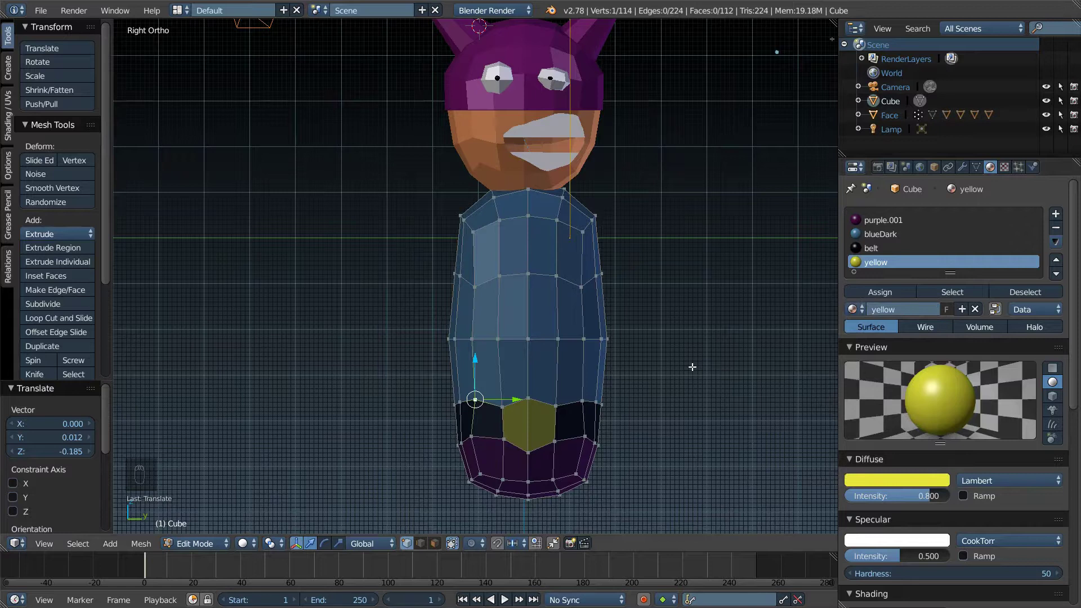
key("Tab")
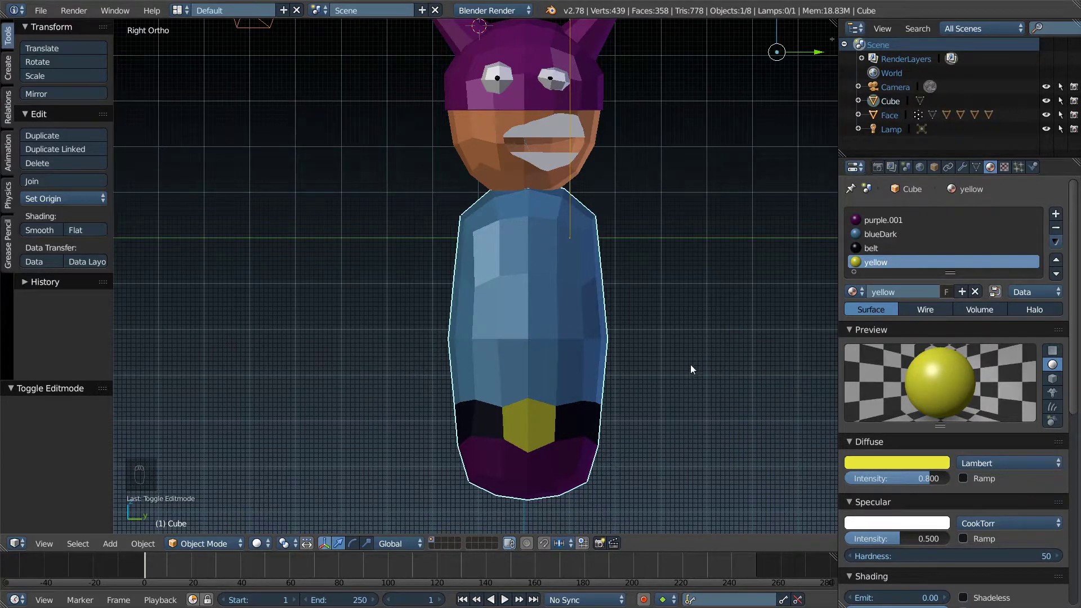
left_click_drag(675, 306, 619, 333)
left_click(619, 334)
left_click_drag(614, 333, 617, 336)
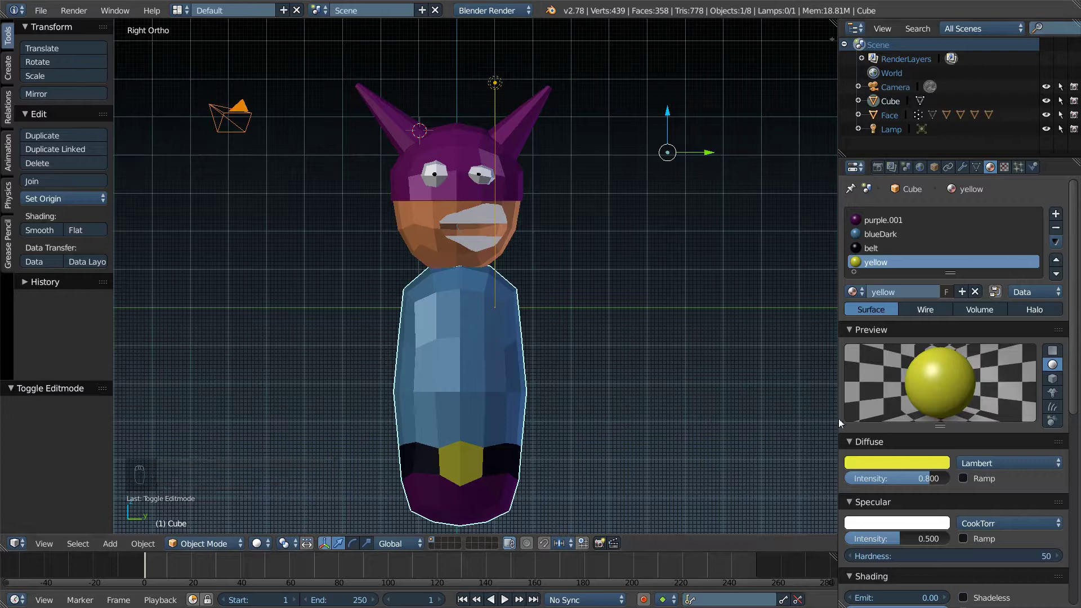
left_click_drag(218, 278, 360, 357)
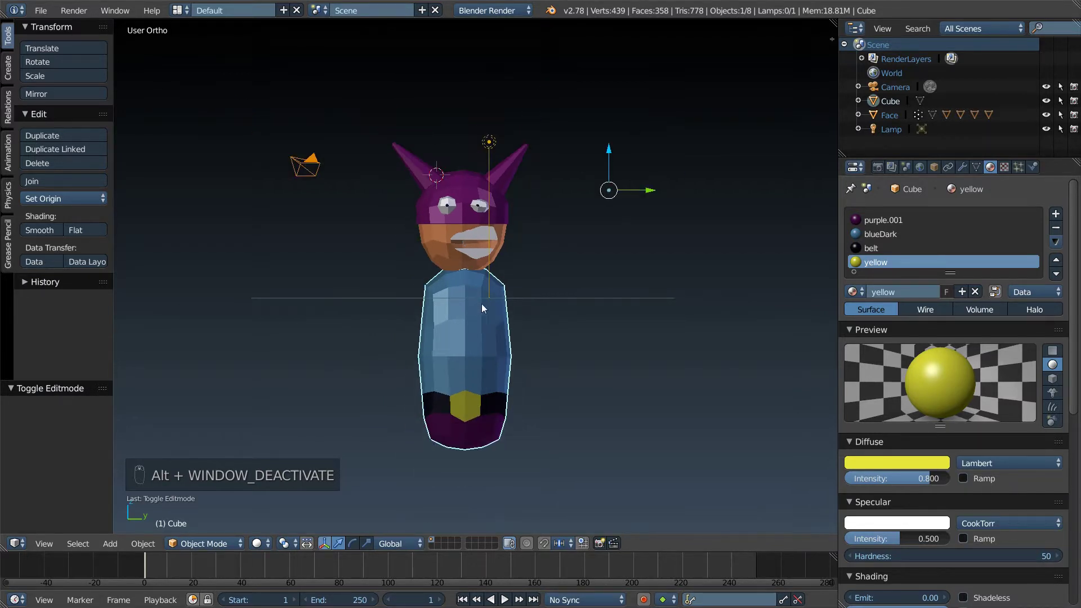
left_click_drag(486, 307, 486, 307)
key("KP_5")
key("KP_5")
key("KP_1")
key("KP_3")
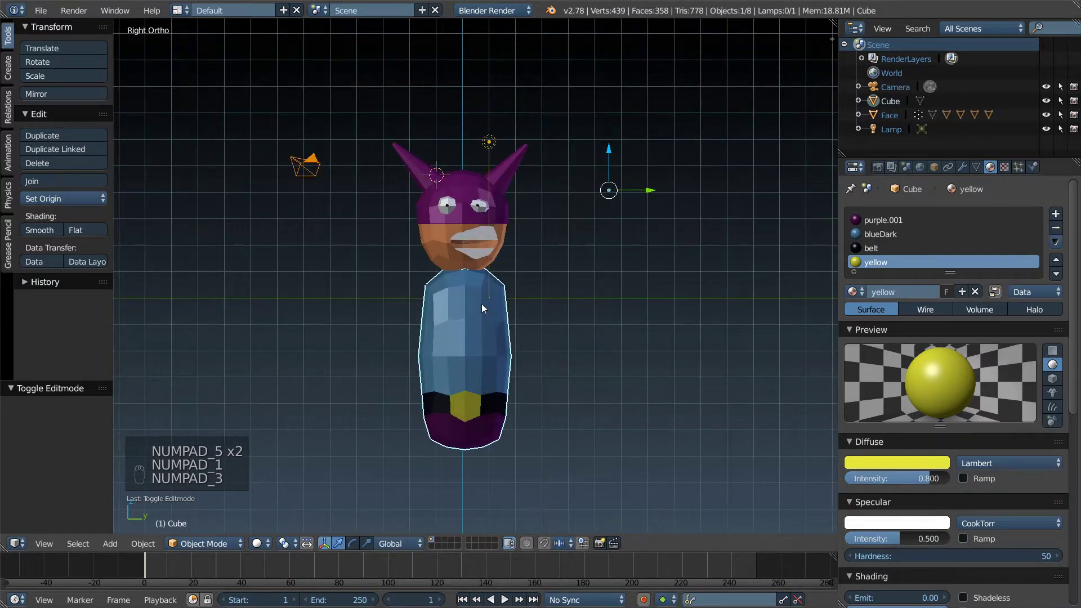
middle_click(477, 307)
middle_click(554, 265)
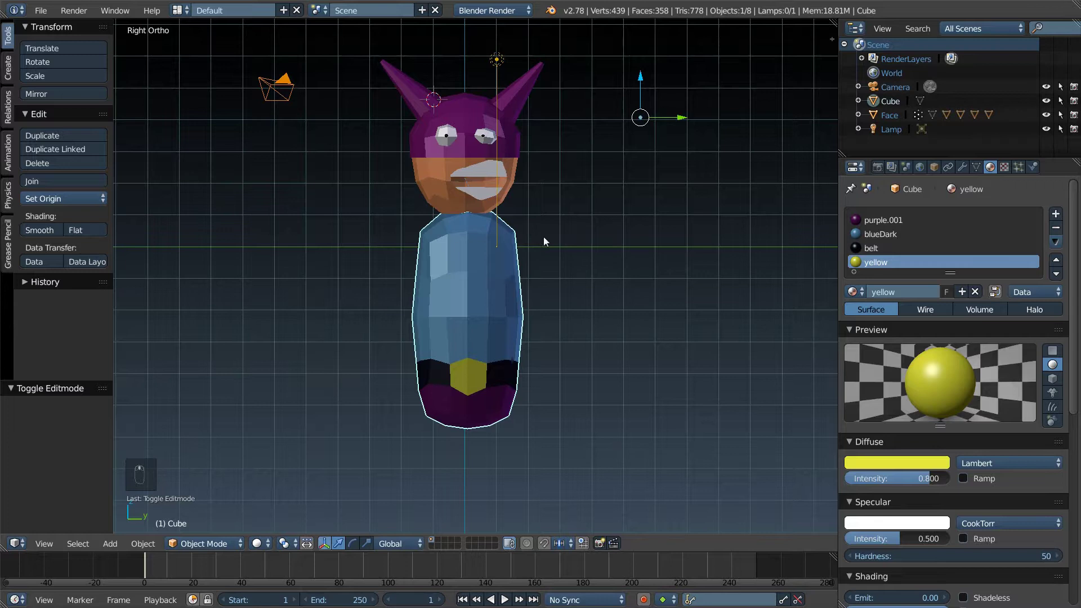
left_click_drag(487, 260, 440, 190)
Step: Join Cube into Face as one object and set its origin to the geometry centre near the neck
key("ctrl+j")
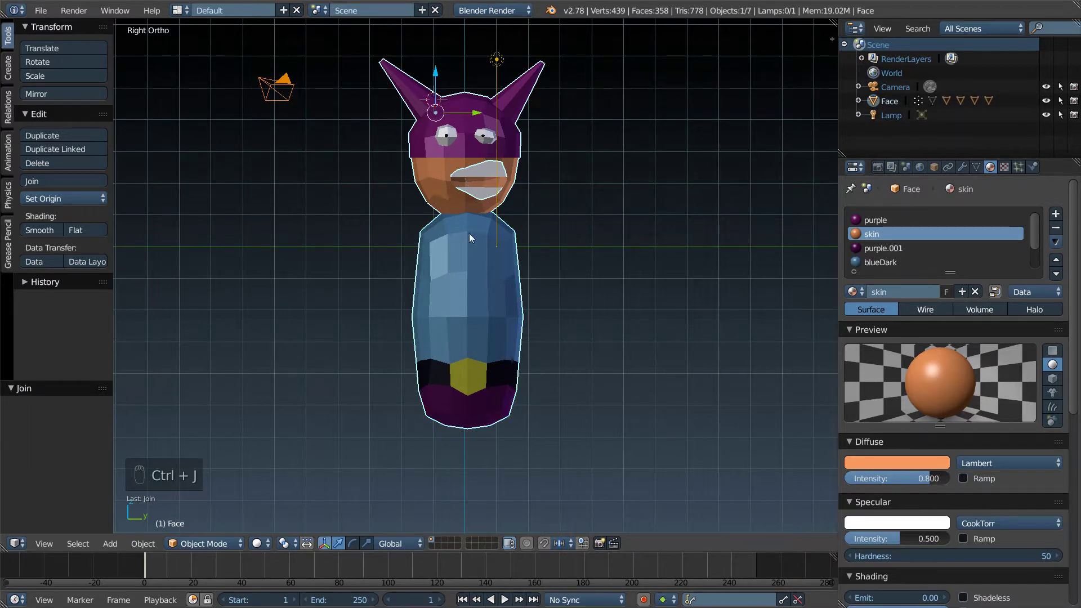
left_click_drag(470, 255, 595, 306)
key("g")
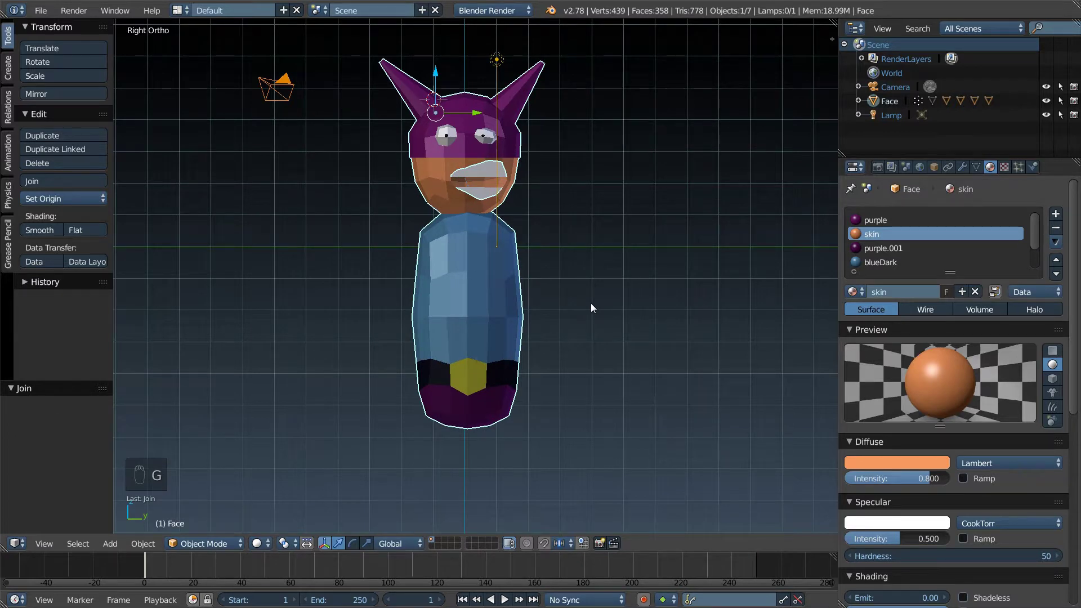
key("ctrl+shift+alt+c")
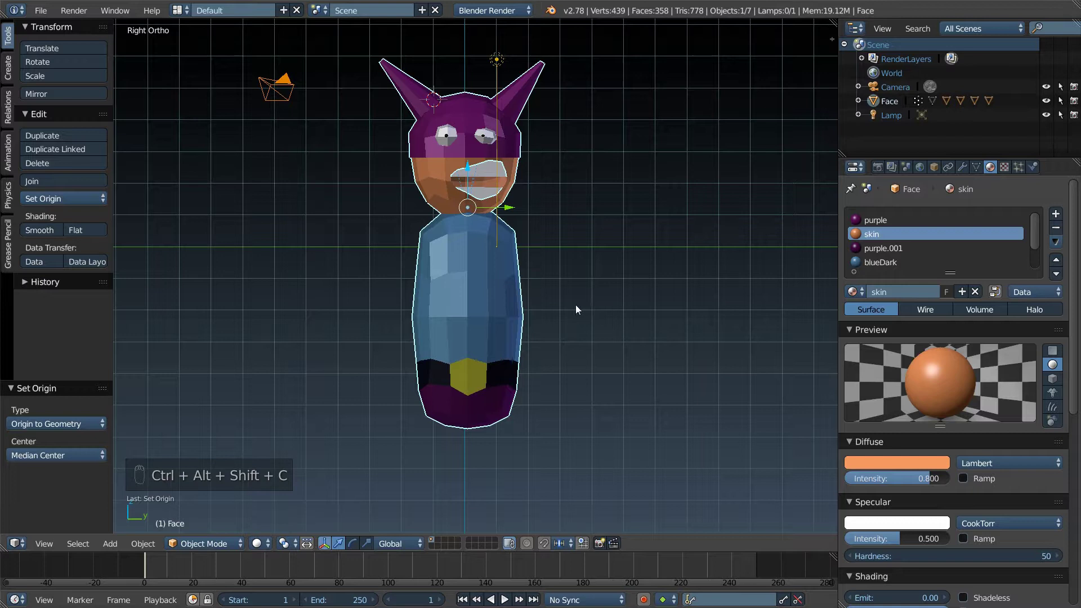
key("g")
left_click_drag(621, 316, 615, 308)
key("g")
left_click_drag(611, 295, 652, 272)
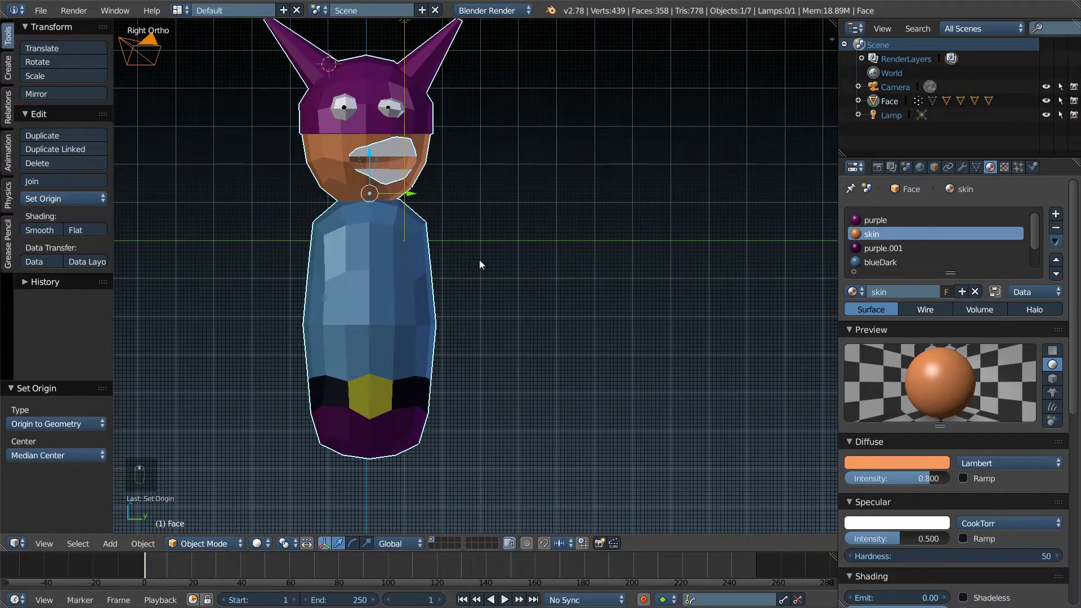
Step: Add a cylinder beside the character's head and shrink it to a small size
key("shift+a")
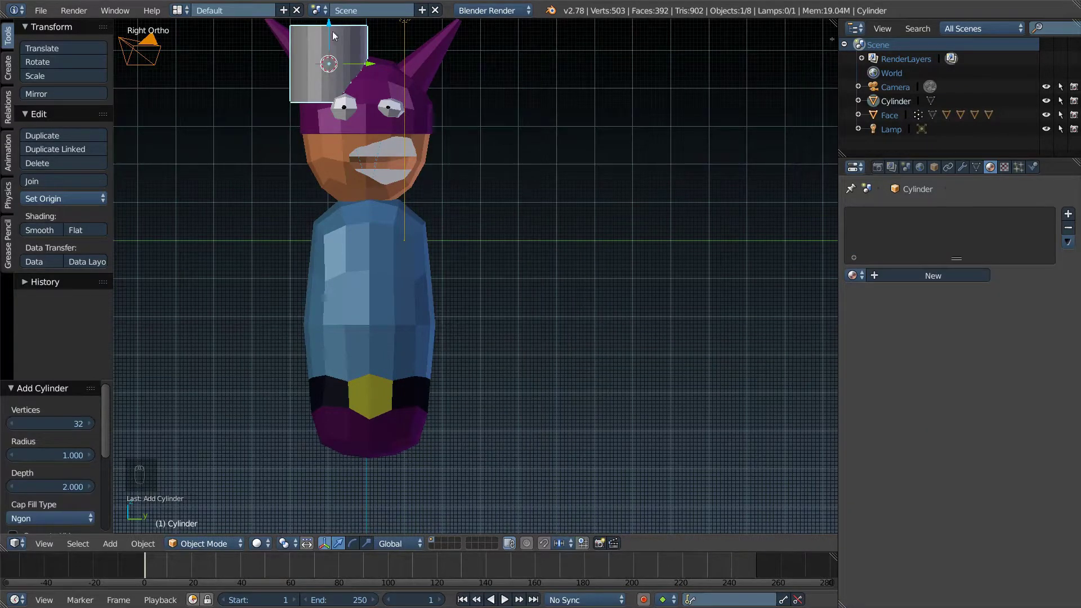
left_click_drag(334, 50, 644, 227)
key("s")
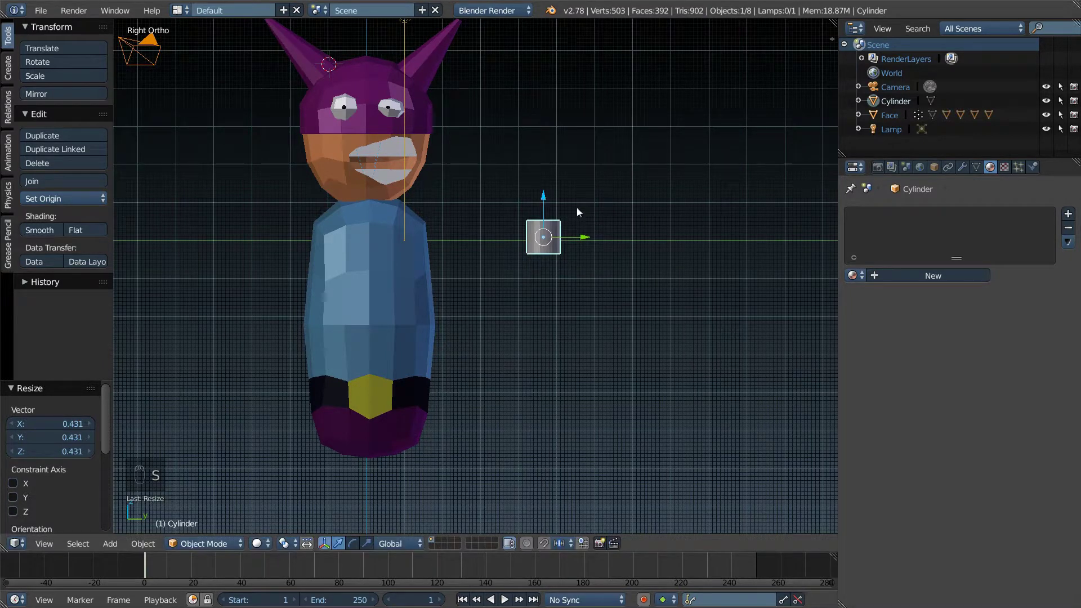
key("e")
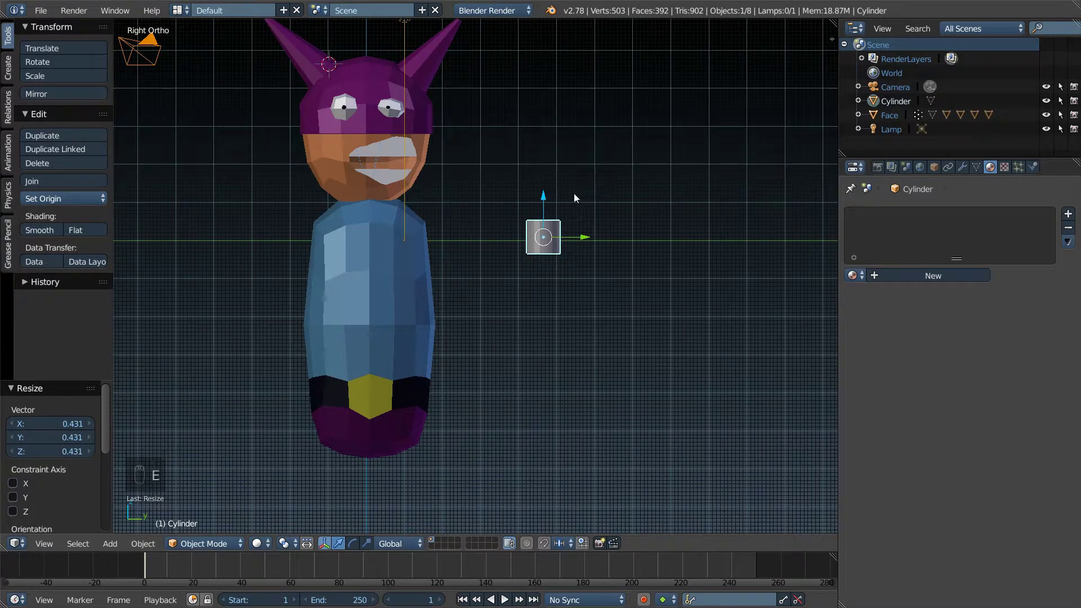
key("Escape")
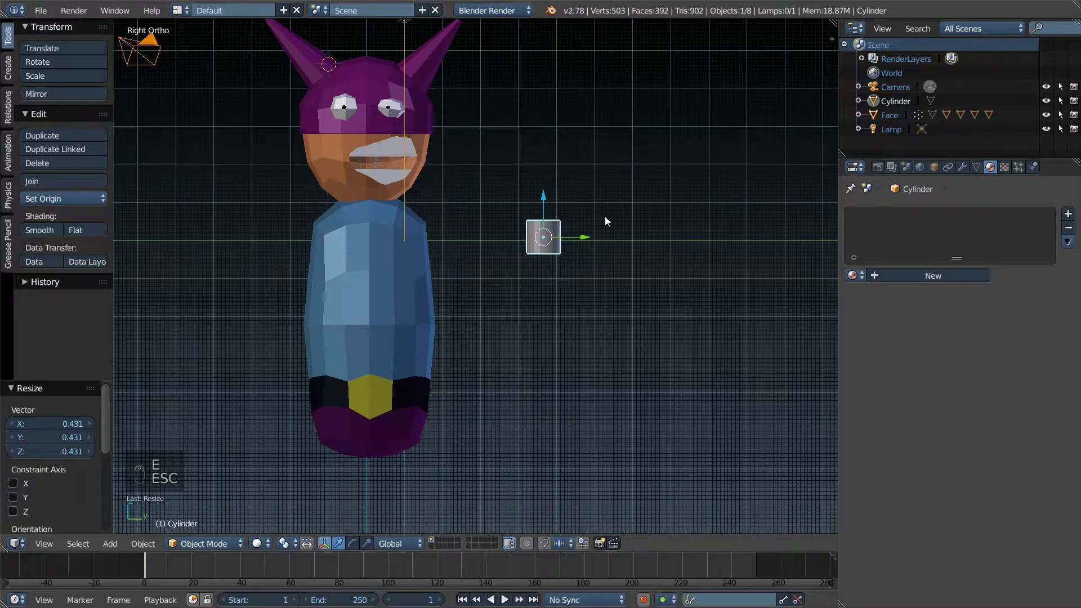
Step: Rotate the cylinder 90° about X and stretch it about 2.9 times along Y into a bar
key("r")
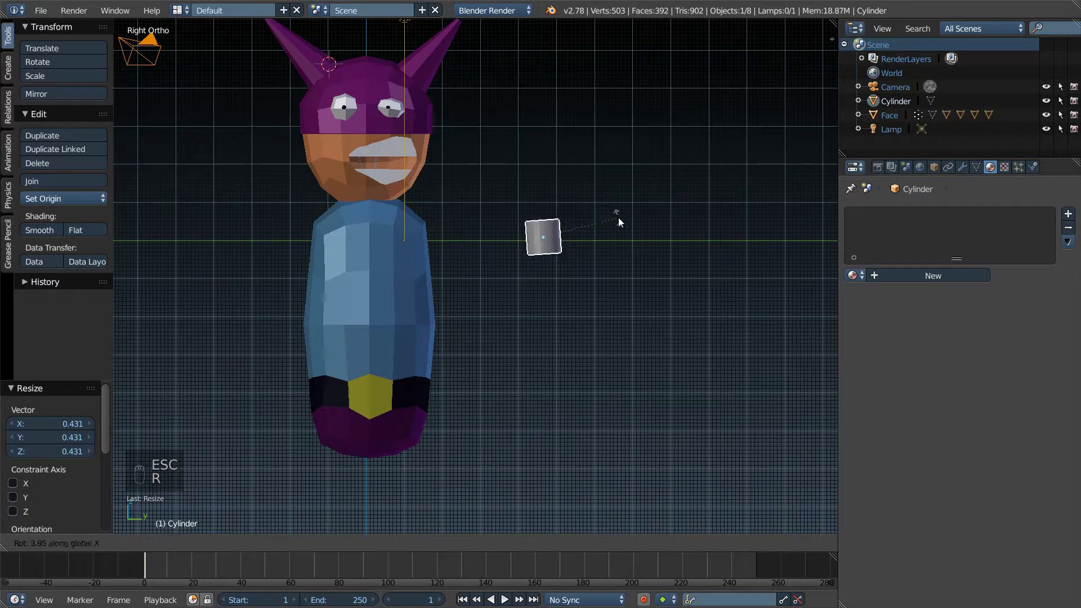
key("r")
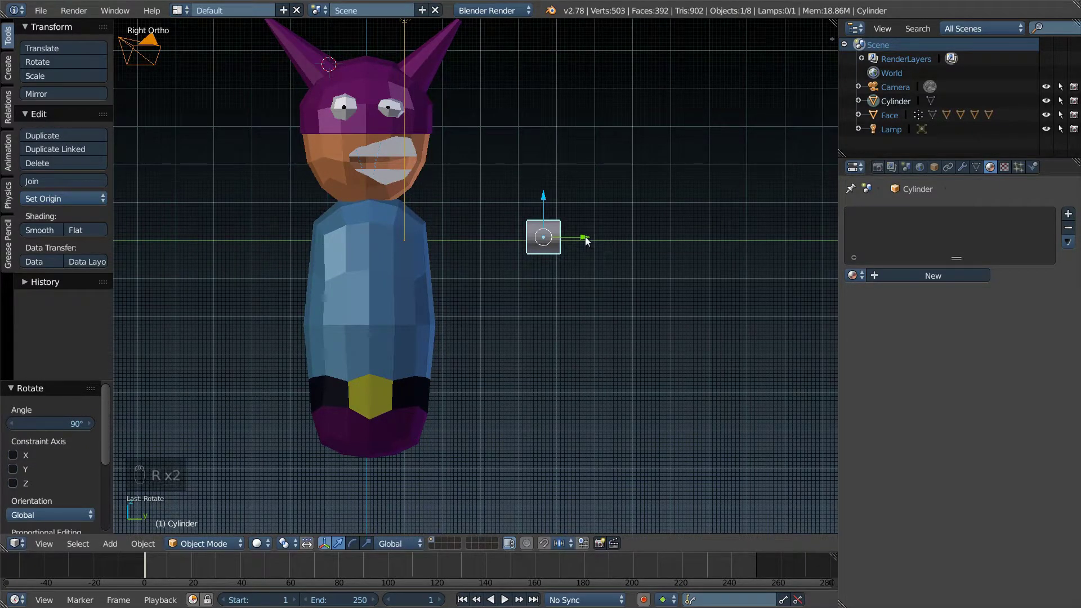
key("s")
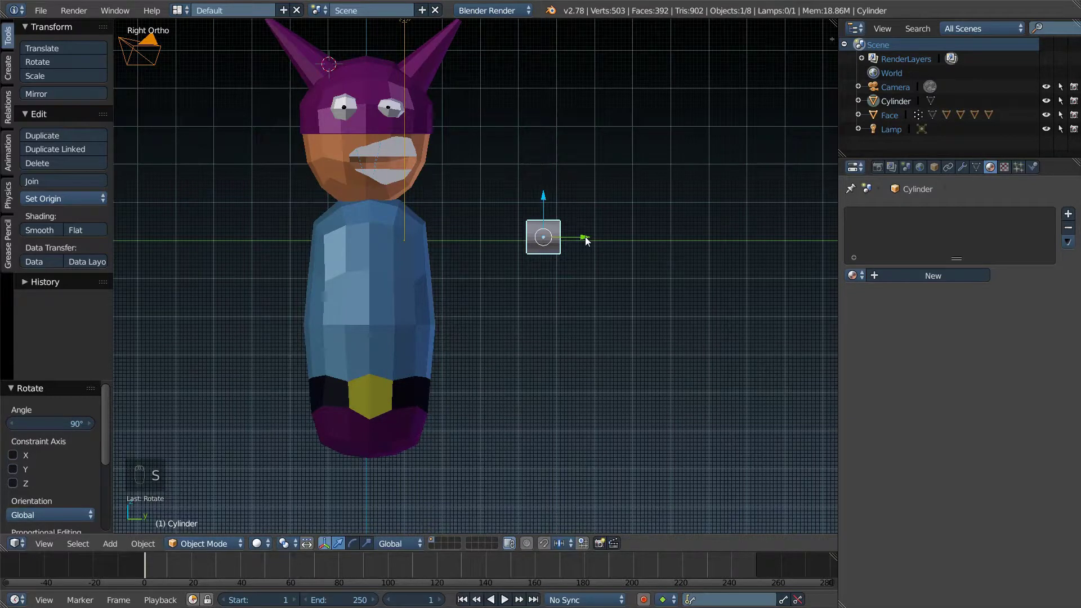
key("s")
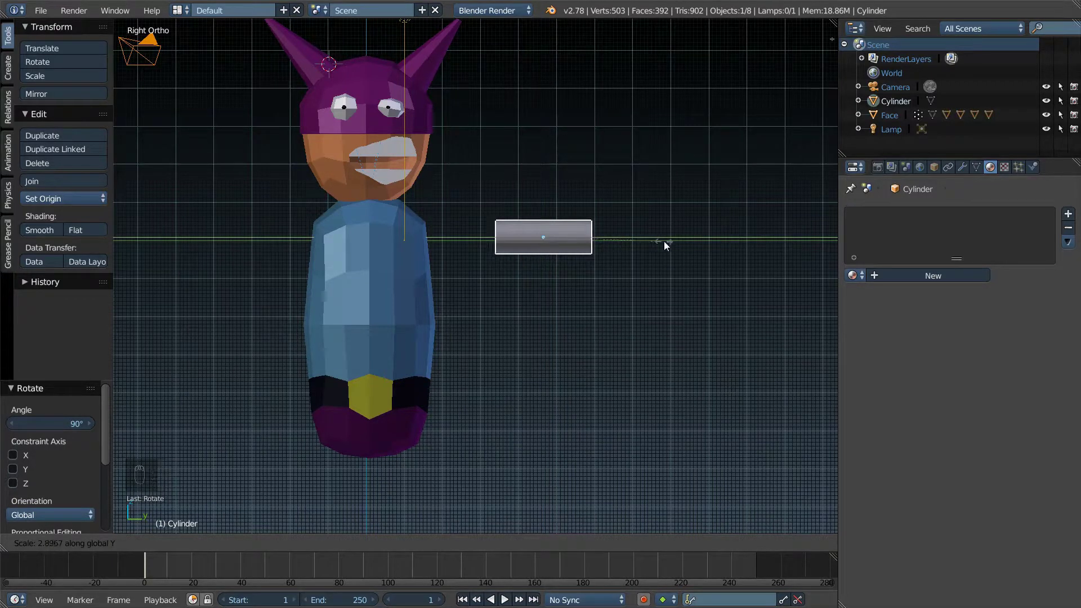
left_click_drag(661, 245, 551, 273)
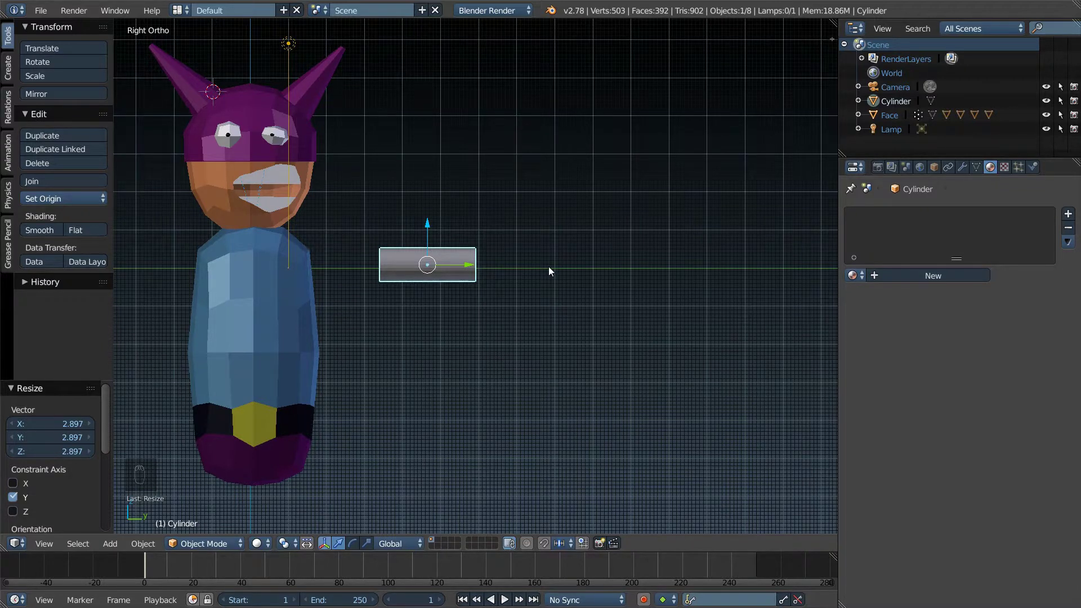
Step: Leave edit mode and delete the stretched cylinder bar
key("Tab")
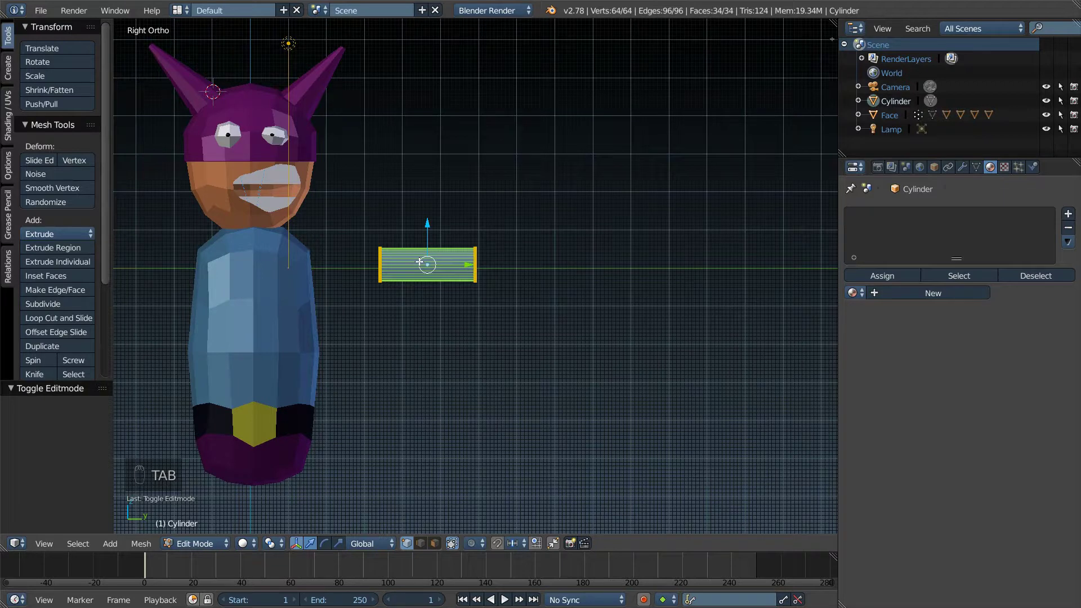
key("Escape")
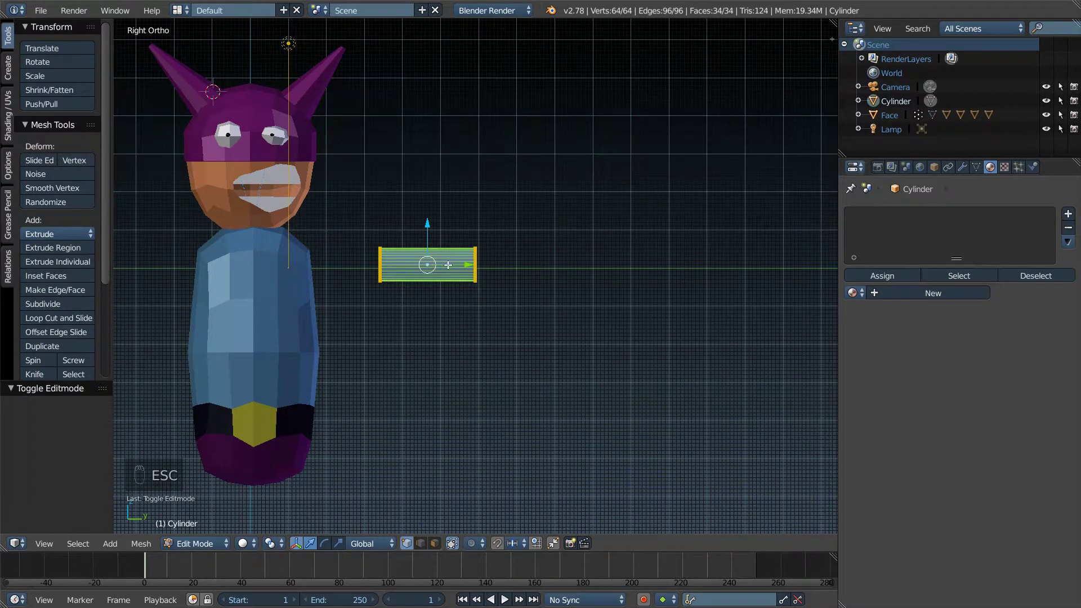
key("Tab")
key("x")
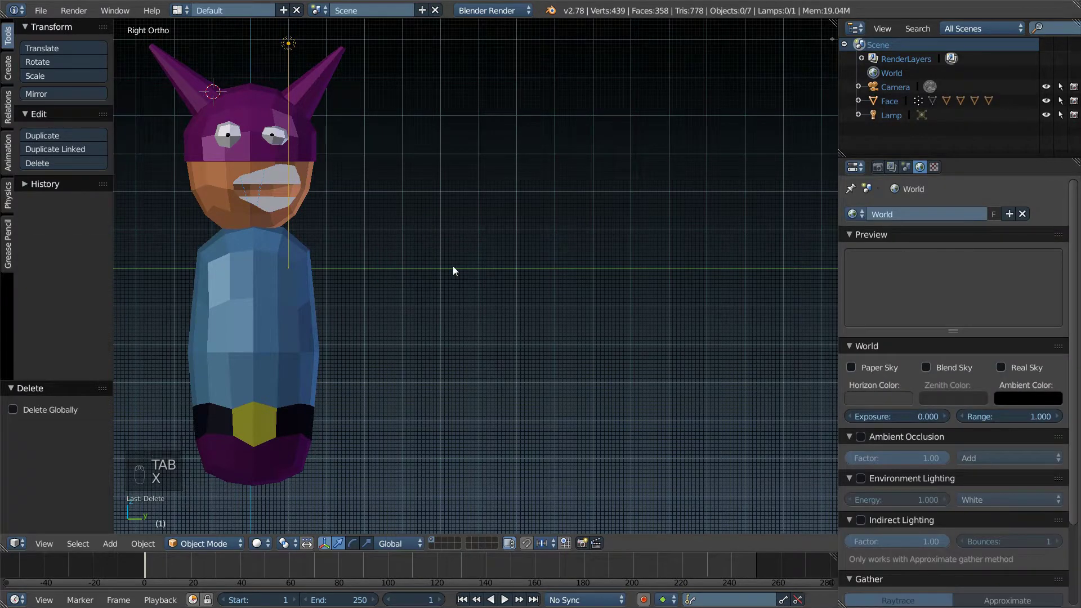
Step: Add a 6-vertex cylinder and delete it again, leaving only character, camera and lamp
key("shift+a")
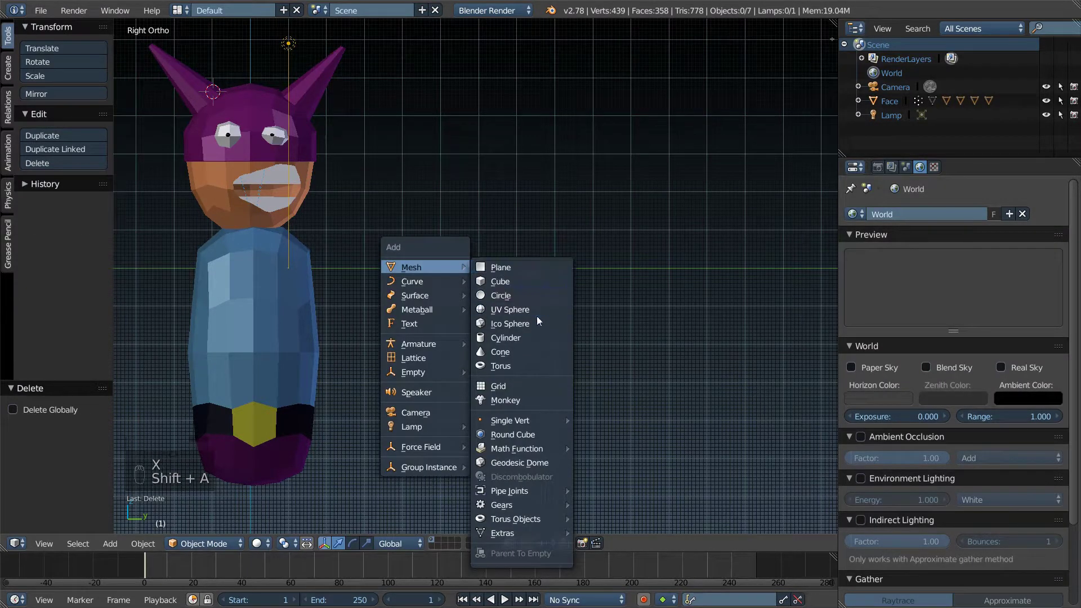
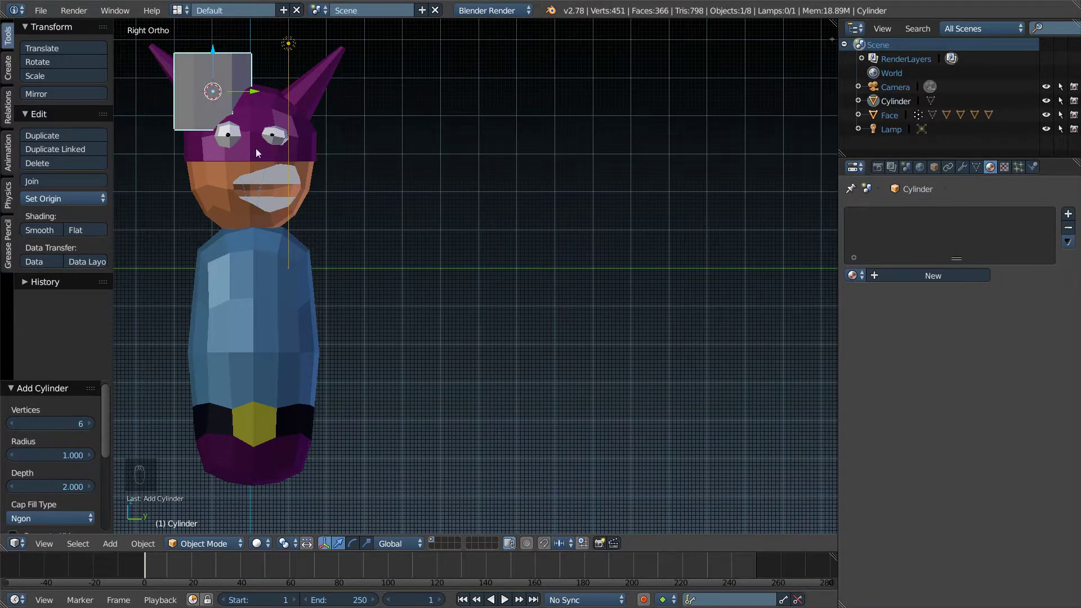
left_click_drag(216, 71, 88, 462)
left_click_drag(88, 462, 85, 456)
left_click_drag(109, 426, 482, 272)
key("x")
key("ctrl+a")
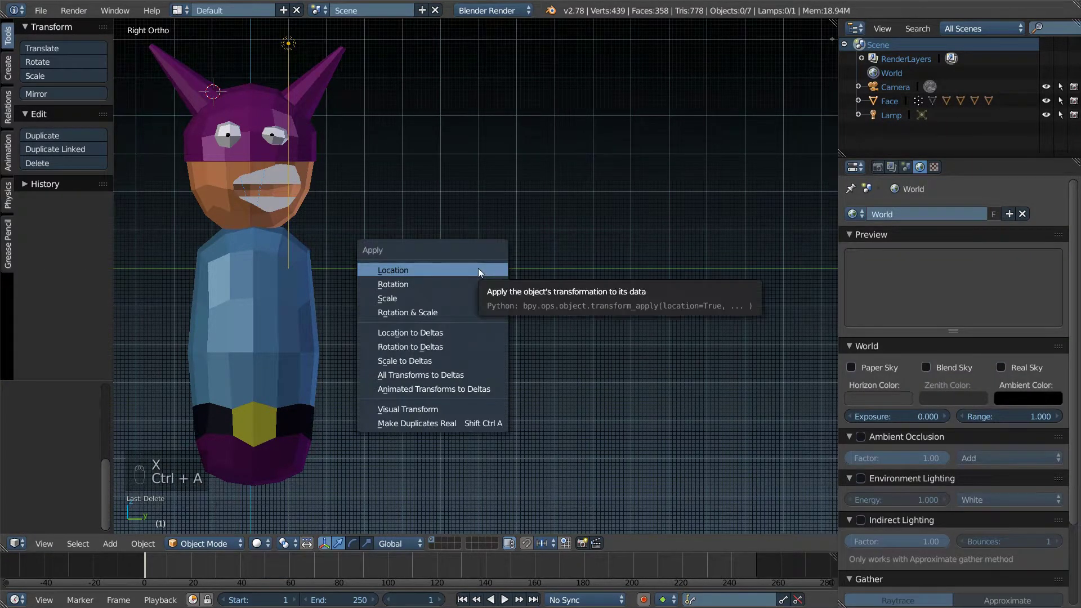
left_click_drag(505, 283, 533, 282)
Step: Add a 10-sided cylinder, shrink it, rotate it 90° and stretch it along Y into a bar
key("shift+a")
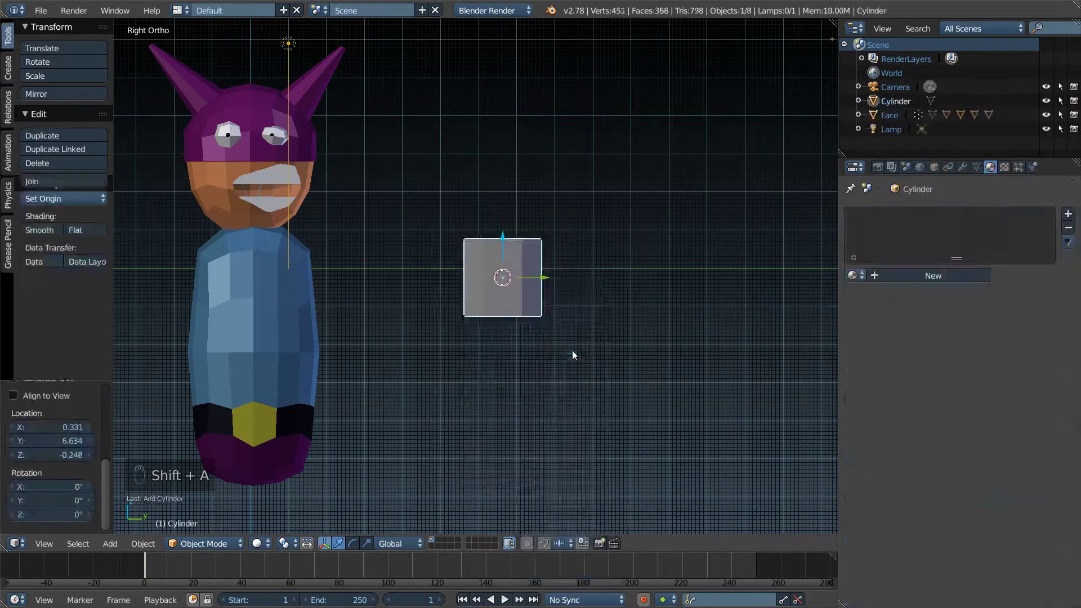
left_click_drag(111, 479, 287, 333)
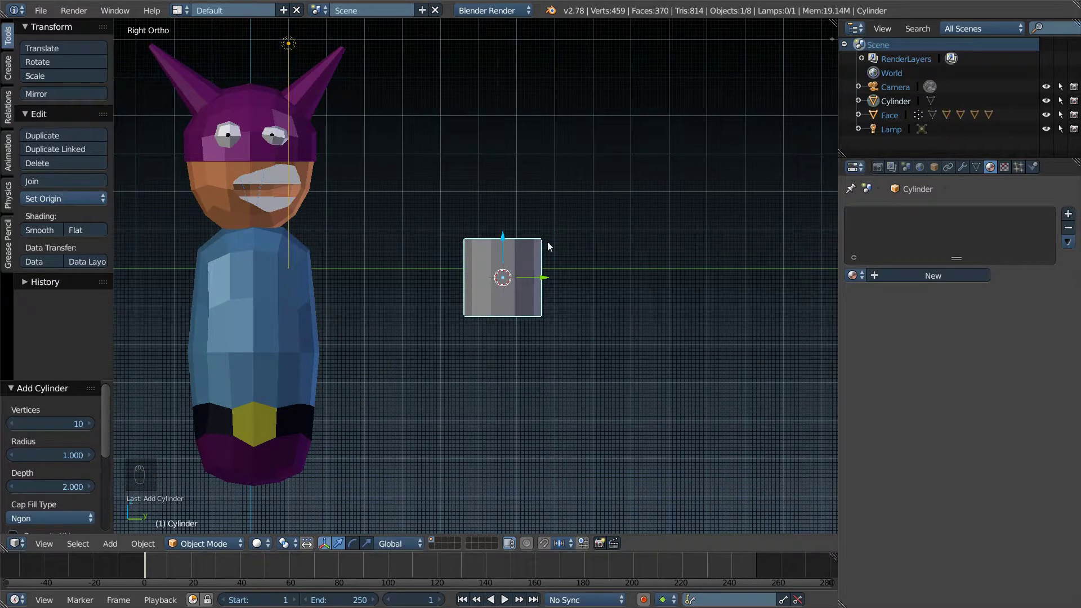
left_click_drag(517, 260, 582, 286)
key("s")
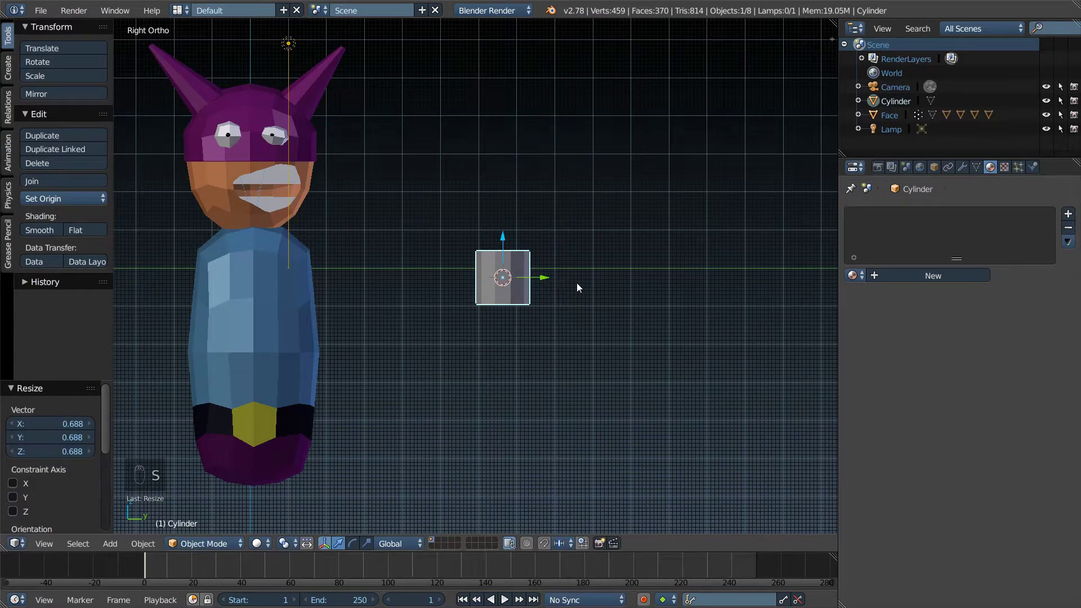
key("r")
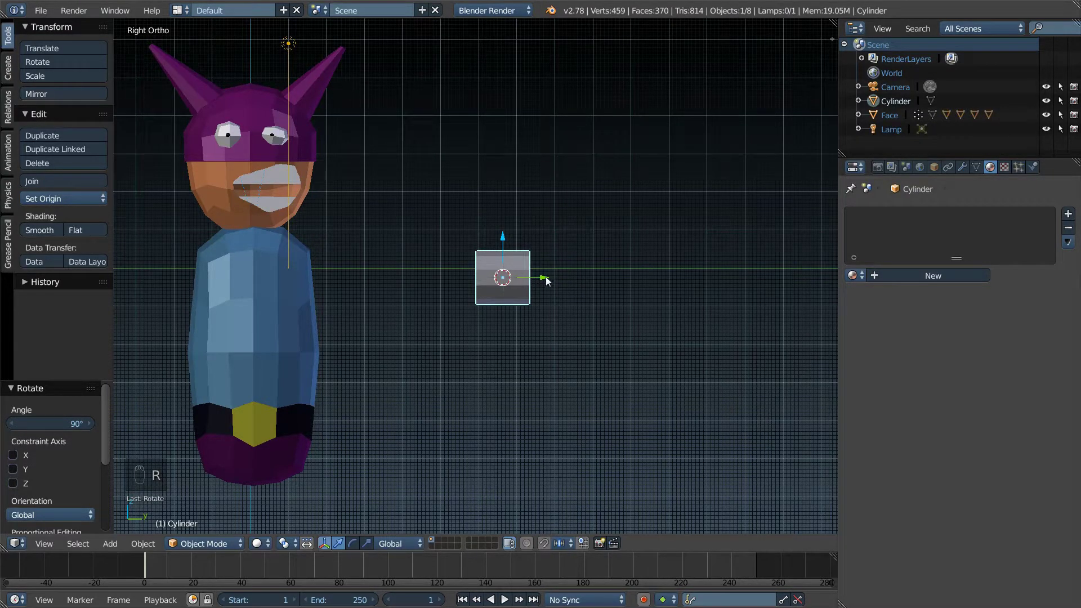
key("s")
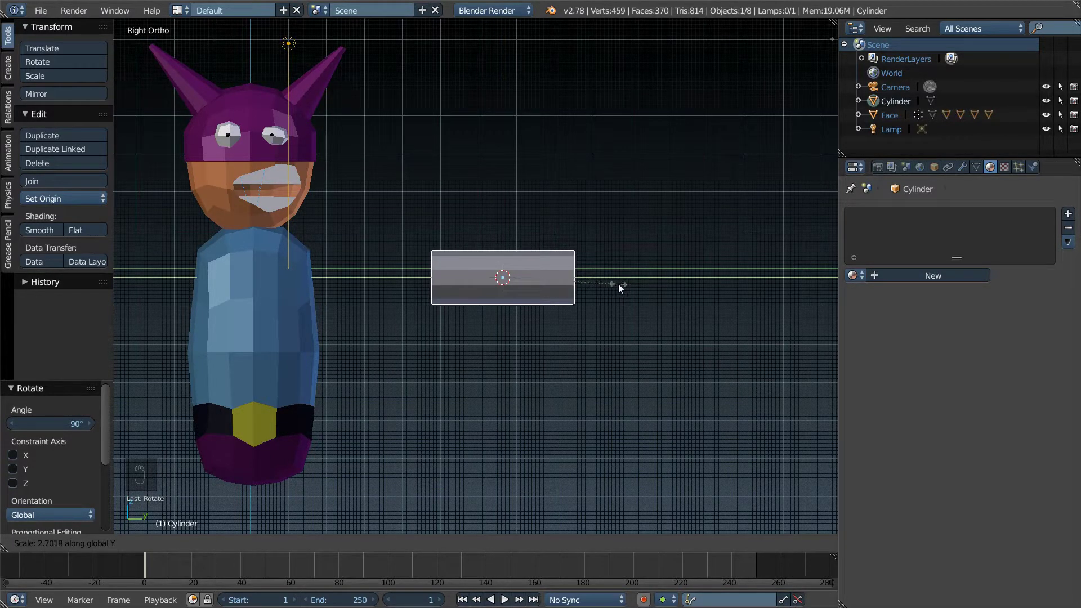
key("s")
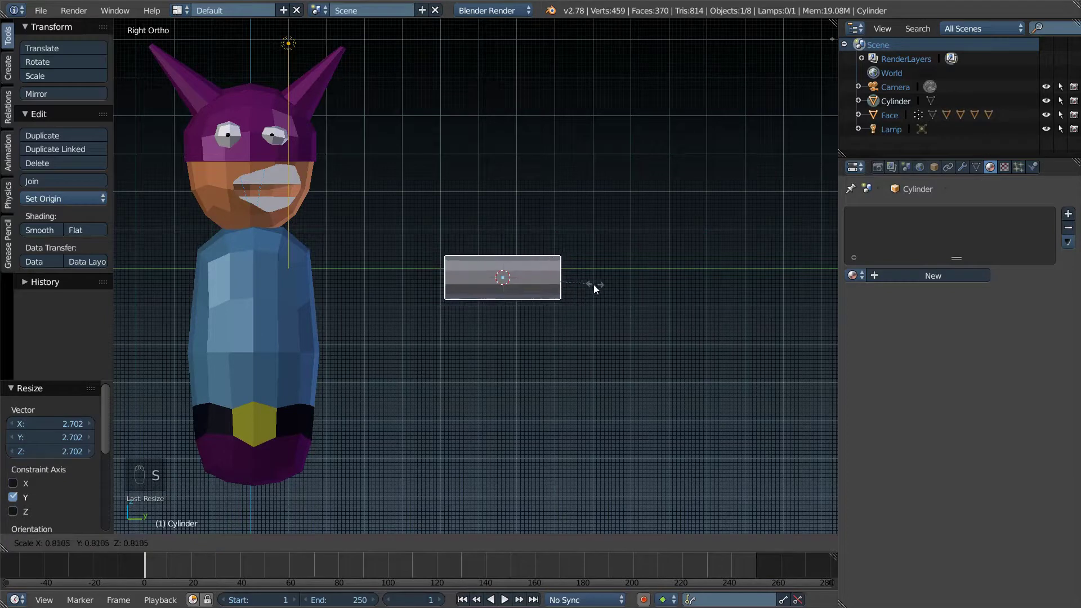
Step: Move the bar against the character's upper body and shorten it slightly
left_click_drag(517, 280, 397, 273)
left_click_drag(400, 272, 420, 273)
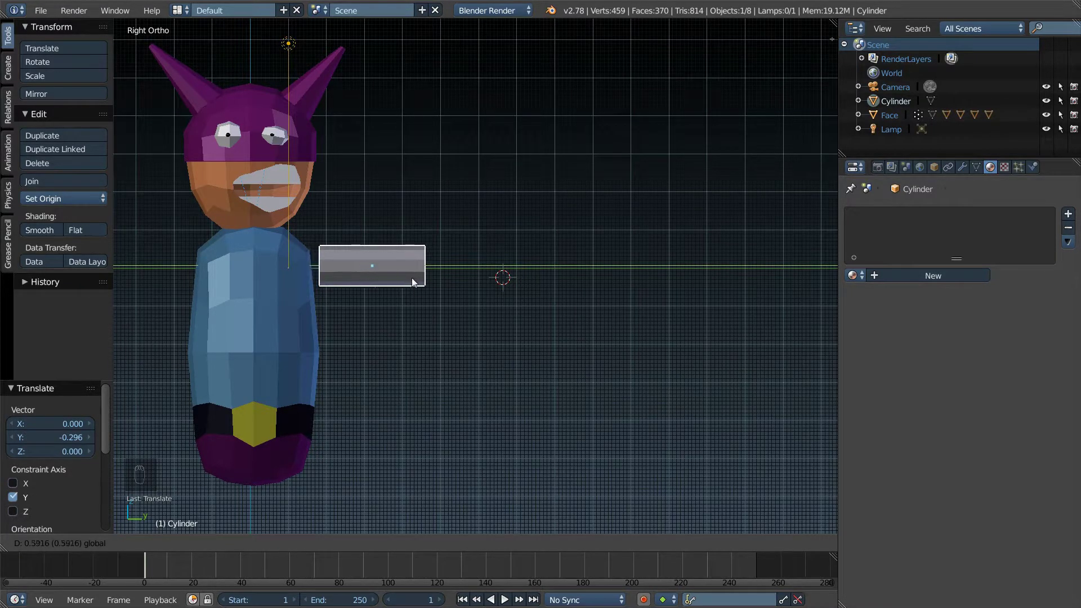
key("s")
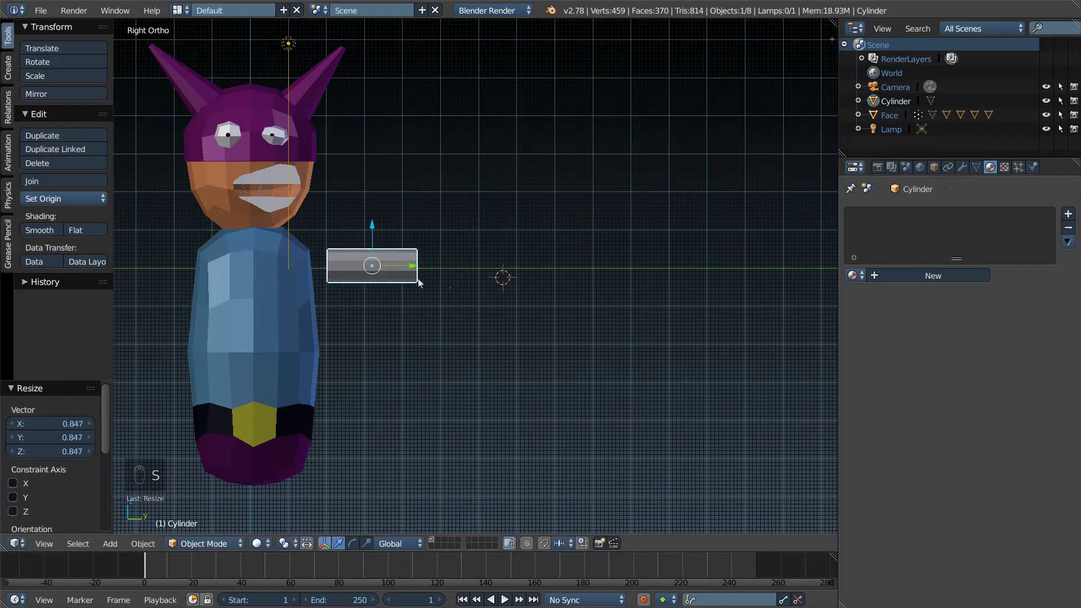
left_click_drag(404, 276, 418, 272)
key("s")
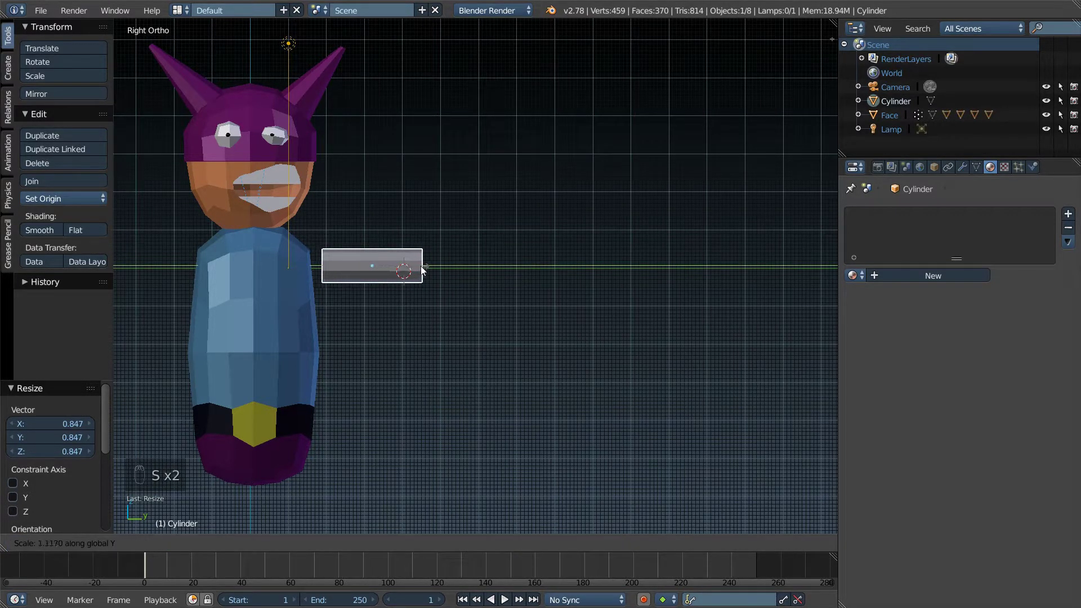
Step: Loop-cut the bar at its middle and bend it into an elbowed arm shifted about 2.37 along Y
key("Tab")
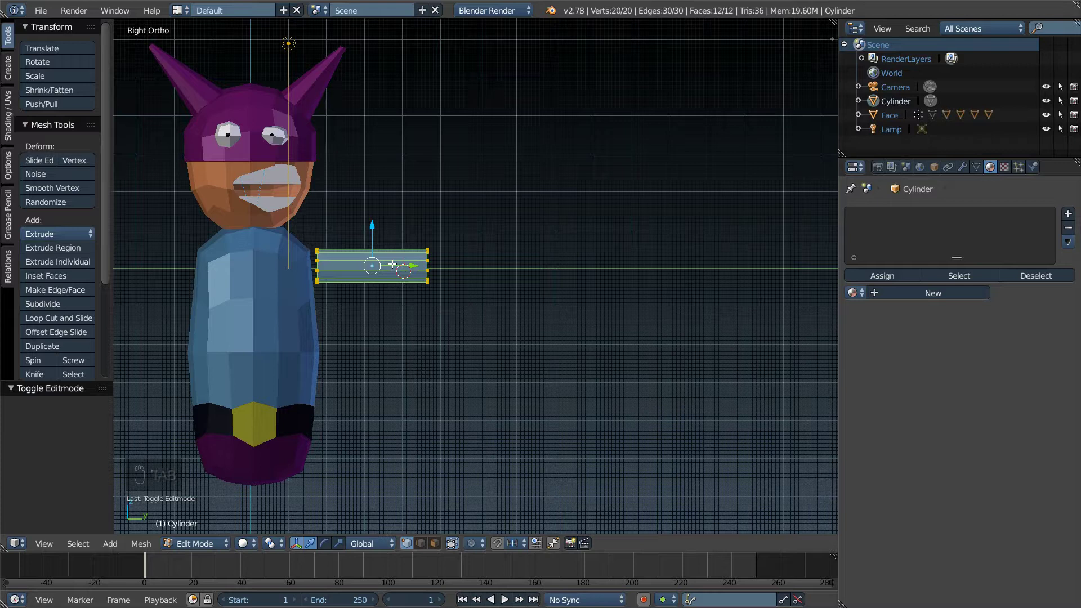
key("ctrl+r")
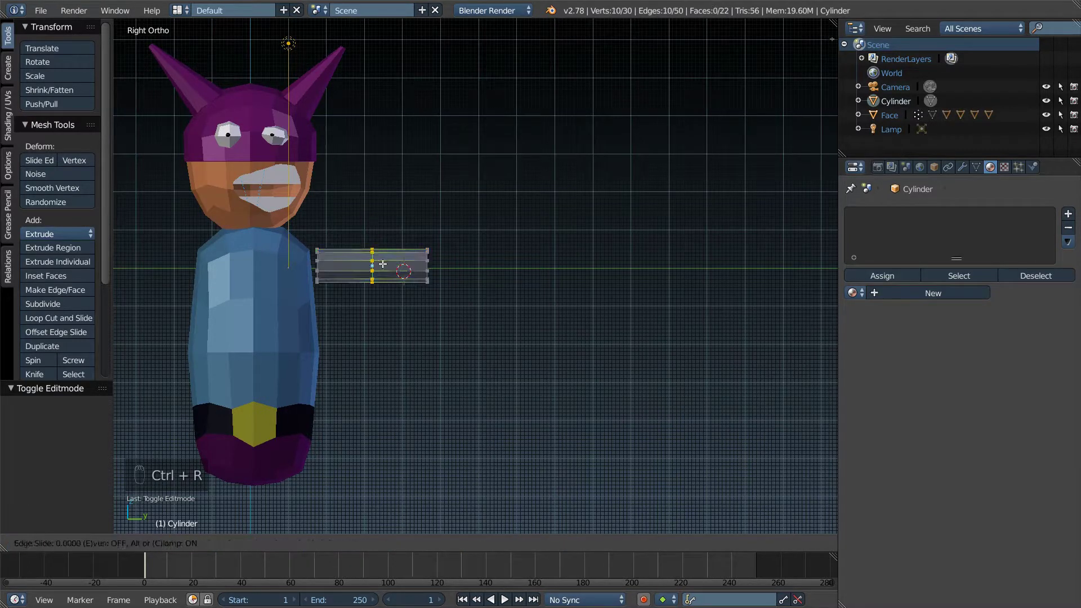
key("Escape")
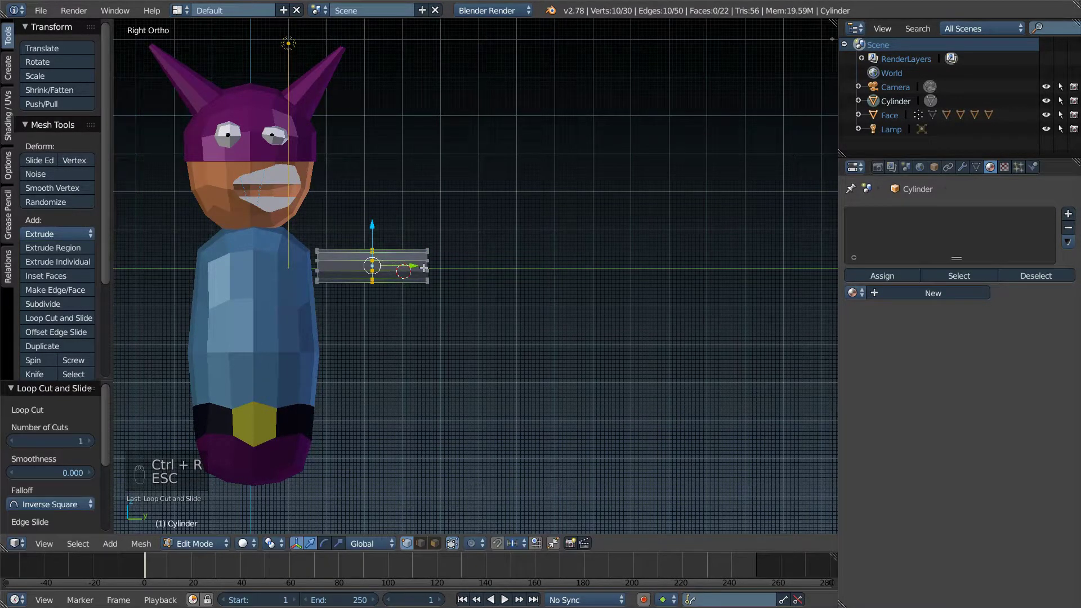
key("Tab")
key("s")
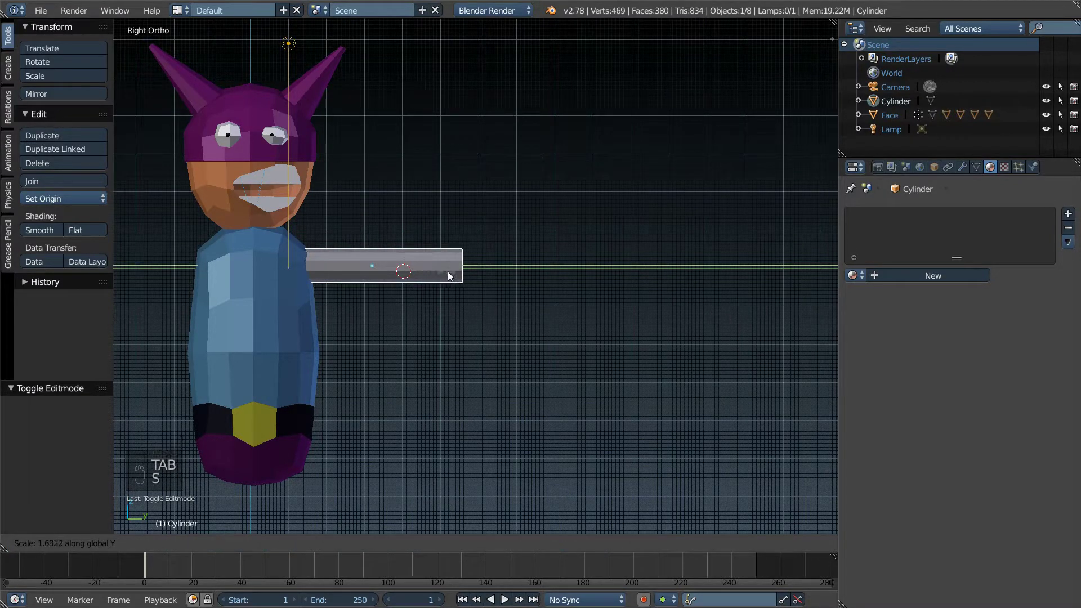
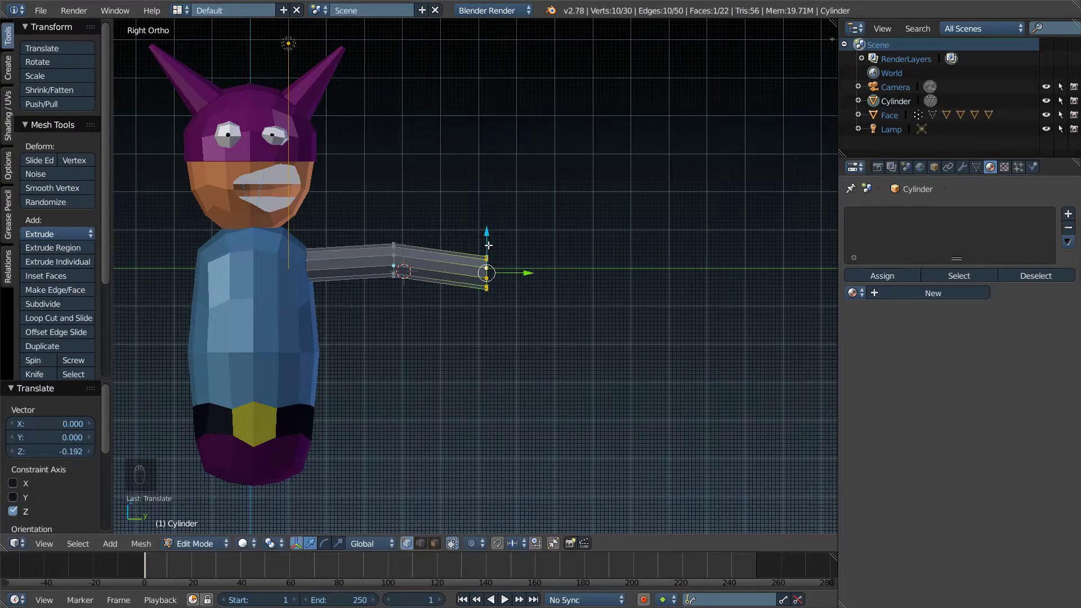
key("Tab")
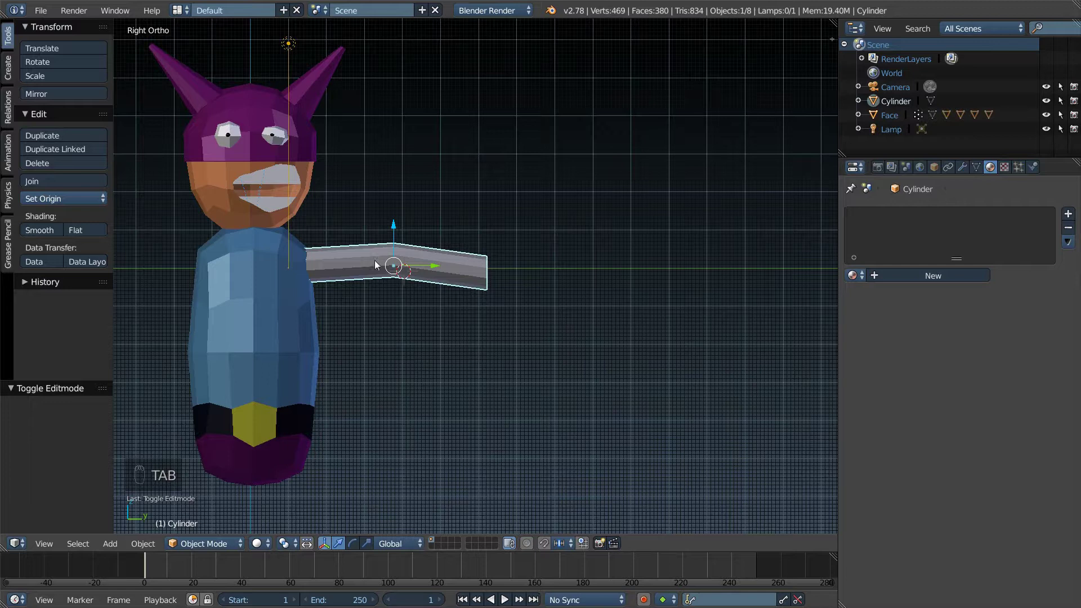
left_click_drag(369, 266, 526, 272)
left_click_drag(438, 272, 526, 272)
key("KP_1")
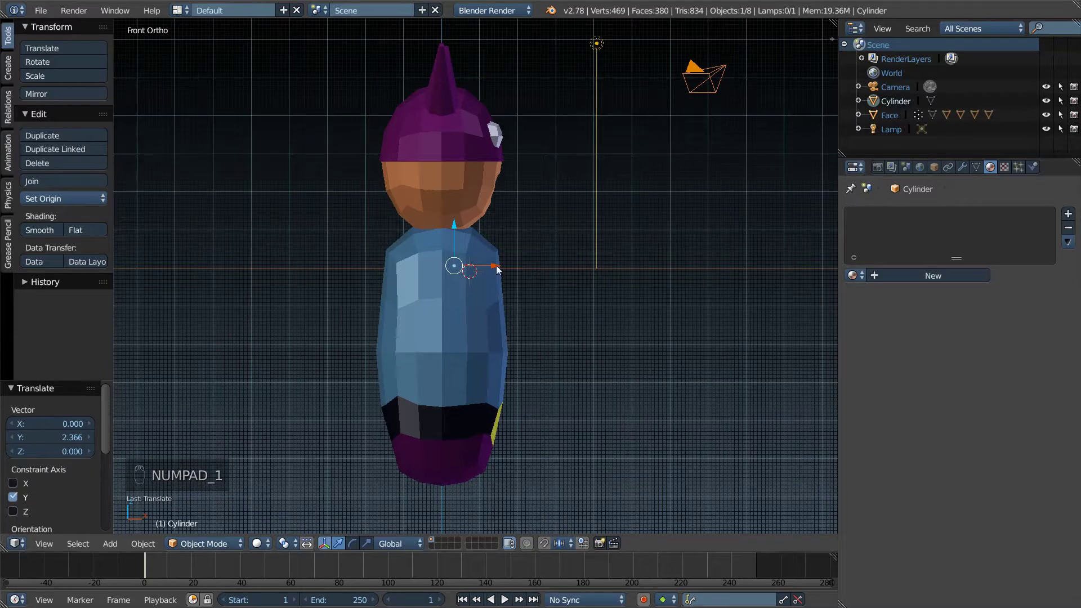
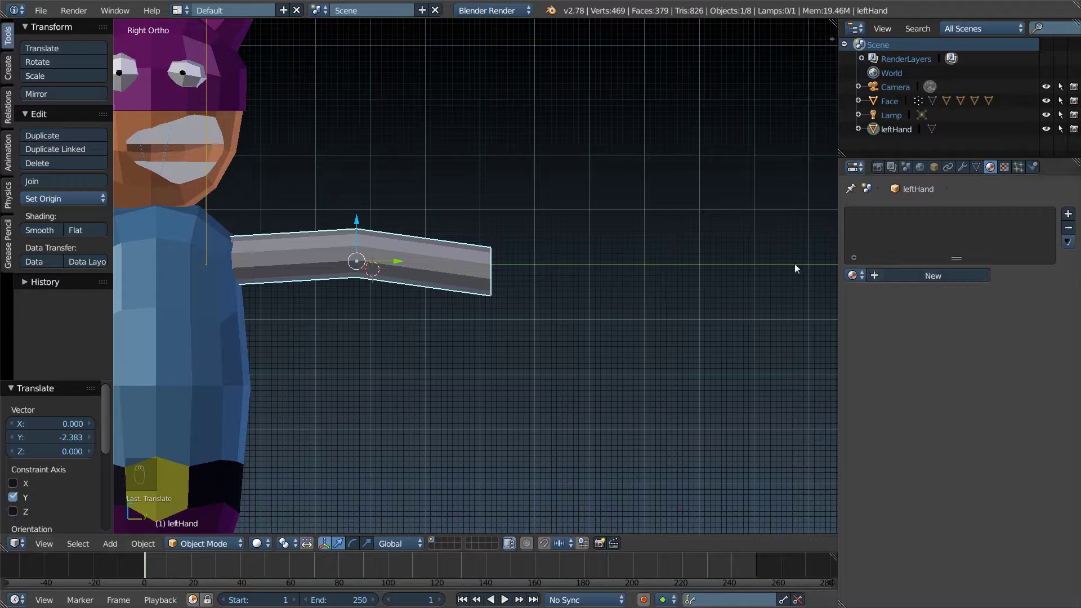
Step: Rename the arm to leftHand and add a new material, Material.001, to it
left_click_drag(549, 251, 901, 283)
left_click_drag(902, 283, 984, 375)
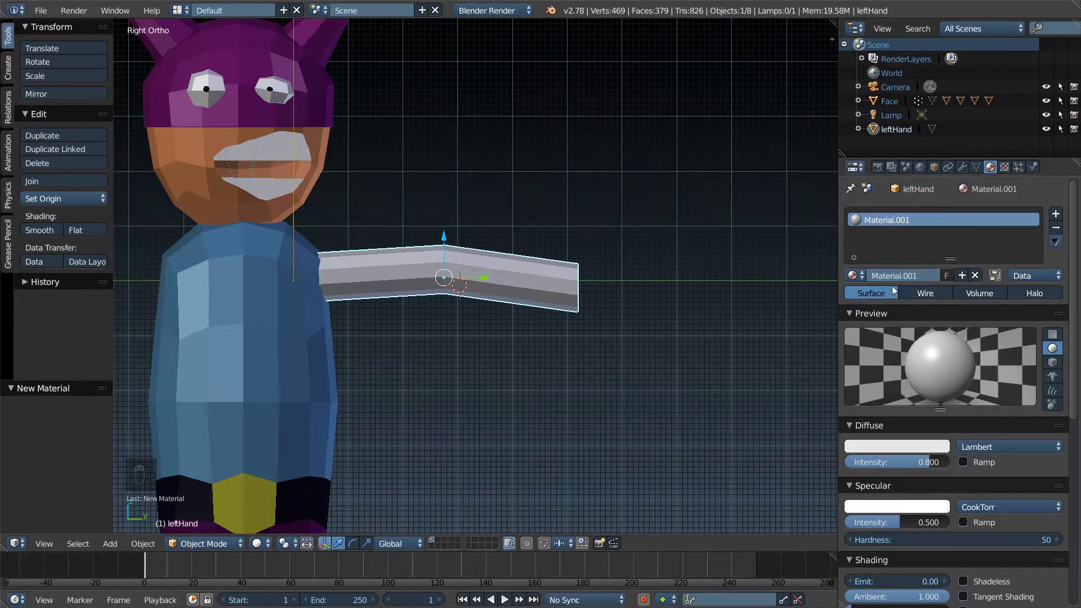
Step: Set Material.001's diffuse colour to the same blue as the character's body
left_click_drag(921, 449, 230, 269)
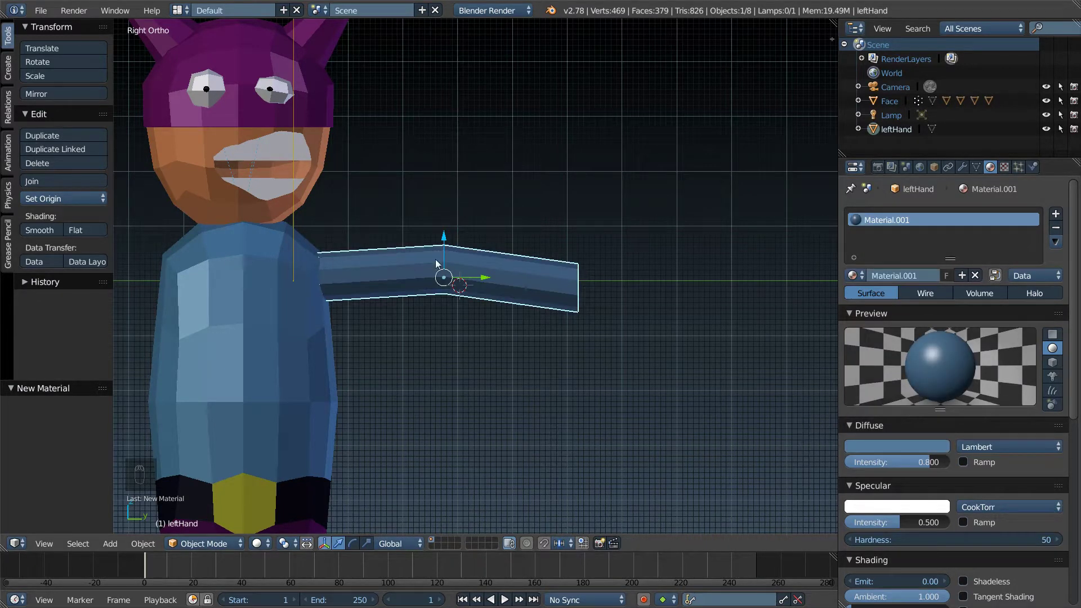
left_click_drag(405, 224, 383, 241)
middle_click(383, 241)
left_click_drag(383, 240, 882, 130)
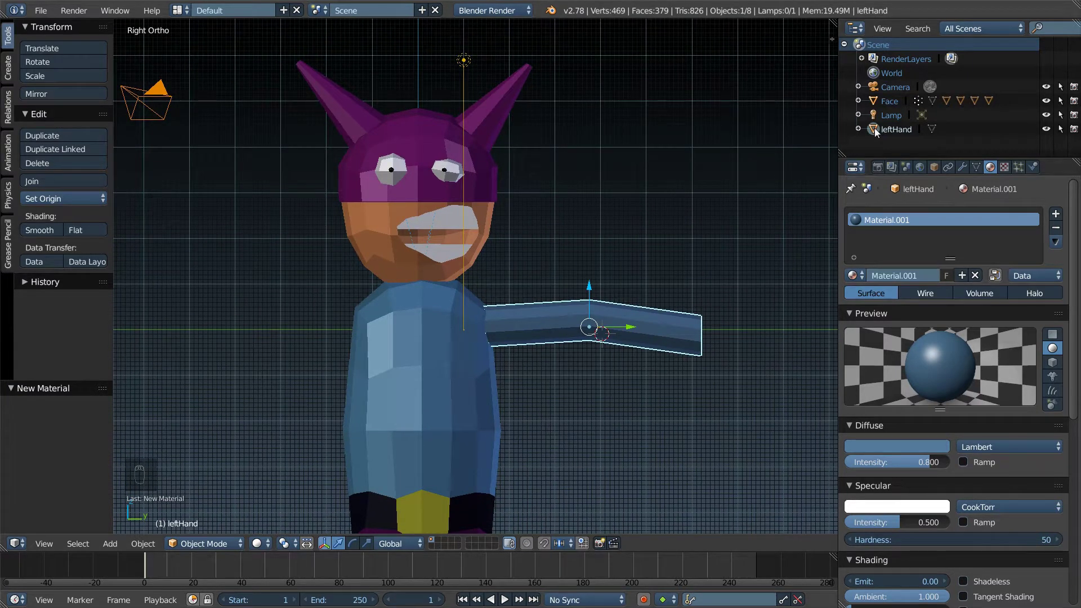
left_click_drag(671, 271, 468, 159)
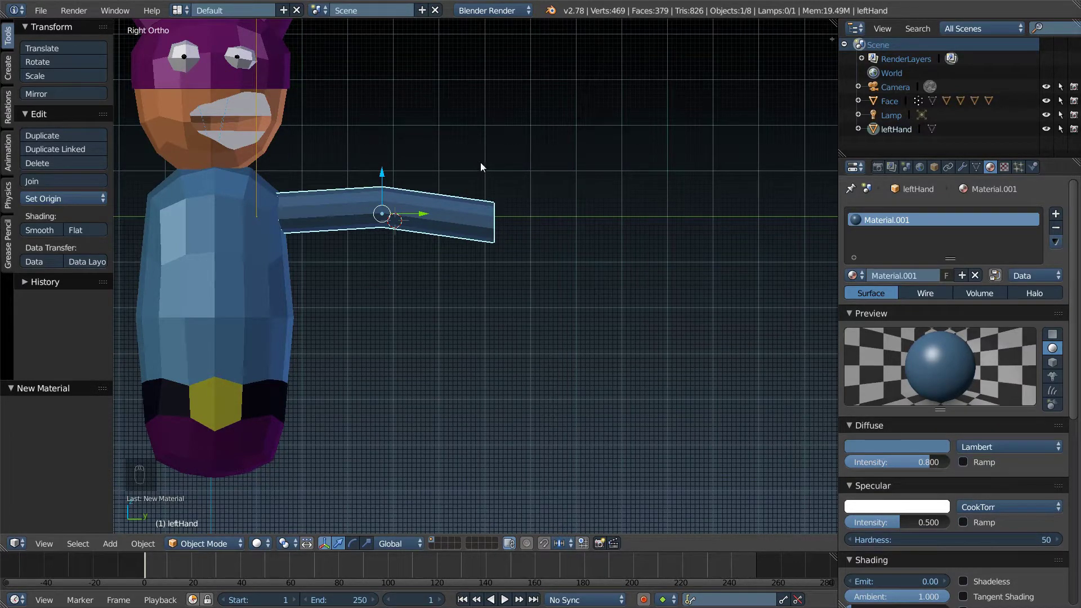
middle_click(525, 182)
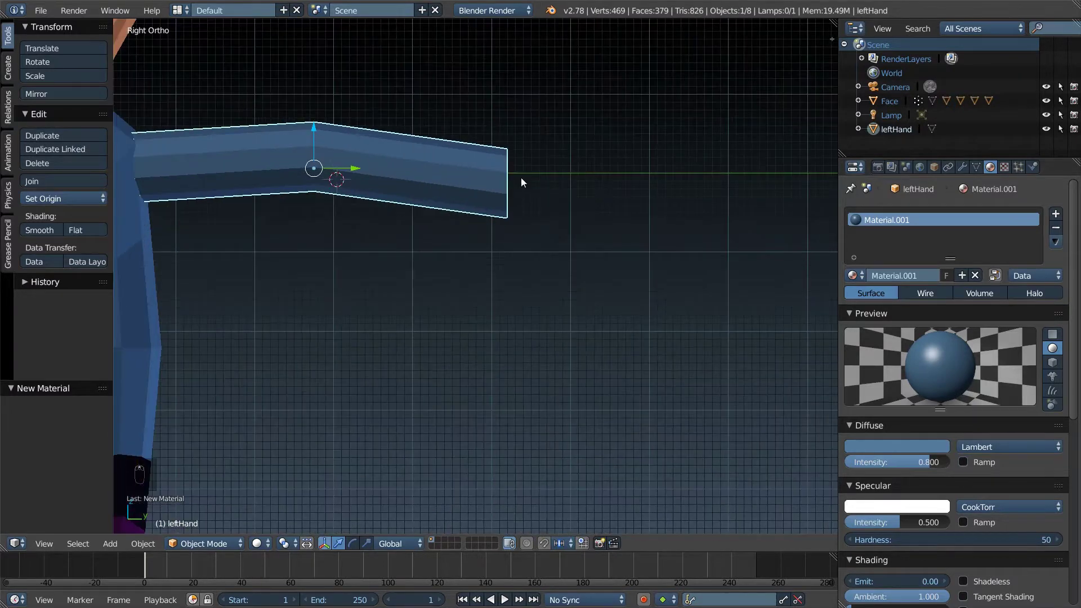
Step: In edit mode with wireframe toggled, delete the arm's end cap face so the tip is open
key("Tab")
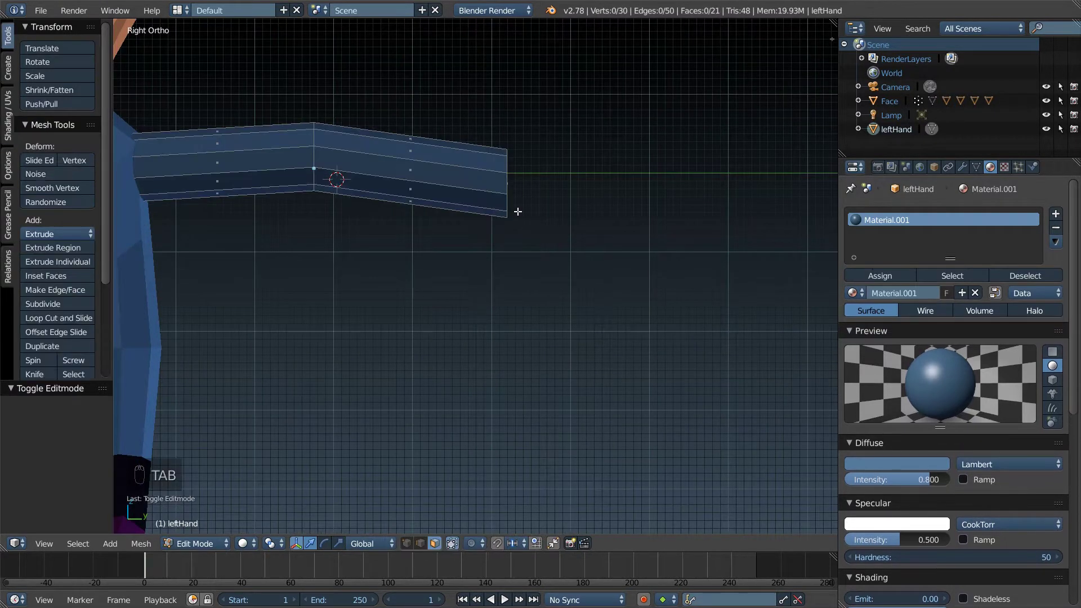
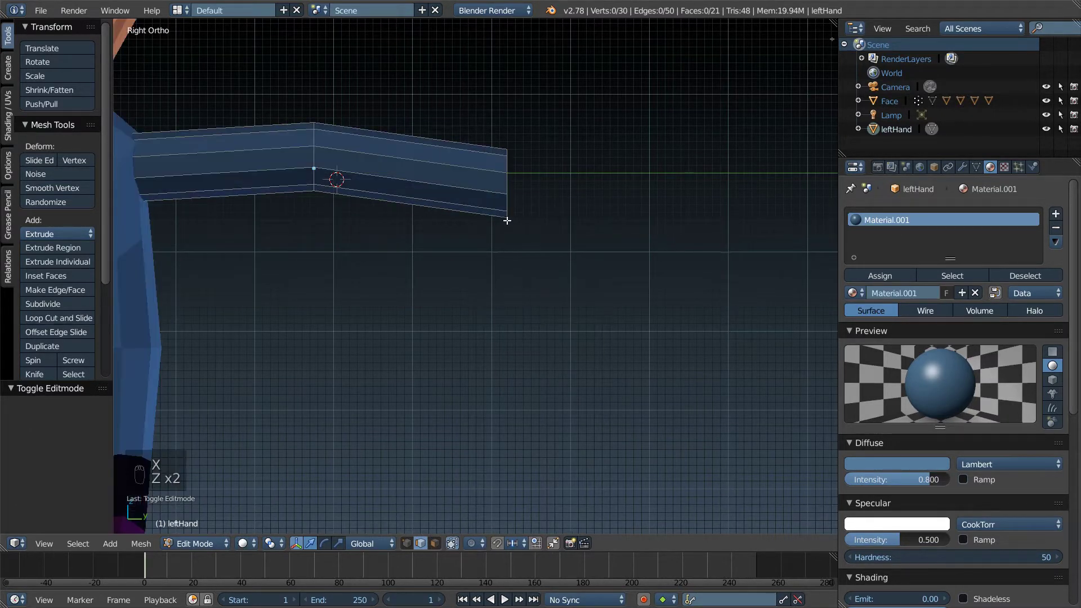
key("z")
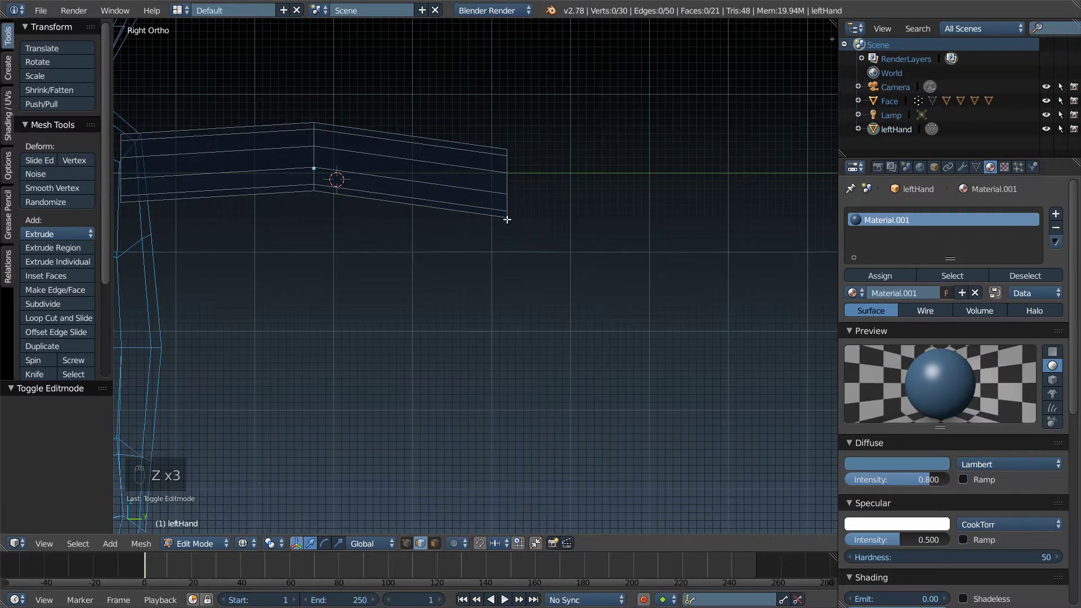
key("Tab")
key("Tab")
key("z")
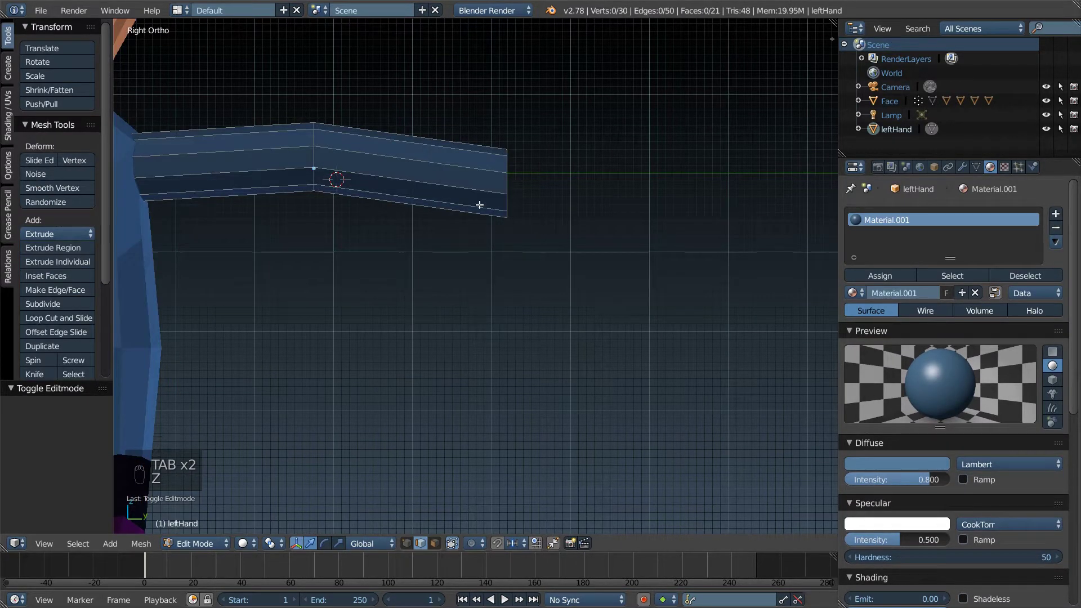
key("Tab")
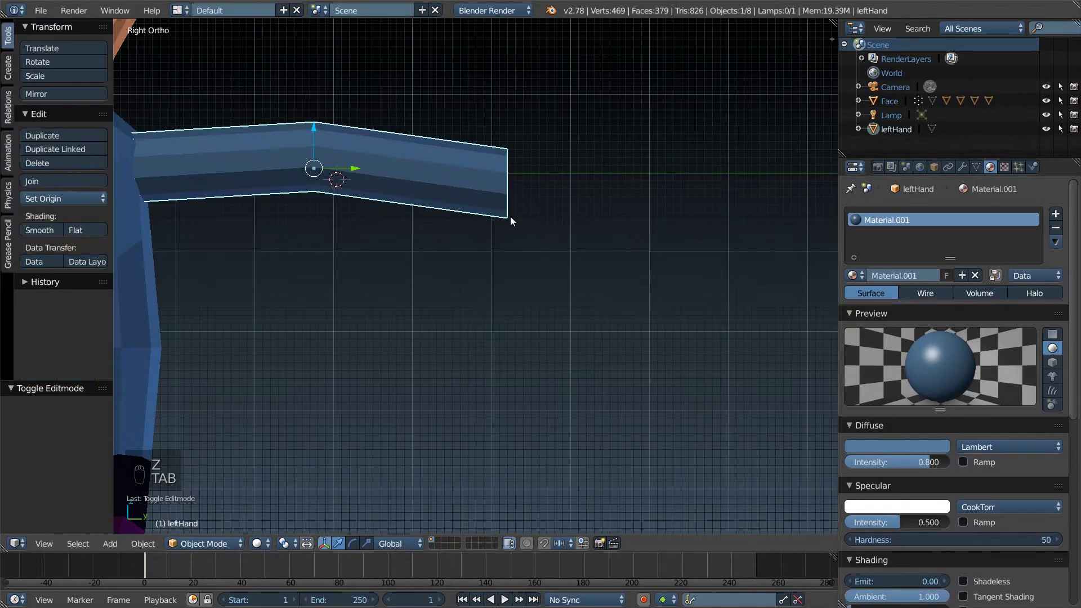
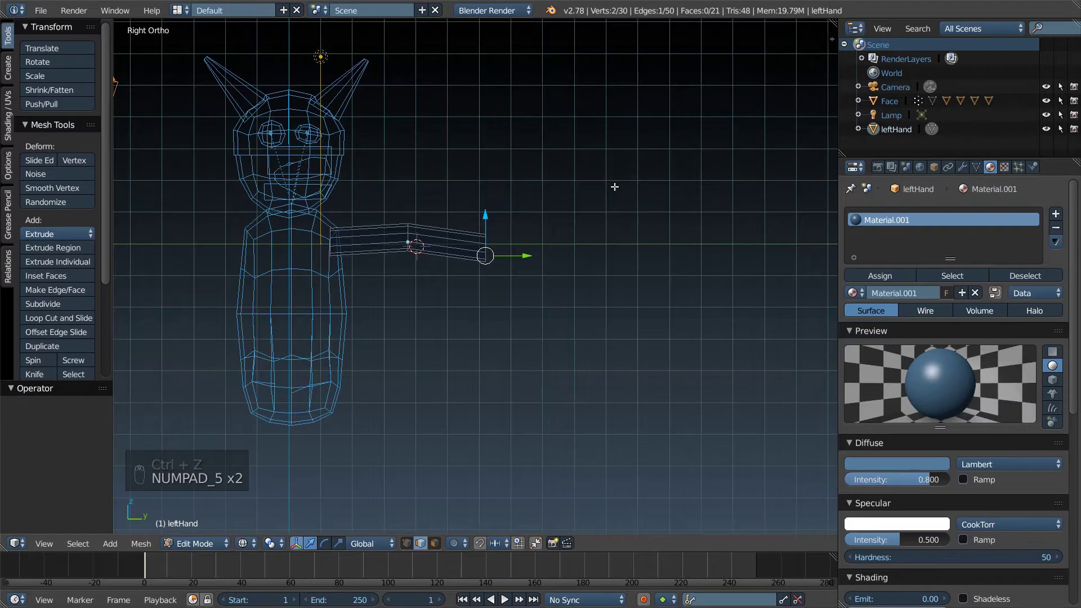
key("KP_1")
key("KP_3")
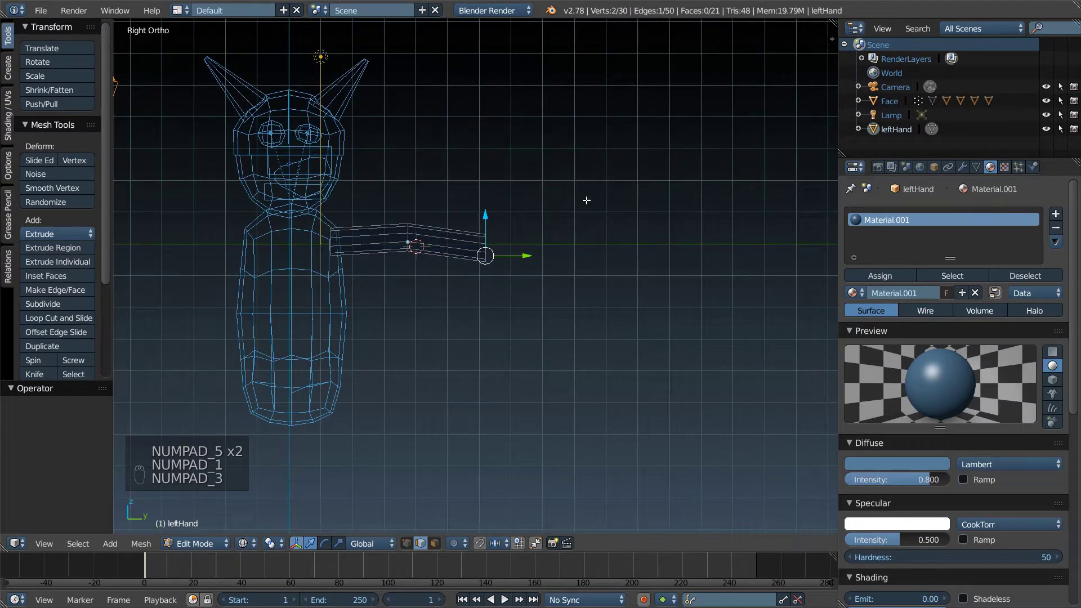
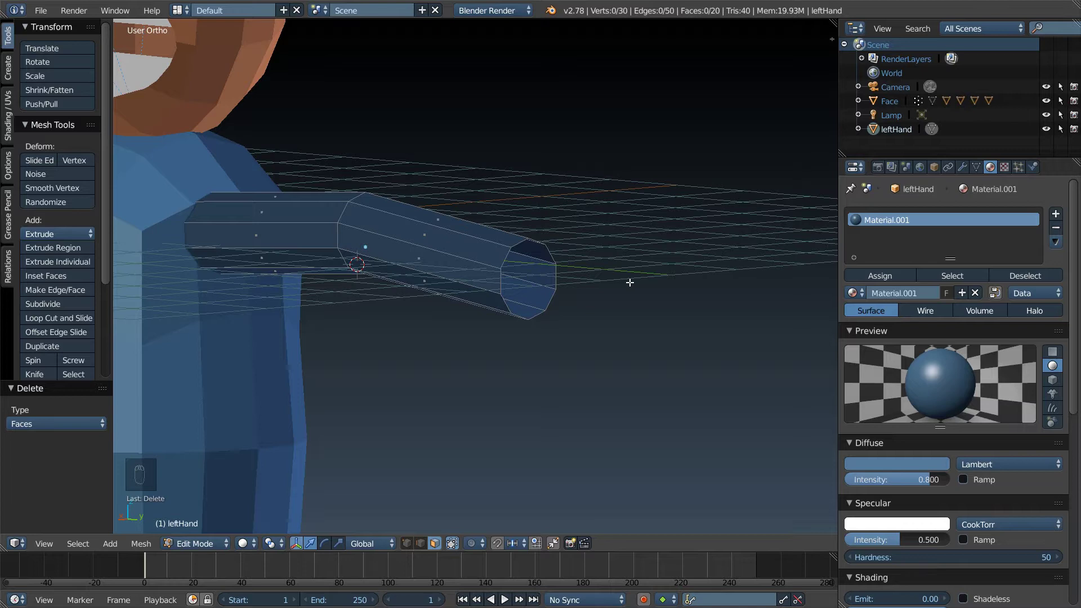
key("shift+a")
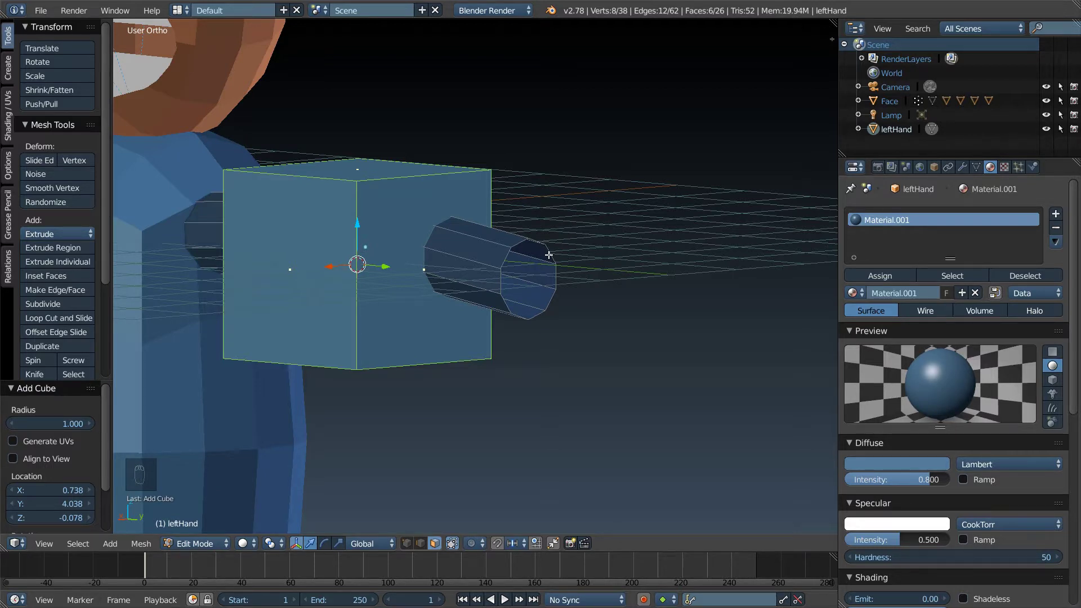
key("KP_1")
key("KP_3")
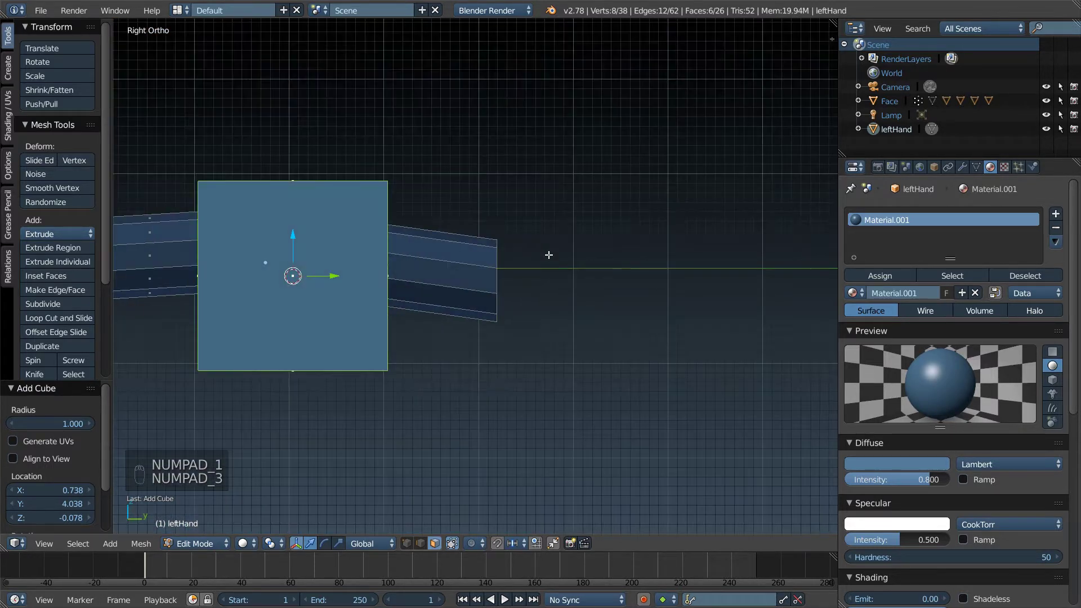
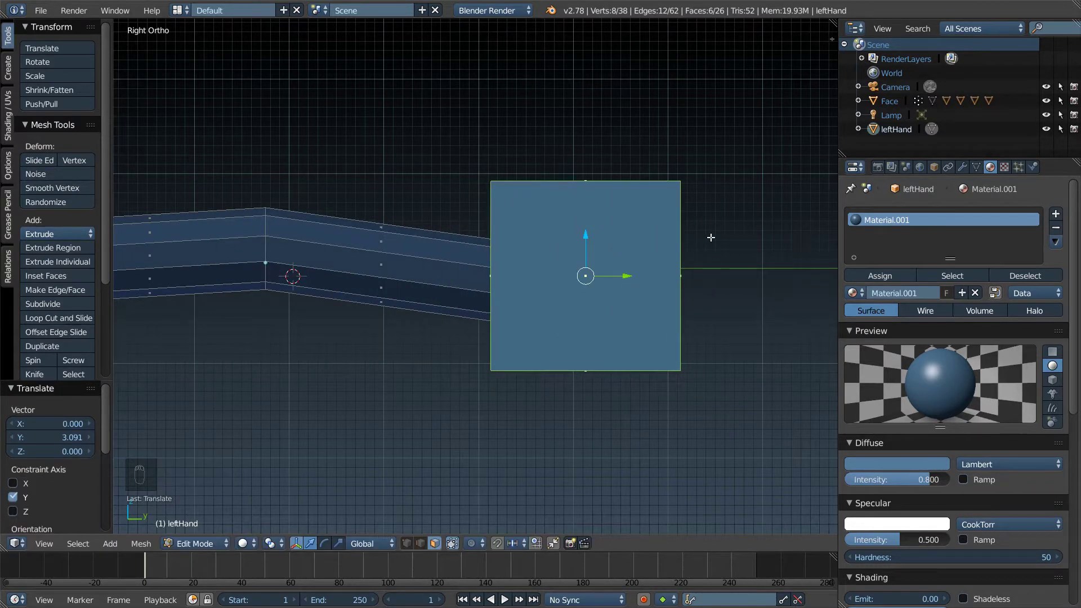
key("s")
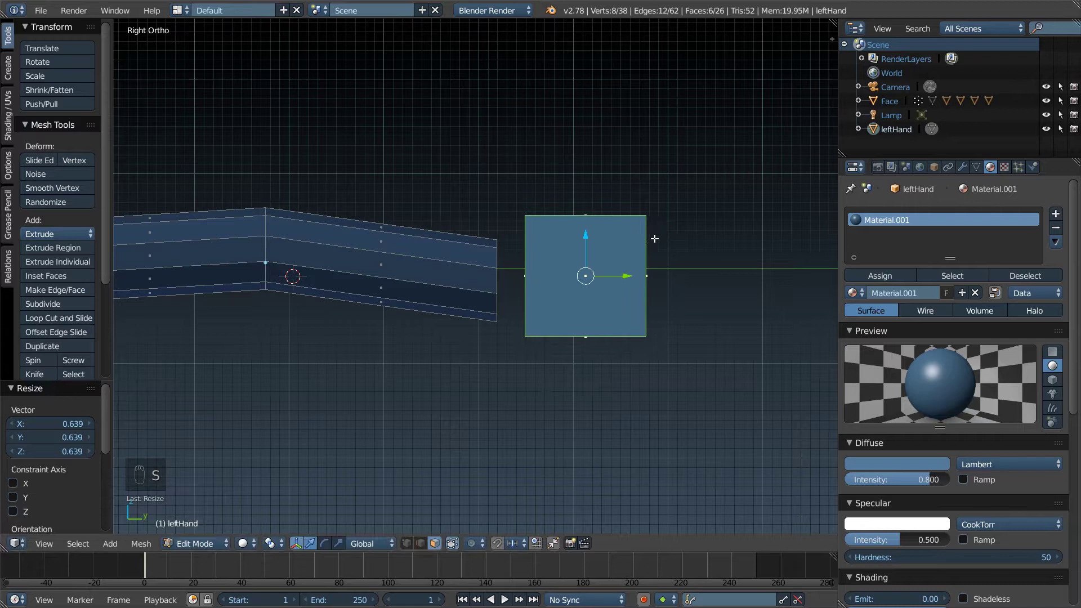
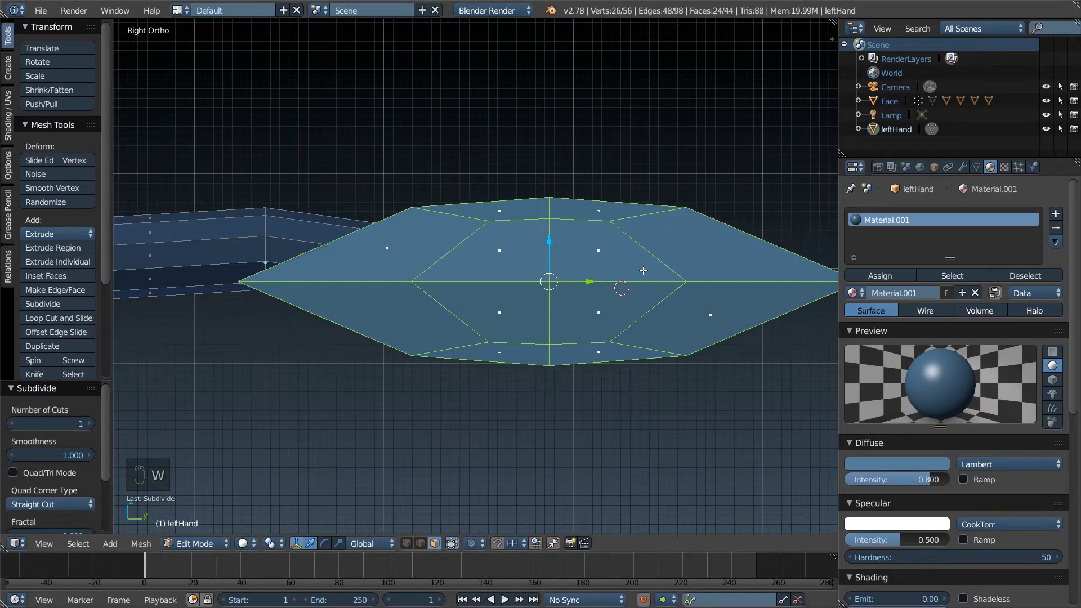
key("s")
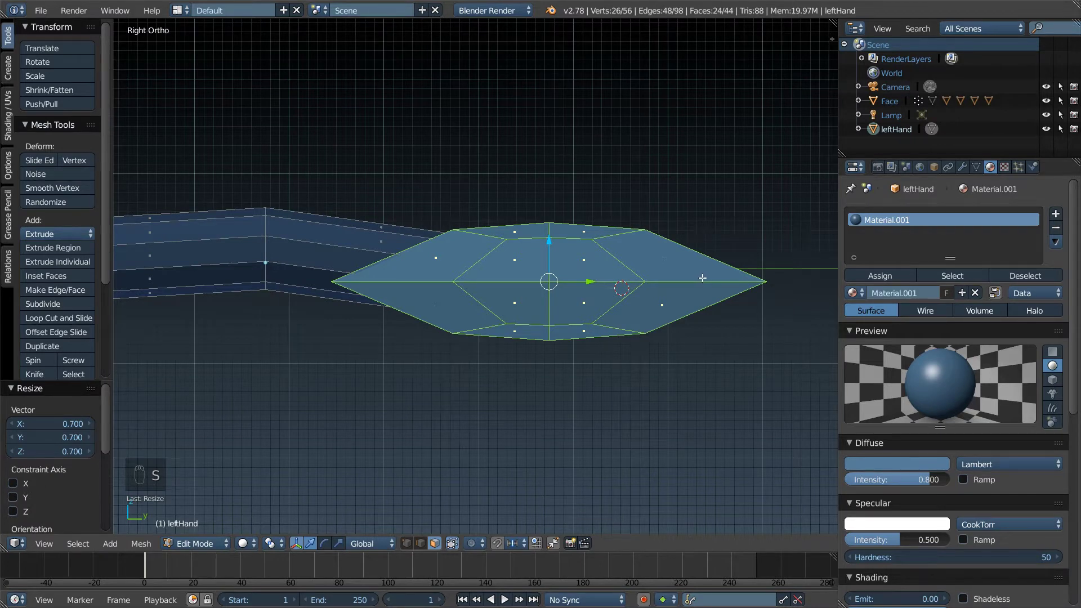
key("ctrl+z")
key("ctrl+z")
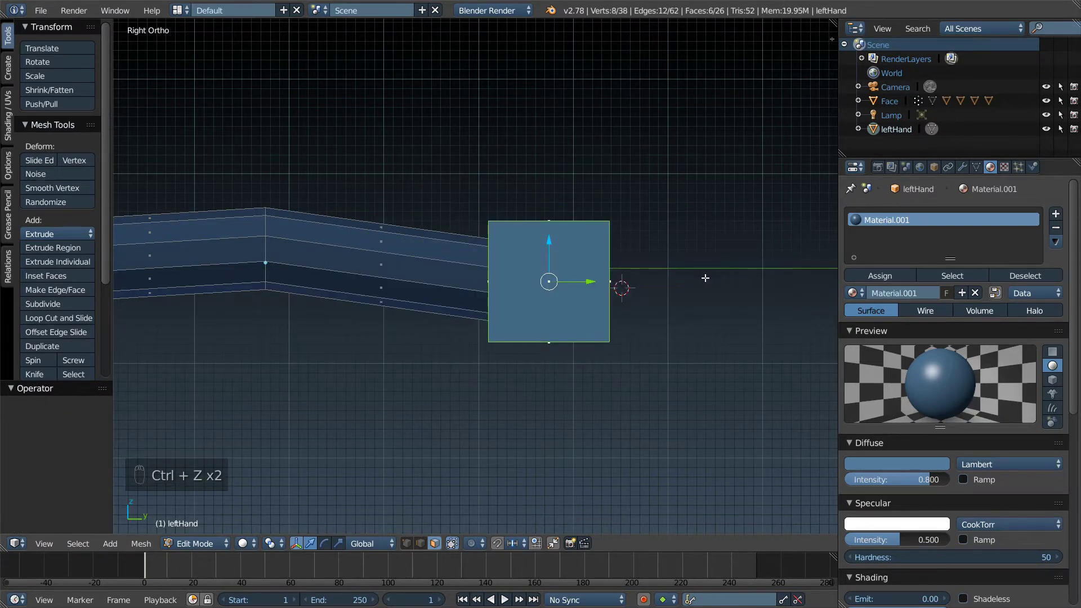
key("Tab")
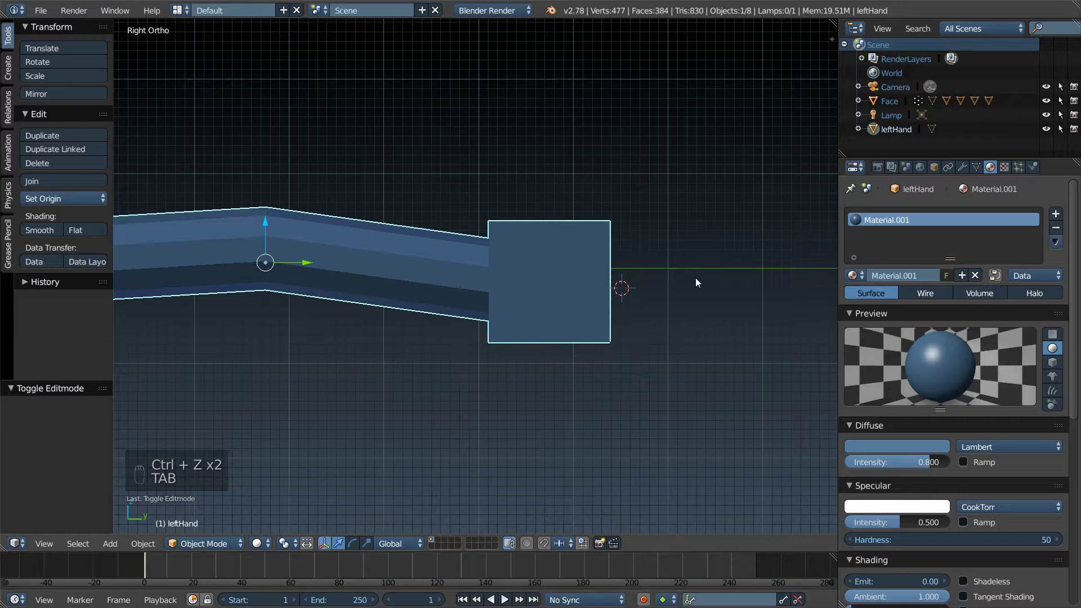
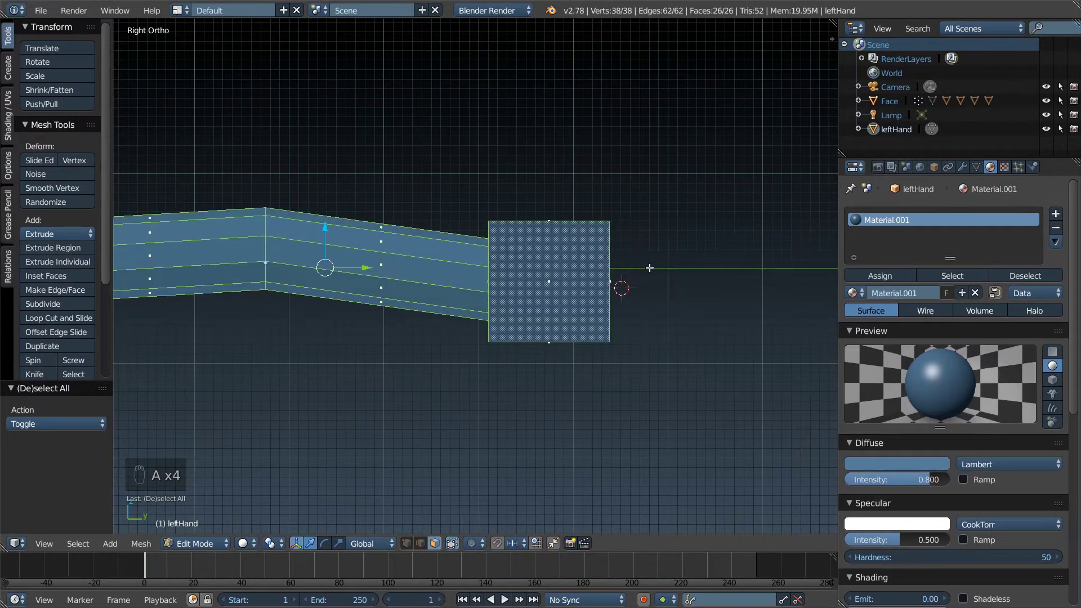
key("a")
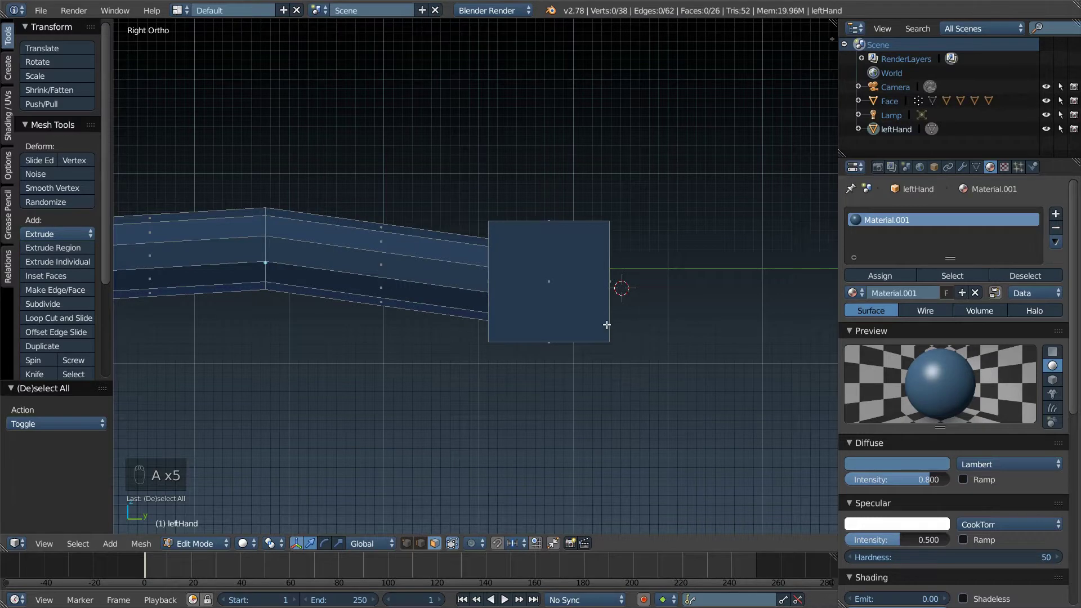
key("ctrl+z")
key("ctrl+z")
key("ctrl+z")
key("ctrl+z")
key("ctrl+z")
key("ctrl+z")
key("ctrl+z")
key("ctrl+z")
key("ctrl+z")
key("ctrl+z")
key("Tab")
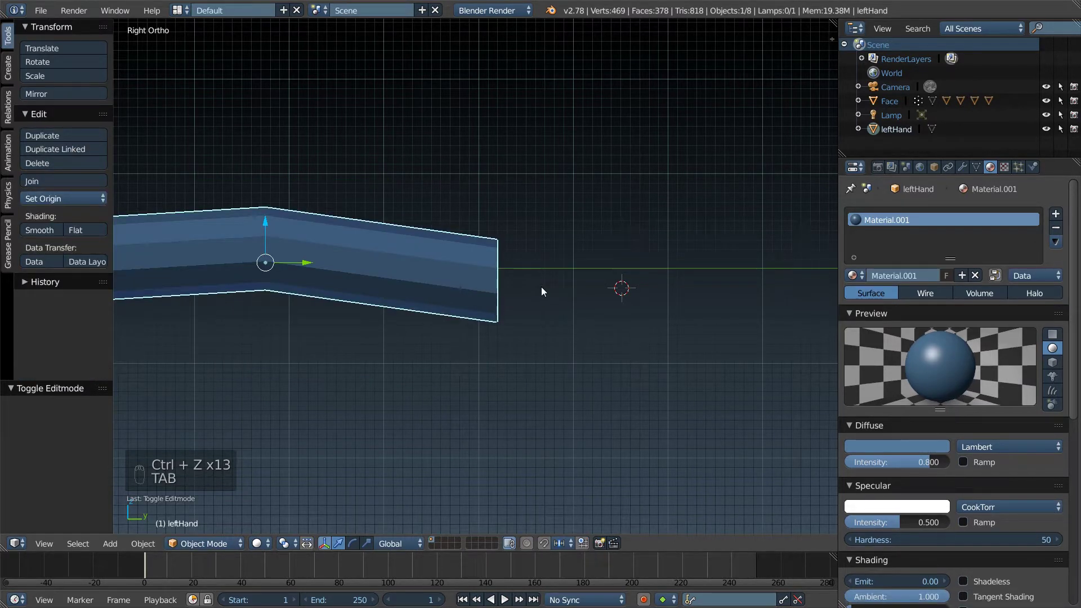
Step: Add a separate cube for the hand, scale it down and place it at the arm's end
key("shift+a")
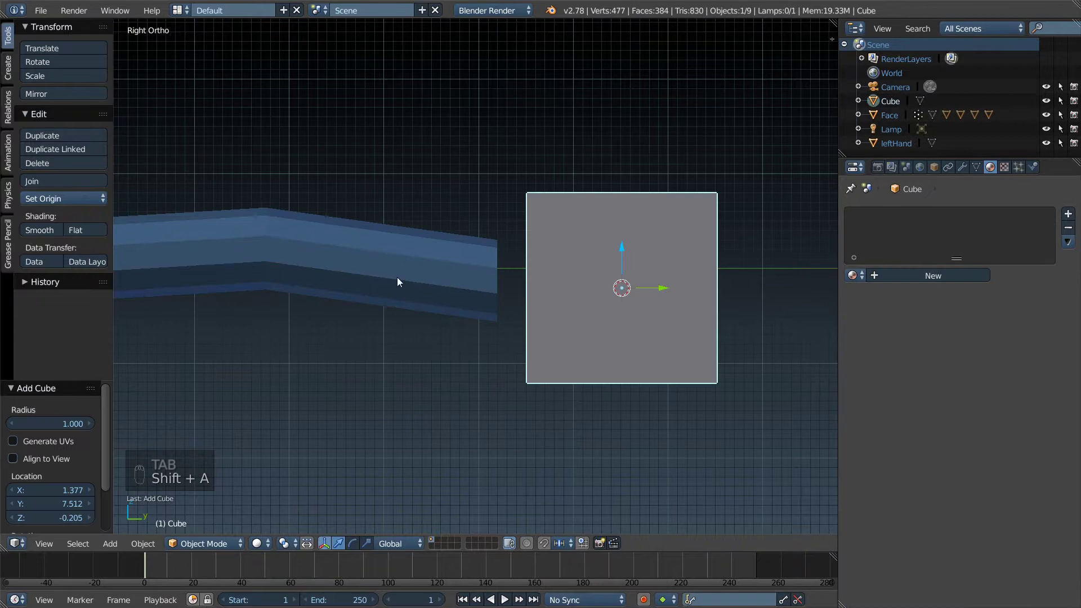
left_click_drag(646, 290, 611, 295)
key("s")
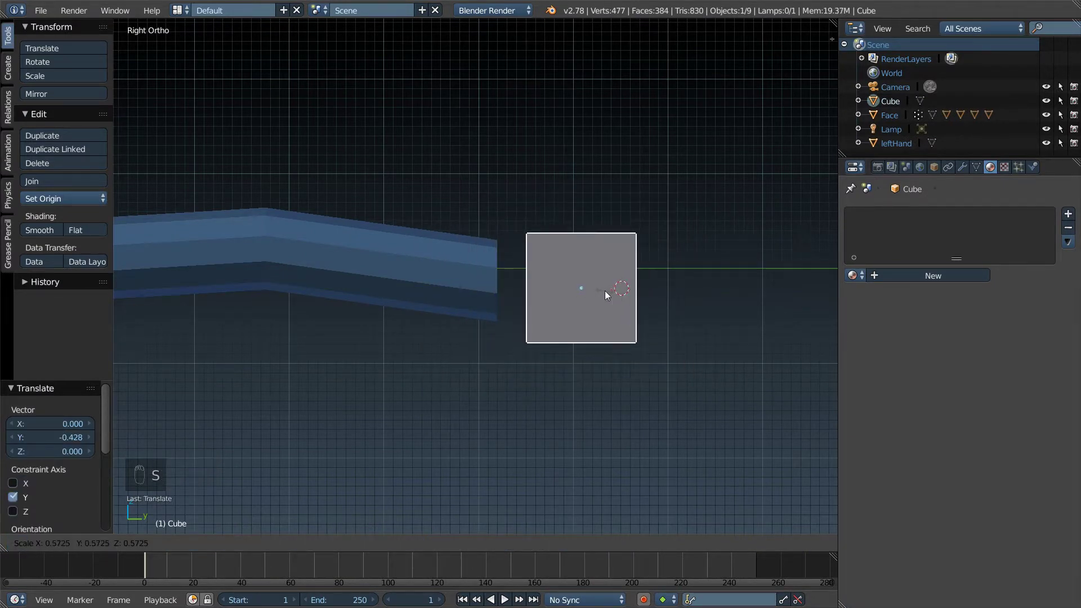
left_click_drag(618, 293, 596, 293)
key("s")
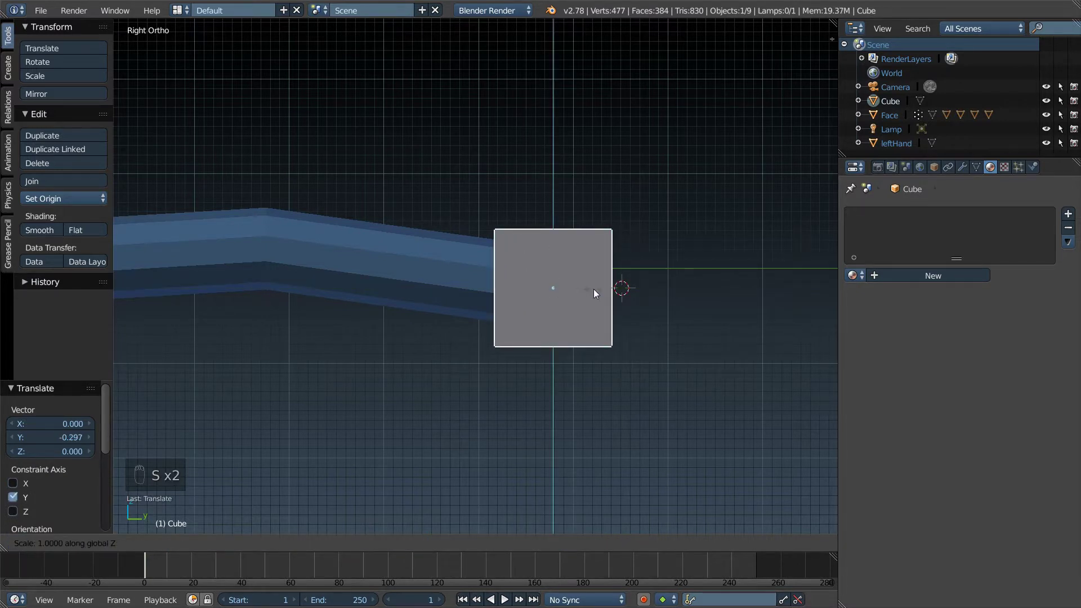
Step: Subdivide the cube into a 26-vertex rounded blob and shrink it to hand size
key("w")
key("Tab")
key("w")
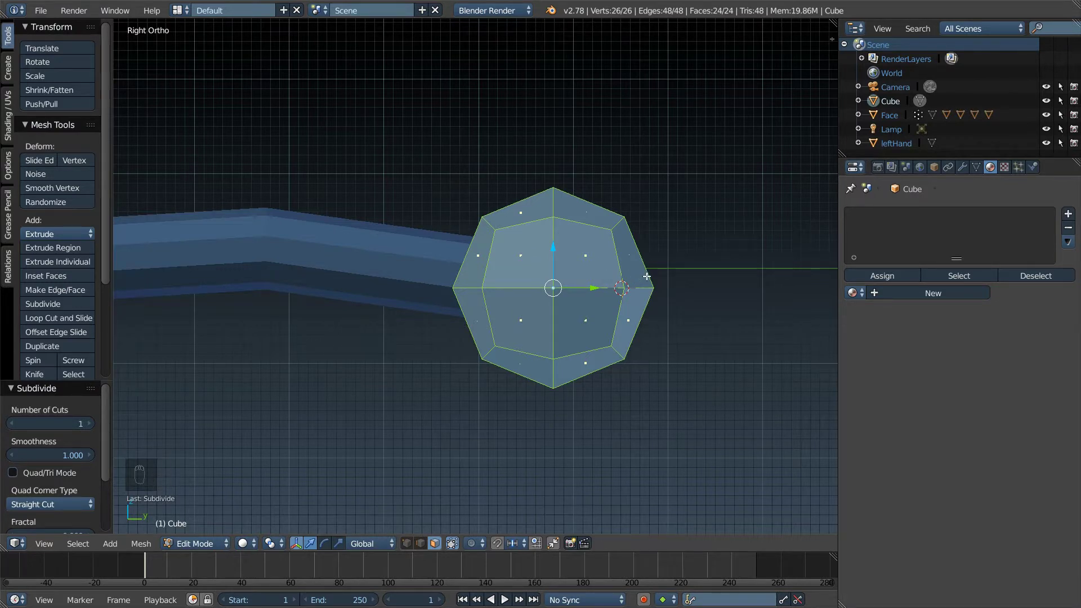
key("s")
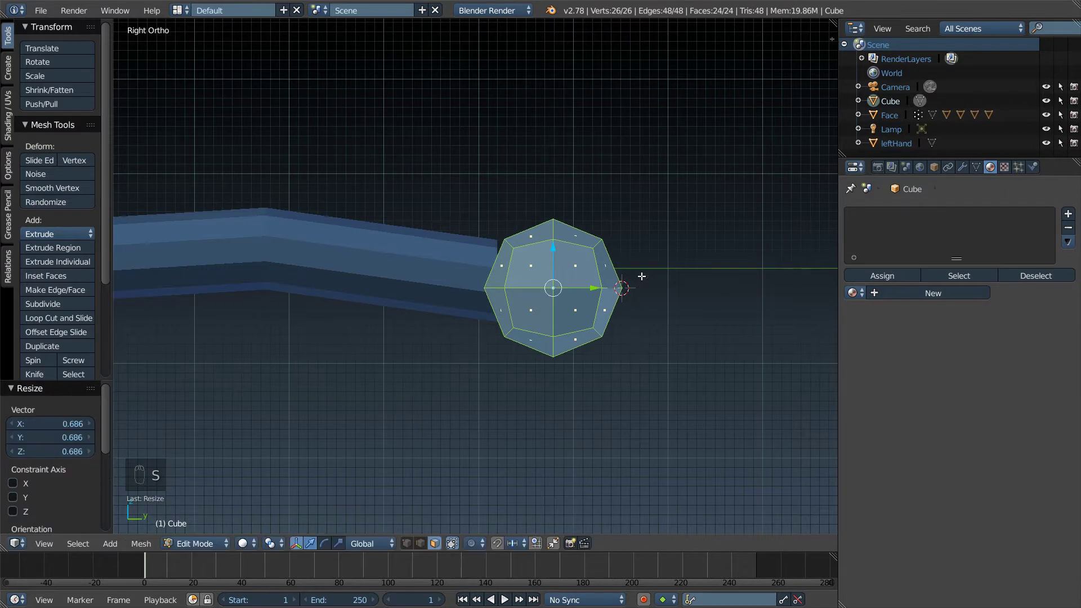
key("s")
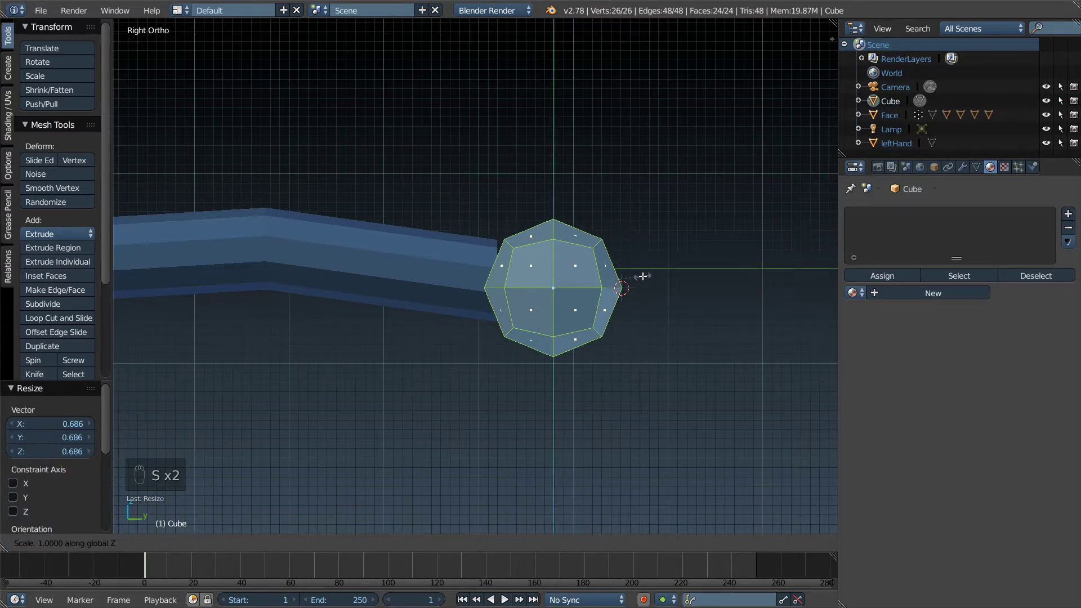
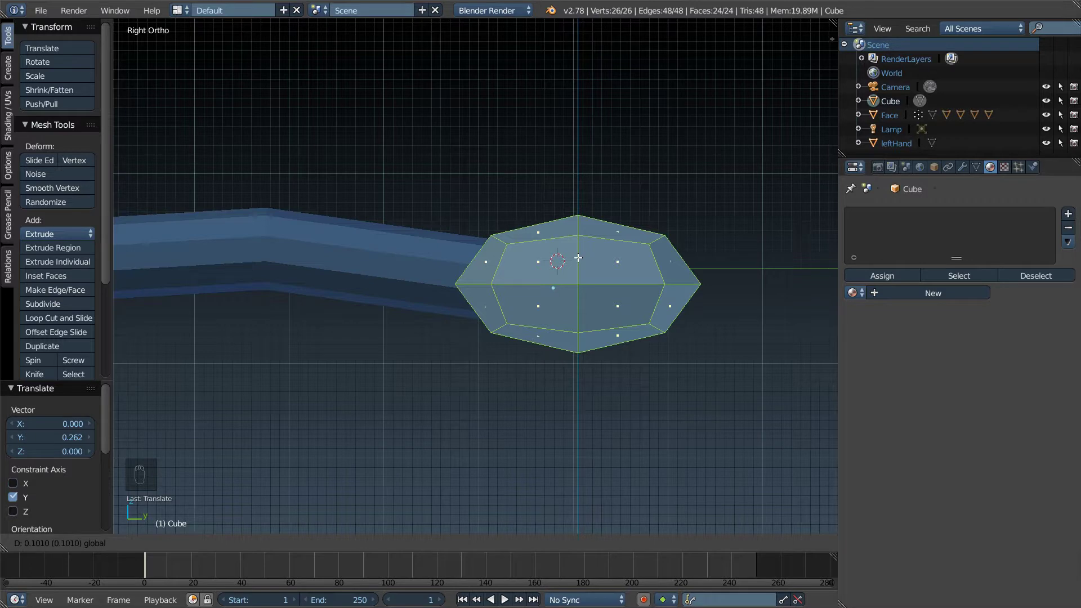
key("Tab")
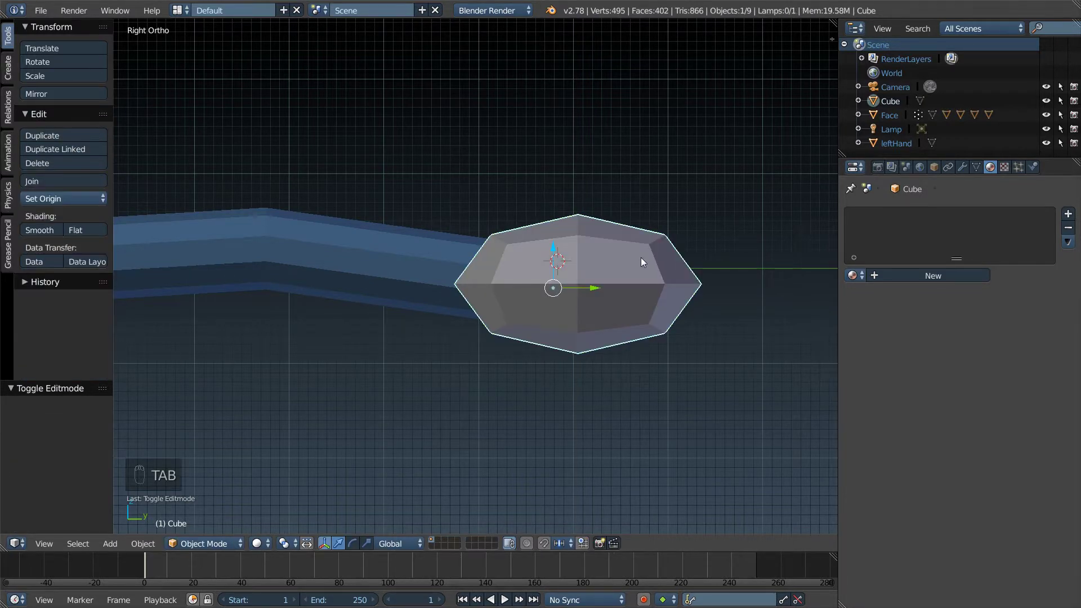
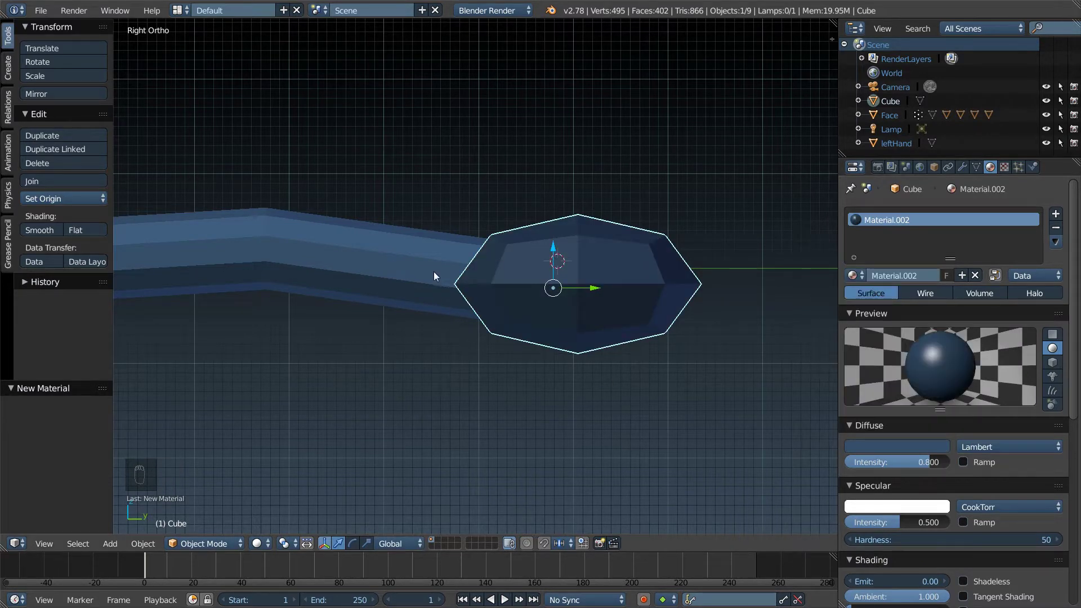
Step: Give the hand a dark blue diffuse colour and slide it along X onto the arm's end
left_click_drag(367, 259, 578, 285)
left_click_drag(578, 285, 578, 284)
key("KP_1")
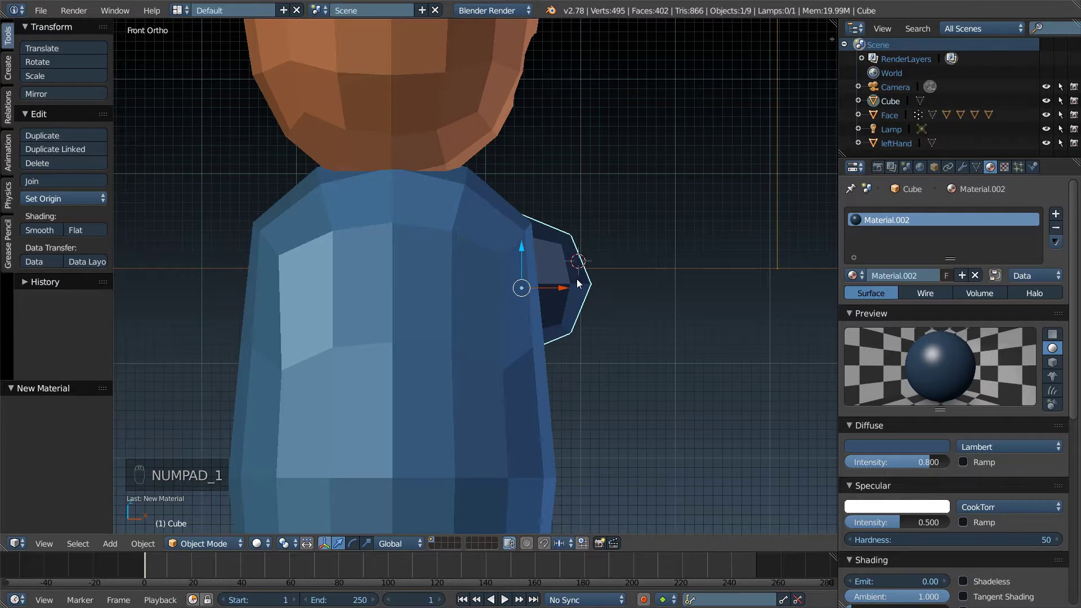
key("KP_3")
key("KP_1")
left_click_drag(560, 292, 510, 294)
middle_click(511, 293)
left_click(552, 324)
middle_click(549, 330)
left_click(542, 342)
Step: Check the hand's fit from several angles and select the arm and hand for copying
left_click_drag(539, 346, 535, 241)
left_click_drag(535, 242, 515, 241)
left_click_drag(598, 238, 269, 173)
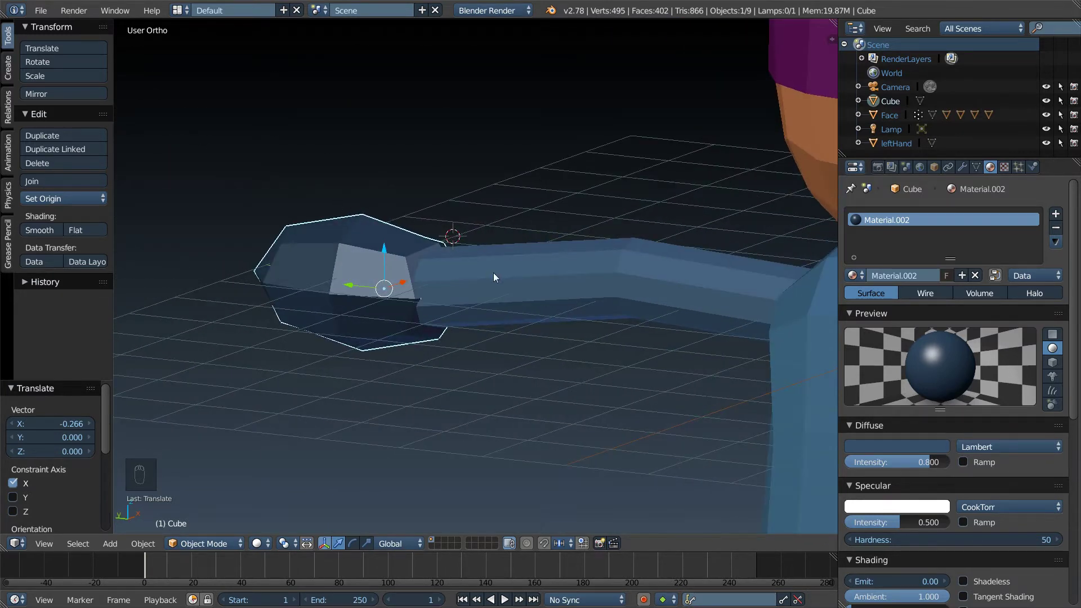
left_click_drag(497, 277, 520, 249)
left_click_drag(486, 284, 749, 289)
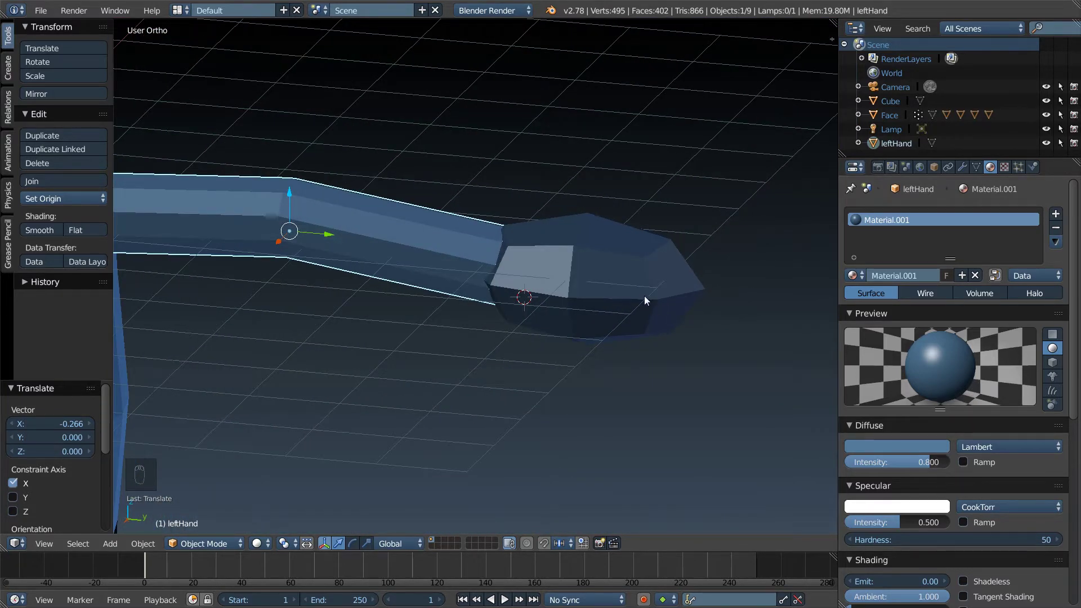
left_click_drag(649, 291, 619, 272)
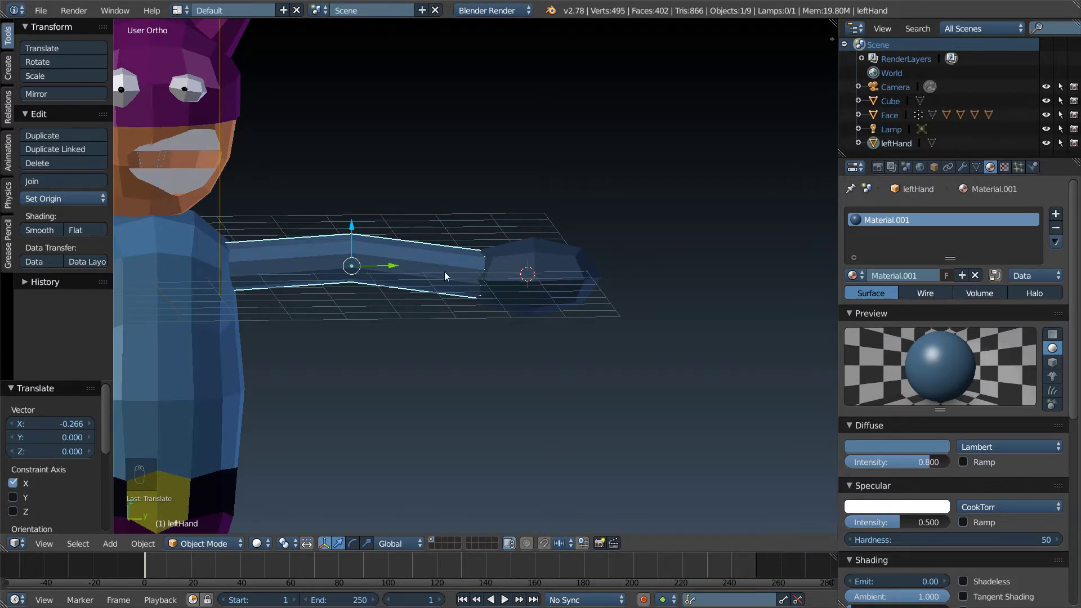
left_click_drag(417, 276, 529, 274)
Step: Duplicate the arm and hand and rotate the copy 180° about Z
key("shift+d")
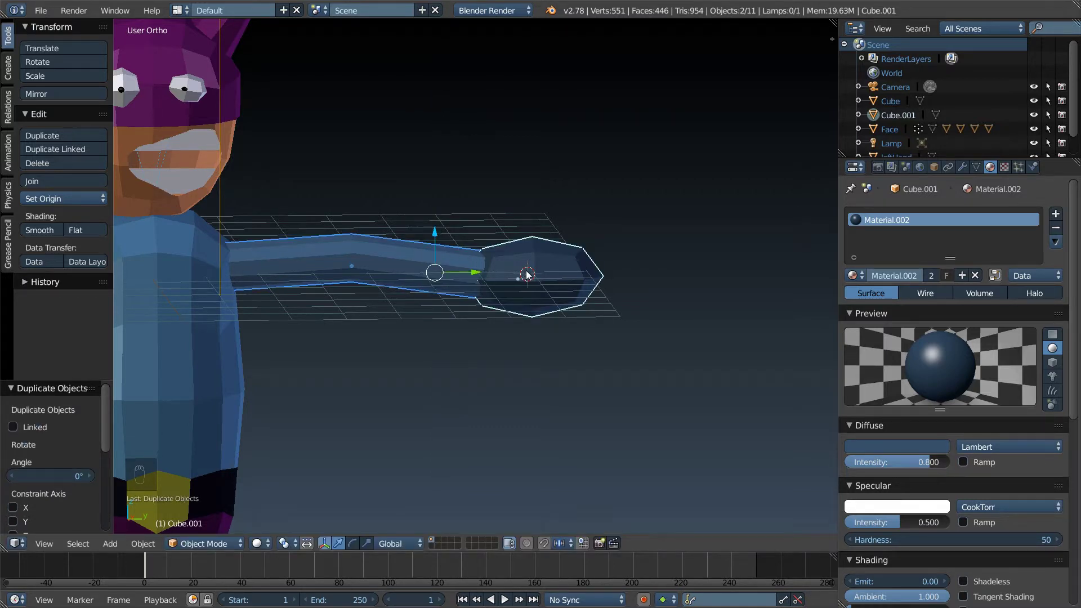
key("r")
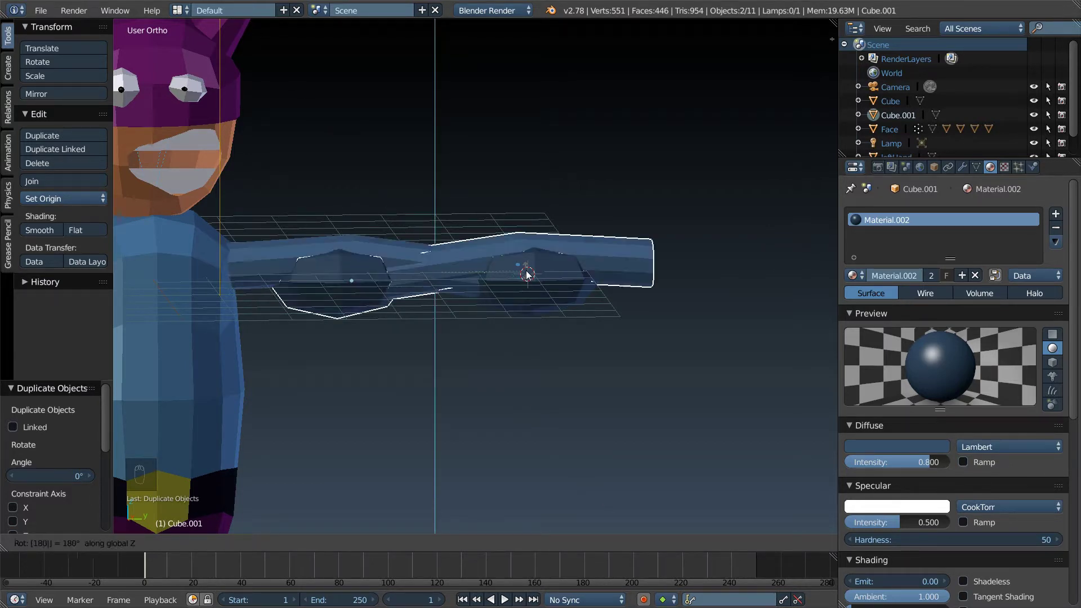
middle_click(507, 265)
left_click_drag(531, 283, 580, 287)
key("KP_5")
key("KP_1")
key("KP_3")
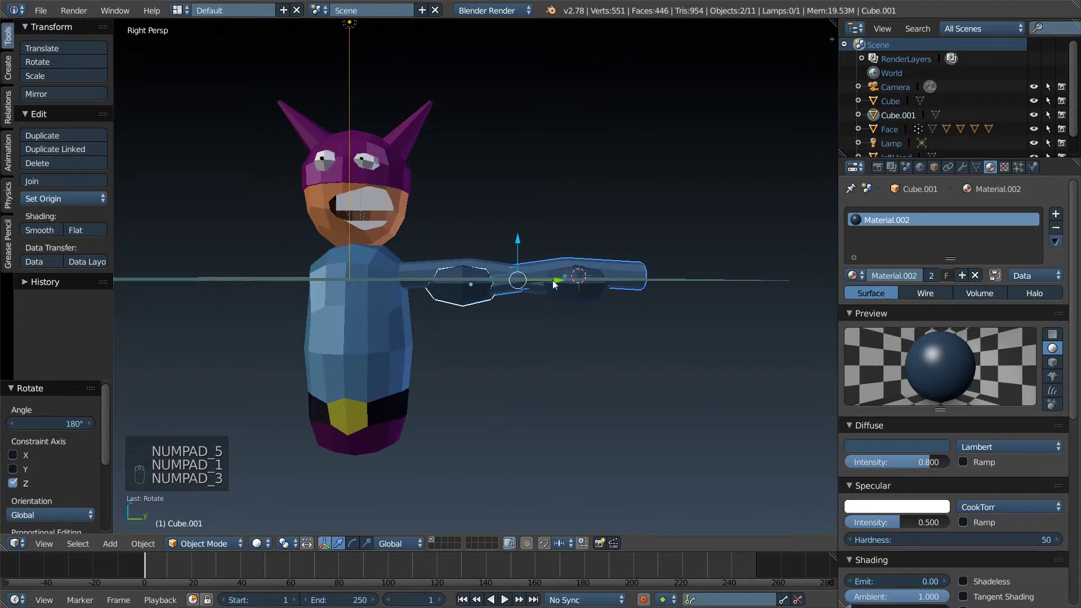
Step: From the side view, move the copy about 9.27 along Y onto the character's other side
left_click_drag(556, 286, 524, 288)
key("KP_5")
double_click(524, 288)
left_click_drag(524, 288, 669, 281)
left_click_drag(668, 281, 245, 298)
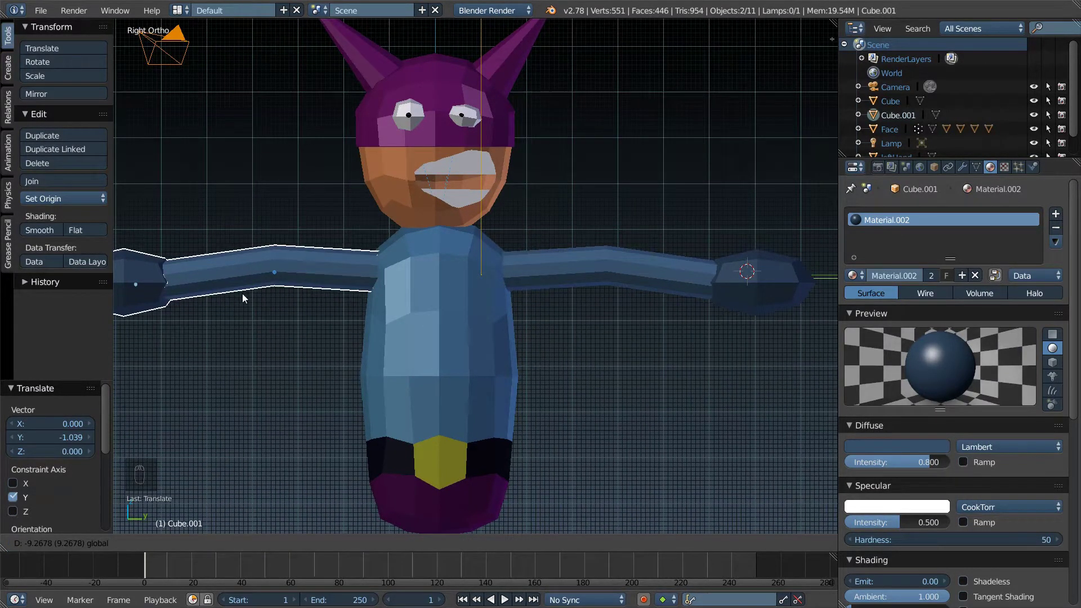
left_click_drag(331, 285, 620, 199)
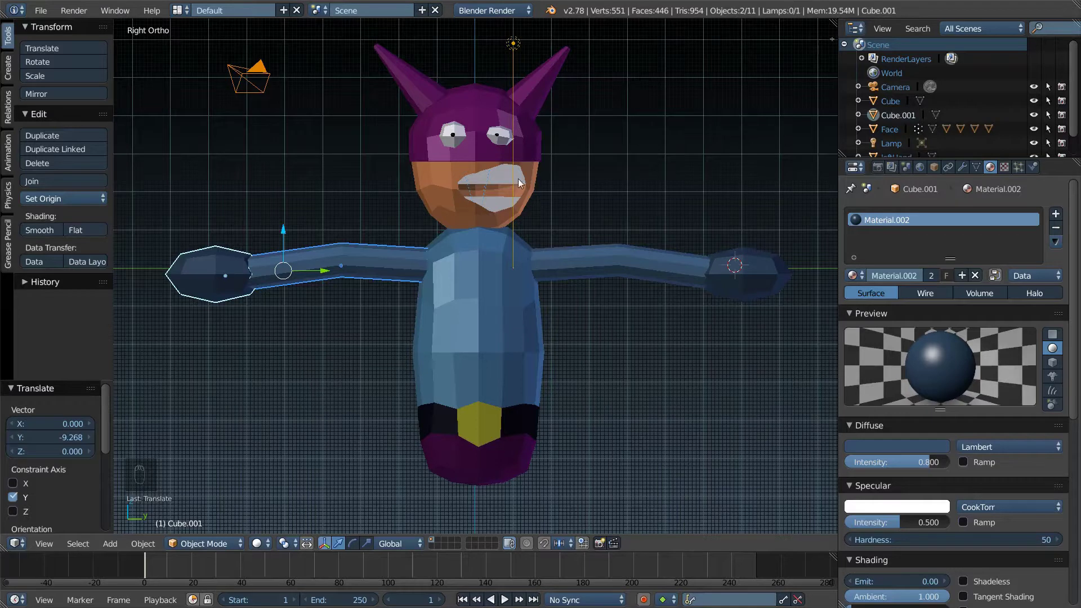
left_click_drag(200, 282, 979, 224)
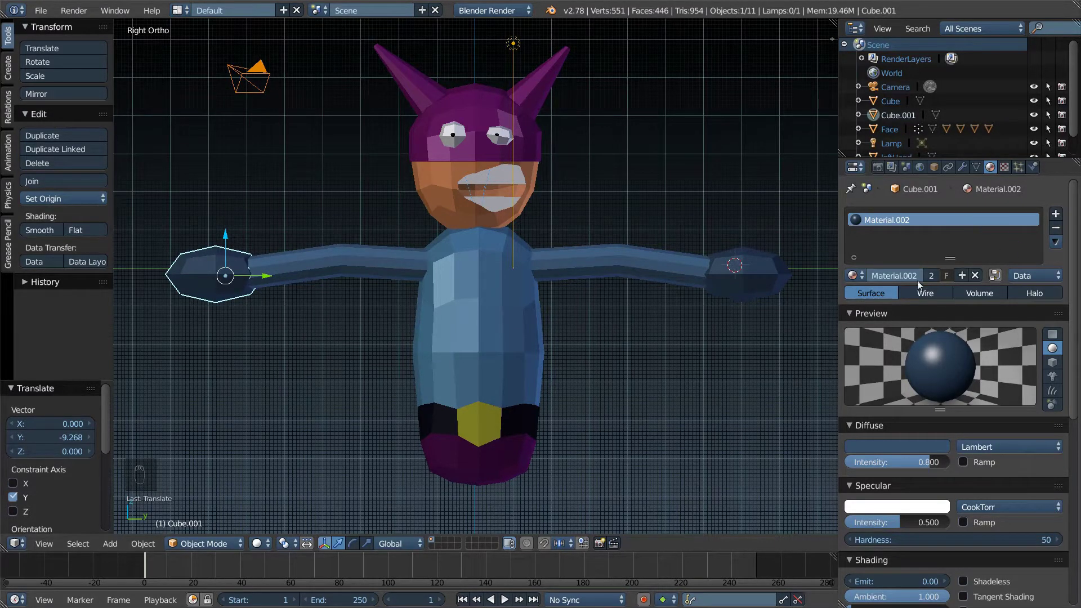
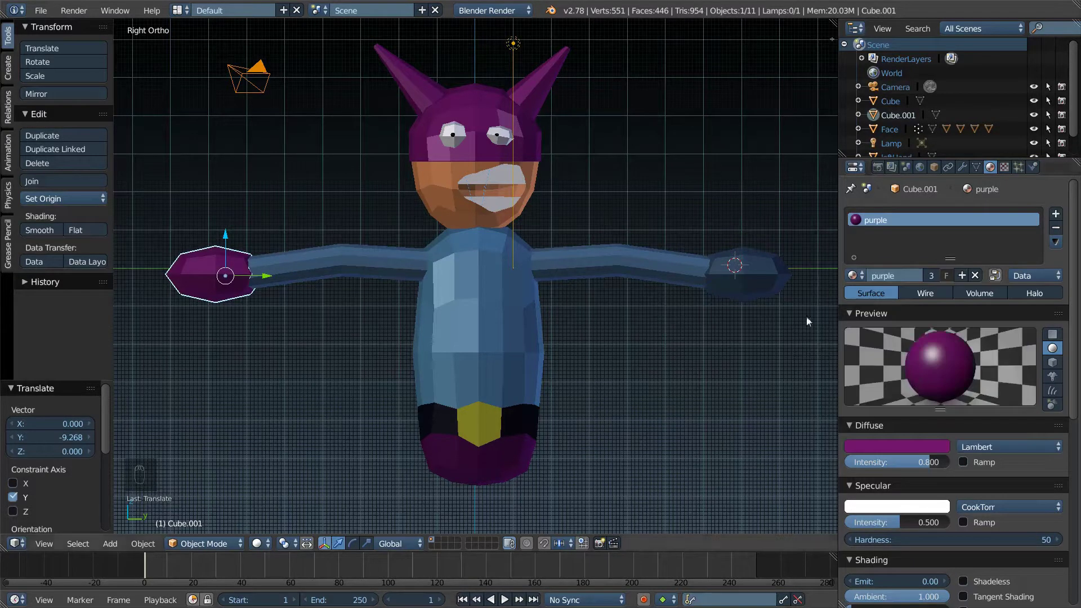
Step: Assign the purple material to the second hand block, then reselect the character body
left_click_drag(764, 280, 786, 307)
left_click_drag(763, 279, 885, 378)
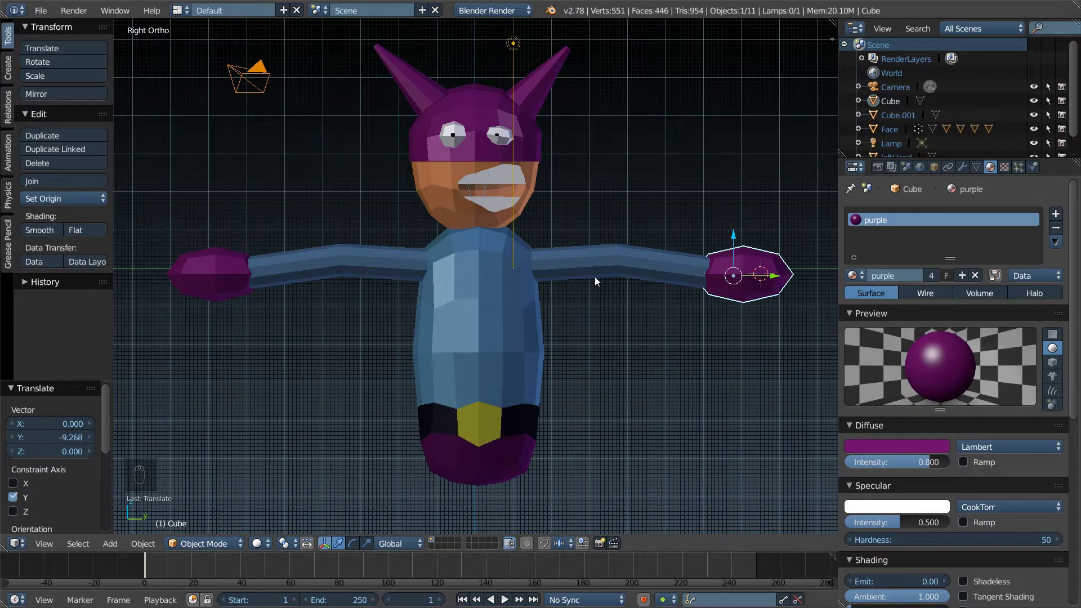
left_click_drag(495, 456, 744, 278)
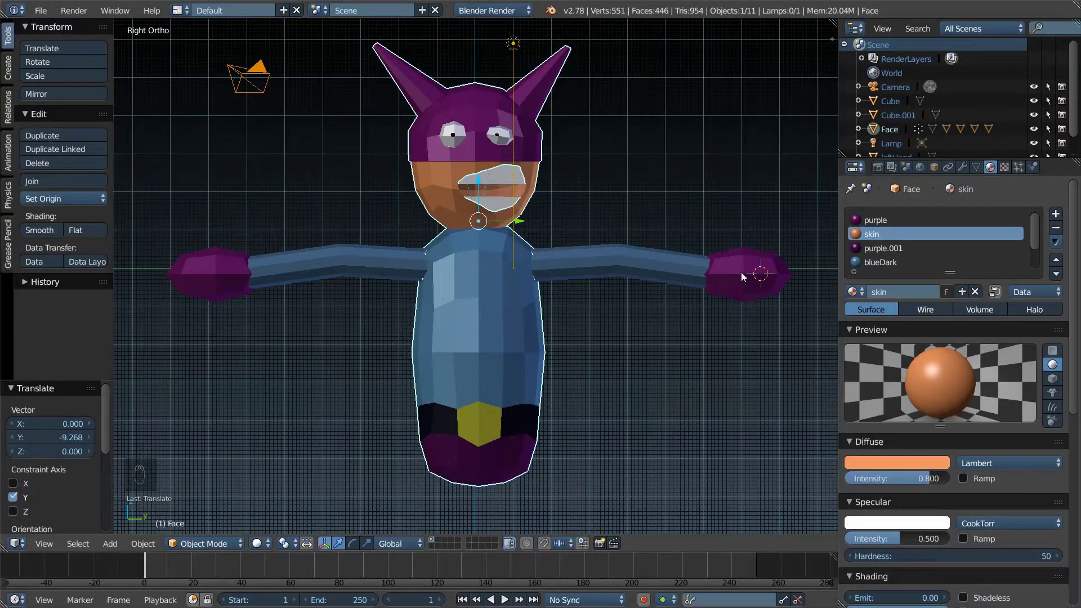
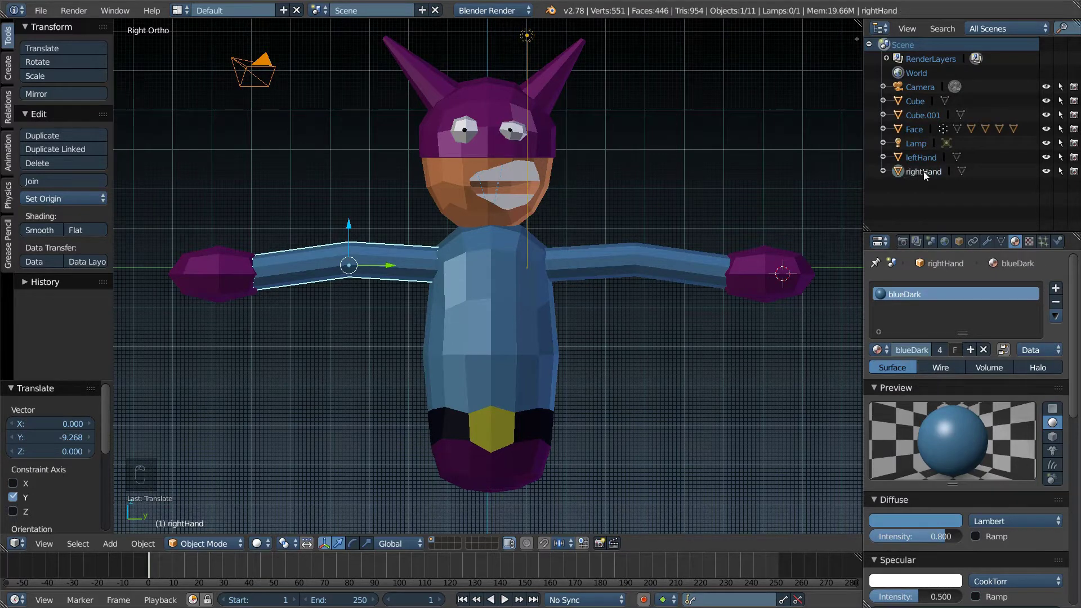
Step: Parent each hand block under its arm (leftHand, rightHand) in the Outliner
left_click_drag(919, 163, 891, 192)
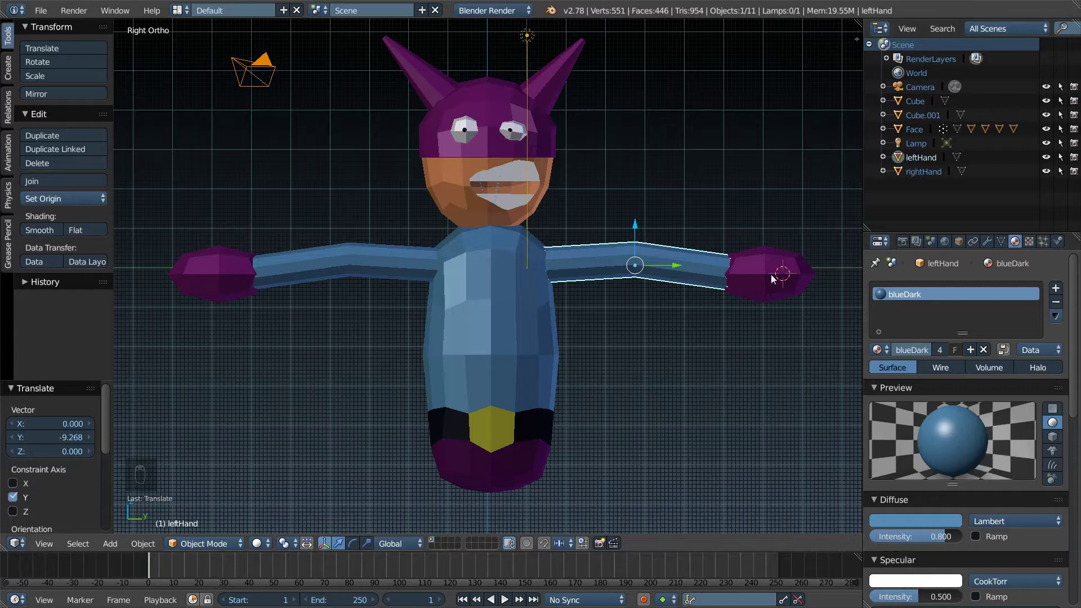
left_click_drag(775, 279, 906, 106)
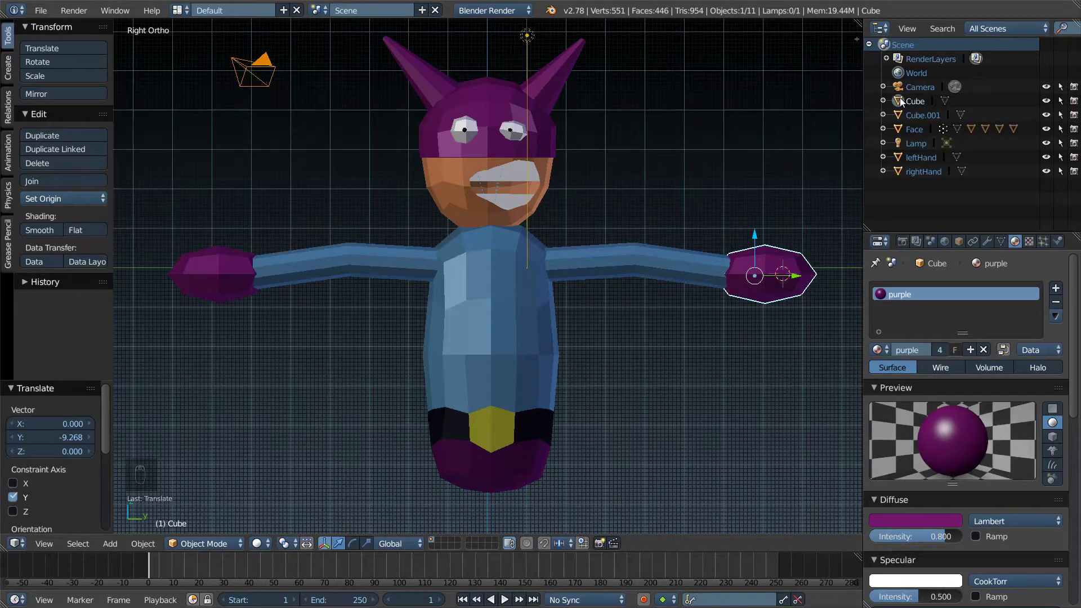
left_click_drag(904, 161, 907, 164)
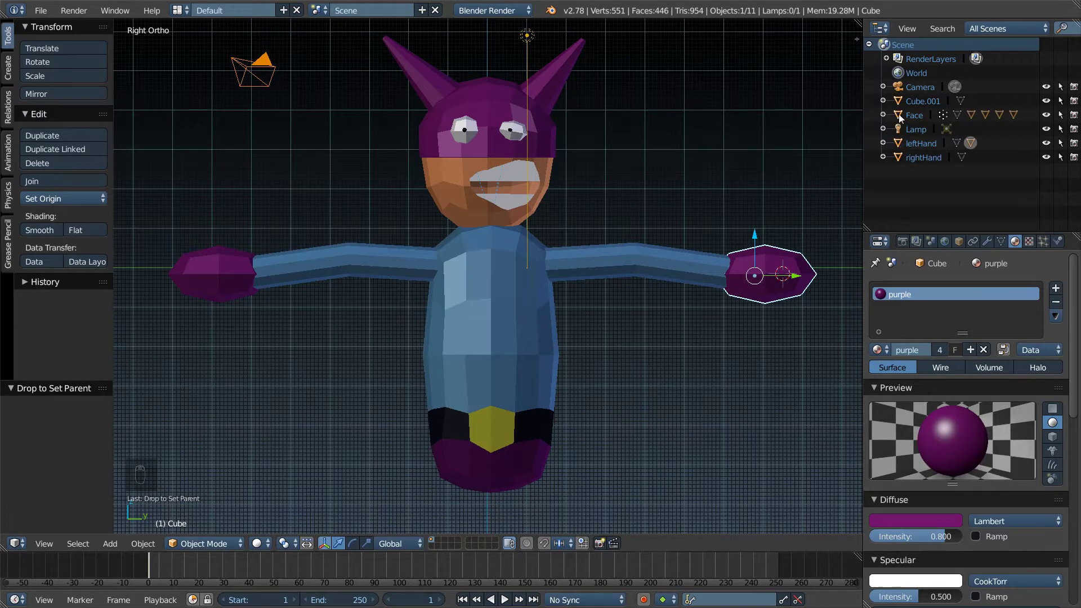
left_click_drag(902, 104, 906, 147)
left_click_drag(904, 146, 354, 229)
left_click_drag(355, 228, 387, 150)
key("ctrl+z")
Step: Parent the leftHand and rightHand arms under the character body, undoing misdrops
left_click_drag(677, 268, 910, 148)
left_click_drag(636, 229, 900, 145)
key("ctrl+z")
left_click_drag(900, 145, 904, 134)
left_click_drag(939, 179, 903, 132)
left_click_drag(904, 132, 927, 160)
left_click_drag(900, 132, 511, 315)
key("ctrl+z")
Step: Undo a stray drag and zoom out to view the whole character
left_click_drag(503, 326, 494, 107)
left_click_drag(494, 184, 588, 284)
key("ctrl+z")
middle_click(589, 284)
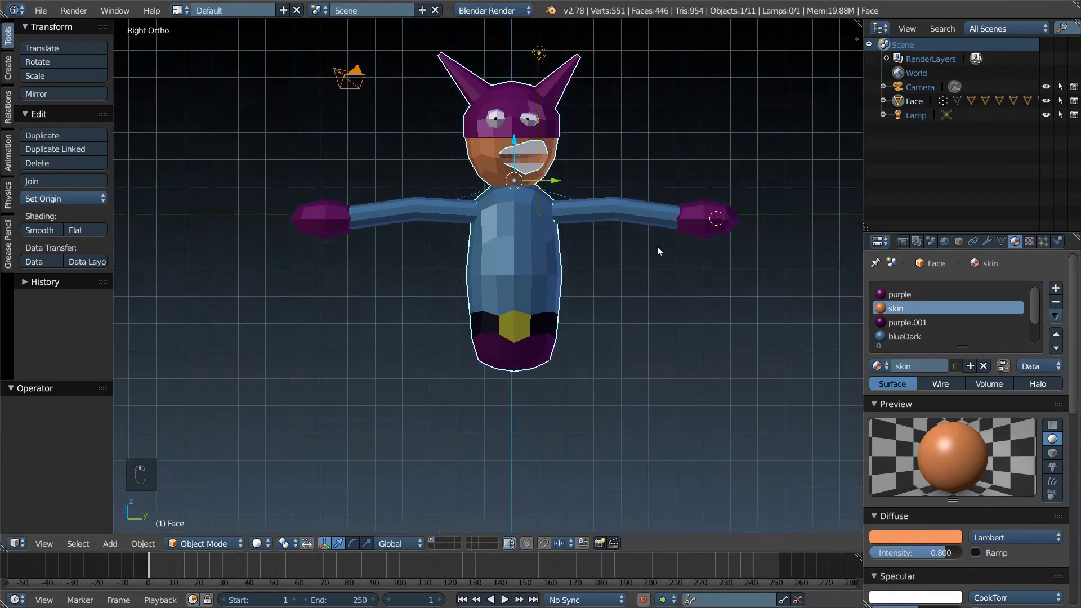
left_click(666, 260)
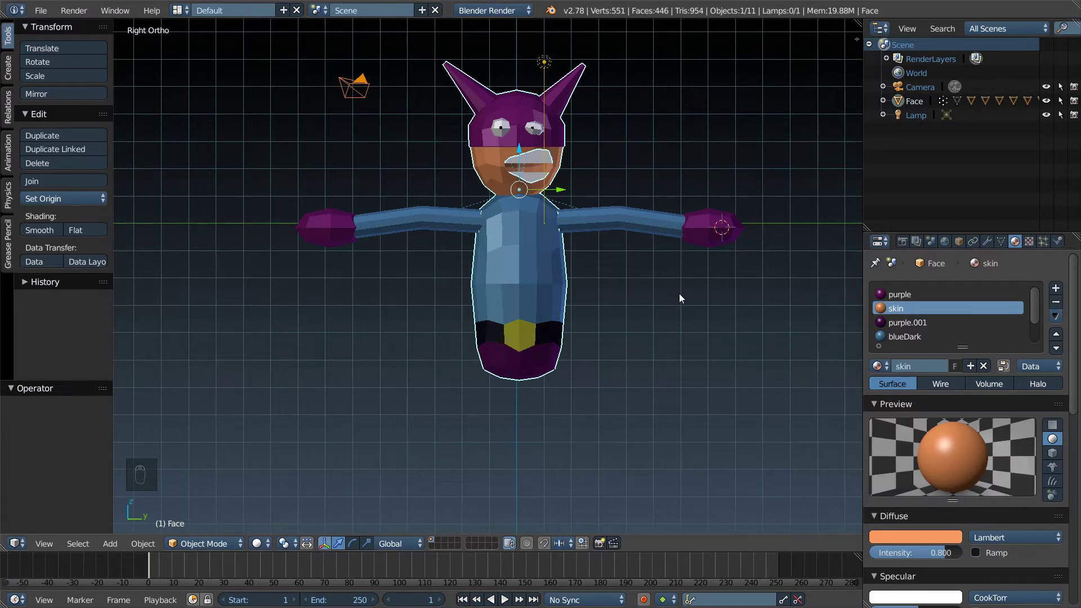
Step: Add a cylinder beside the character, shrink it and stretch it vertically
key("shift+a")
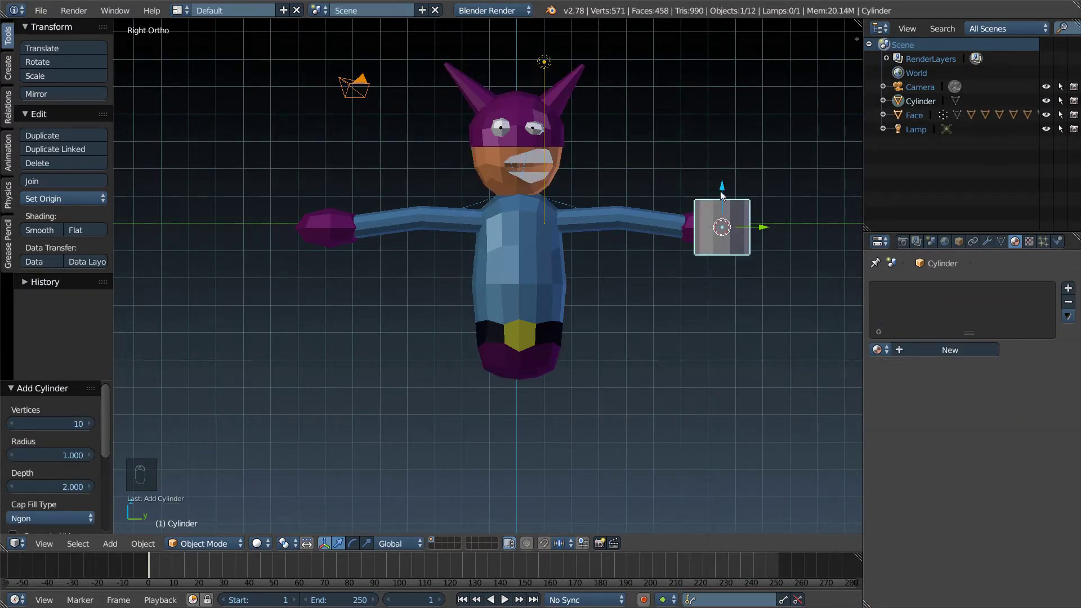
left_click_drag(727, 190, 776, 313)
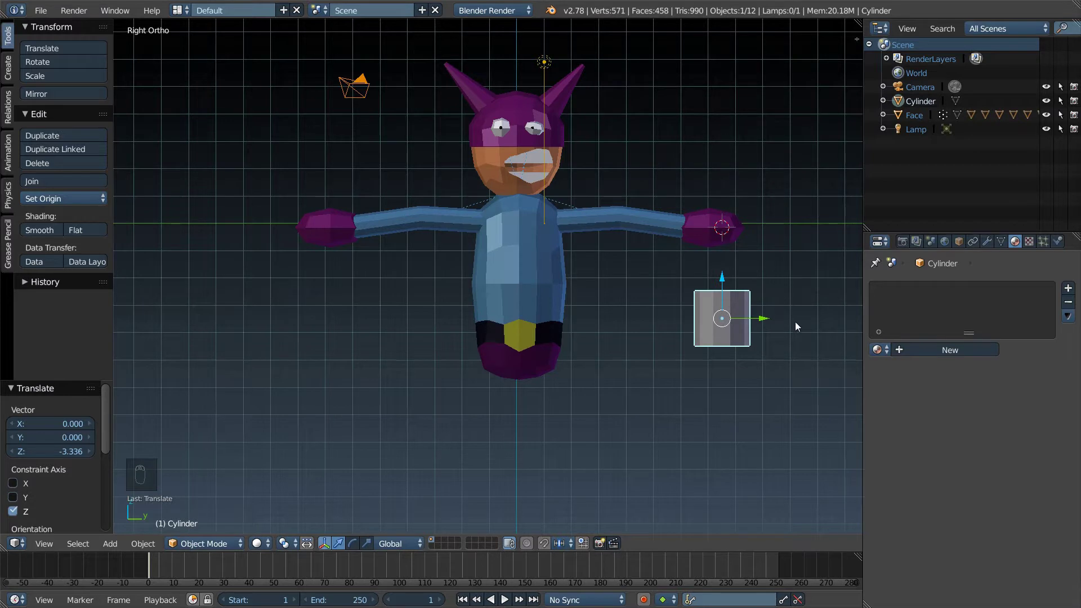
key("s")
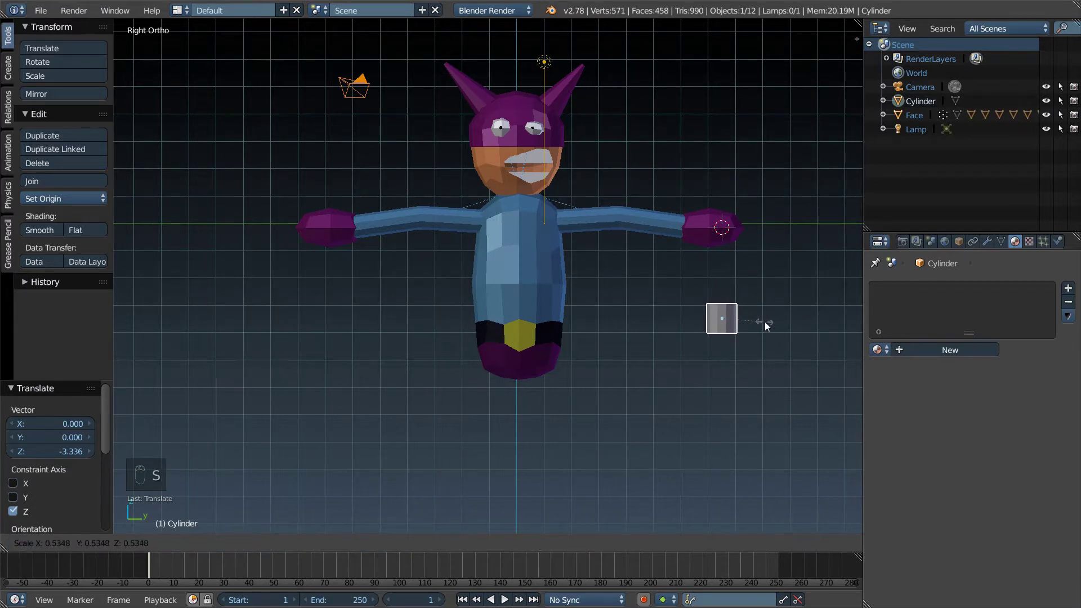
key("x")
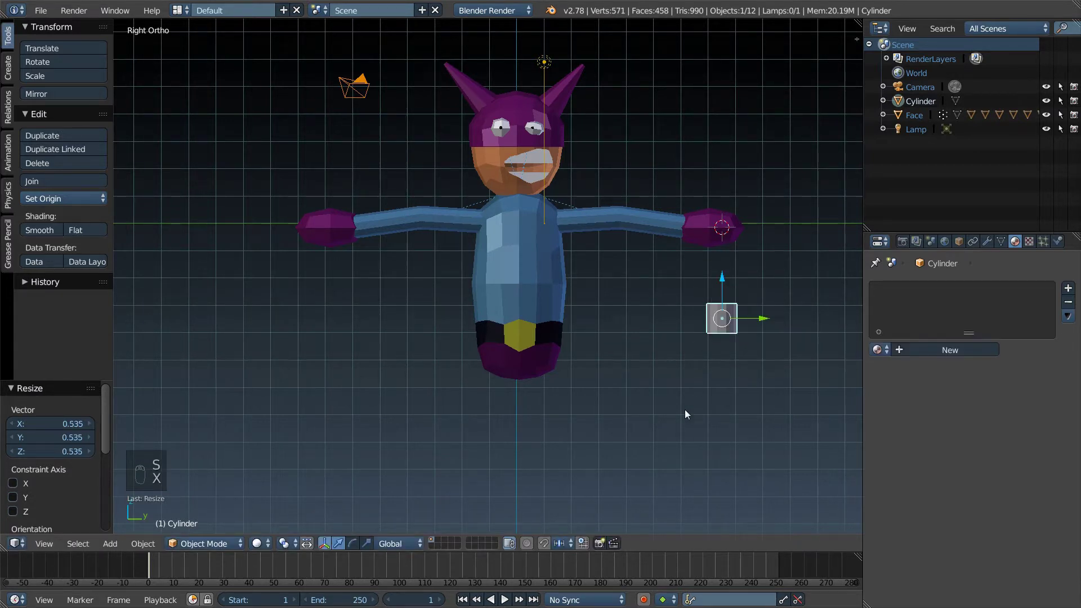
key("s")
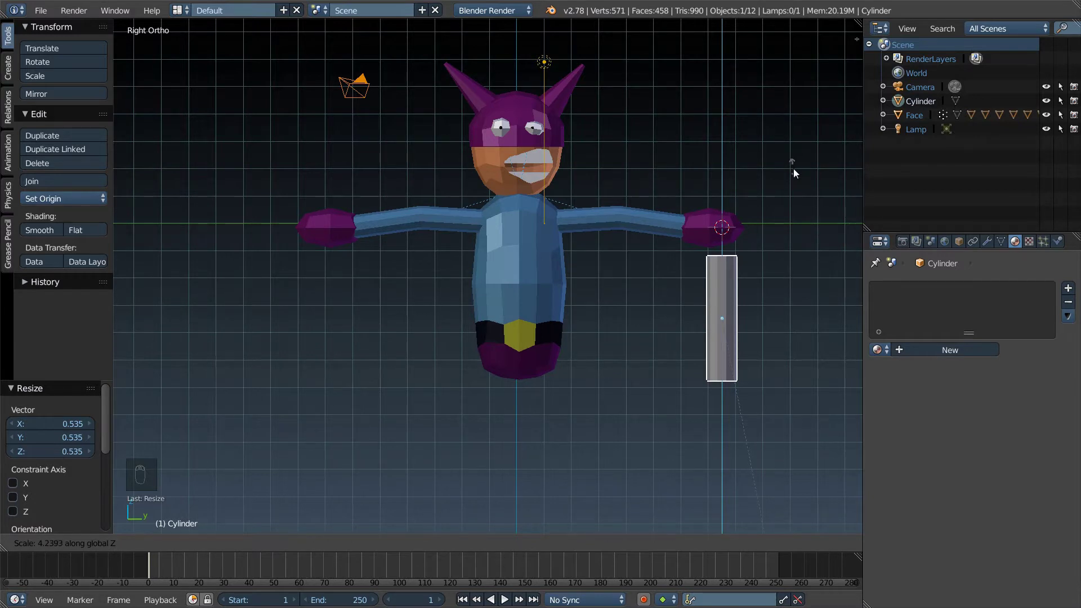
Step: Add a loop cut around the cylinder's middle and stretch it taller into a leg
key("Tab")
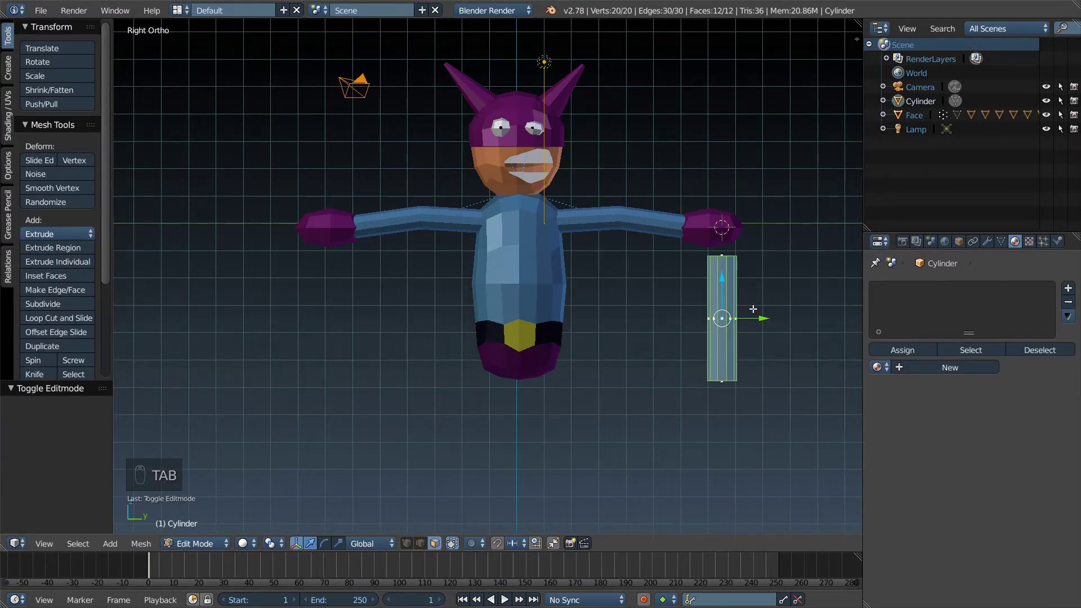
key("ctrl+r")
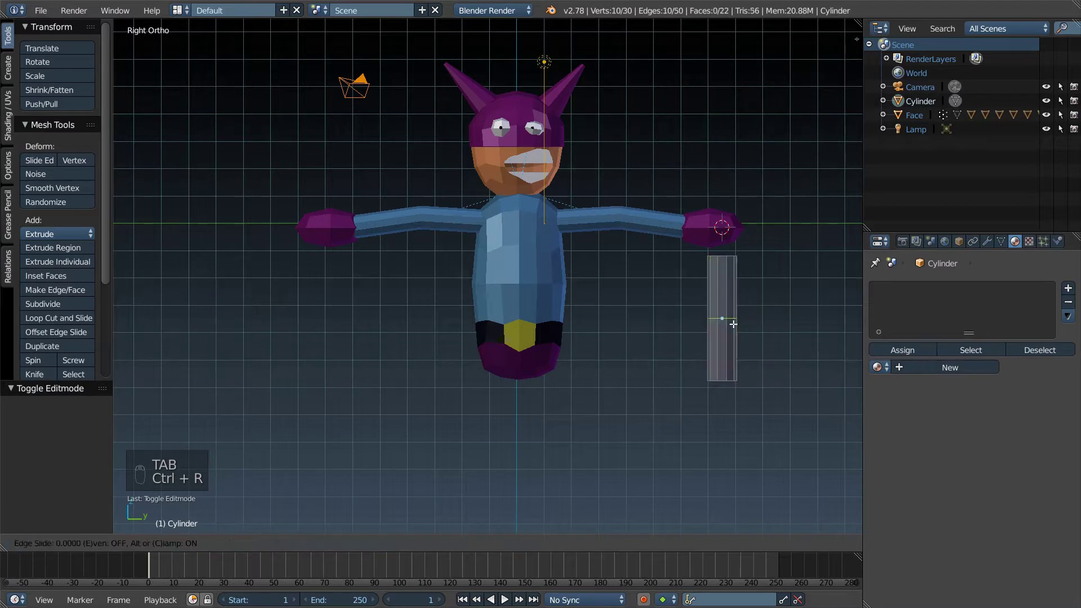
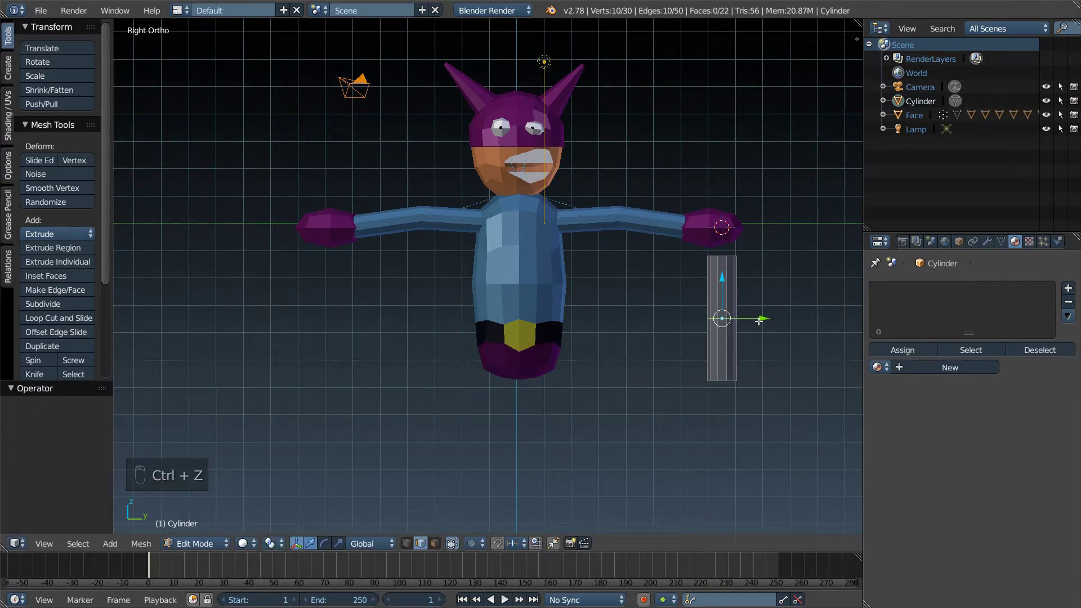
key("s")
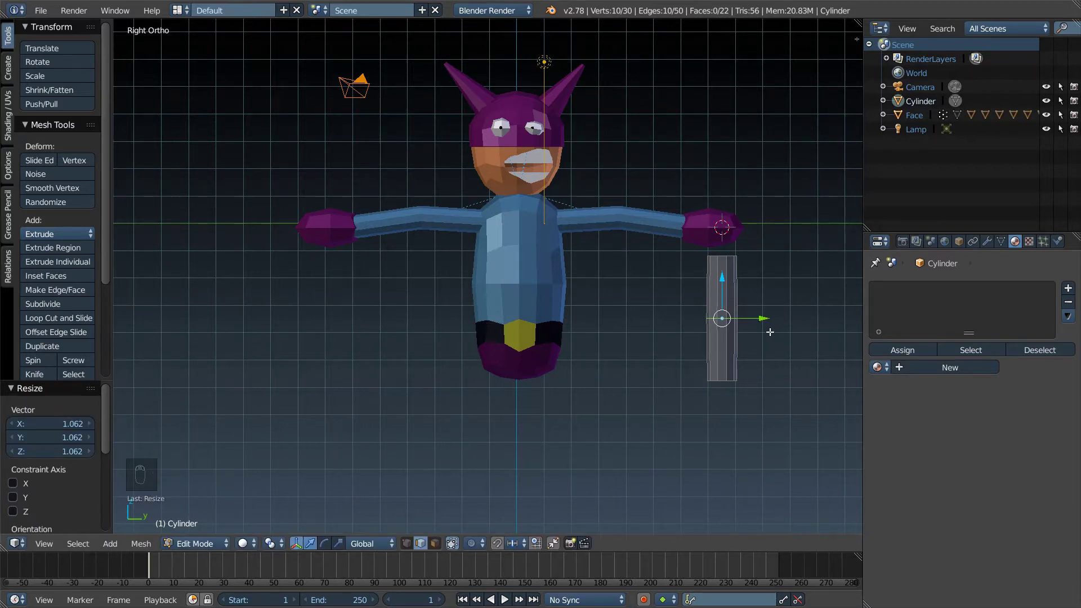
key("Tab")
key("s")
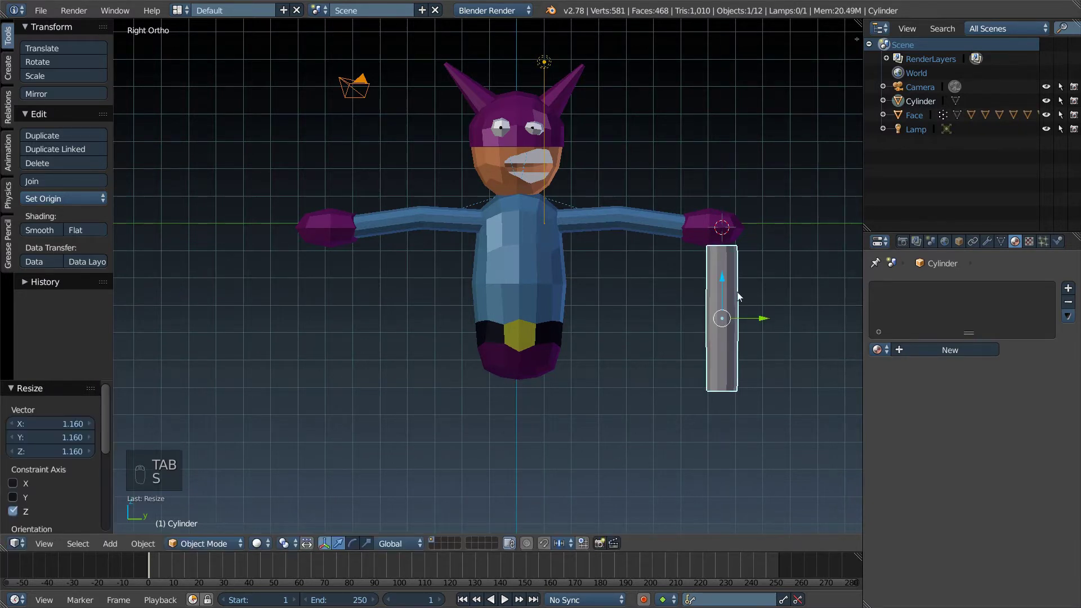
Step: Move the leg under the body and slide it sideways beneath the hips in front view
left_click_drag(724, 285, 759, 390)
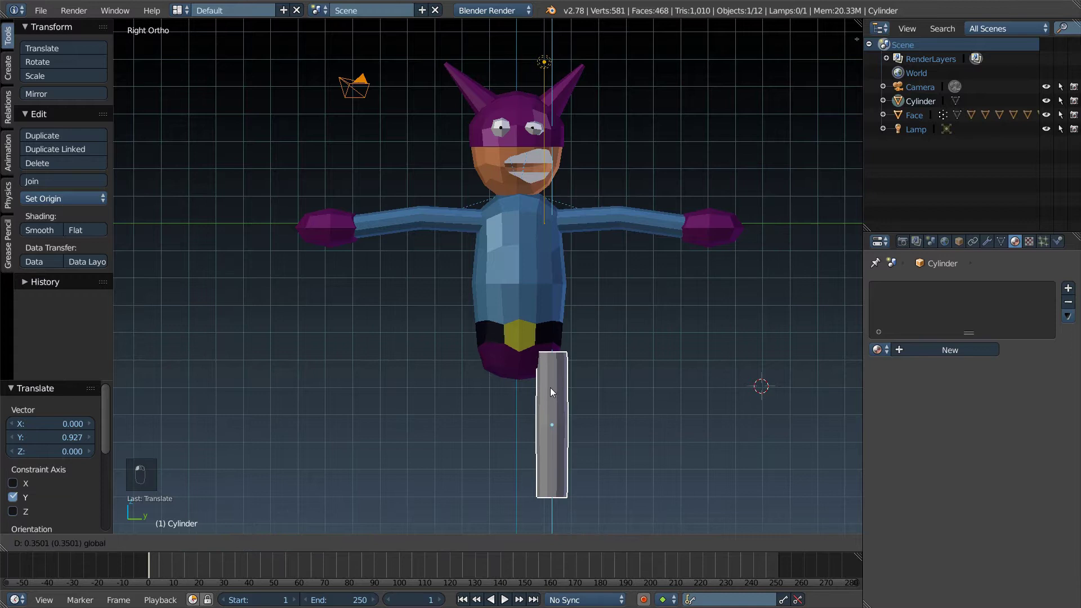
key("KP_1")
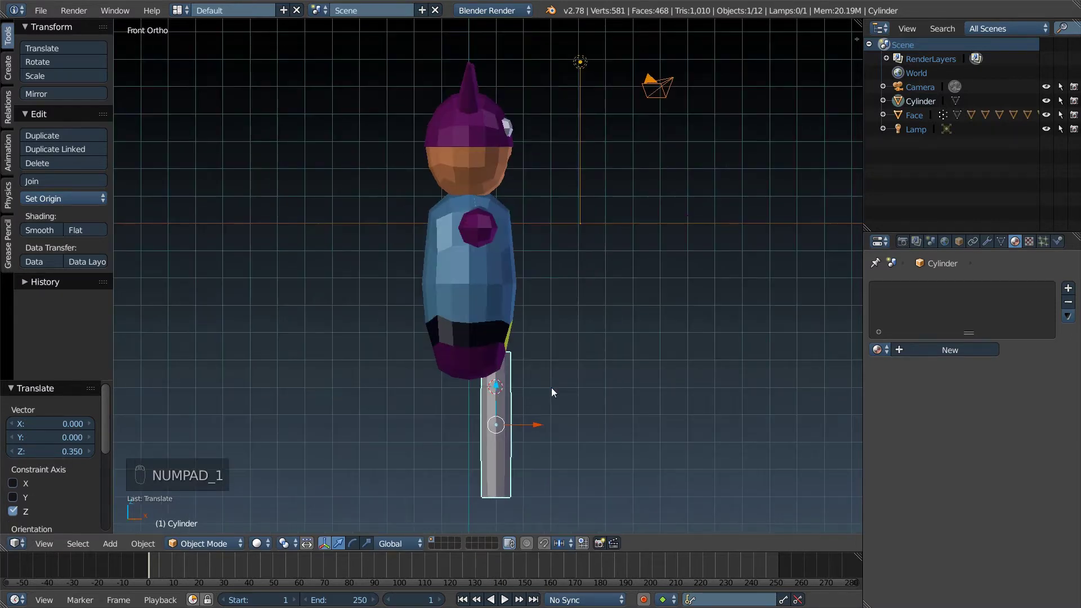
left_click_drag(539, 429, 515, 429)
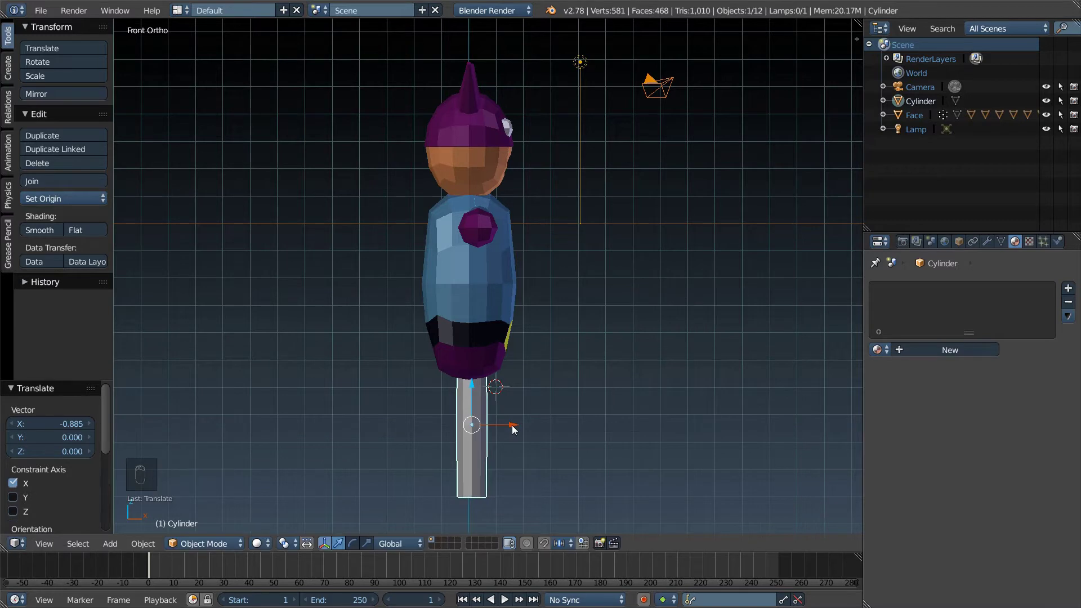
key("KP_3")
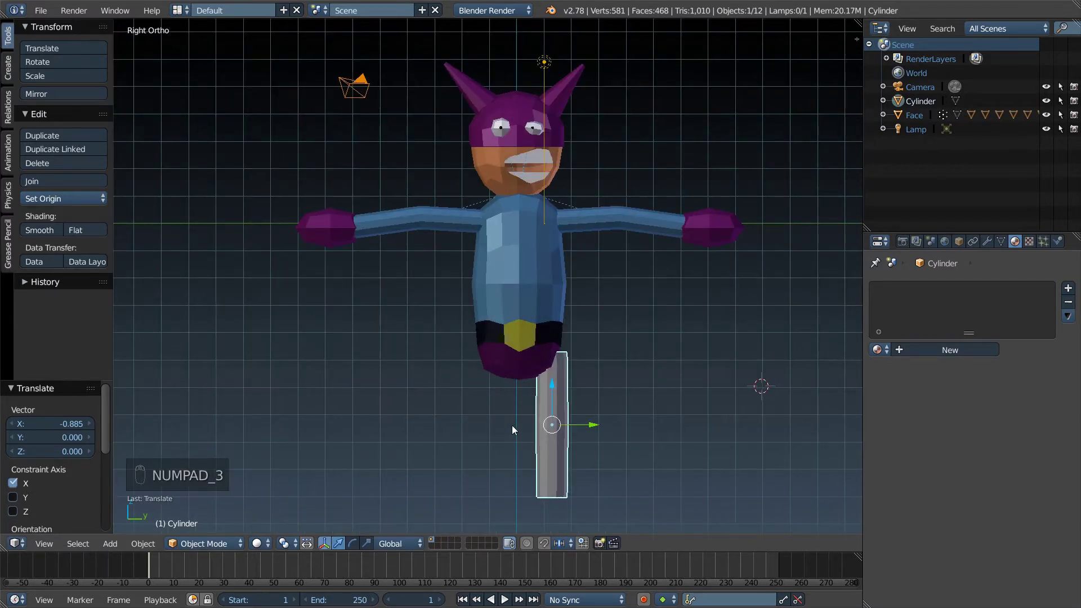
Step: Rotate the leg's top vertices about -30° so the top slants against the hips
scroll("up", 3)
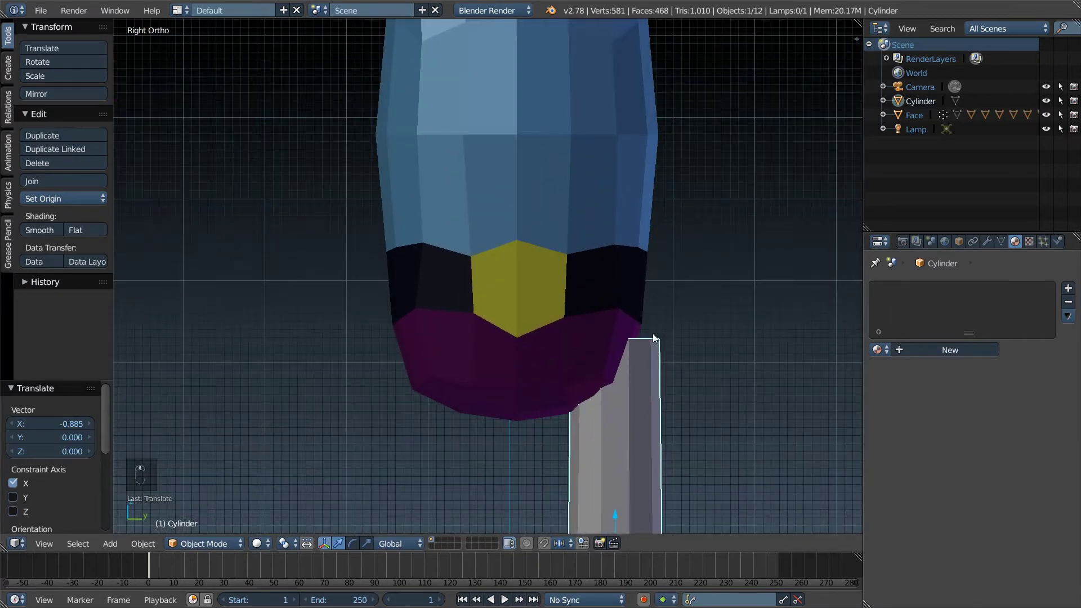
key("Tab")
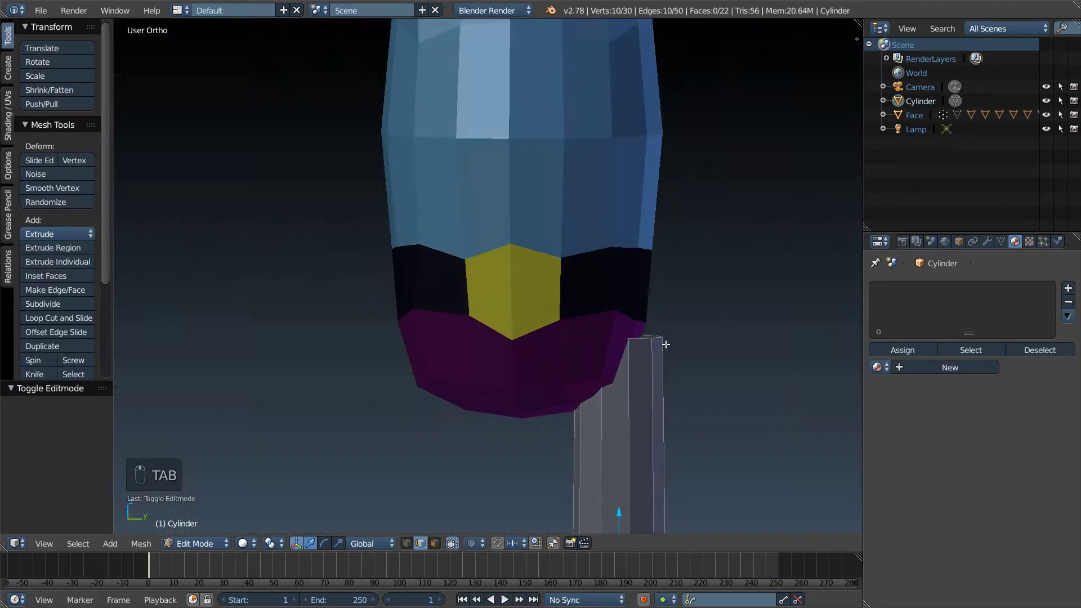
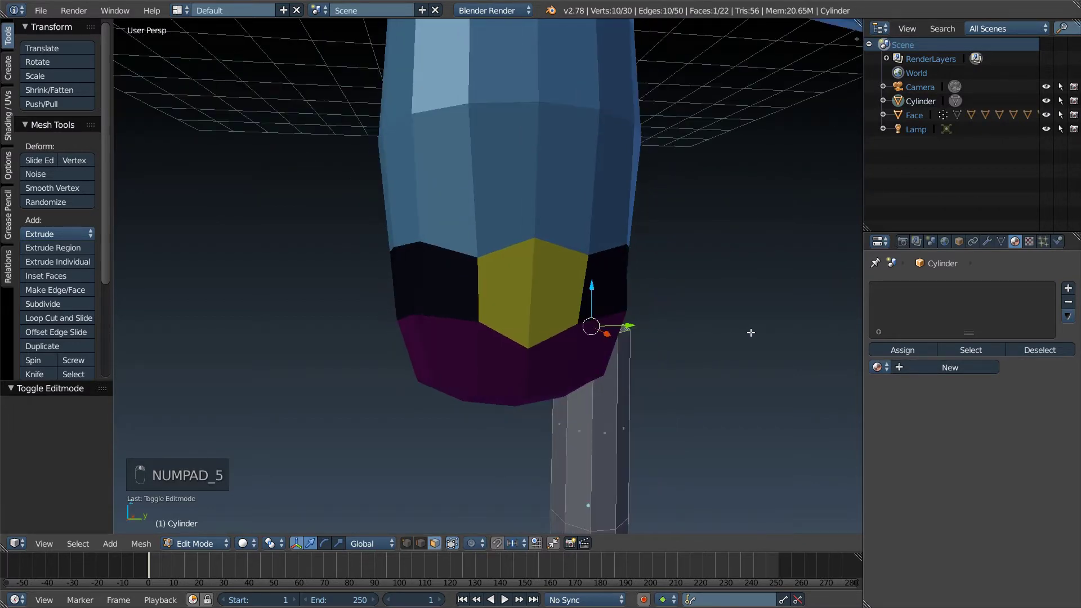
key("KP_1")
key("KP_3")
key("KP_5")
key("r")
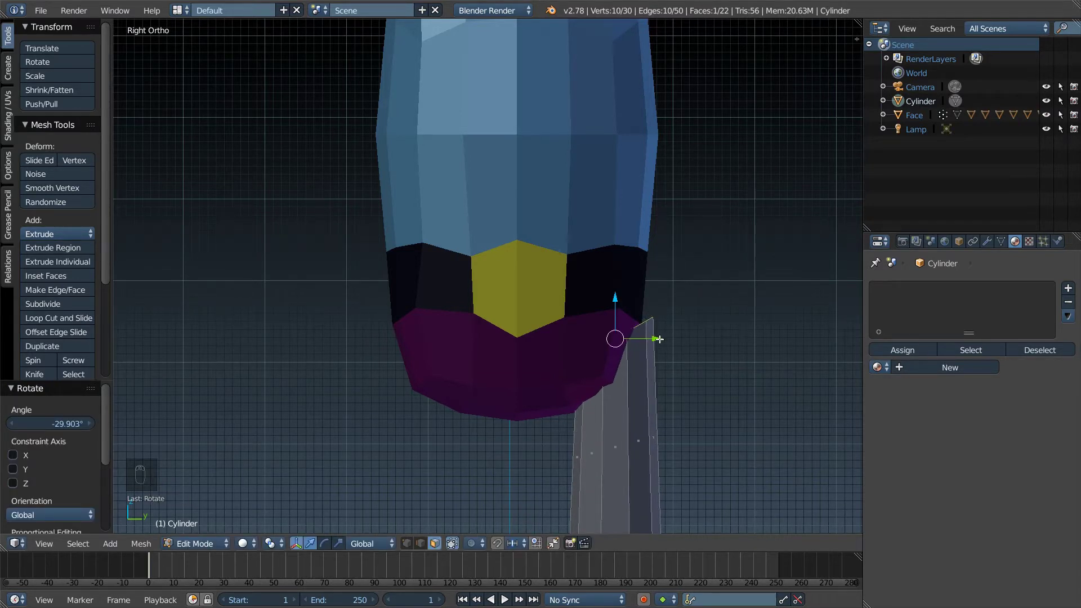
key("Tab")
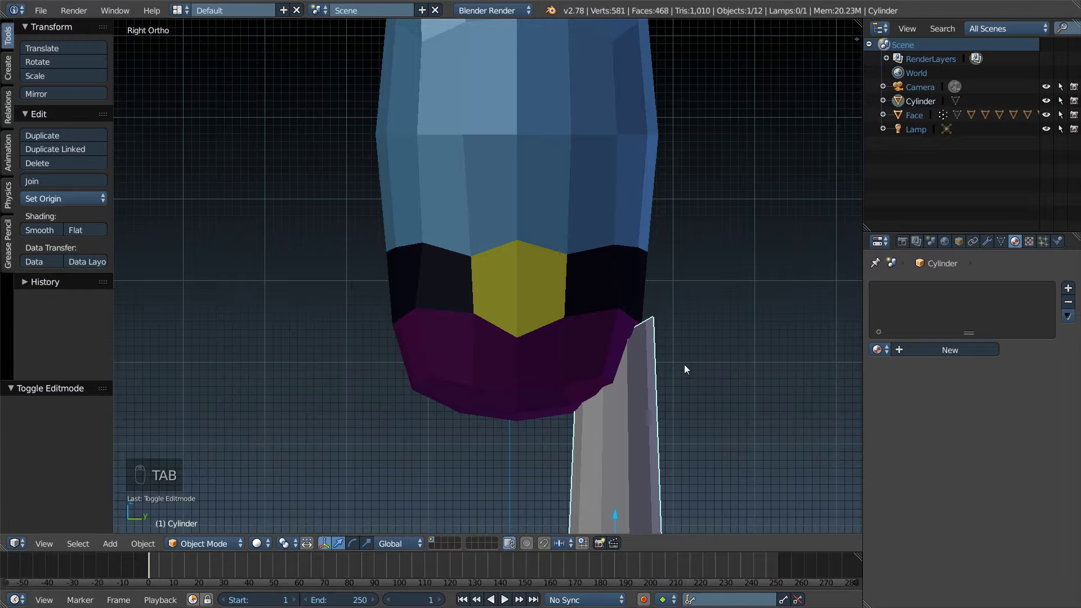
Step: Shift the leg about 0.2 along Y under the hips in side view
left_click_drag(605, 441, 622, 372)
middle_click(645, 251)
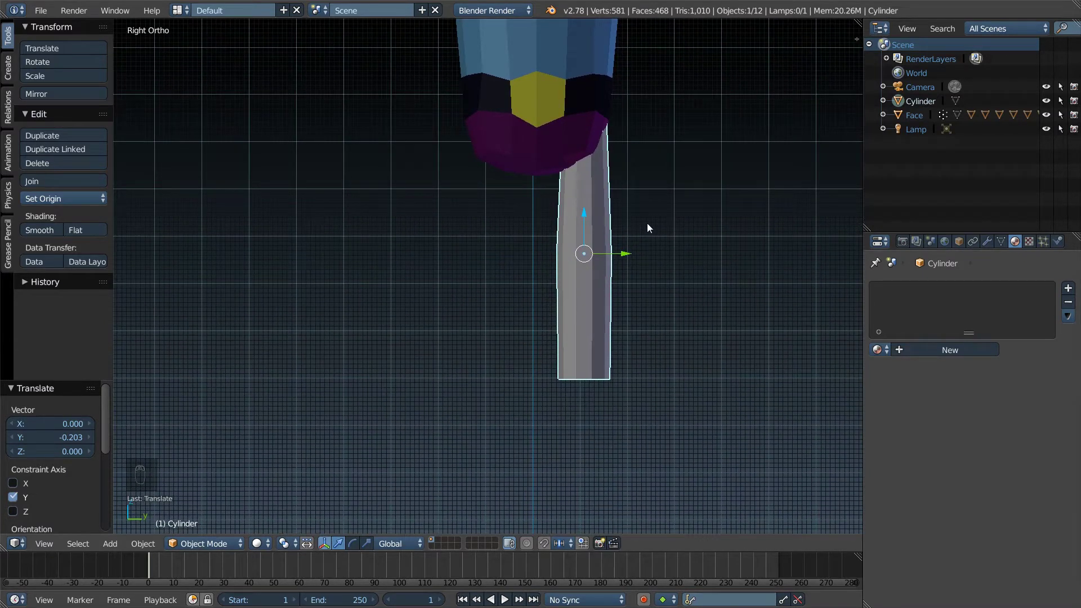
Step: Bring up the Add menu to add a cube mesh for the foot
key("shift+a")
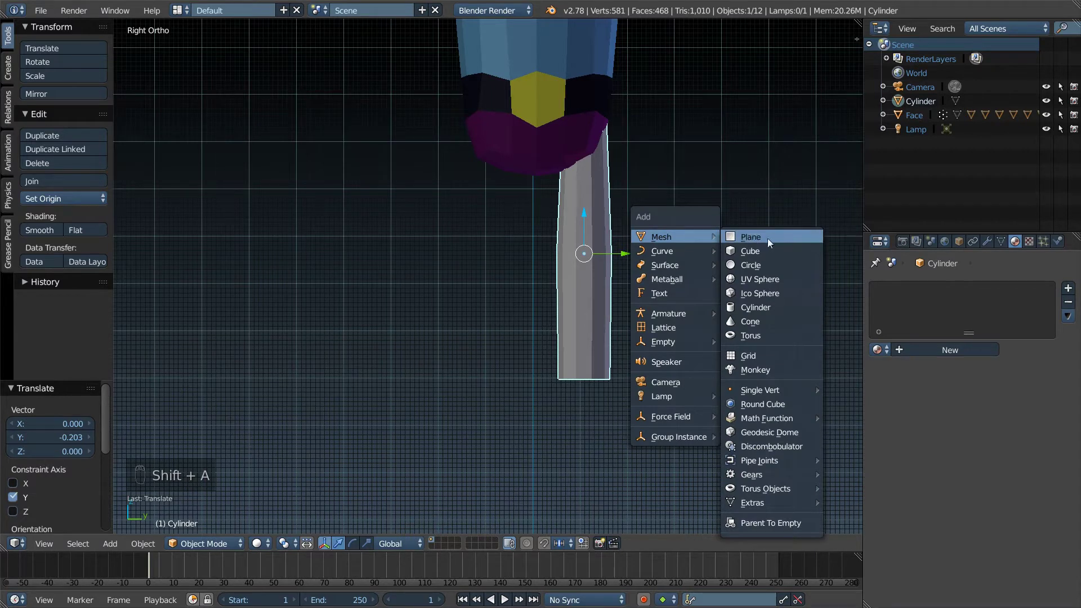
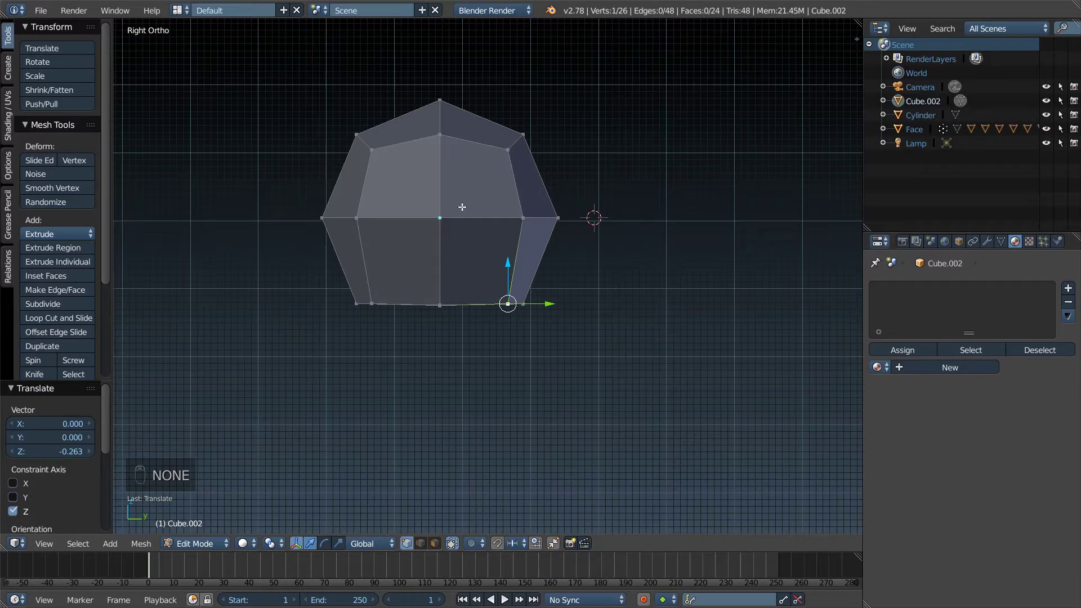
Step: Orbit around the block and select its bottom faces to flatten the foot's base
key("Tab")
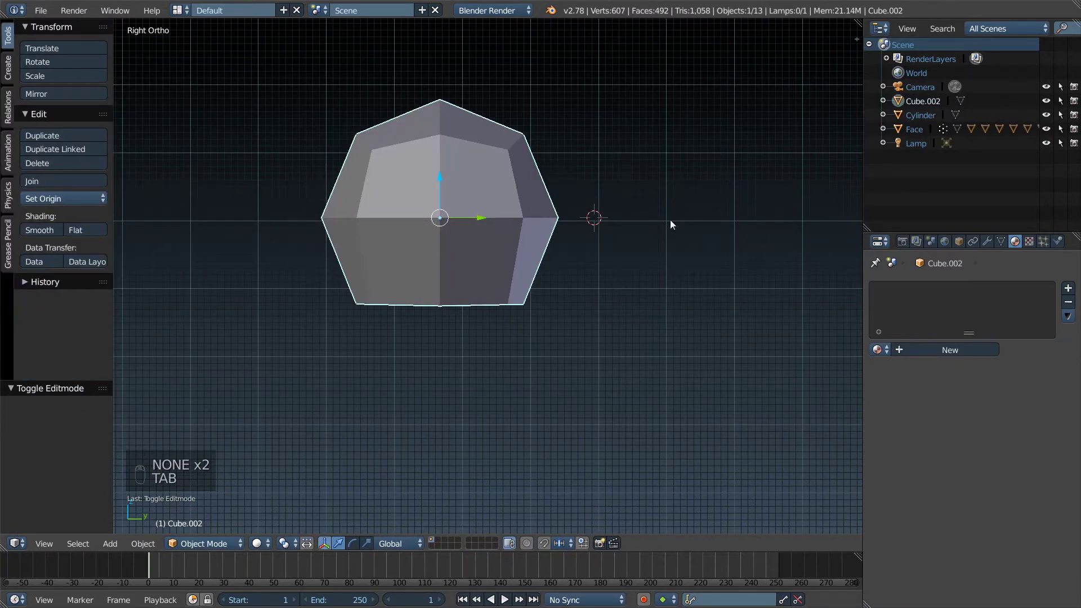
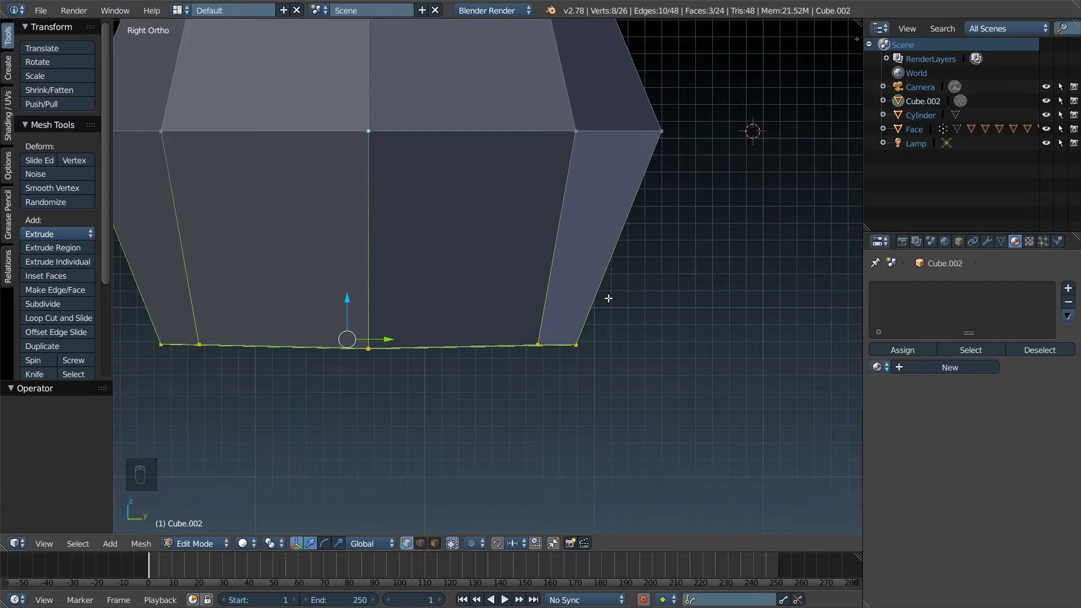
key("KP_4")
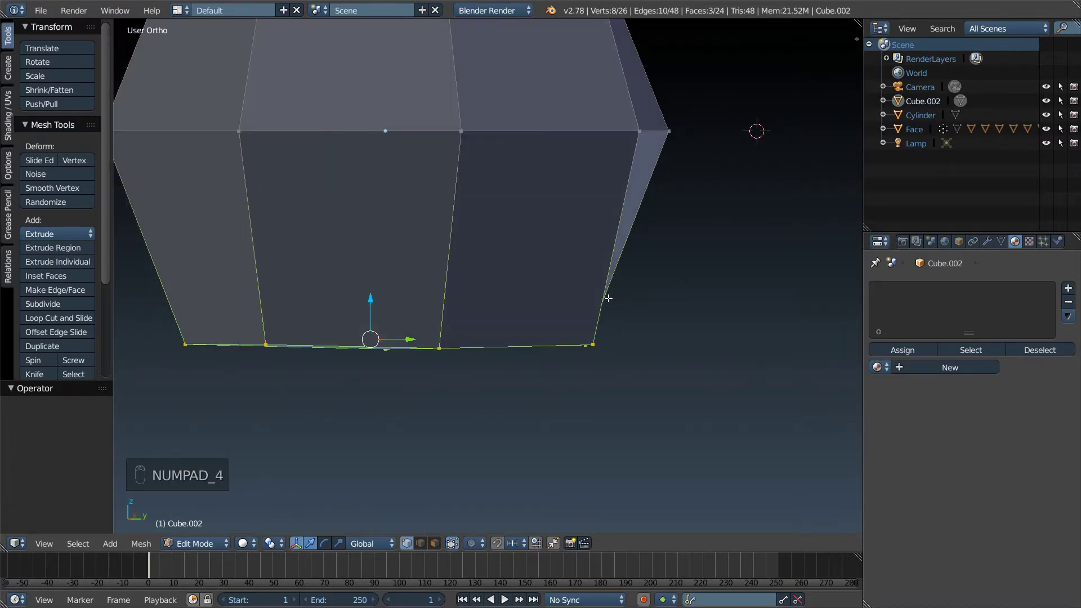
key("KP_6")
key("KP_7")
key("KP_9")
key("KP_8")
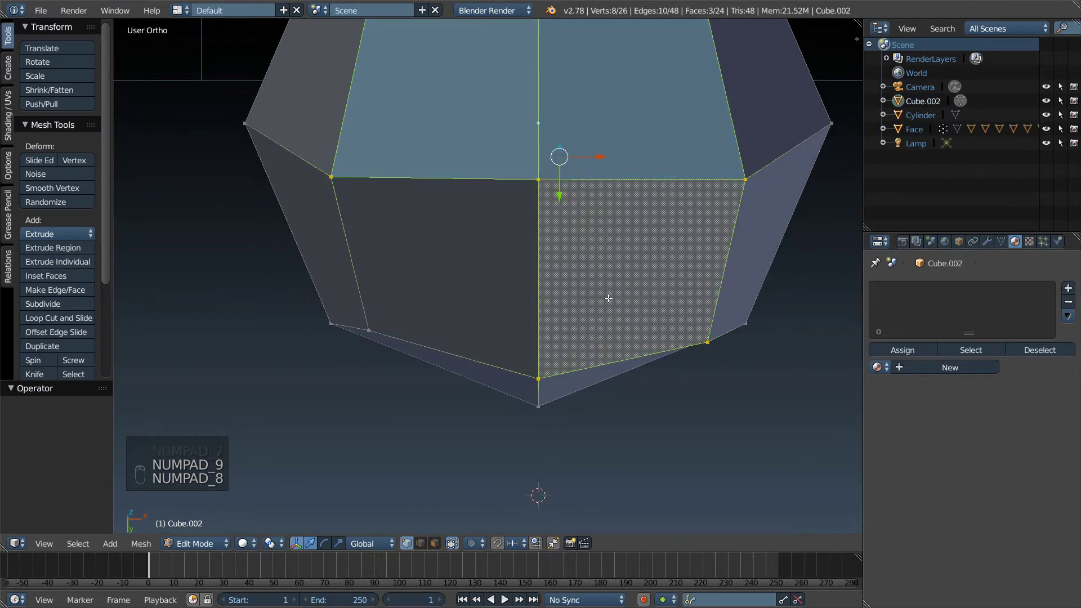
key("KP_4")
key("KP_6")
key("KP_4")
key("KP_1")
key("KP_3")
key("KP_1")
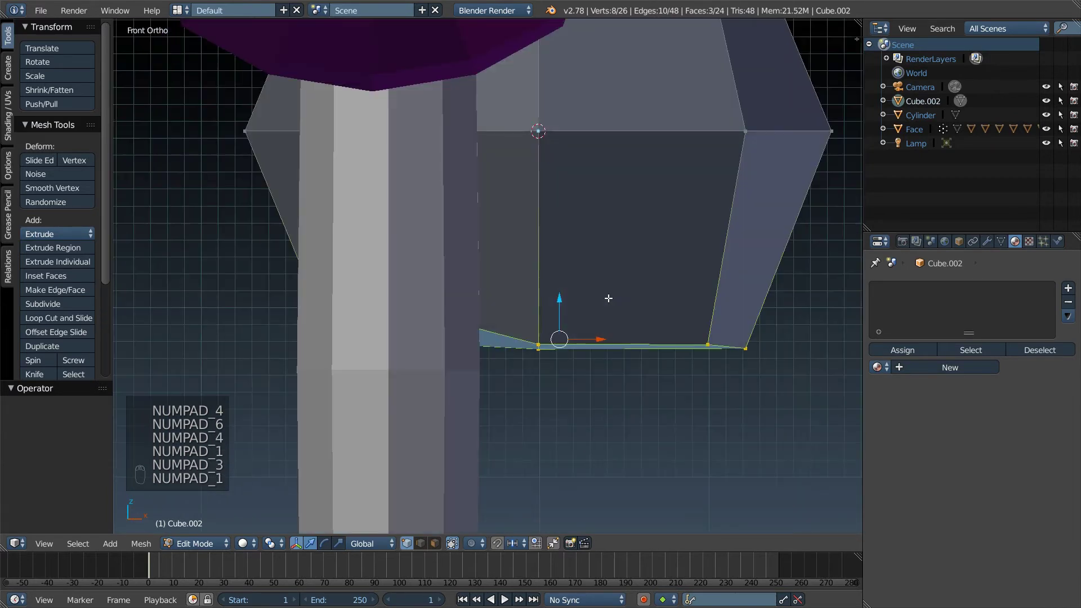
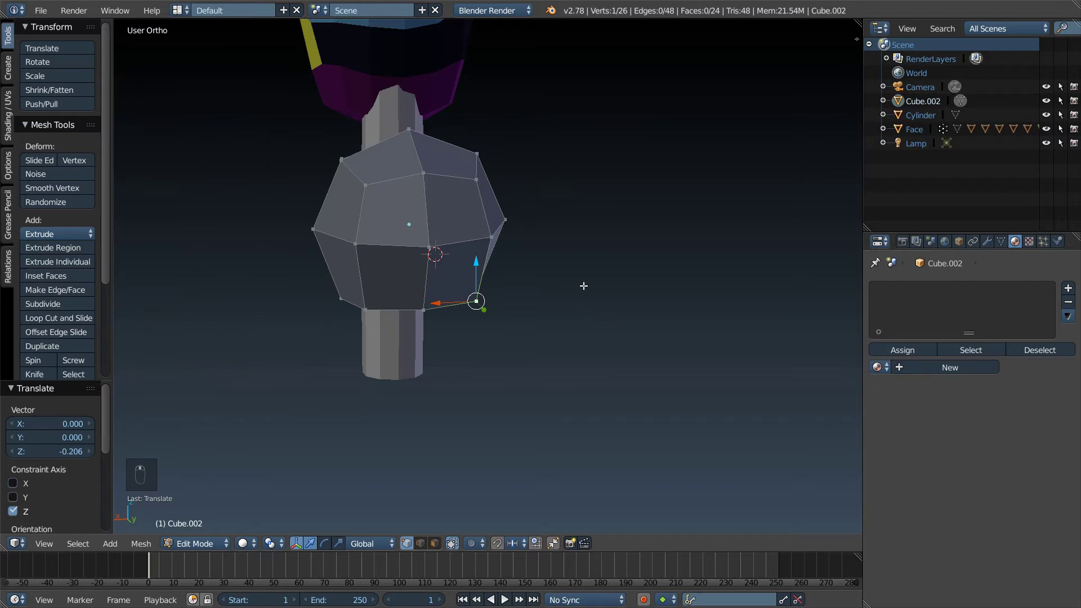
Step: Widen the foot block about 1.26 along X in Object Mode
key("Tab")
key("s")
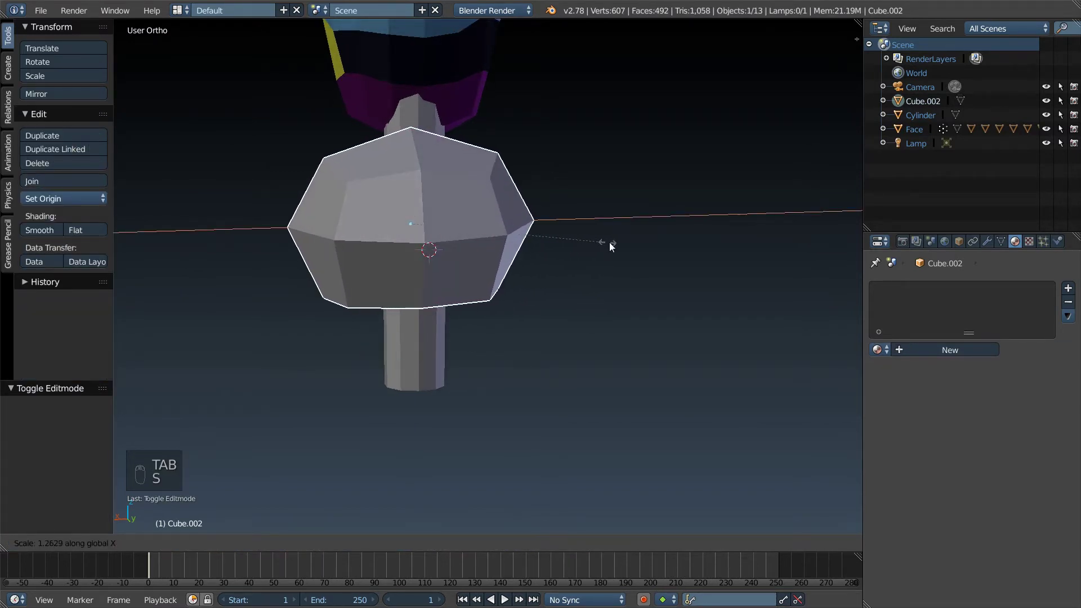
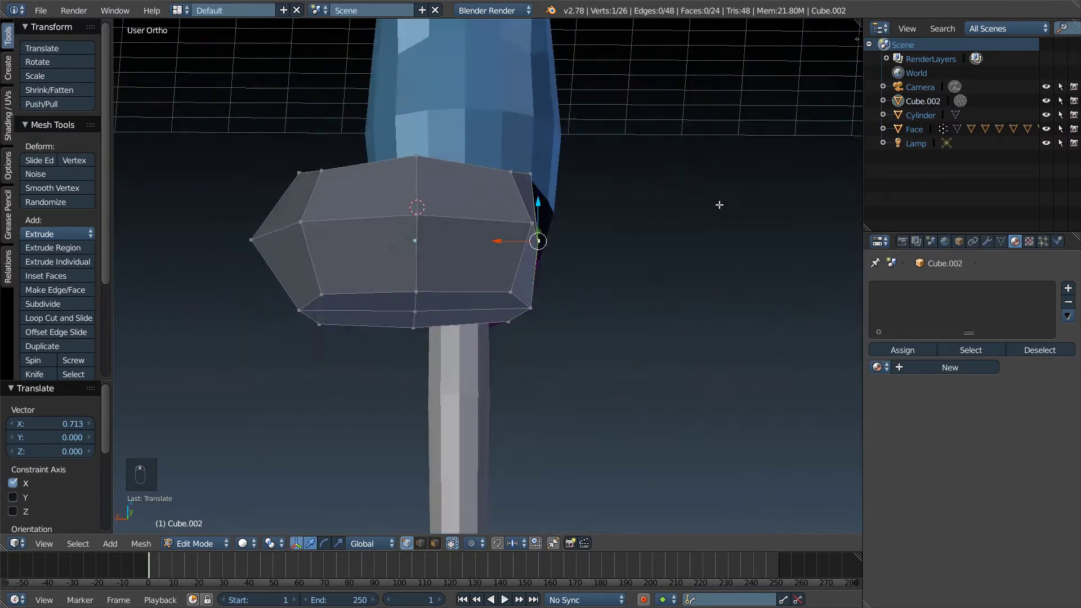
Step: Move the foot block toward the bottom of the leg and frame it in front view
key("Tab")
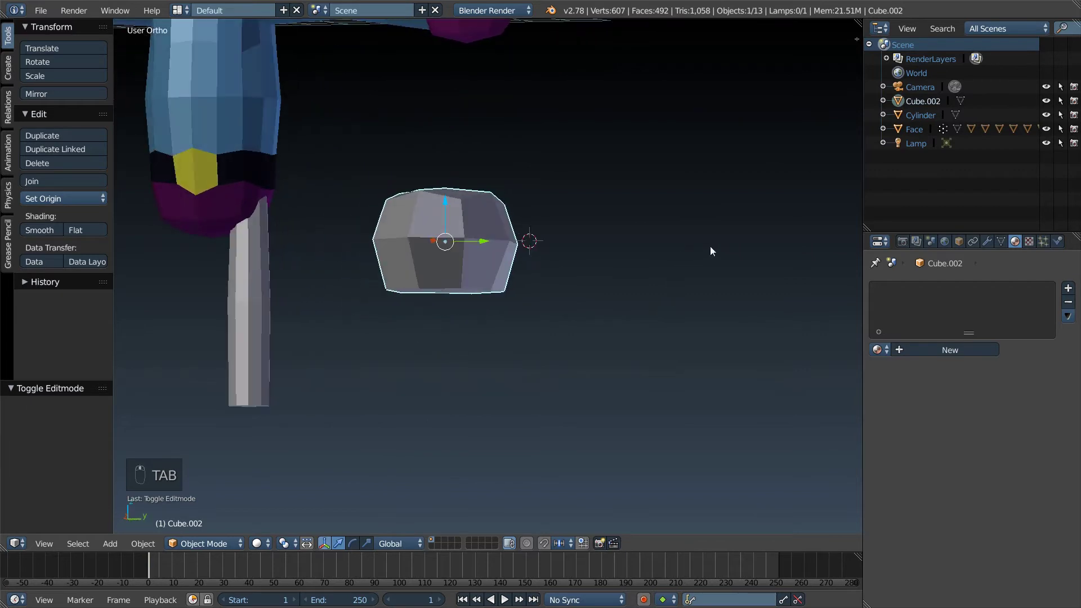
left_click_drag(466, 222, 576, 373)
key("Tab")
key("Tab")
left_click_drag(660, 376, 665, 376)
key("KP_5")
key("KP_1")
key("KP_5")
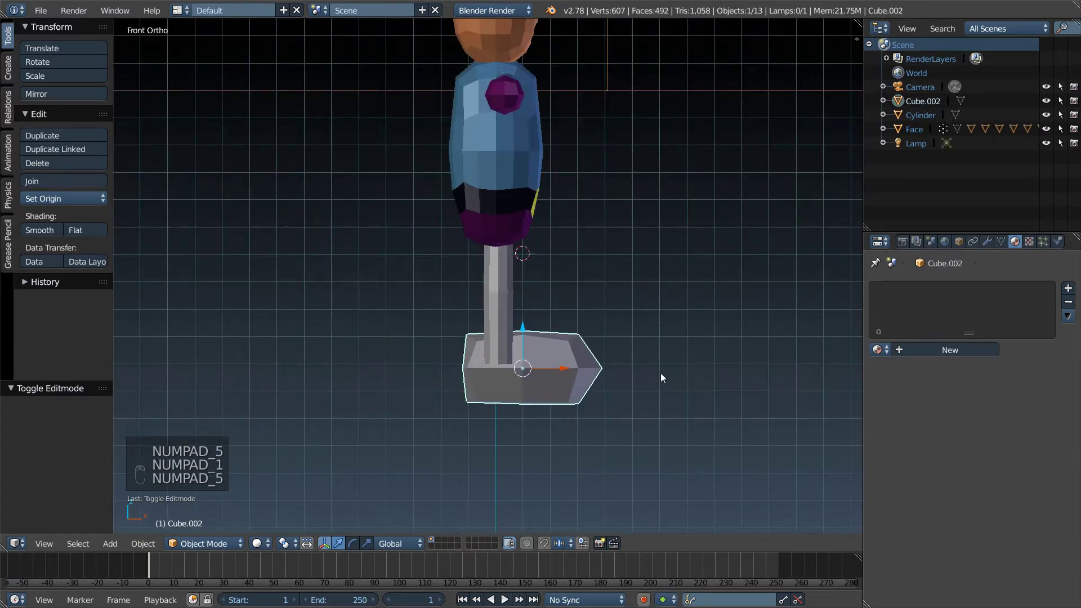
middle_click(661, 376)
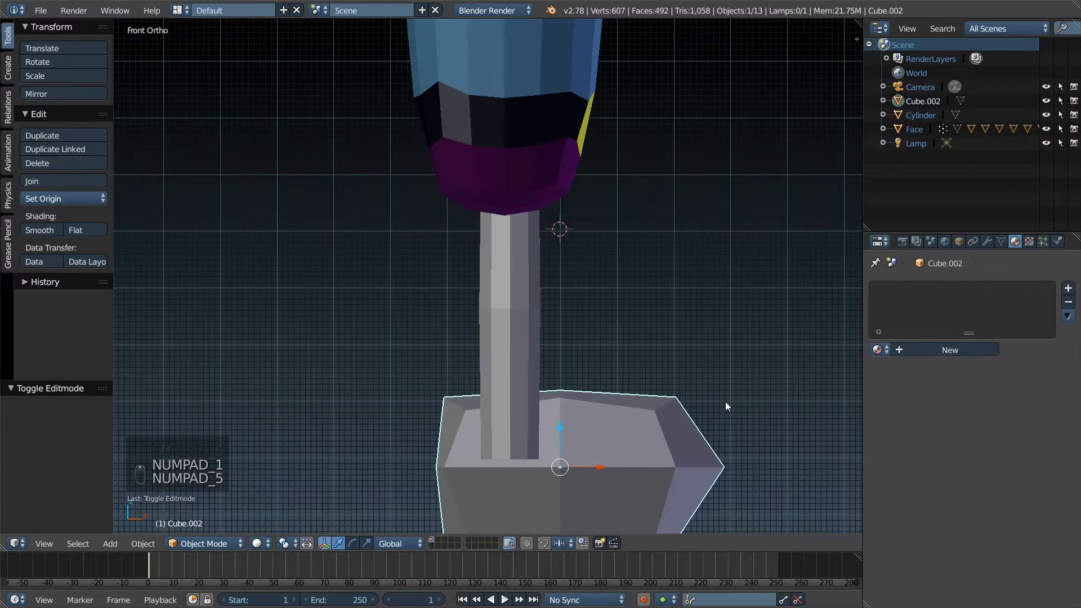
left_click_drag(717, 409, 620, 273)
Step: Shrink the foot to about half size and lower it to the leg's bottom end
key("s")
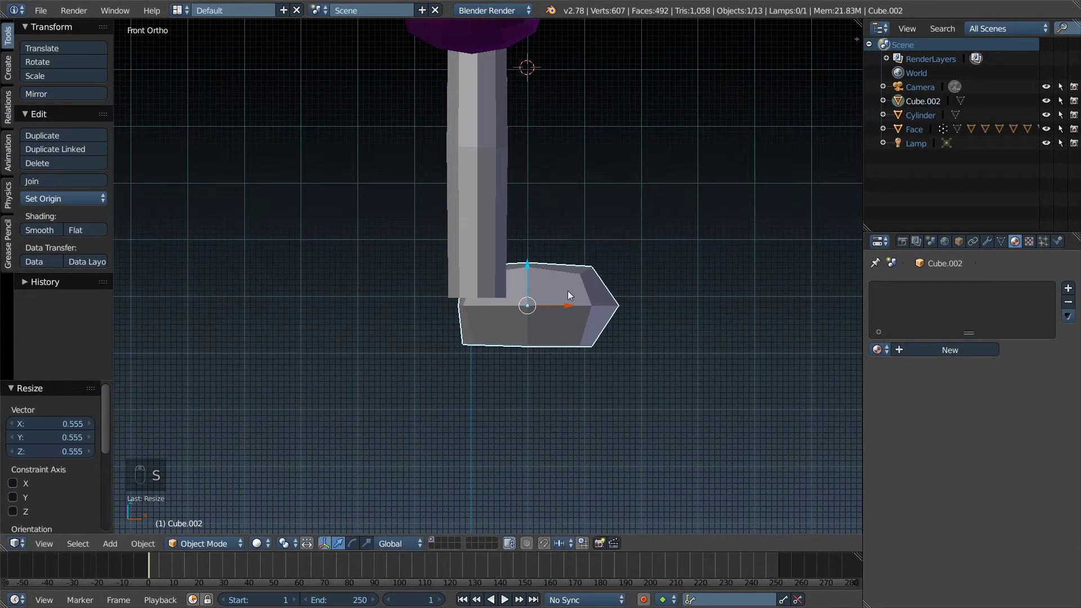
left_click_drag(532, 275, 555, 234)
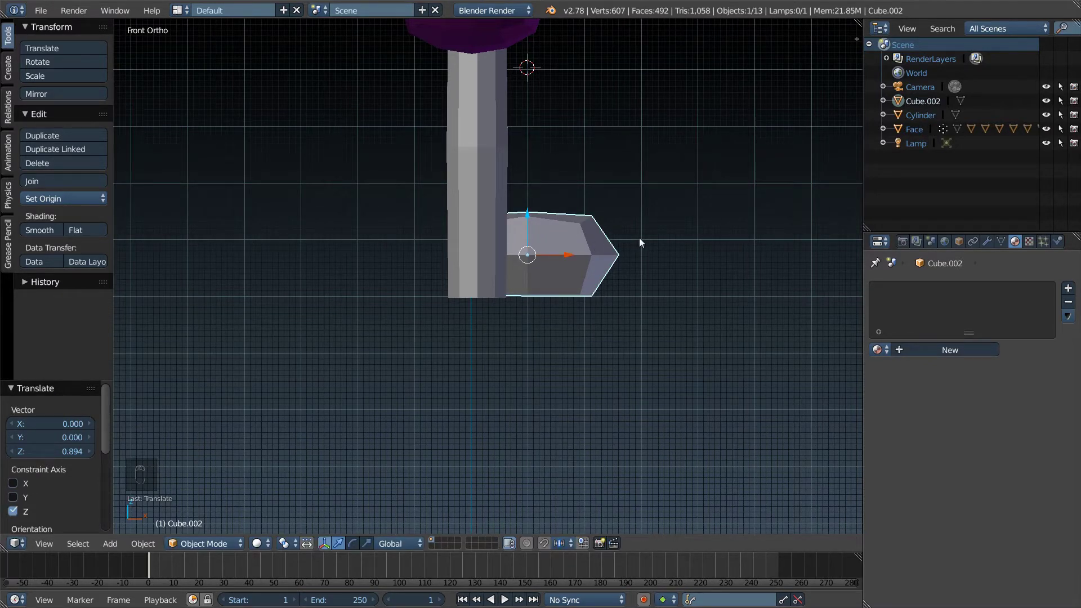
key("KP_3")
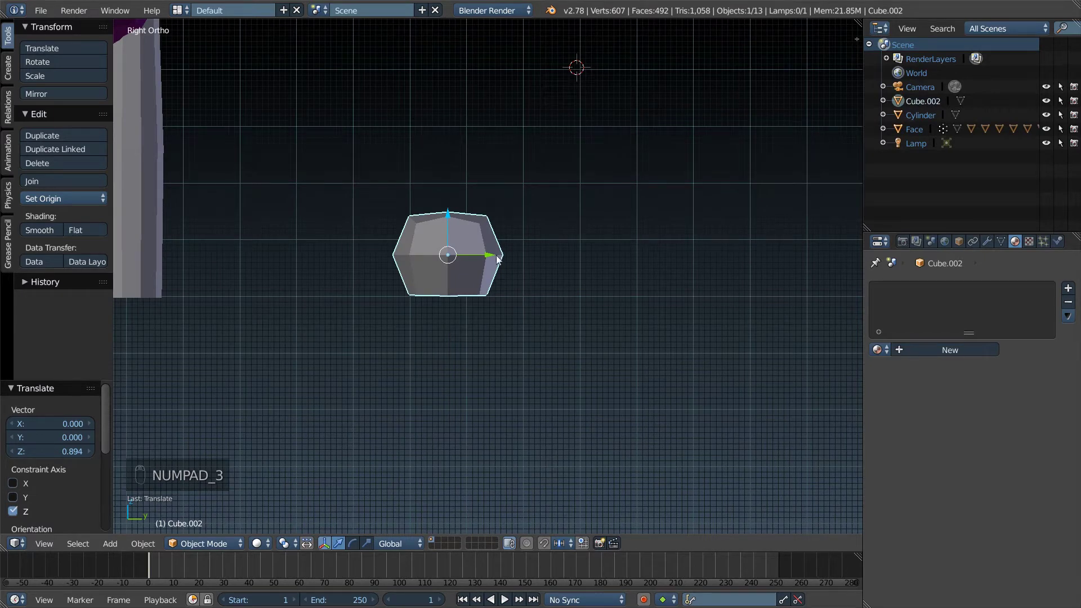
left_click_drag(481, 262, 348, 250)
left_click_drag(280, 250, 466, 254)
right_click(466, 254)
left_click_drag(466, 254, 469, 240)
left_click_drag(461, 254, 423, 233)
left_click_drag(430, 264, 469, 240)
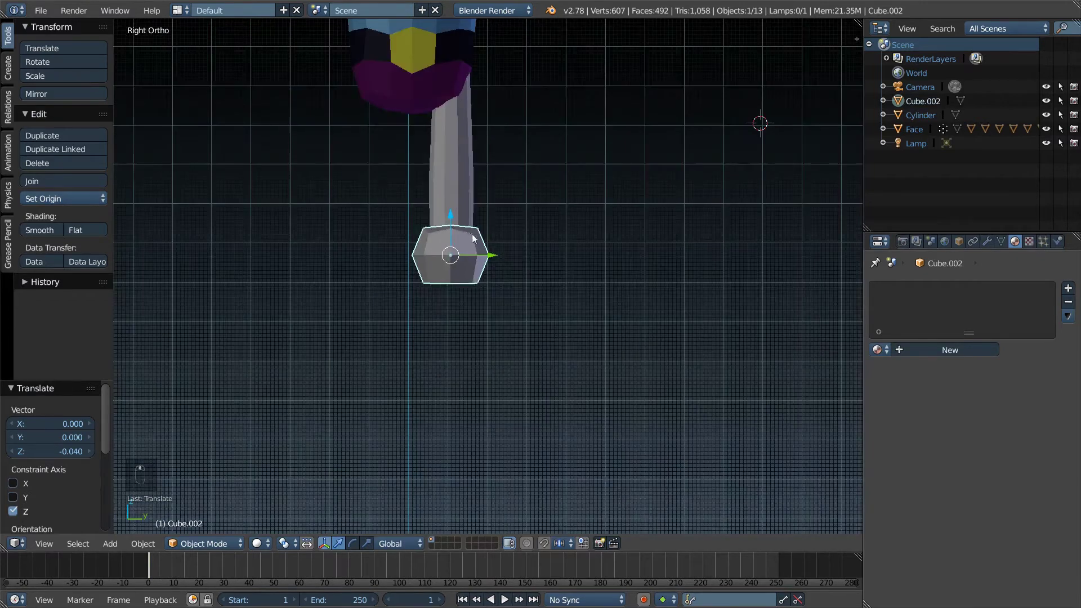
Step: Nudge the foot along X so it caps the leg, then zoom out to the whole character
key("KP_1")
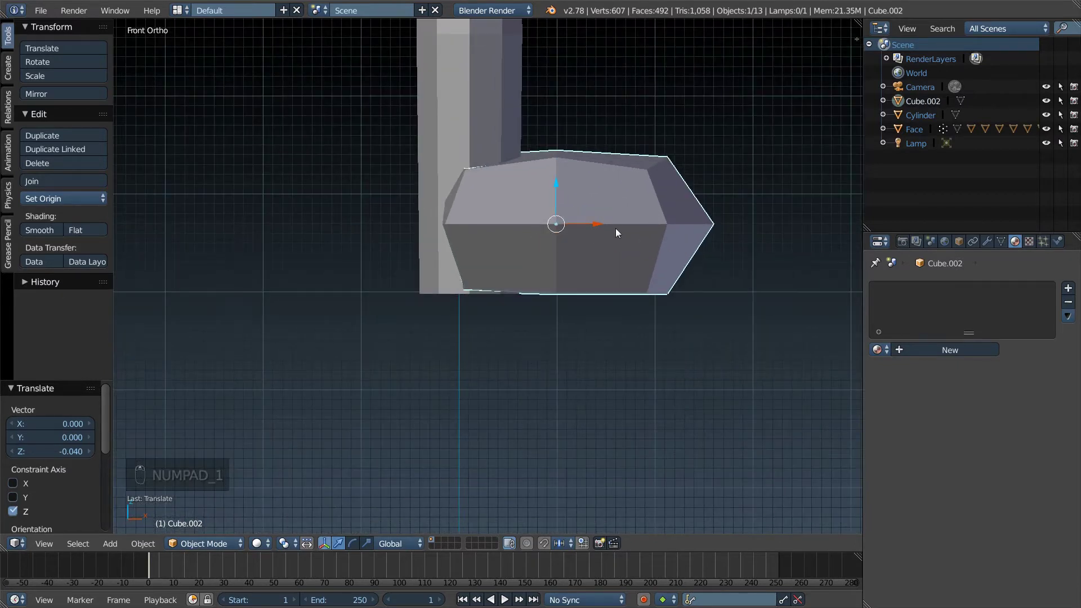
left_click_drag(613, 226, 612, 229)
left_click_drag(613, 229, 622, 201)
left_click_drag(588, 171, 645, 207)
left_click_drag(638, 208, 645, 207)
key("KP_3")
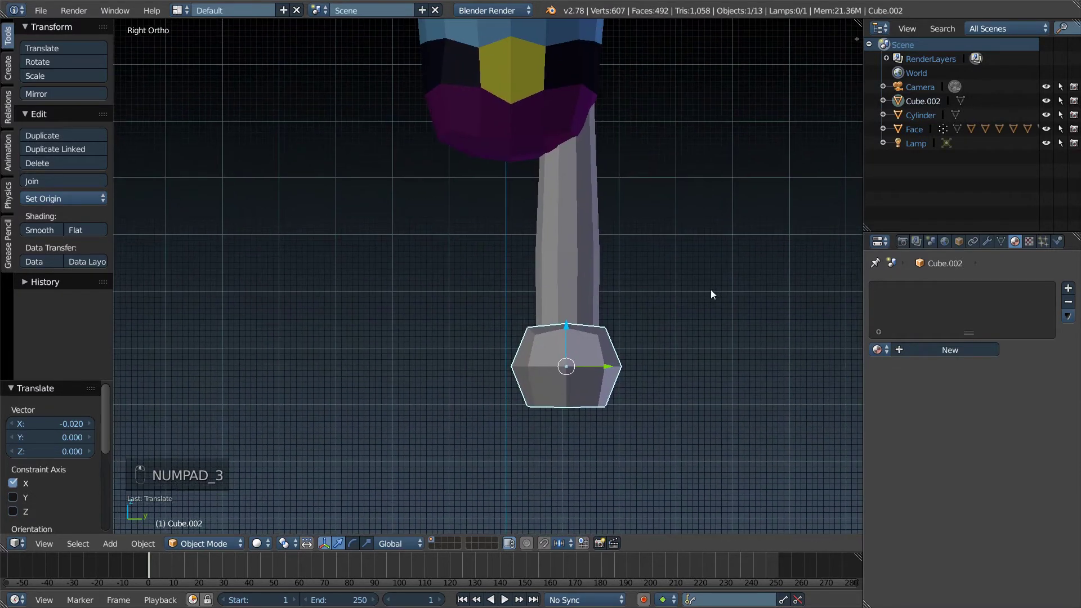
left_click_drag(635, 244, 537, 319)
left_click_drag(537, 320, 566, 325)
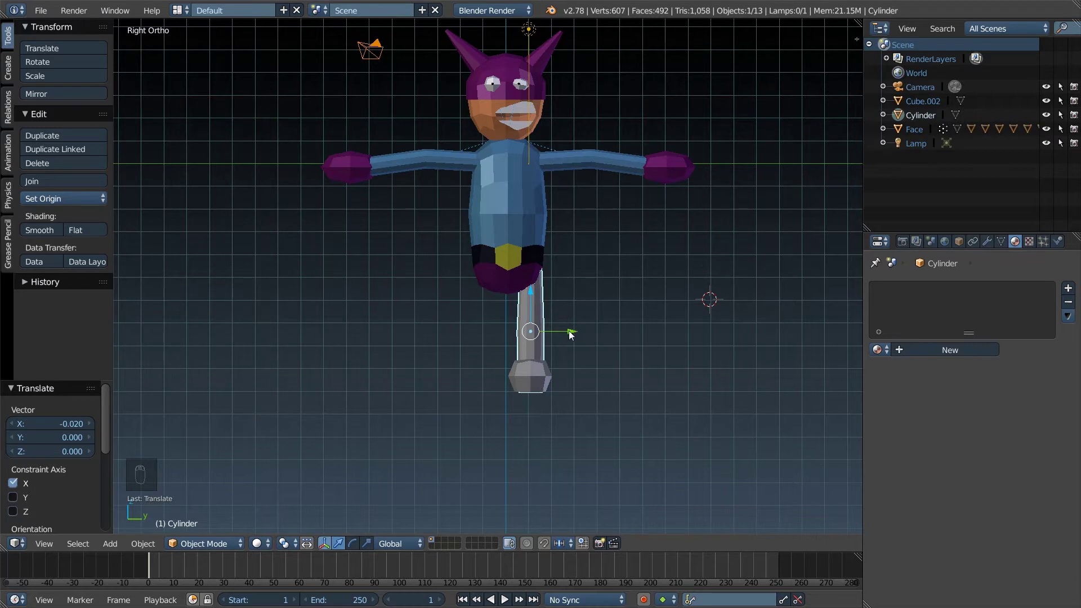
Step: Stretch the leg taller on Z and raise it so its top fits into the hips
left_click_drag(532, 381, 625, 361)
left_click_drag(572, 358, 624, 362)
left_click_drag(593, 316, 609, 316)
key("s")
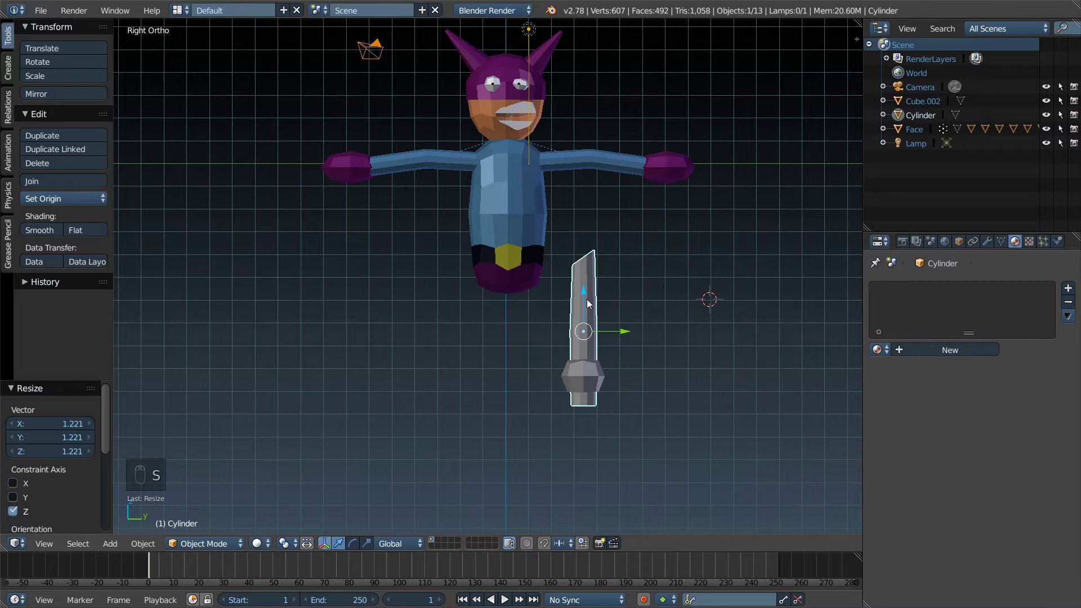
left_click_drag(586, 301, 589, 286)
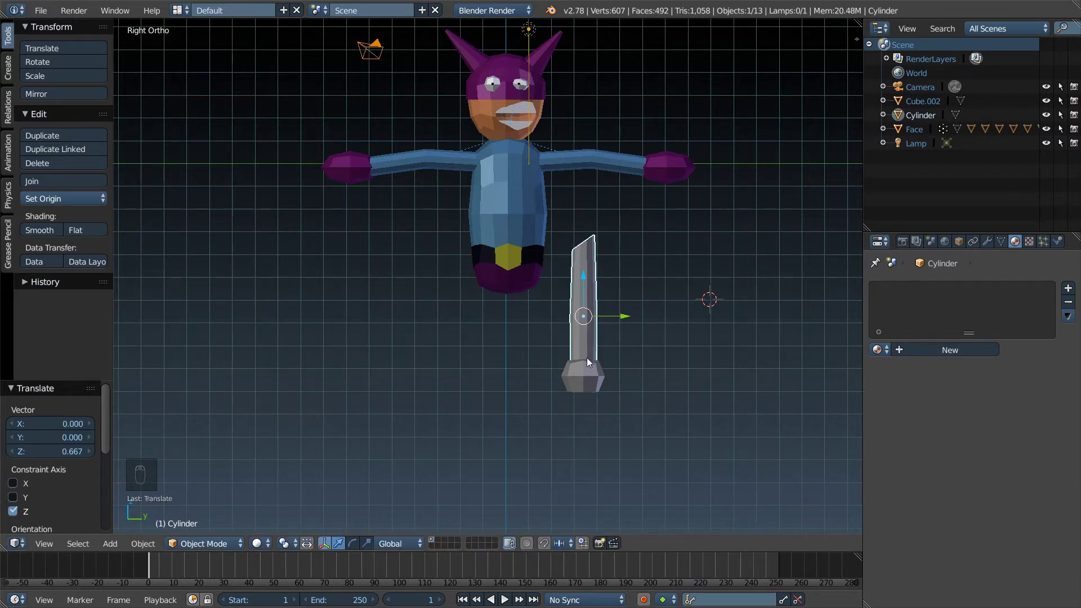
left_click_drag(586, 378, 531, 305)
Step: Select the leg and foot together ready for duplication
left_click_drag(622, 351, 535, 352)
left_click_drag(573, 389, 539, 407)
Step: Duplicate the leg and foot and place the copy beside the first under the hips
key("shift+d")
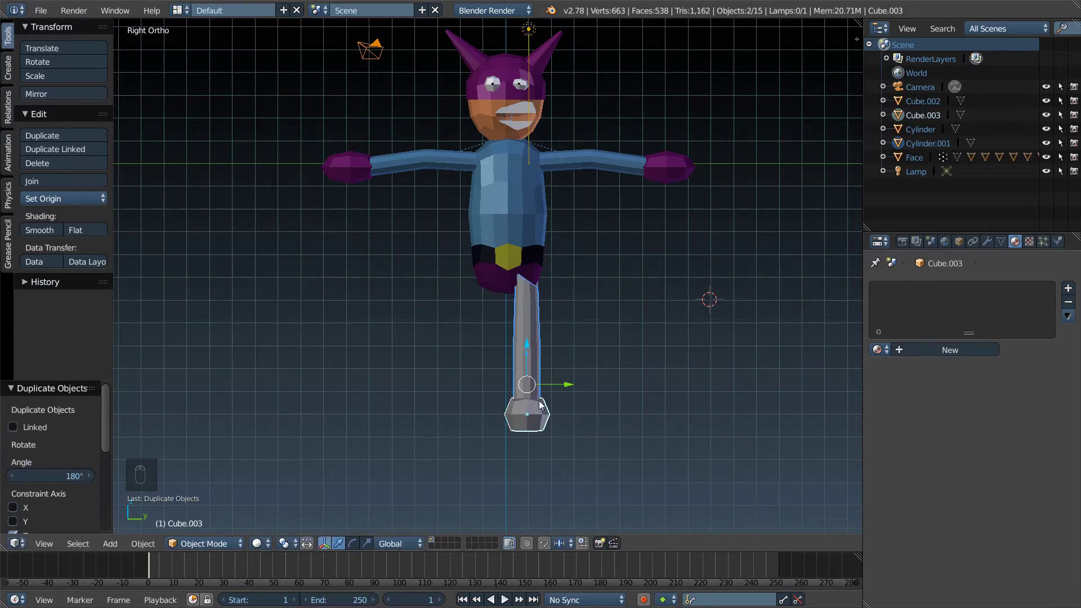
left_click_drag(565, 390, 529, 390)
middle_click(528, 390)
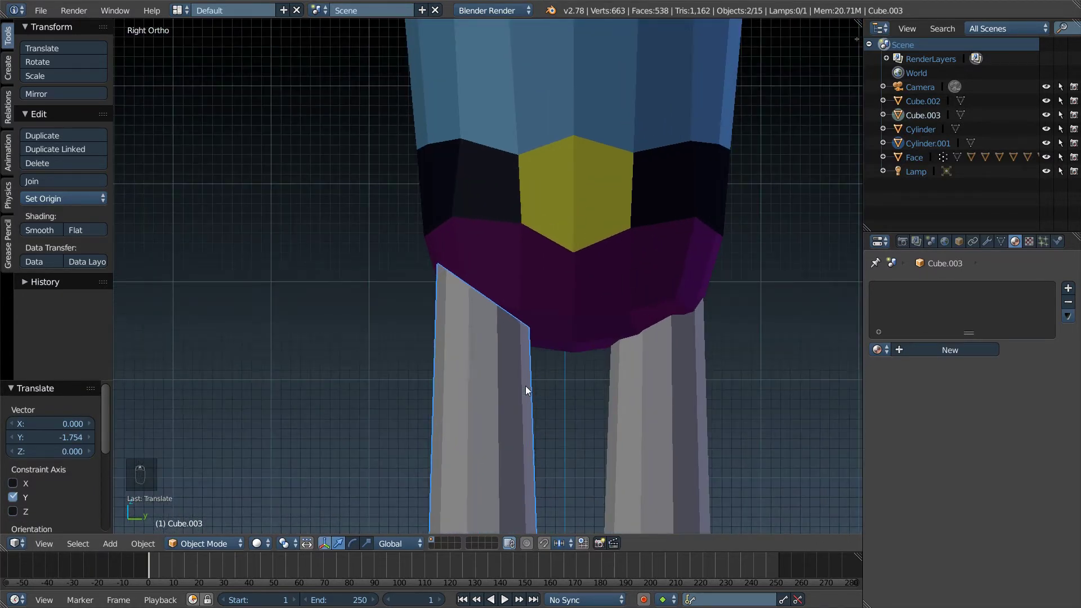
key("KP_1")
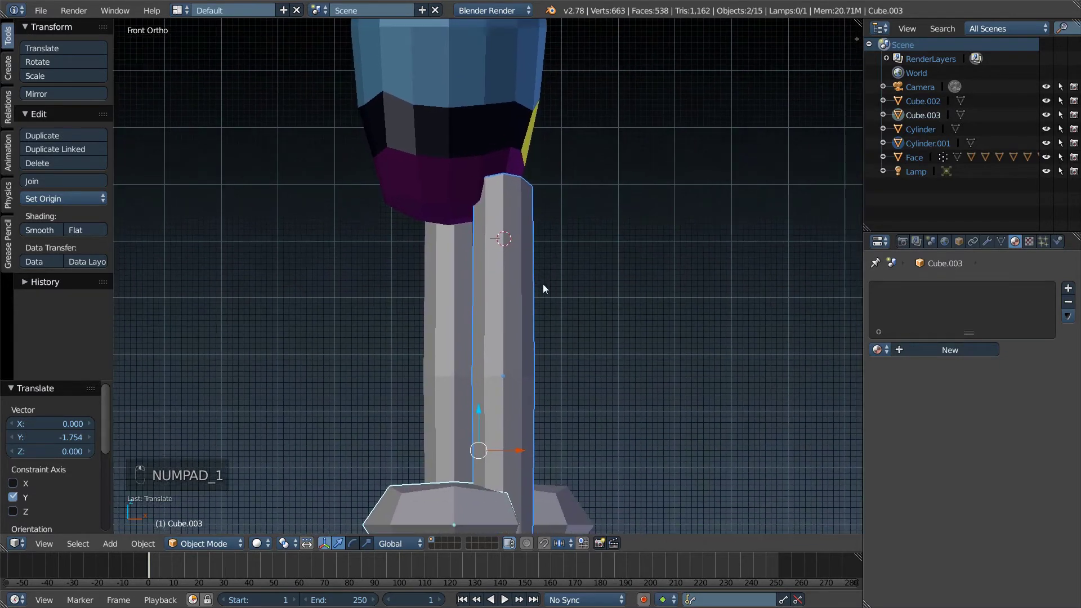
middle_click(515, 441)
left_click_drag(518, 447, 472, 455)
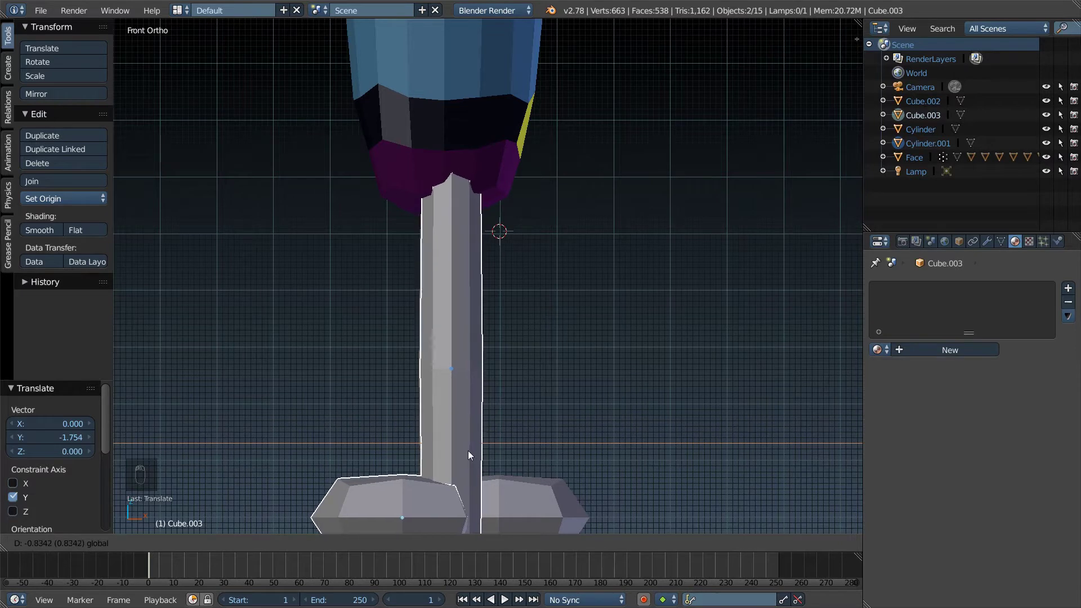
left_click_drag(498, 418, 472, 369)
Step: Rotate the second foot 180° on Z to face forward and slide it under its leg in wireframe
left_click_drag(472, 370, 472, 370)
key("r")
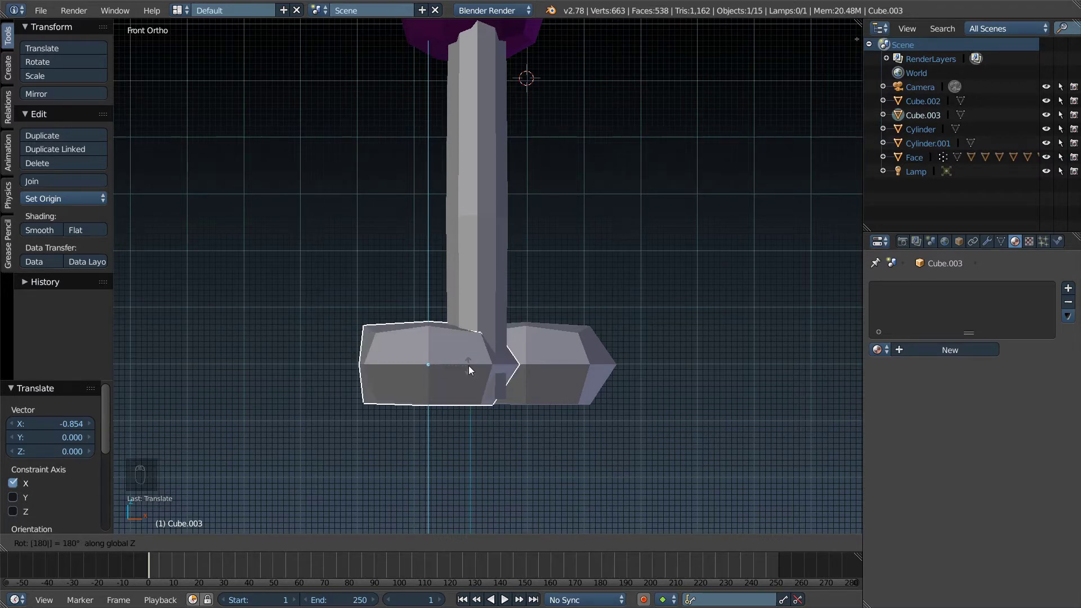
left_click_drag(469, 370, 565, 383)
key("z")
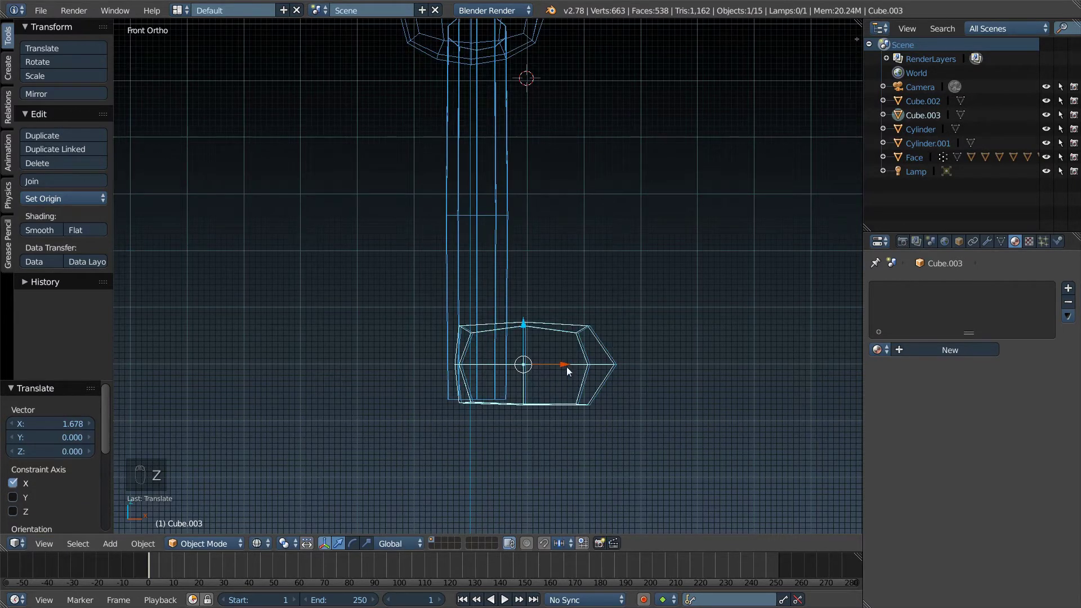
middle_click(603, 378)
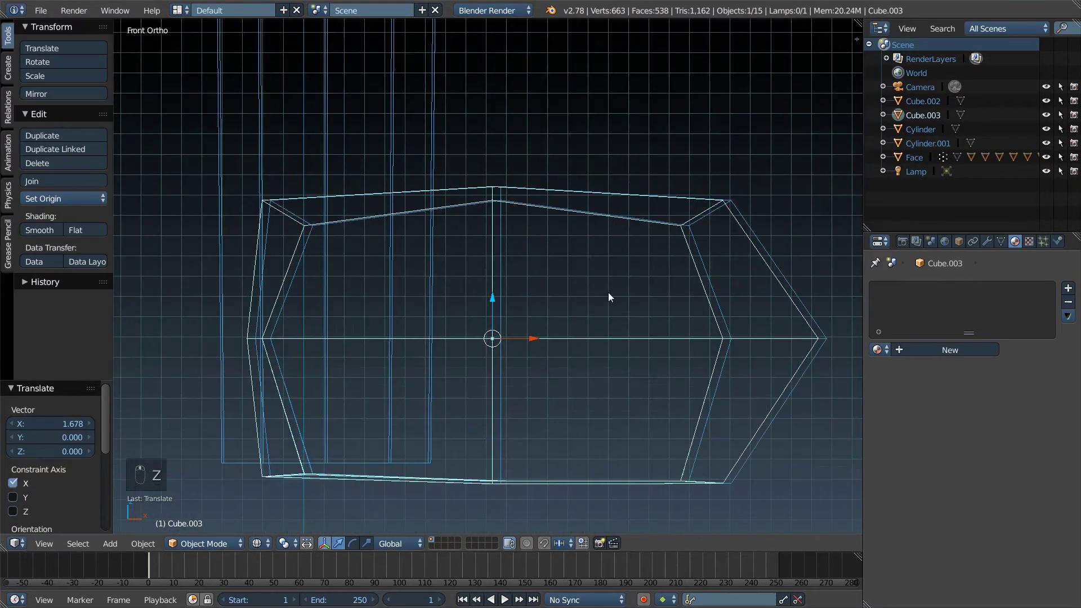
left_click_drag(485, 269, 512, 277)
Step: Adjust the foot's X/Z position to about 0.067 up, then enter mesh editing on Cube.002
key("z")
left_click_drag(510, 277, 481, 230)
key("z")
left_click_drag(482, 229, 502, 332)
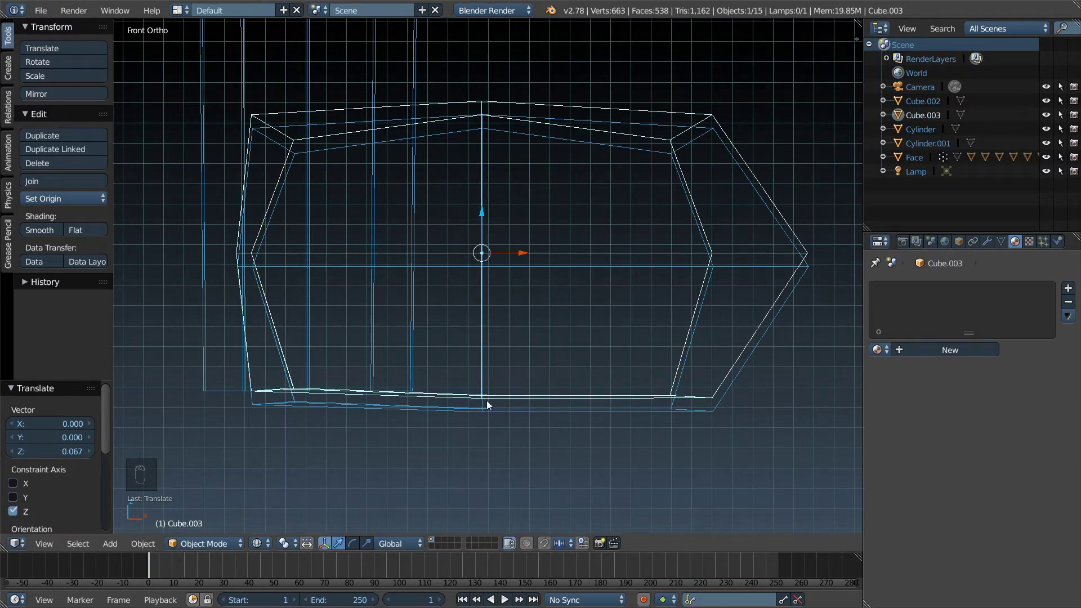
left_click_drag(488, 408, 485, 222)
left_click_drag(487, 235, 485, 222)
key("Tab")
key("z")
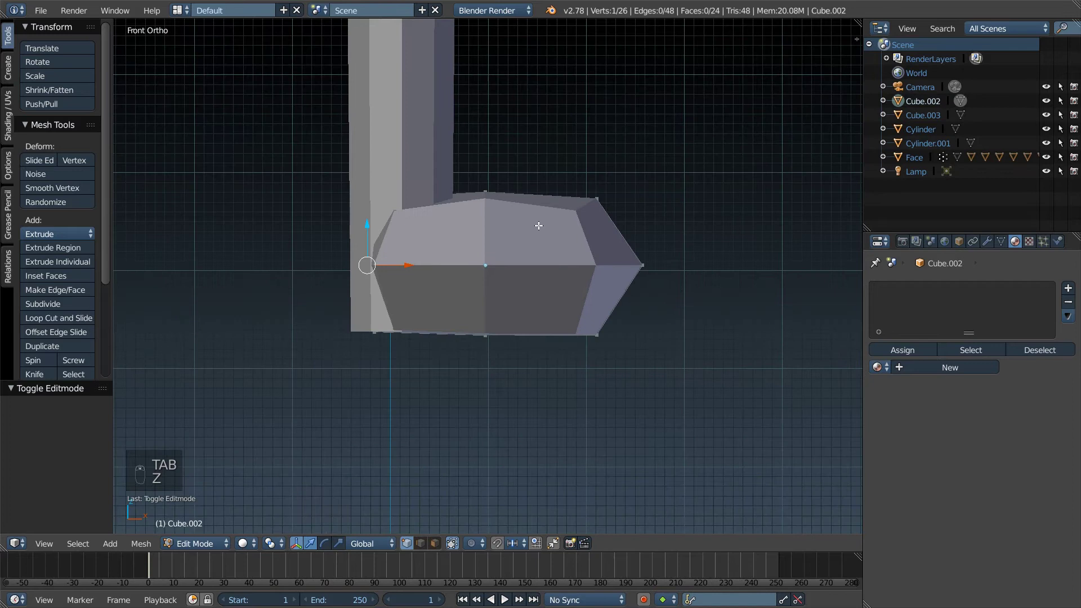
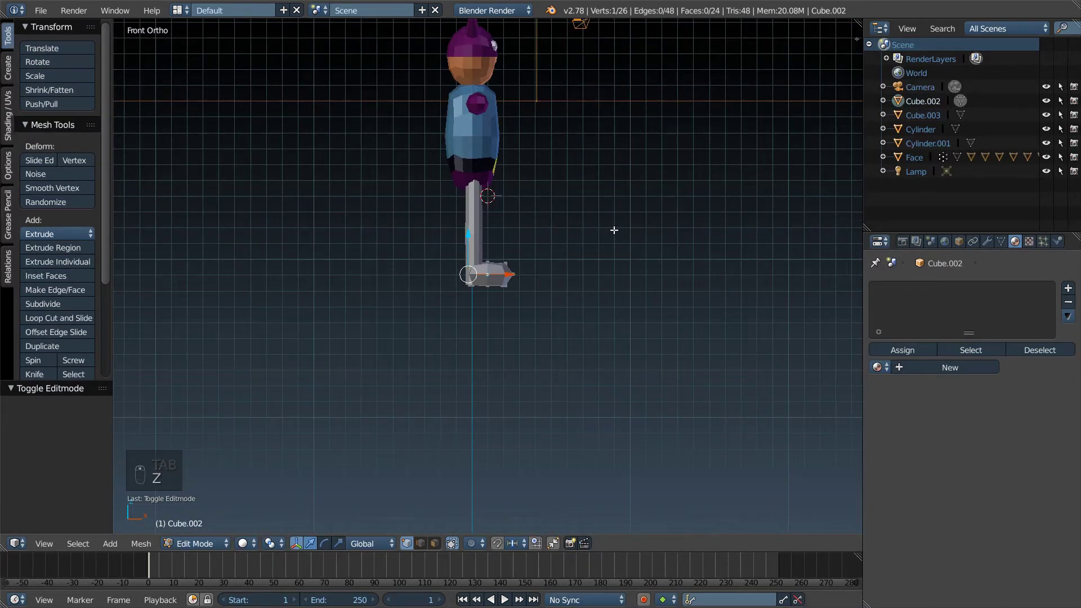
Step: Switch to the side view of the two-legged character
key("KP_3")
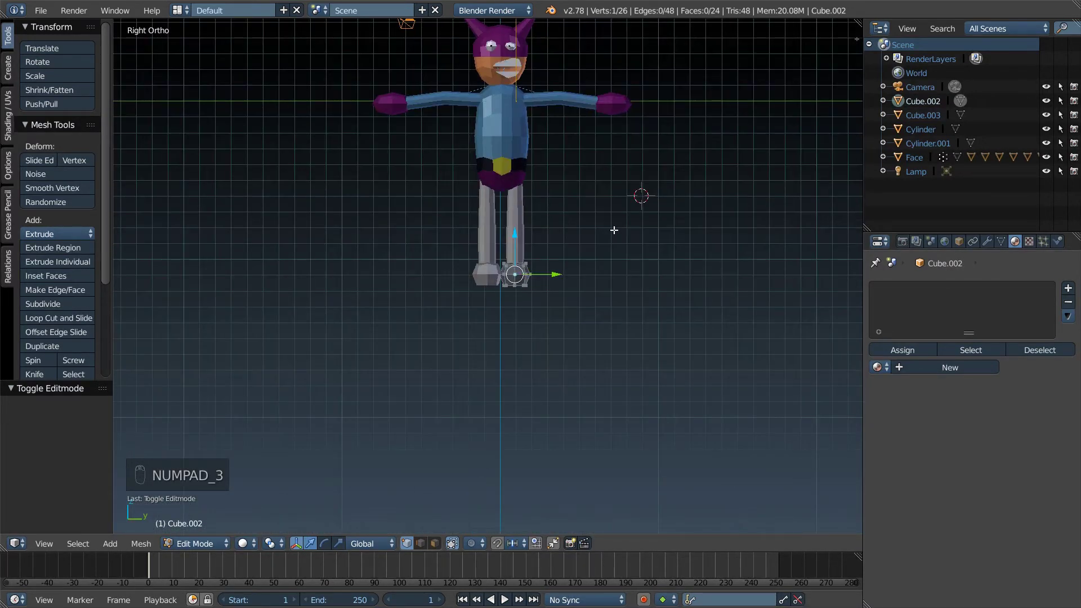
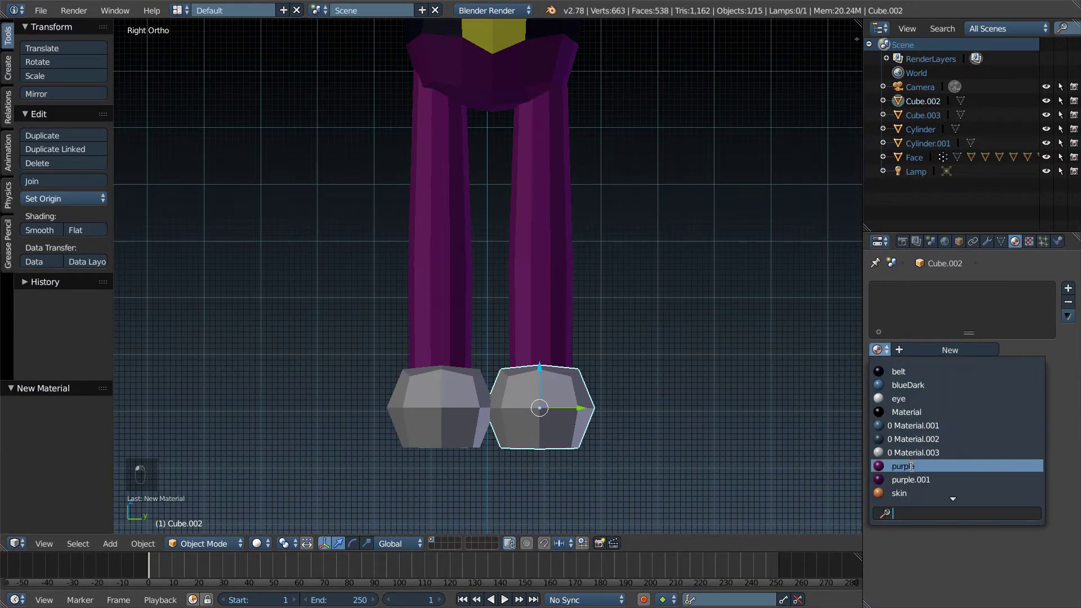
Step: Assign the existing 'purple' material to the first foot, then to the second foot
left_click_drag(450, 426, 896, 469)
left_click_drag(880, 350, 598, 202)
left_click_drag(598, 202, 901, 115)
left_click_drag(901, 116, 968, 178)
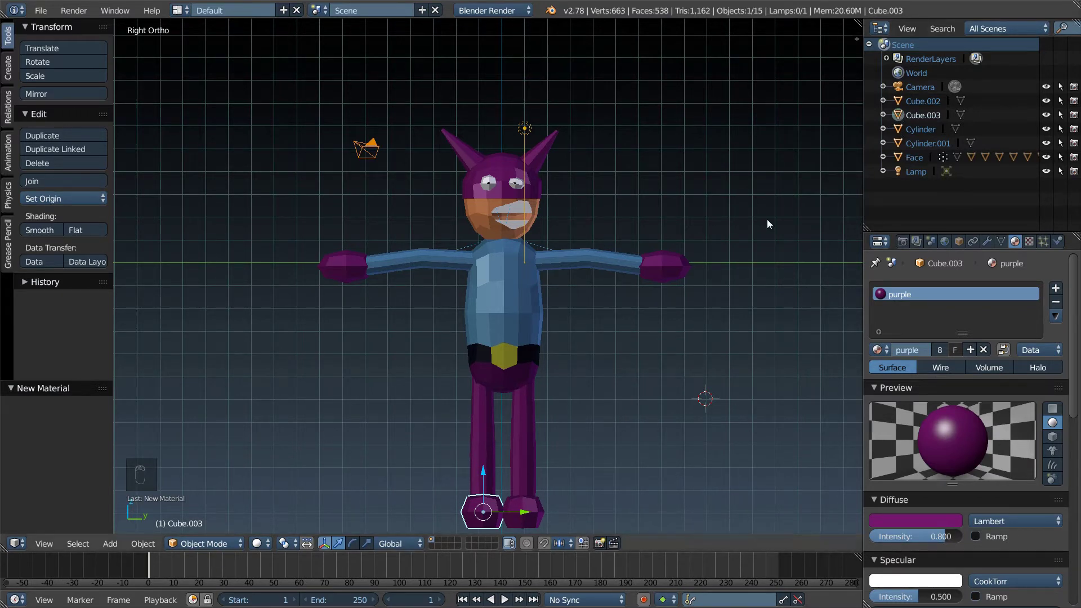
left_click_drag(485, 440, 487, 424)
Step: Parent Cube.002 and Cube.003 feet to their leg cylinders in the Outliner
left_click_drag(487, 424, 897, 129)
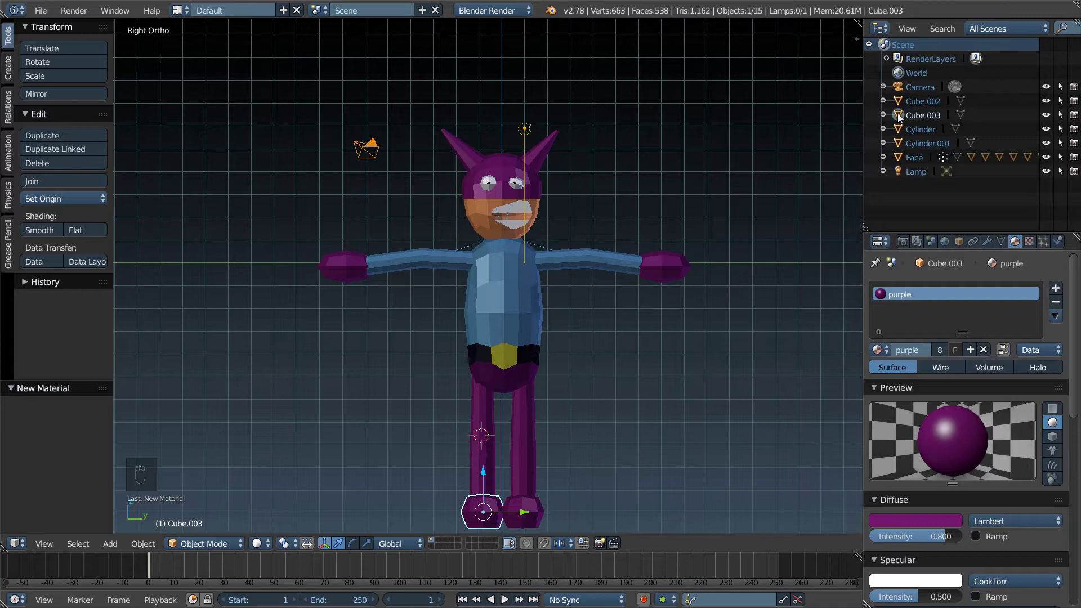
left_click_drag(901, 117, 922, 140)
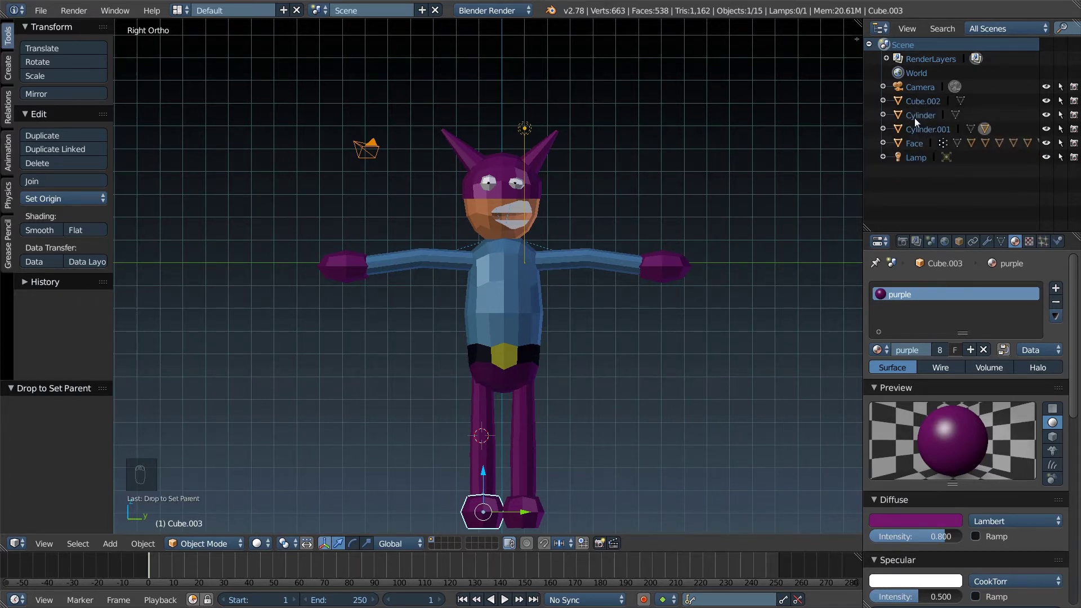
left_click_drag(901, 103, 905, 117)
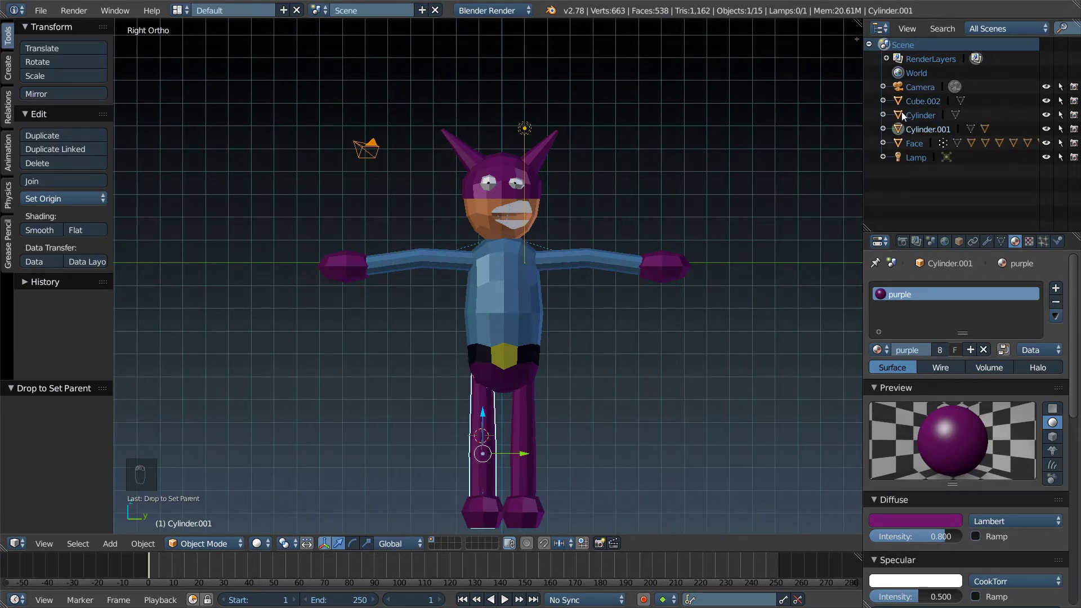
left_click_drag(905, 116, 549, 451)
left_click_drag(558, 457, 540, 436)
key("ctrl+z")
Step: Parent both leg cylinders to the Face object to complete the hierarchy
left_click_drag(490, 438, 530, 432)
left_click_drag(484, 437, 902, 103)
key("ctrl+z")
left_click_drag(903, 103, 1048, 106)
left_click_drag(1049, 106, 1045, 106)
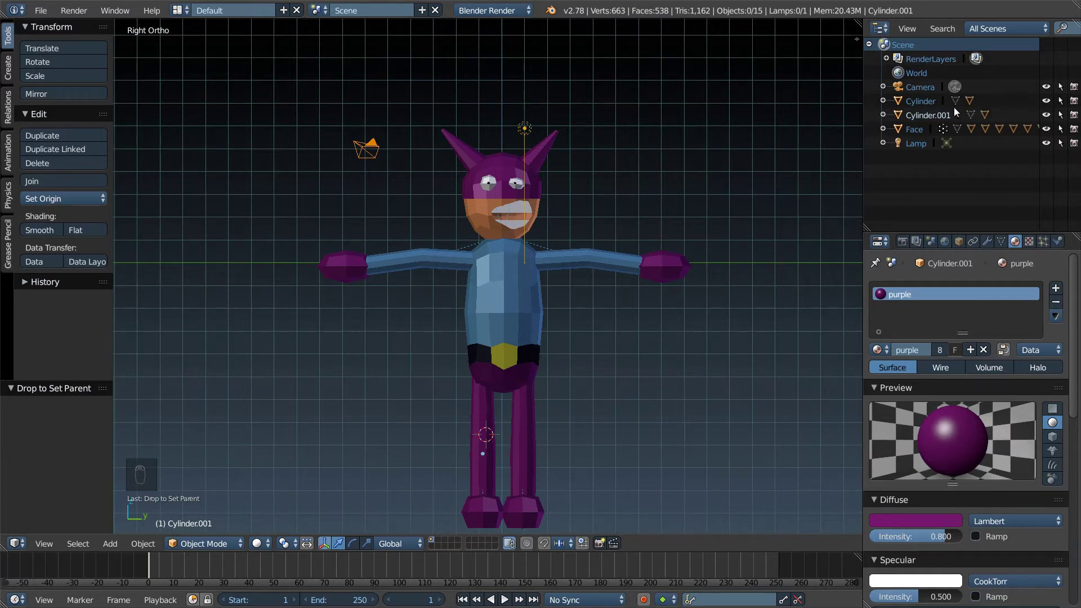
Step: Check the result through the scene camera and return to the side view
left_click_drag(903, 115, 517, 207)
left_click_drag(504, 292, 541, 207)
key("ctrl+z")
left_click_drag(749, 283, 663, 280)
key("KP_0")
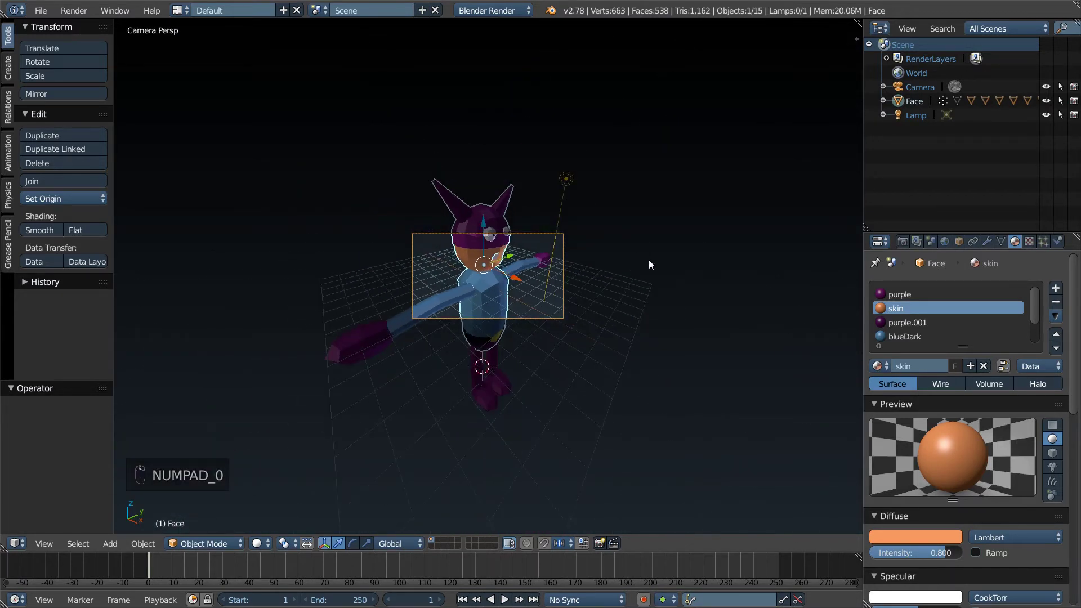
key("KP_0")
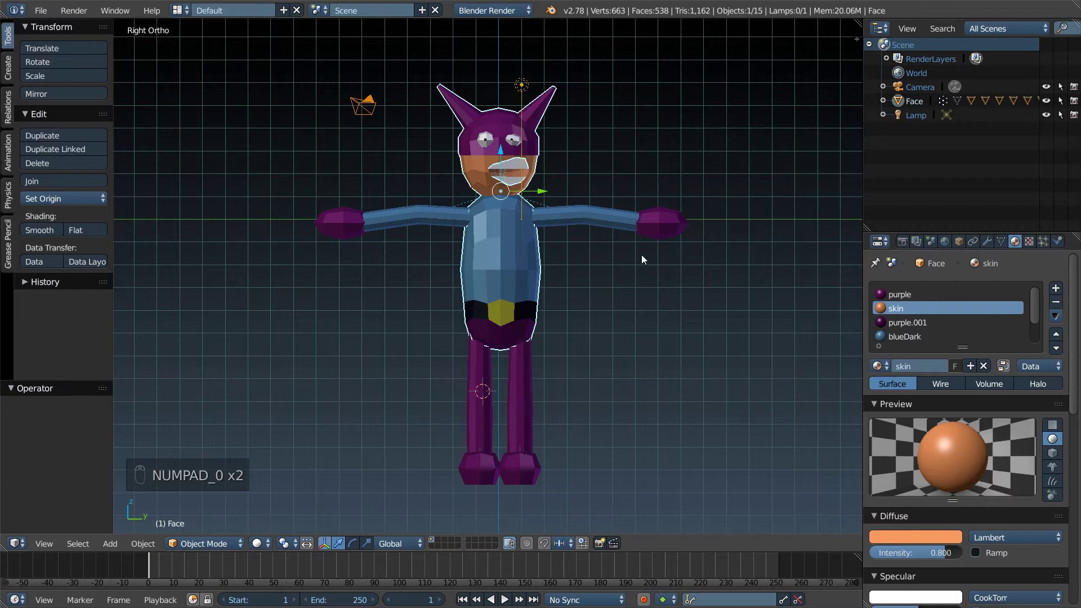
Step: Move and rotate the camera so it faces the character from a closer position
left_click_drag(390, 134, 544, 150)
key("KP_0")
left_click_drag(551, 151, 575, 154)
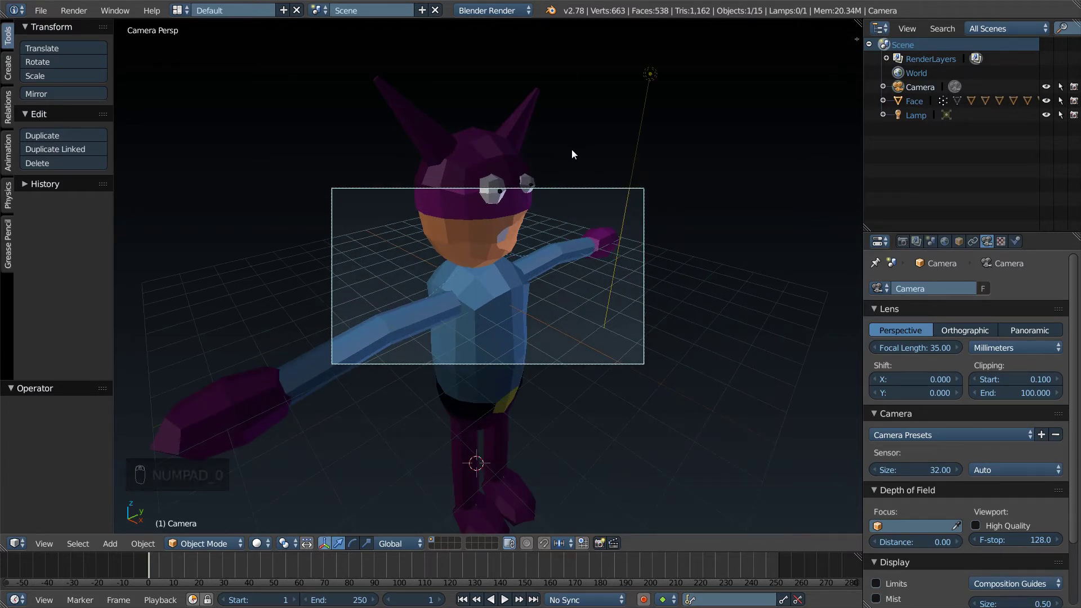
key("g")
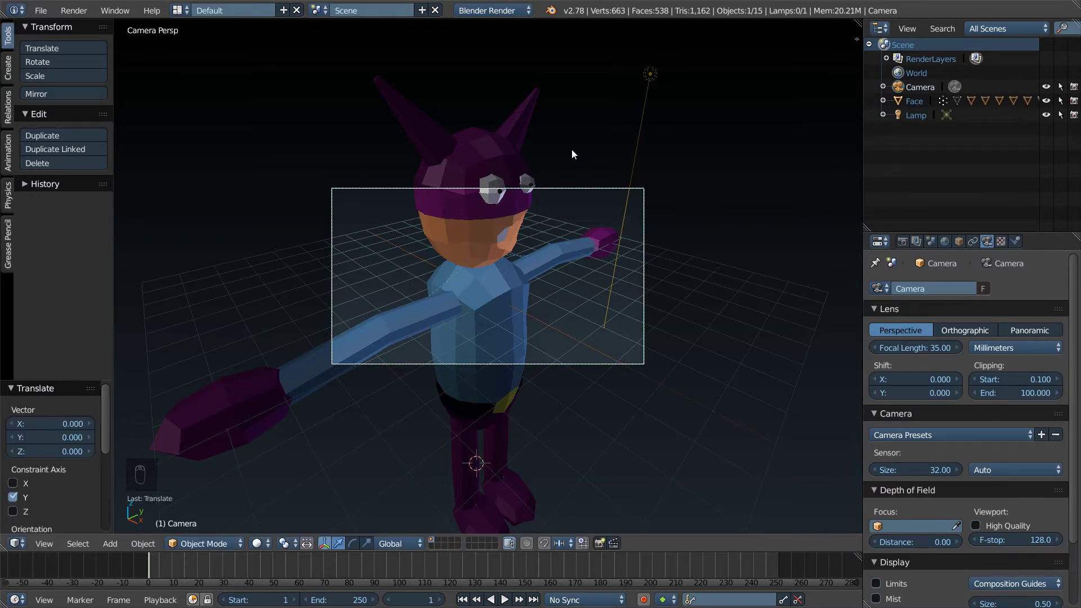
key("r")
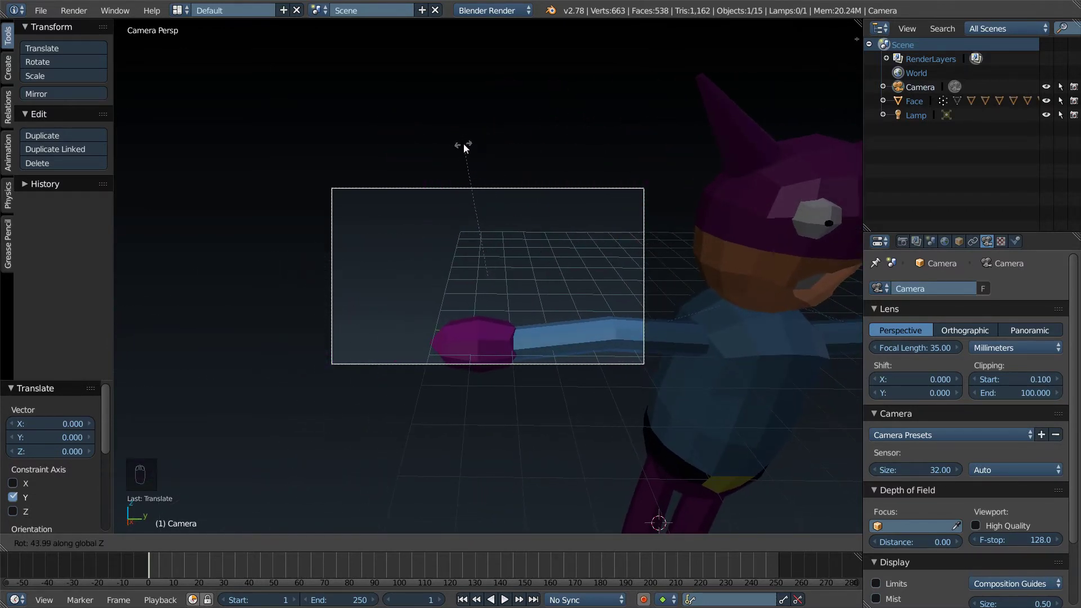
key("g")
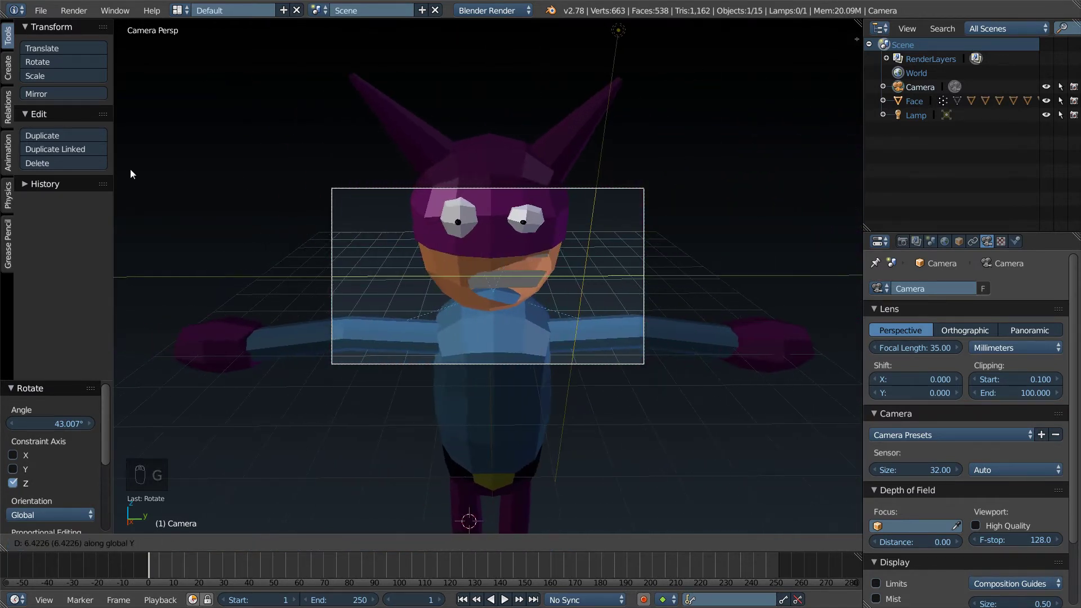
key("g")
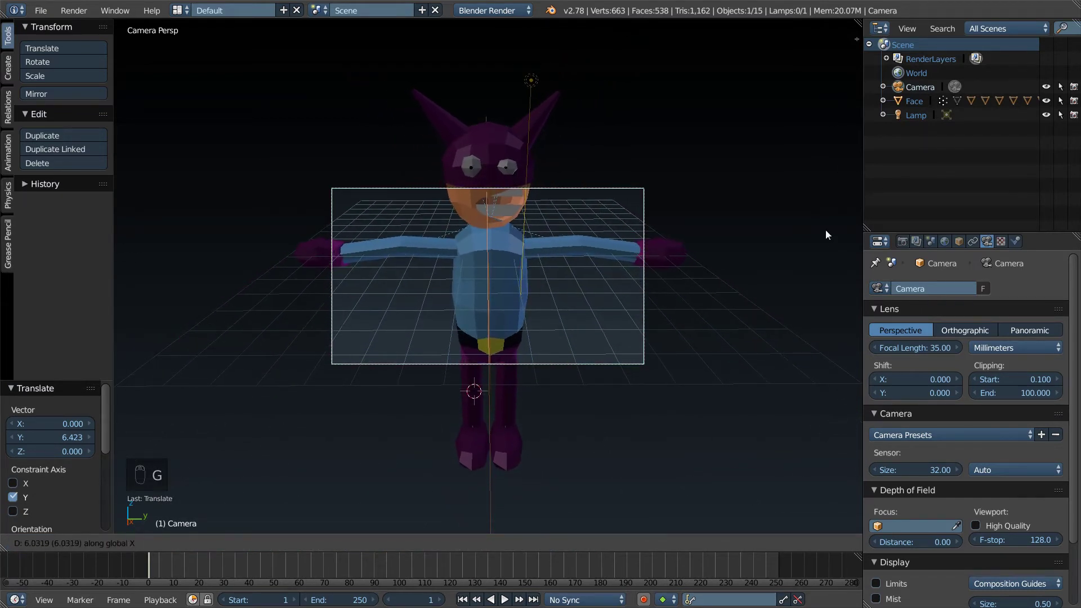
key("g")
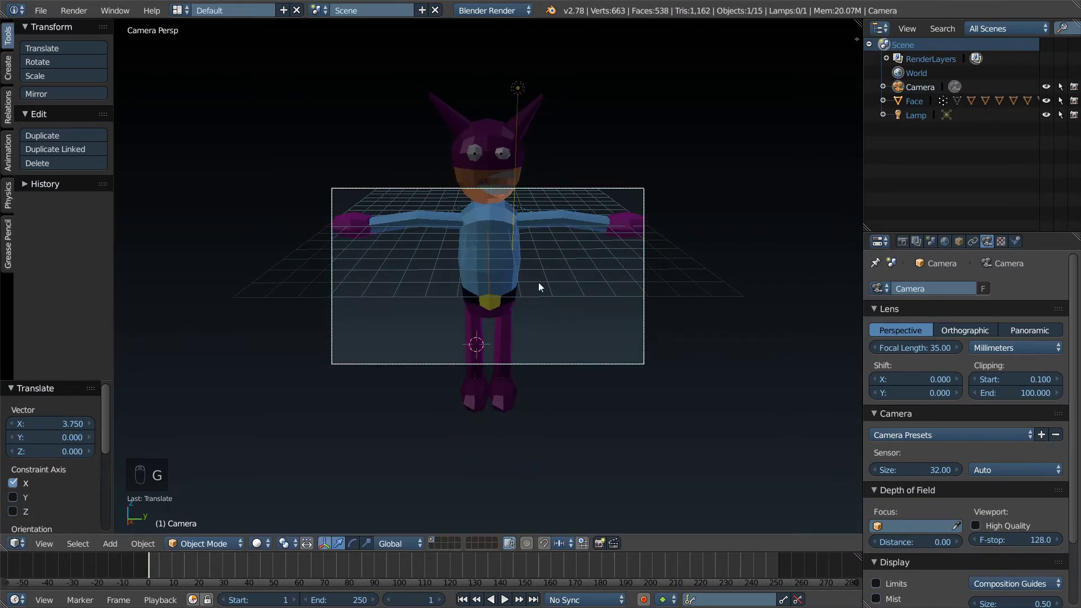
Step: Shrink the character slightly and bring the camera closer so it fills the frame
left_click_drag(502, 246, 537, 249)
key("s")
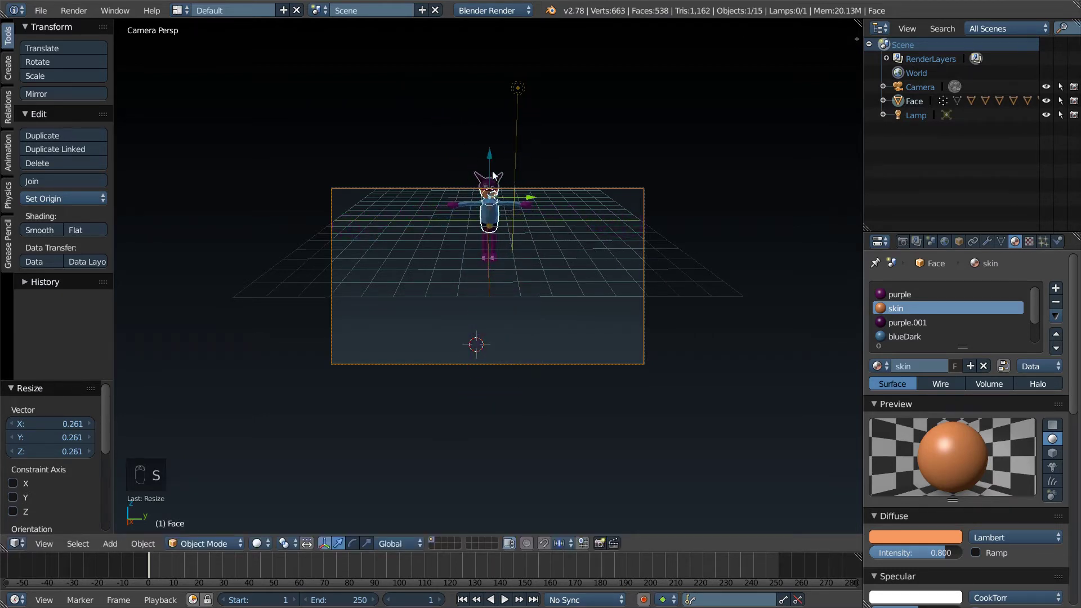
left_click_drag(493, 172, 589, 279)
left_click_drag(896, 95, 520, 221)
key("g")
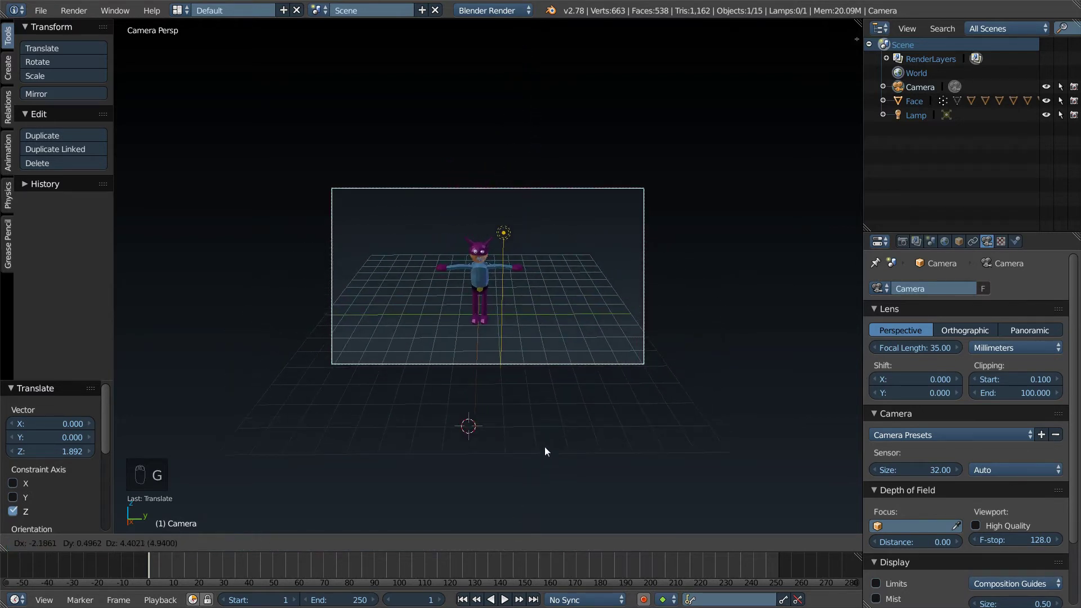
left_click_drag(529, 352, 529, 352)
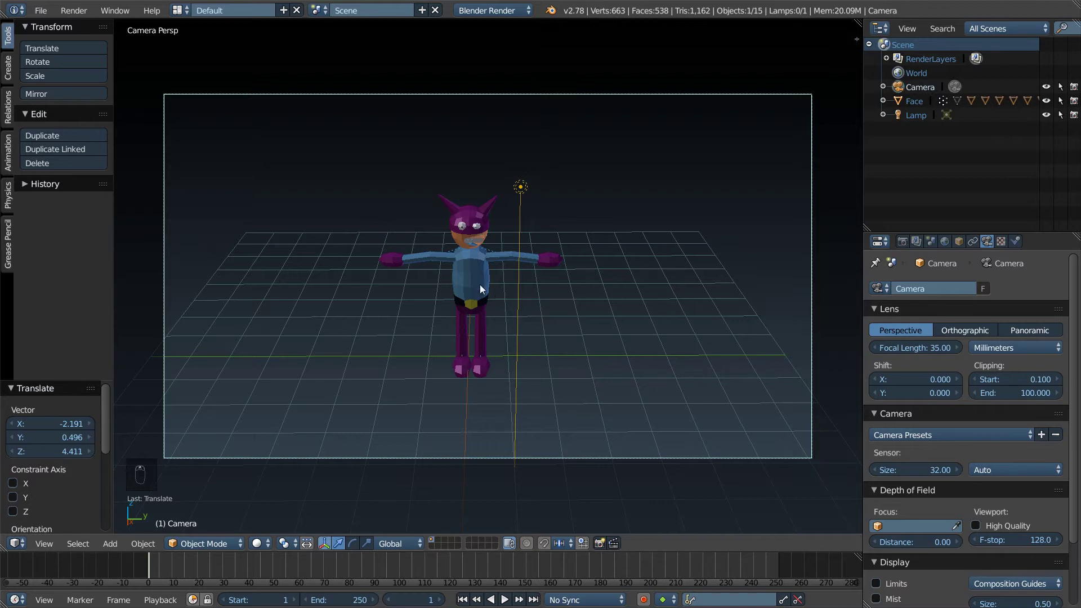
left_click_drag(477, 285, 549, 249)
Step: Select the lamp and raise it higher above the character
left_click_drag(511, 248, 547, 235)
left_click_drag(523, 189, 523, 169)
Step: Shift the lamp along the X axis and bring up the Add > Mesh menu
left_click_drag(526, 203, 252, 43)
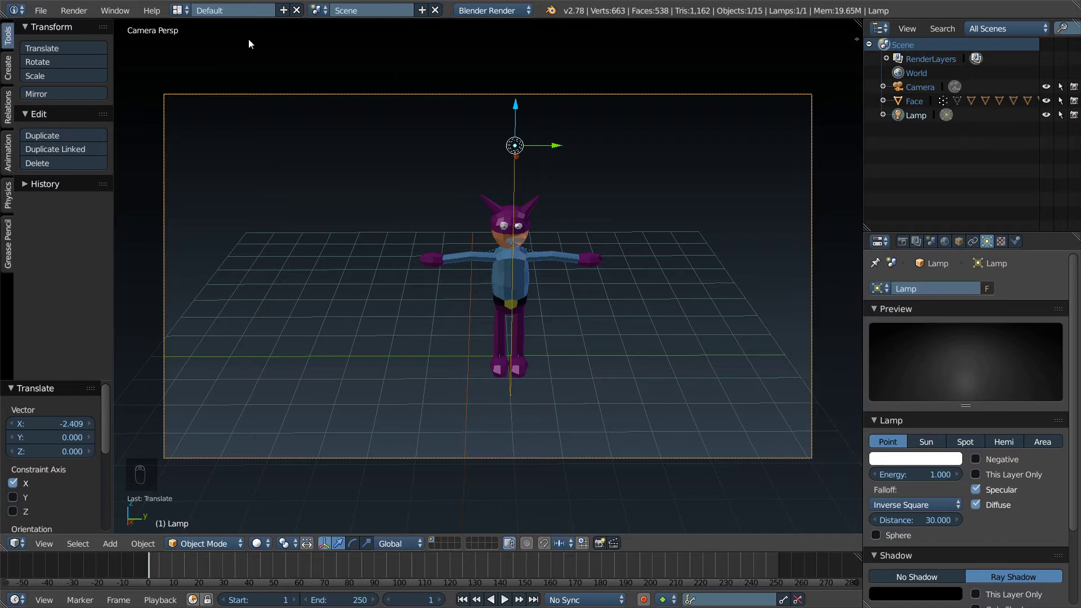
left_click_drag(91, 16, 439, 292)
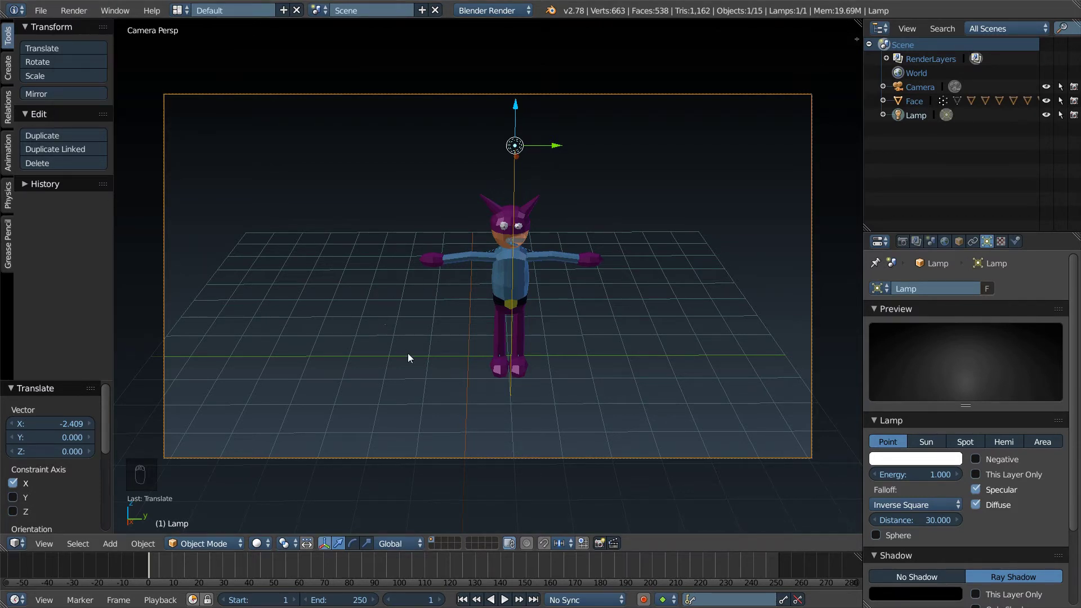
left_click_drag(439, 378, 455, 376)
Step: Add a plane, scale it into a wide floor and position it beneath the character toward the camera
key("shift+a")
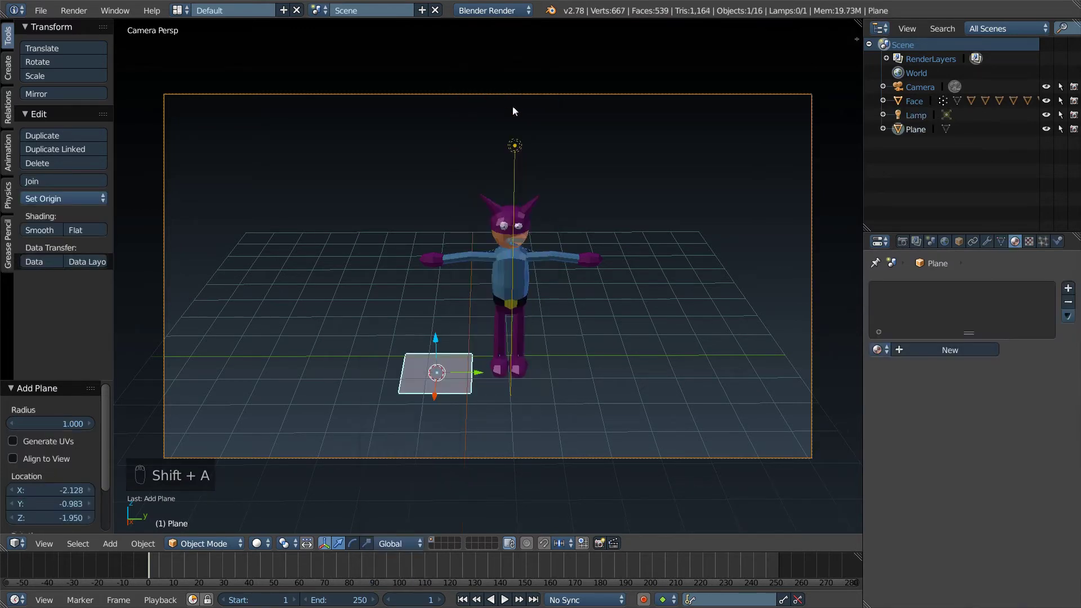
key("s")
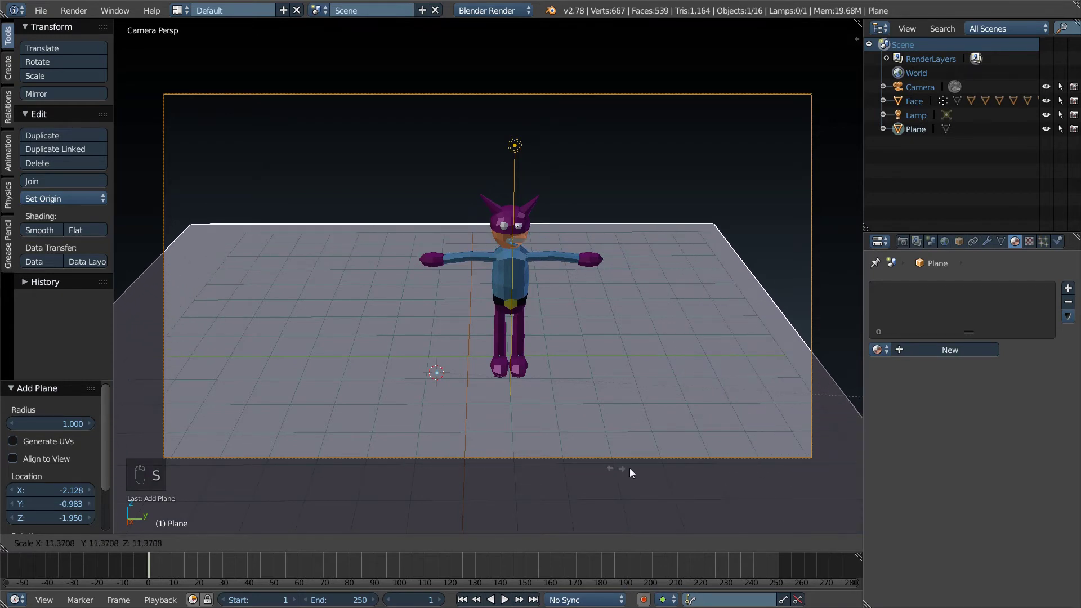
left_click_drag(480, 375, 542, 374)
key("s")
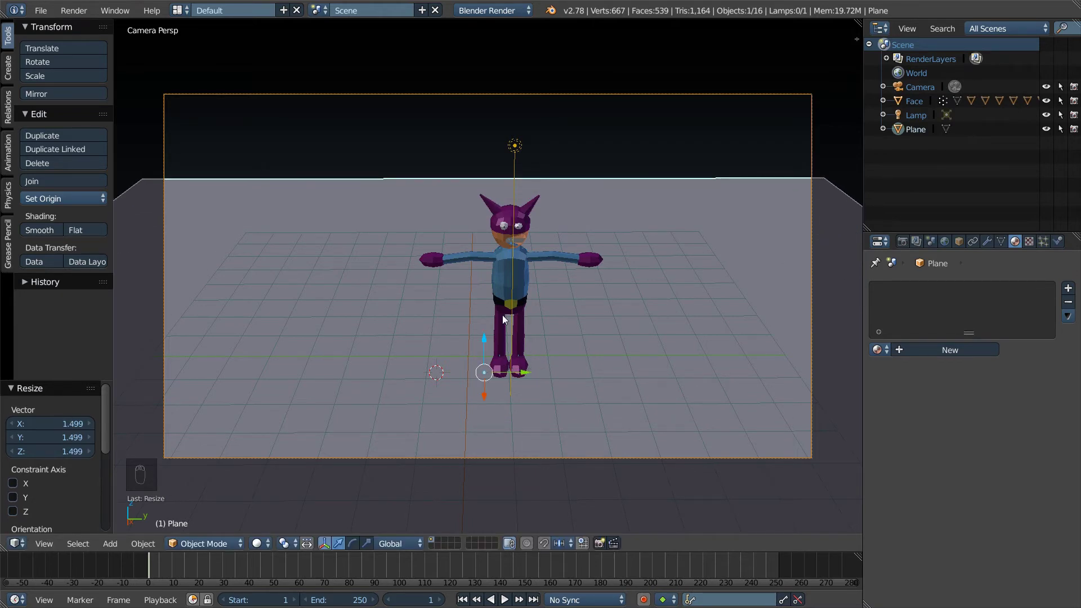
left_click_drag(487, 341, 493, 279)
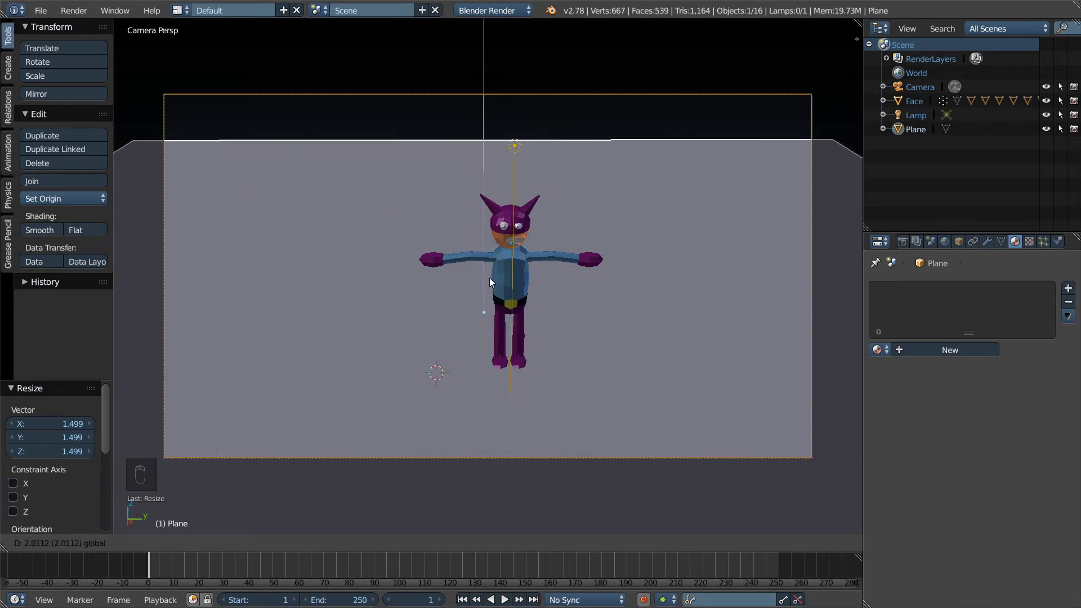
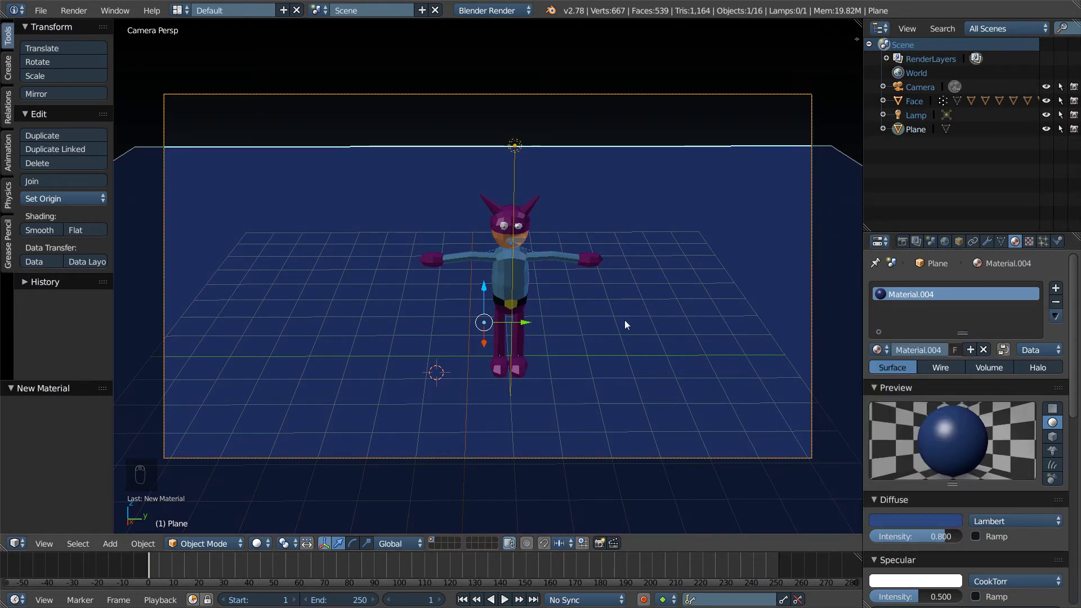
left_click_drag(488, 347, 482, 512)
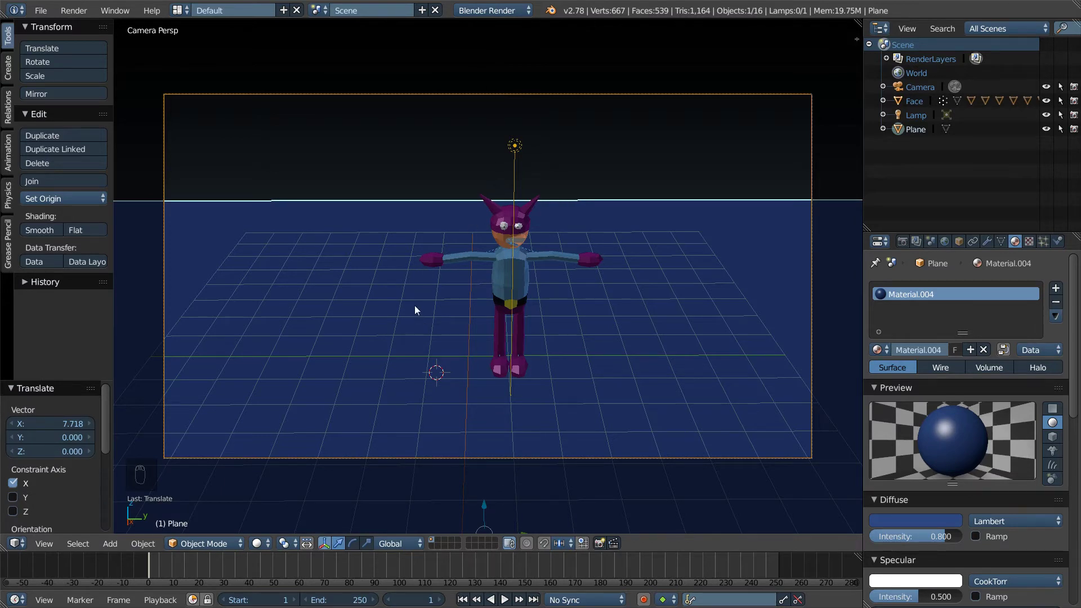
Step: Duplicate the floor plane and rotate the copy 90° about Y to stand upright
left_click_drag(449, 337, 469, 305)
key("shift+d")
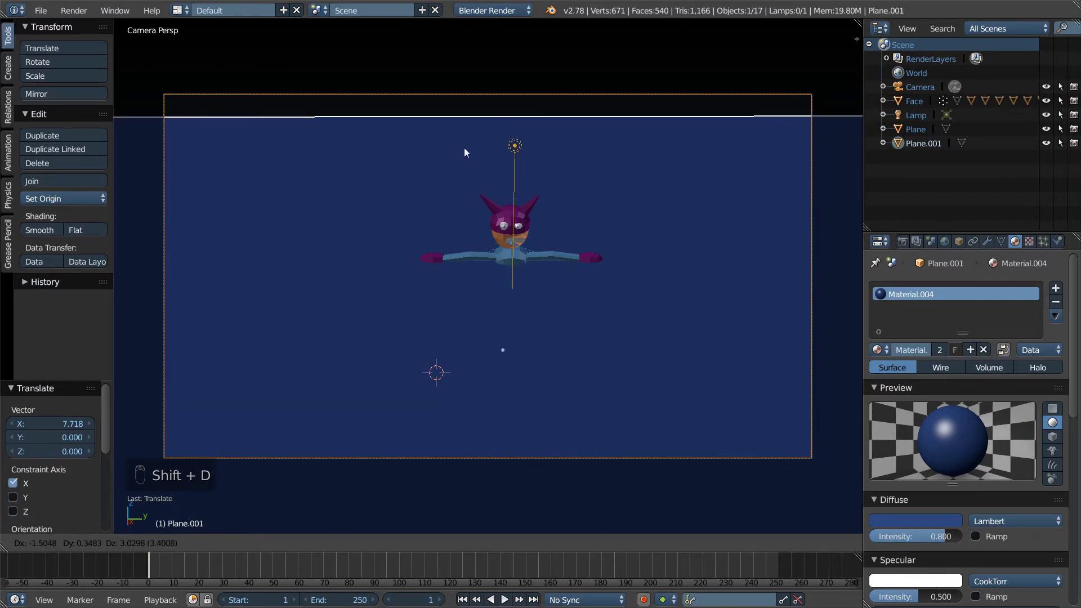
key("r")
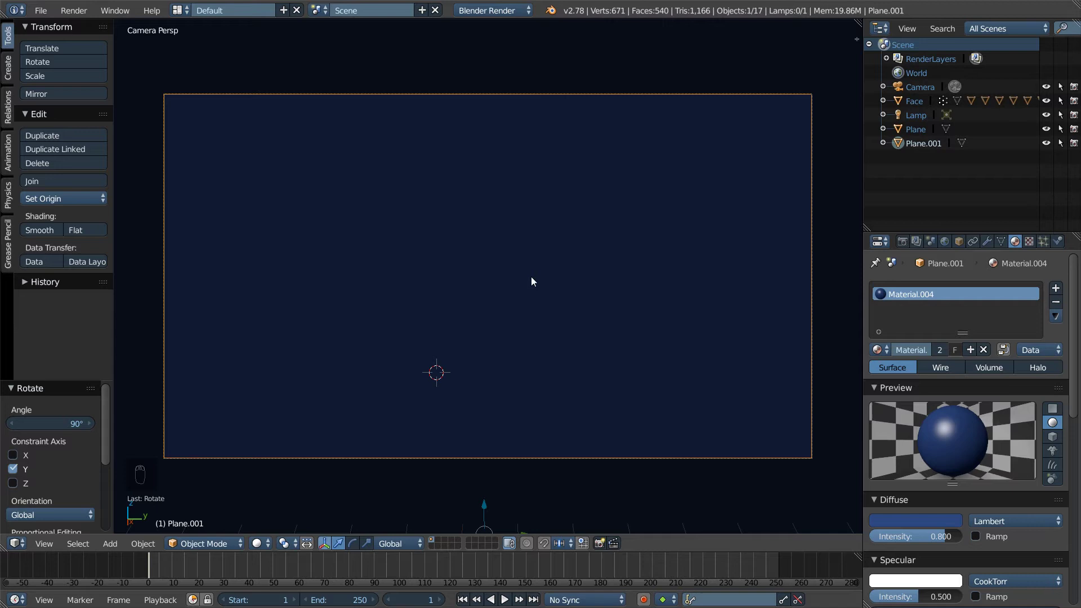
left_click_drag(527, 274, 555, 283)
key("KP_0")
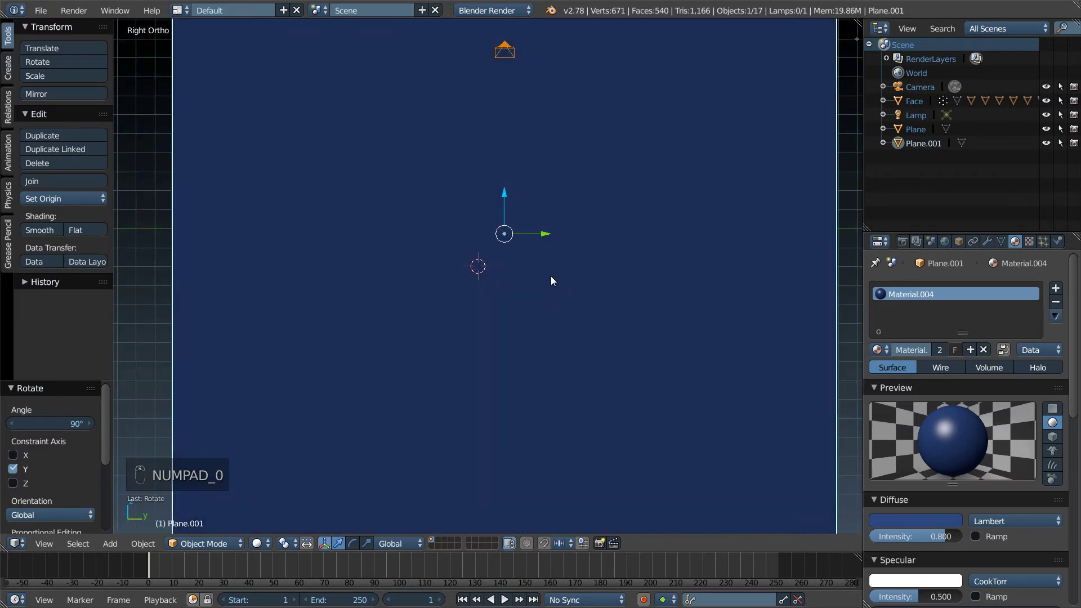
left_click_drag(564, 250, 242, 265)
left_click_drag(539, 260, 476, 259)
left_click_drag(476, 259, 561, 254)
key("KP_5")
key("ctrl+z")
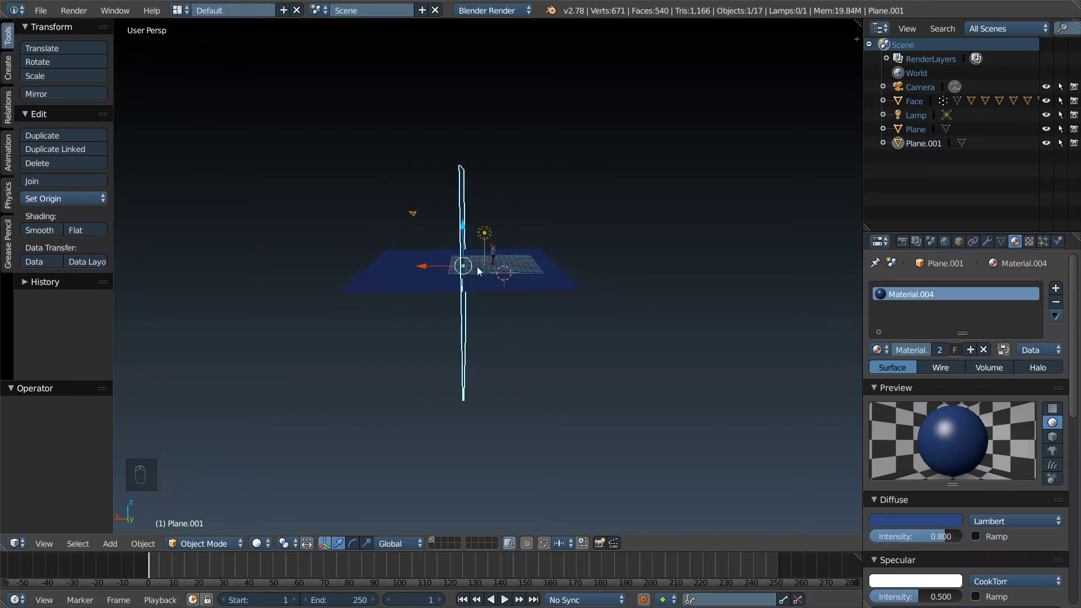
Step: Push the upright plane back behind the character and give it a new dark-blue material
key("KP_0")
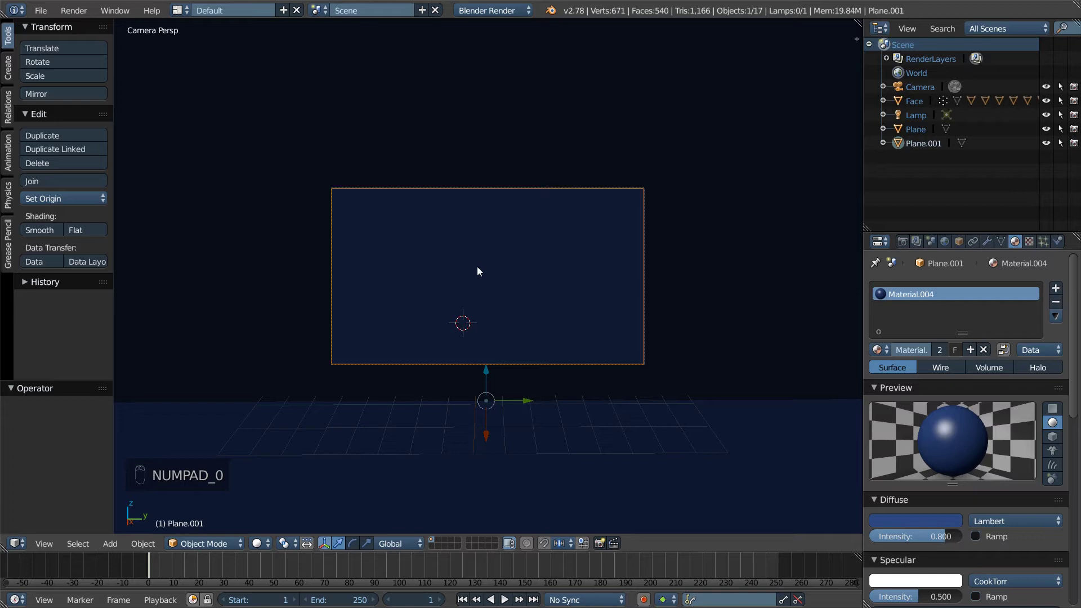
left_click_drag(489, 439, 482, 274)
middle_click(494, 279)
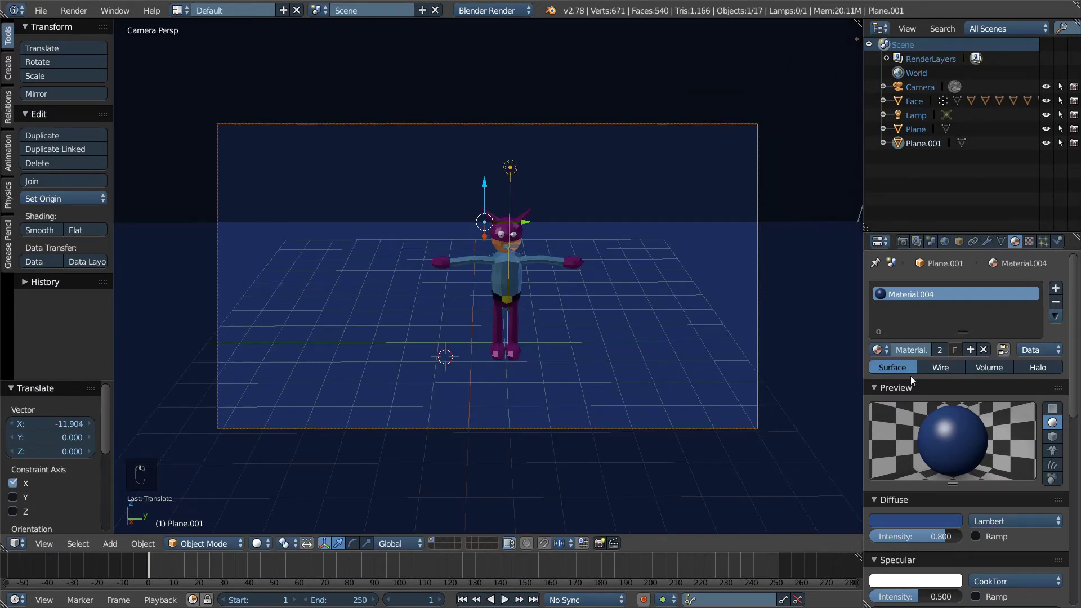
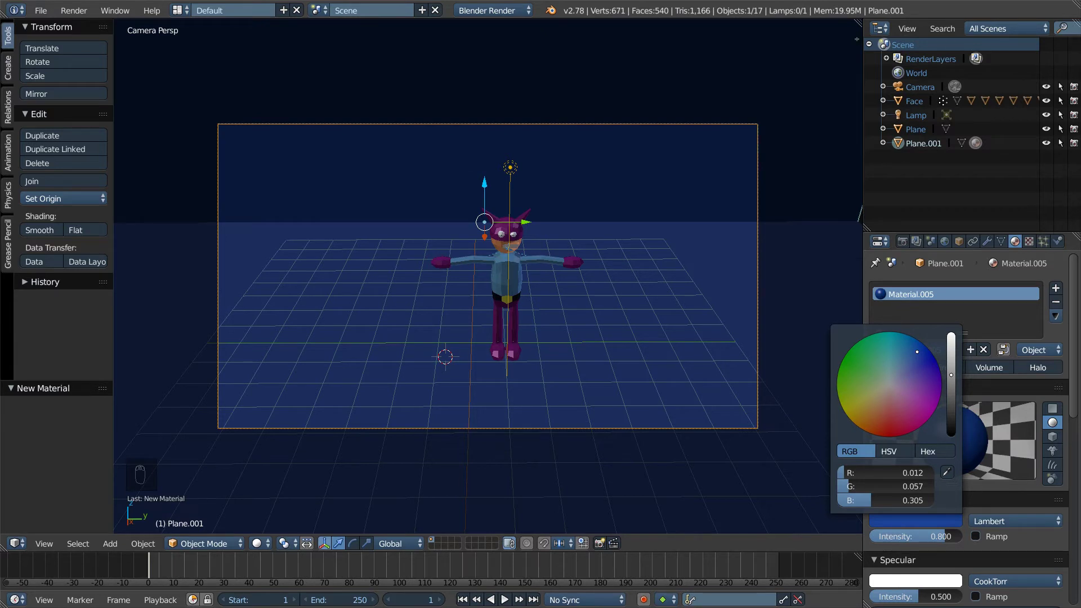
left_click_drag(515, 169, 403, 177)
left_click_drag(552, 172, 488, 229)
Step: Move the lamp down to sit beside the character's head
left_click_drag(542, 235, 490, 233)
left_click_drag(355, 153, 493, 232)
left_click_drag(493, 231, 493, 231)
Step: Check the lamp position through the scene camera
key("KP_0")
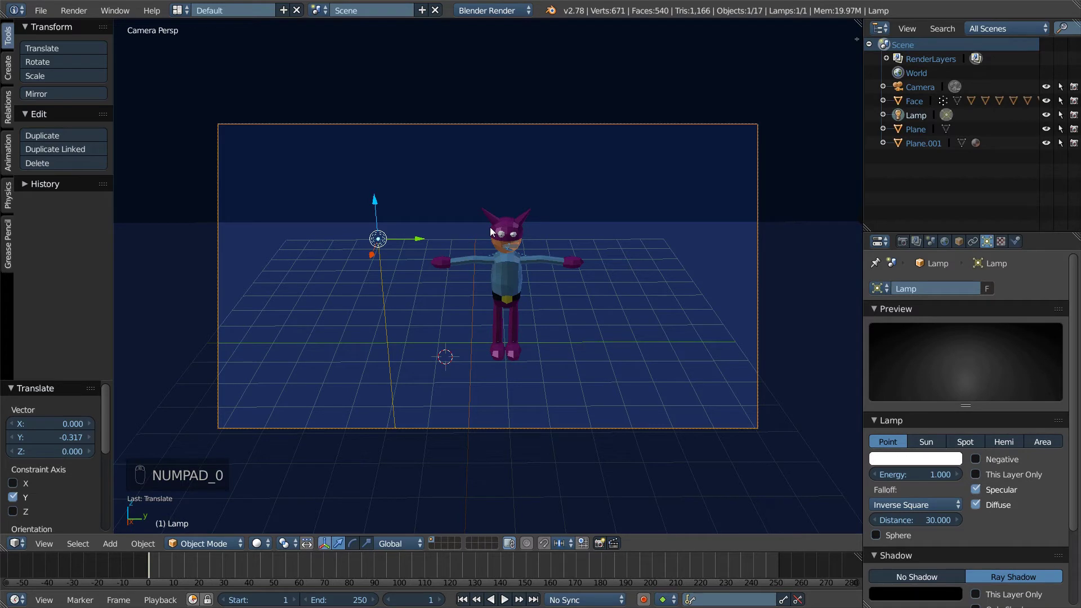
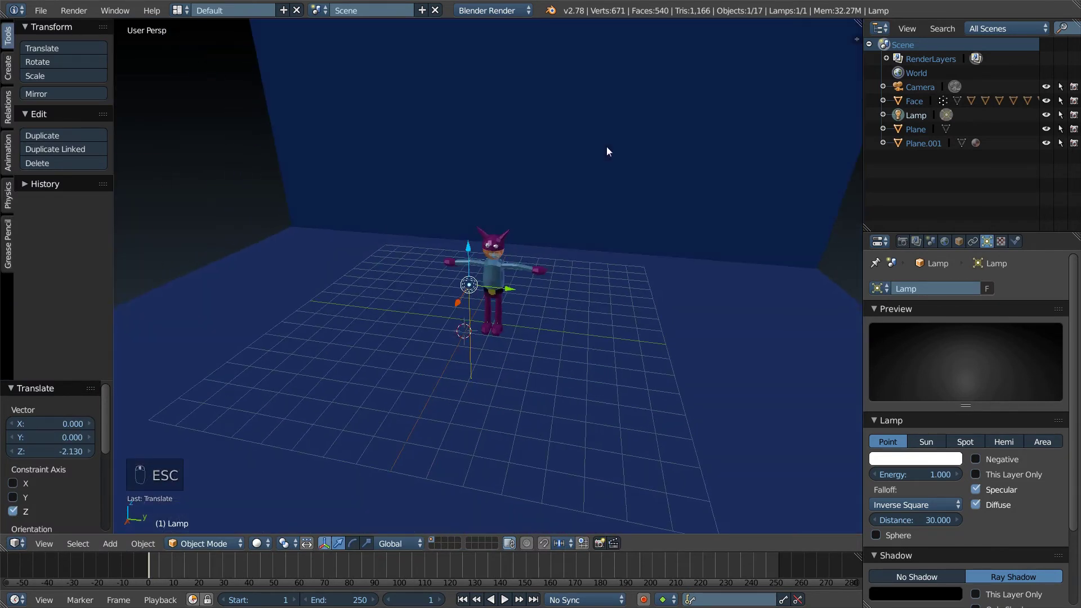
Step: Nudge the teethDown piece about 0.073 along X into the mouth
left_click_drag(582, 205, 600, 196)
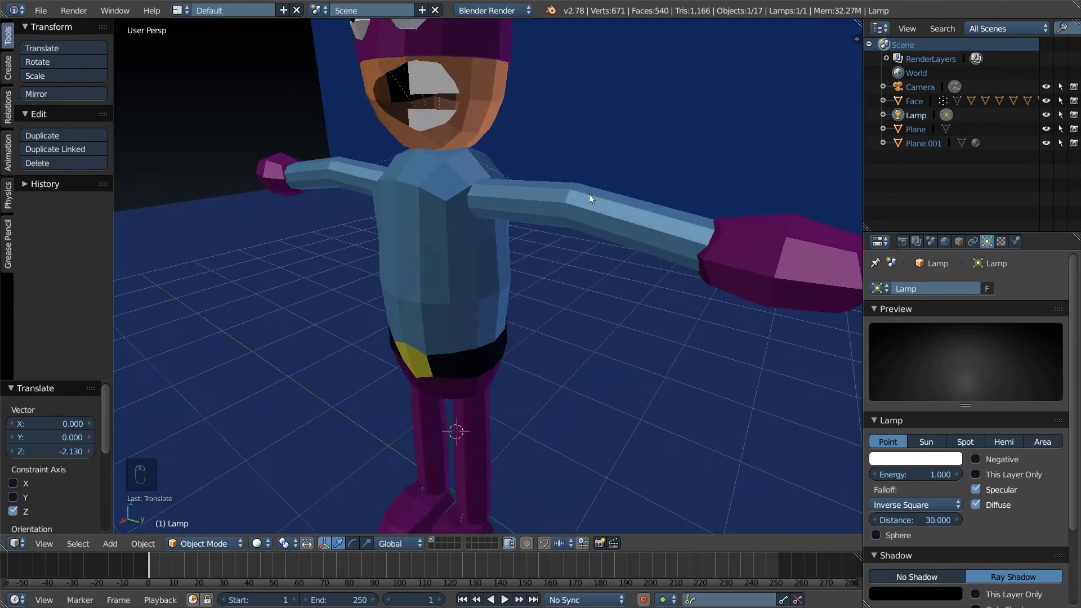
left_click_drag(437, 83, 437, 107)
left_click_drag(471, 100, 441, 109)
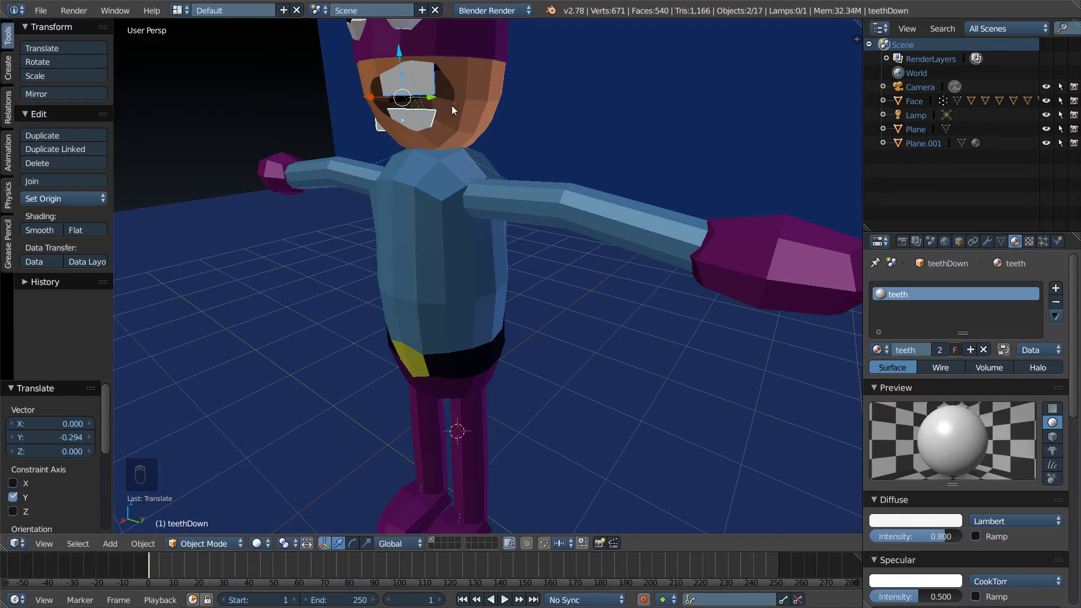
key("ctrl+z")
left_click_drag(408, 101, 393, 106)
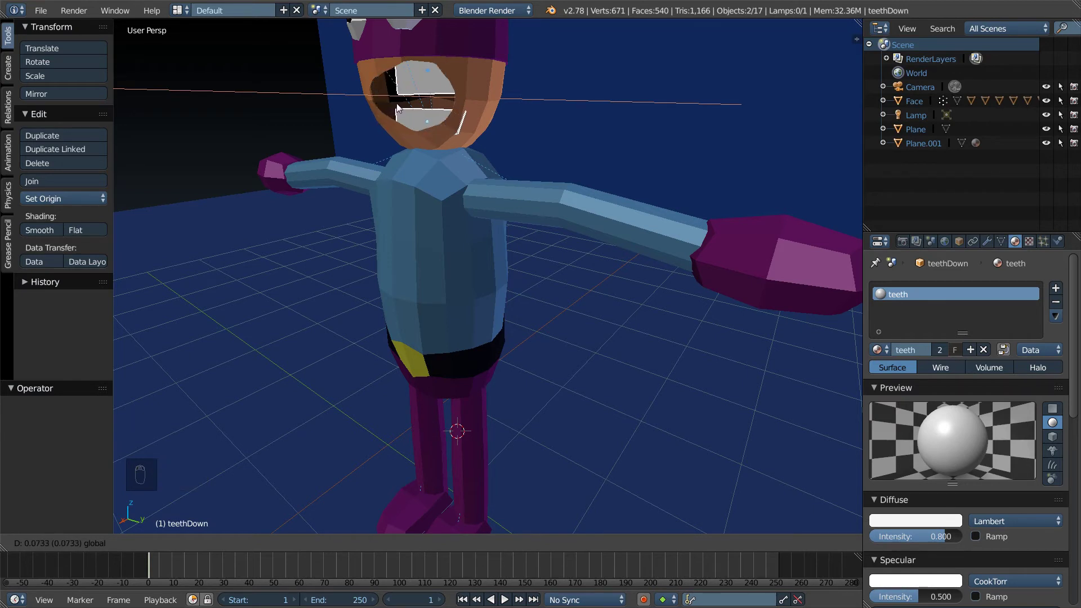
Step: Frame the head in orthographic side view with wireframe shading
left_click_drag(432, 106, 459, 136)
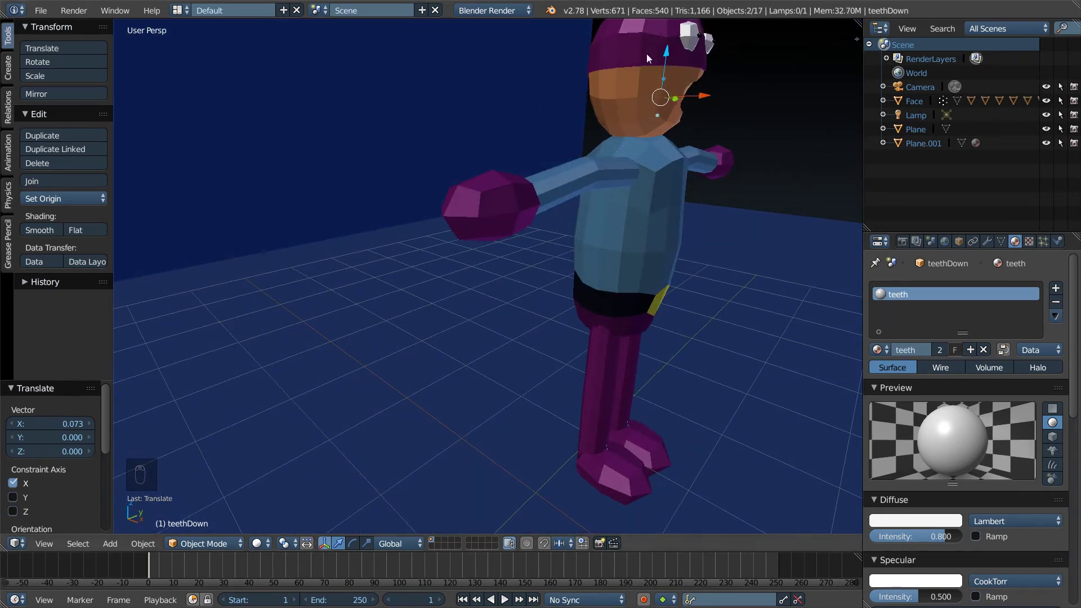
middle_click(678, 90)
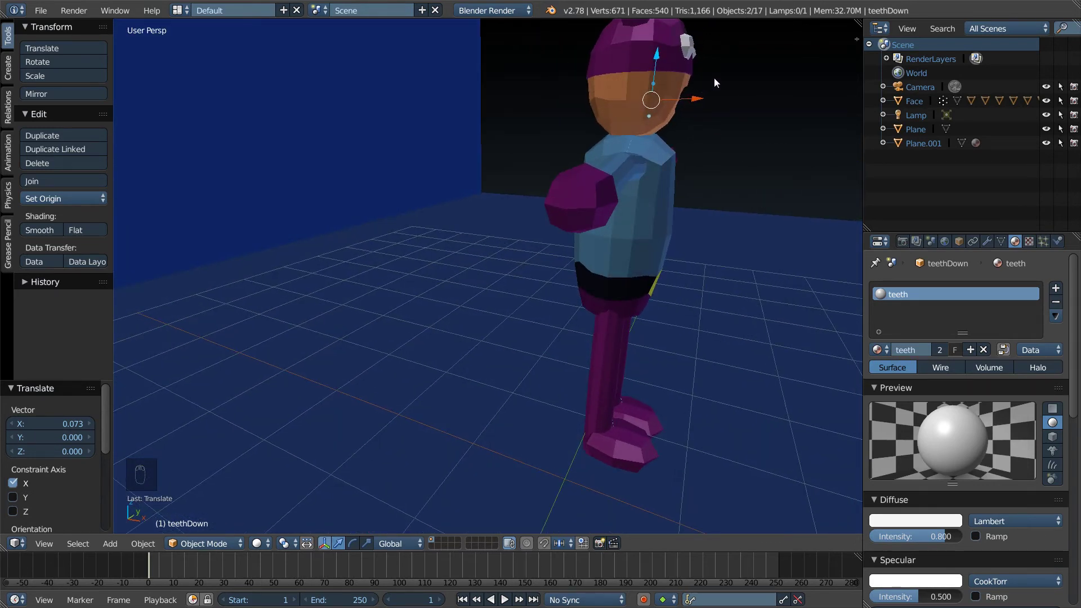
key("KP_5")
key("KP_1")
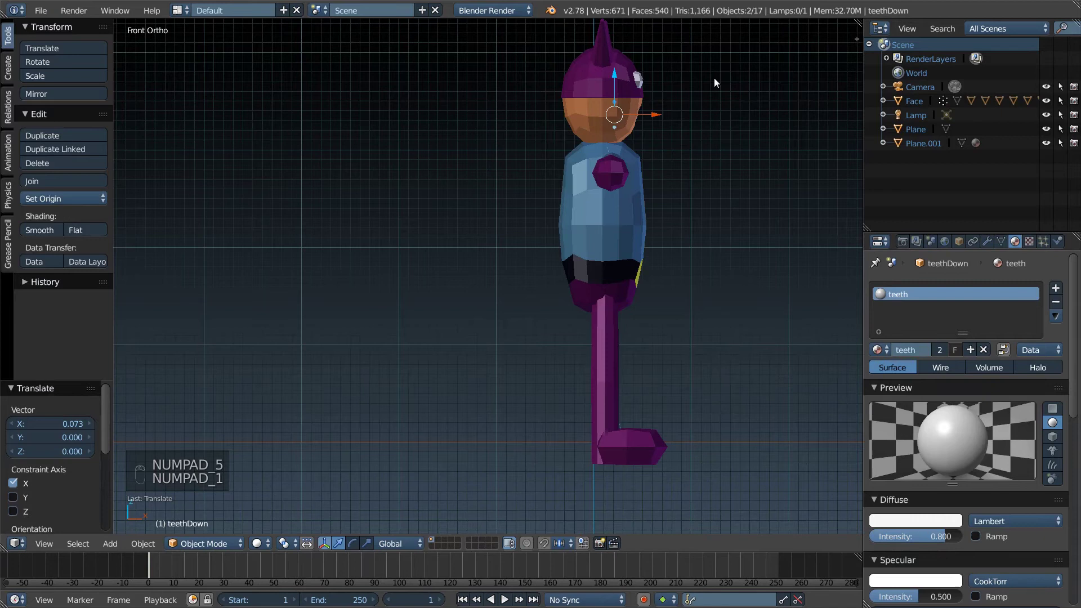
middle_click(675, 86)
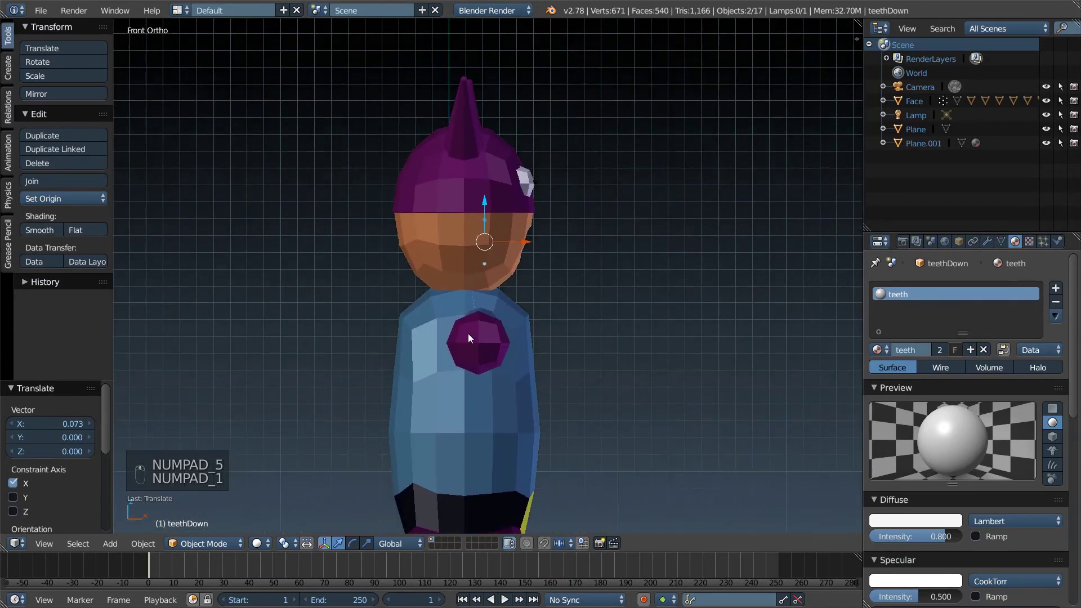
key("z")
left_click_drag(570, 258, 610, 247)
key("KP_3")
key("KP_1")
key("z")
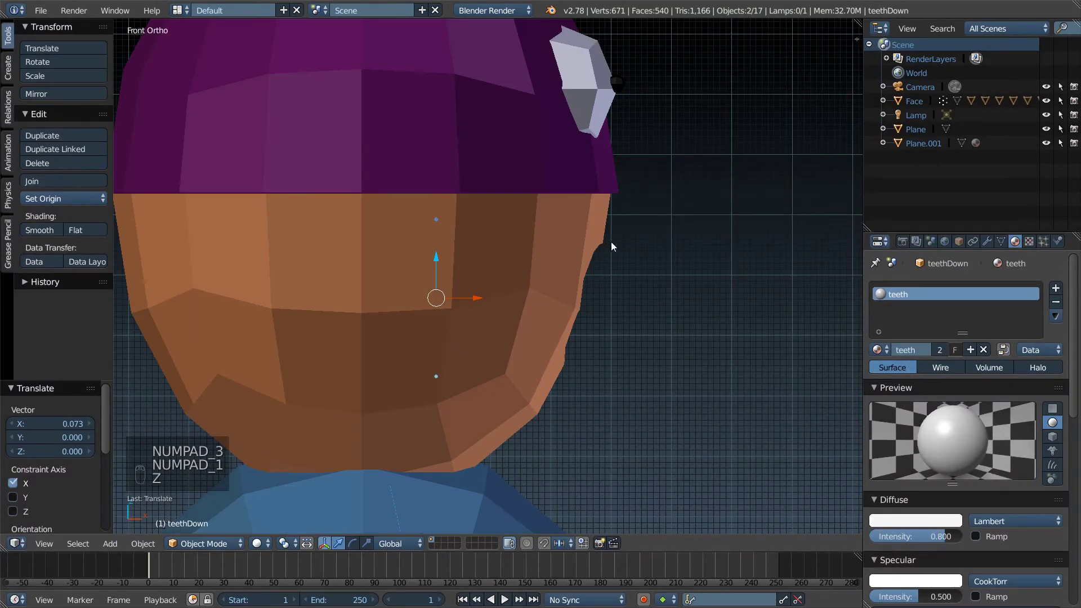
left_click_drag(641, 255, 593, 252)
key("KP_5")
key("KP_1")
key("z")
key("KP_5")
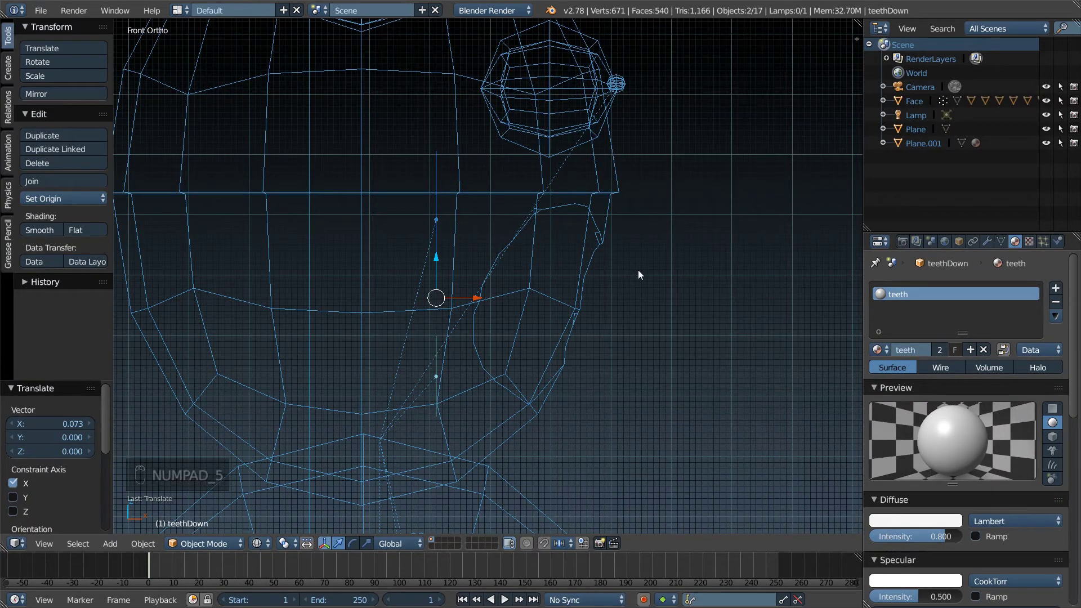
left_click_drag(640, 274, 603, 300)
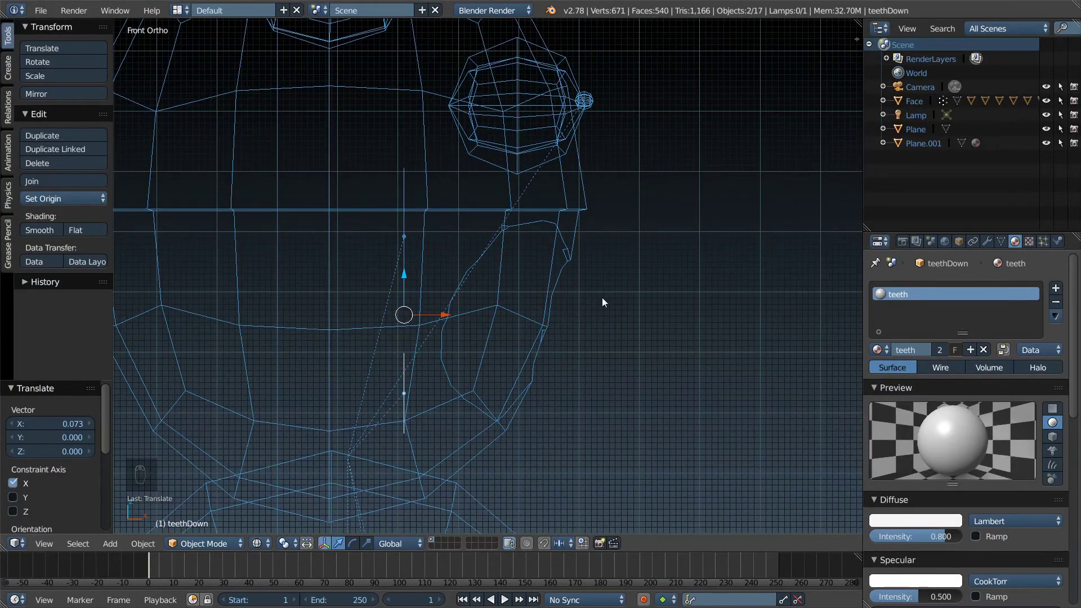
Step: Leave the teeth mesh and enter Edit Mode on the Face head mesh
key("c")
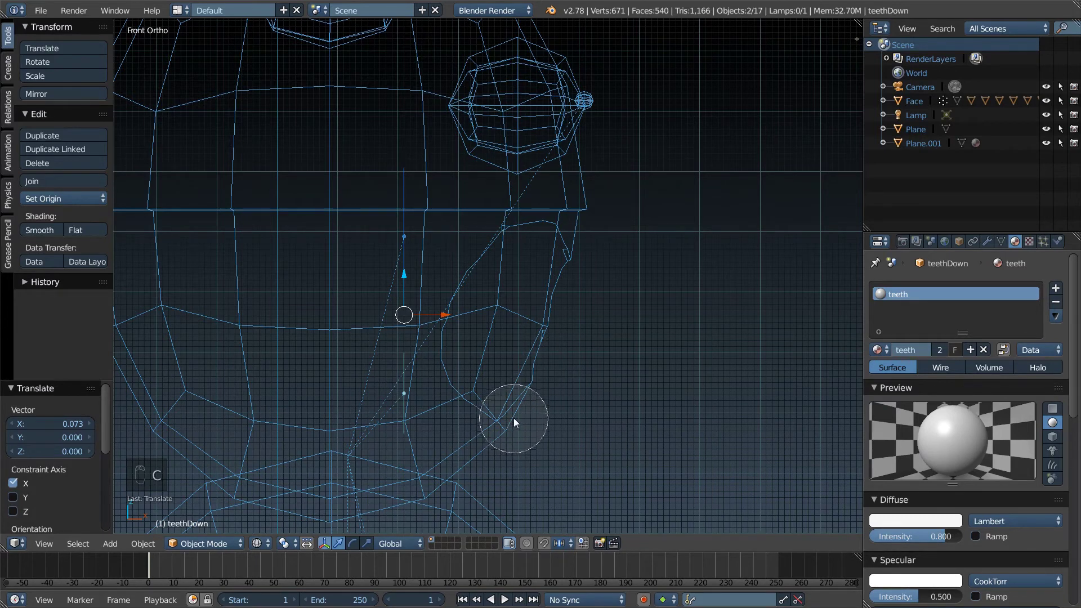
key("Tab")
key("Tab")
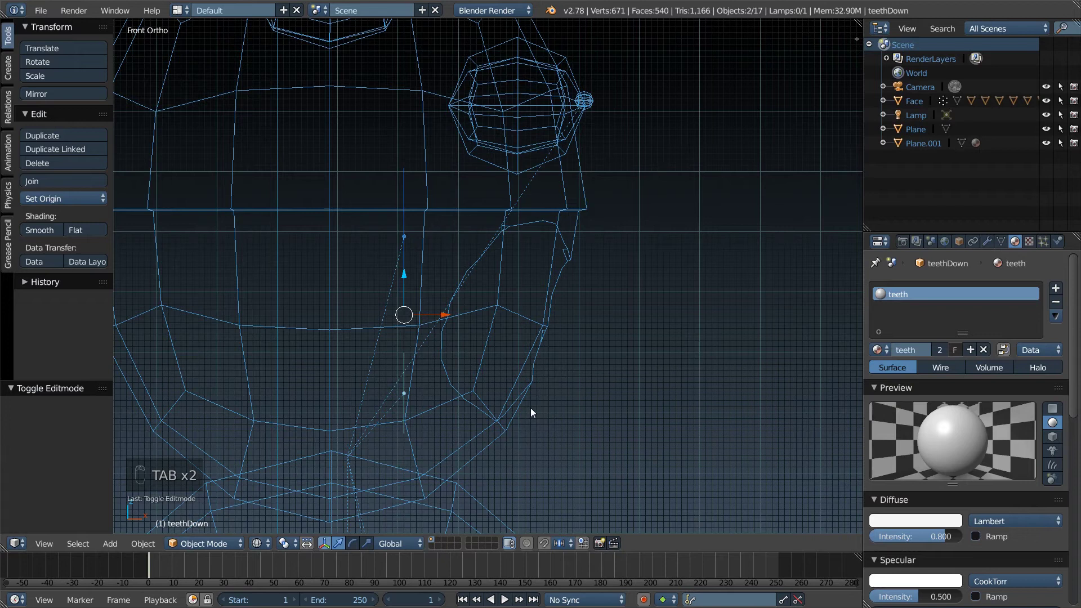
key("Tab")
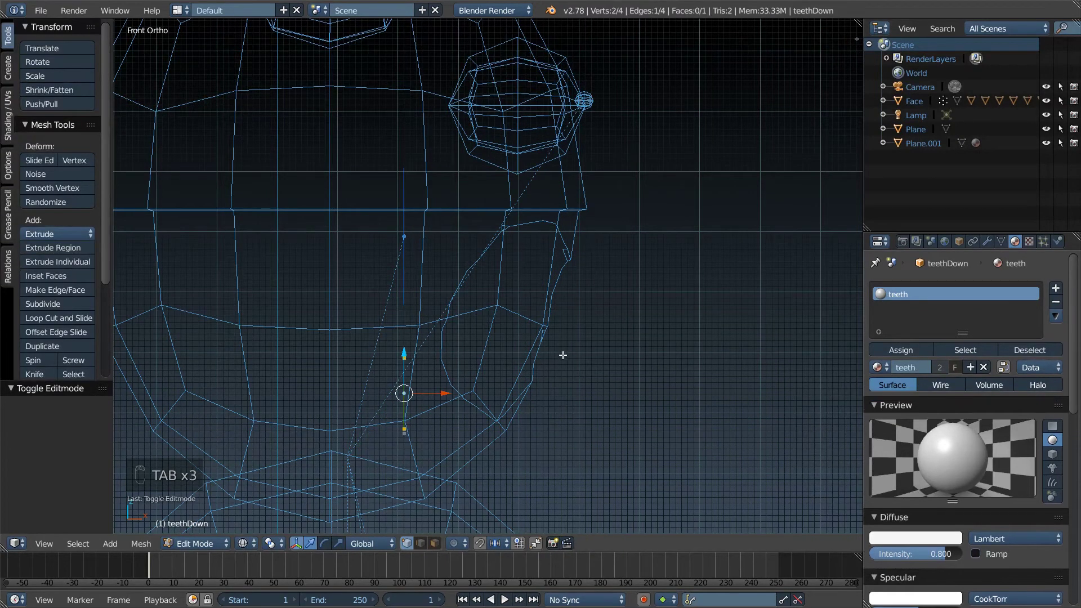
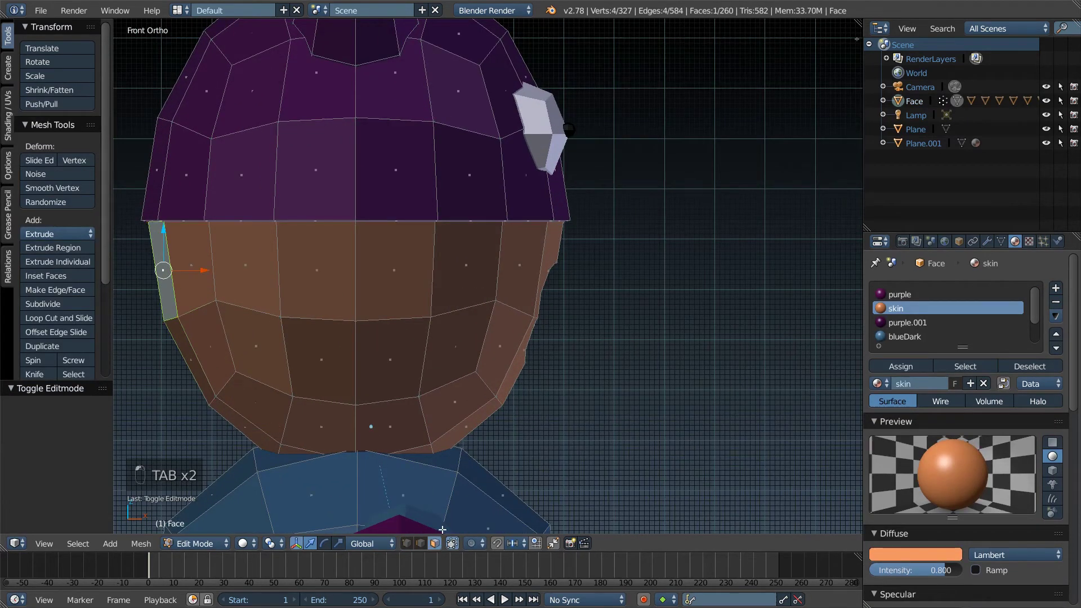
Step: Brush-select the cheek faces beside the mouth and narrow them along X
key("Tab")
key("Tab")
key("z")
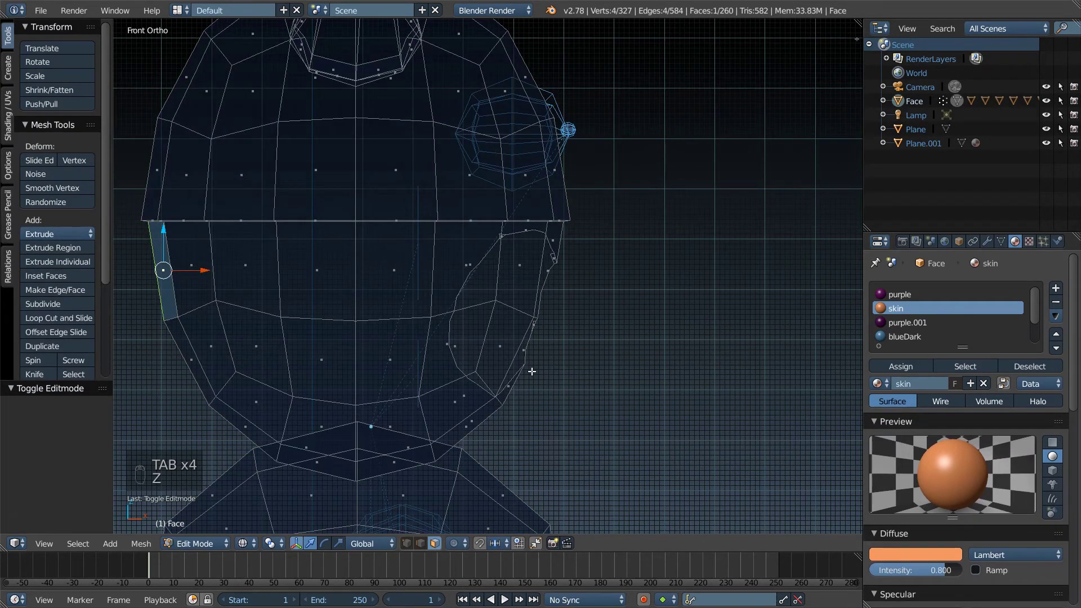
key("c")
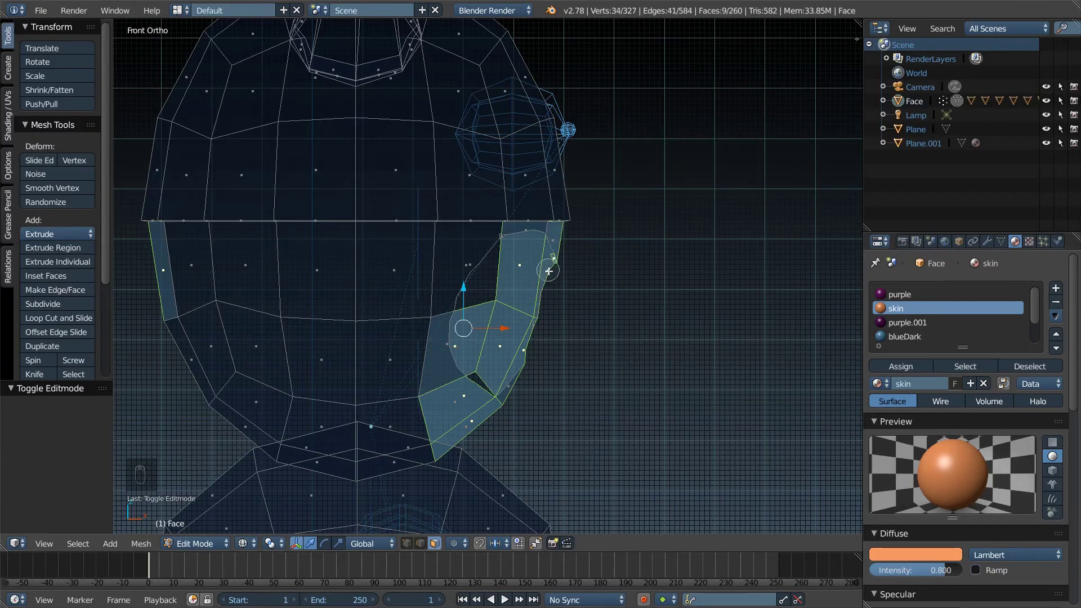
key("a")
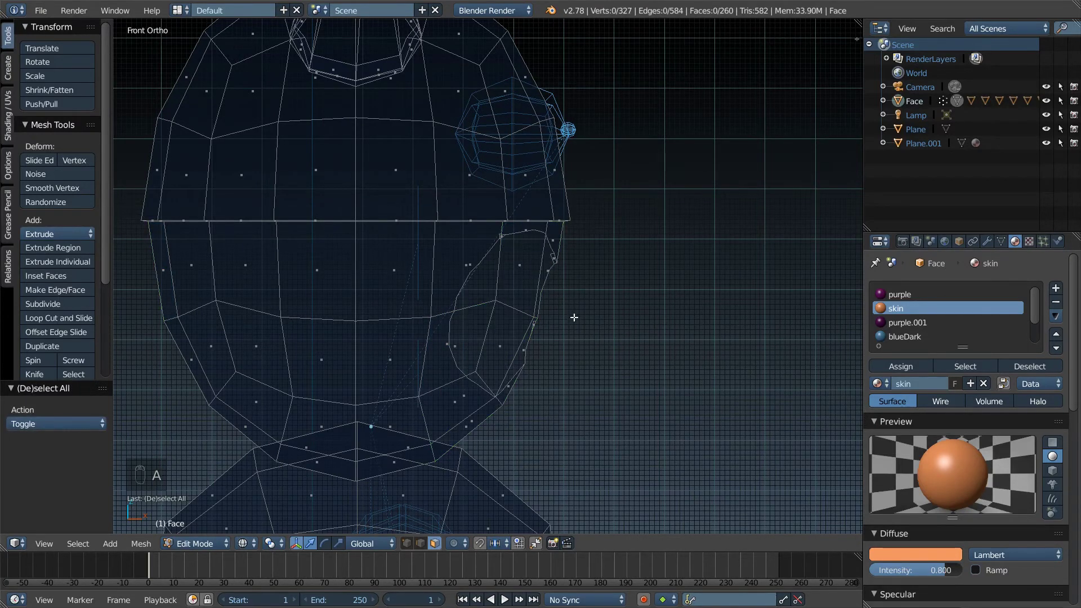
key("c")
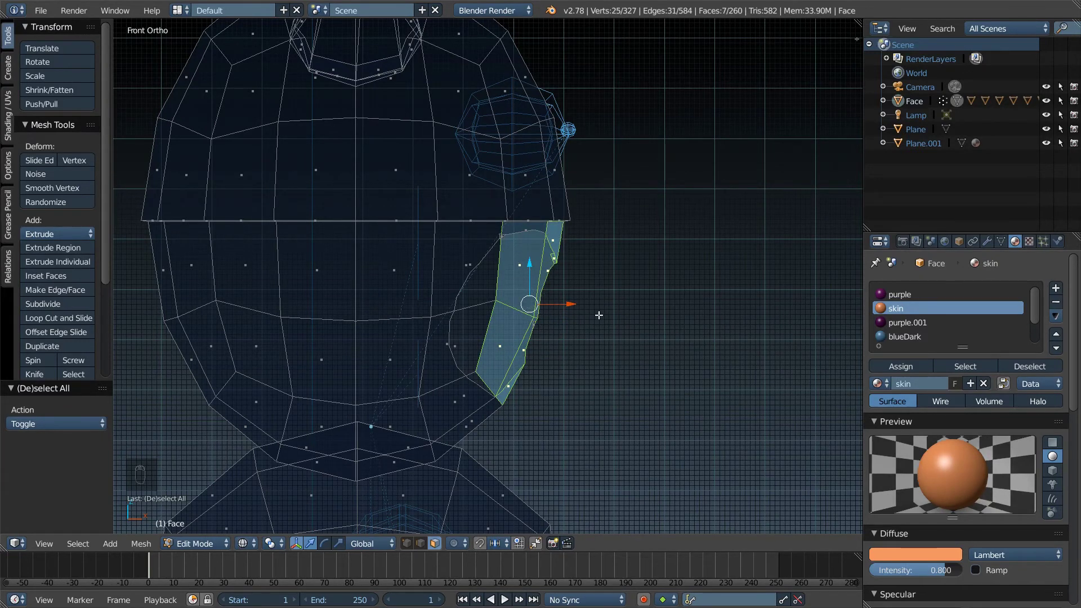
key("s")
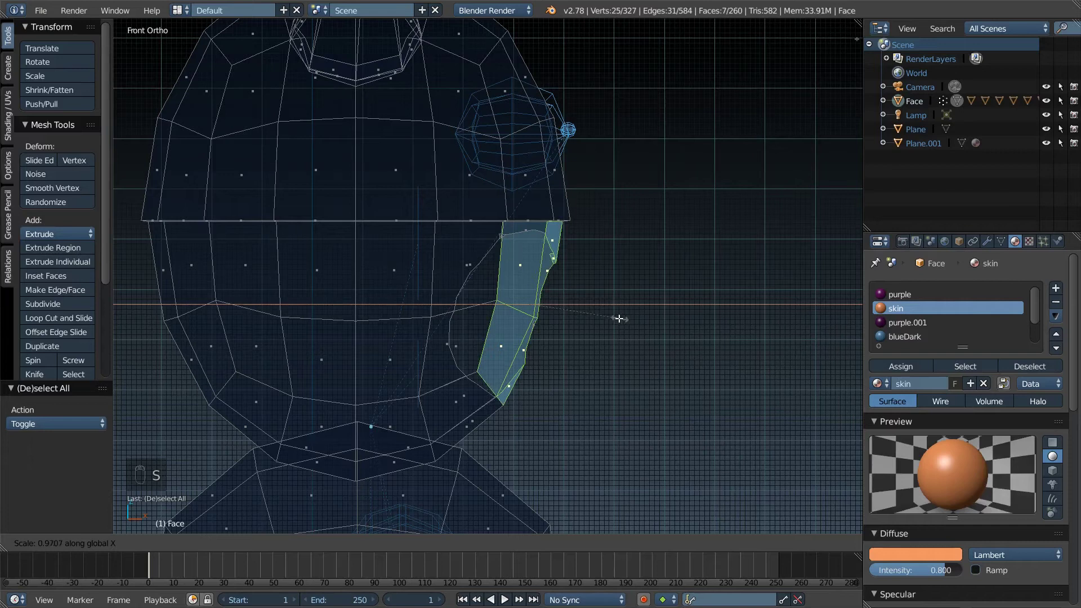
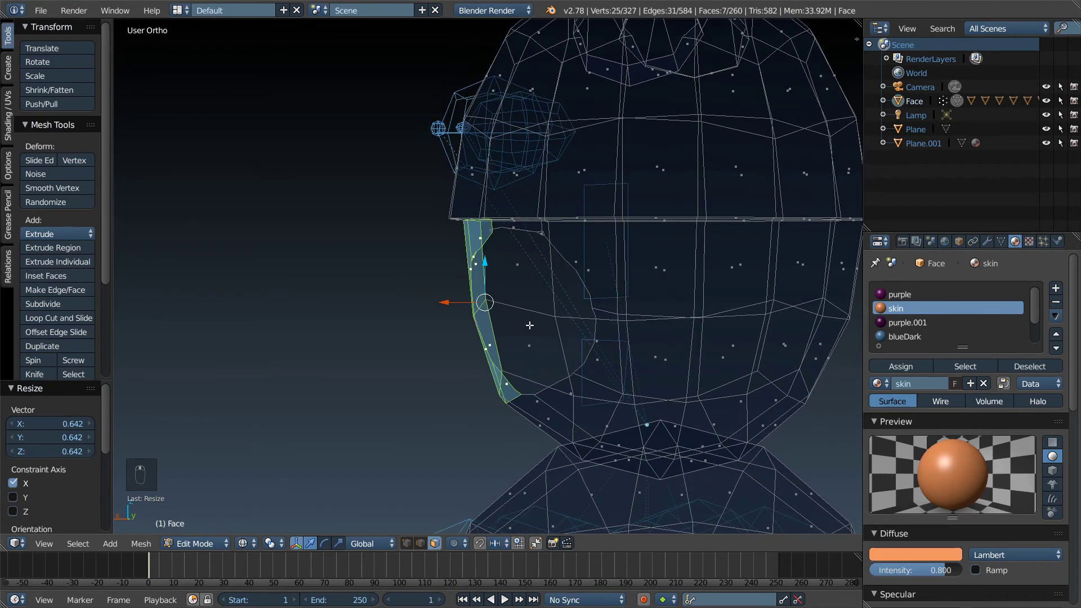
Step: From the side view, select the mouth-edge faces and scale them along X
key("Tab")
key("Tab")
key("a")
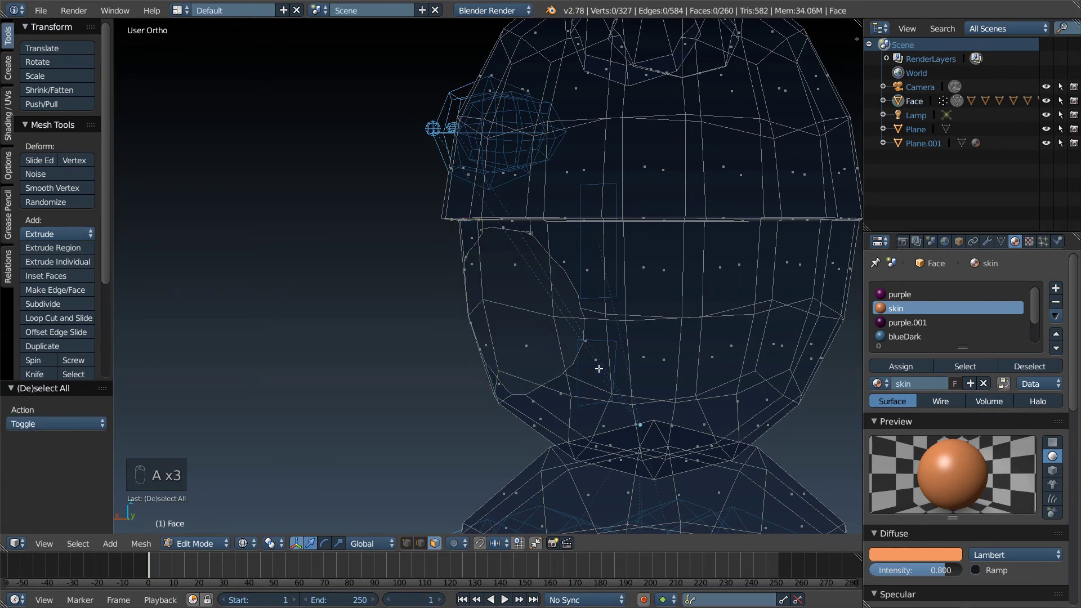
key("KP_5")
key("KP_1")
key("KP_3")
key("KP_5")
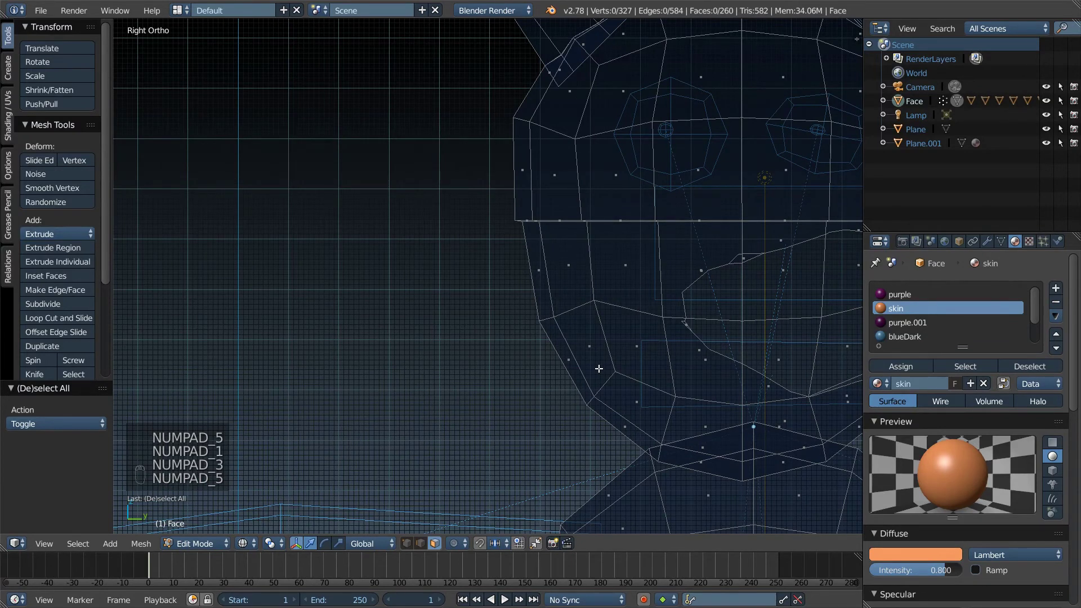
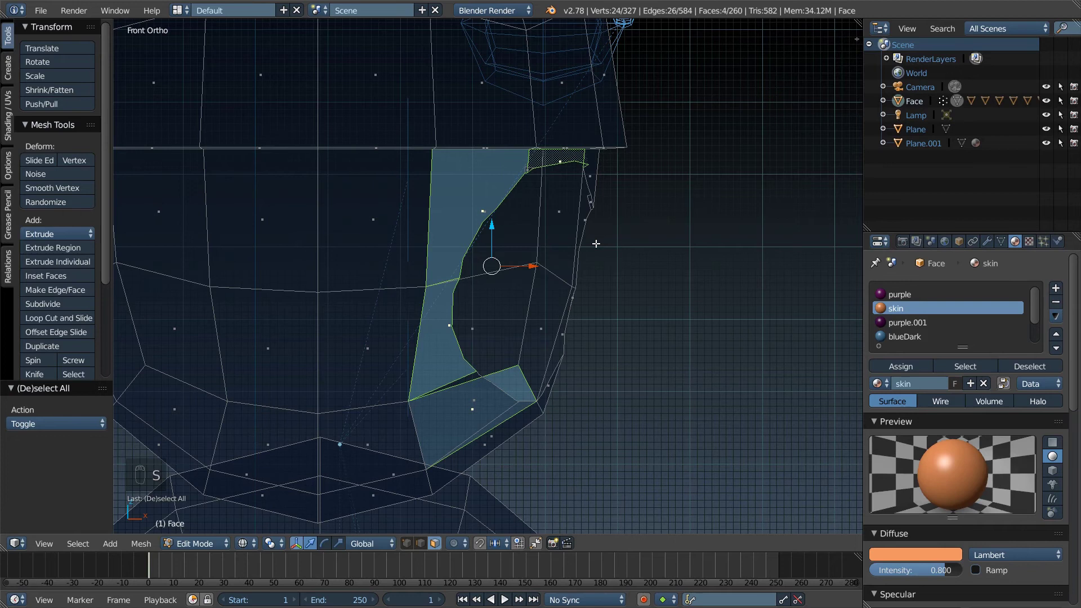
key("s")
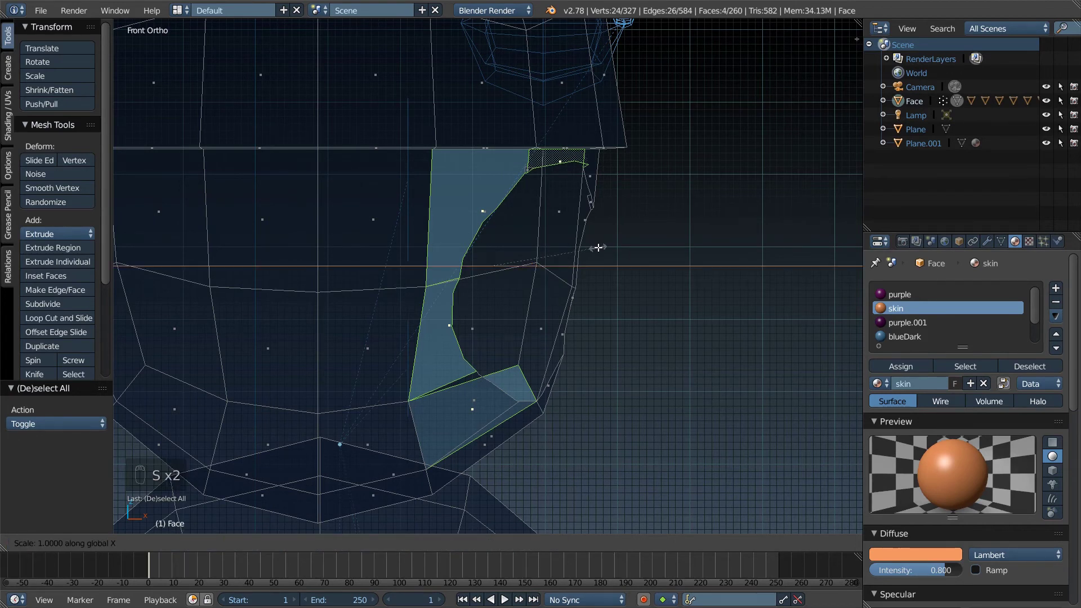
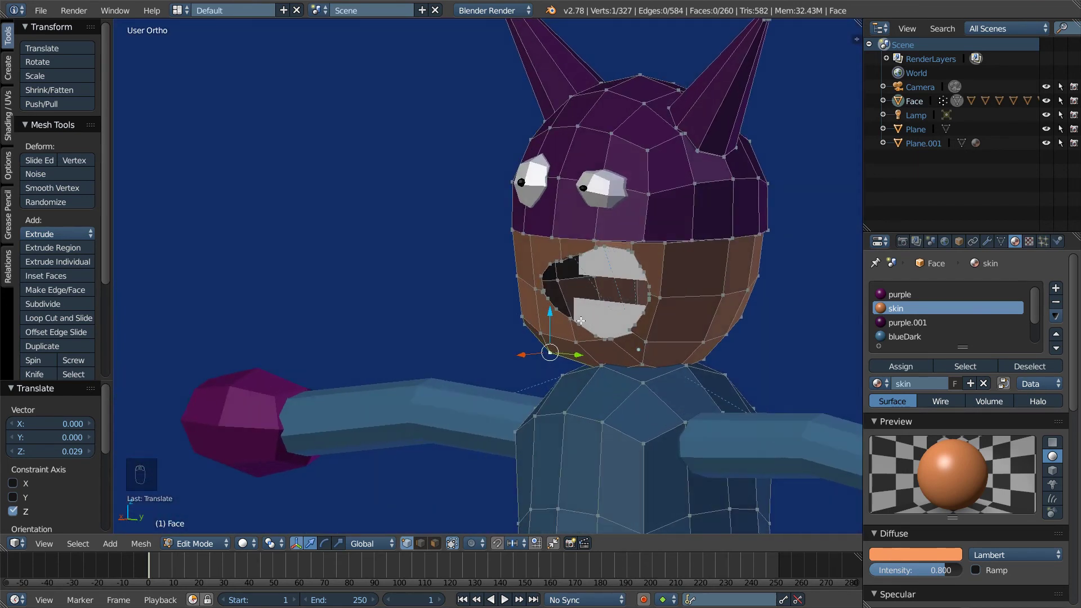
Step: Back in Object Mode, move teethDown about -0.043 along Y into the mouth
key("Tab")
left_click_drag(613, 270, 593, 292)
left_click_drag(607, 288, 595, 291)
left_click_drag(674, 310, 688, 286)
left_click_drag(691, 287, 671, 287)
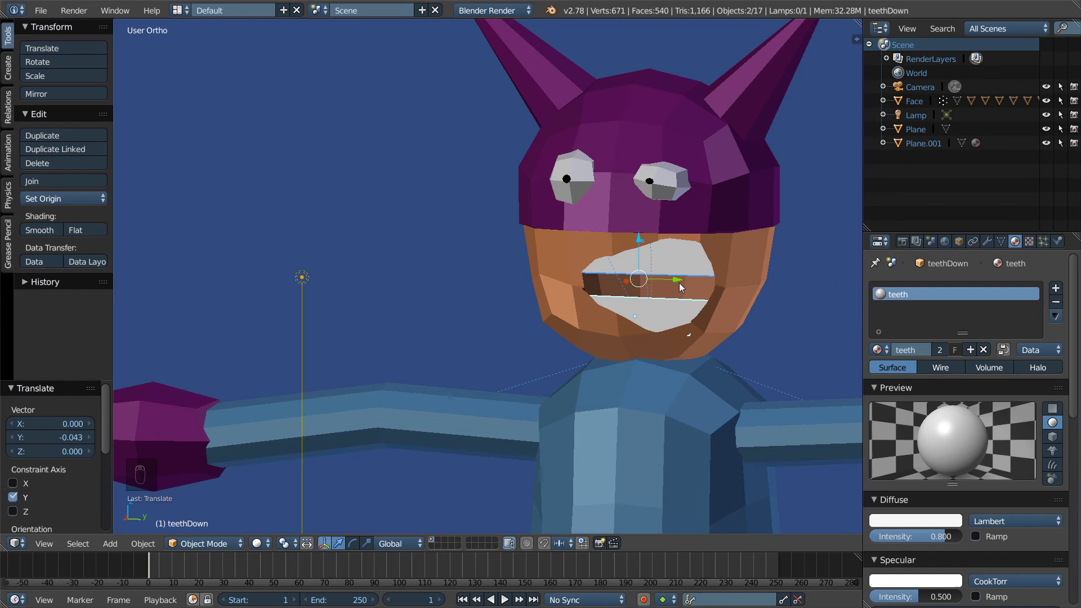
Step: Orbit to check the teeth inside the mouth and bring the whole character into view
left_click_drag(694, 289, 699, 345)
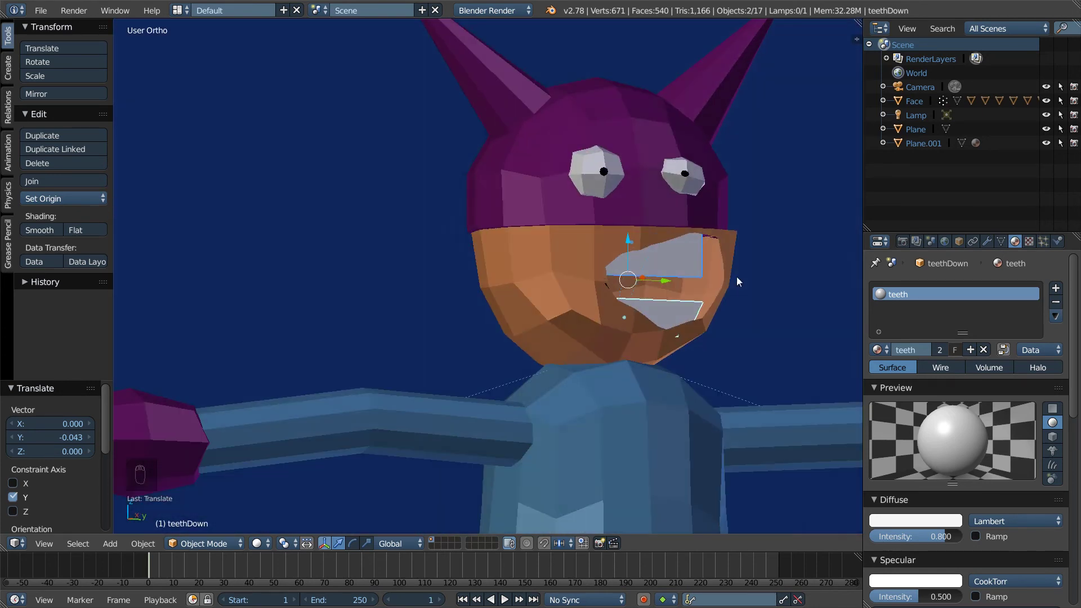
left_click_drag(703, 304, 637, 298)
key("KP_5")
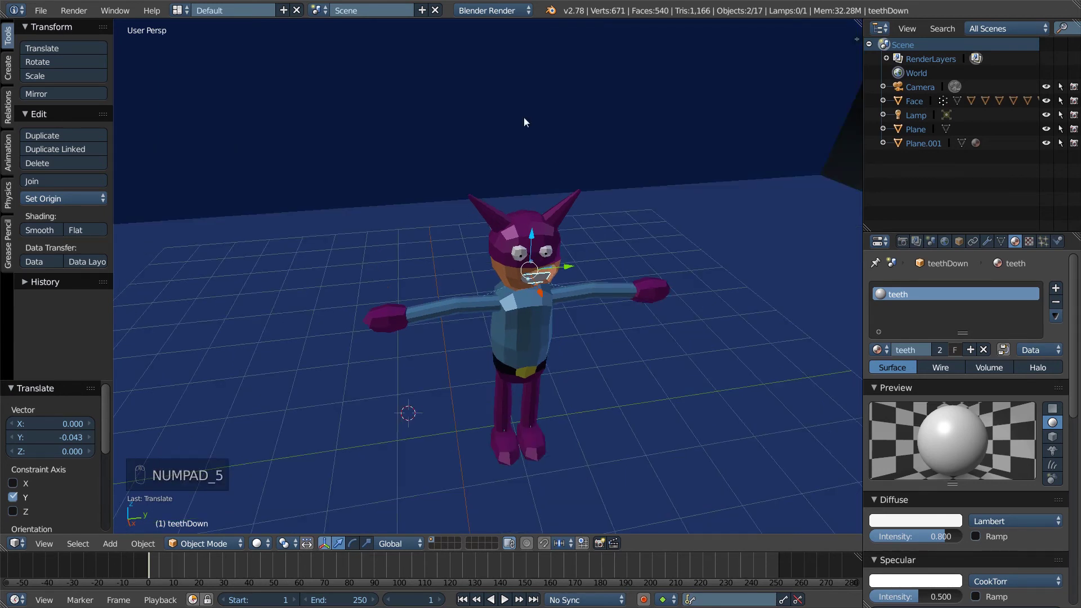
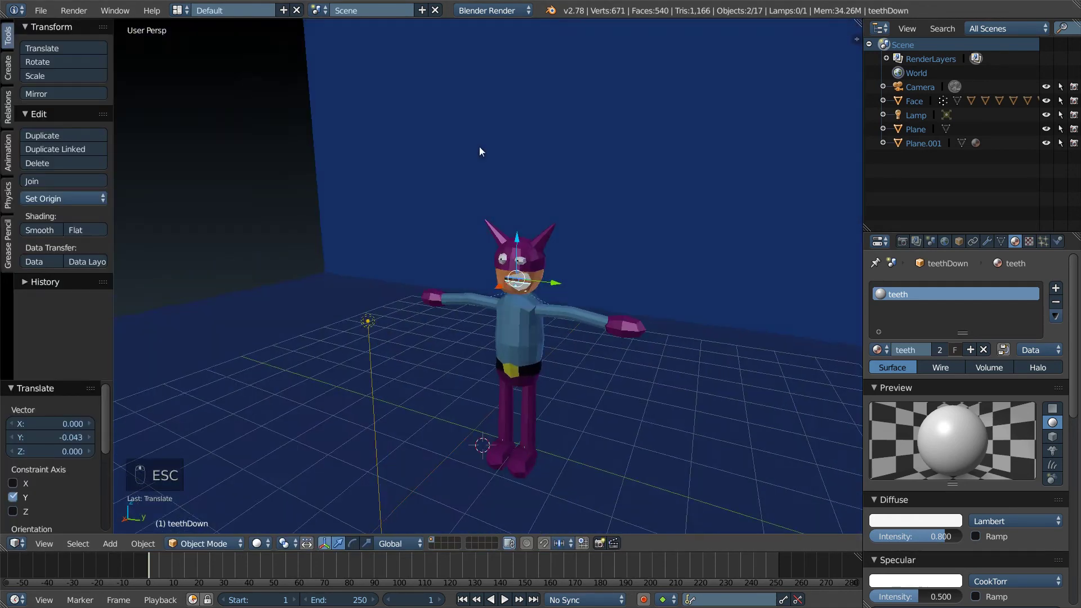
Step: Orbit around the backdrop and zoom out until the whole scene is in view
left_click_drag(569, 183, 475, 293)
left_click_drag(469, 295, 475, 293)
left_click_drag(468, 296, 474, 293)
left_click_drag(480, 293, 459, 305)
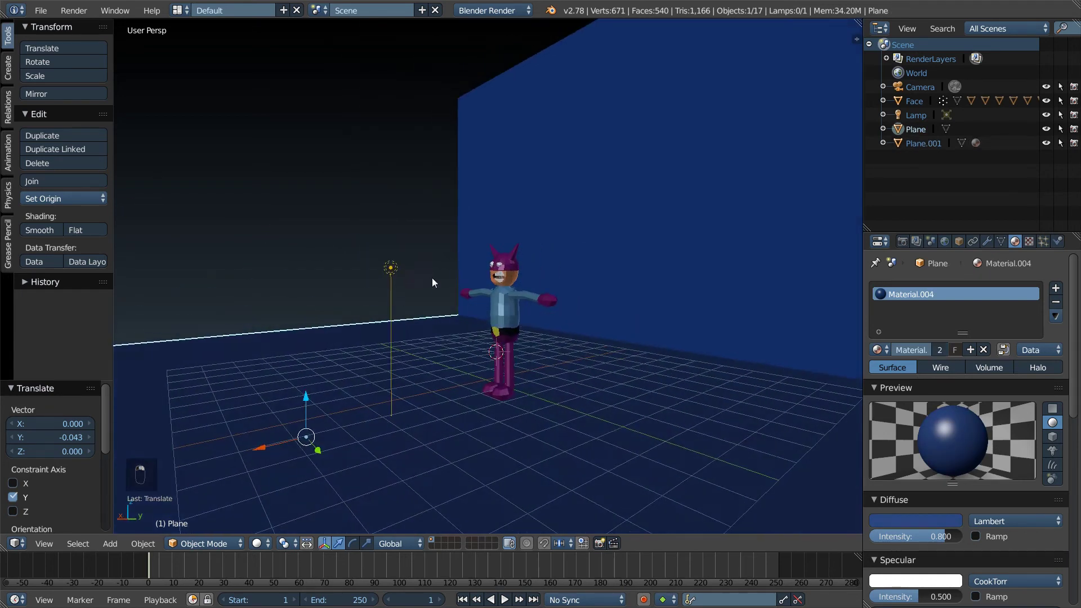
left_click_drag(390, 218, 533, 213)
left_click_drag(390, 219, 508, 194)
left_click_drag(390, 218, 1054, 120)
left_click_drag(503, 200, 906, 127)
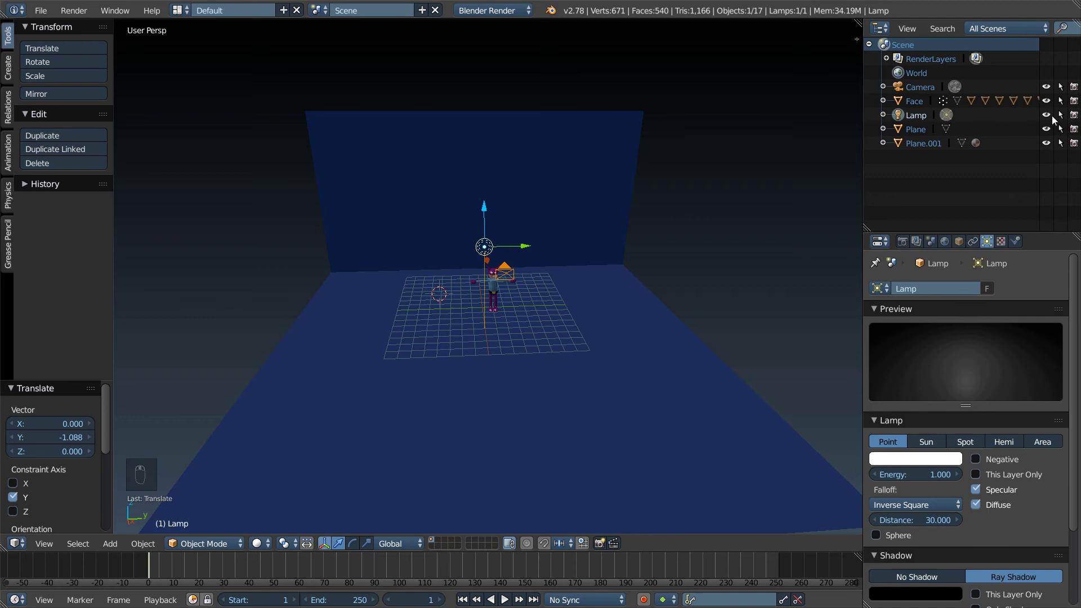
left_click_drag(1050, 120, 595, 324)
middle_click(591, 308)
Step: Add a mesh plane, raise it high above the floor and scale it to about eleven units
key("shift+a")
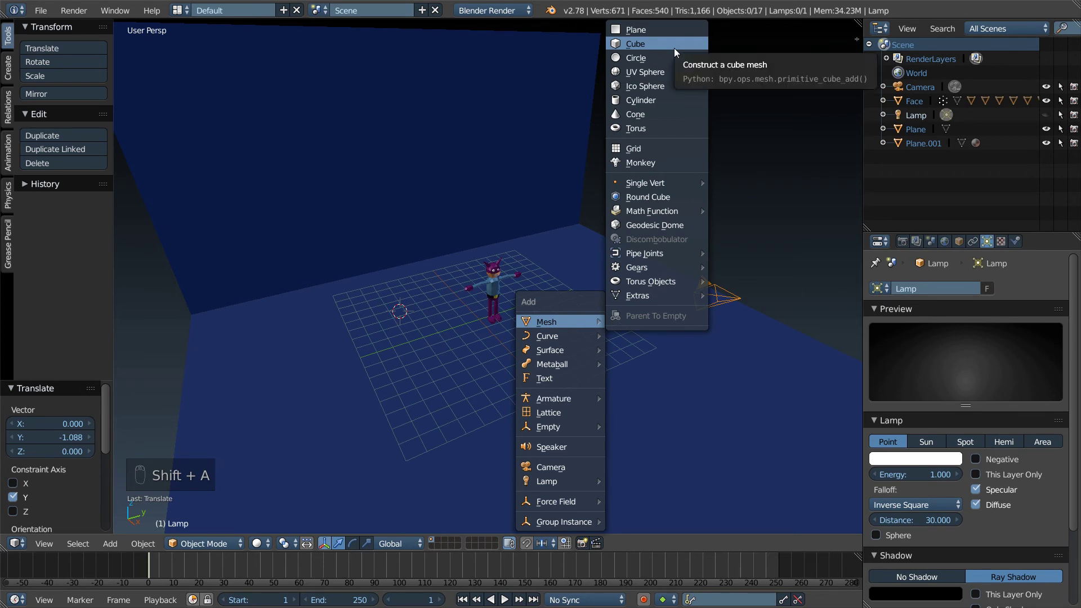
middle_click(486, 266)
left_click_drag(426, 272, 563, 303)
key("s")
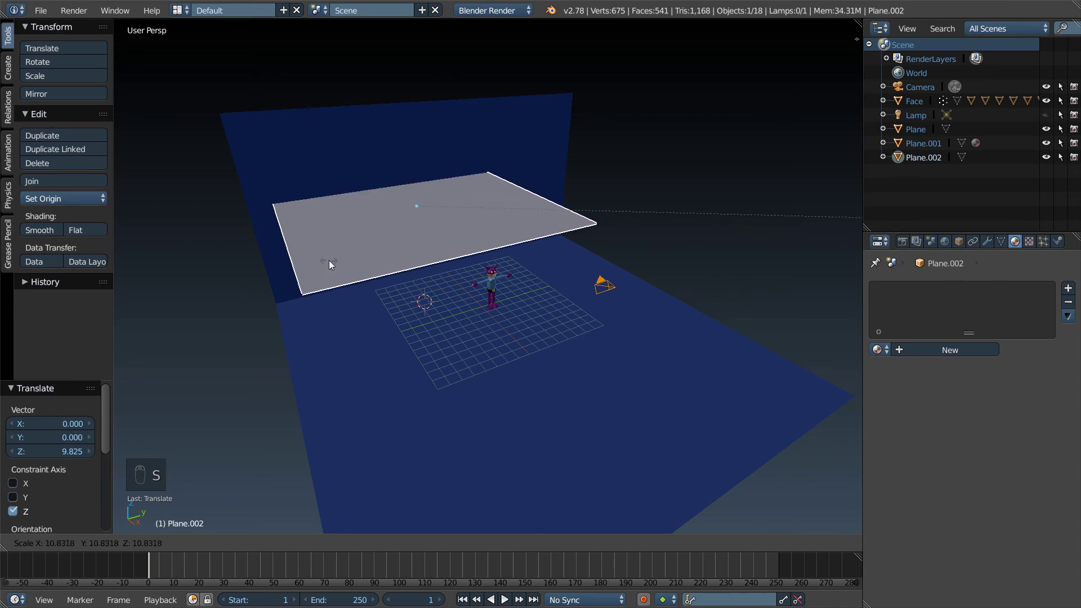
key("x")
key("s")
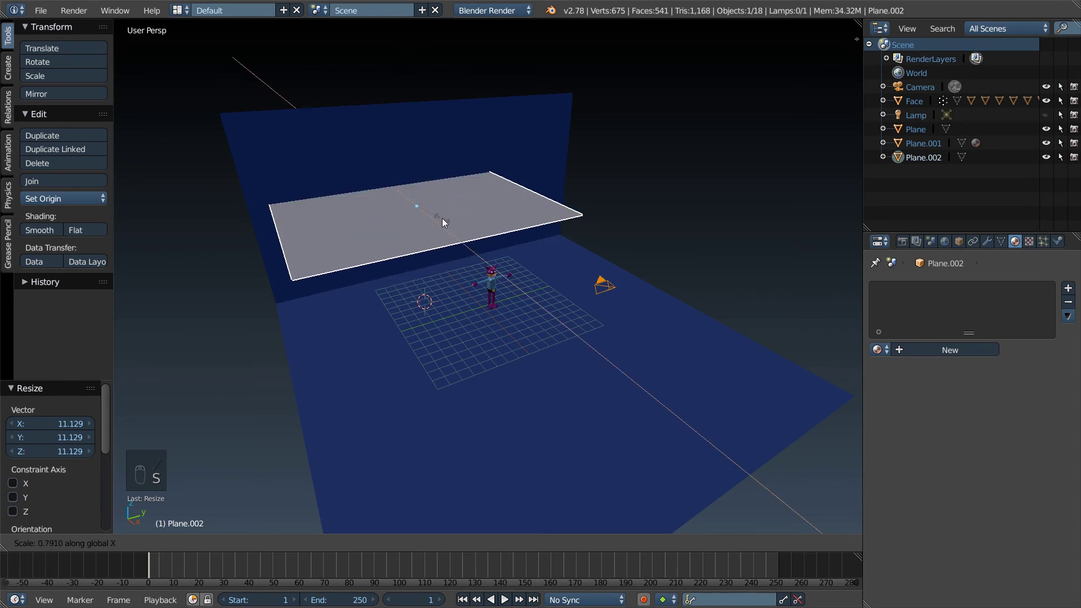
left_click_drag(441, 224, 584, 293)
Step: Tilt the plane about 31 degrees around Y and shift it about 8.8 along X
key("r")
key("r")
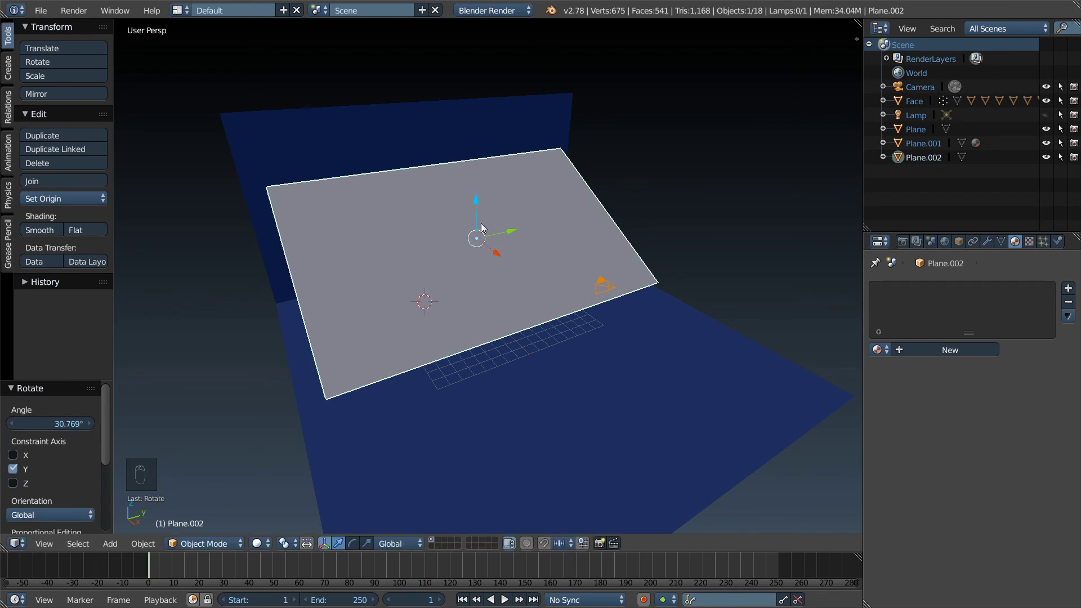
left_click_drag(478, 209, 603, 269)
middle_click(552, 291)
middle_click(602, 272)
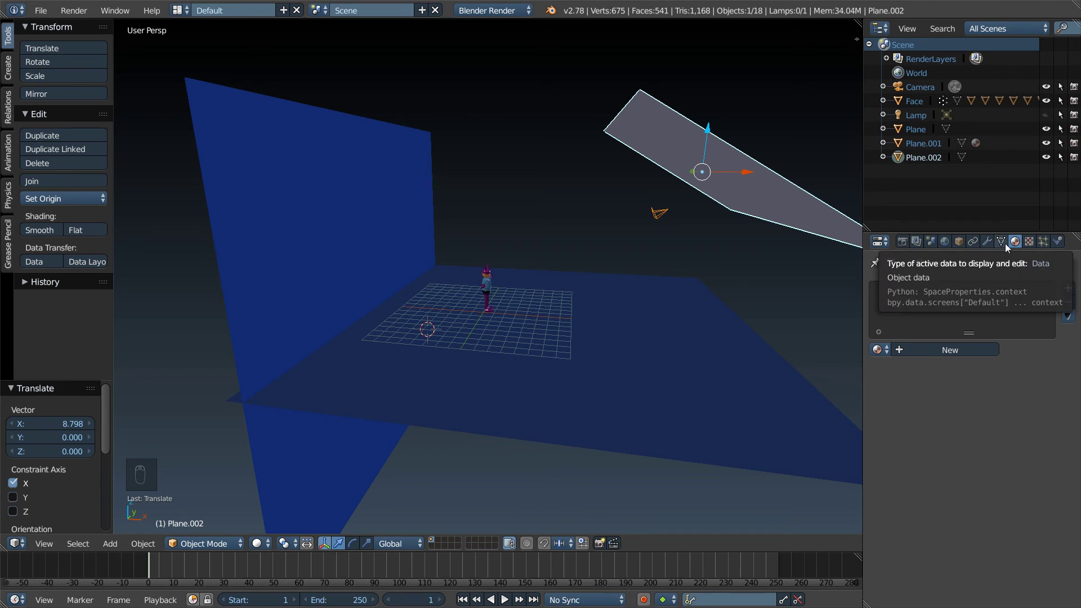
Step: Switch the render engine to Cycles Render
left_click_drag(1032, 246, 594, 99)
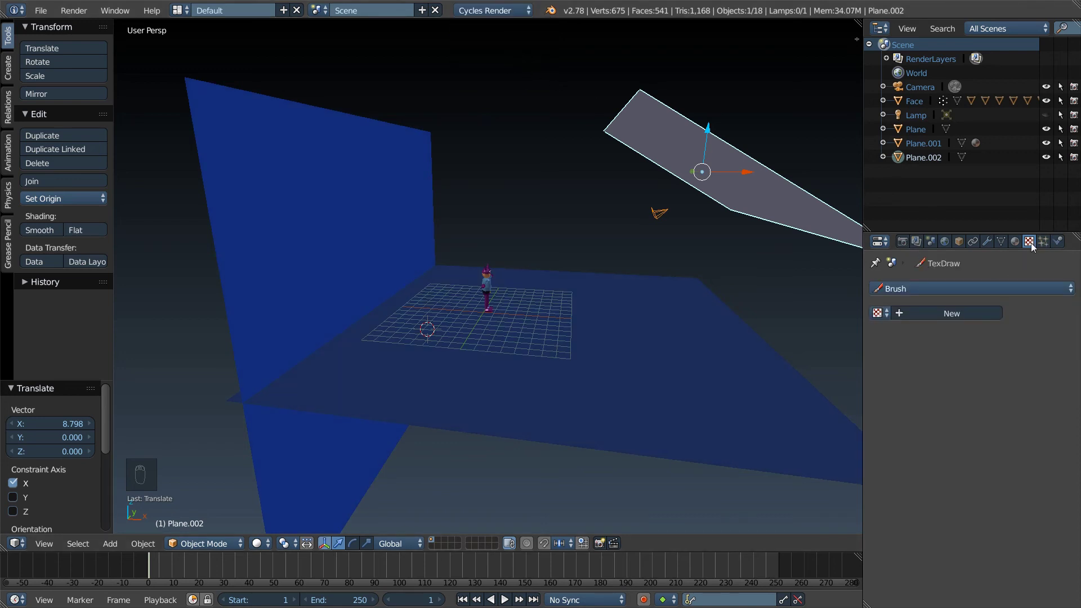
left_click_drag(1021, 244, 945, 243)
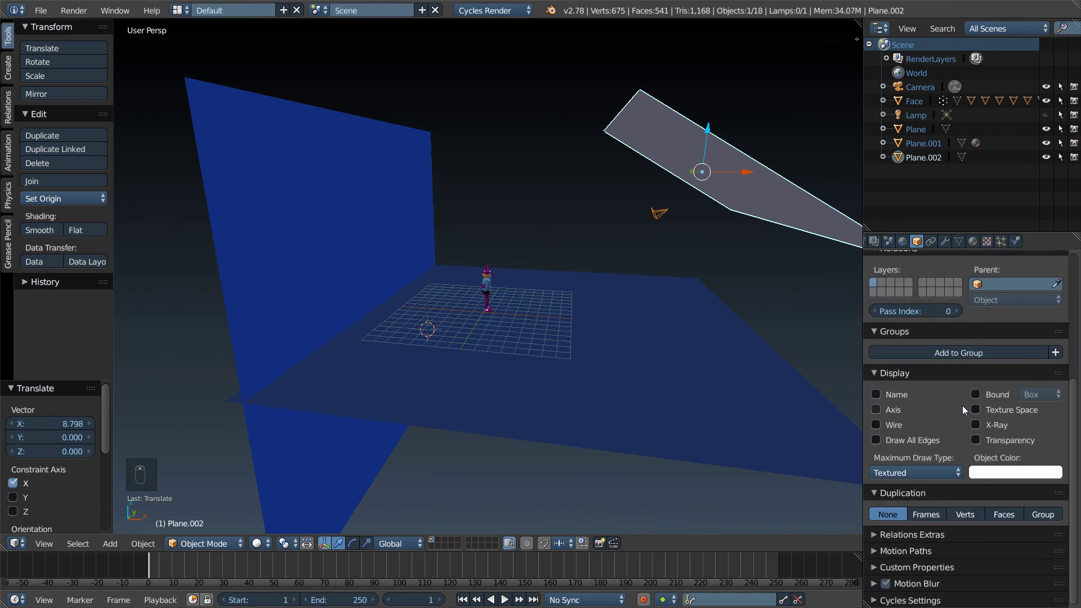
left_click_drag(951, 478, 980, 430)
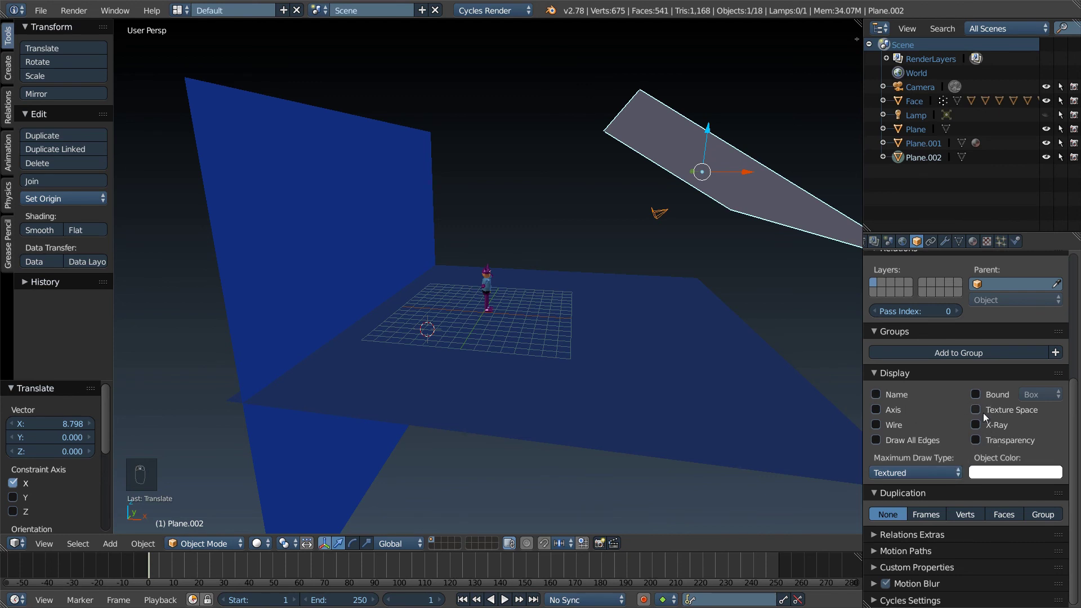
Step: Enable nodes for the World background and list the node choices for its colour
left_click_drag(1043, 516, 895, 243)
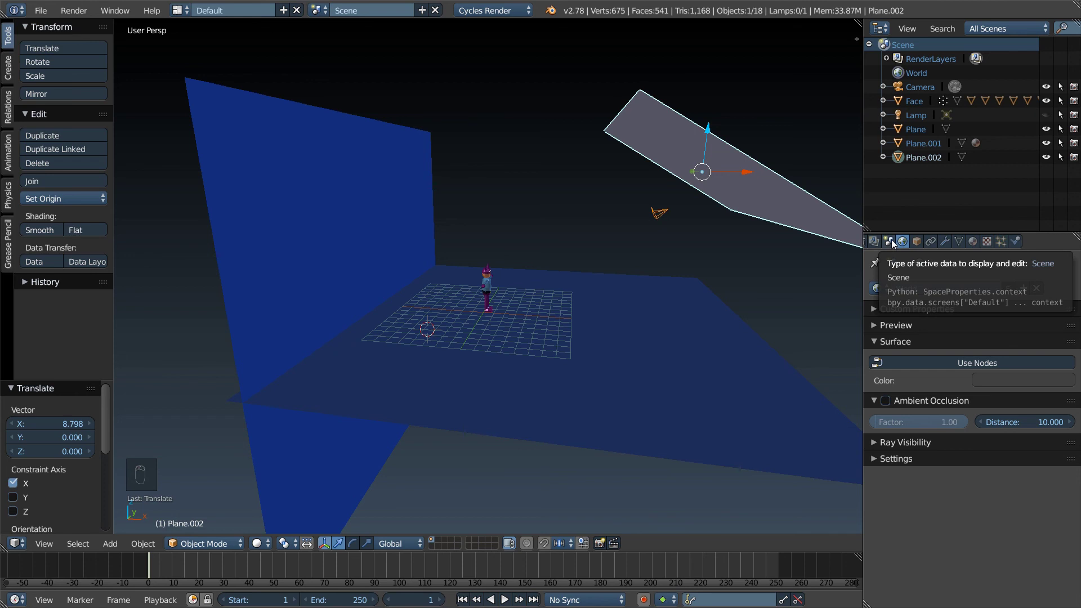
left_click_drag(968, 364, 1067, 390)
left_click_drag(1067, 391, 942, 312)
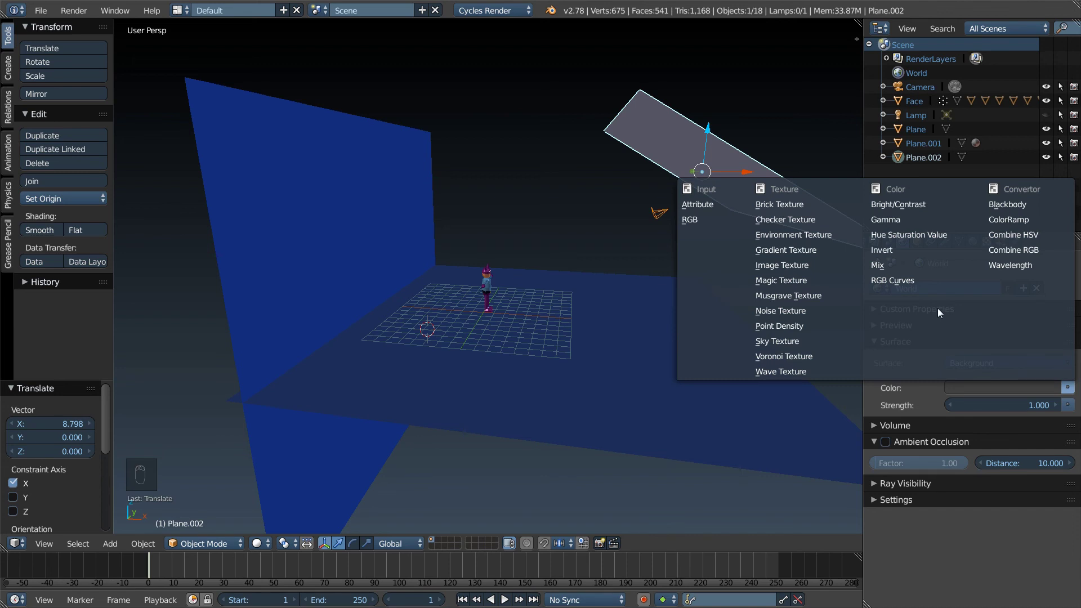